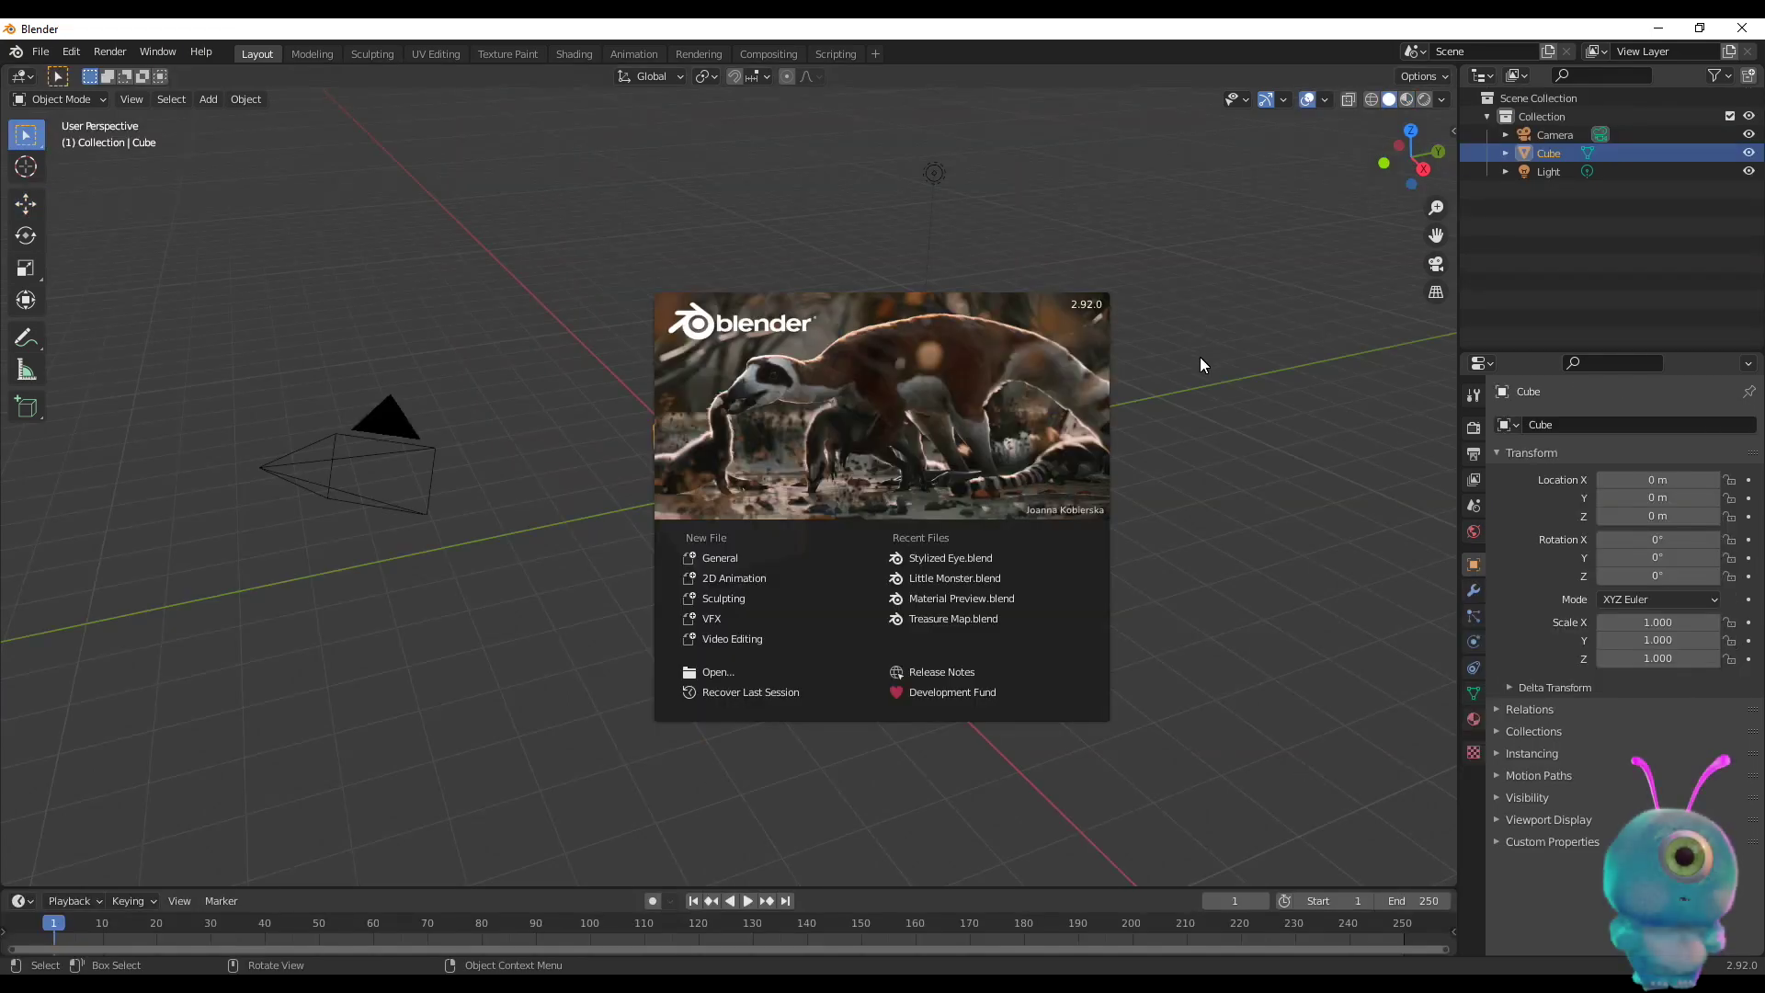
Dismiss the splash screen, delete the default cube and add a UV sphere
middle_click(892, 575)
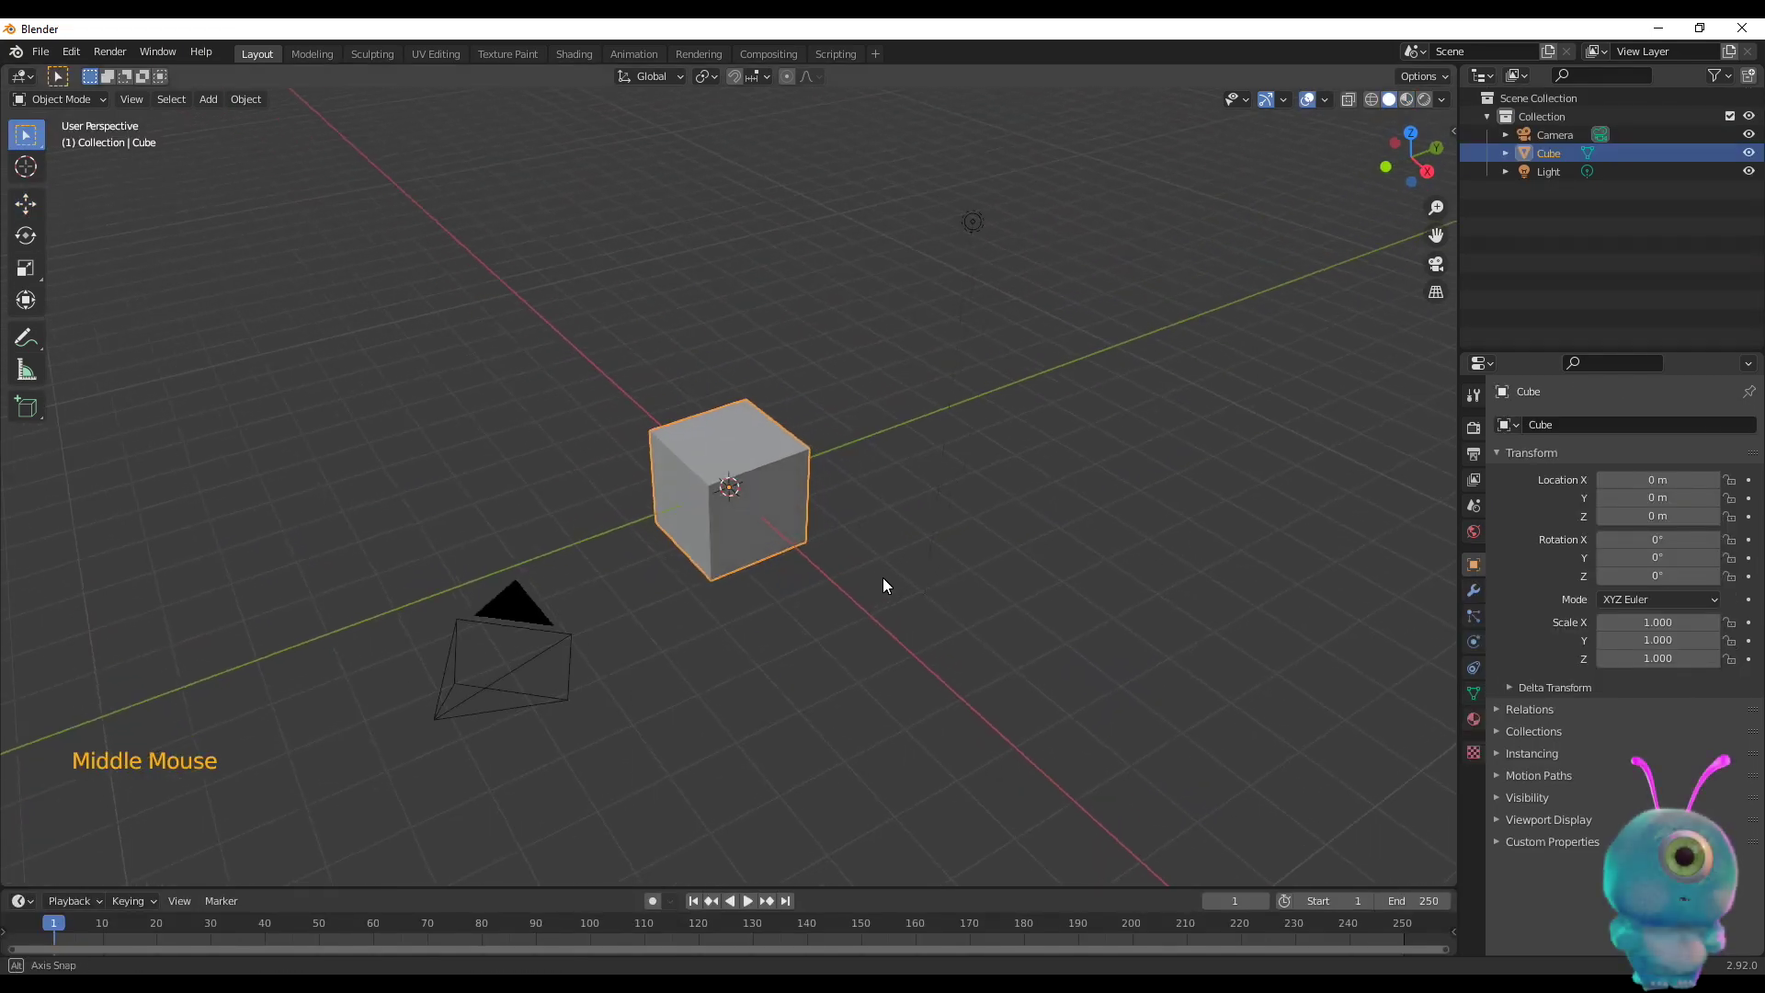
left_click(783, 489)
key("x")
key("shift+a")
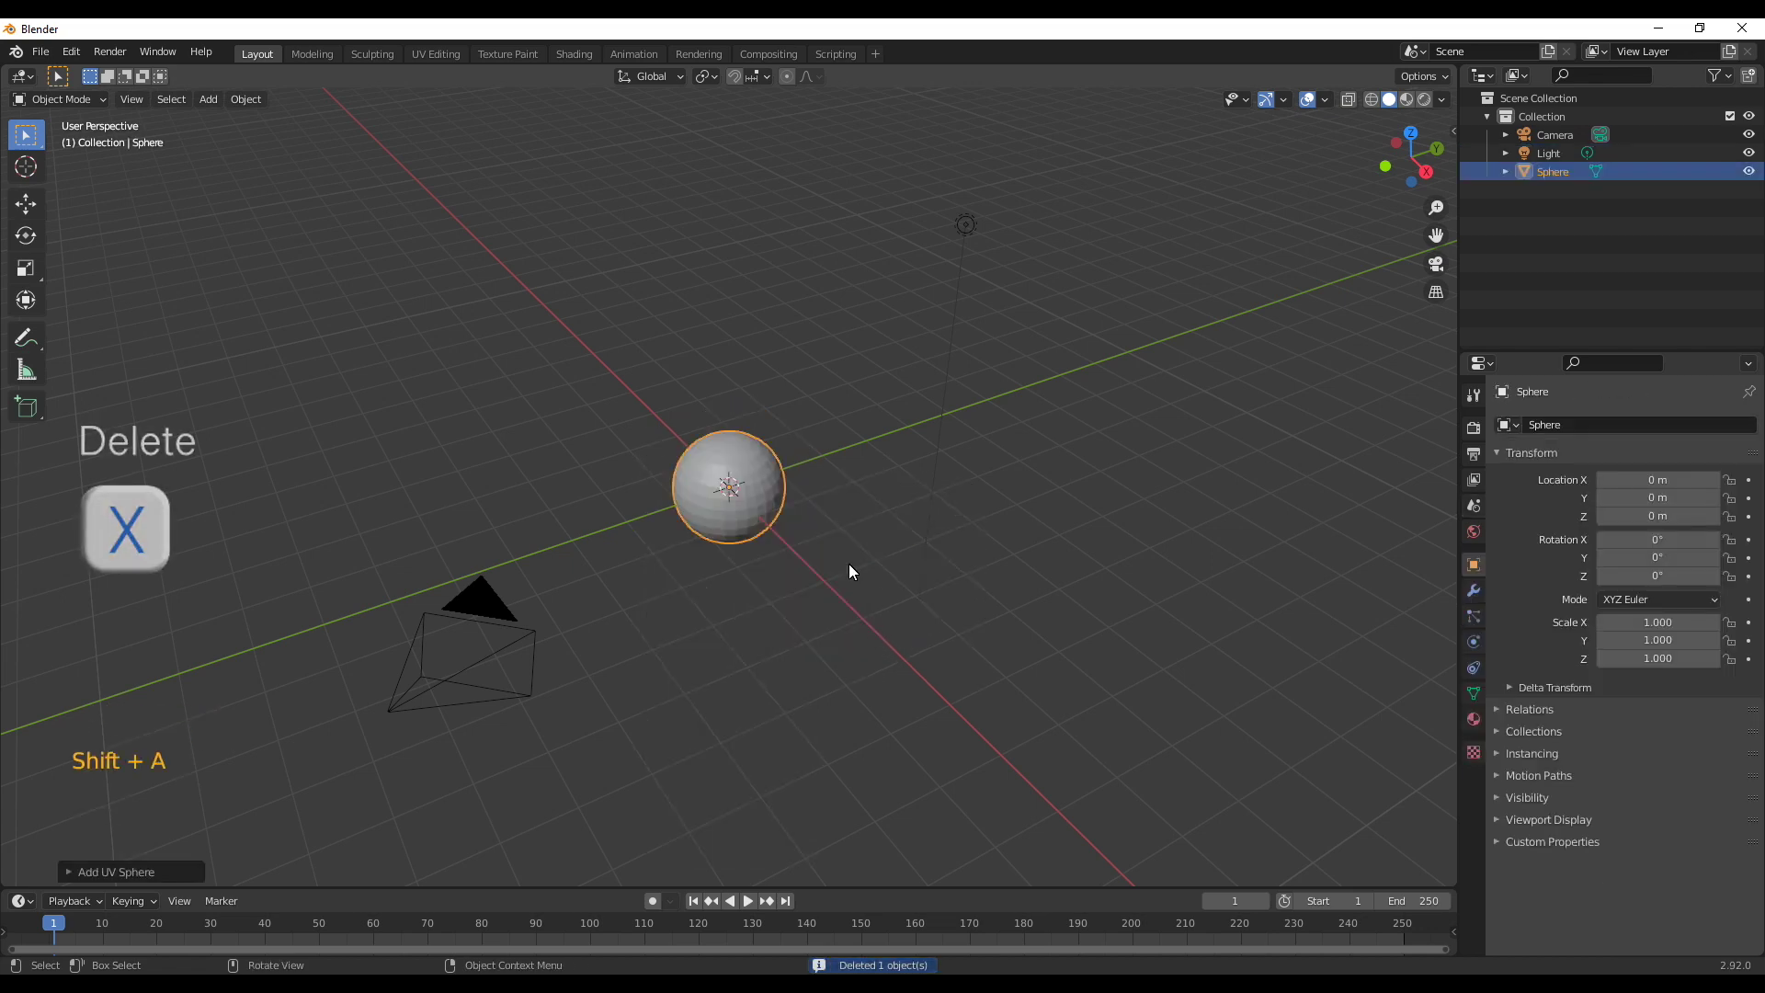
Rotate the sphere 90 degrees around X and view it from the front
key("r")
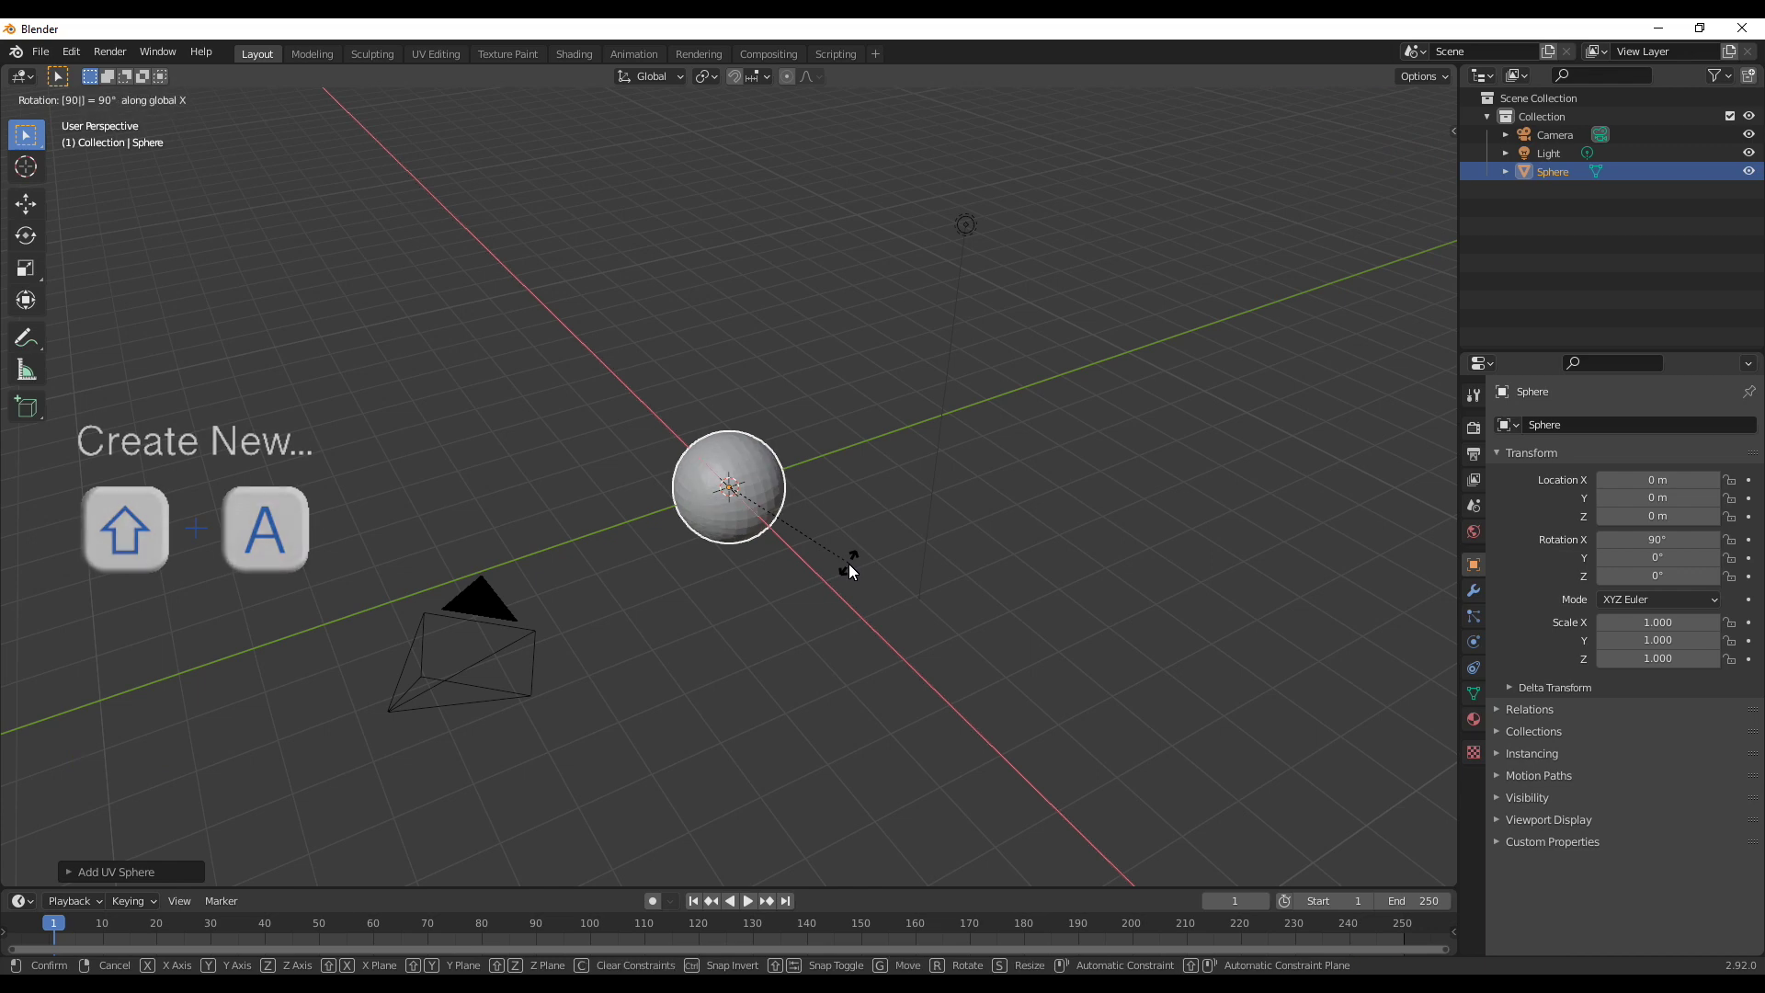
middle_click(860, 572)
key("KP_1")
scroll("up", 3)
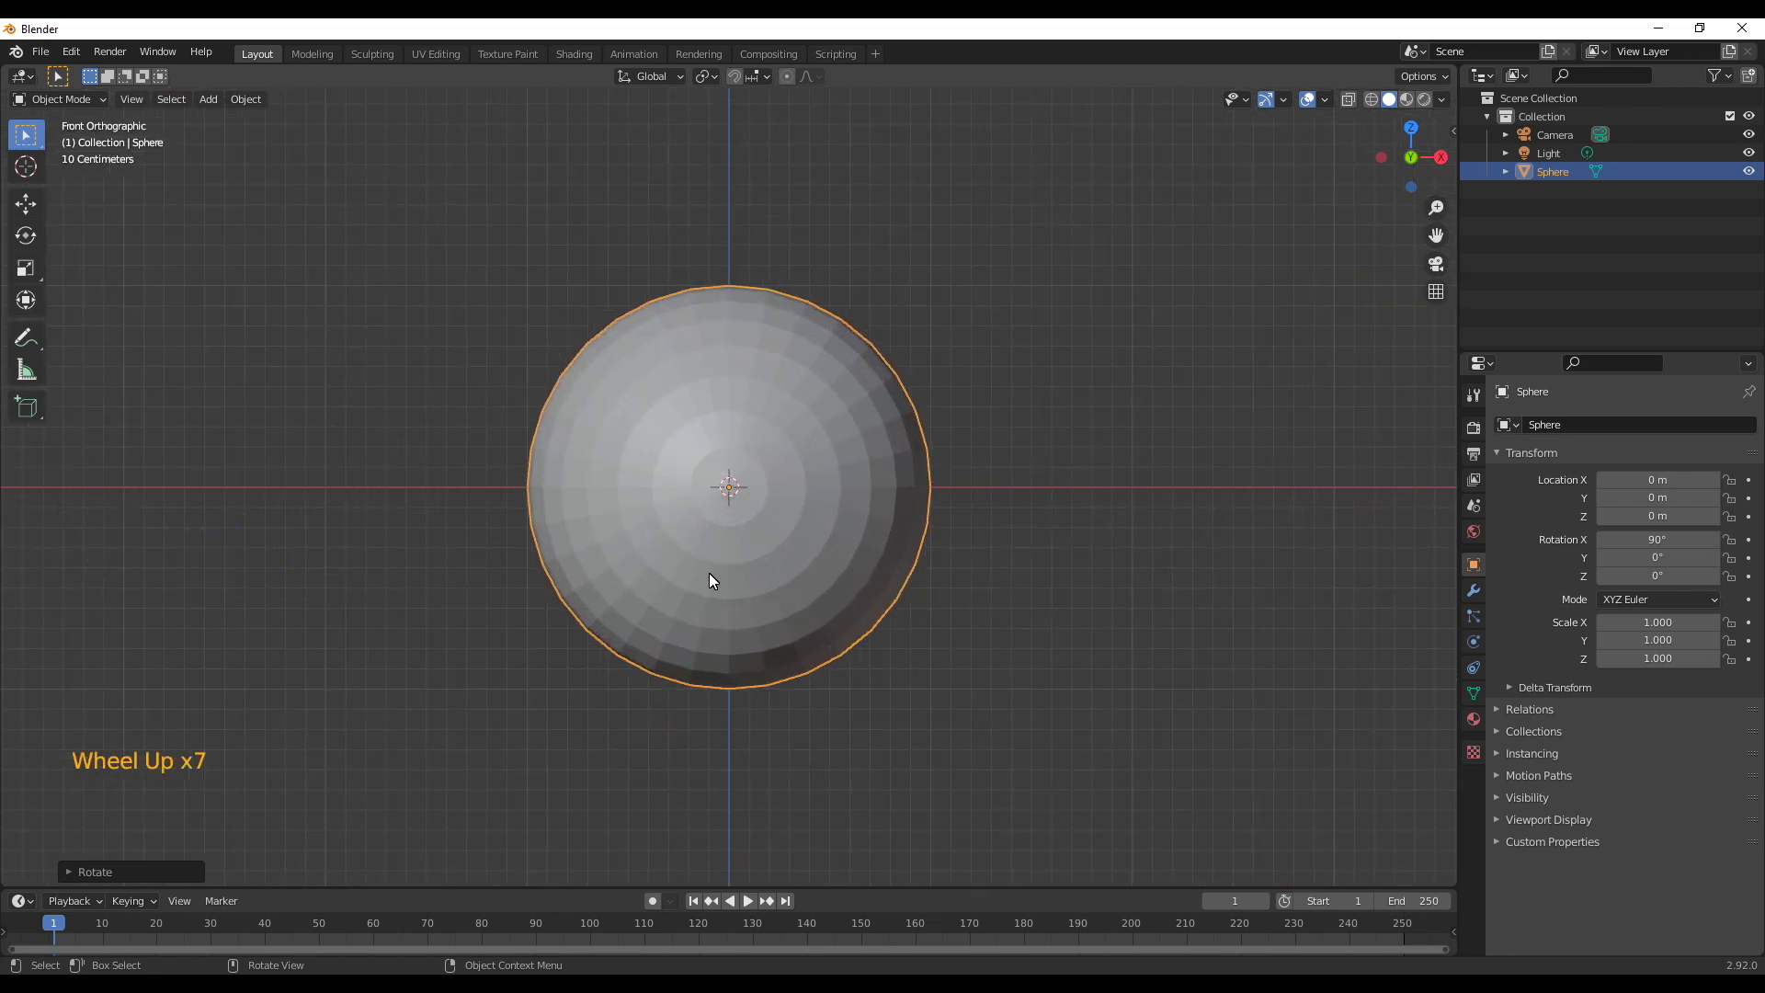
In Edit Mode, select a loop of faces around the sphere's front pole
key("Tab")
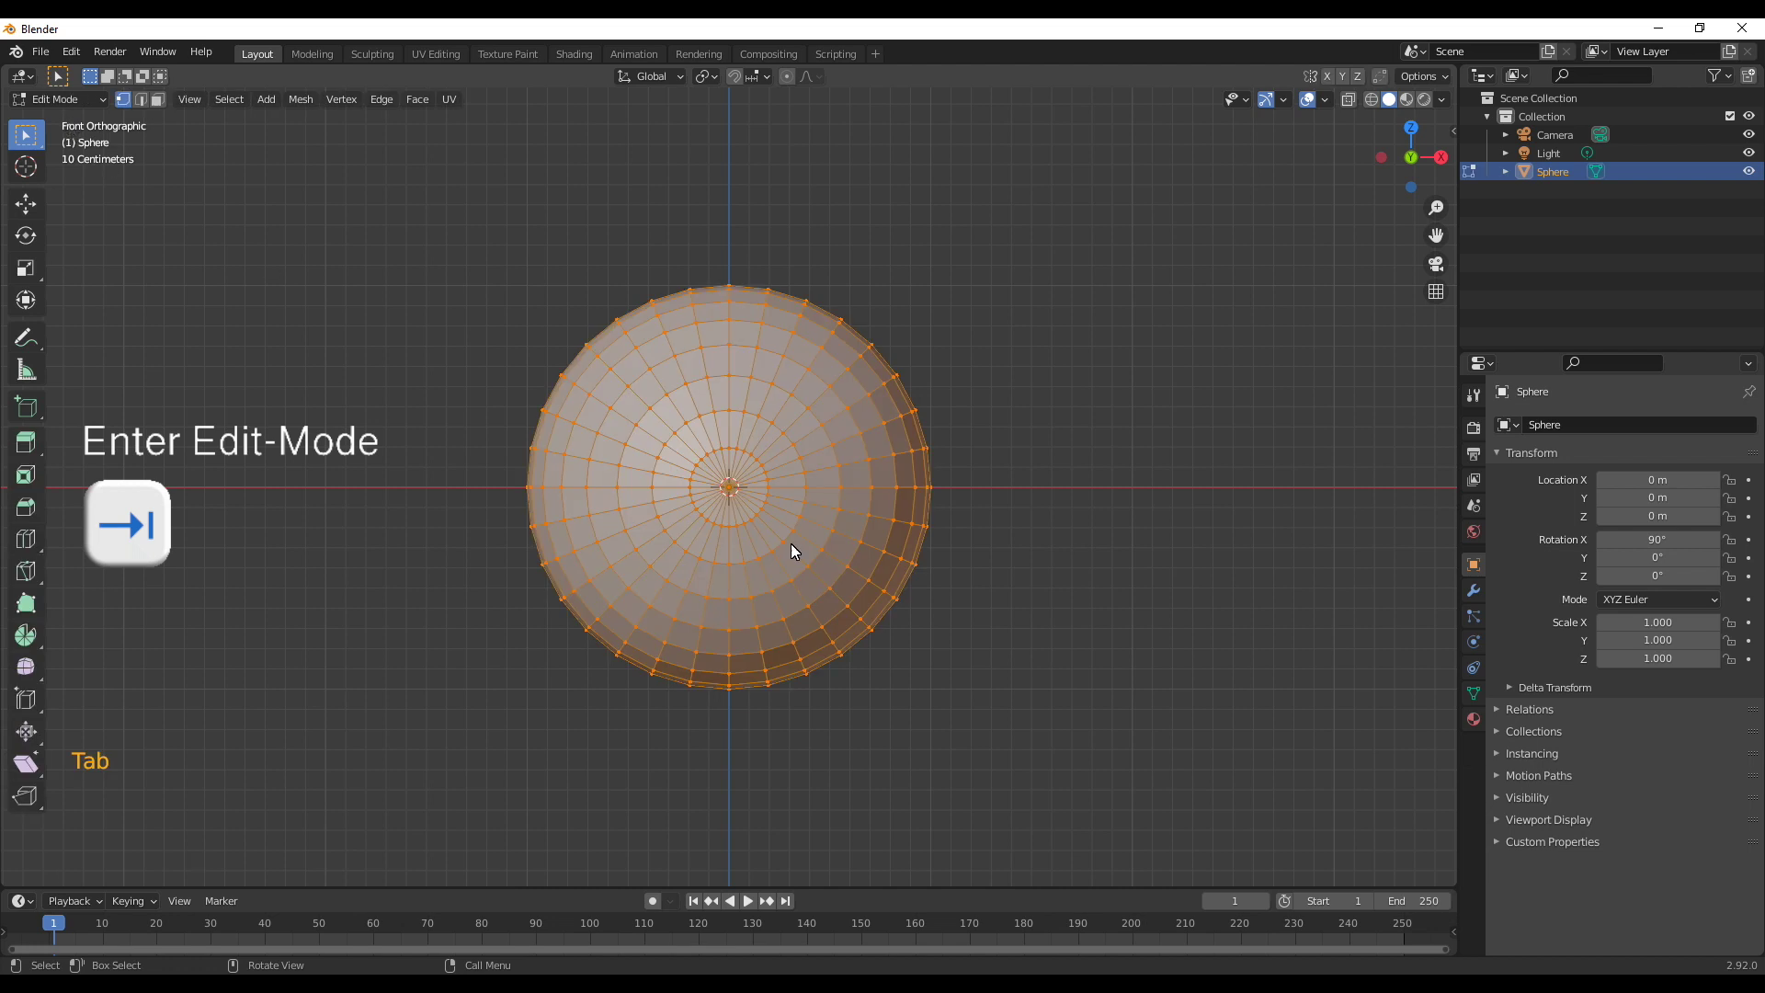
key("2")
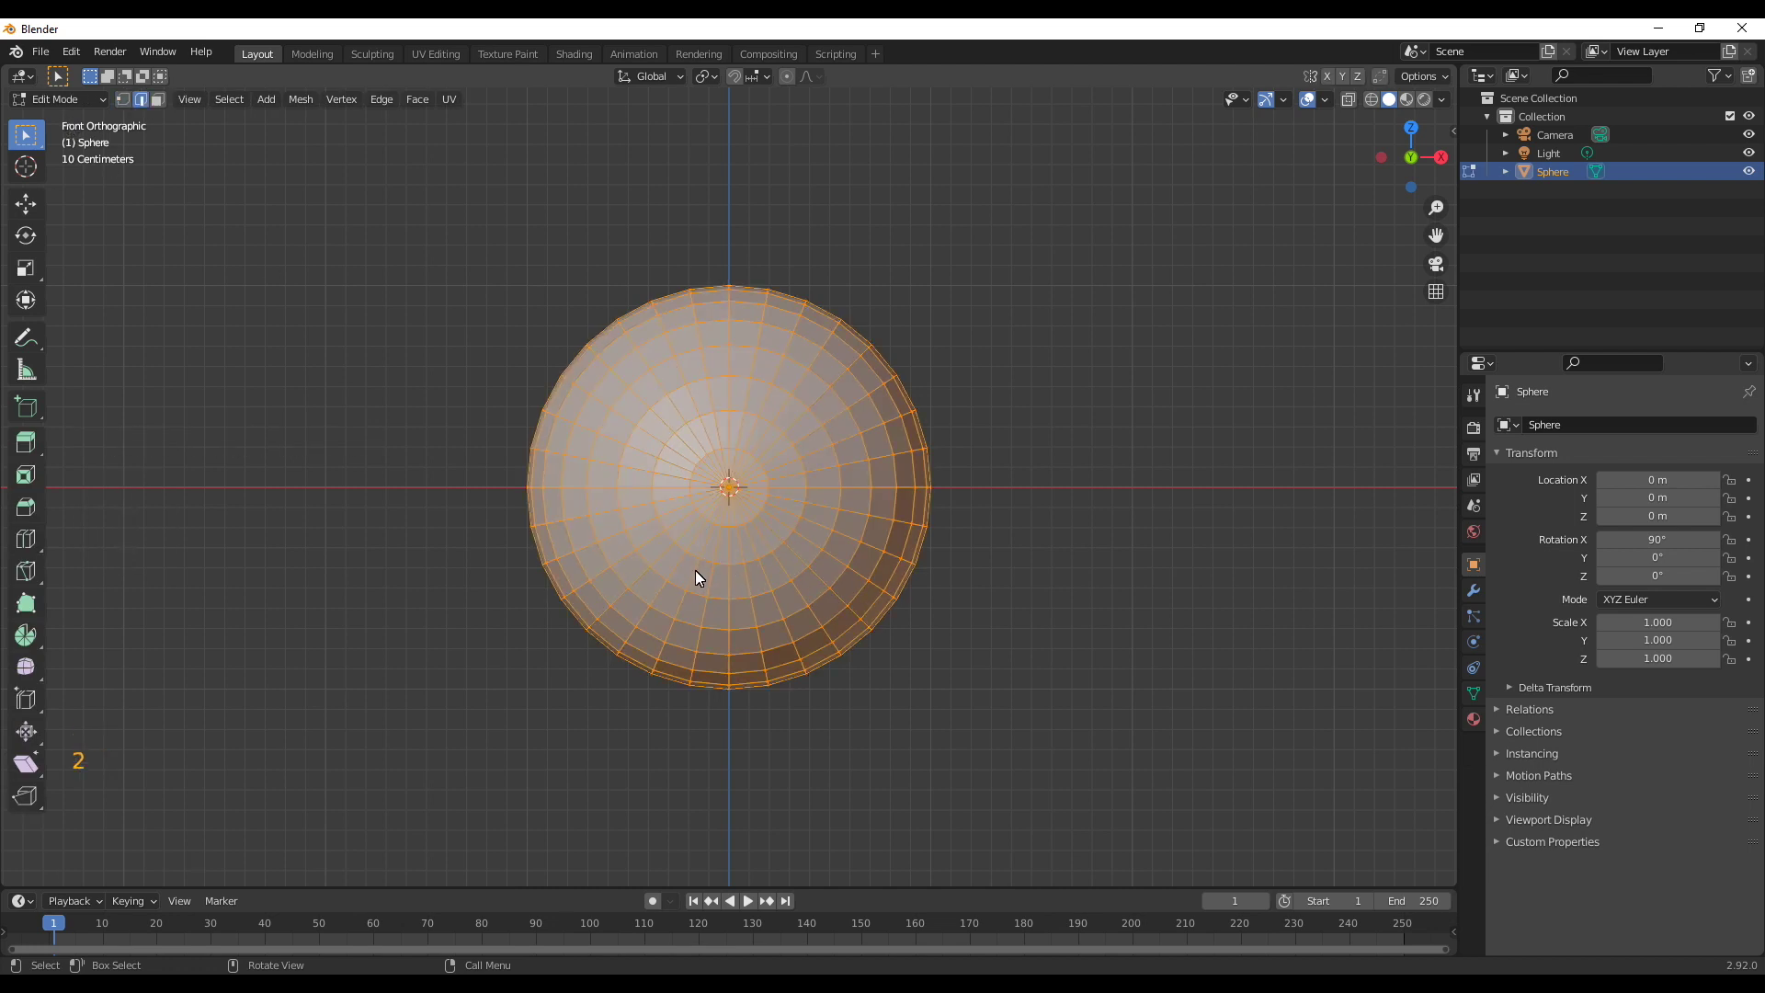
key("alt+a")
left_click(654, 565)
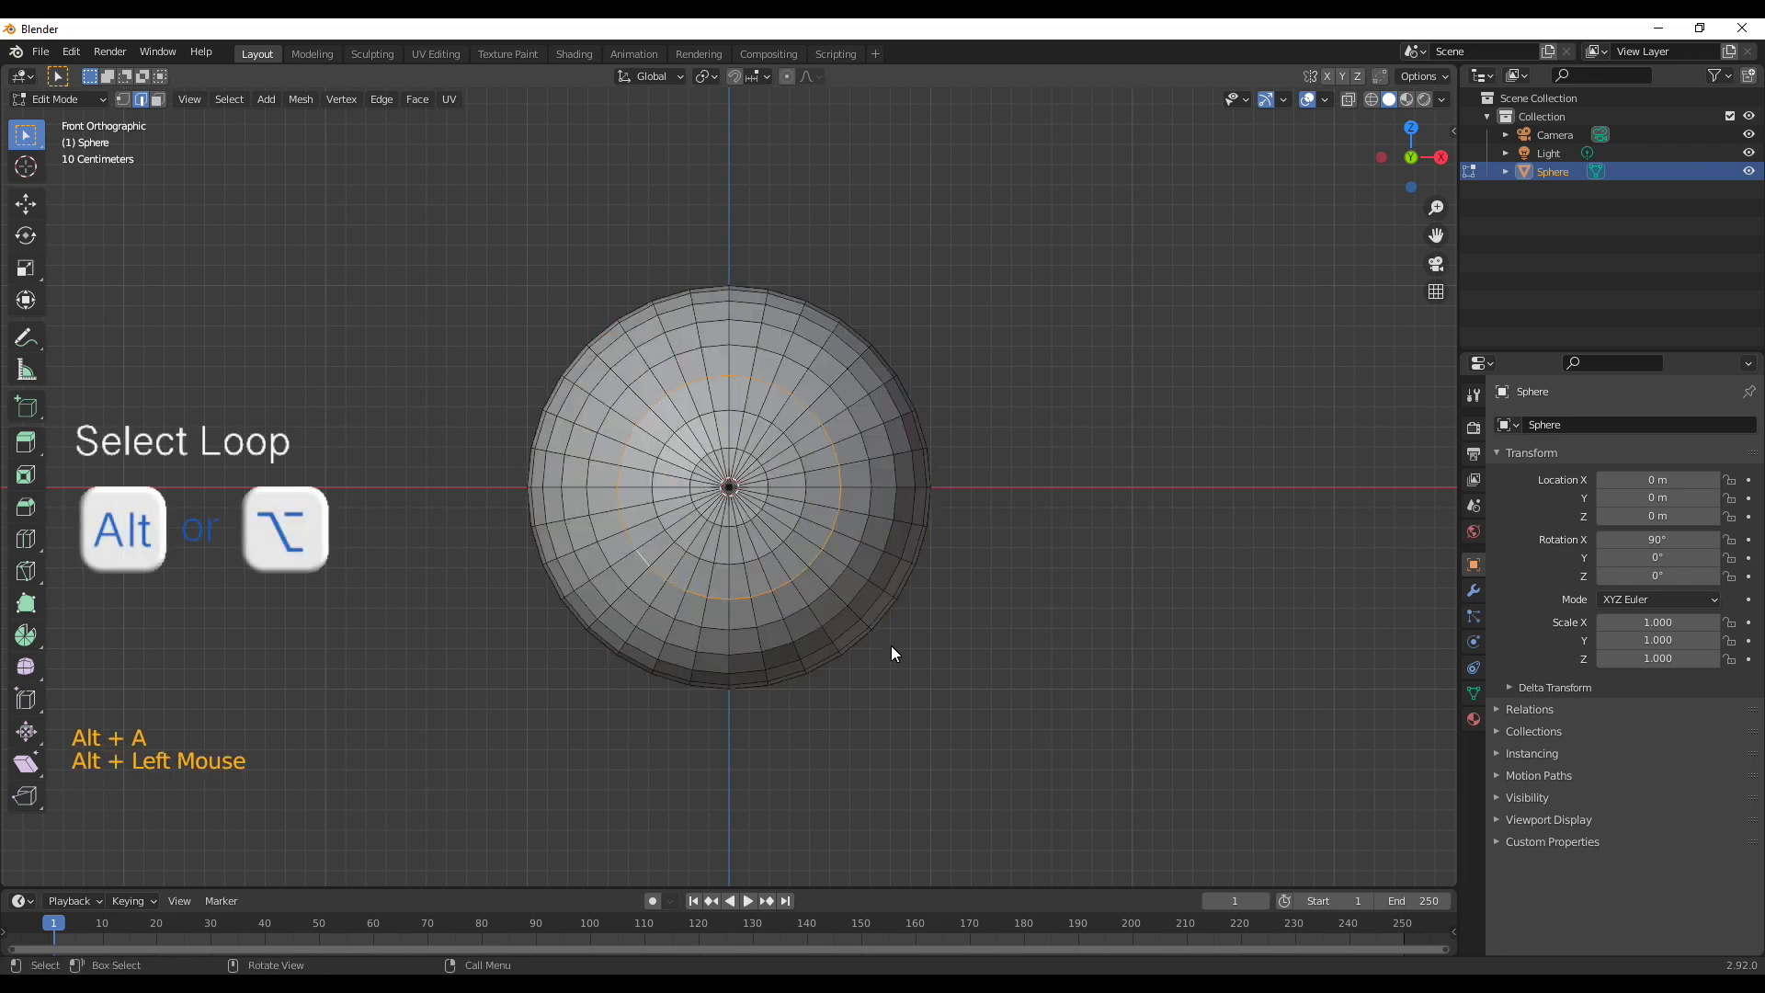
Bevel the face ring and extrude it along normals into a raised eye-socket rim
key("ctrl+b")
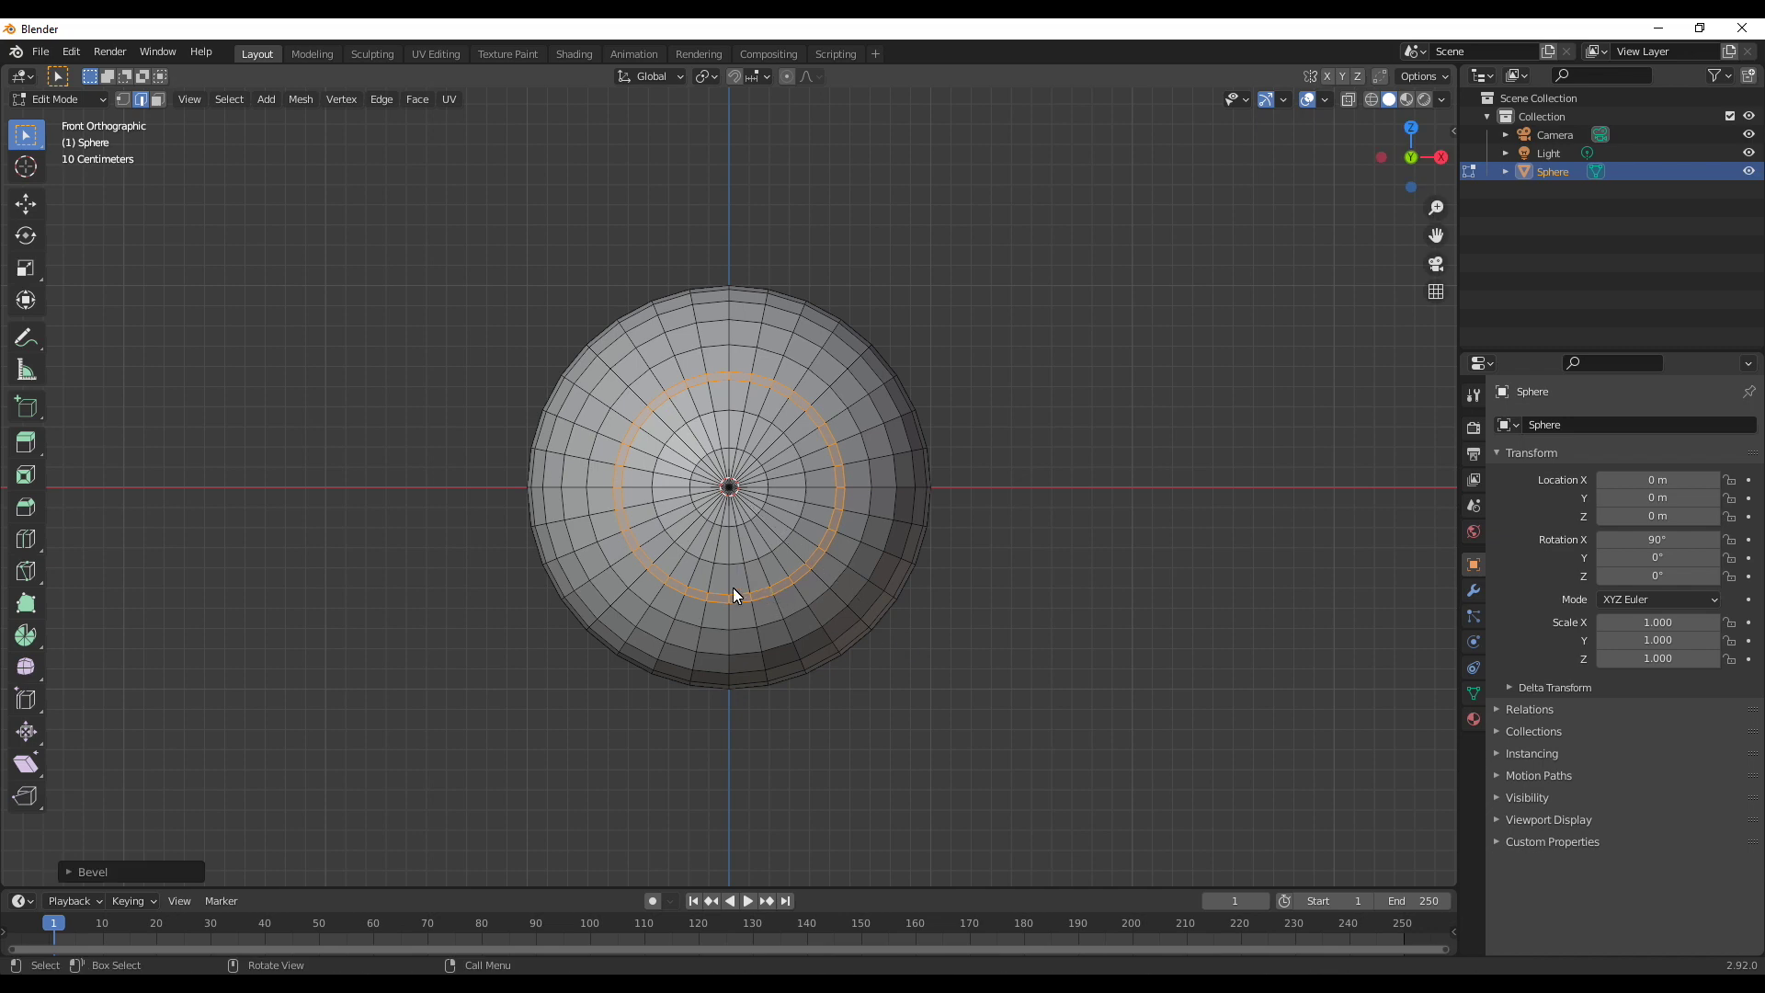
middle_click(757, 617)
key("e")
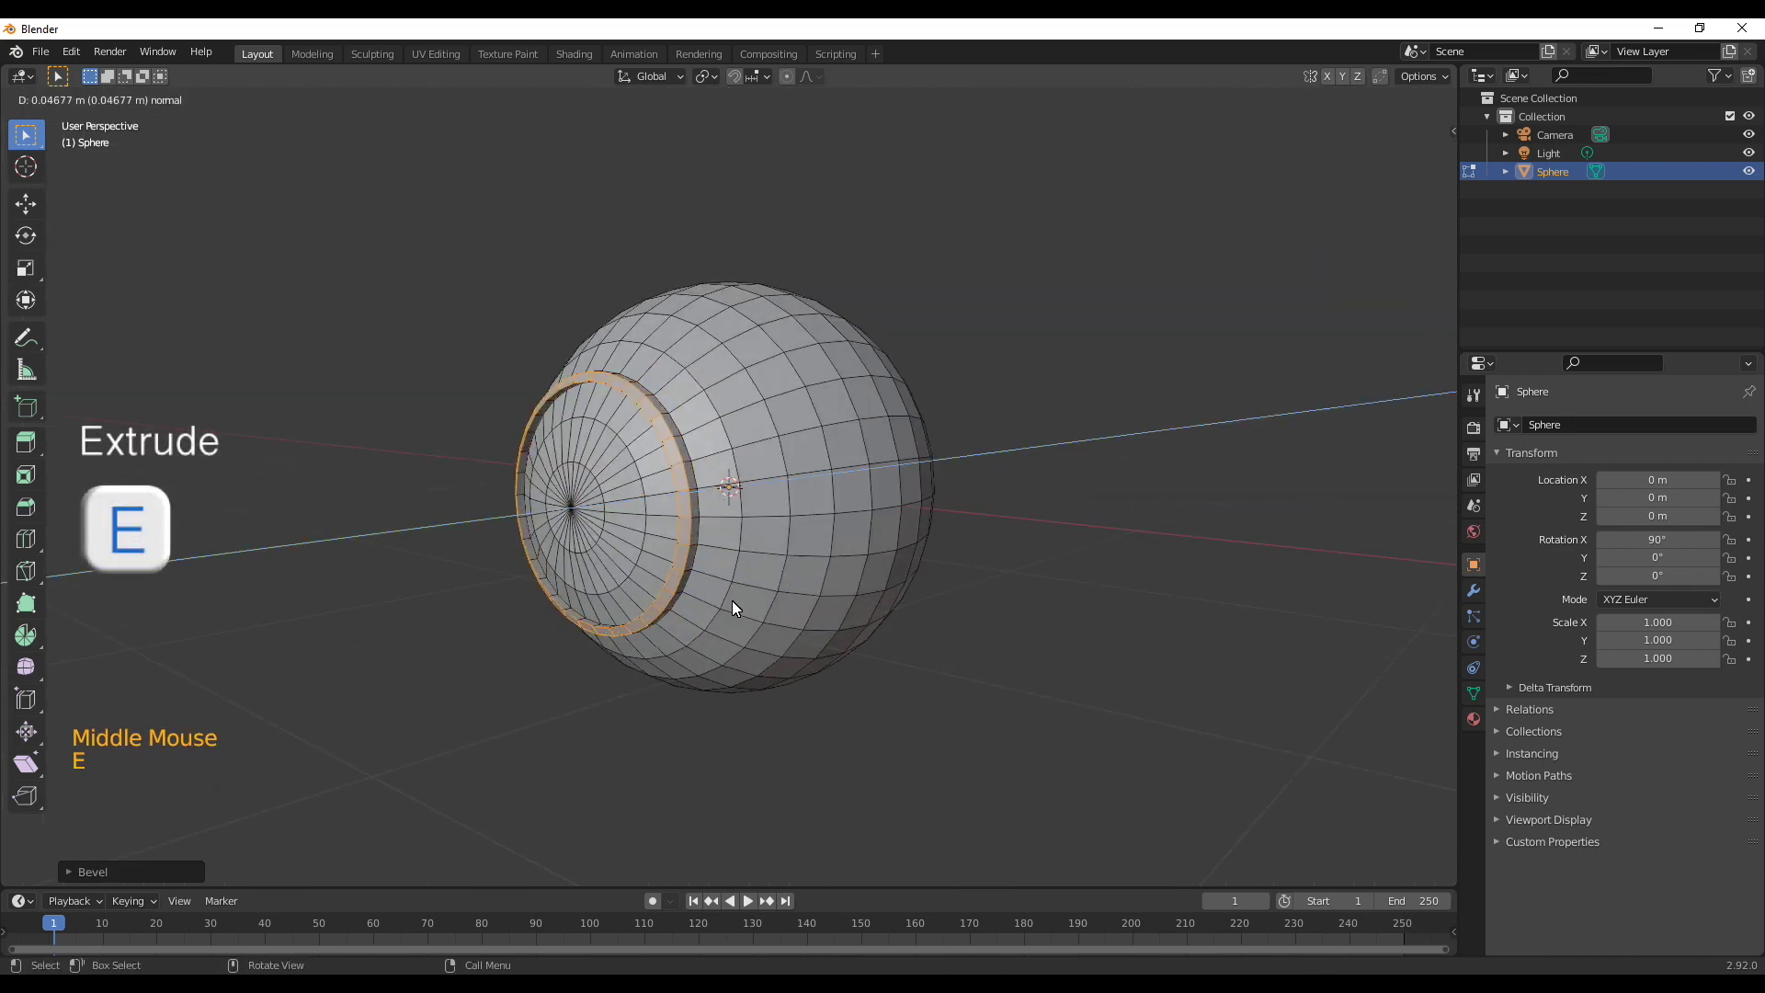
left_click(1481, 599)
Add a level-1 Subdivision Surface modifier to the sphere
key("ctrl+1")
key("2")
left_click(1540, 415)
left_click(1540, 427)
middle_click(658, 679)
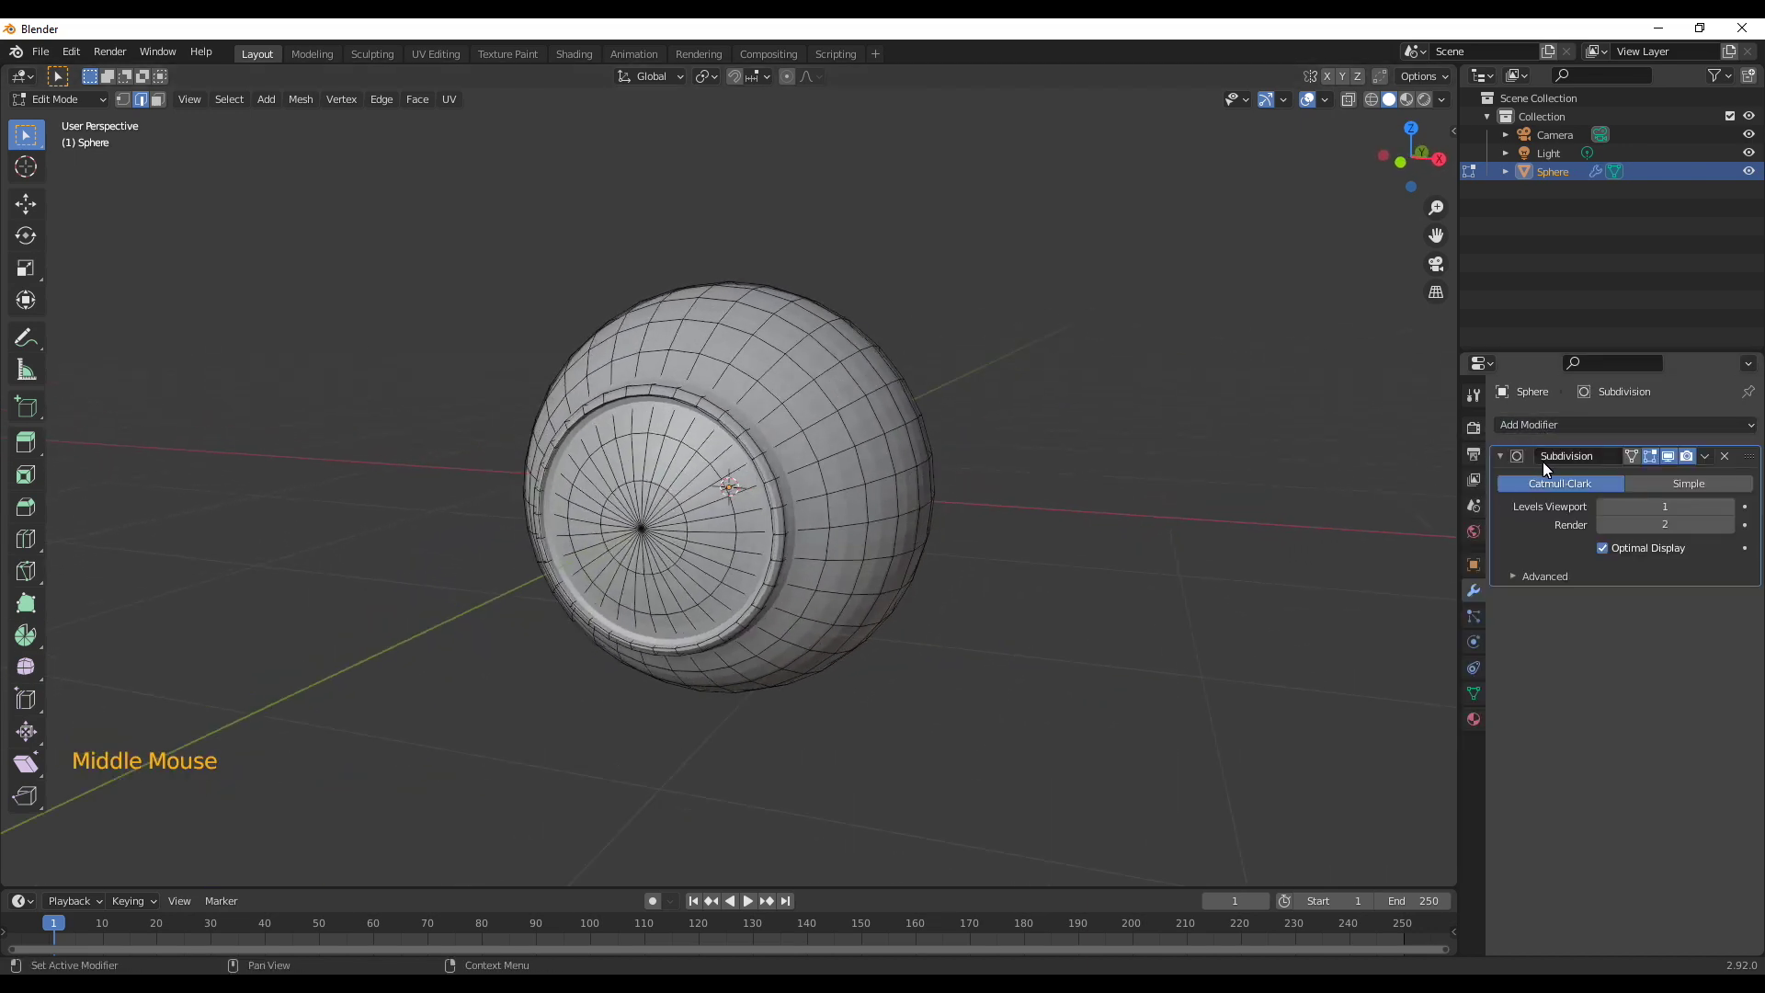
left_click(941, 715)
middle_click(978, 613)
Shade the sphere smooth in Object Mode, then return to mesh editing in front view
key("Tab")
middle_click(932, 635)
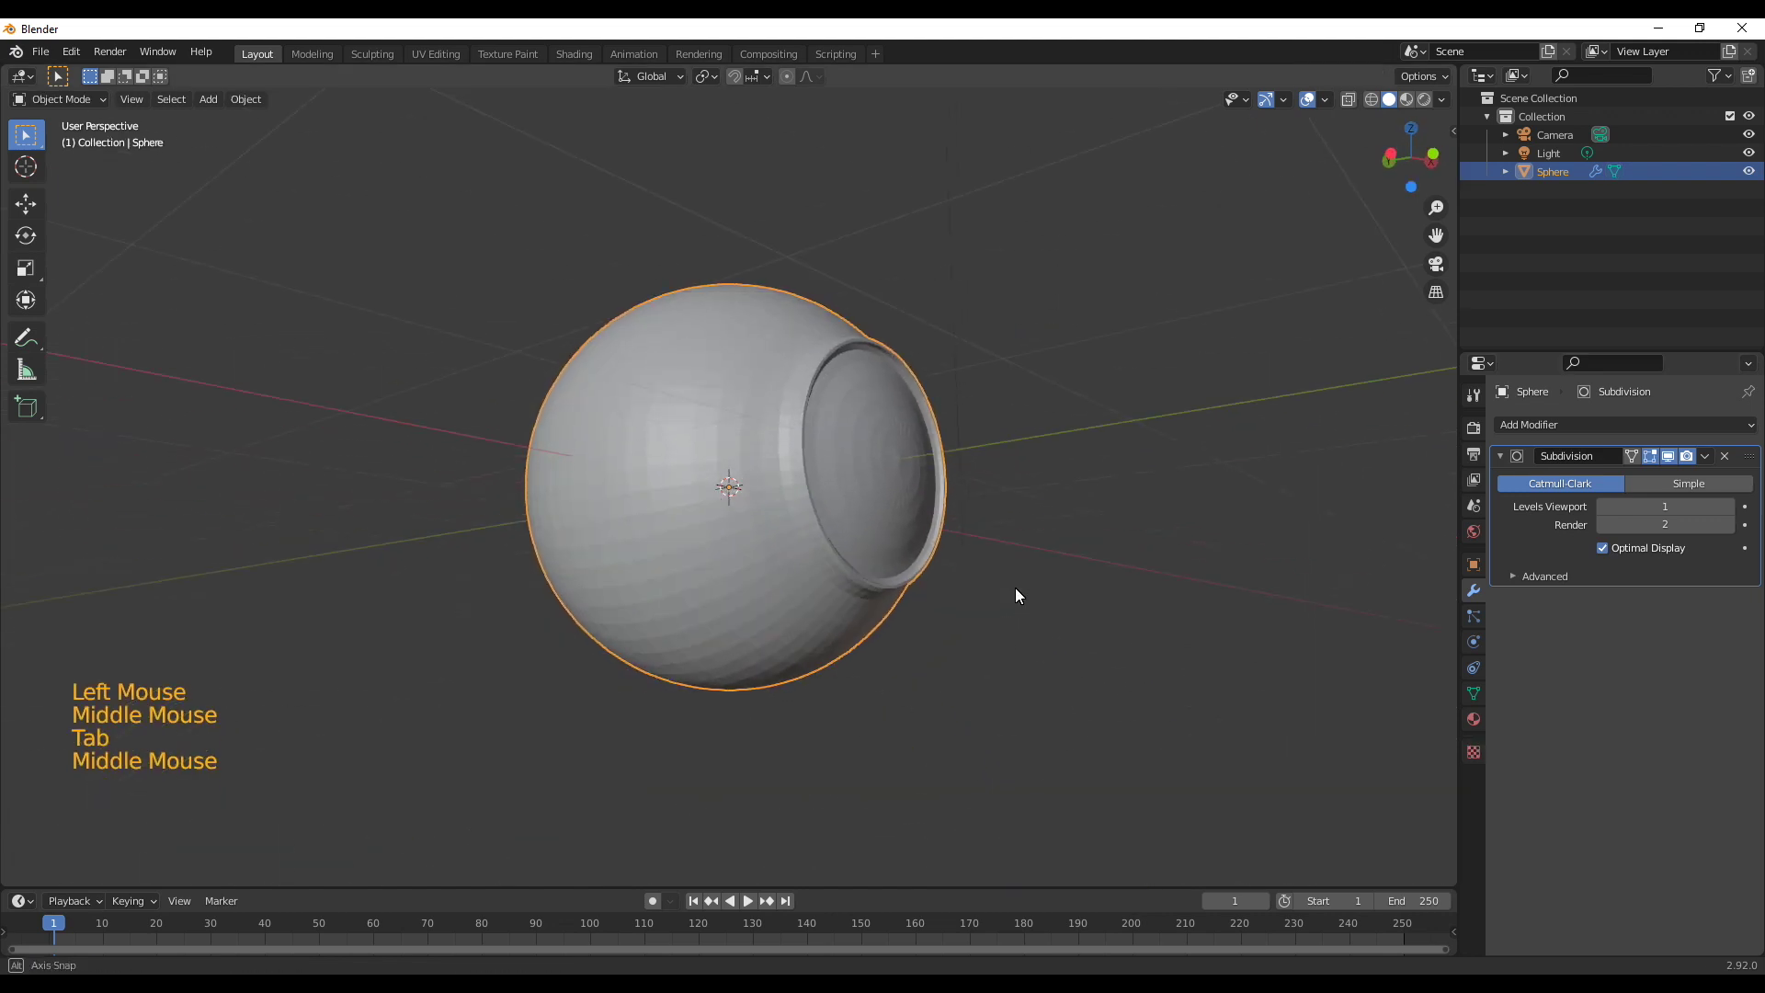
right_click(607, 432)
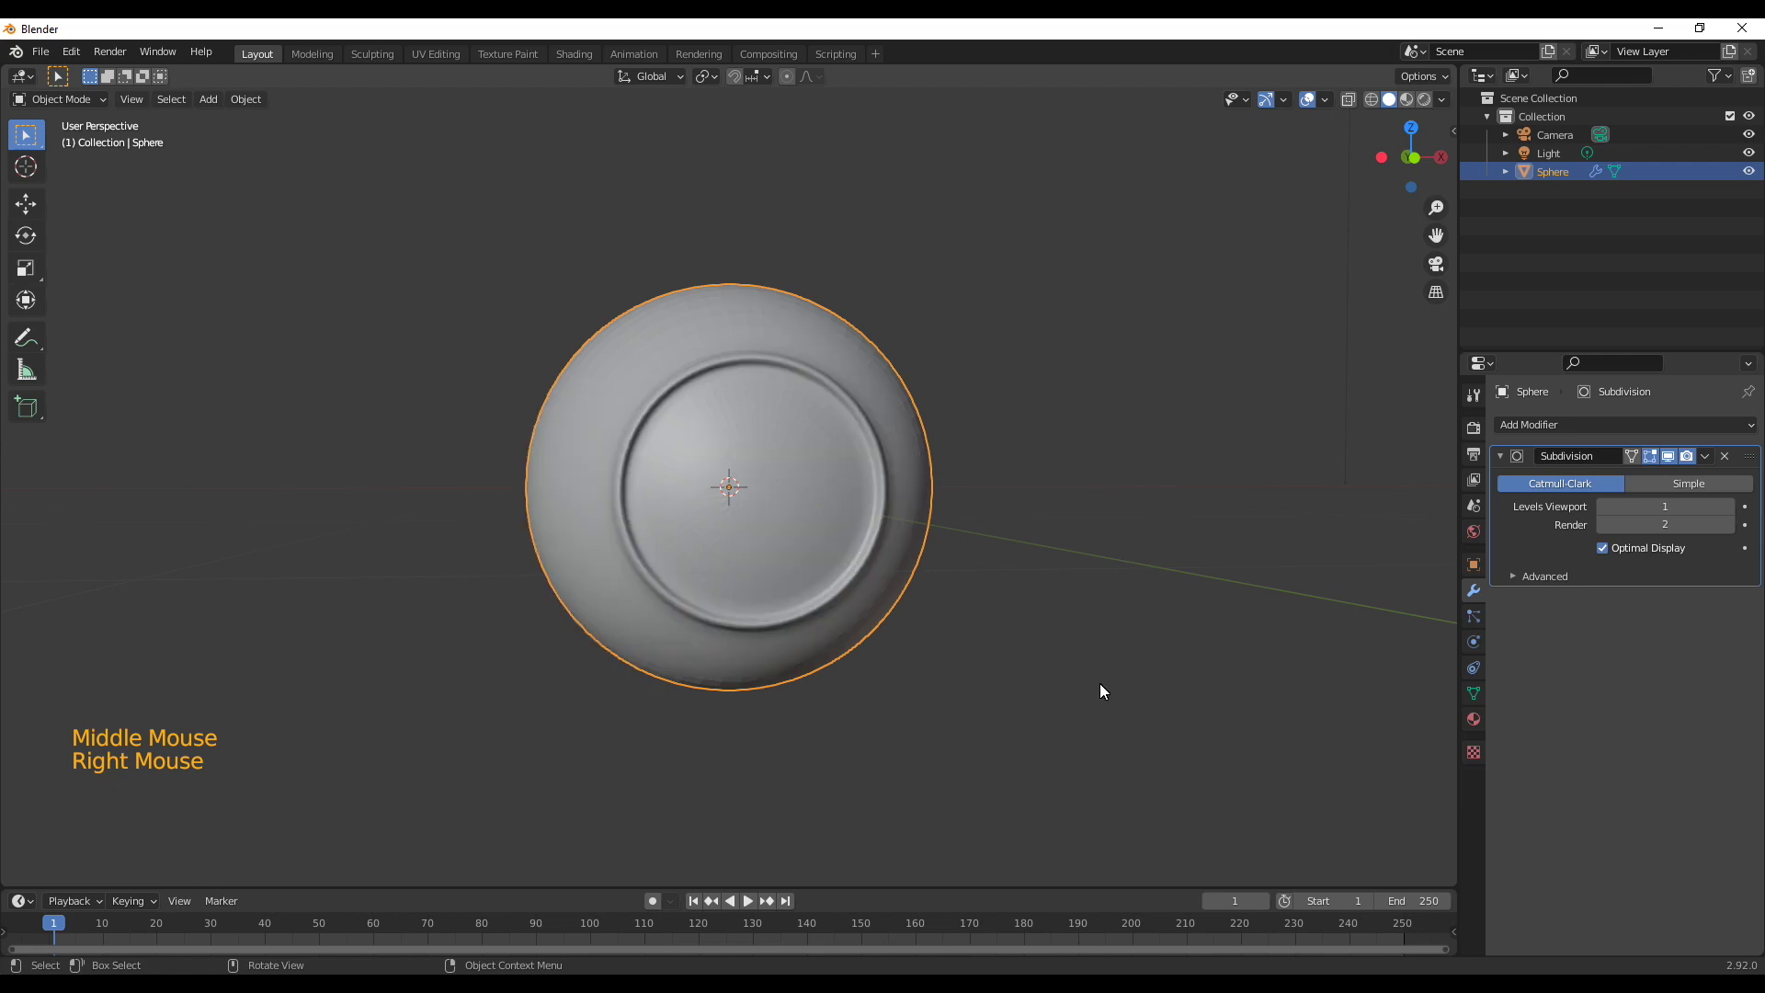
middle_click(1014, 682)
key("Tab")
middle_click(922, 704)
key("KP_1")
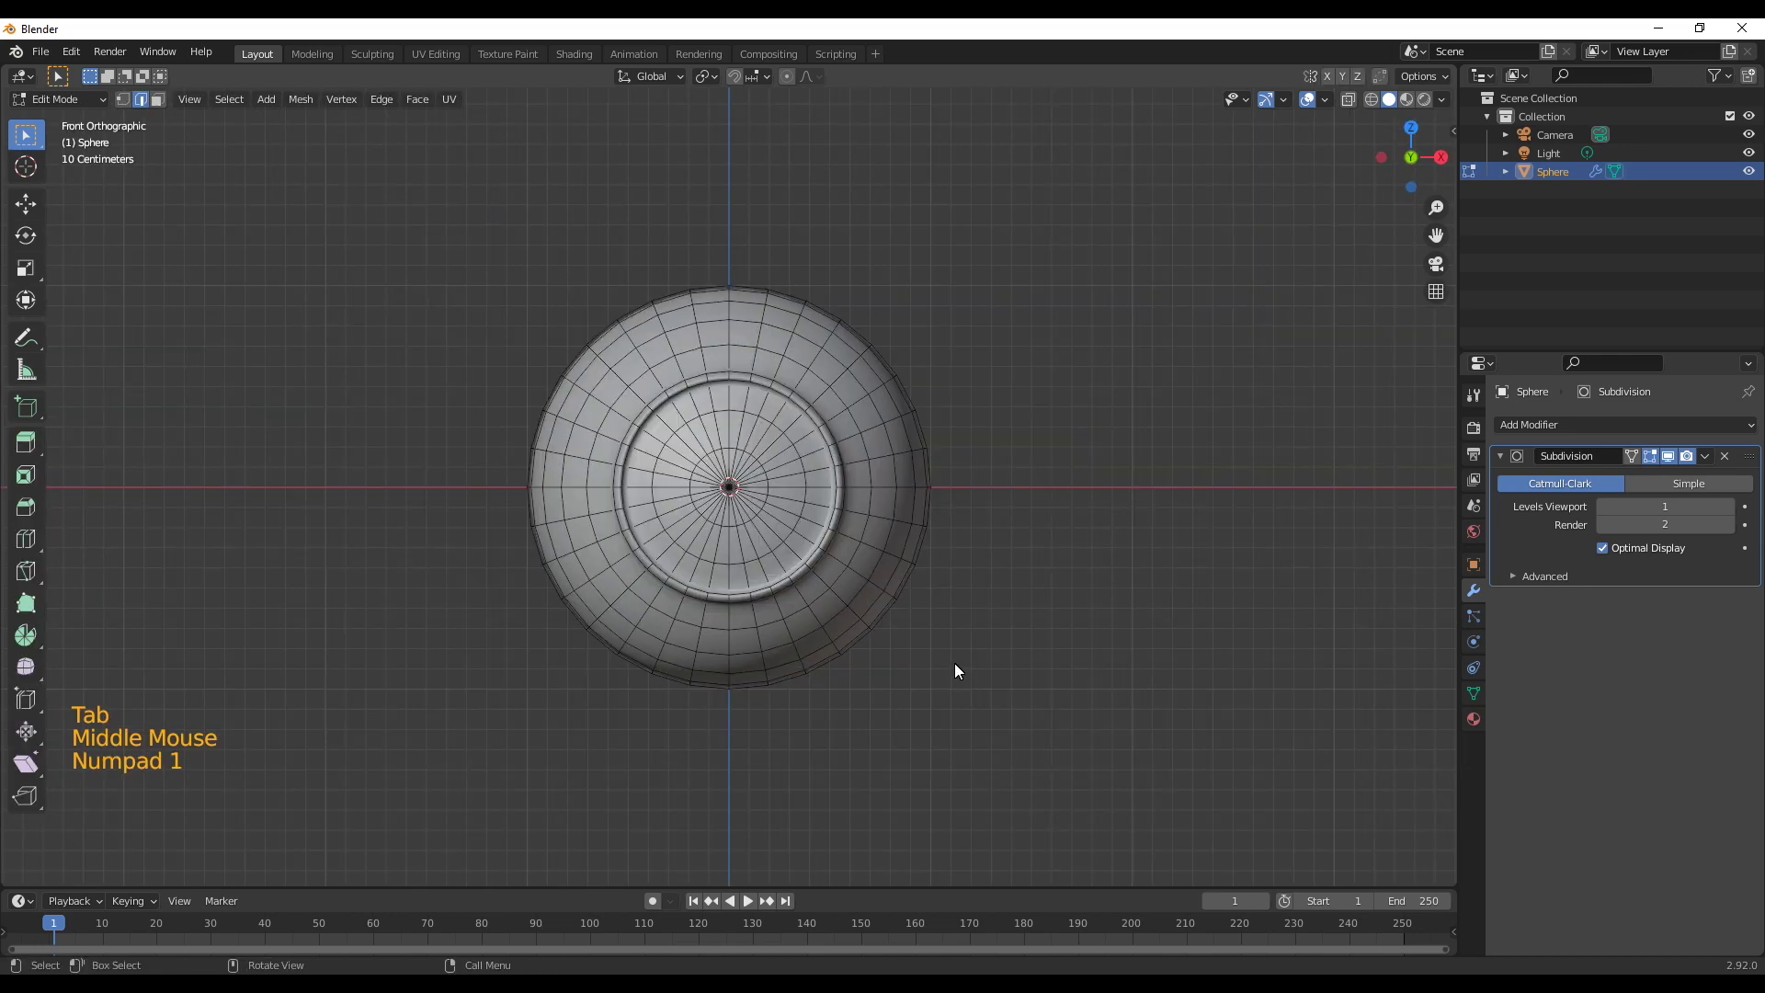
Select two adjacent faces low on the sphere and inset them into a small patch
scroll("up", 3)
key("3")
left_click(713, 672)
left_click(750, 672)
scroll("up", 3)
key("s")
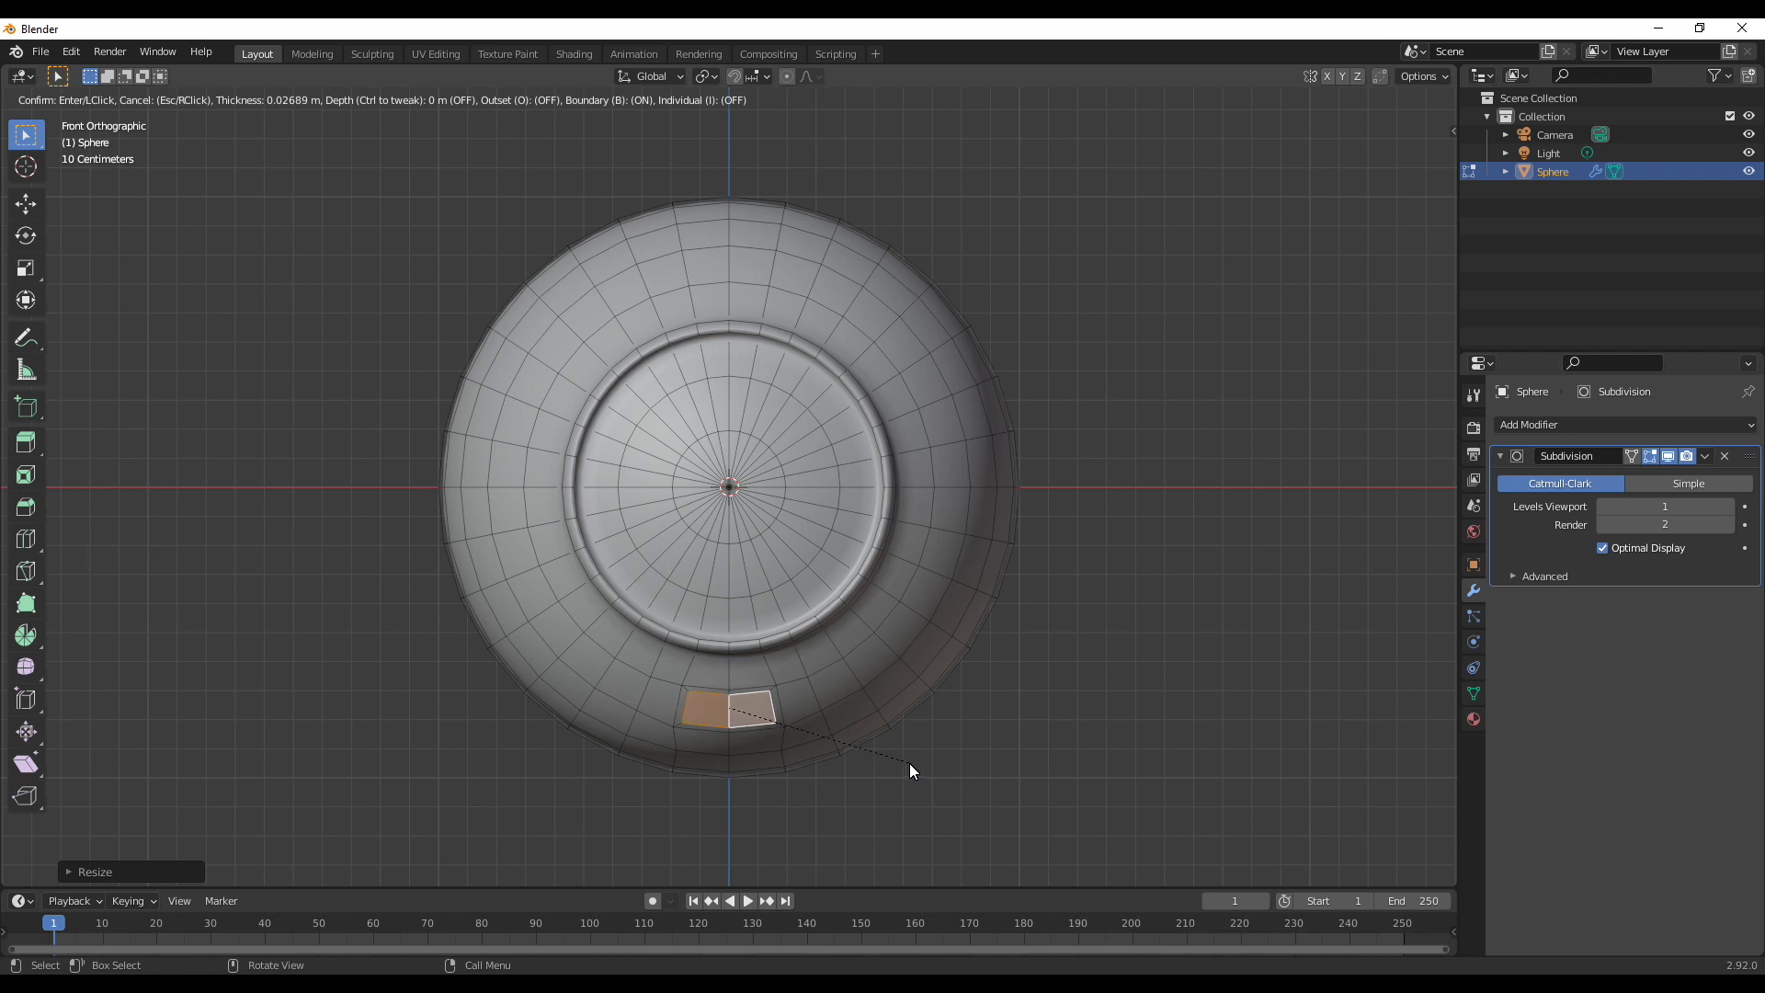
Orbit closer to the inset patch and pick its elements for reshaping
middle_click(813, 755)
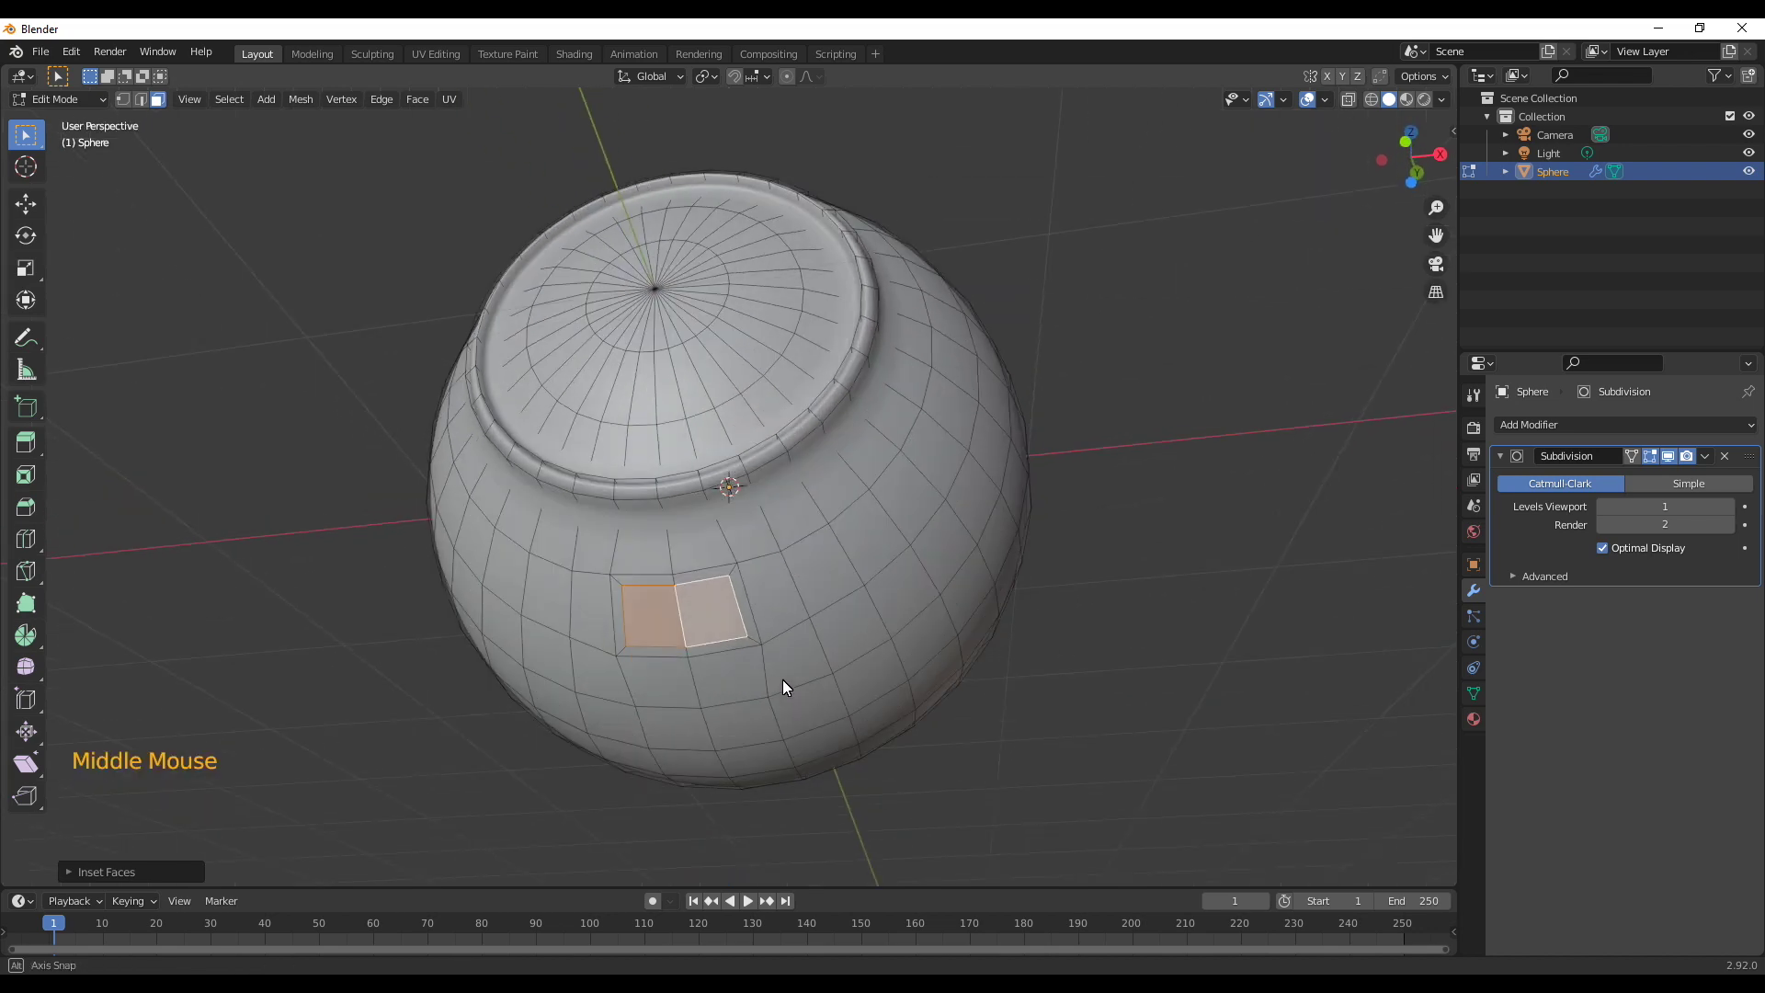
scroll("up", 3)
middle_click(723, 709)
middle_click(703, 744)
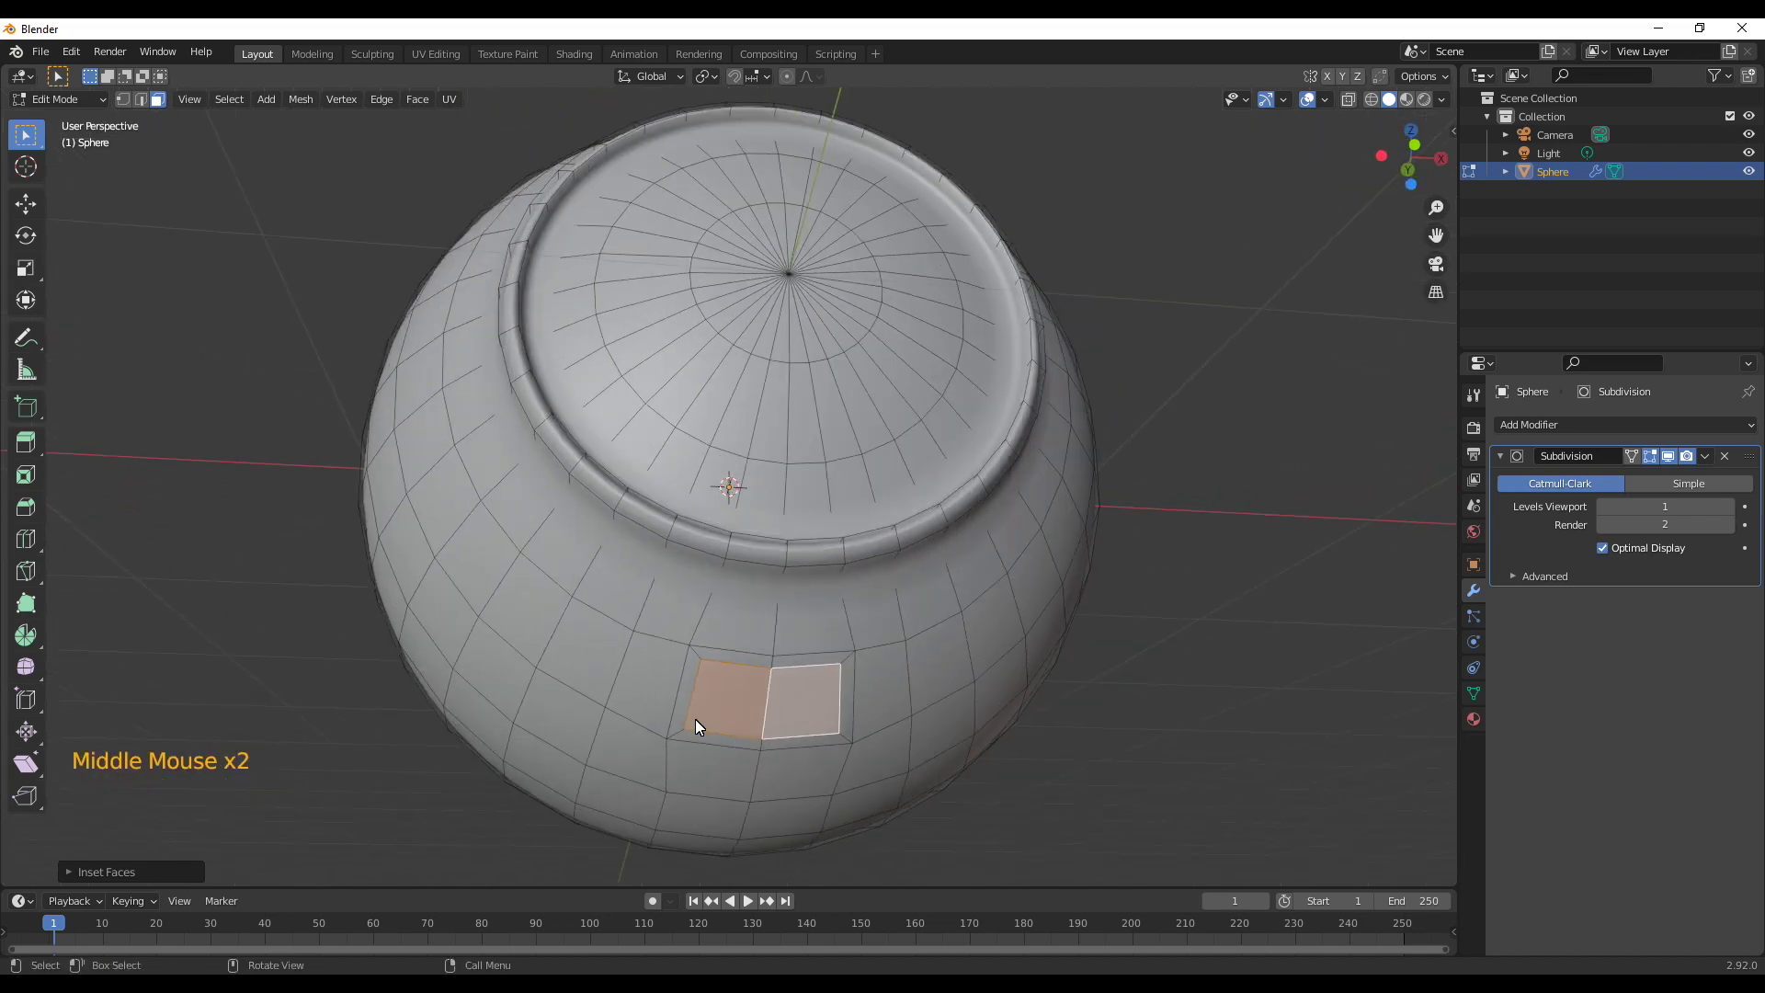
key("2")
left_click(696, 712)
left_click(840, 707)
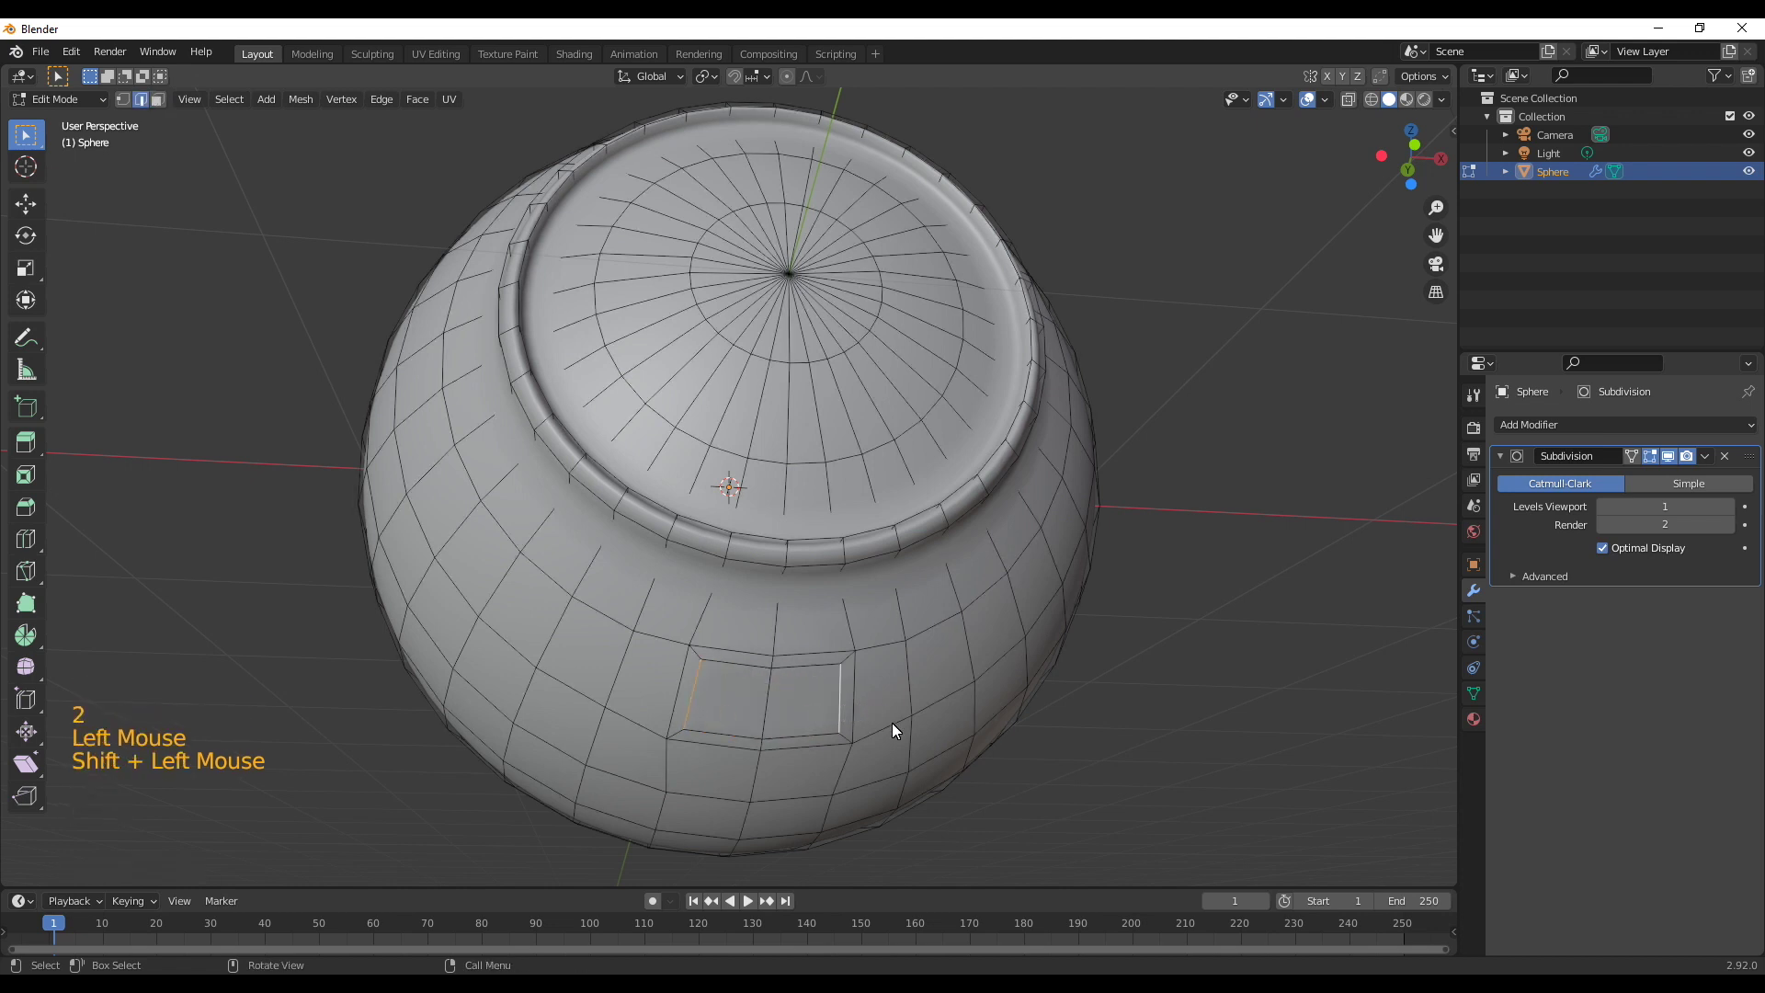
Slide the patch's corner vertices along their edges to start pointing the shape
key("1")
left_click(702, 667)
key("g")
left_click(842, 671)
key("g")
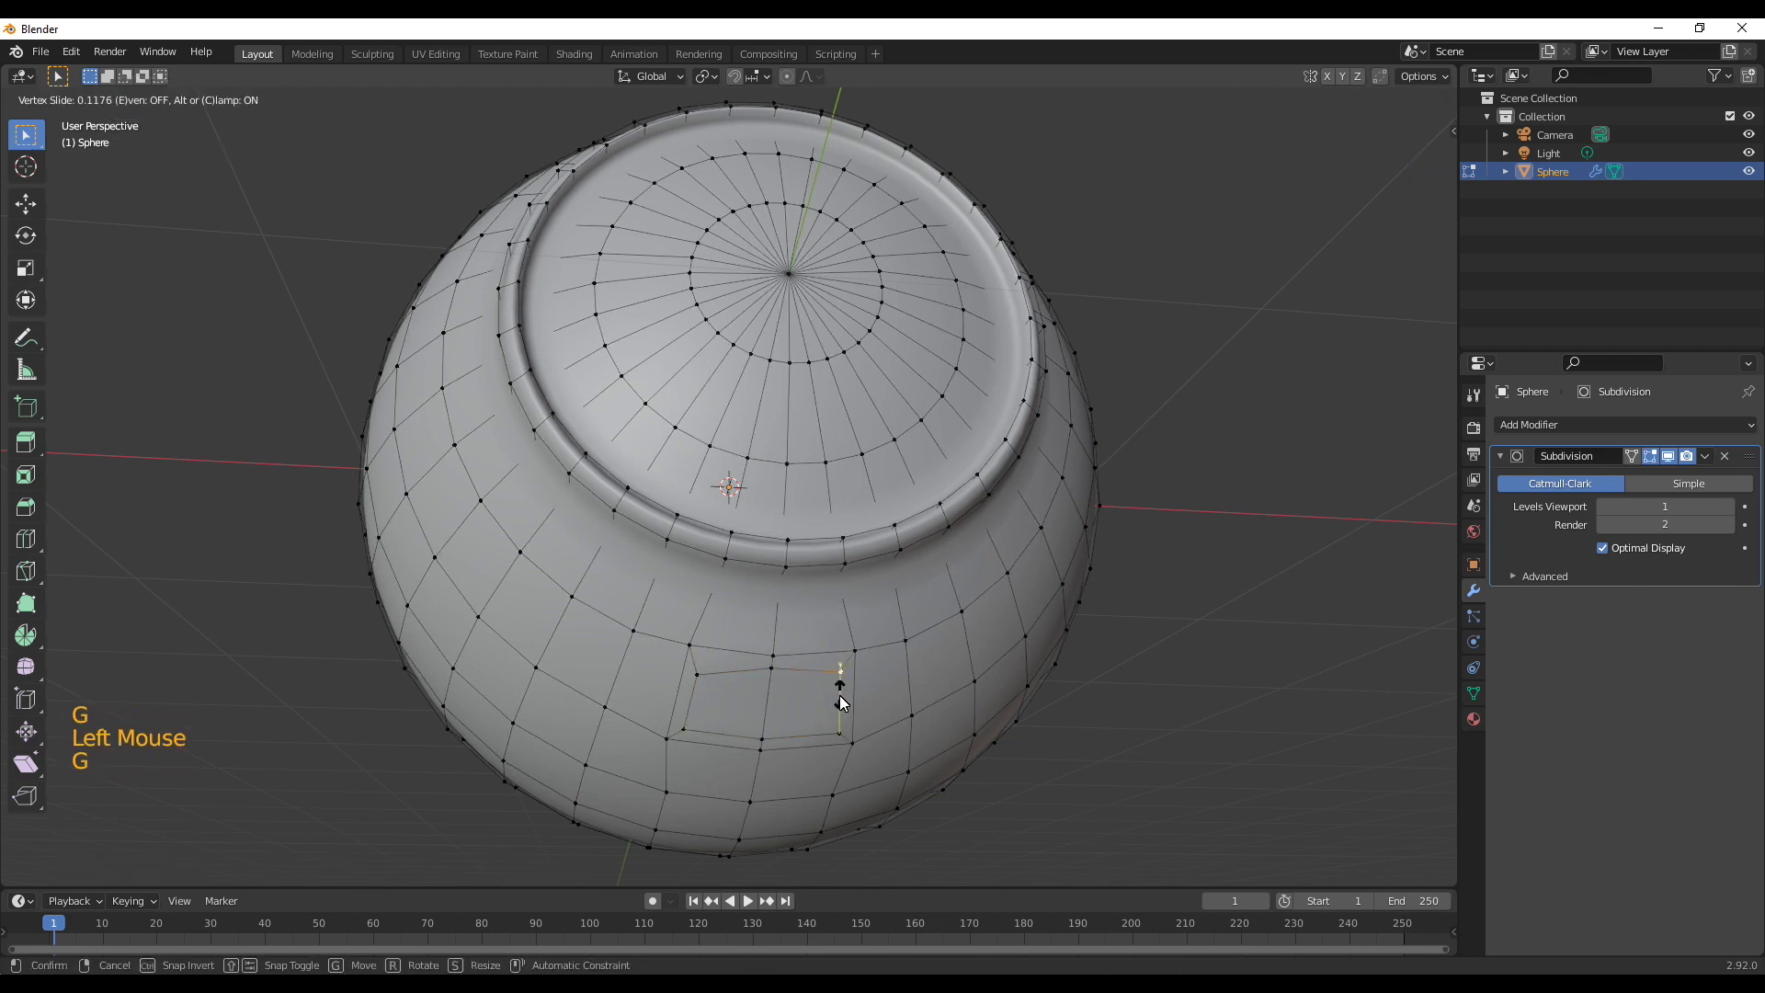
key("g")
left_click(771, 744)
key("g")
left_click(778, 670)
key("g")
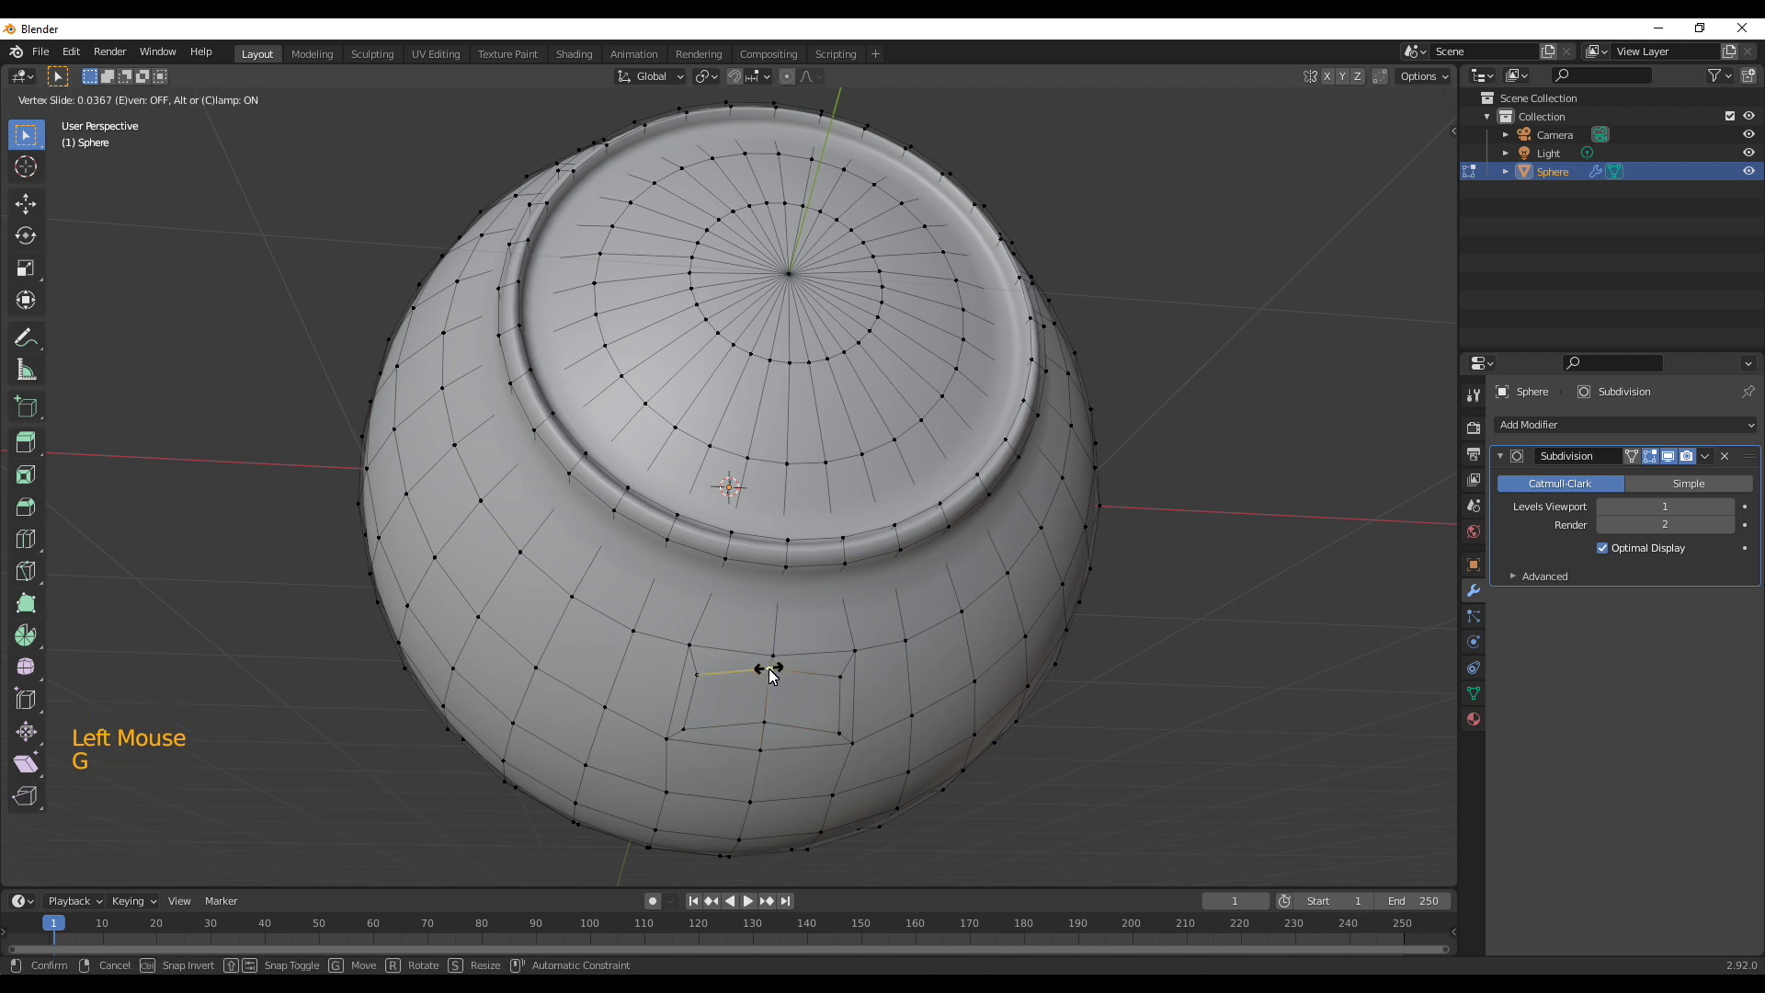
left_click(769, 718)
Move the remaining patch vertices into place and check the patch faces from the side
key("g")
left_click(694, 736)
key("g")
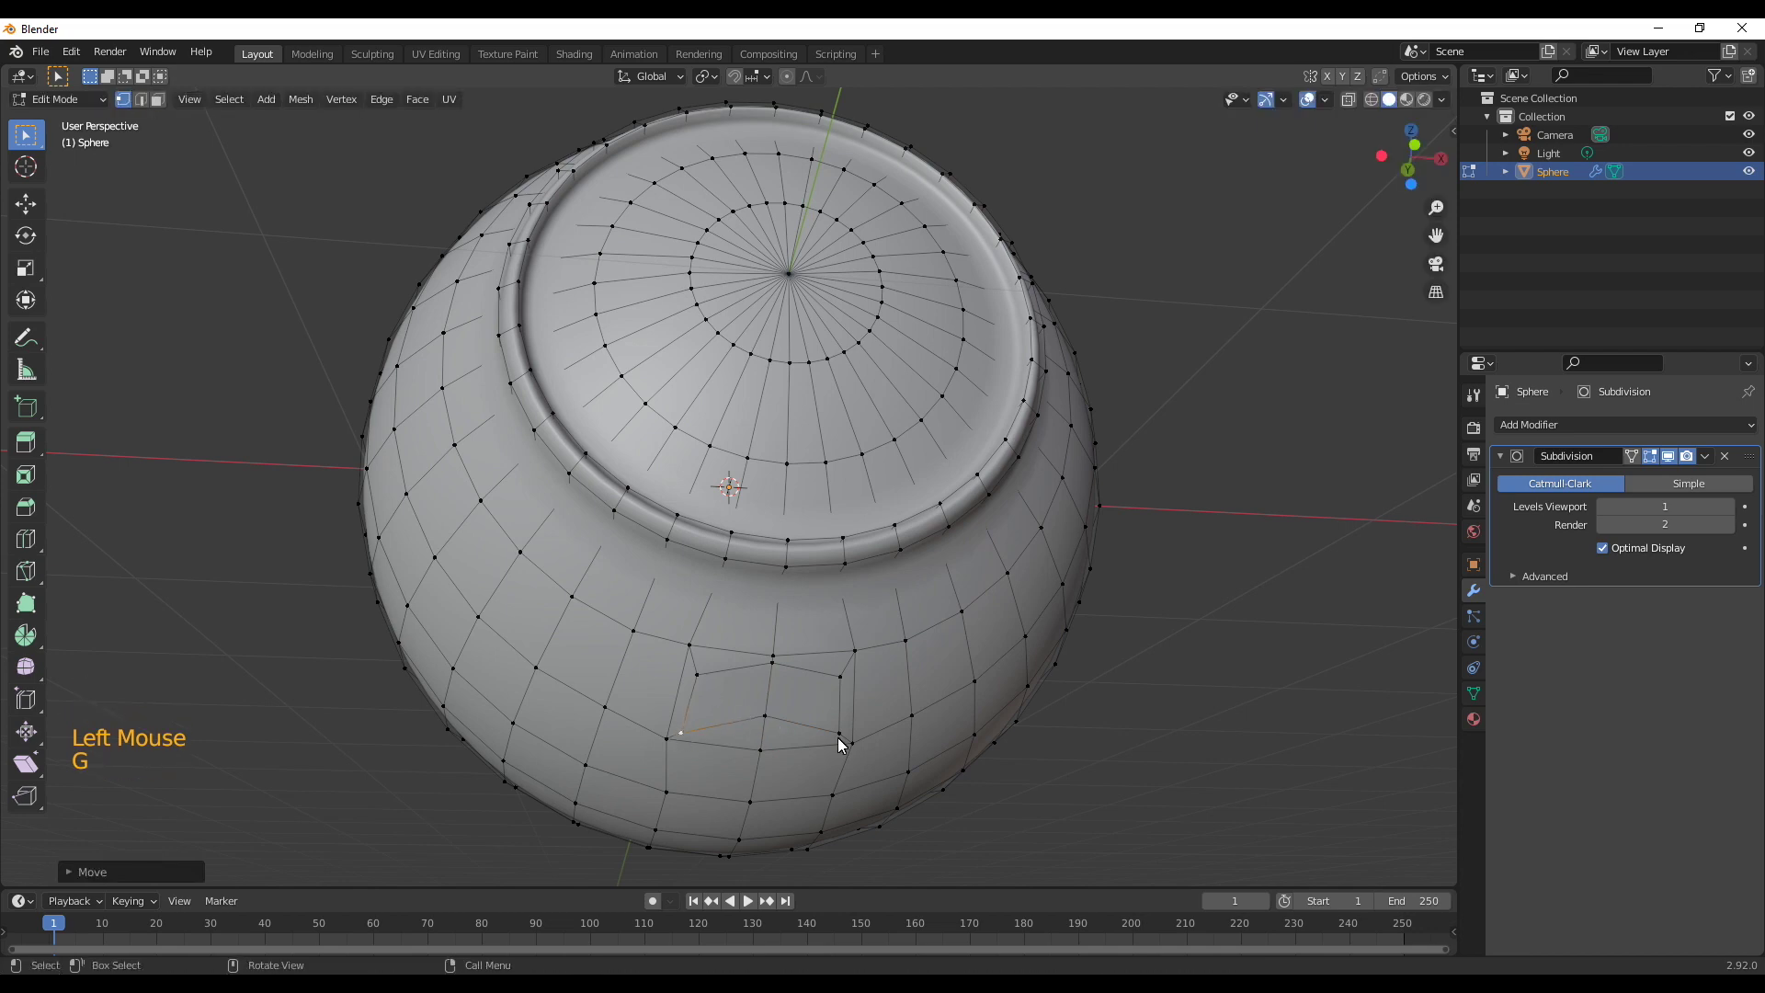
left_click(846, 748)
key("g")
middle_click(984, 784)
key("3")
left_click(611, 684)
left_click(675, 685)
middle_click(595, 805)
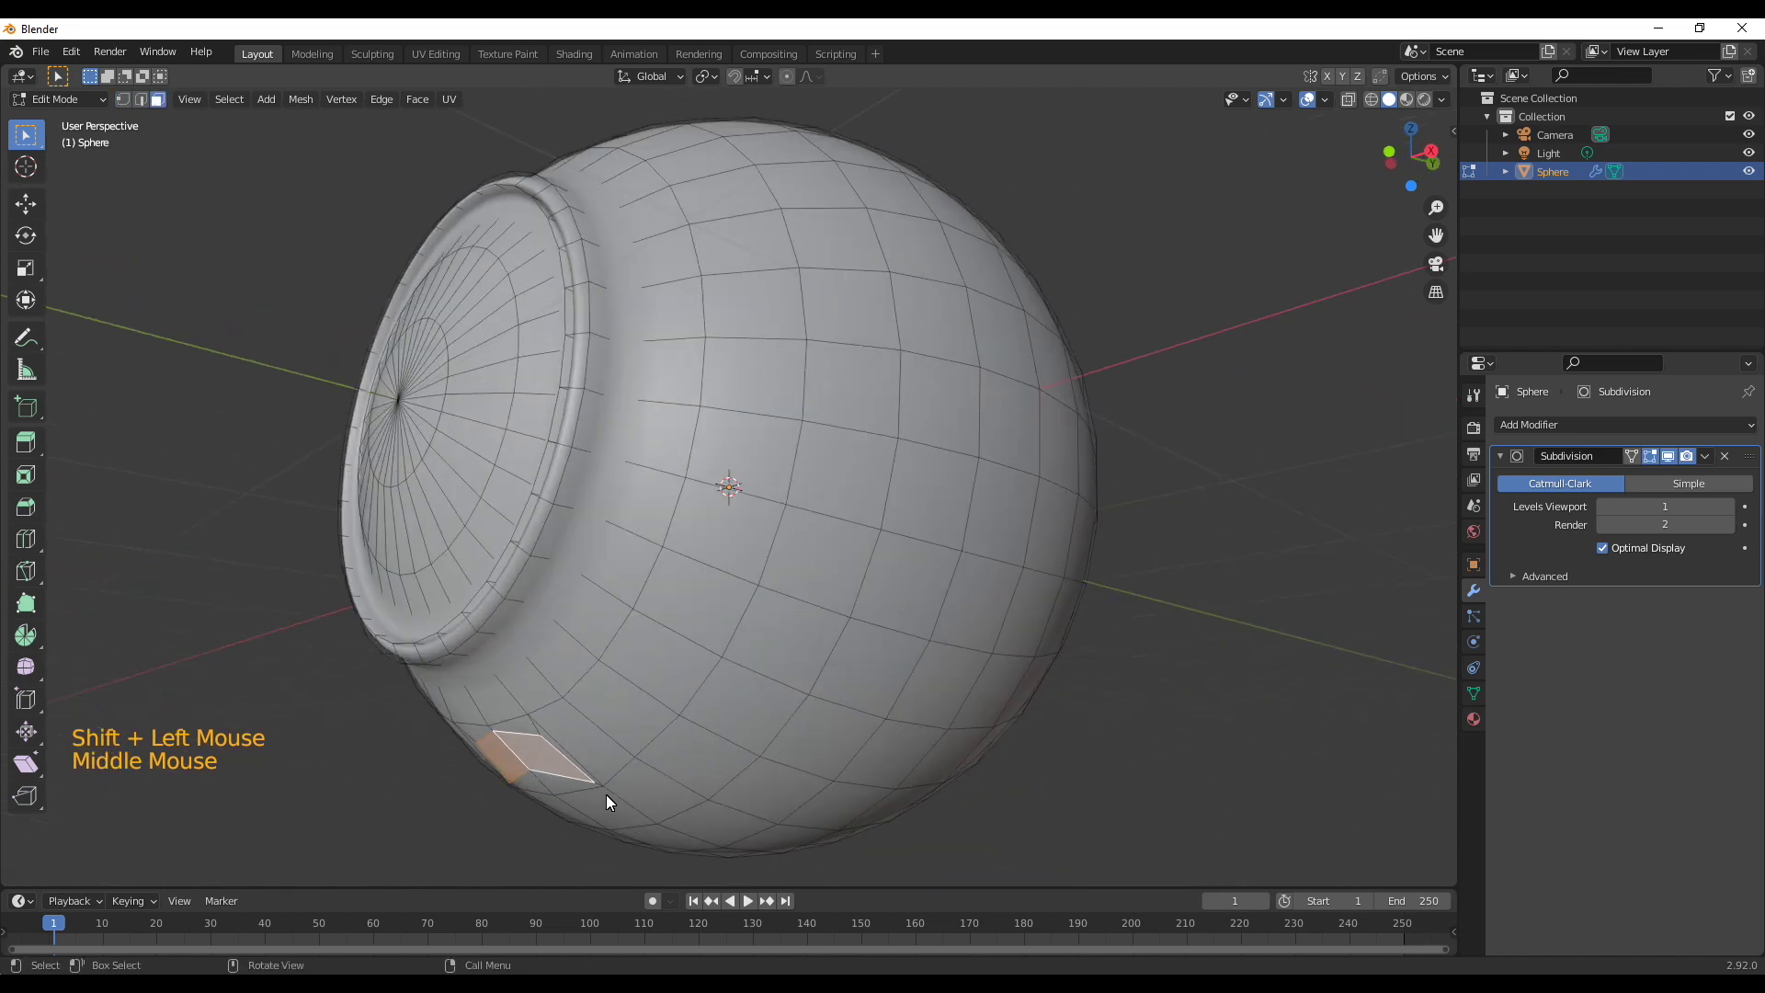
middle_click(636, 800)
middle_click(724, 755)
Scale the side corner vertices inward along X and select the narrowed slit faces
key("1")
left_click(667, 624)
left_click(821, 626)
key("s")
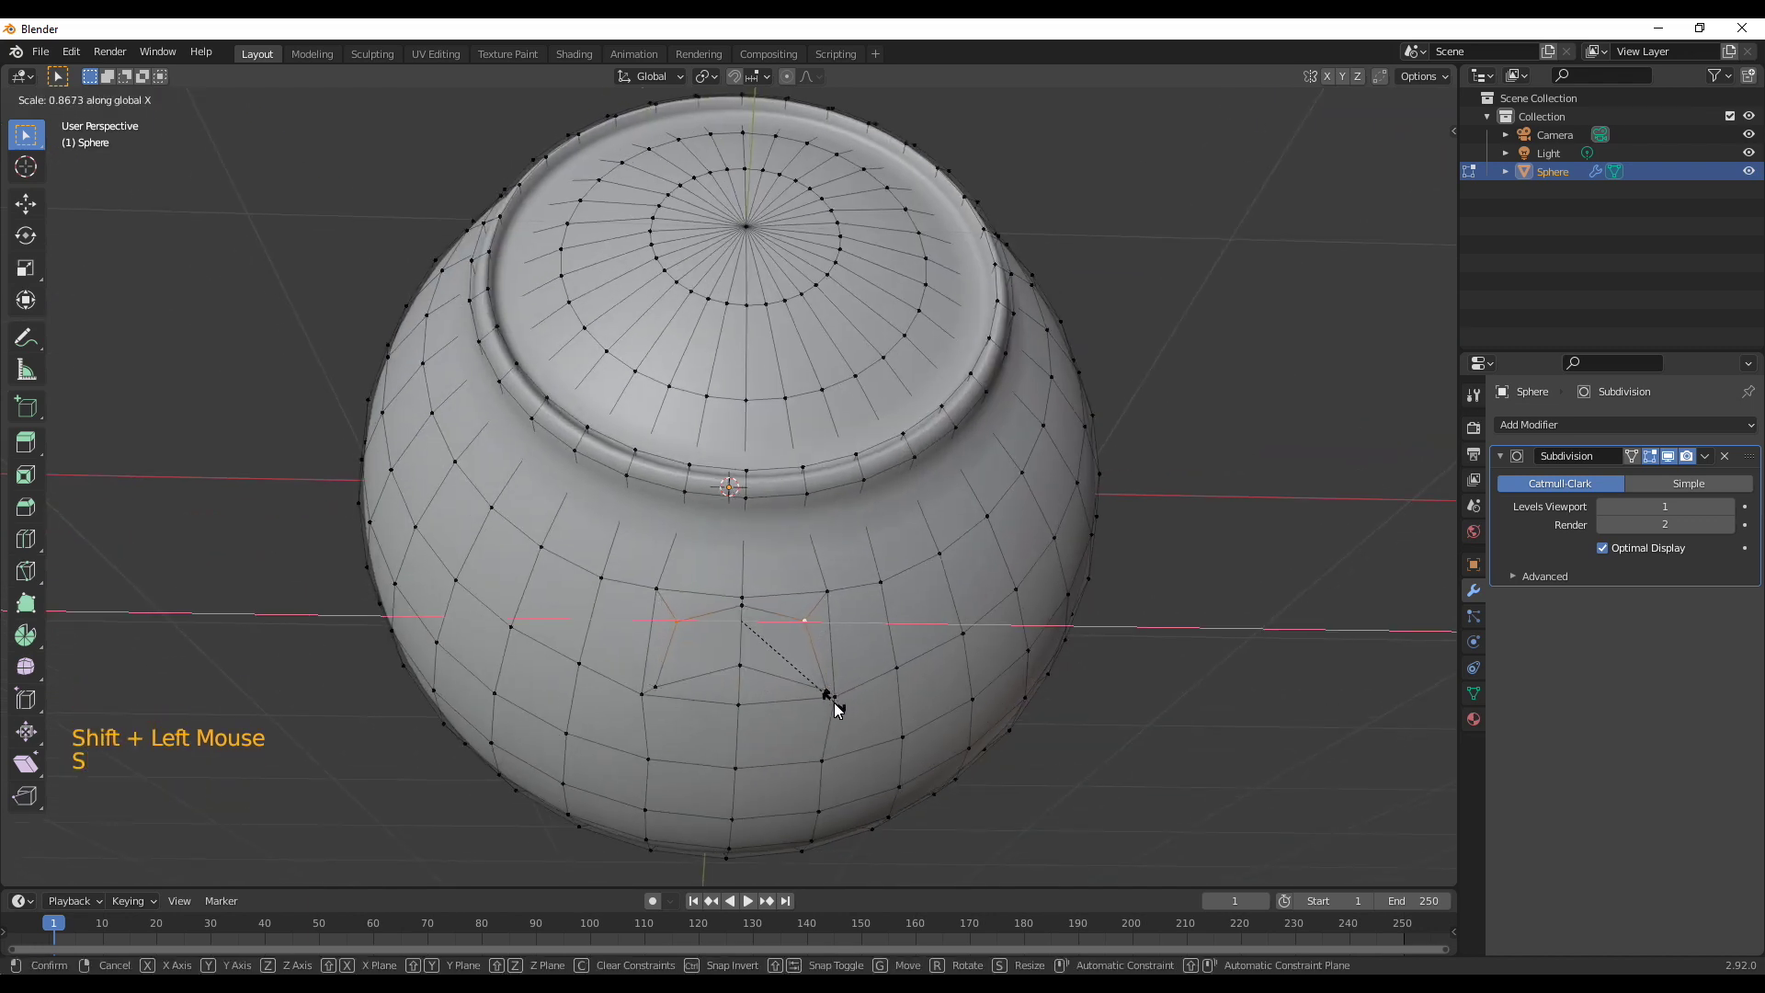
key("s")
middle_click(772, 759)
middle_click(812, 568)
key("3")
left_click(705, 671)
left_click(785, 666)
middle_click(739, 766)
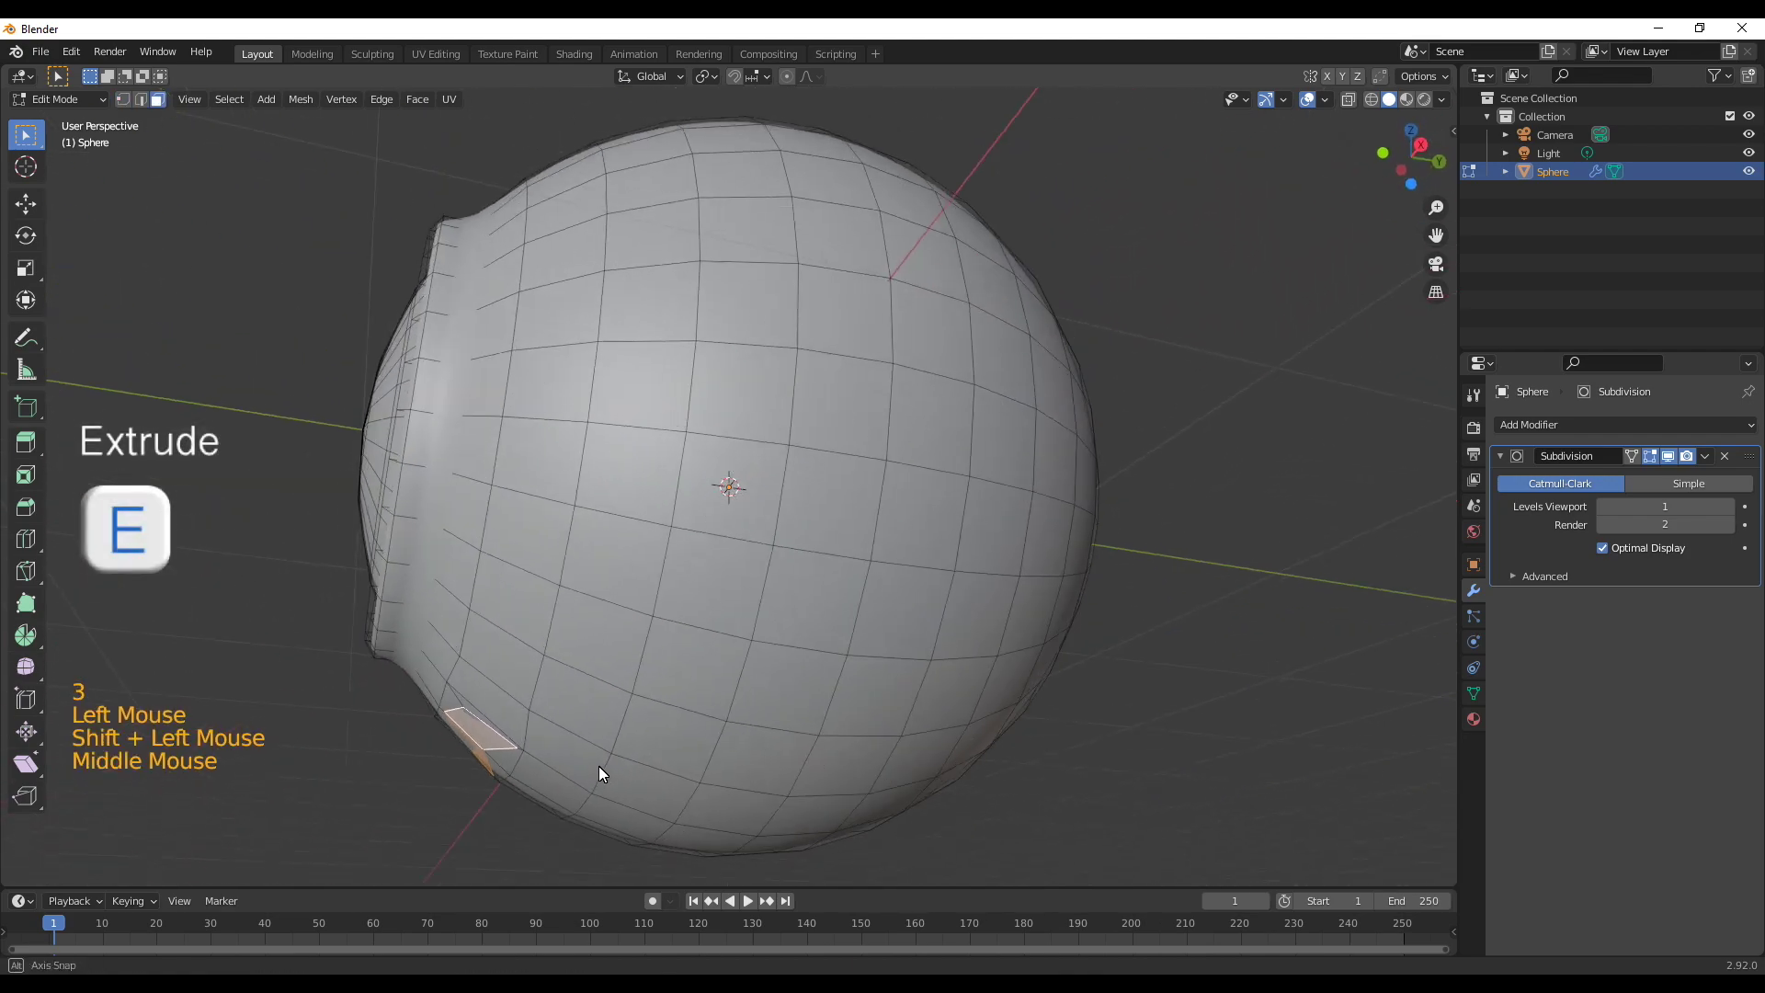
Extrude the slit faces inward, scale them down and enable X-ray to see inside
key("e")
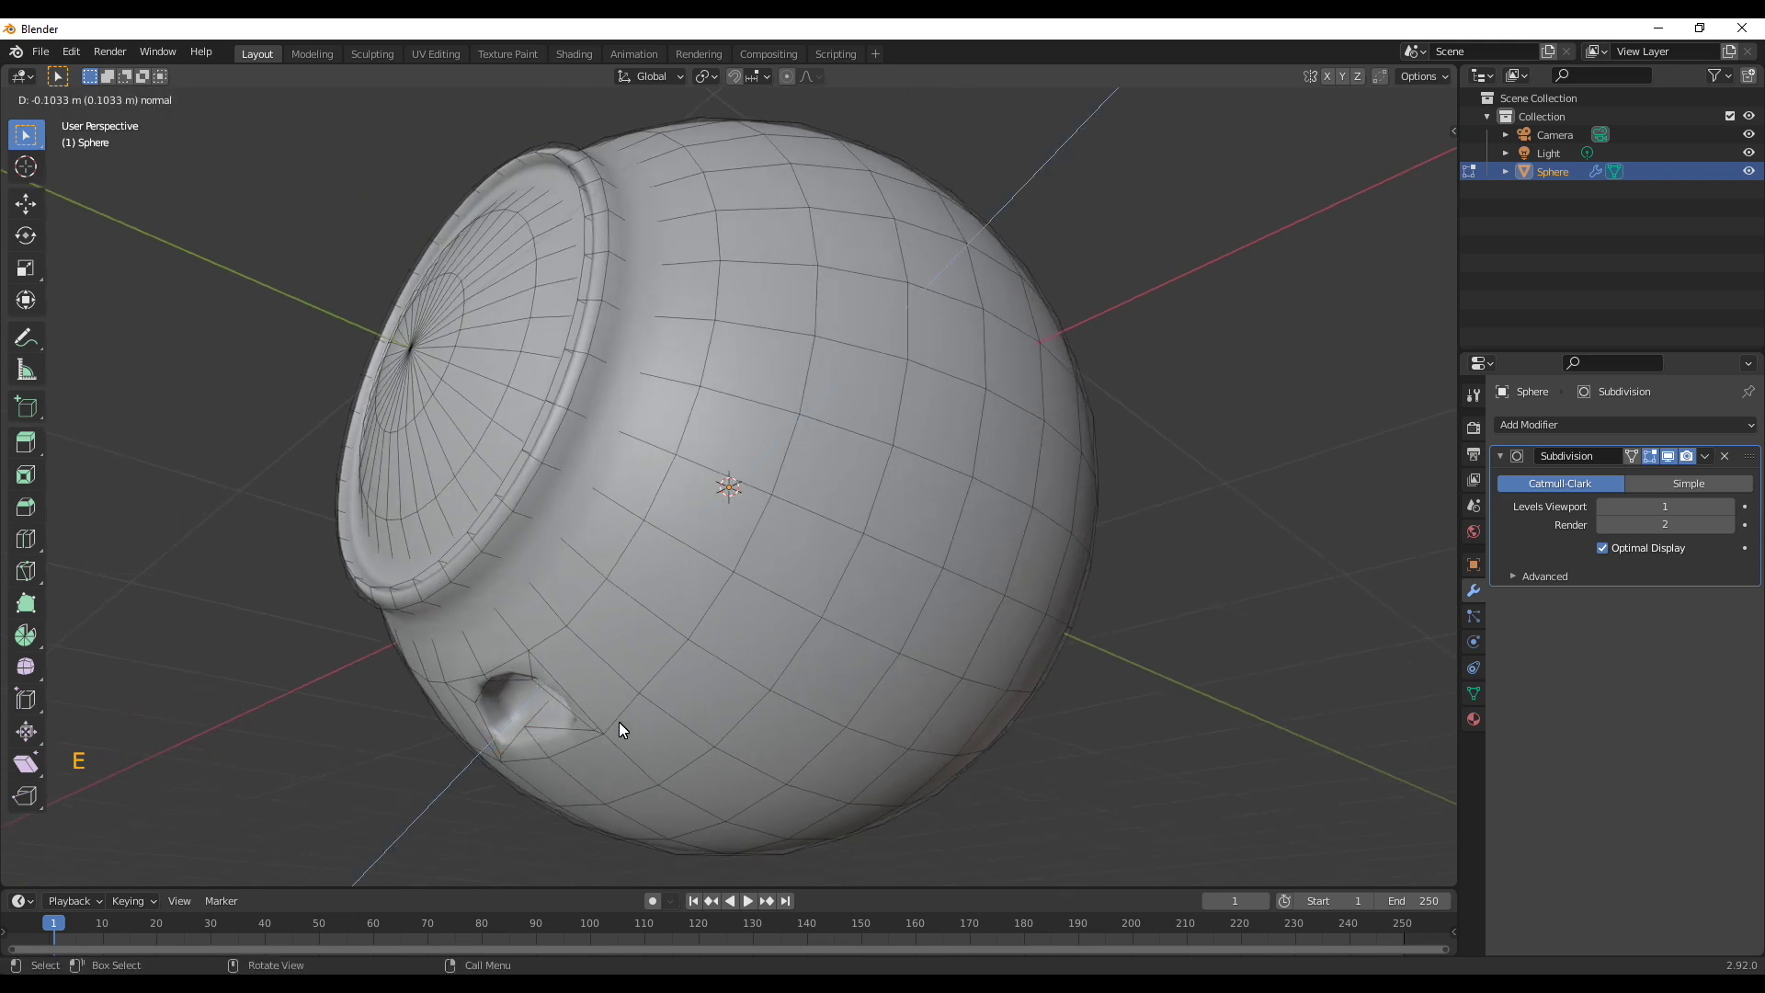
key("e")
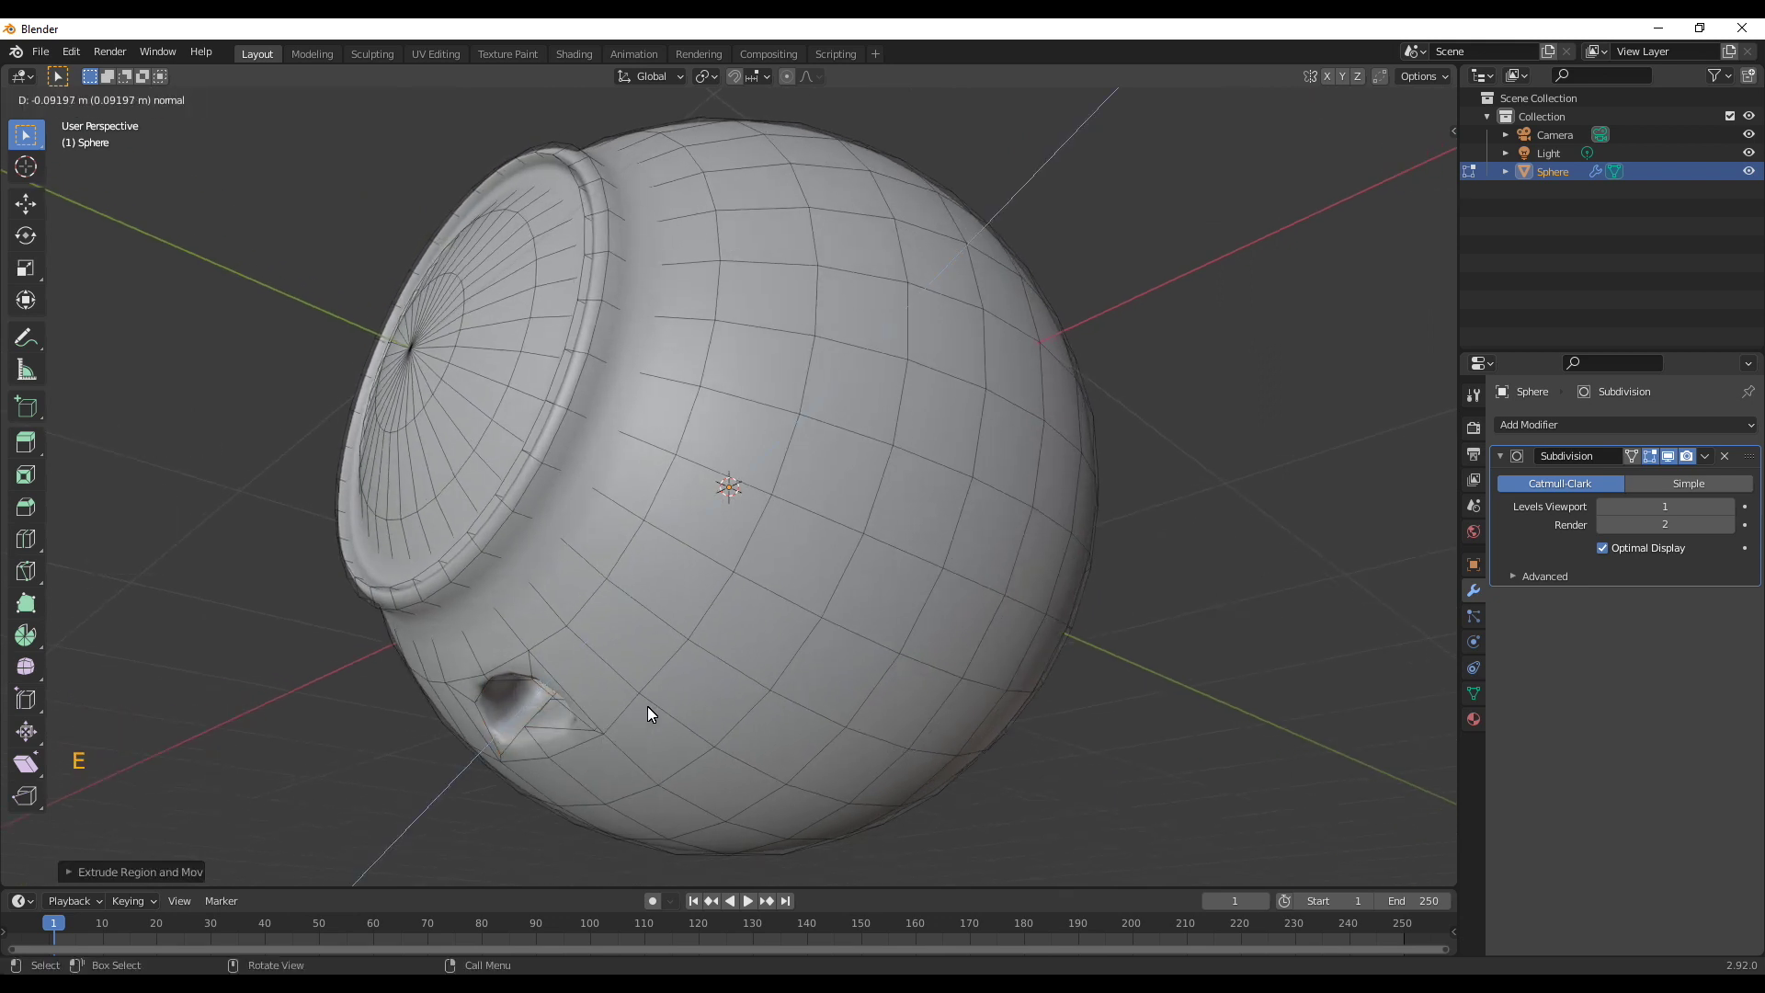
key("s")
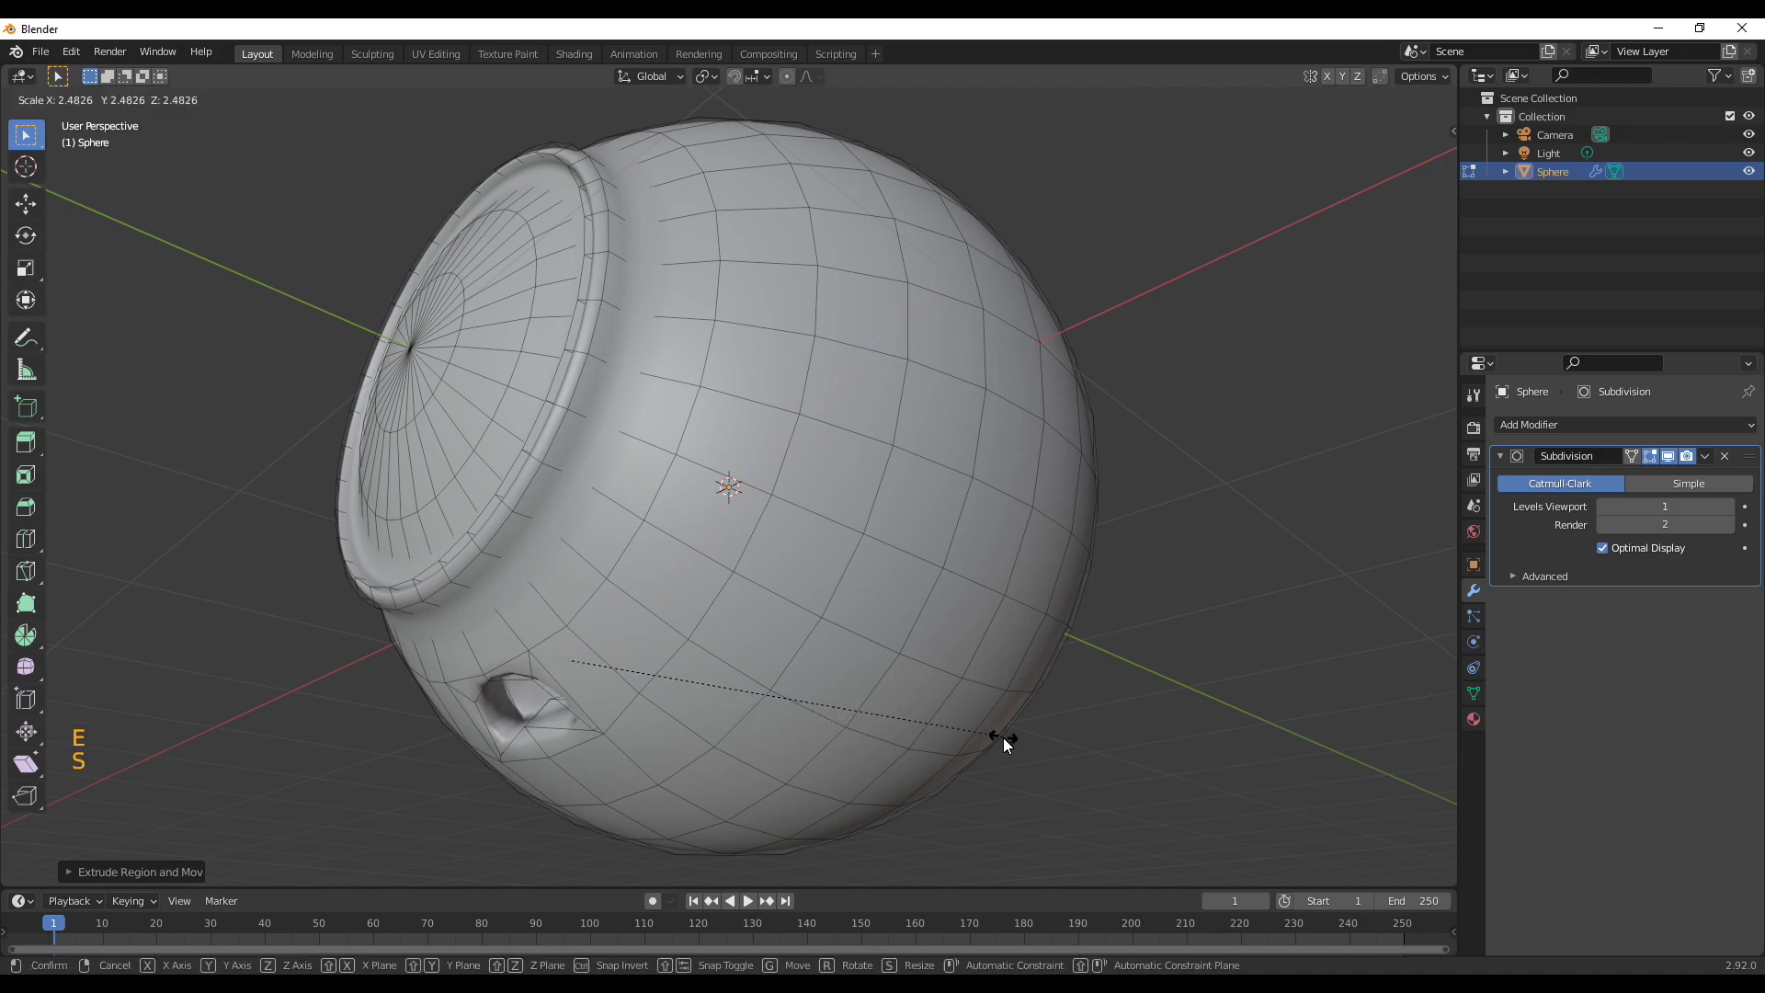
middle_click(733, 720)
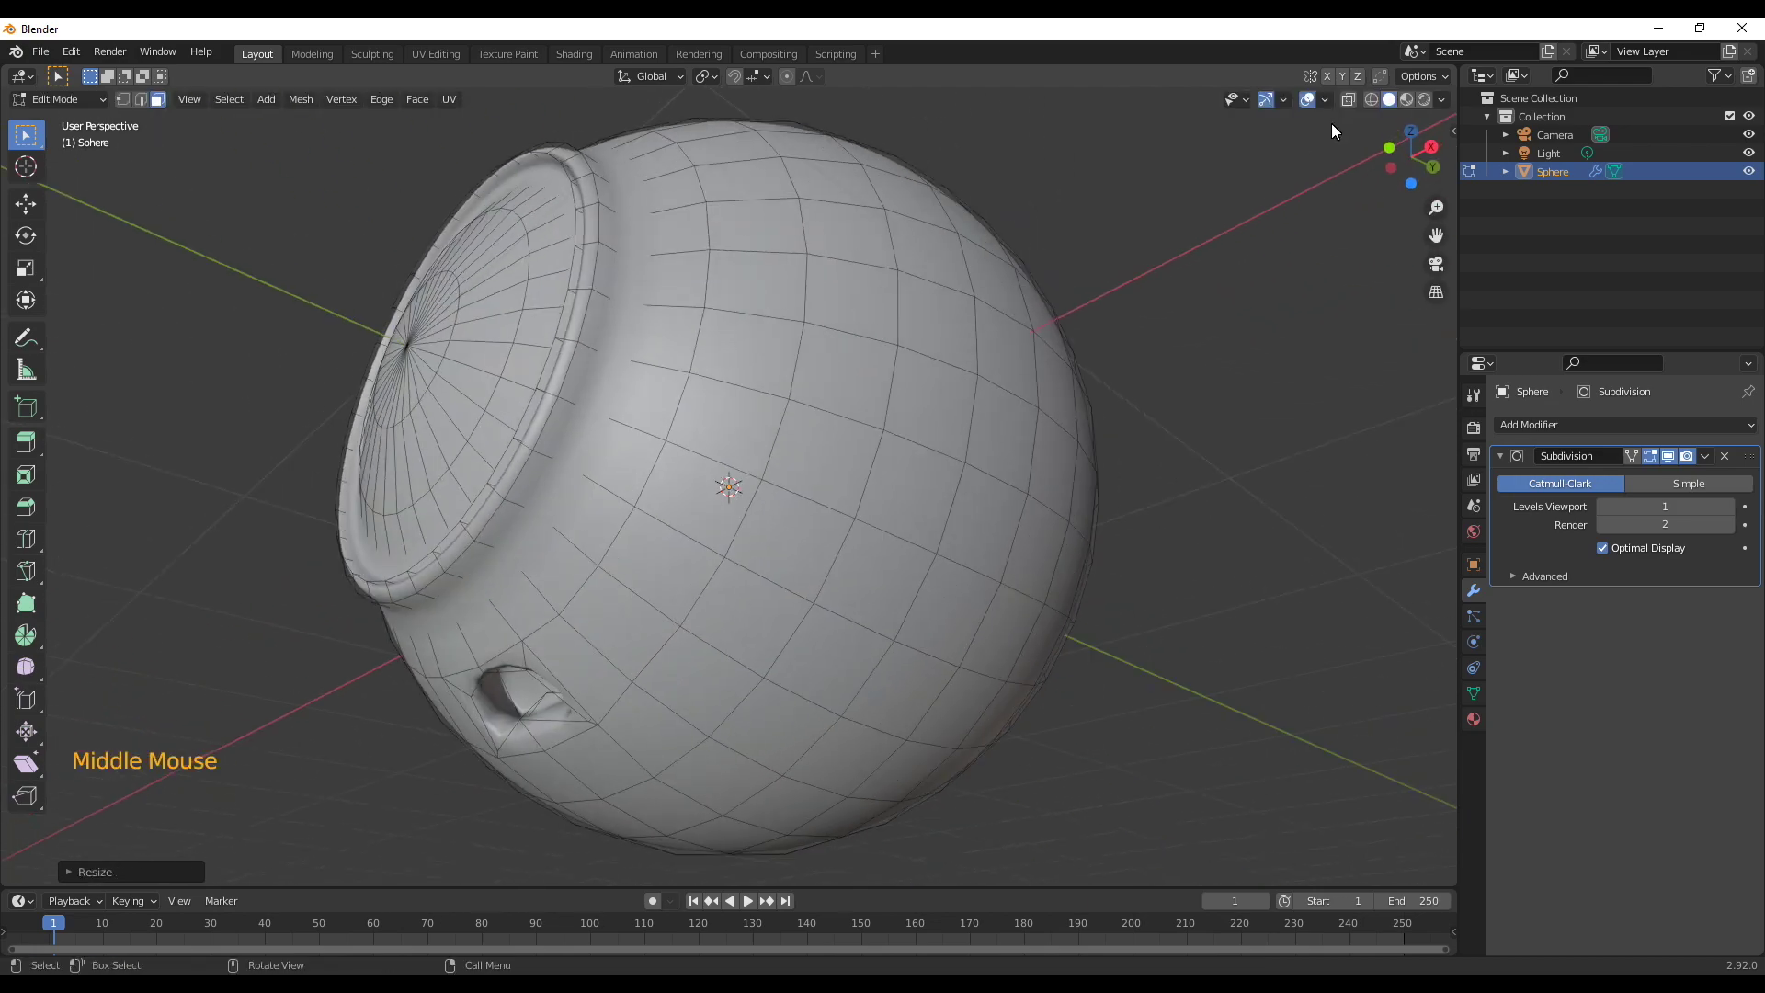
left_click(1354, 109)
middle_click(689, 527)
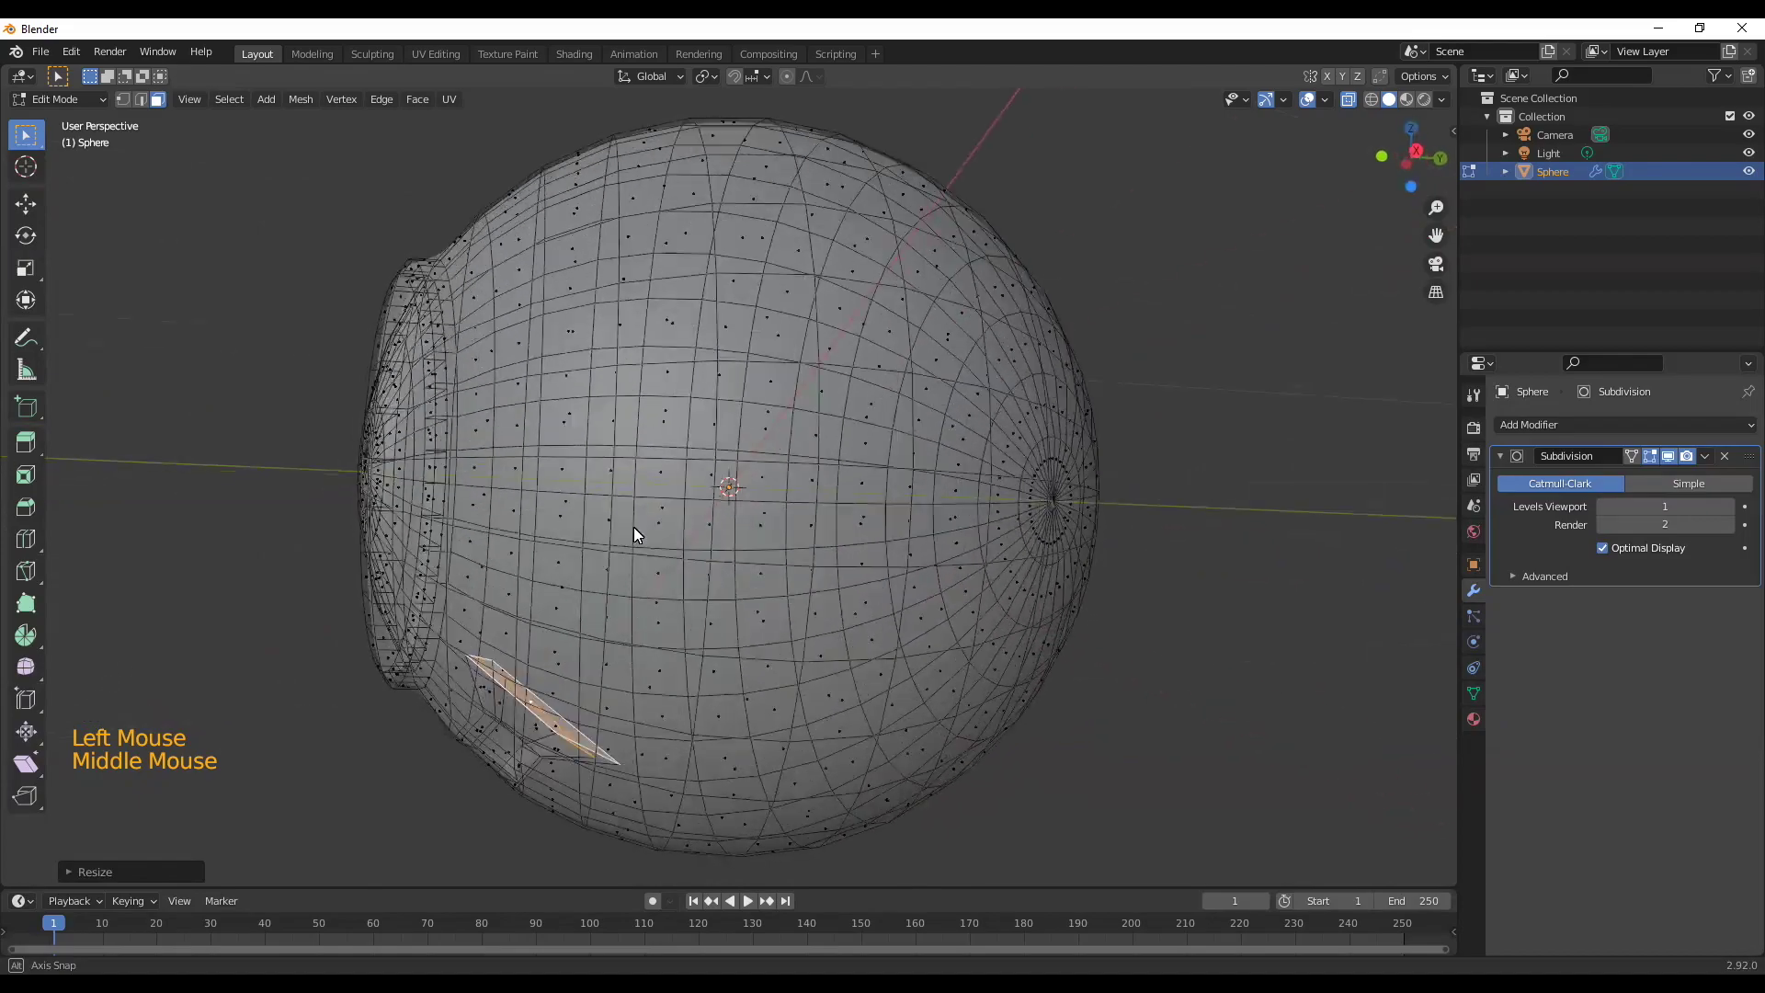
middle_click(549, 635)
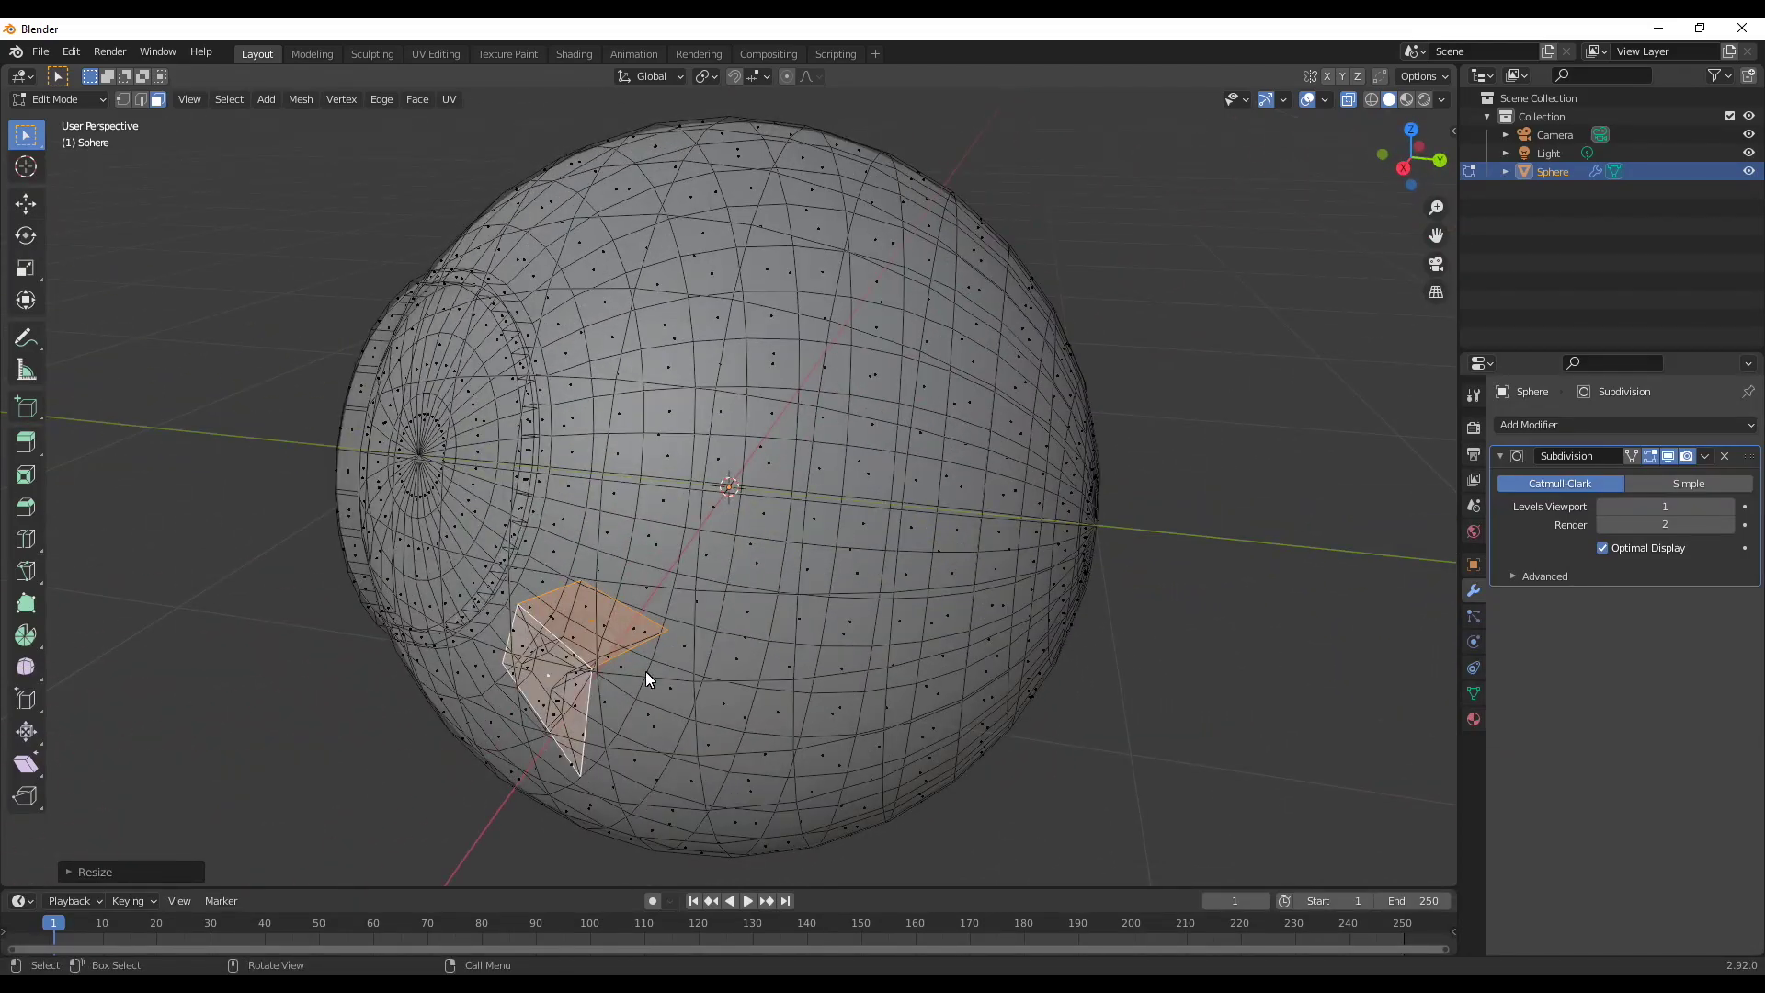
middle_click(661, 665)
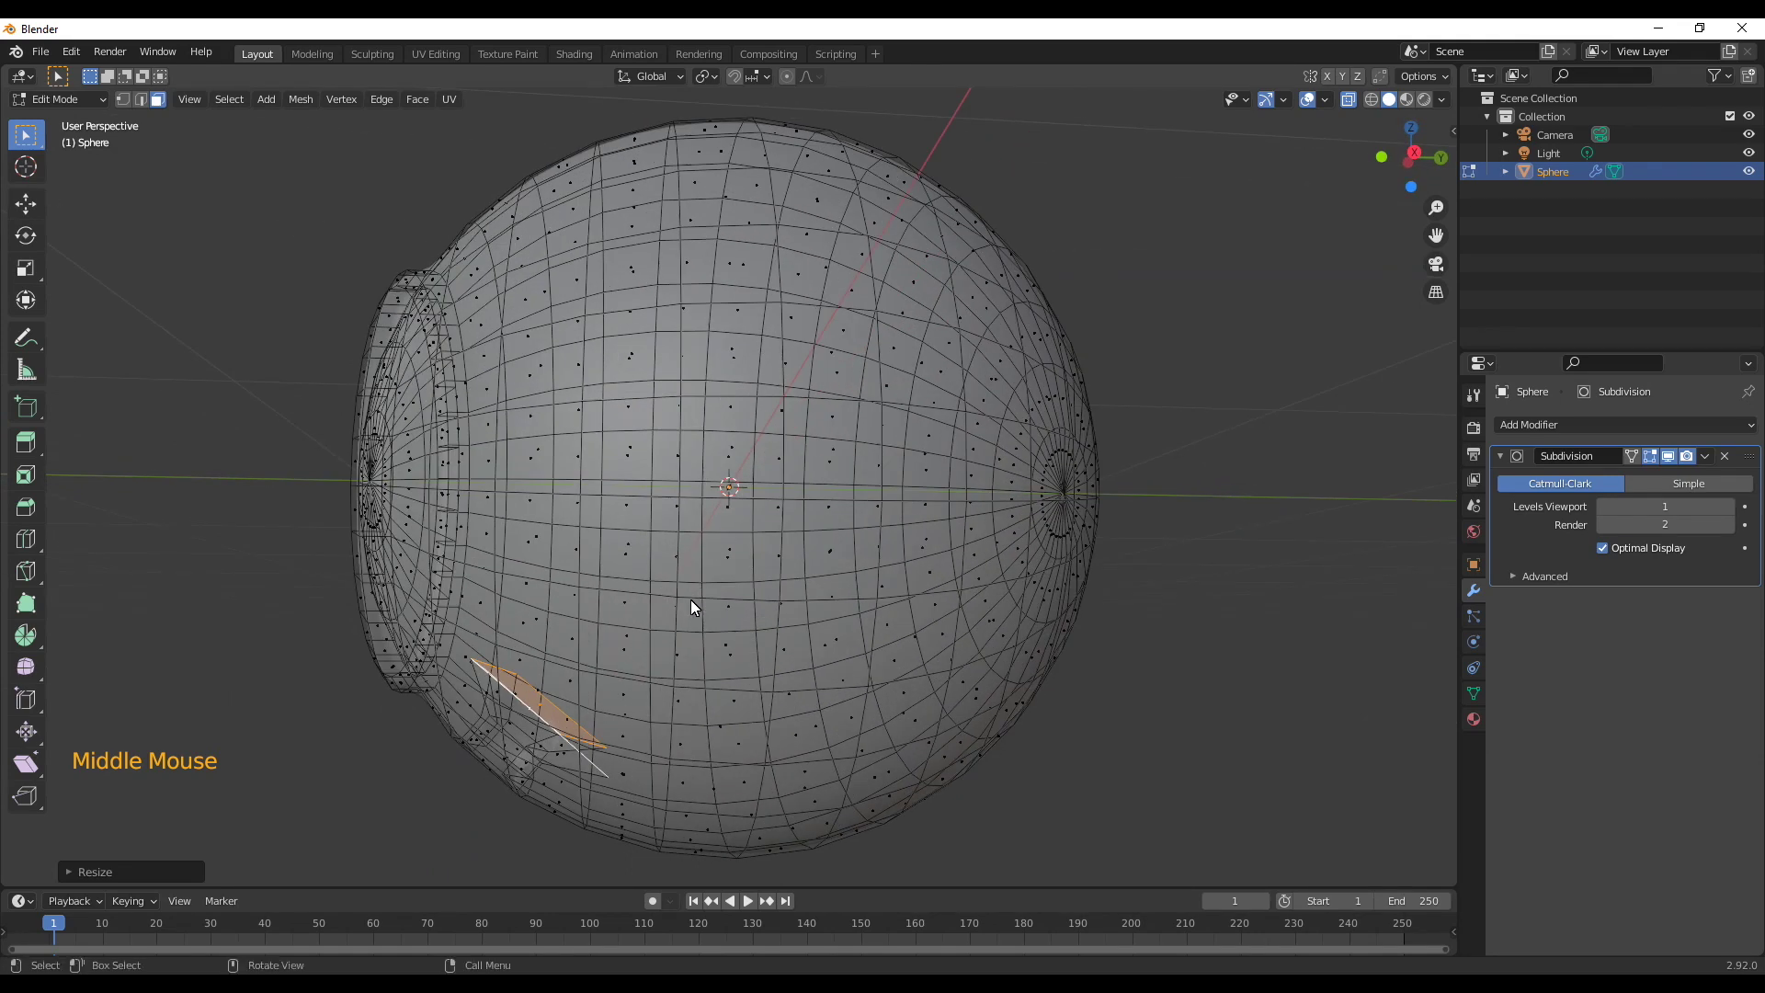
Push the recessed faces deeper into the sphere from side view and turn X-ray off
key("KP_3")
key("g")
middle_click(701, 703)
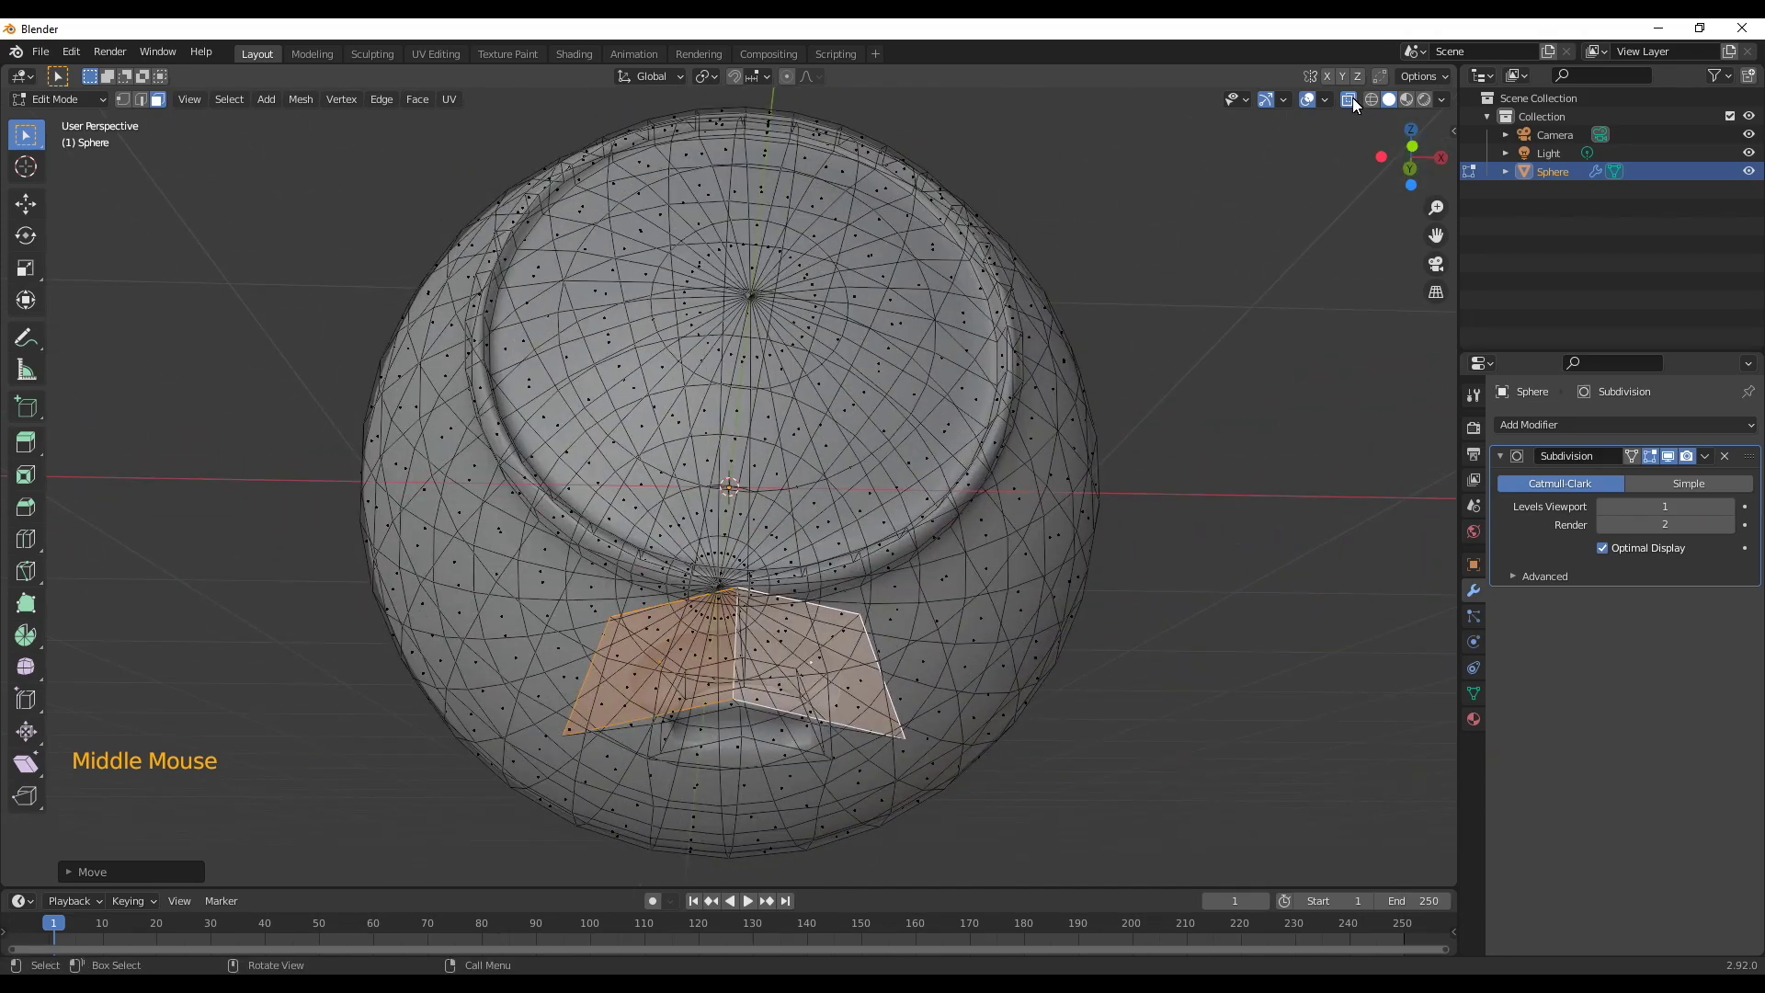
left_click(1358, 100)
middle_click(1075, 623)
scroll("down", 3)
middle_click(906, 625)
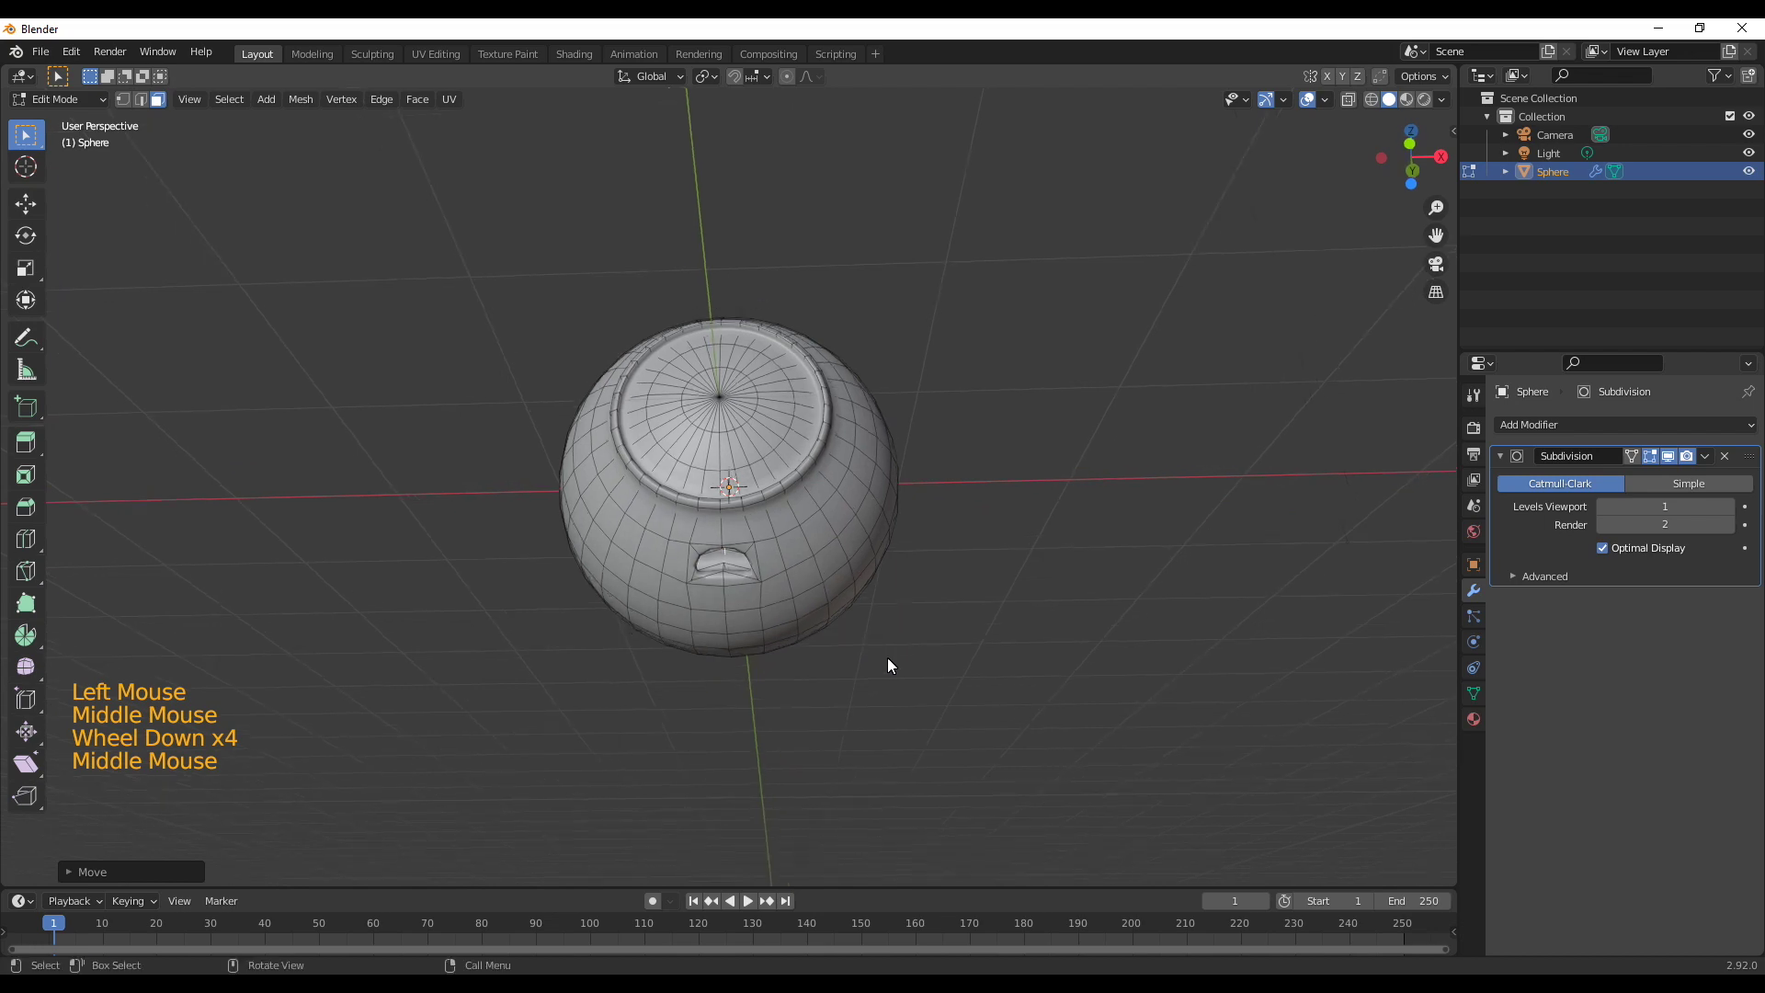
Orbit around the head to inspect the eye socket and notch
left_click(918, 669)
middle_click(998, 611)
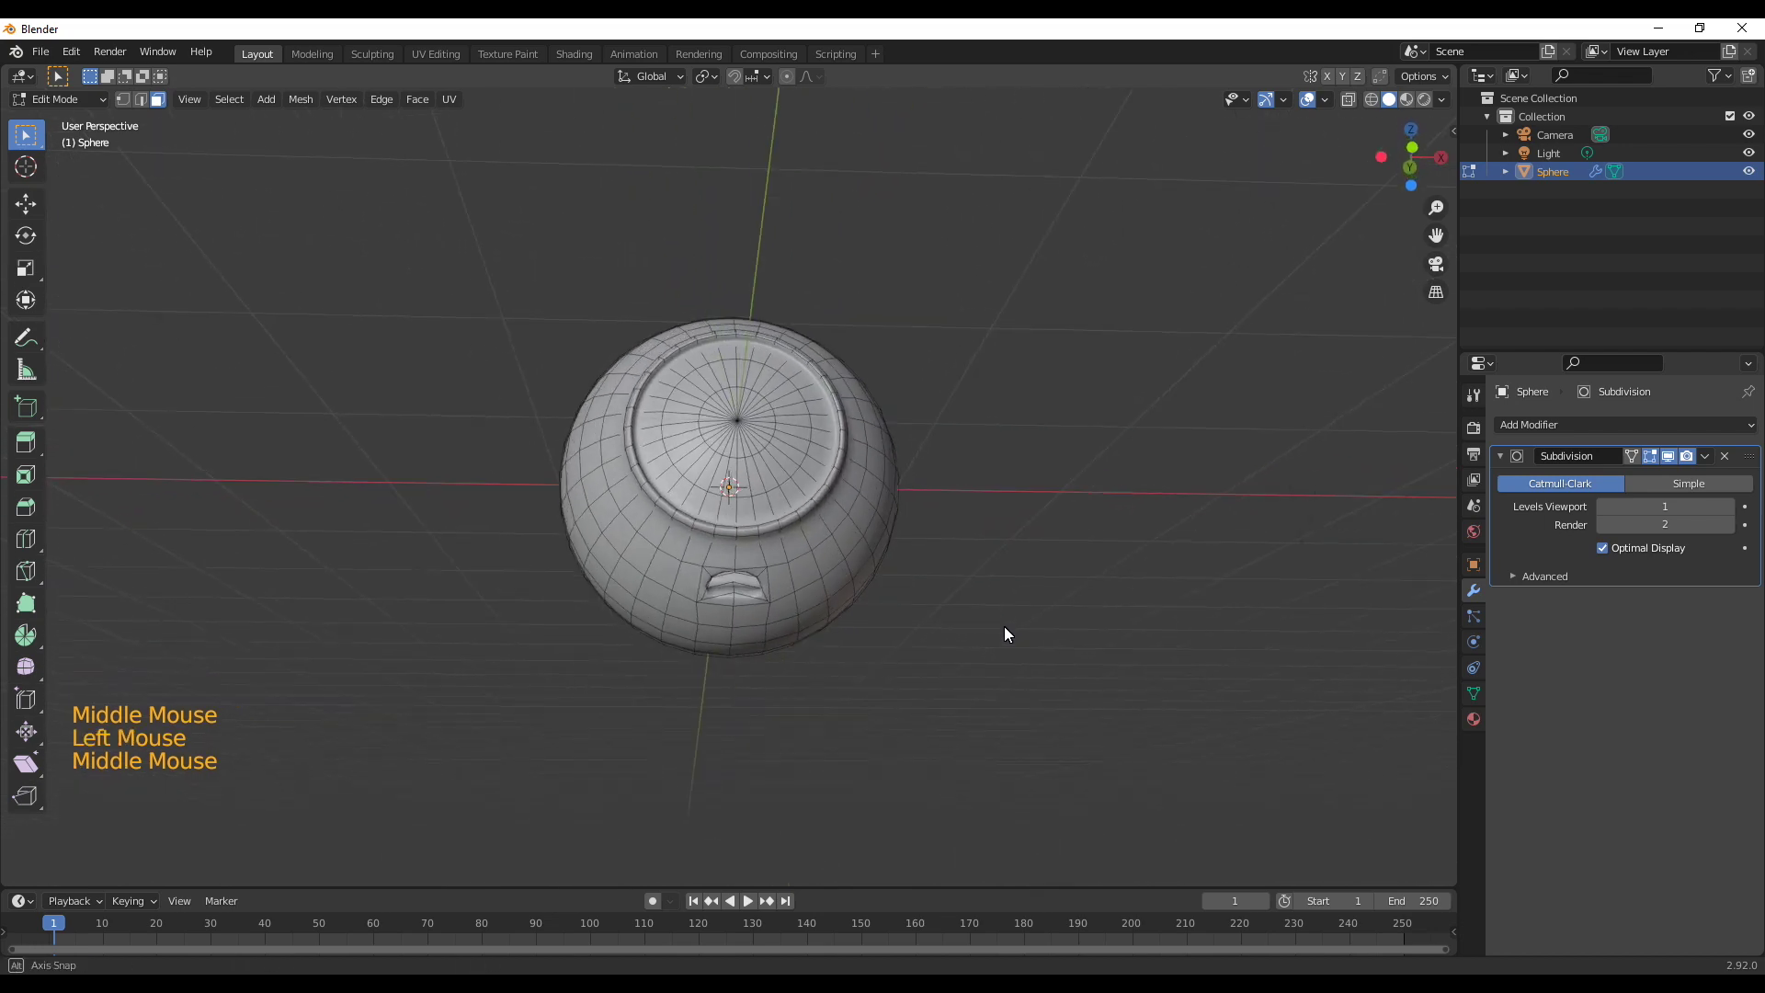
scroll("up", 3)
middle_click(942, 717)
scroll("down", 3)
scroll("down", 3)
middle_click(824, 608)
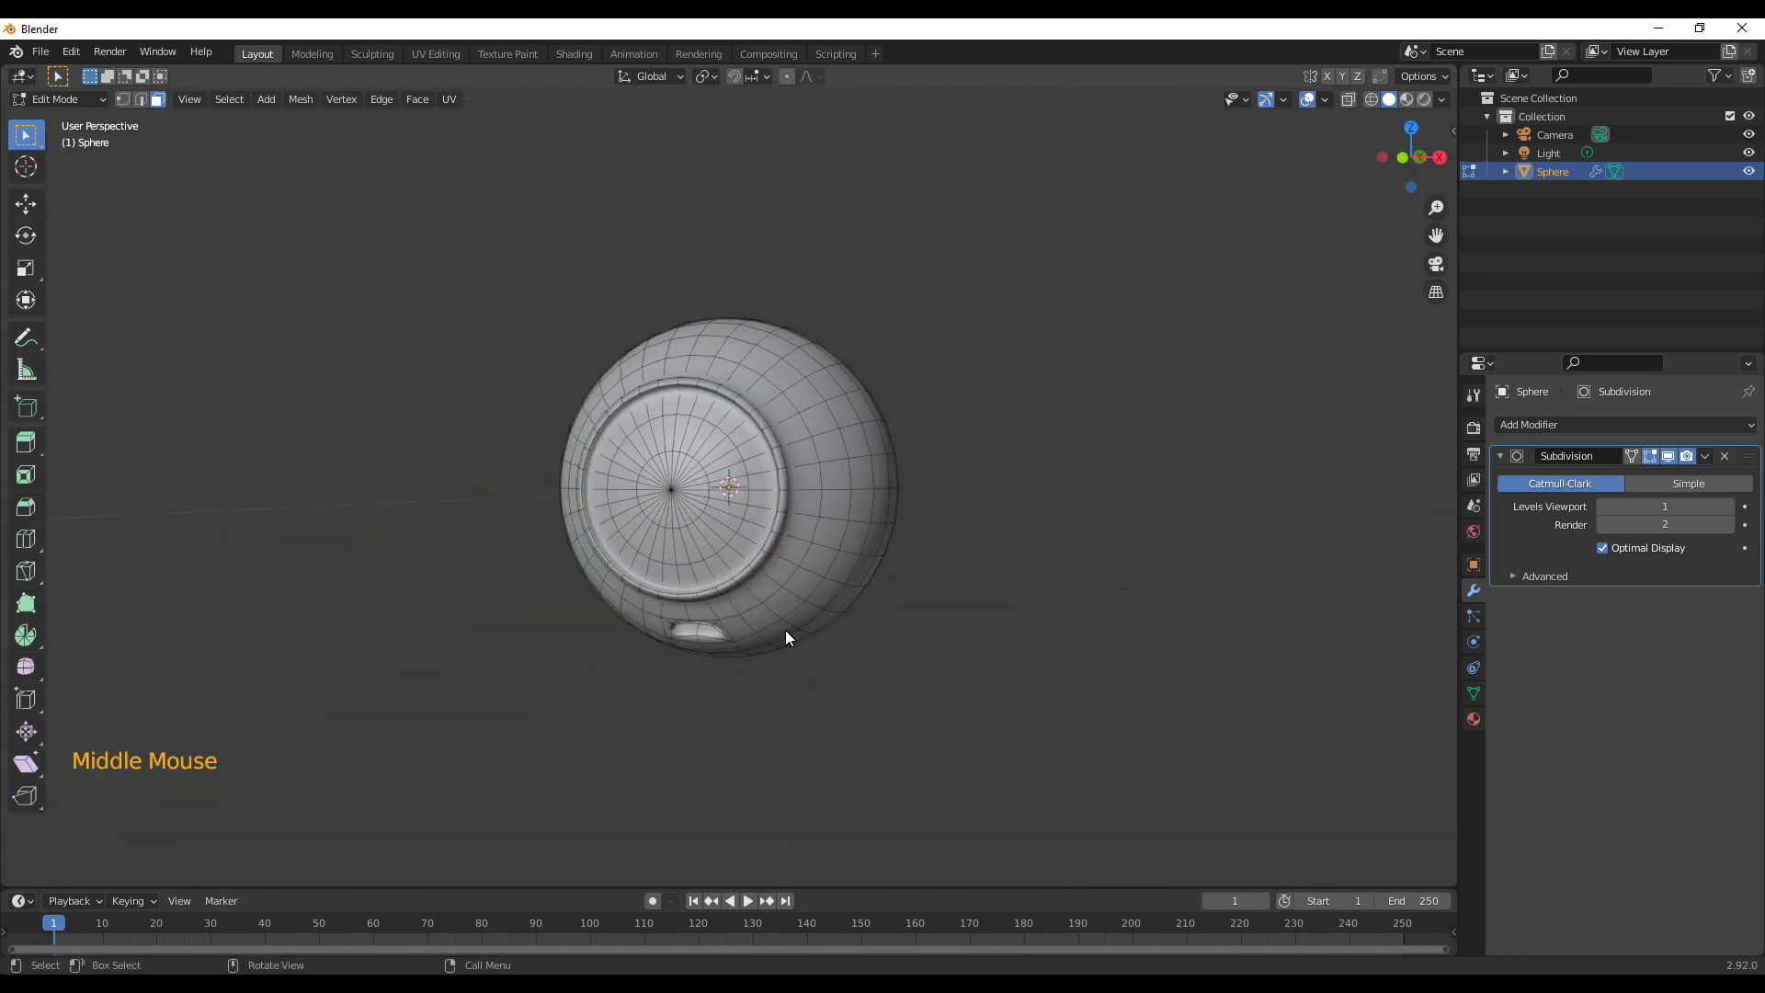
scroll("down", 3)
middle_click(752, 630)
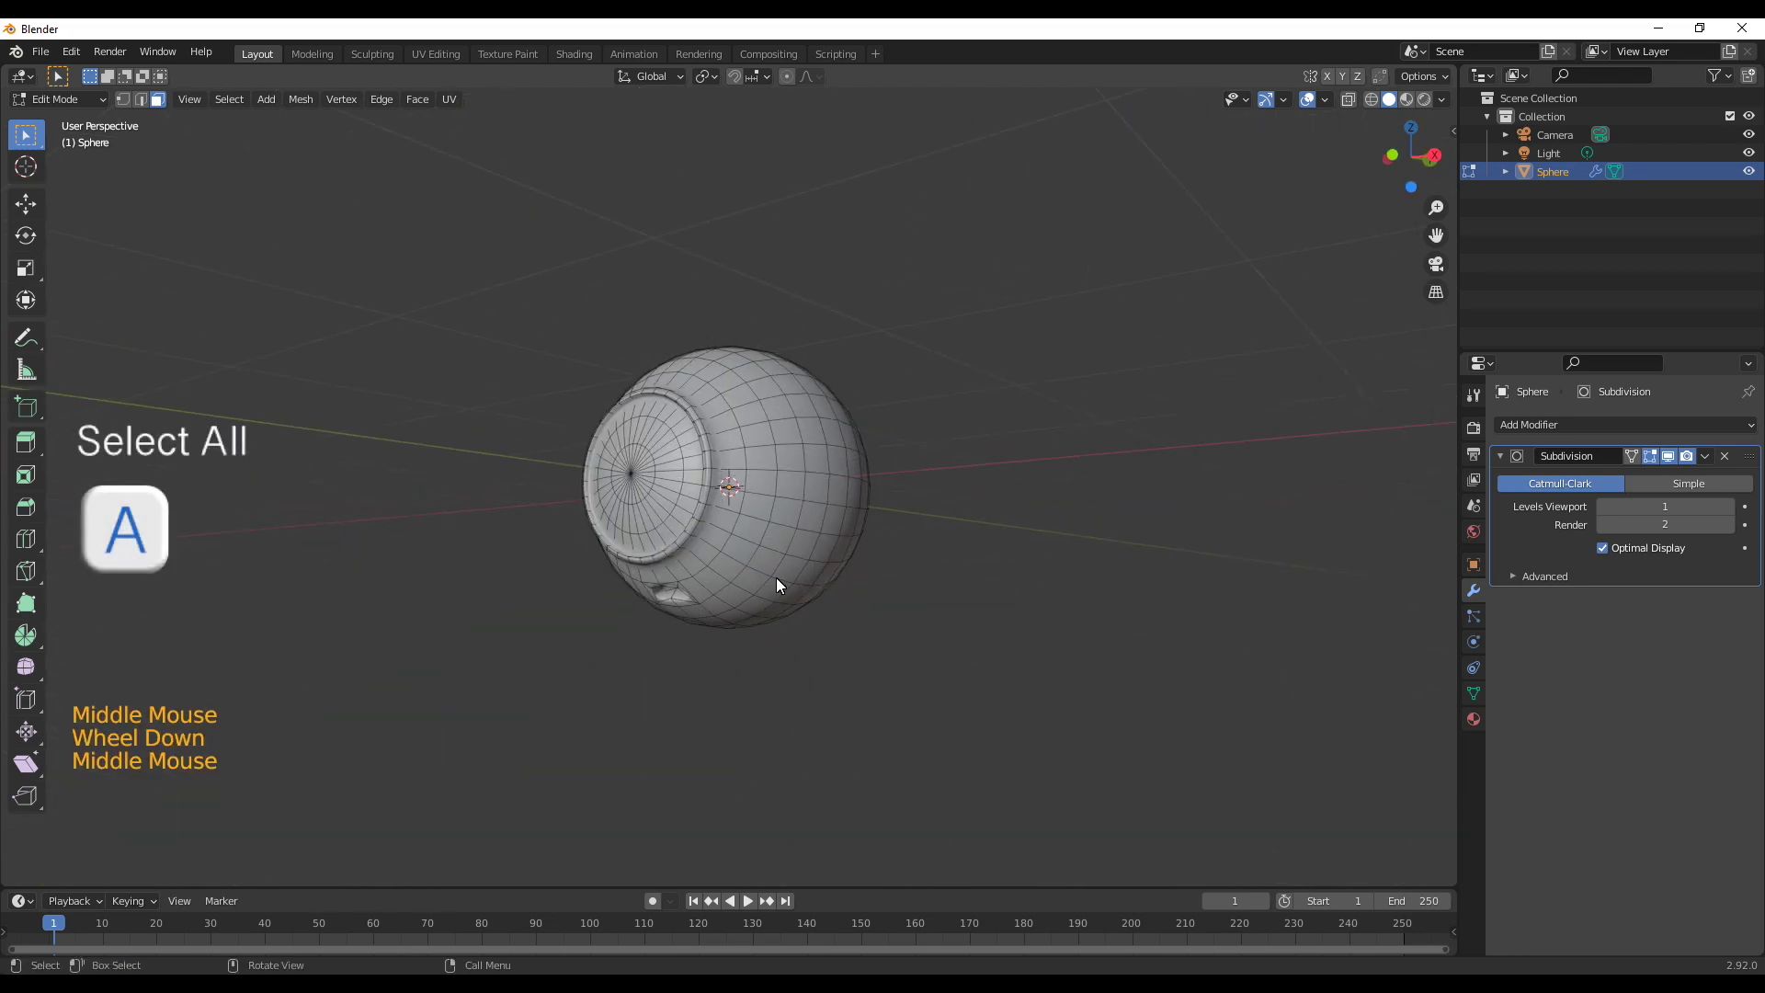
middle_click(746, 593)
Tilt the whole sphere mesh slightly around X and raise it along Z above the origin
key("a")
key("r")
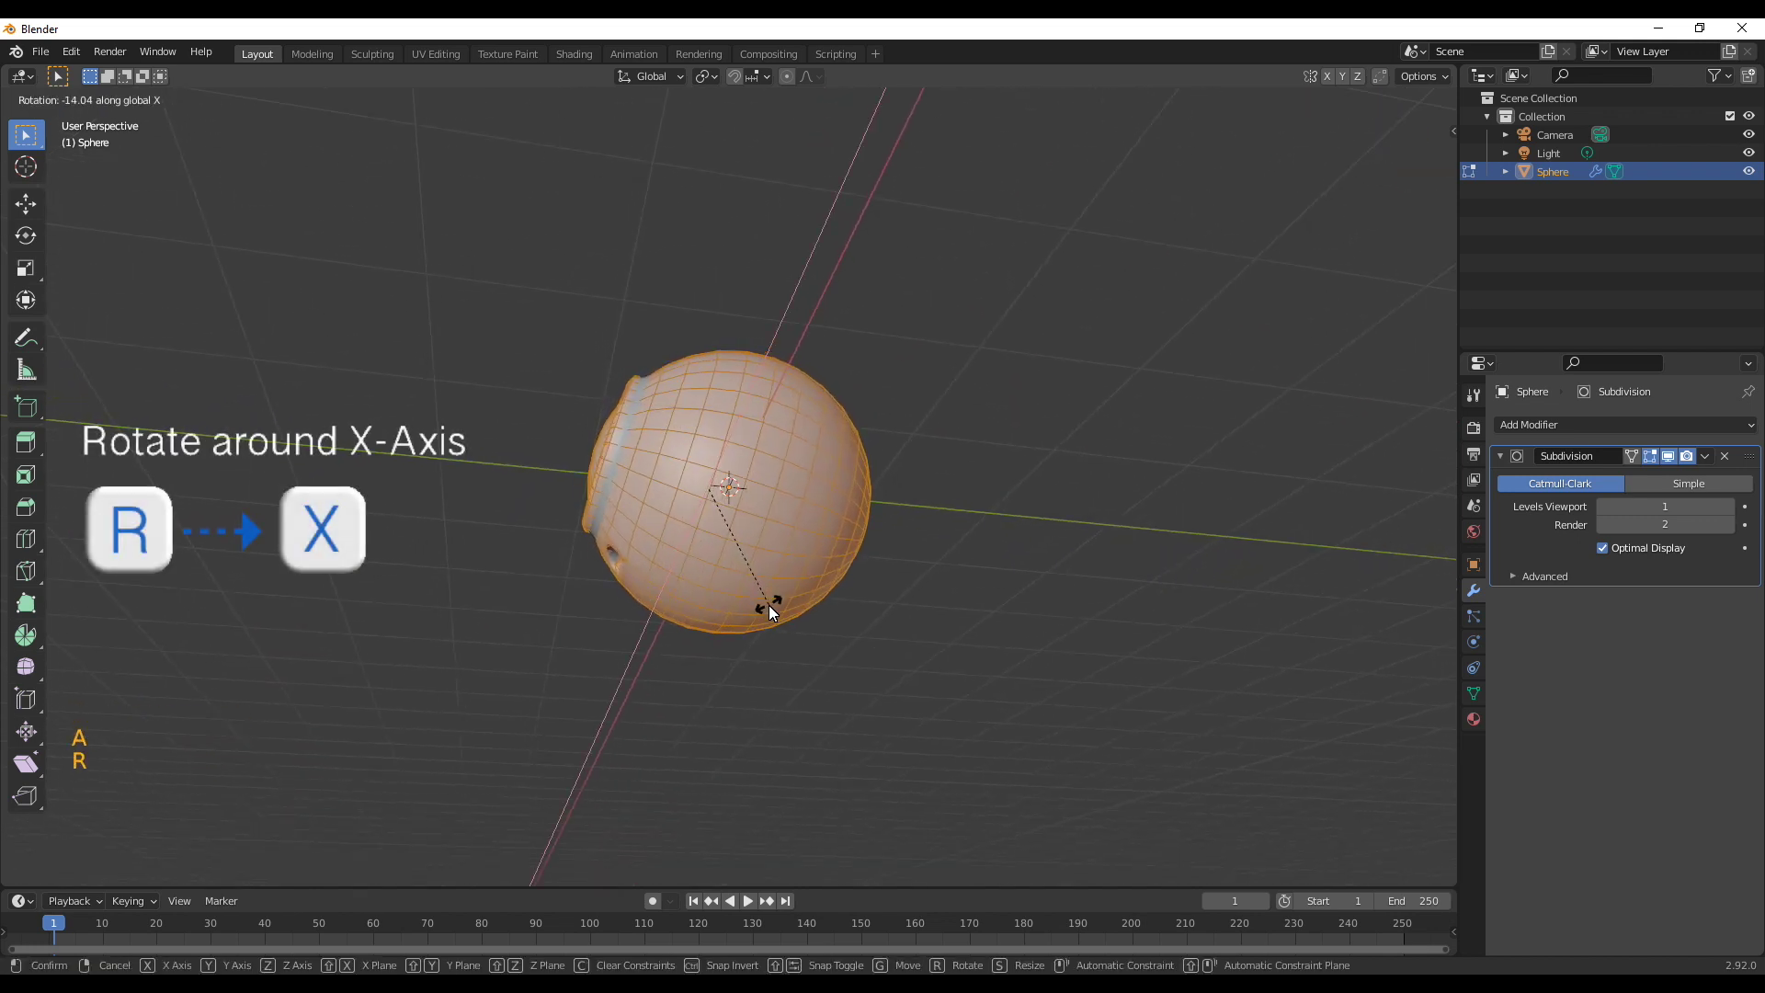
key("KP_1")
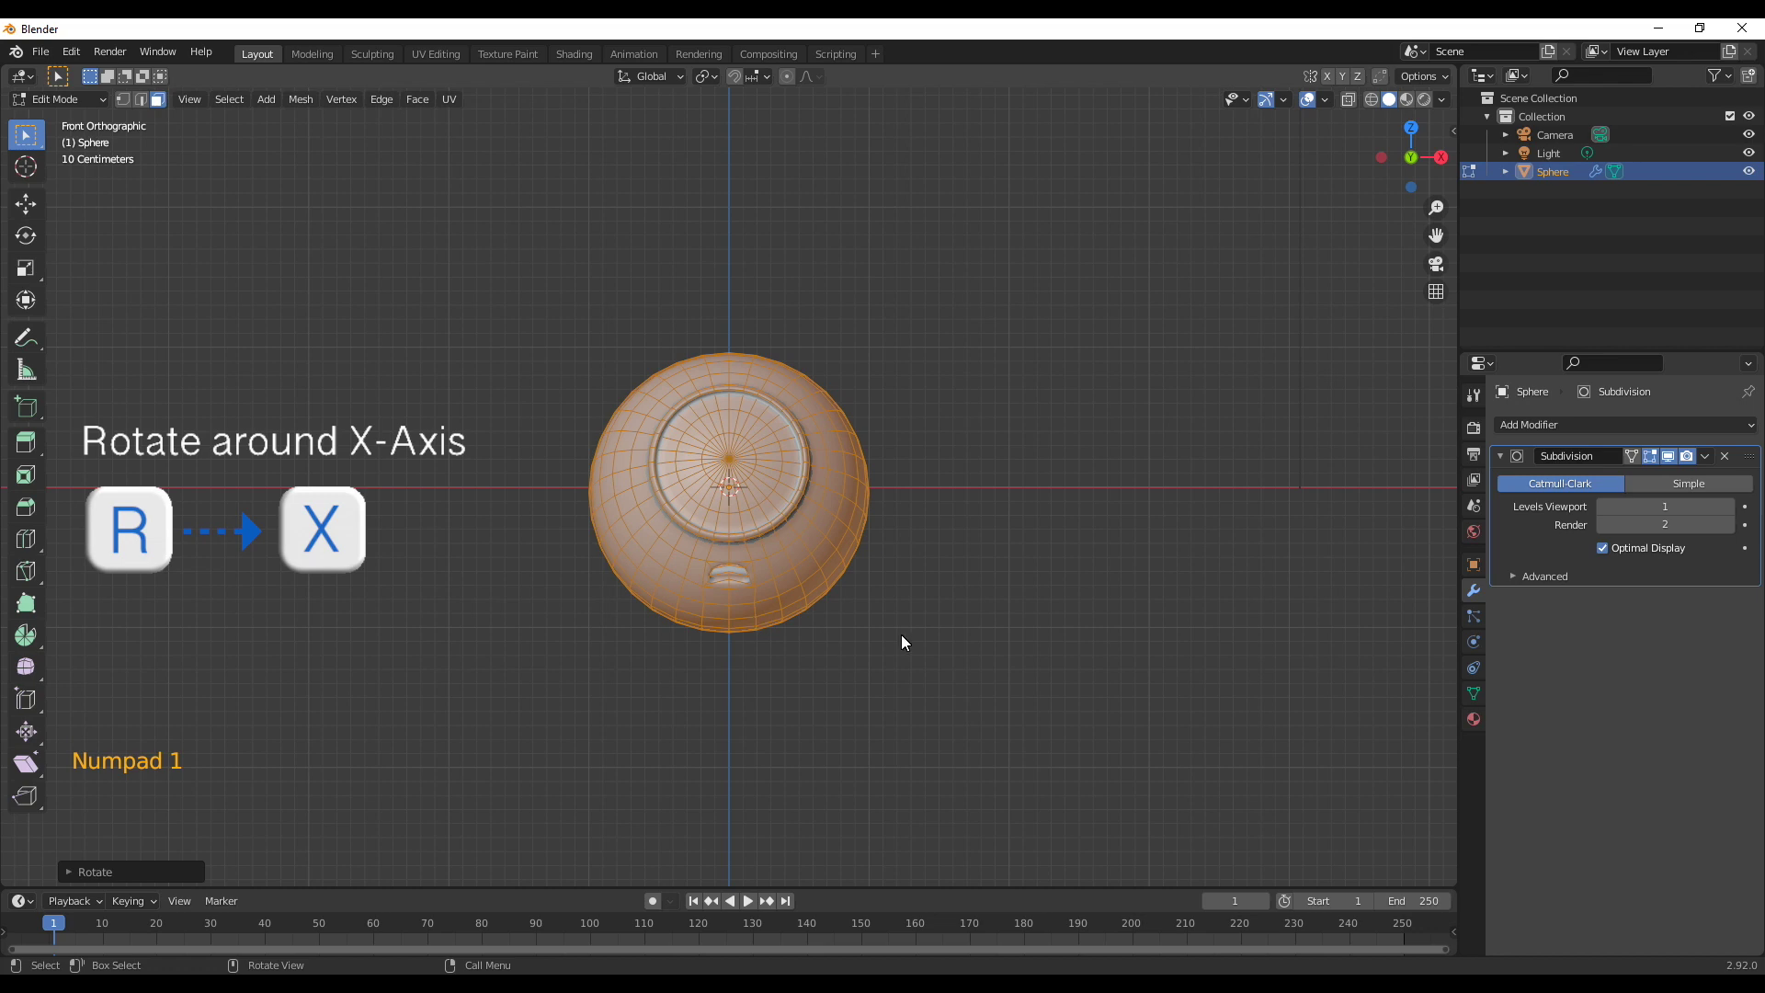
middle_click(880, 622)
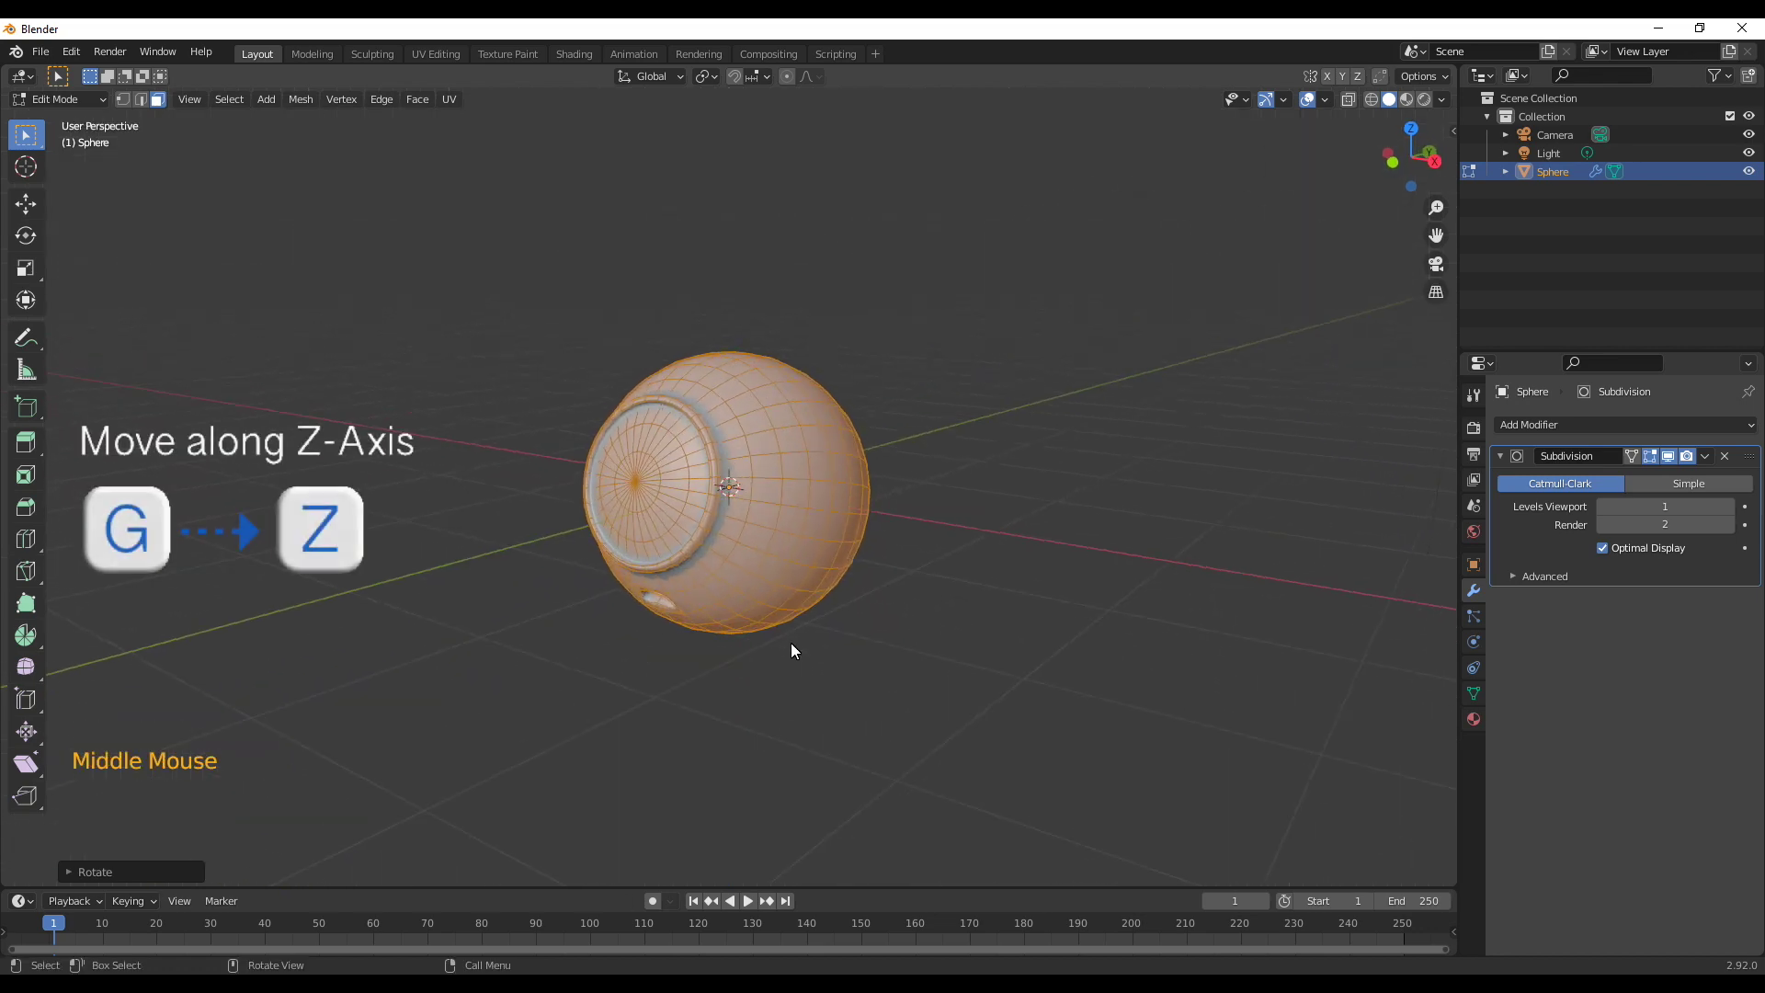
key("g")
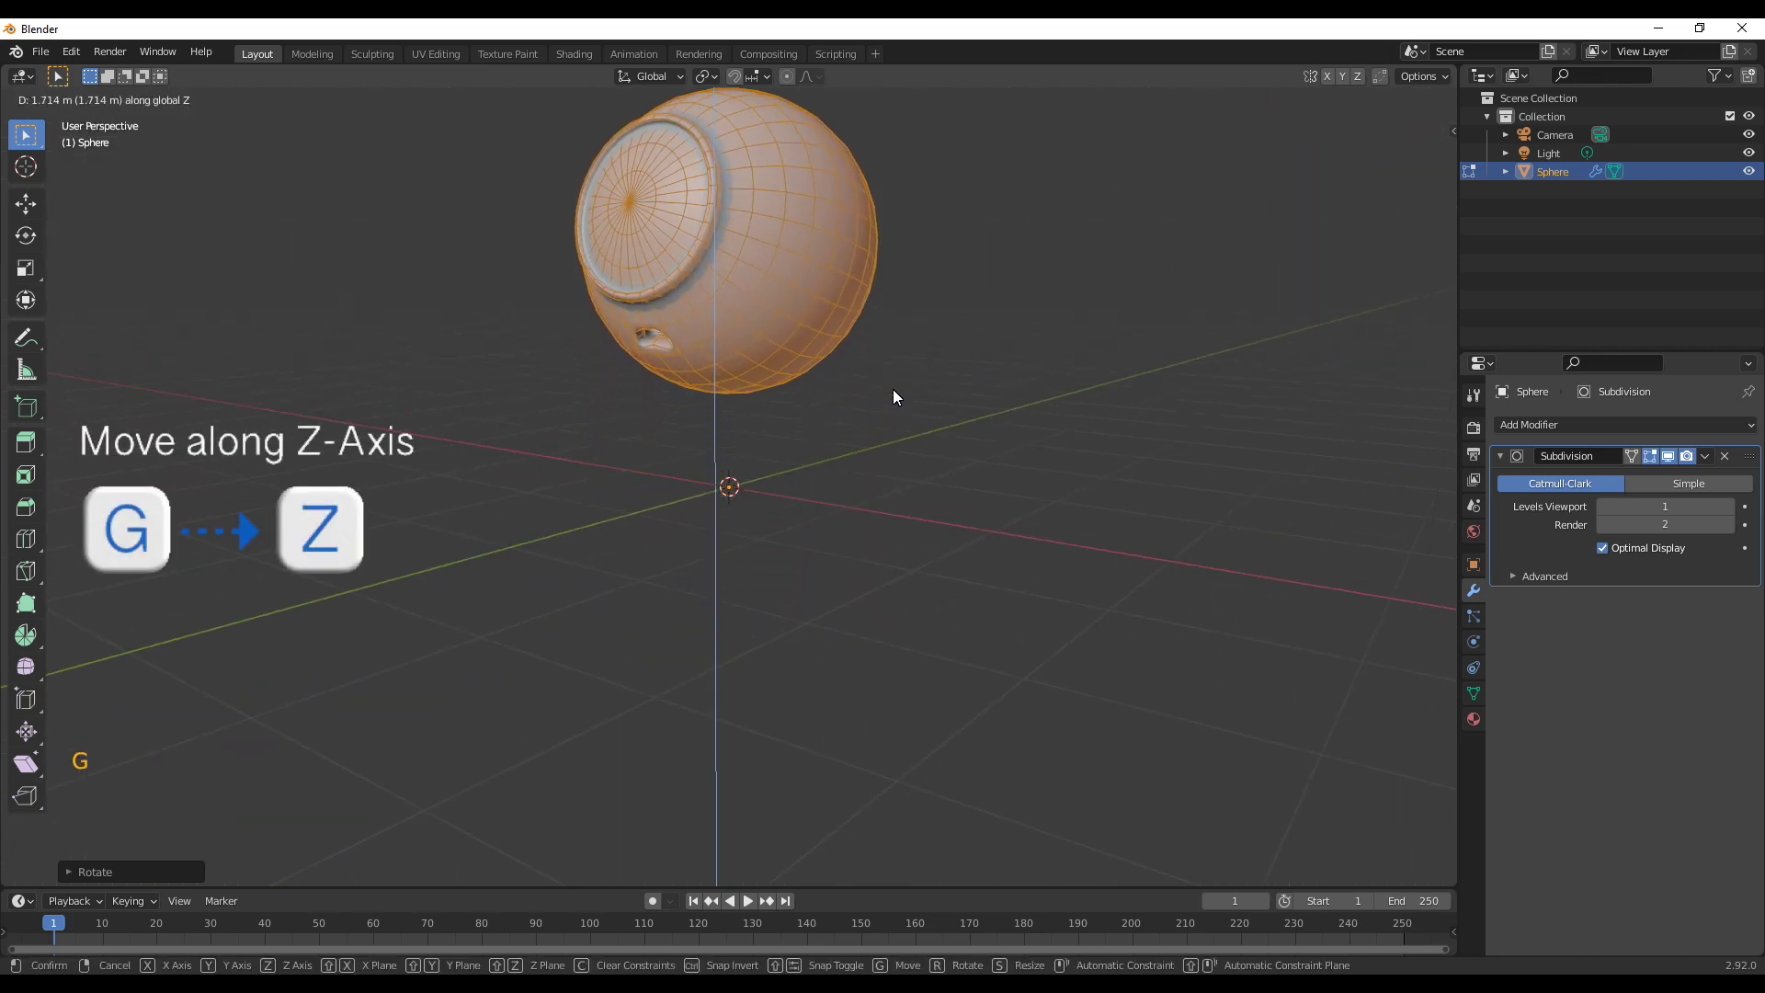
scroll("down", 3)
middle_click(801, 523)
In Object Mode, add a new cube beneath the head
key("Tab")
key("shift+a")
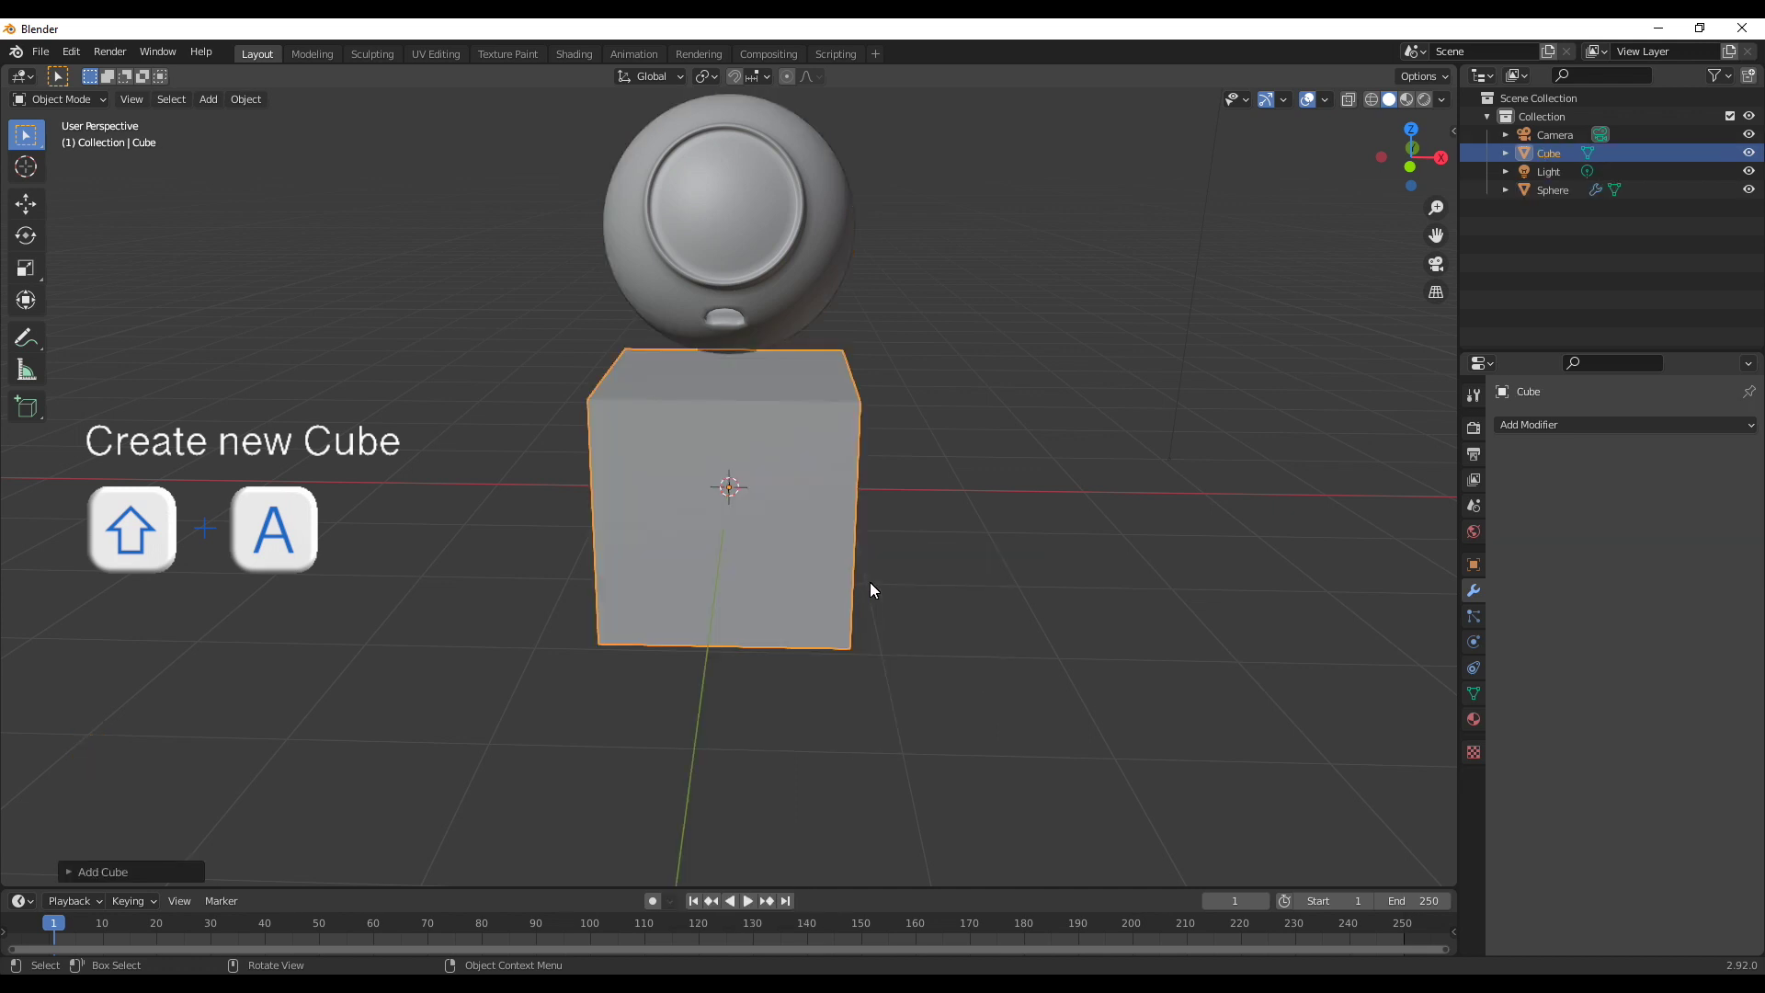
right_click(1147, 536)
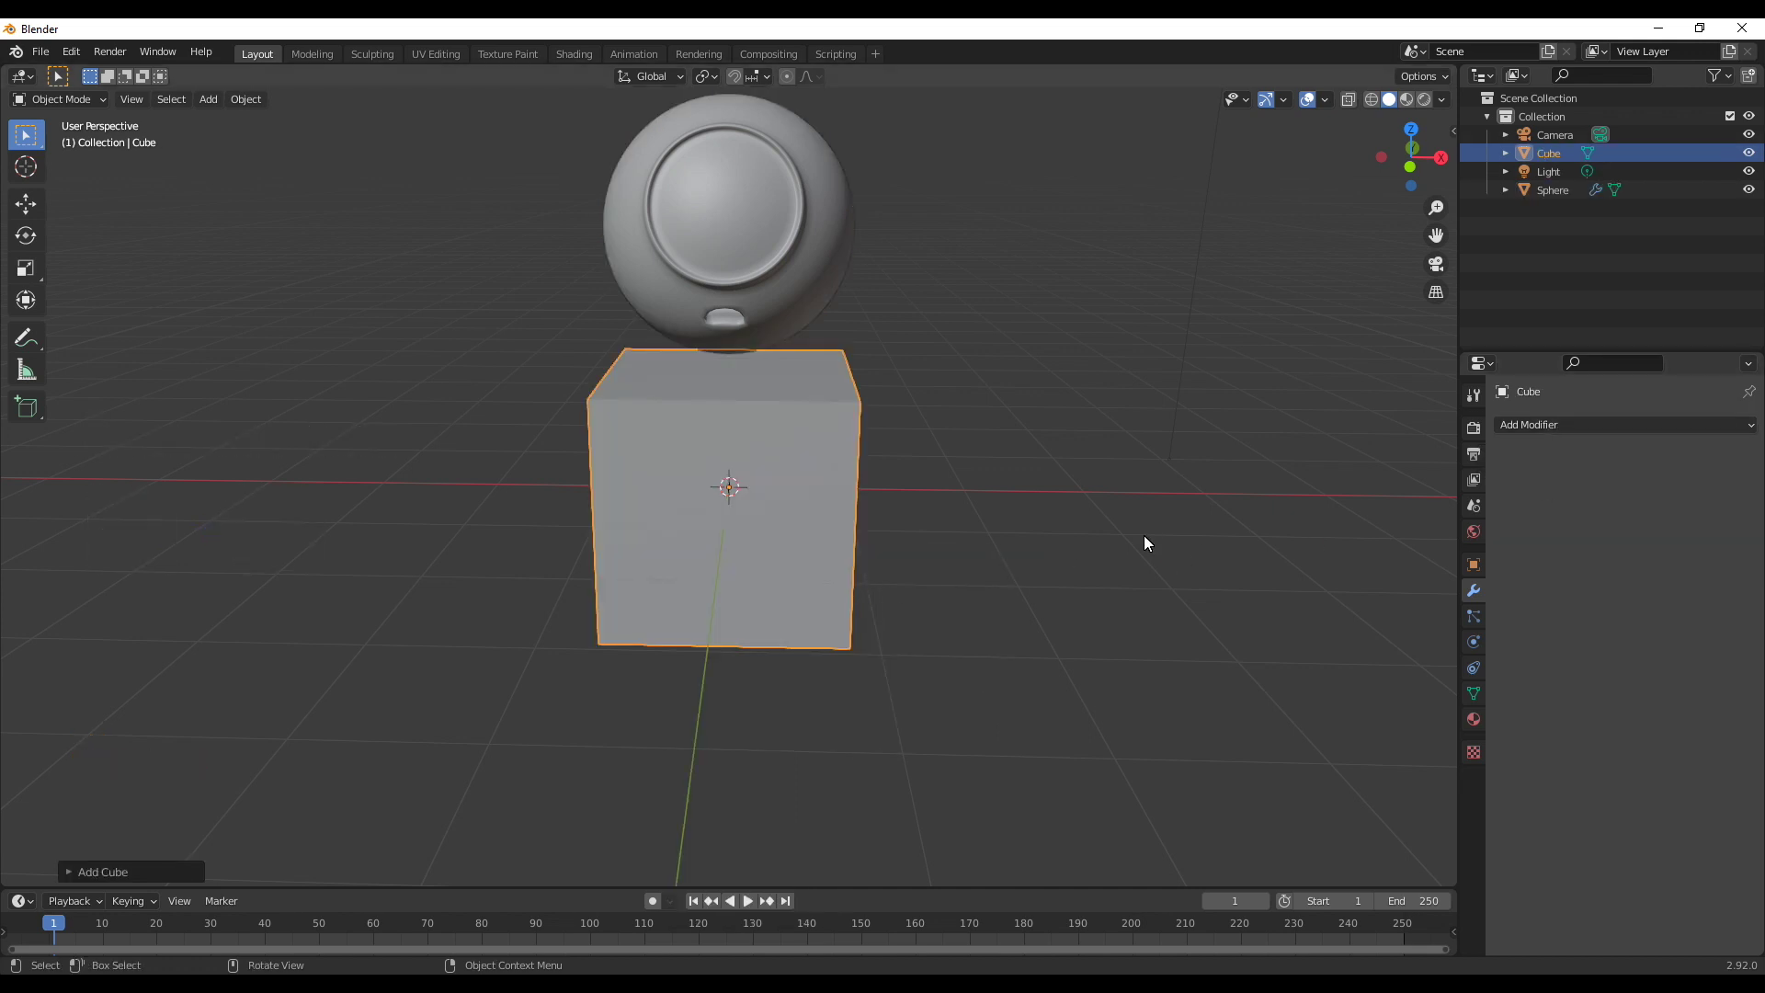
Give the cube a Subdivision Surface modifier with viewport level 2
left_click(1513, 437)
left_click(1524, 442)
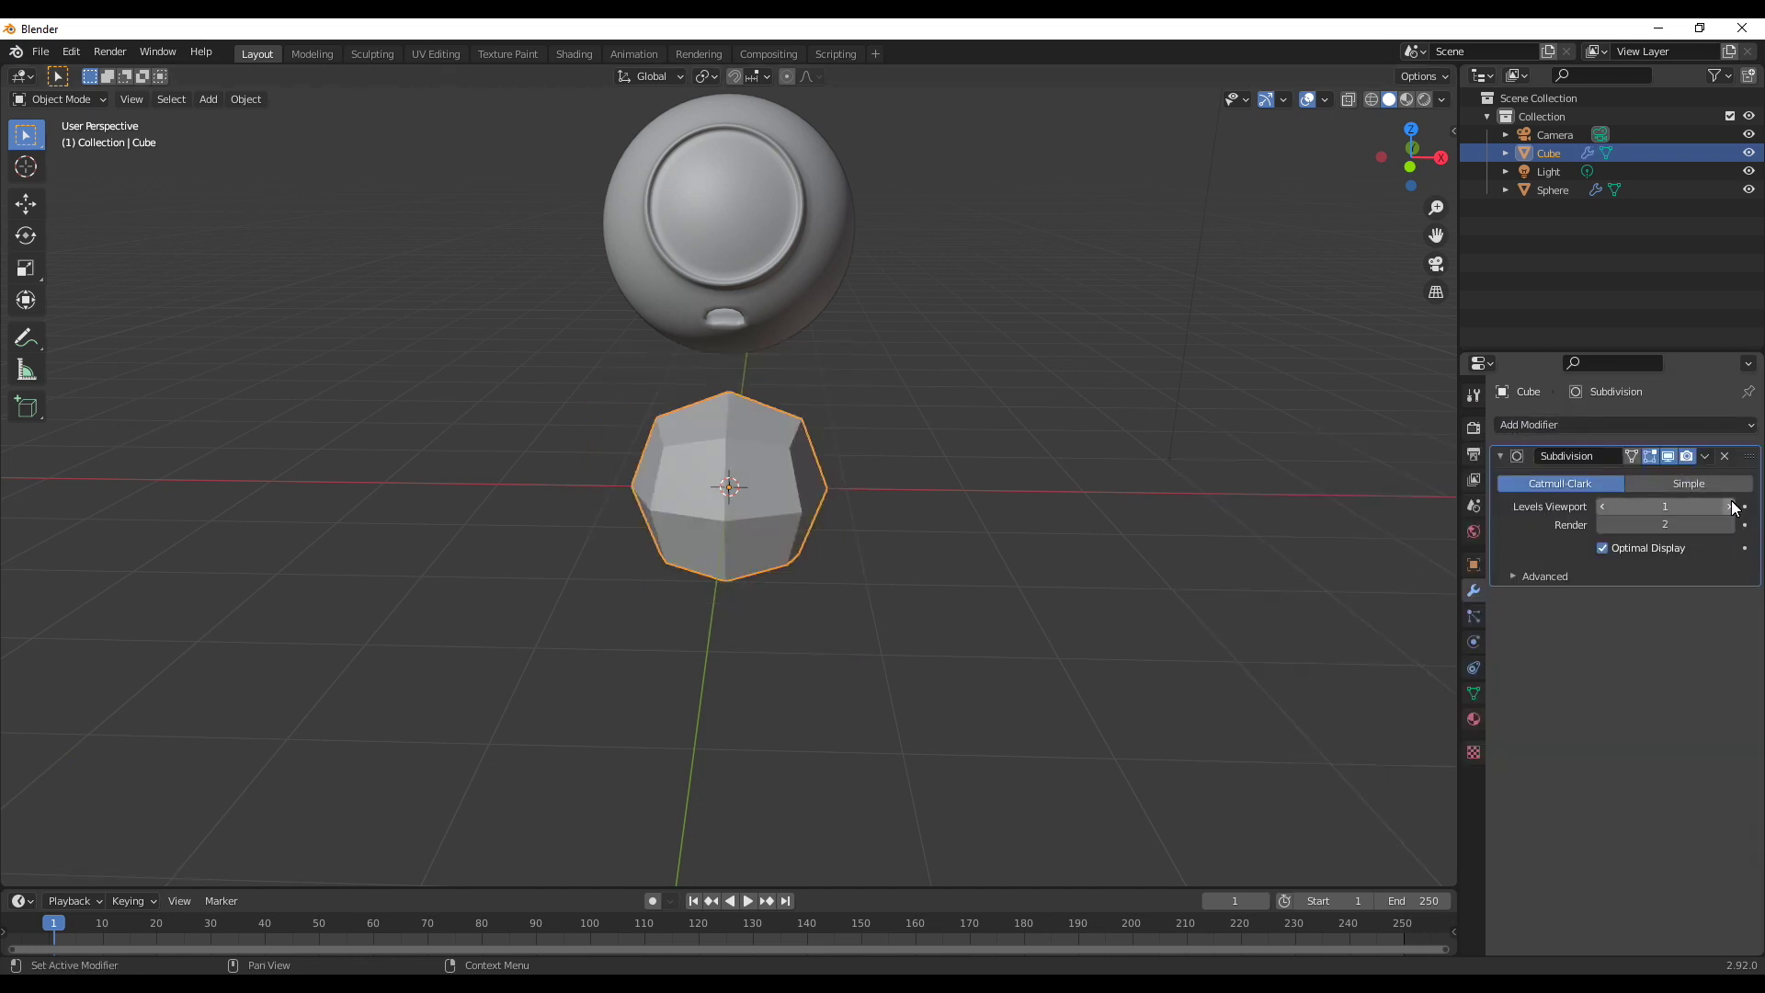
left_click(1733, 502)
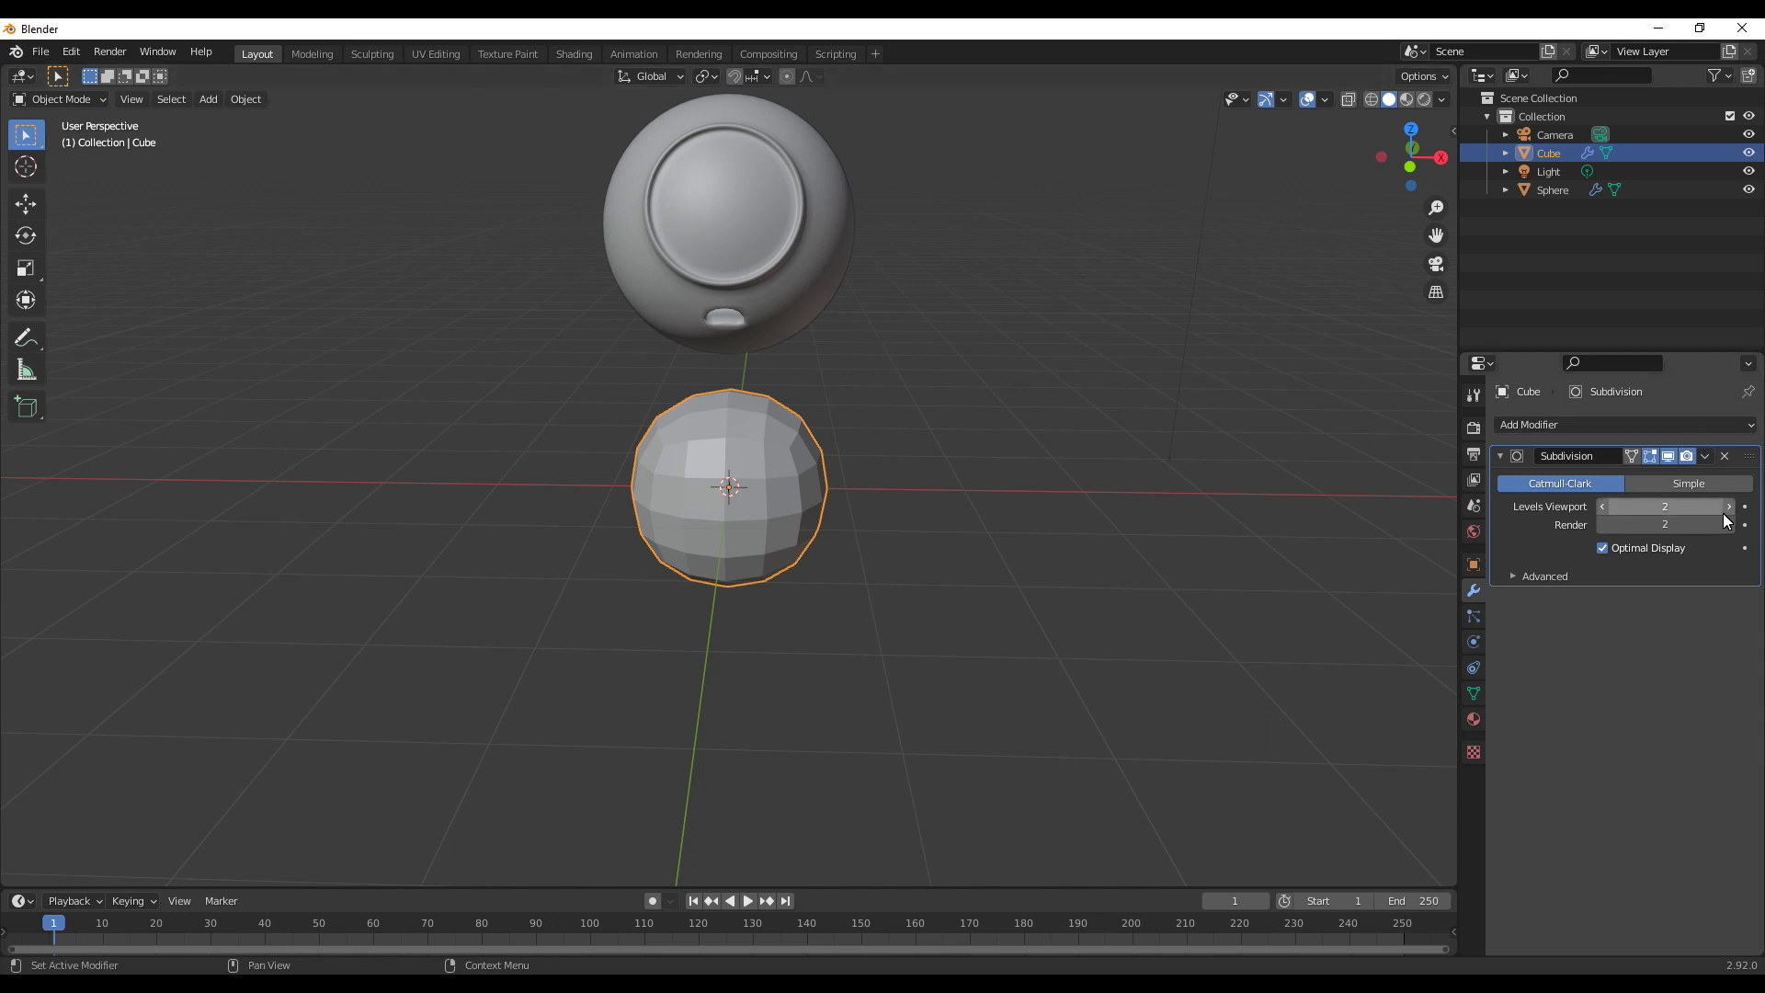
left_click(1731, 514)
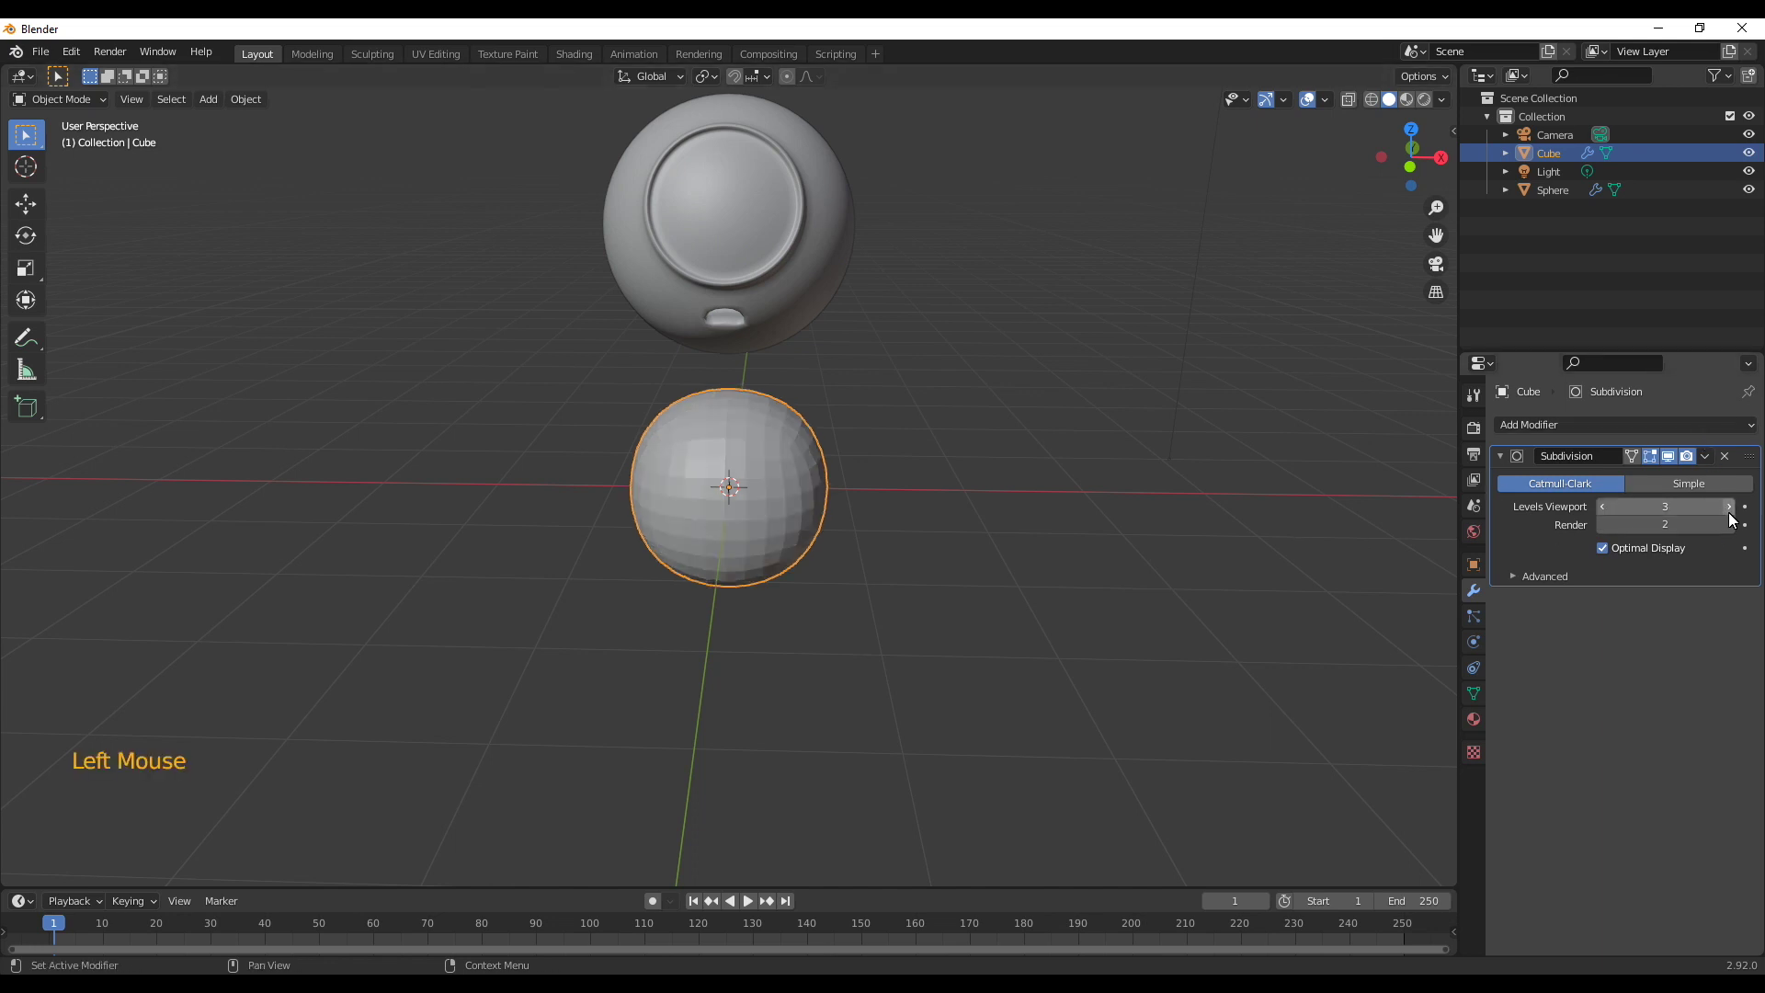
left_click(1606, 503)
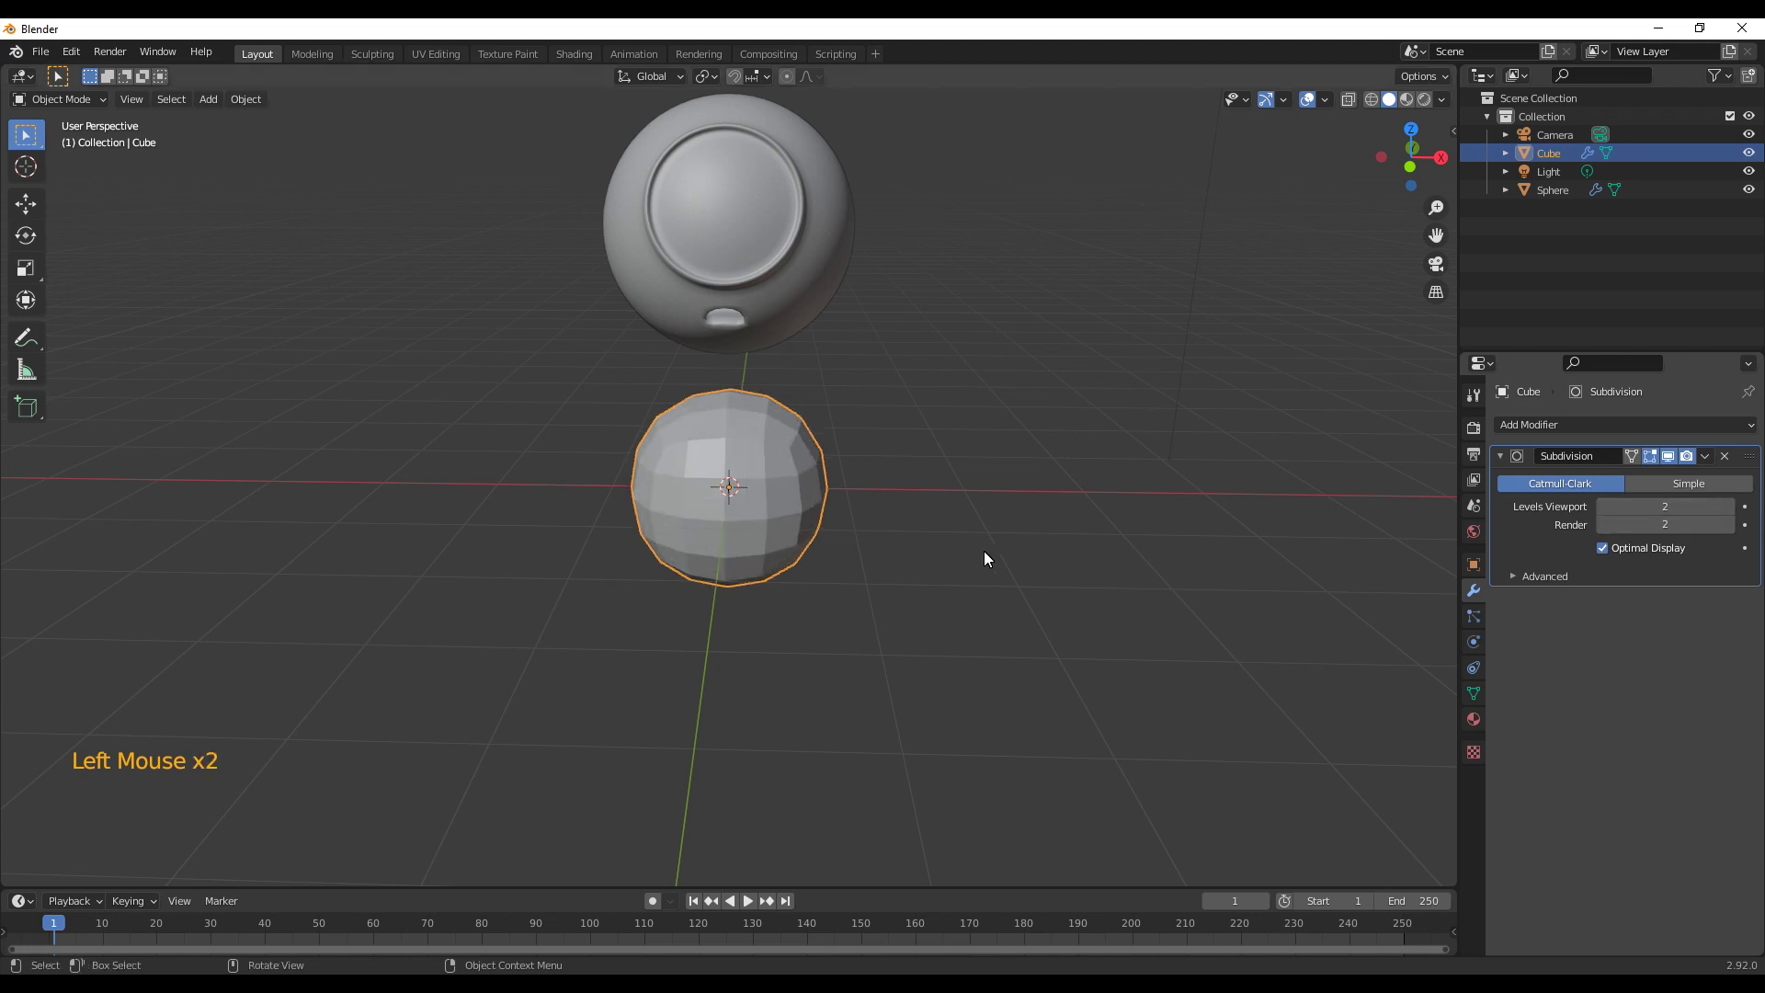
middle_click(907, 525)
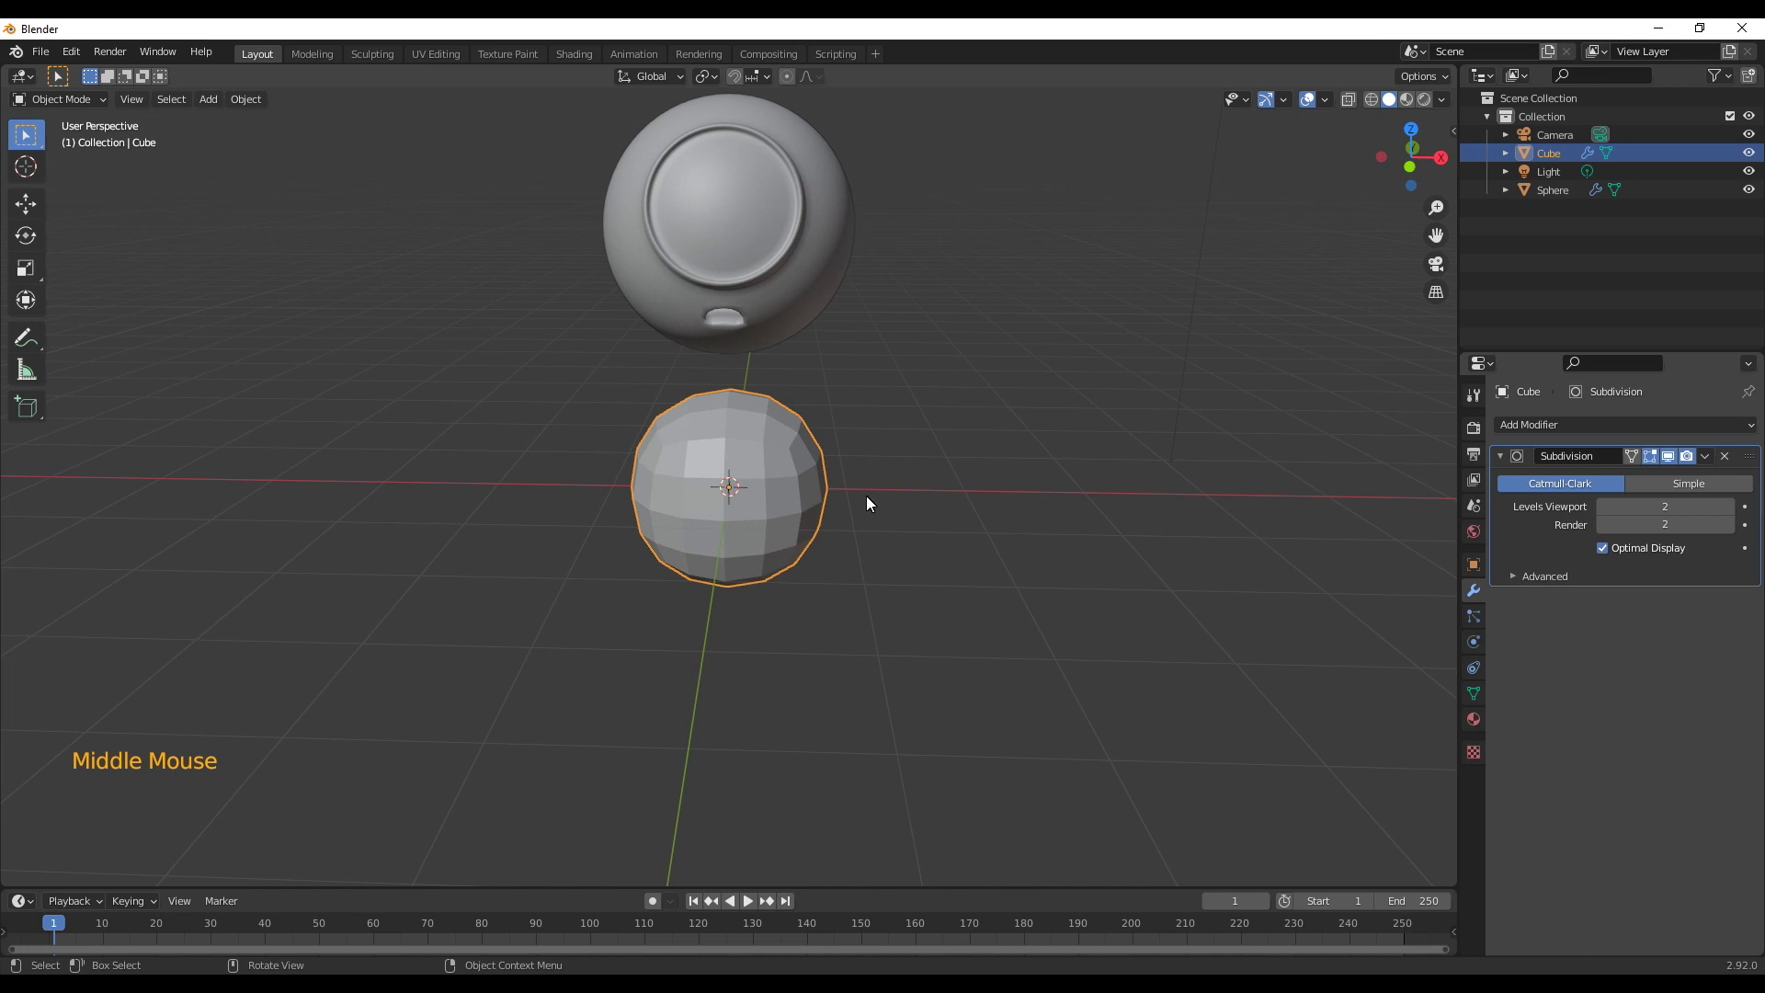
middle_click(809, 584)
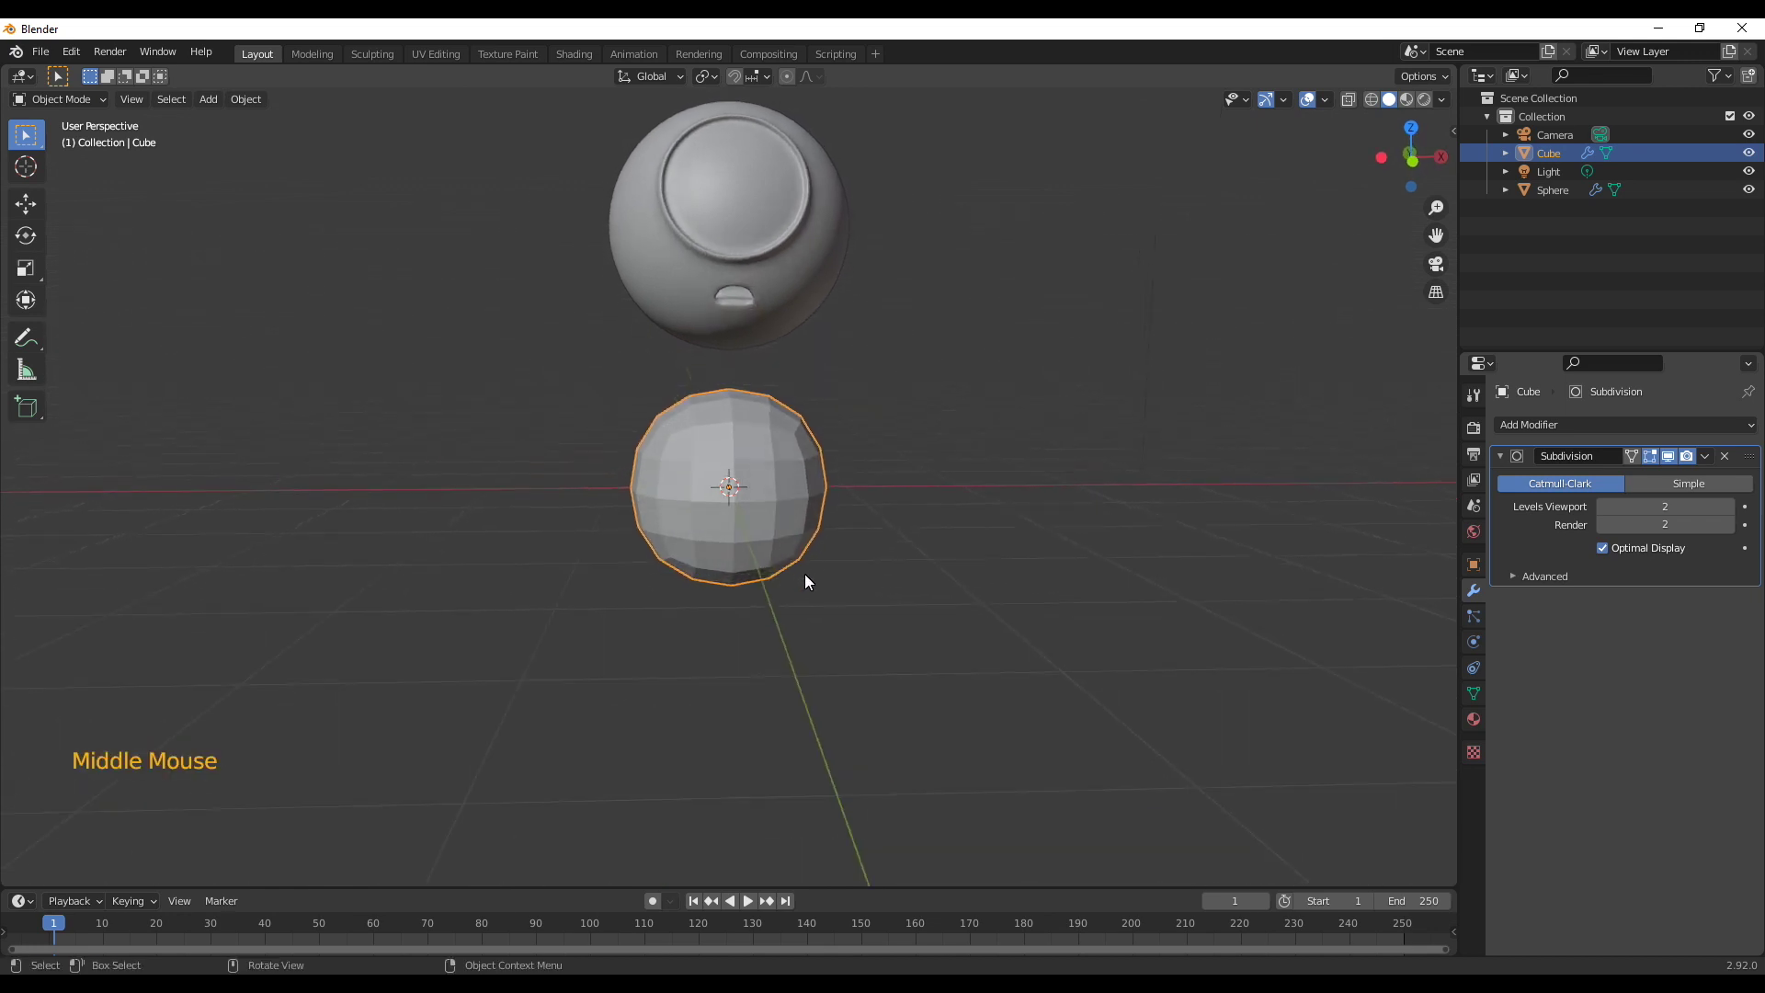
middle_click(828, 580)
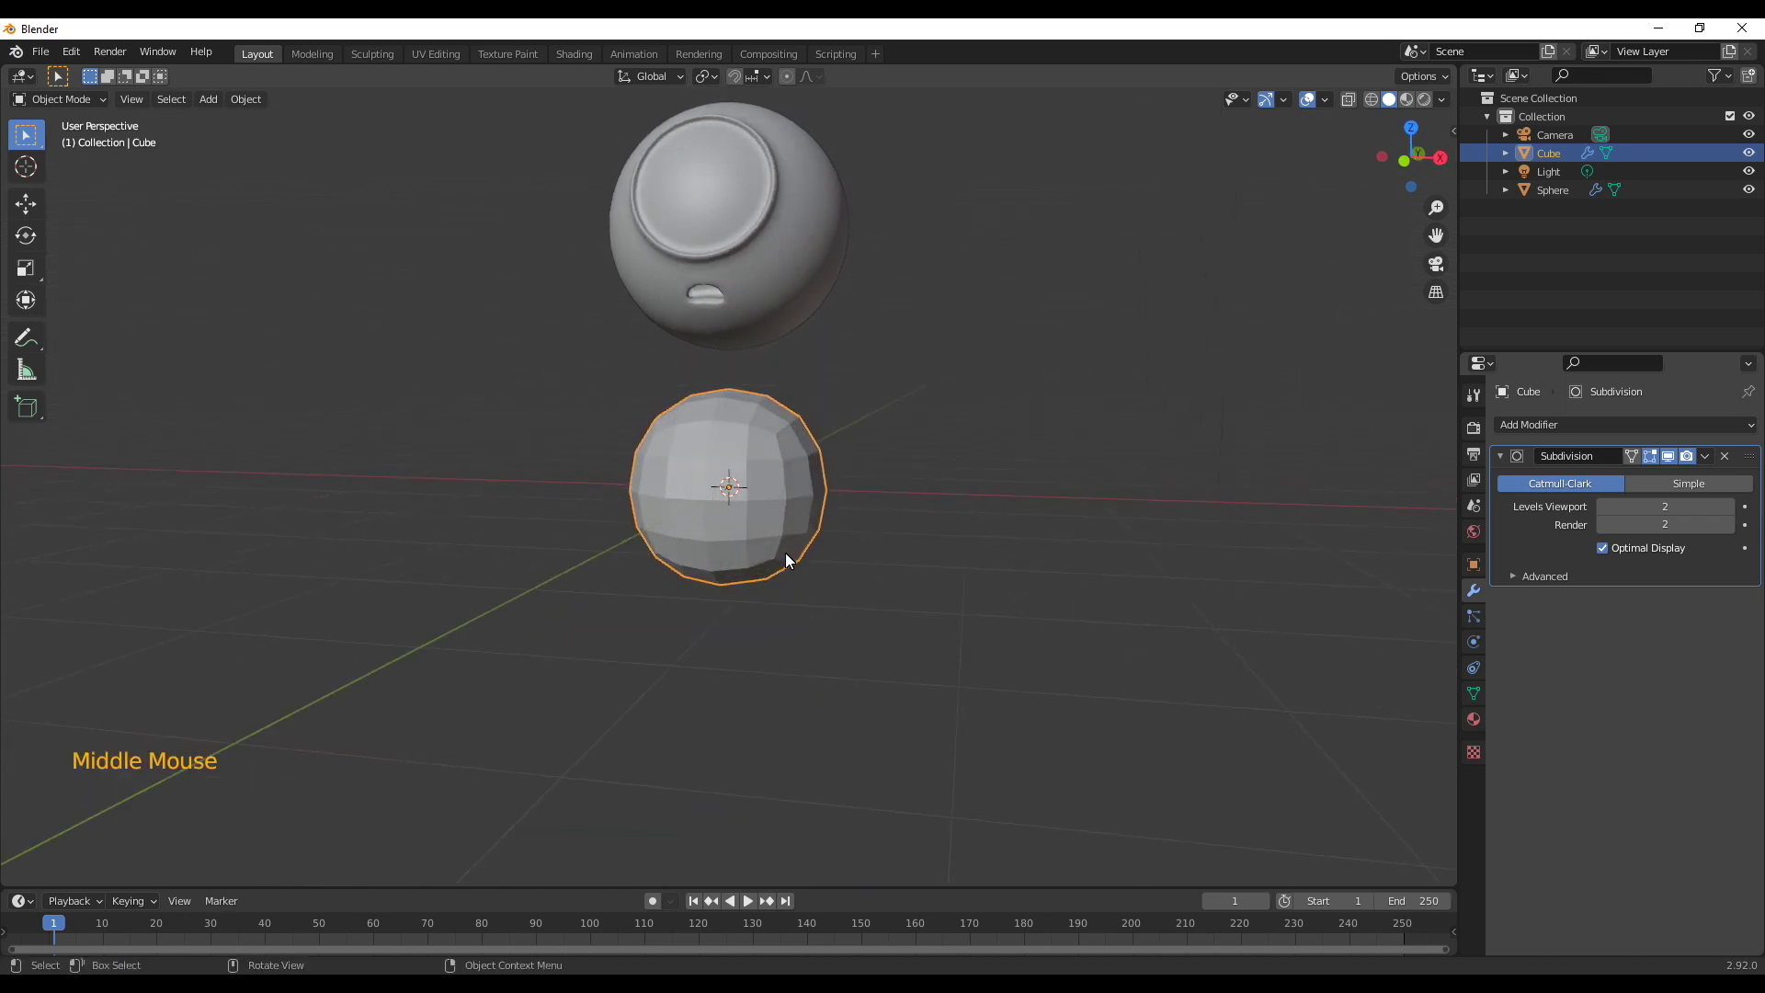
Apply the subdivision modifier permanently and enter mesh editing on the ball
key("Tab")
middle_click(890, 550)
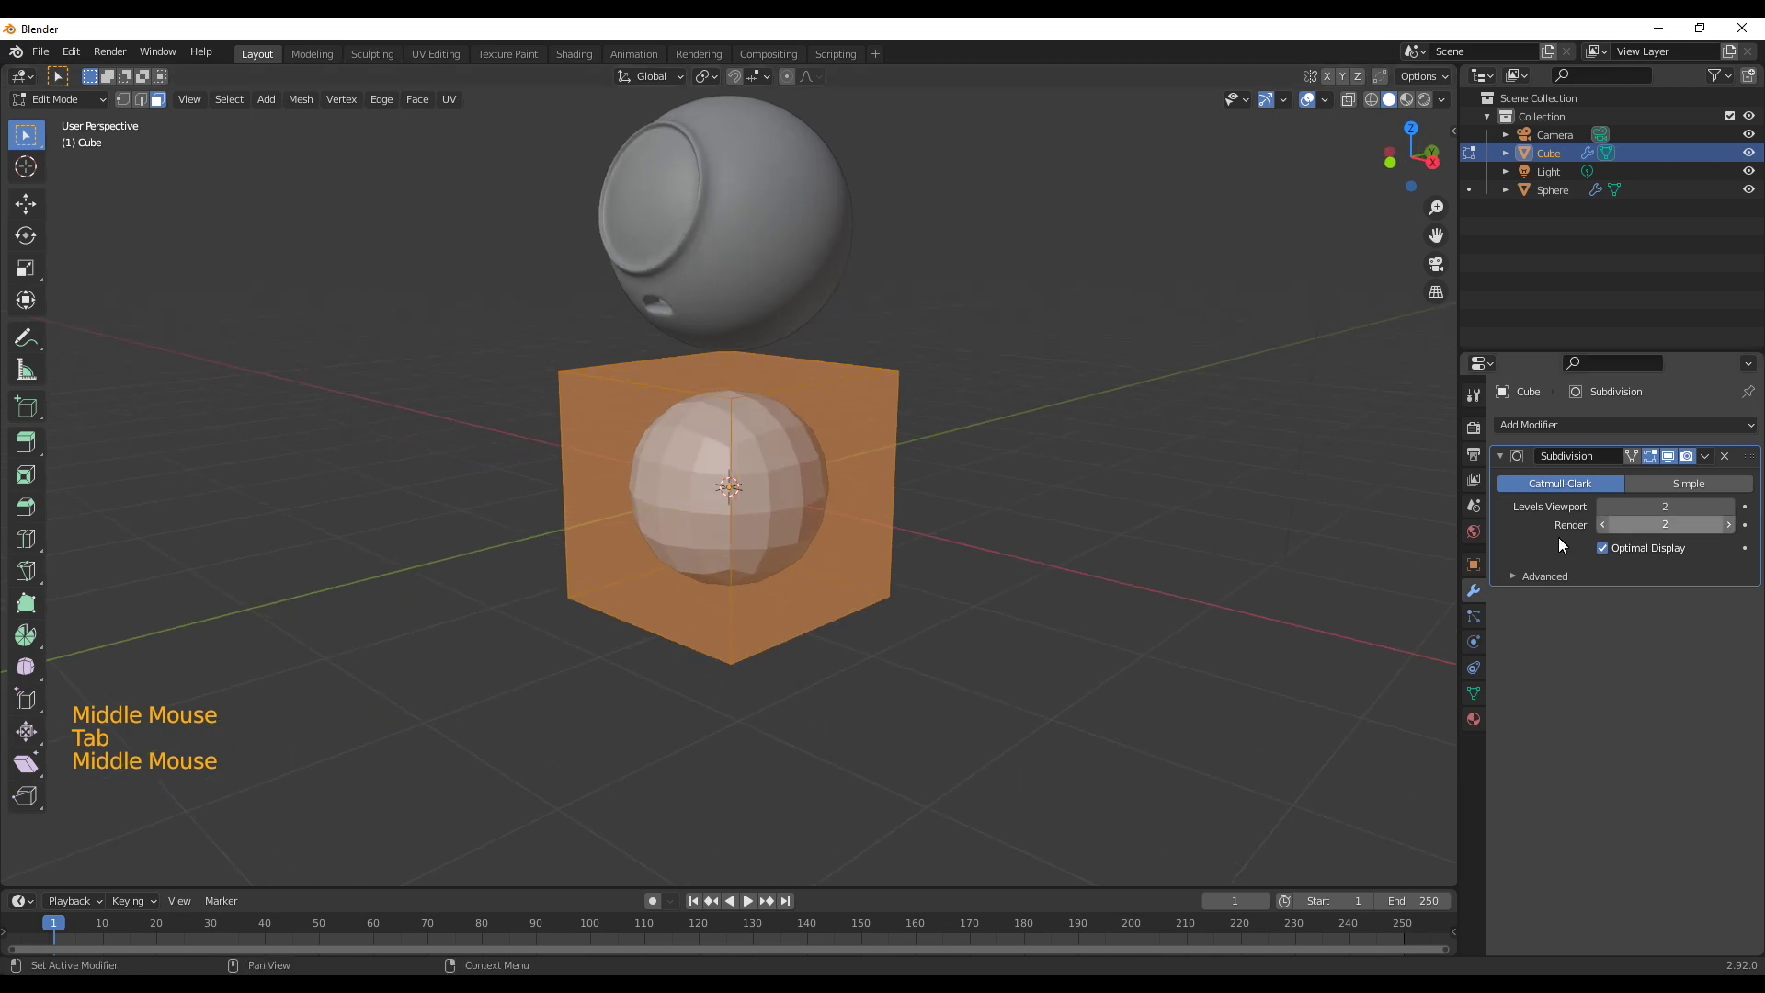
key("Tab")
left_click(1703, 461)
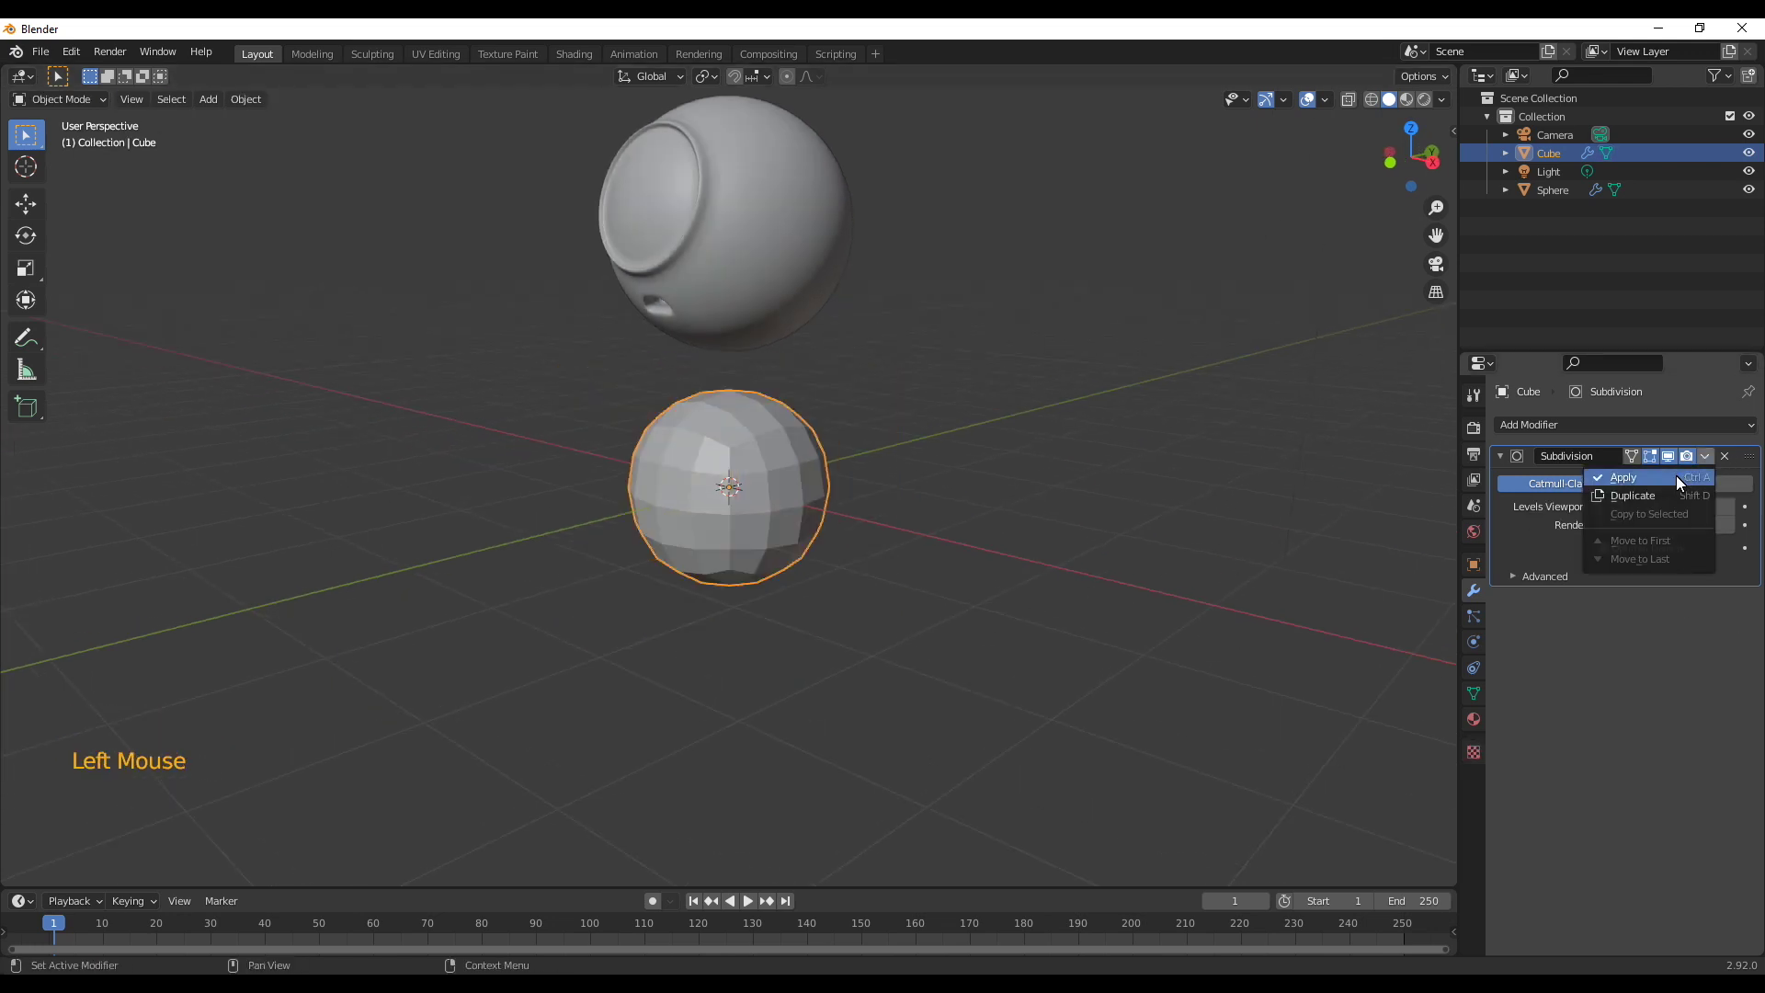
middle_click(842, 577)
key("Tab")
View the ball from the front in wireframe shading, ready for mirroring
middle_click(856, 569)
key("alt+a")
middle_click(822, 579)
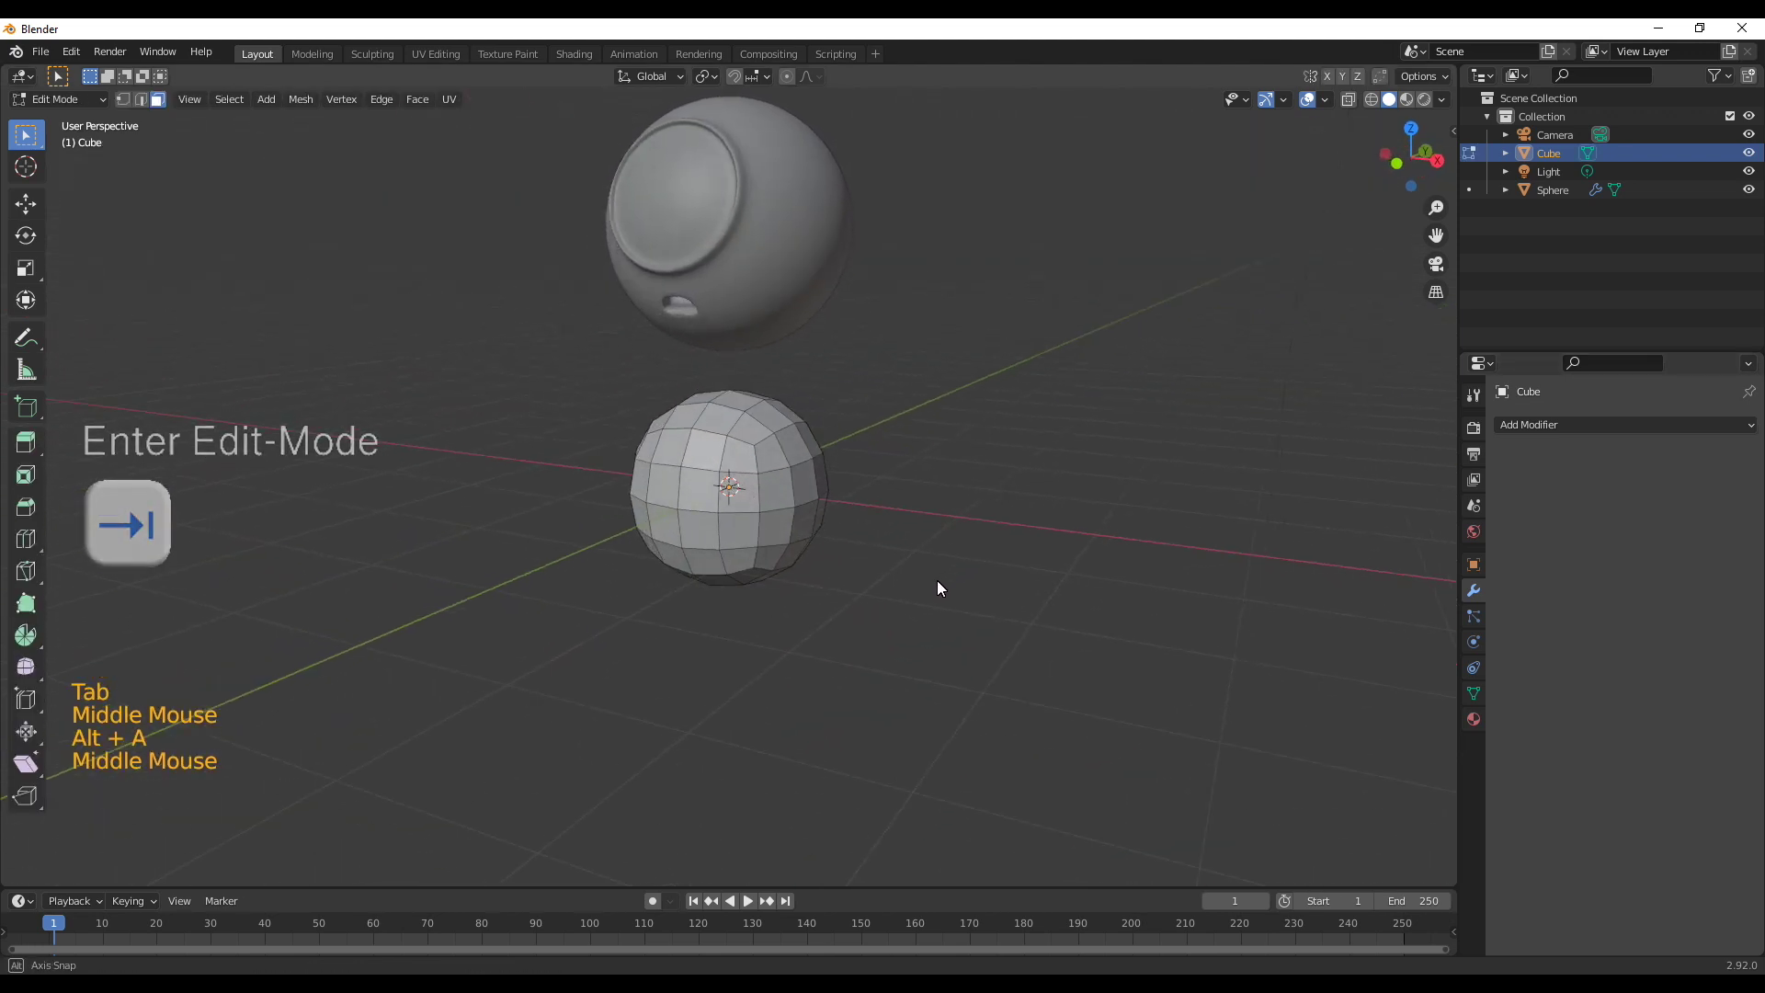
key("KP_1")
key("z")
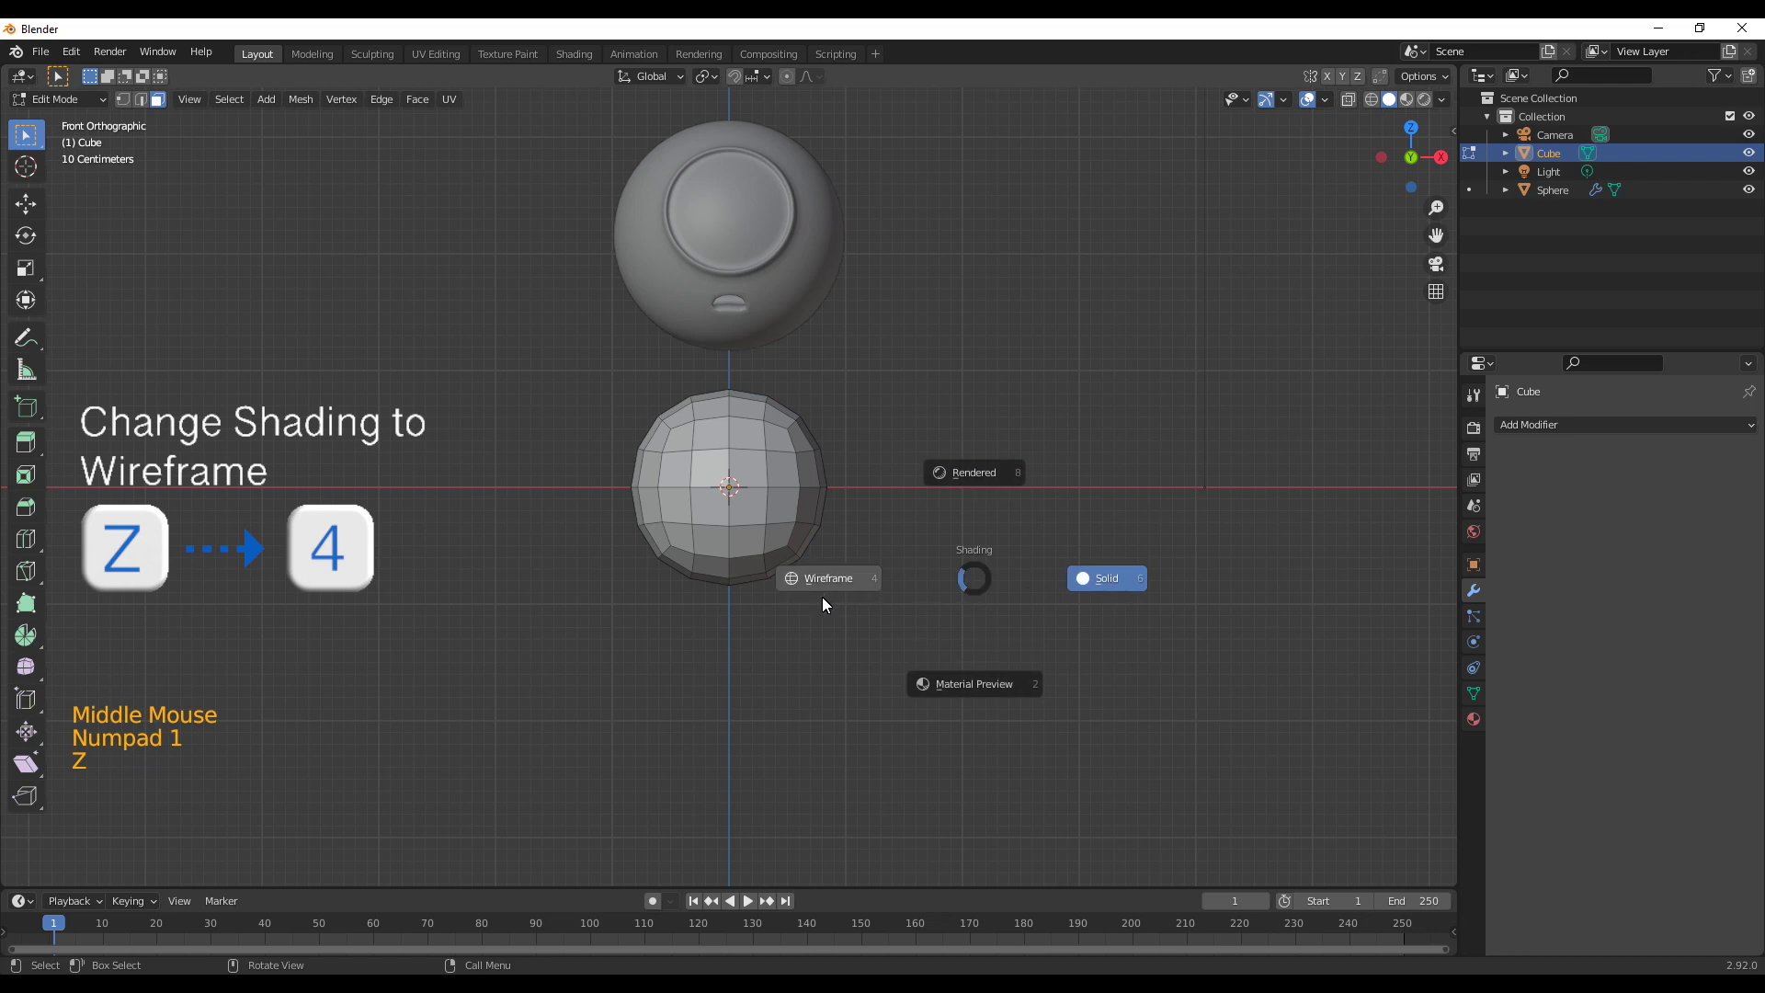
left_click(551, 383)
key("x")
key("Tab")
Add a Mirror modifier on the X axis and return to Solid shading in Edit Mode
left_click(1631, 433)
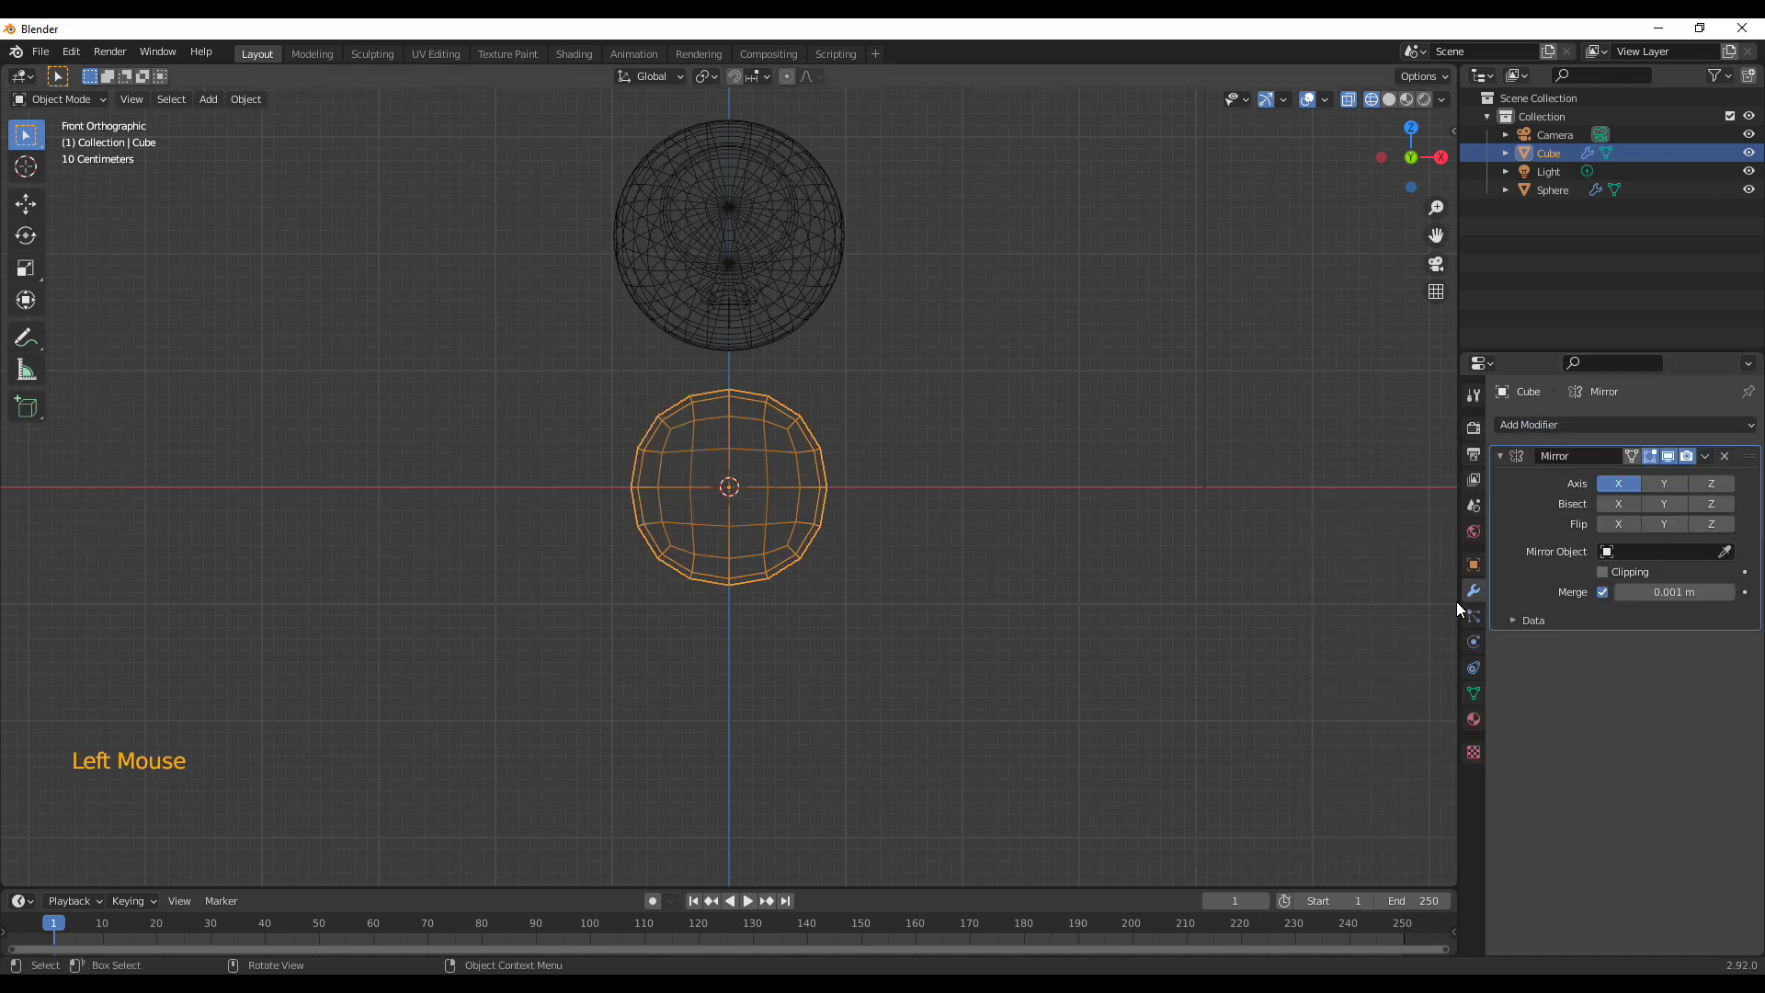
middle_click(798, 579)
key("Tab")
middle_click(873, 603)
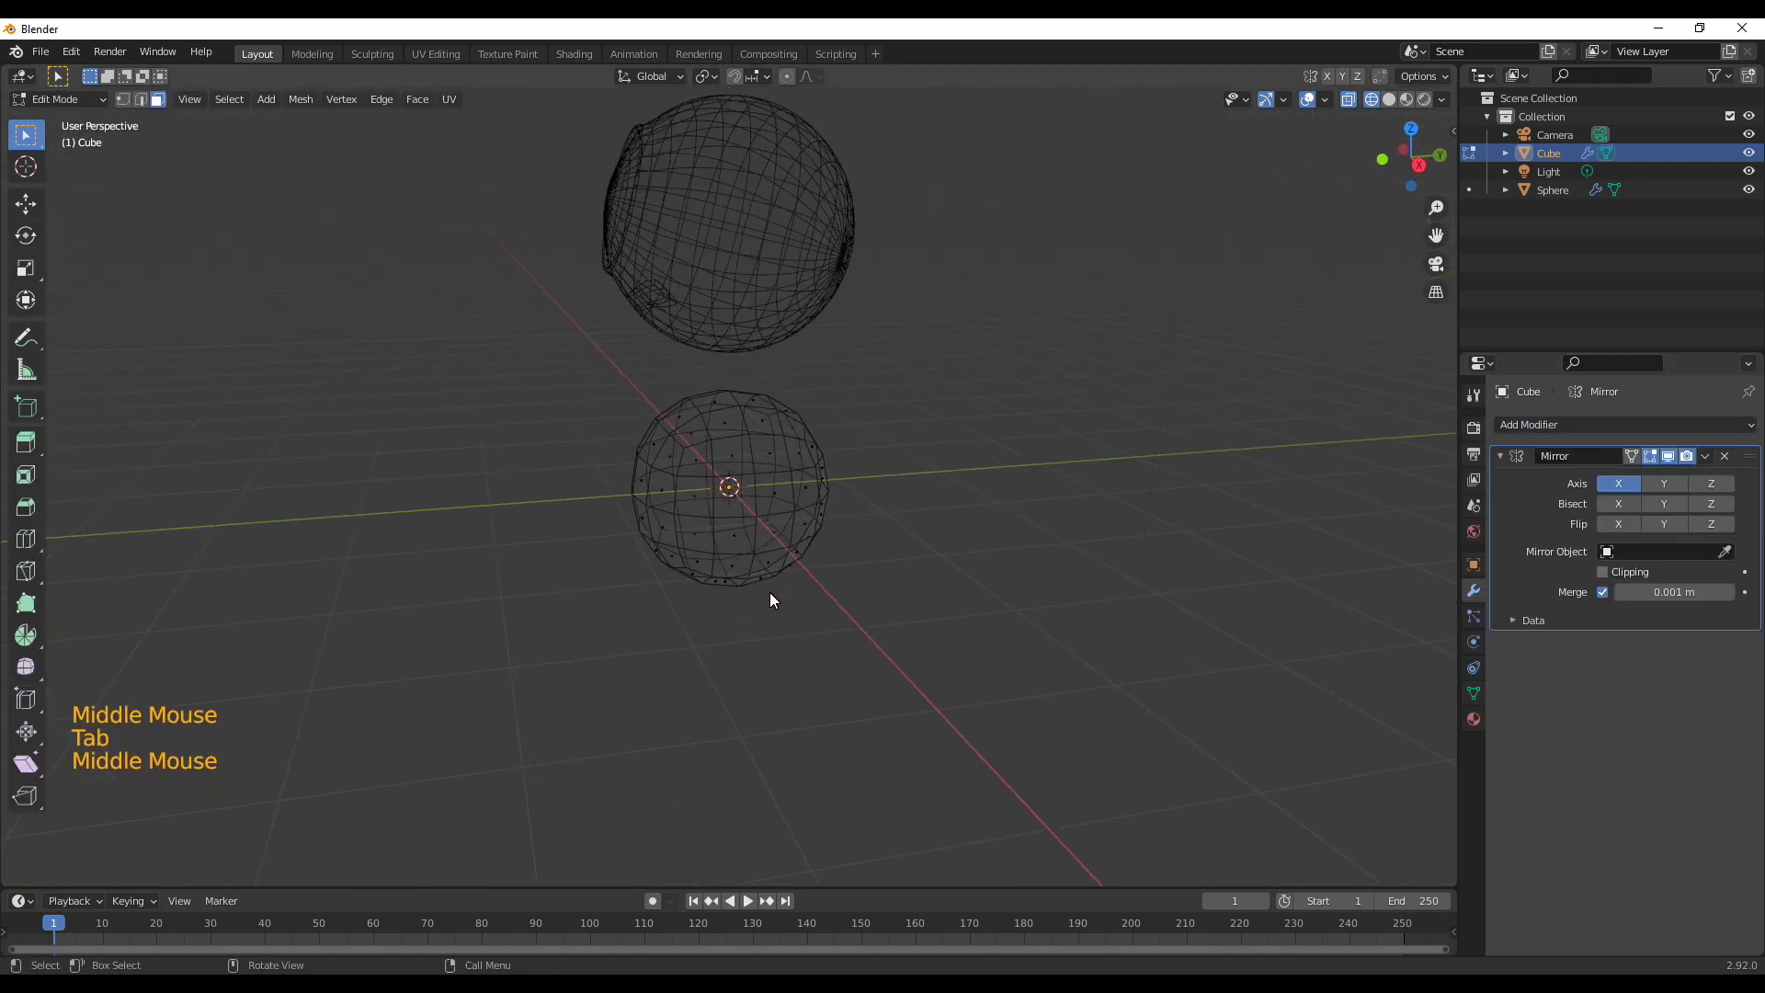
key("z")
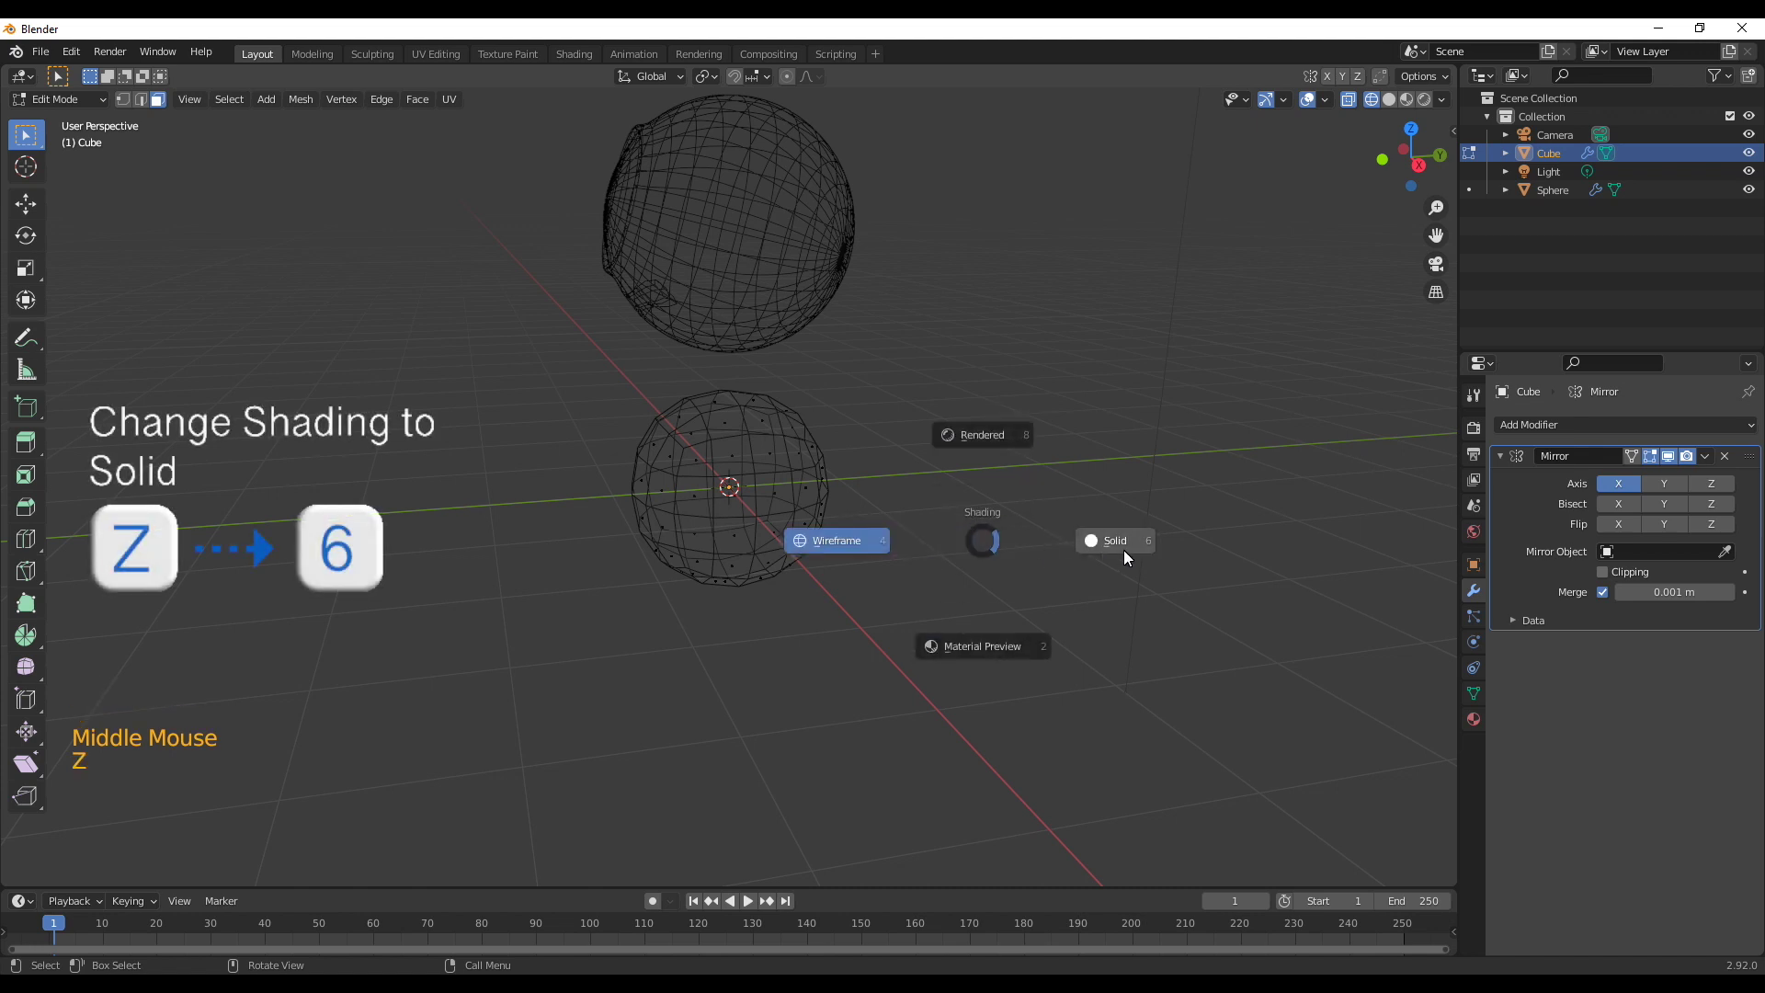
scroll("up", 3)
middle_click(790, 600)
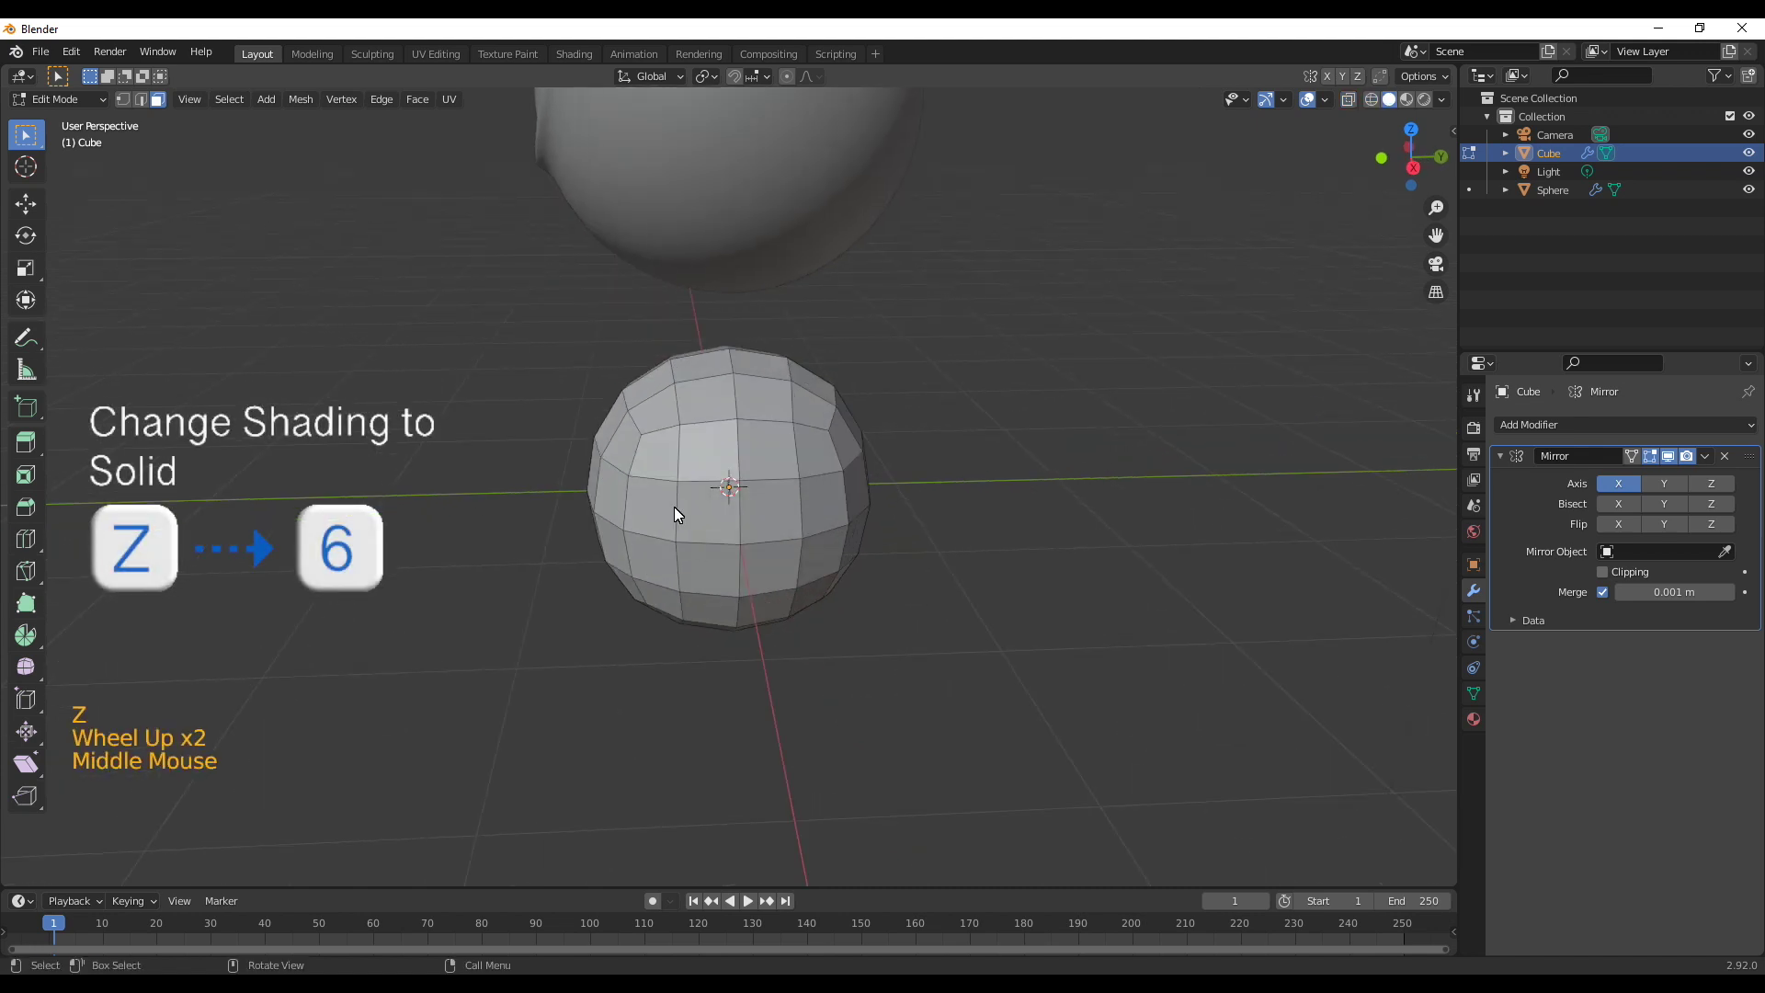
Inset a patch of side faces and extrude it outward twice, tapering it into an arm stub
key("3")
left_click(733, 466)
left_click(763, 464)
left_click(745, 539)
double_click(725, 537)
key("i")
middle_click(864, 644)
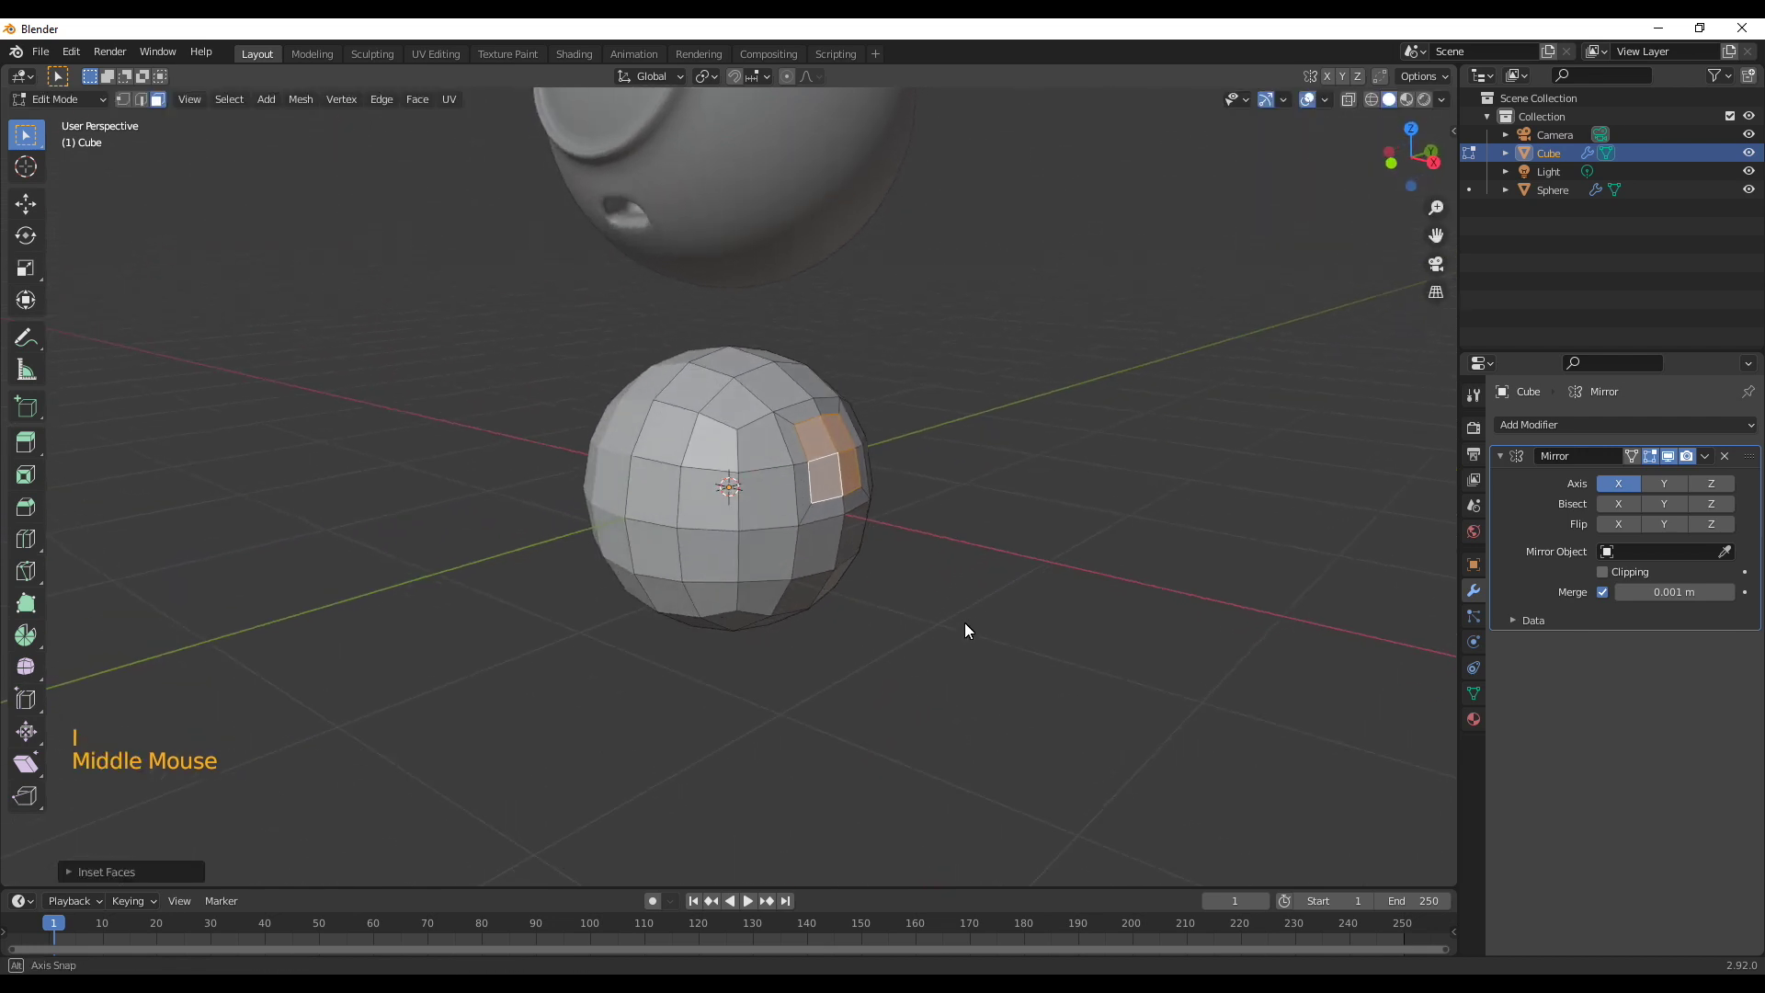
key("e")
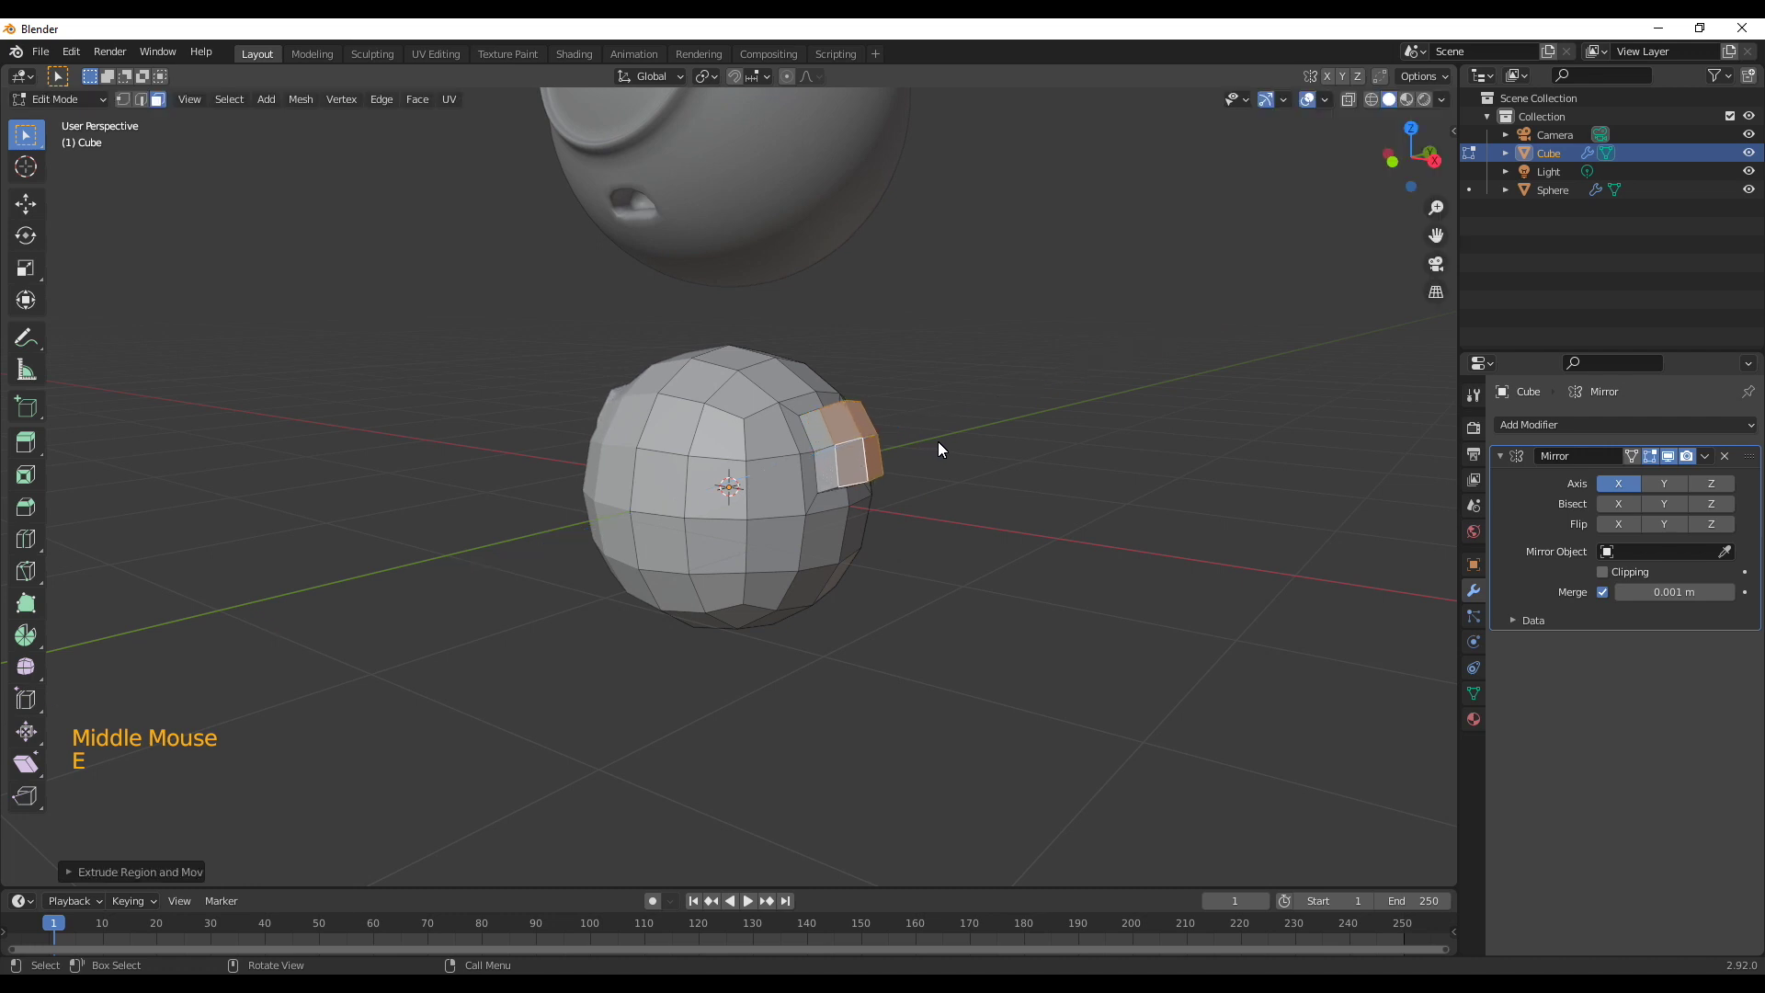
key("s")
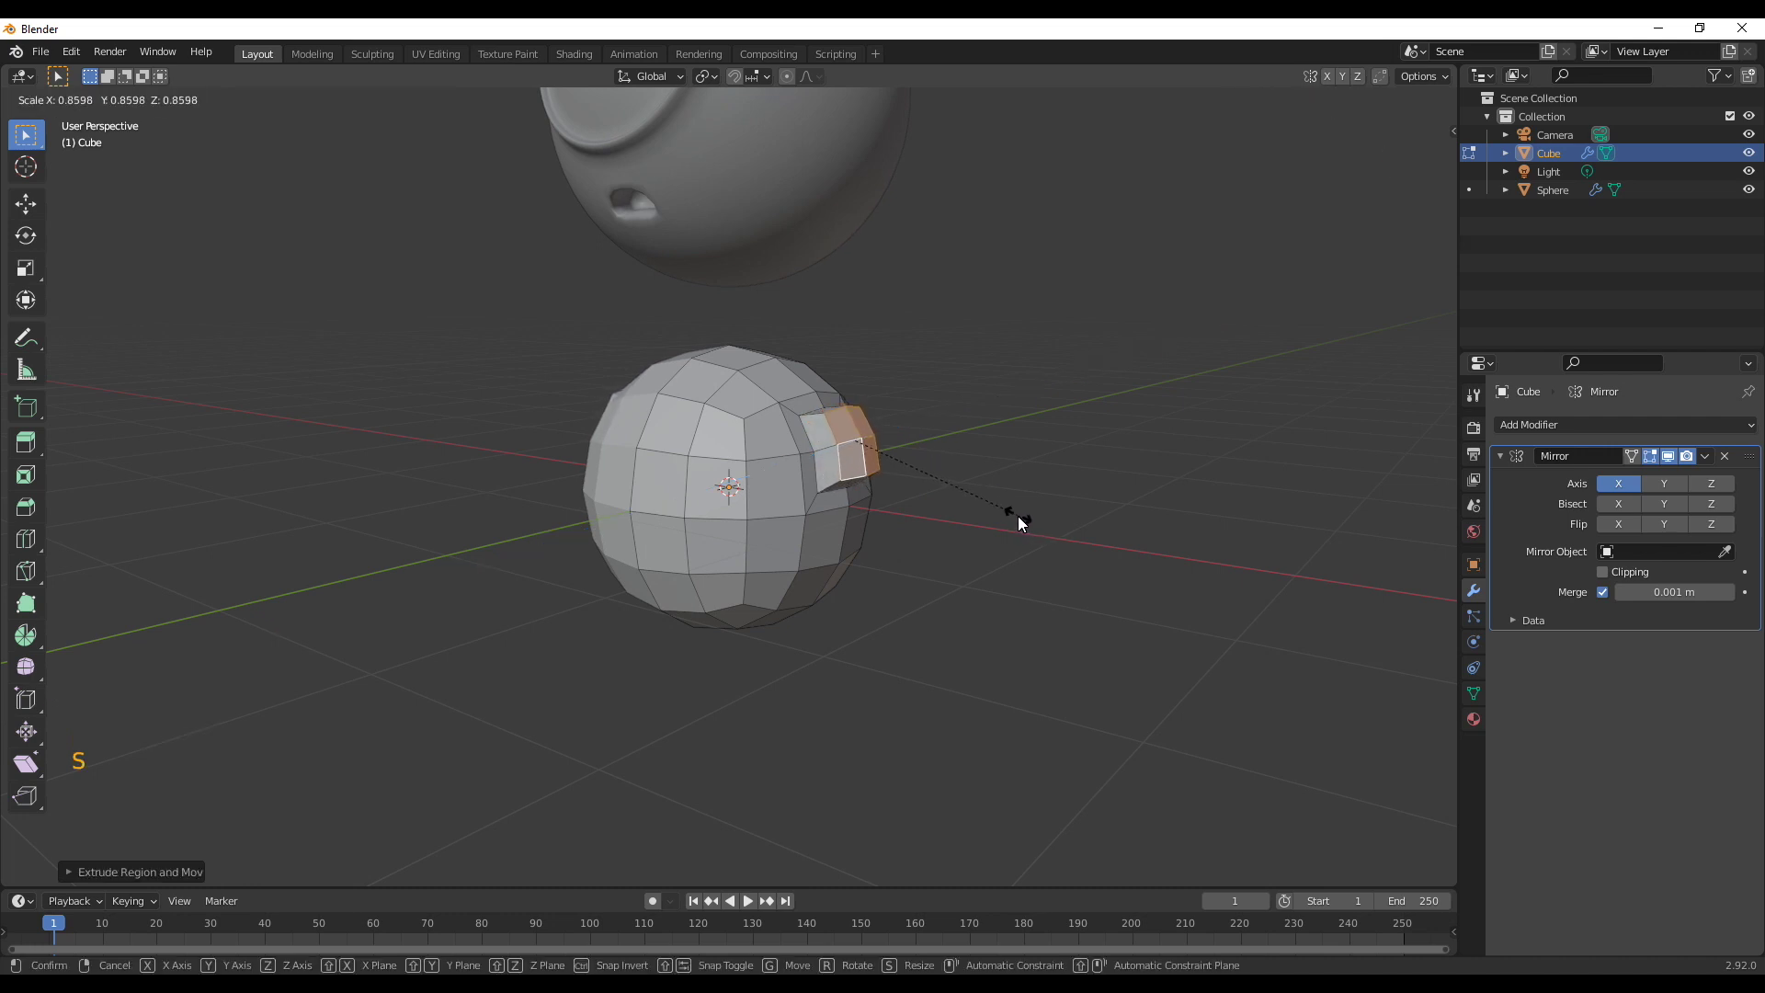
middle_click(1014, 532)
key("KP_1")
key("e")
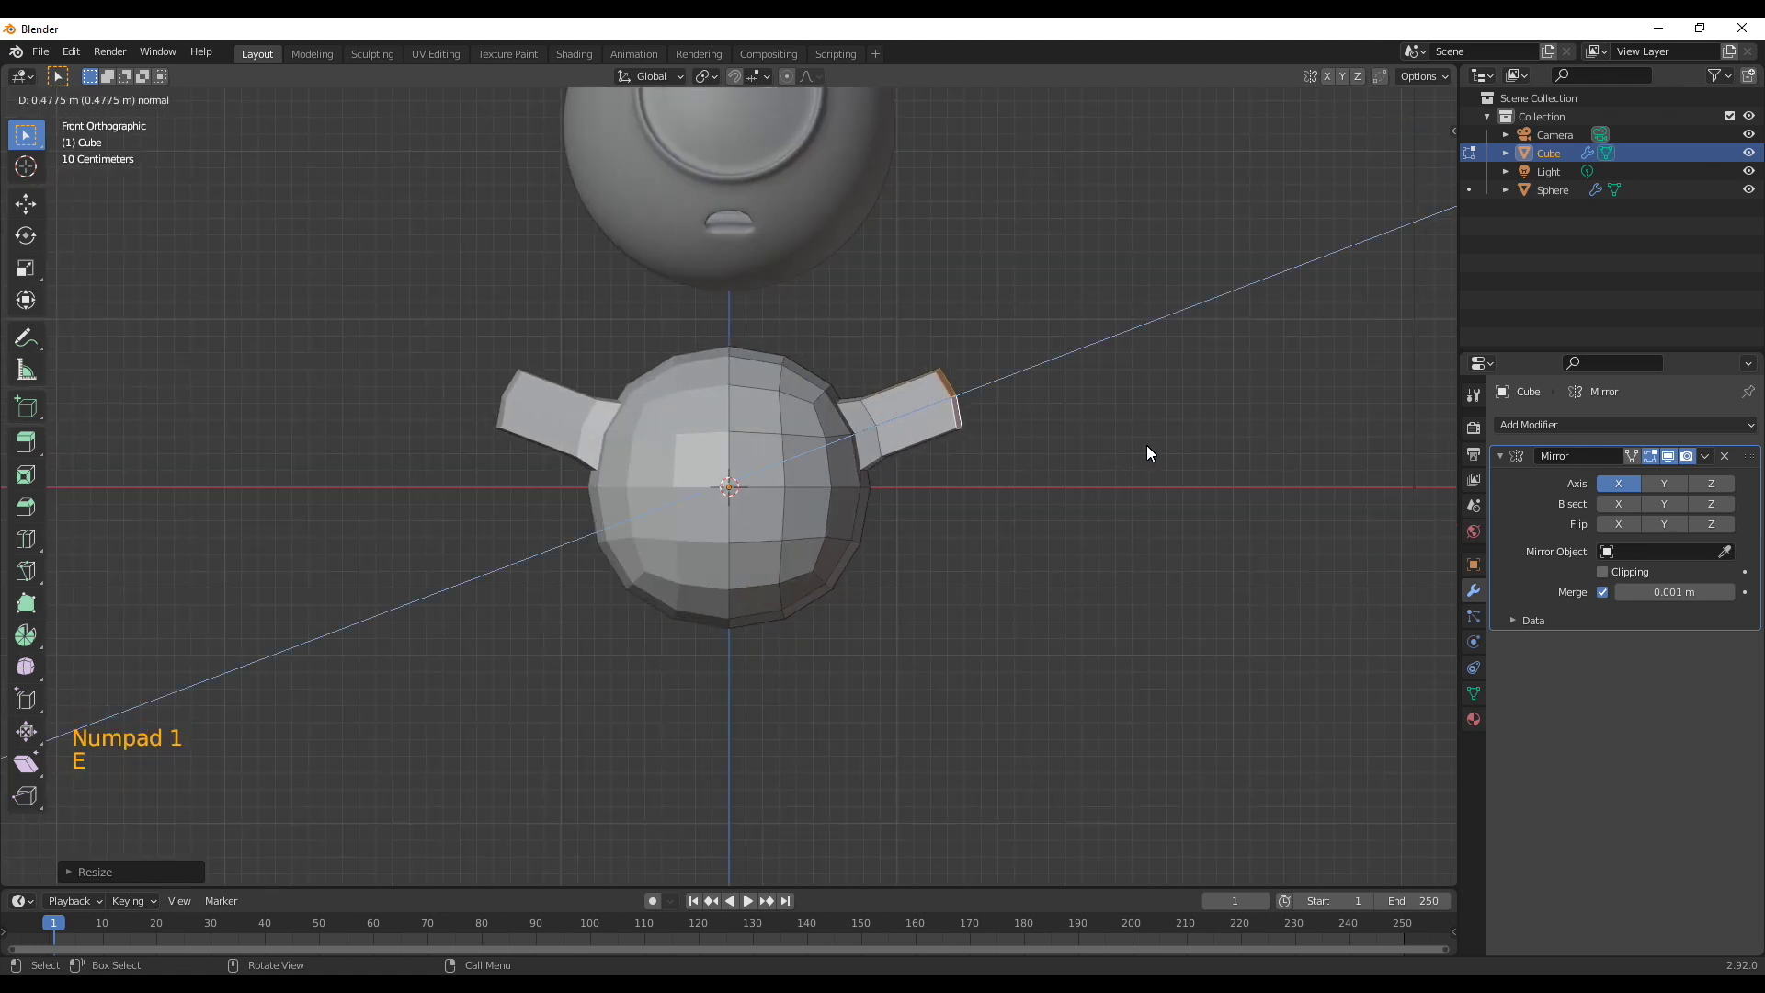
key("s")
Shrink a group of vertices on the body's underside to narrow it
middle_click(898, 475)
scroll("up", 3)
key("1")
left_click(700, 568)
left_click(788, 564)
left_click(801, 657)
double_click(860, 685)
key("s")
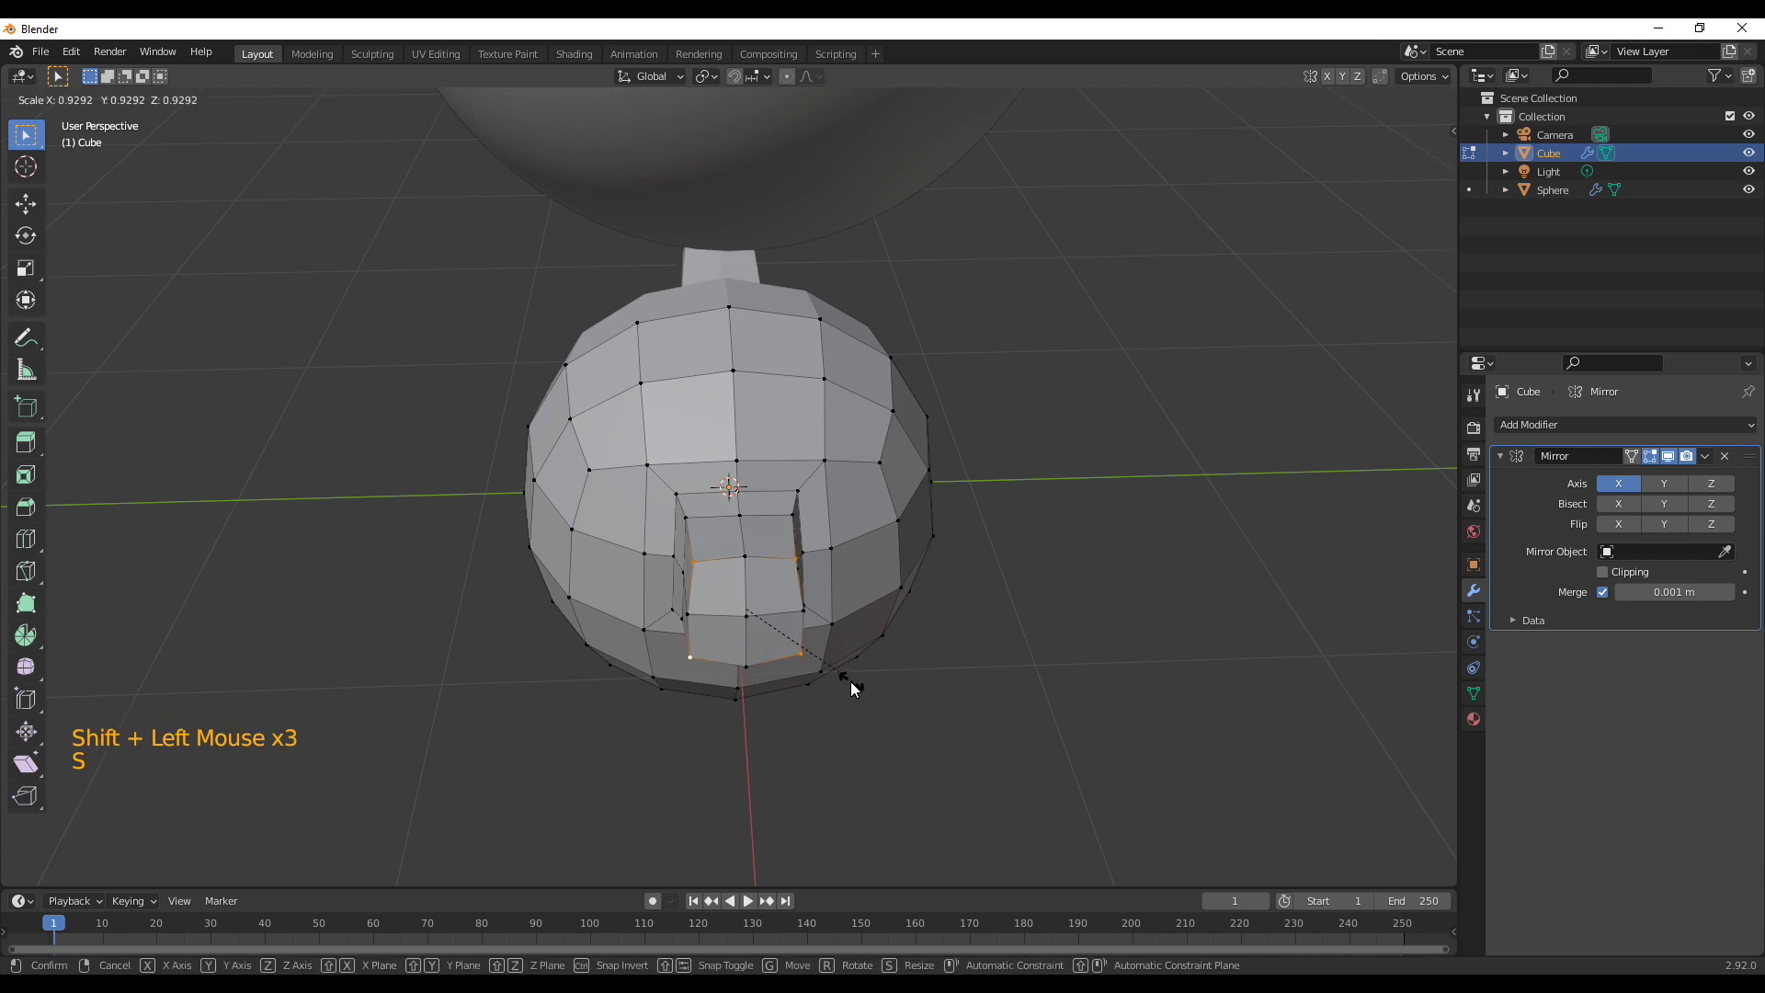
middle_click(771, 695)
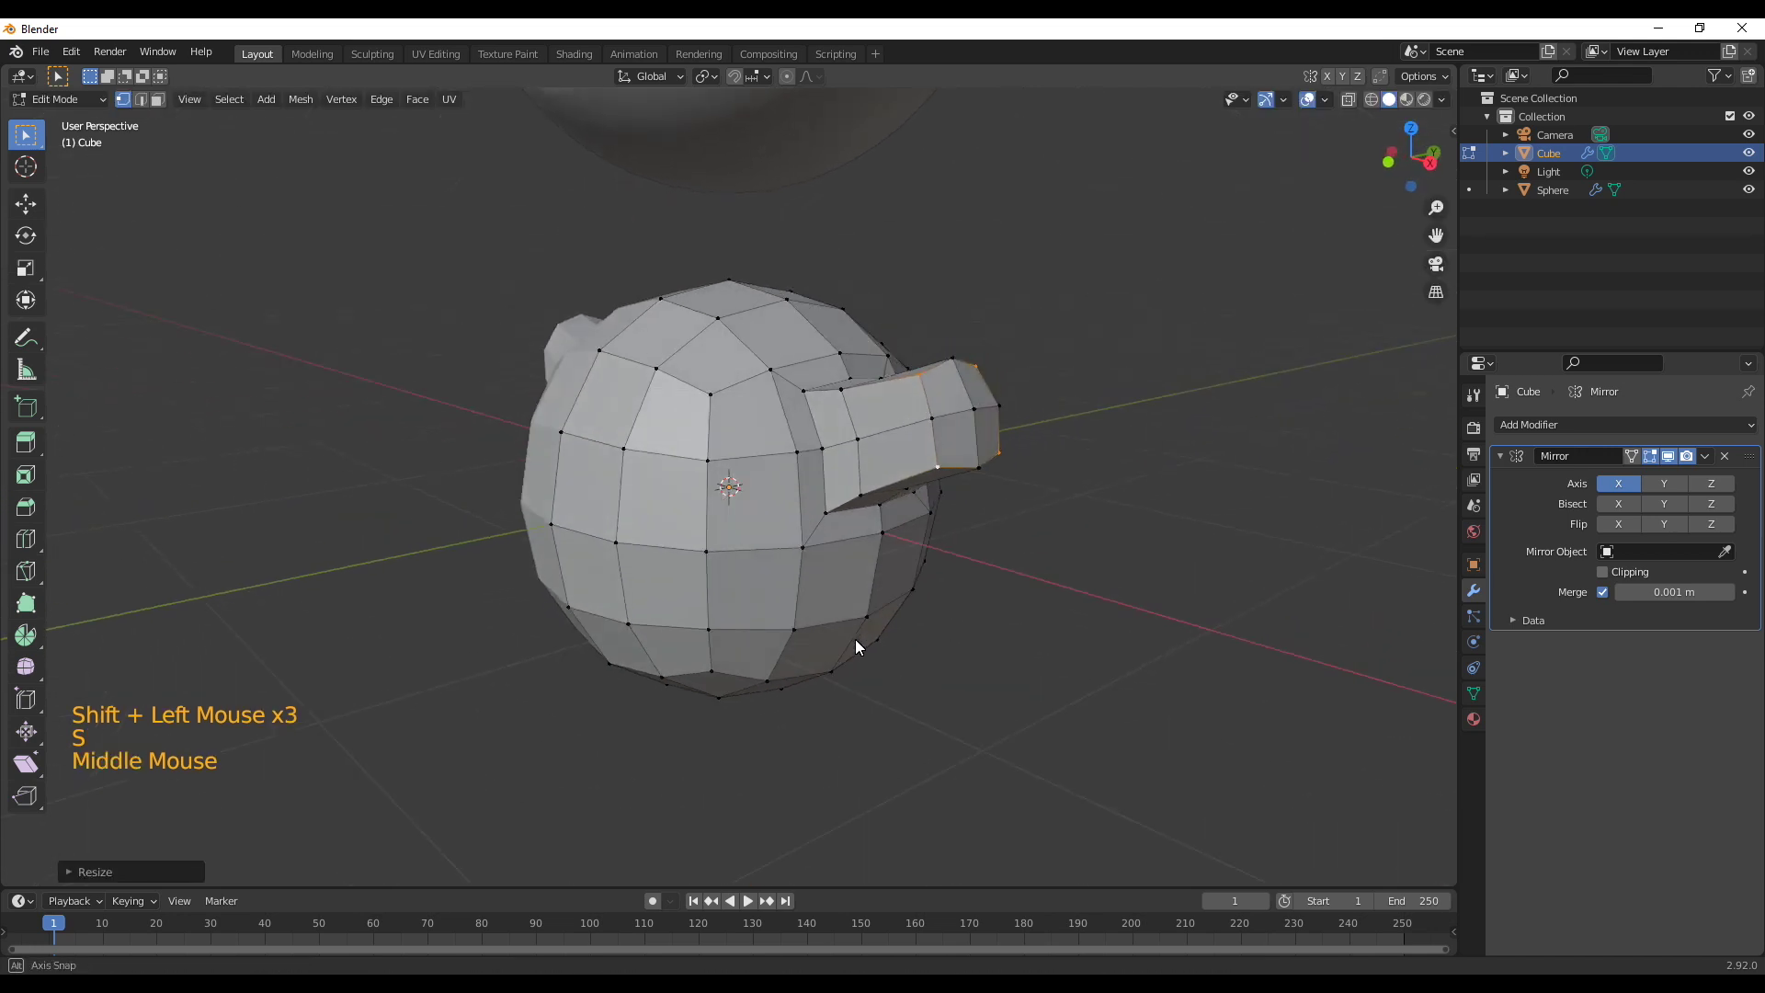
scroll("up", 3)
middle_click(951, 660)
Select the arm's end face and extrude it further out in front view to lengthen the arm
key("s")
key("3")
left_click(750, 480)
left_click(818, 481)
left_click(811, 560)
double_click(757, 559)
middle_click(1014, 767)
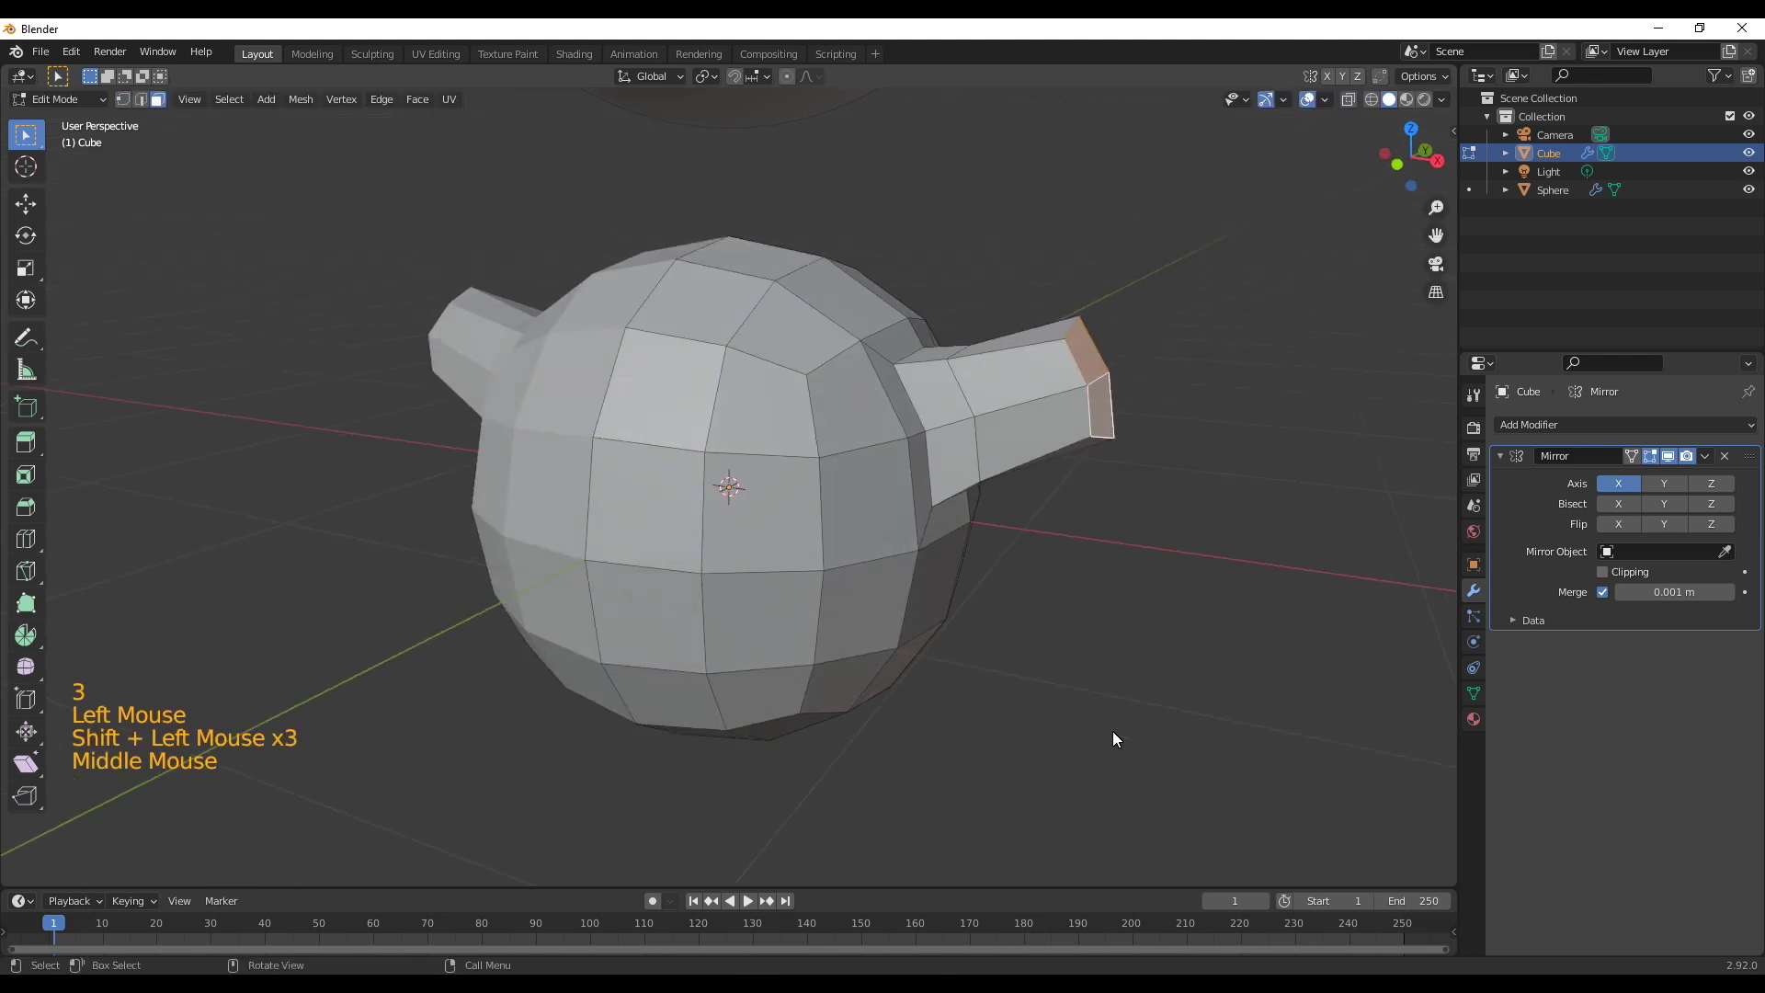
key("KP_1")
key("e")
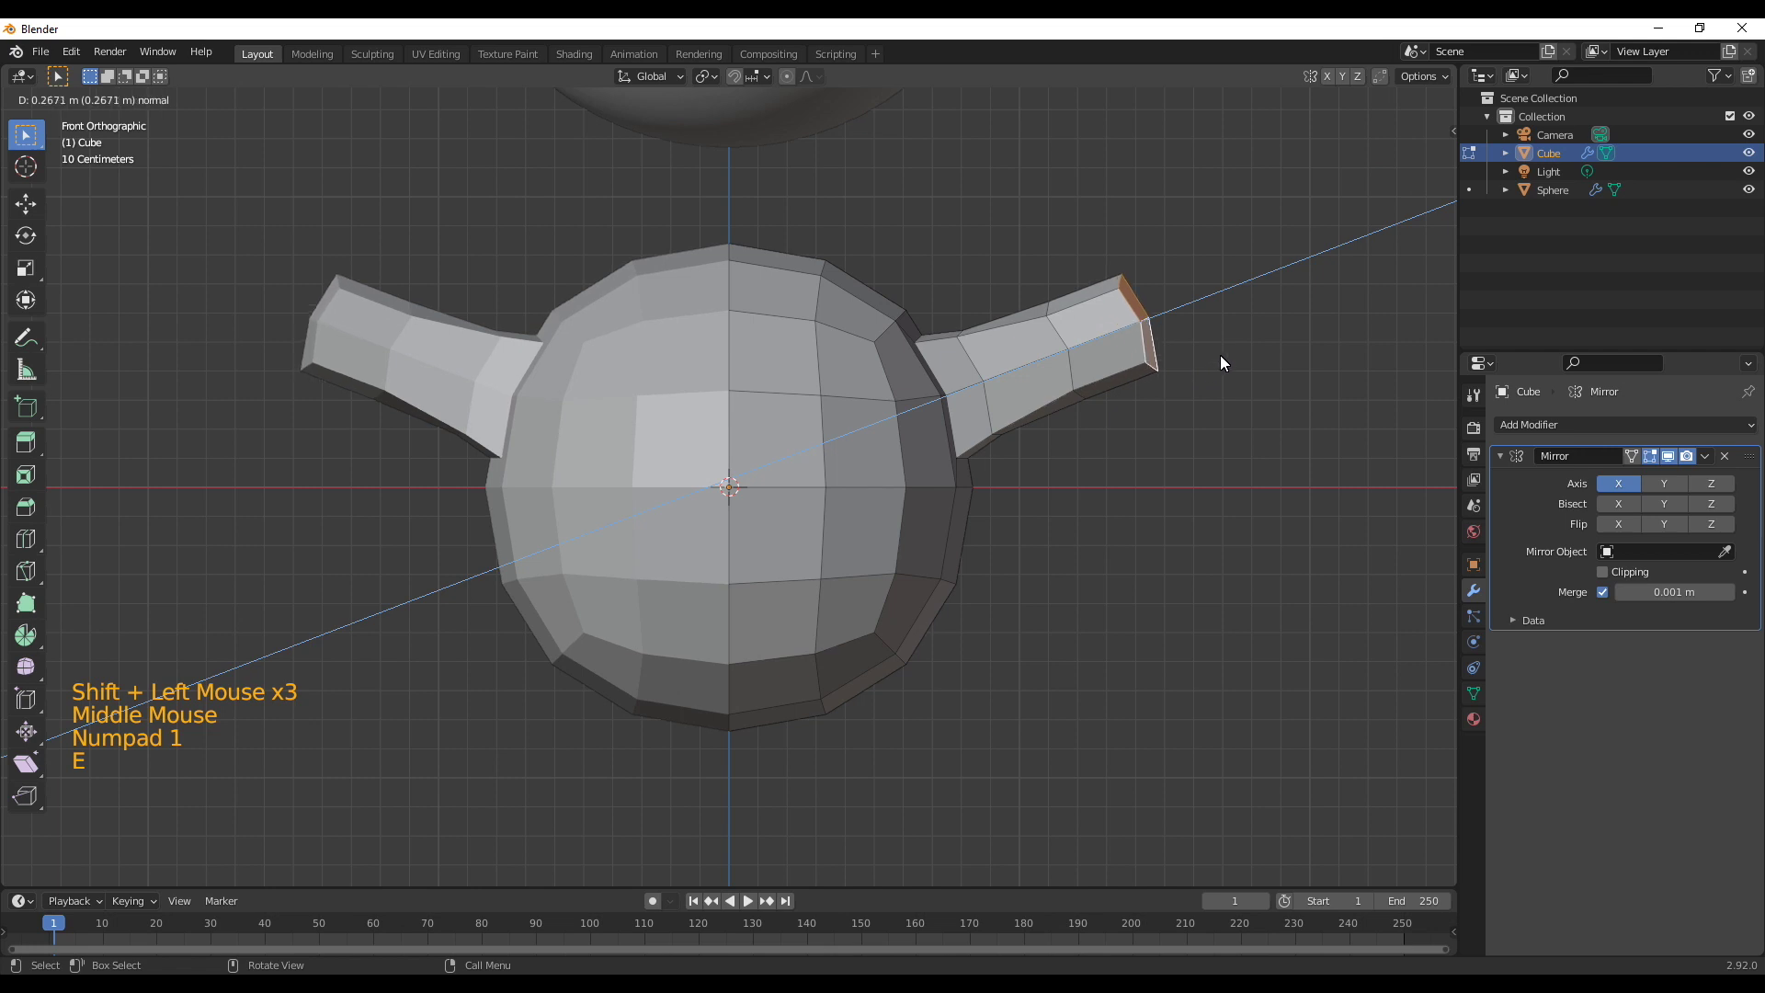
key("s")
key("e")
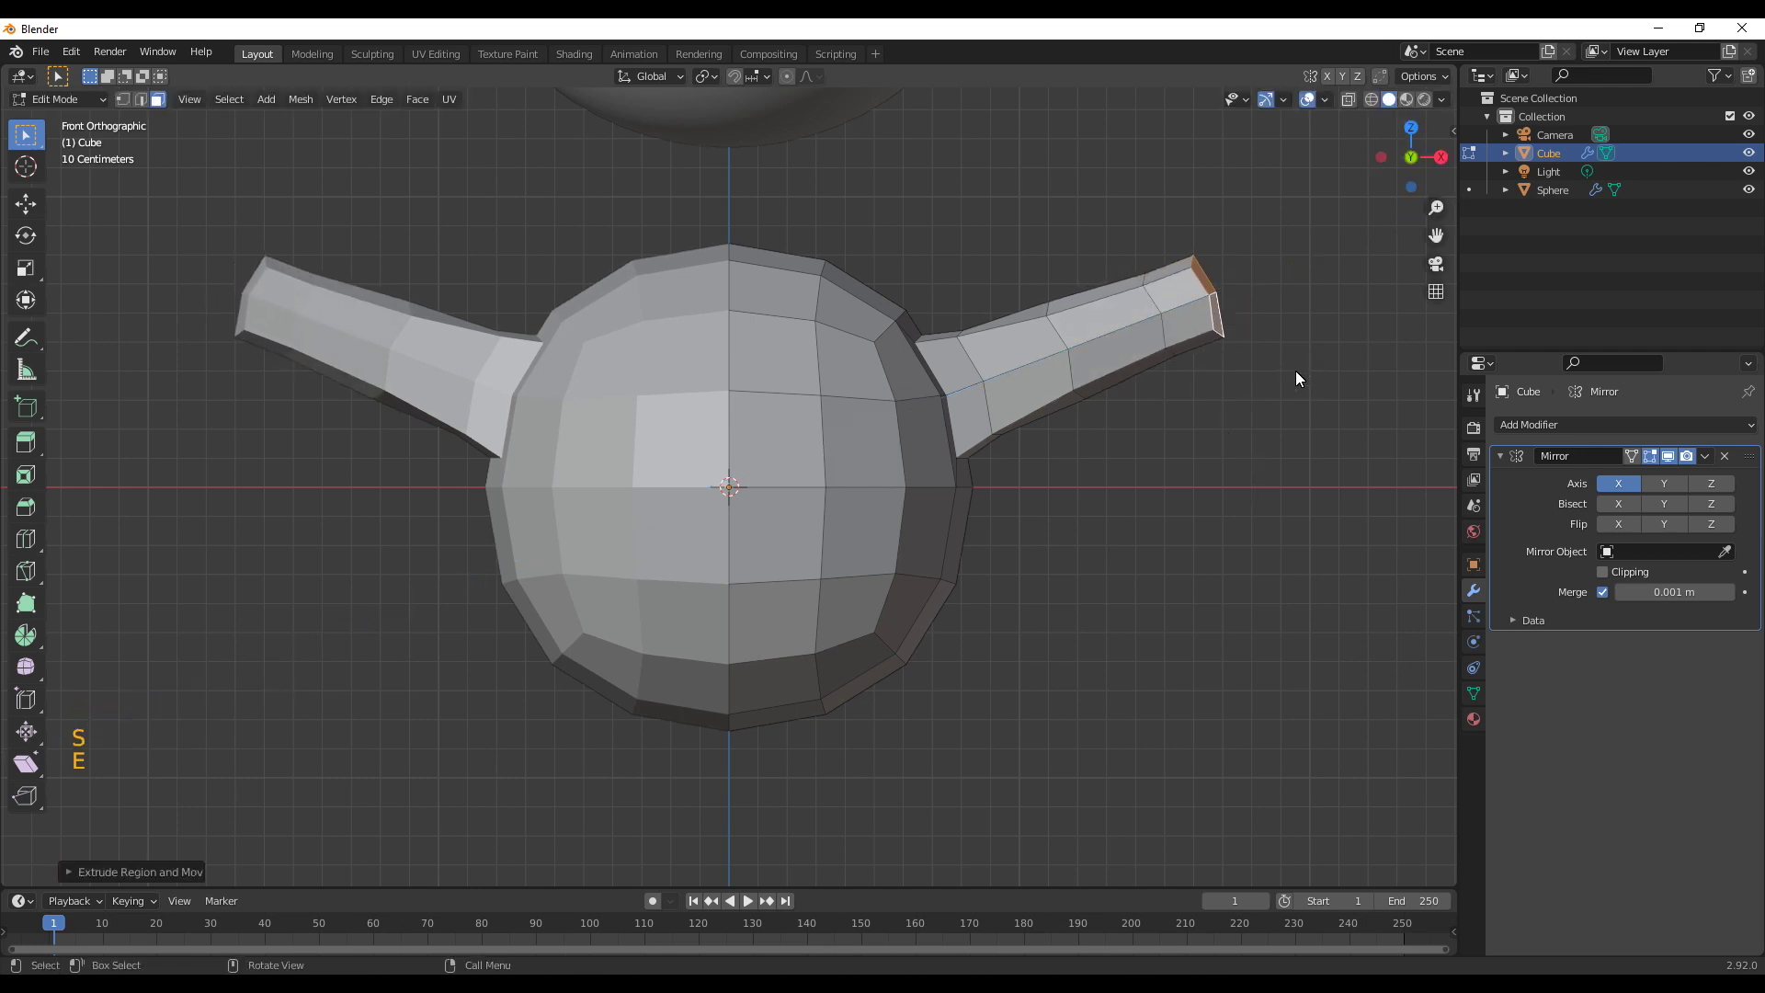
key("s")
Extrude and scale the arm tip into a widened, rounded hand, then check it from the front
key("e")
scroll("down", 3)
key("e")
key("s")
scroll("down", 3)
middle_click(996, 527)
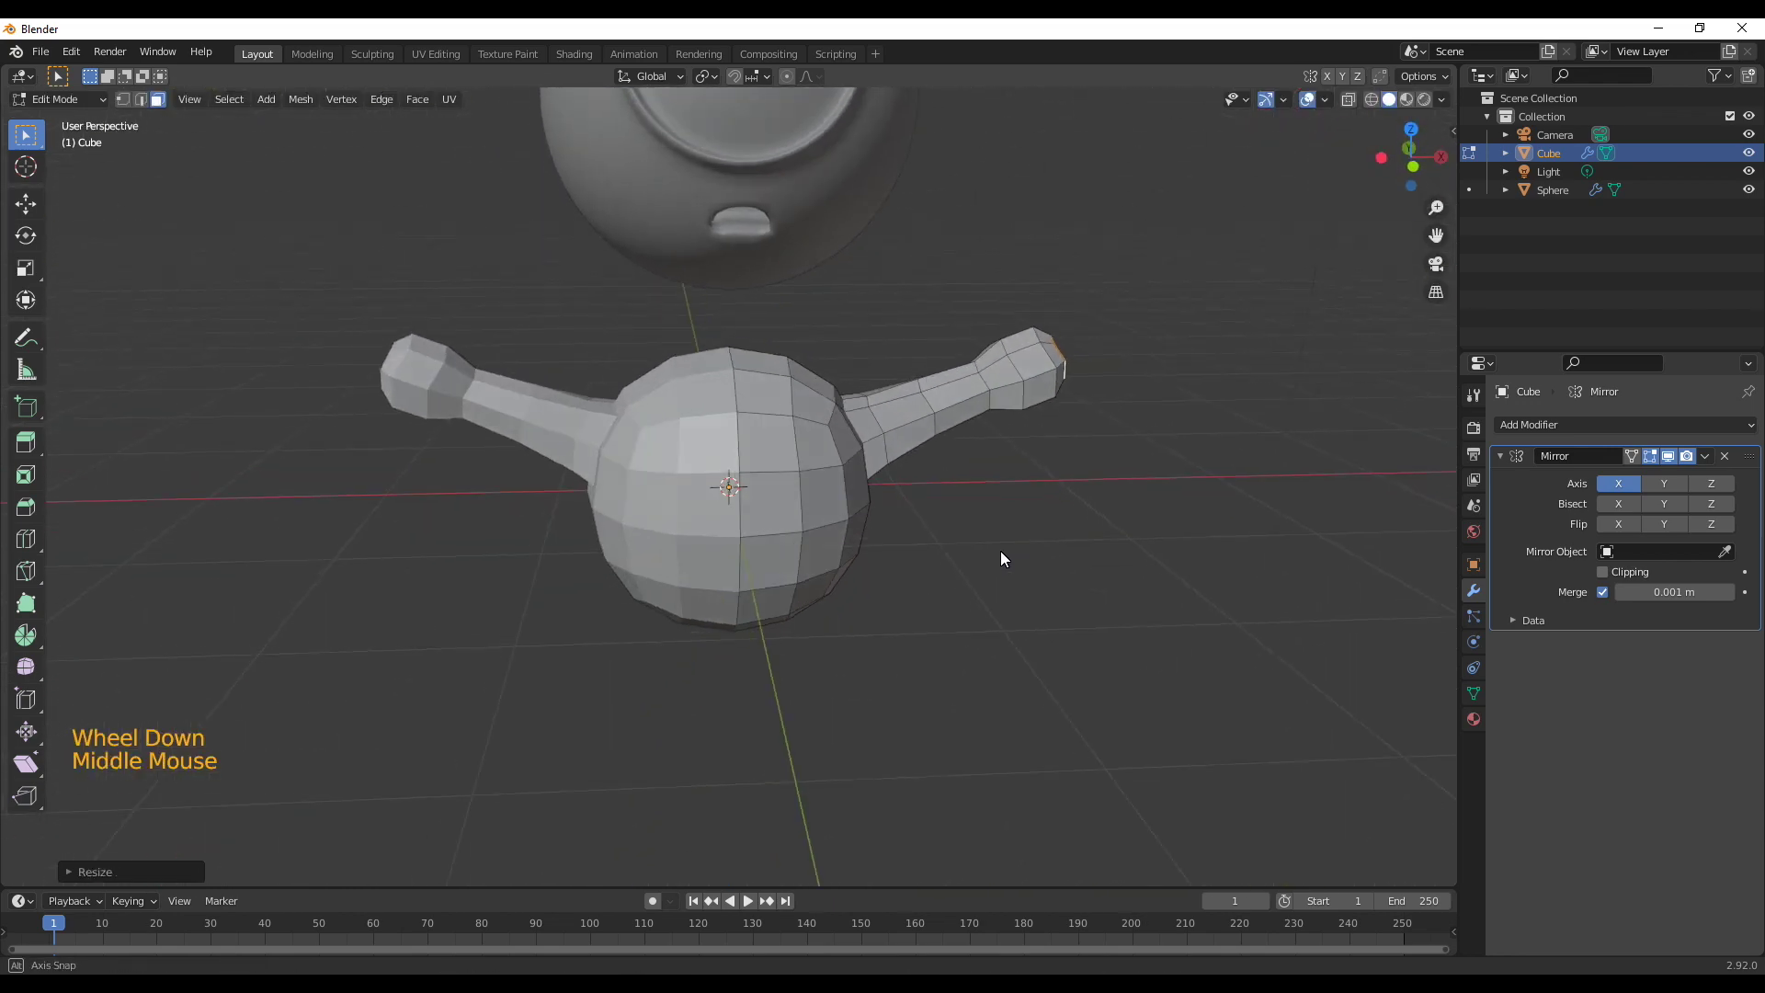
key("KP_1")
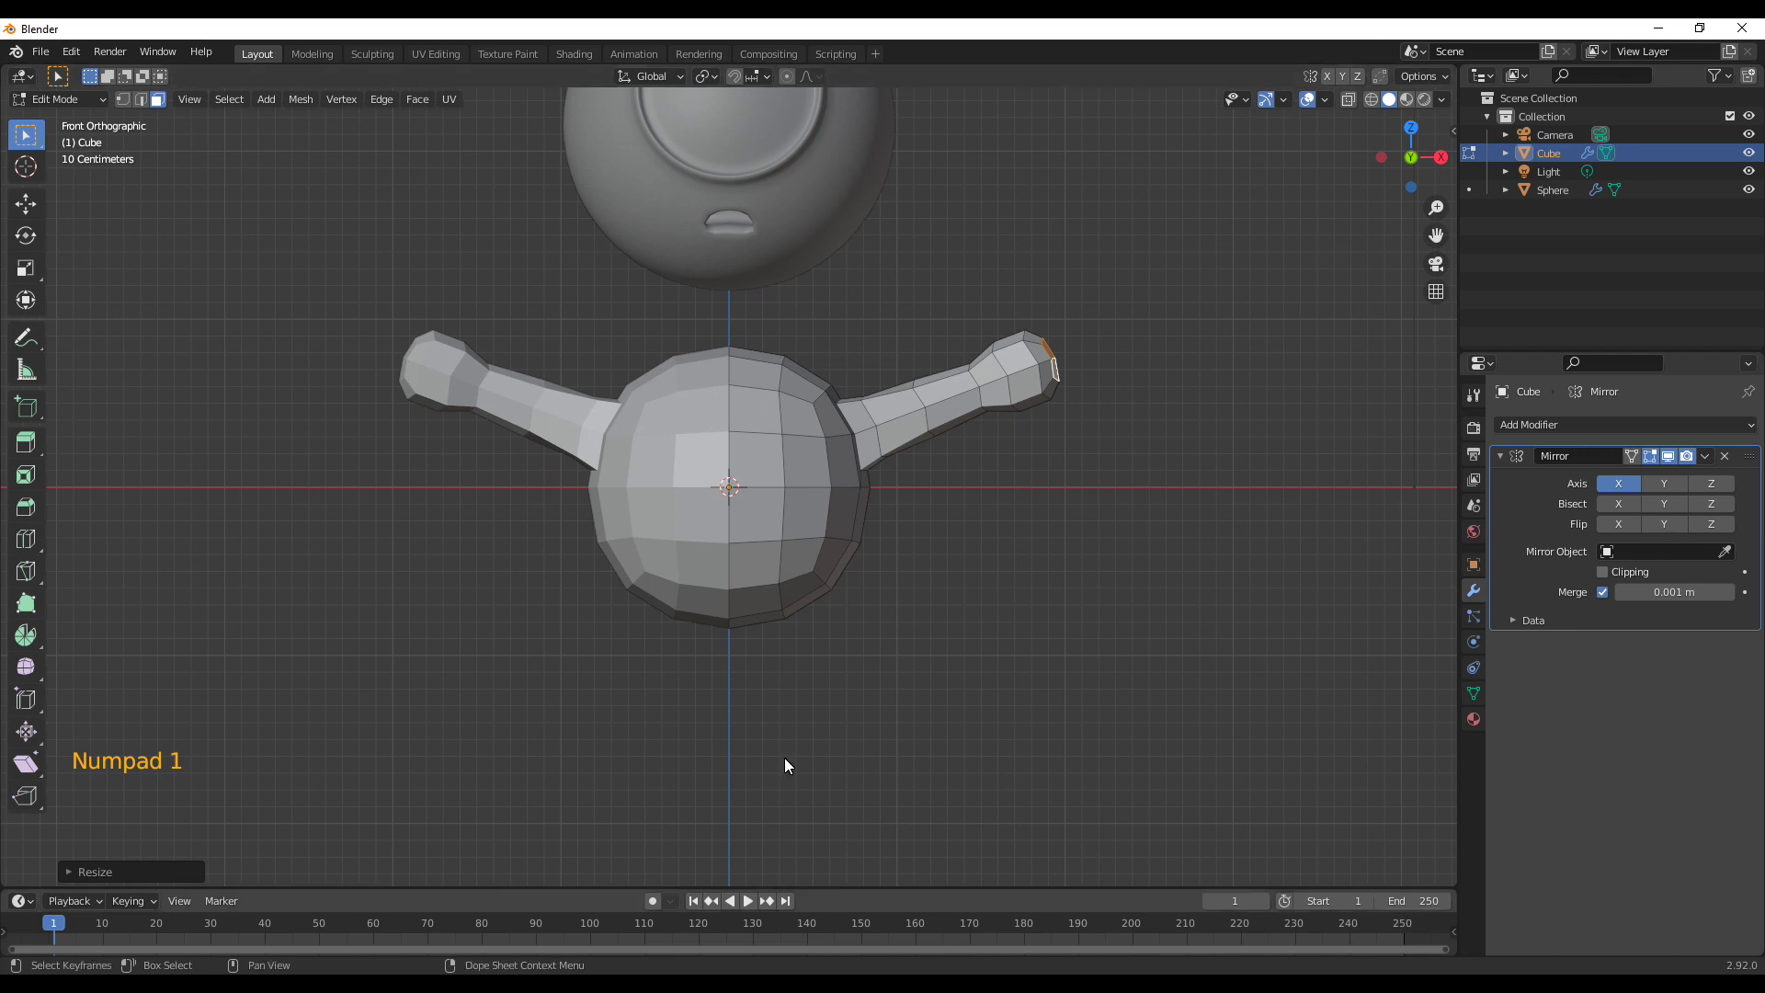
With the mesh see-through, select the hand and move it inward twice to shorten both arms
key("z")
left_click(917, 301)
left_click(939, 328)
left_click(943, 346)
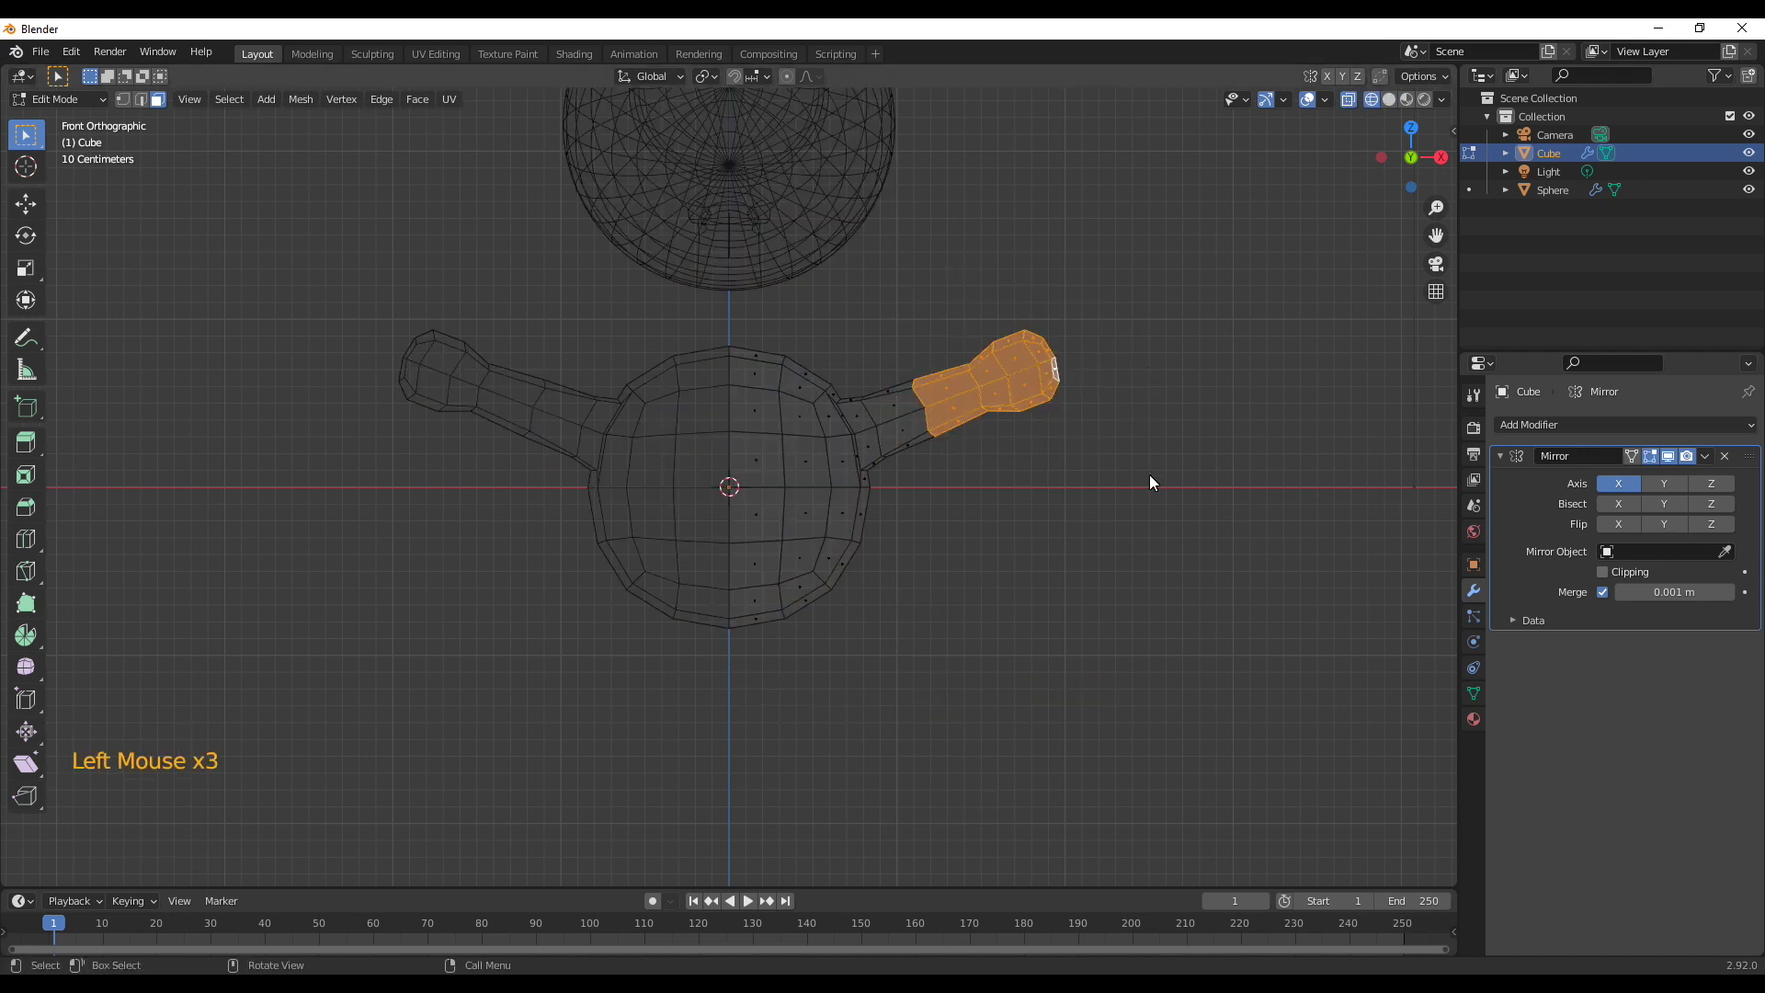
key("g")
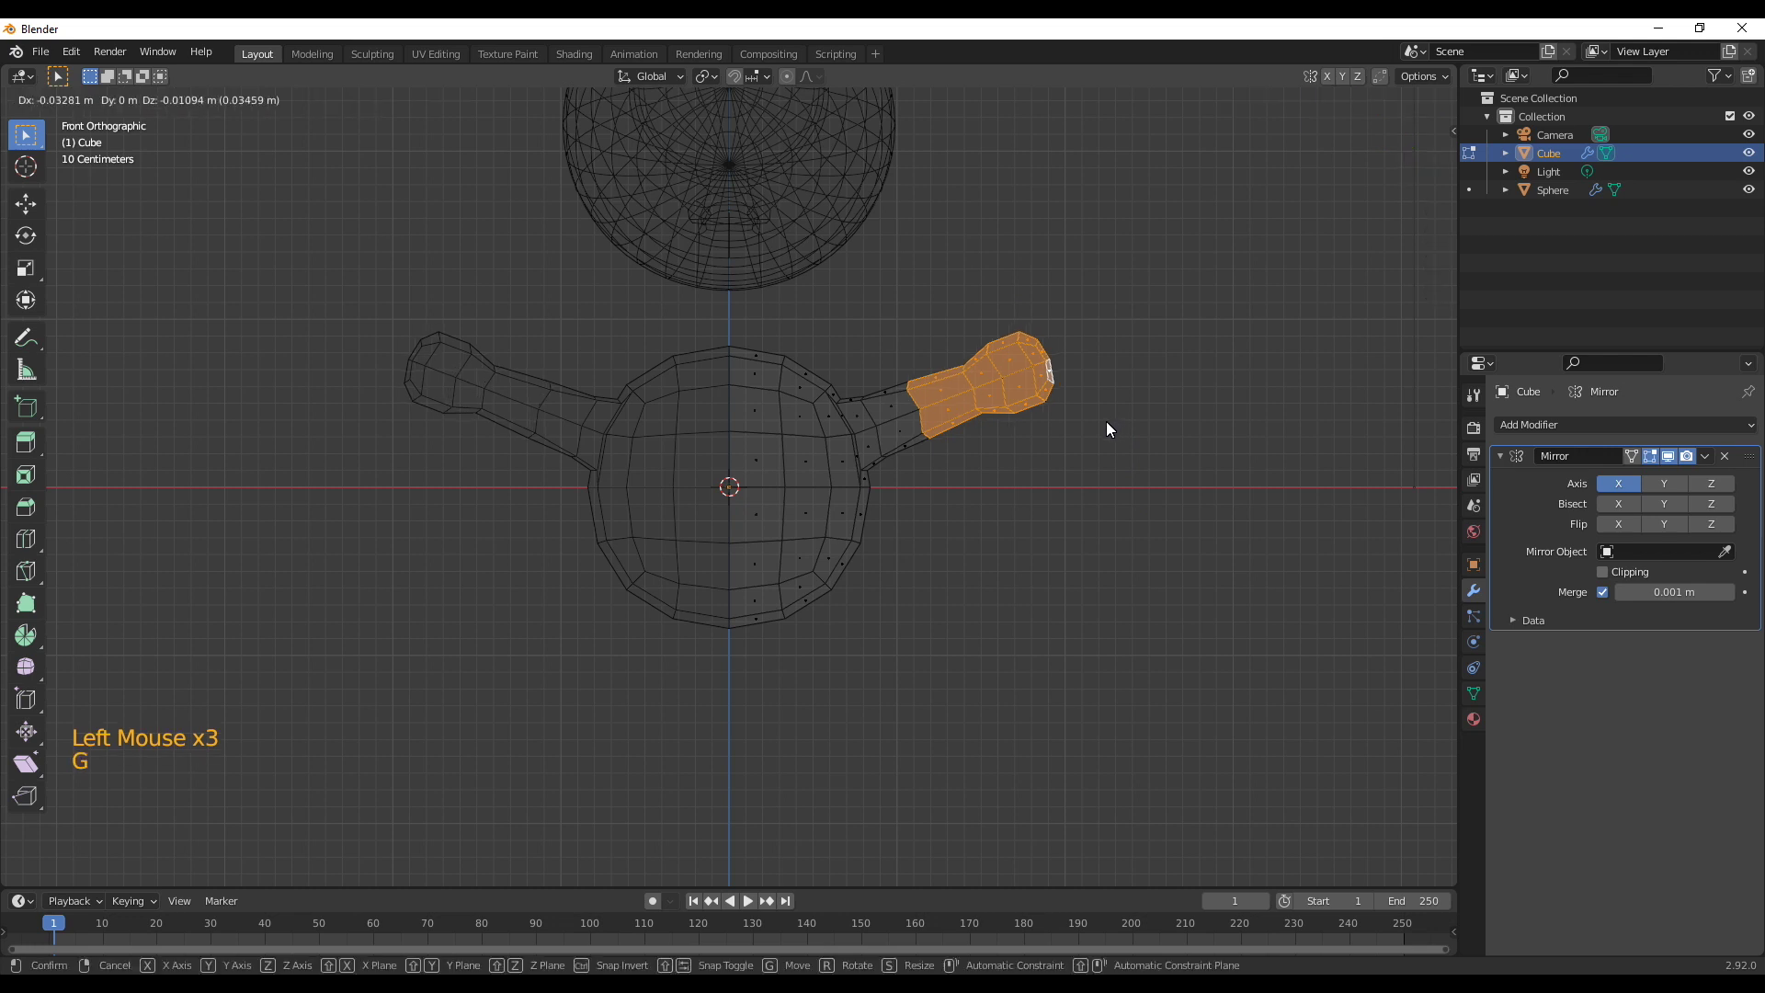
left_click(953, 323)
key("g")
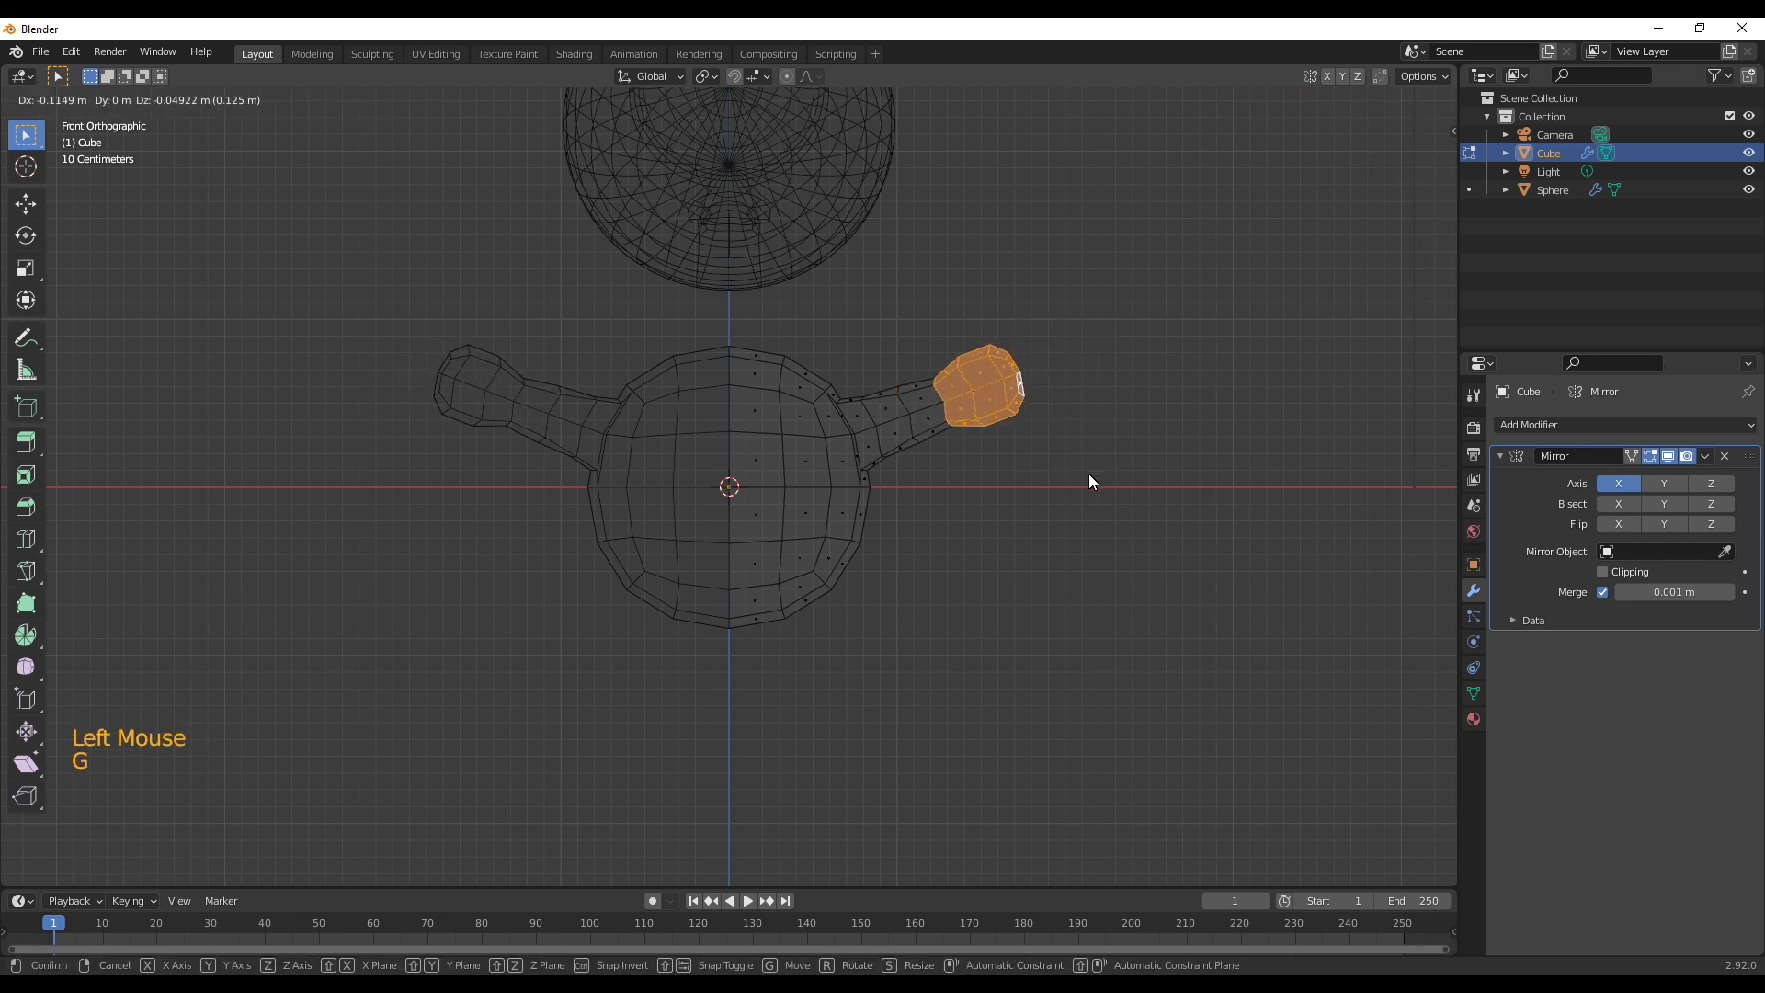
left_click(1084, 543)
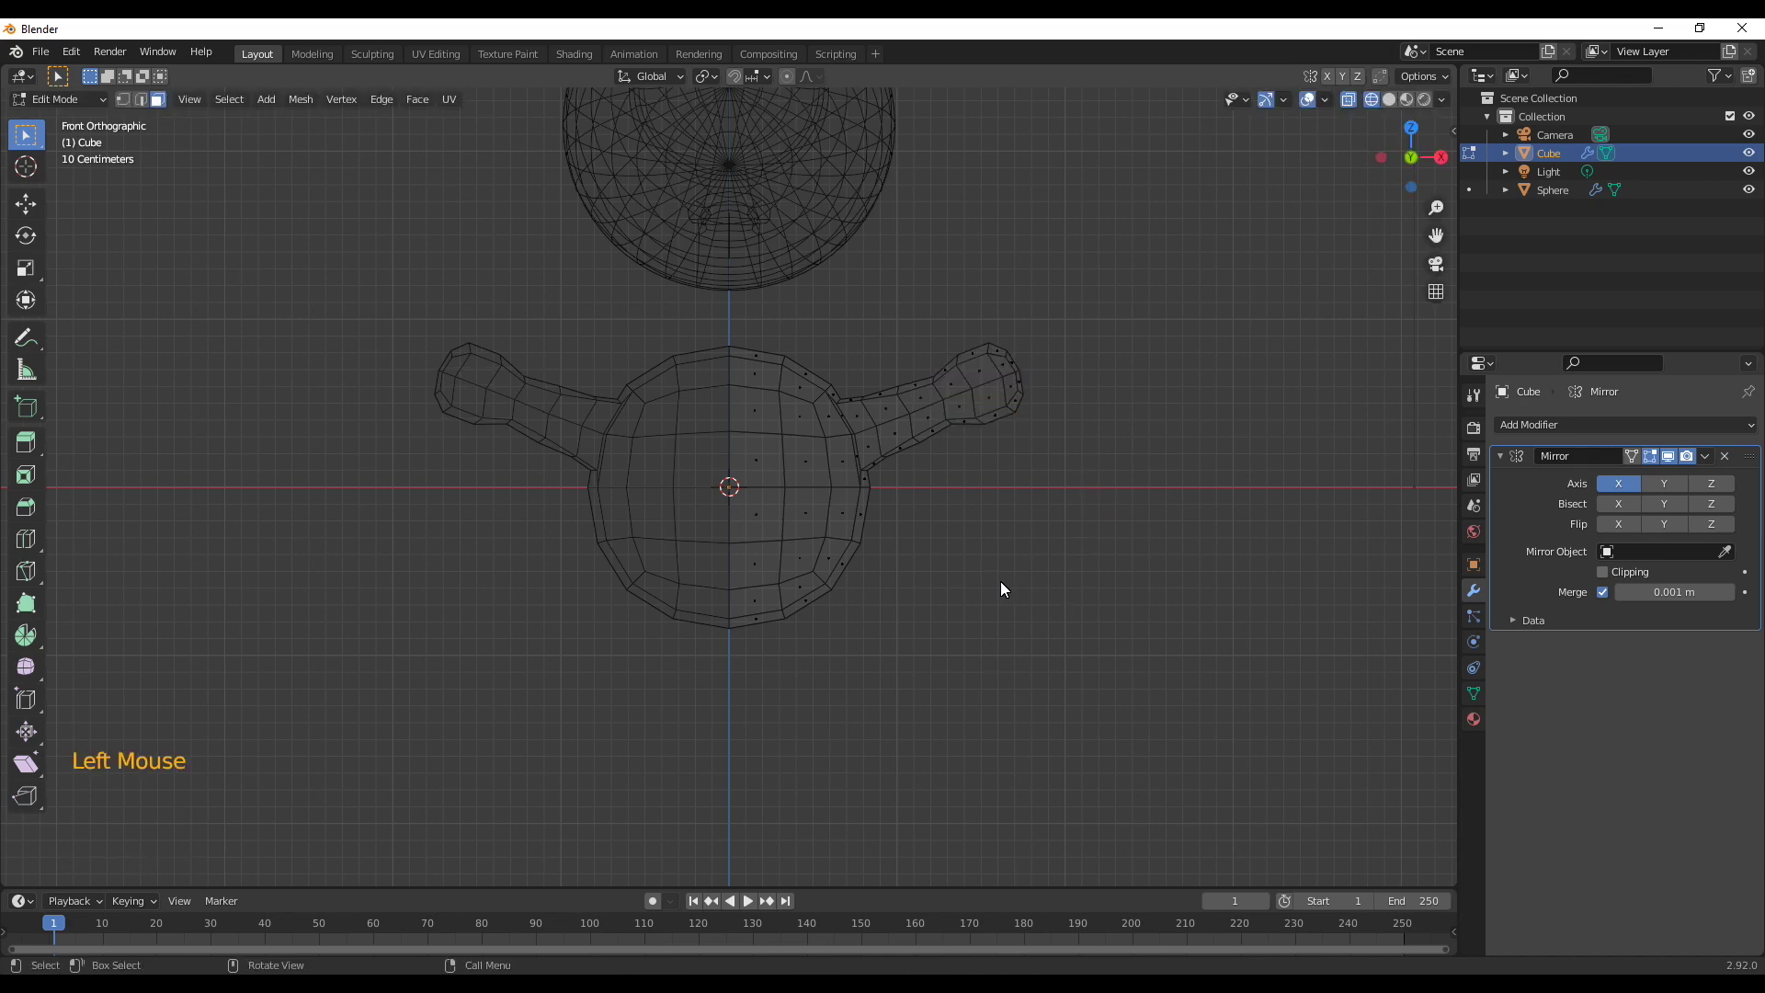
middle_click(715, 578)
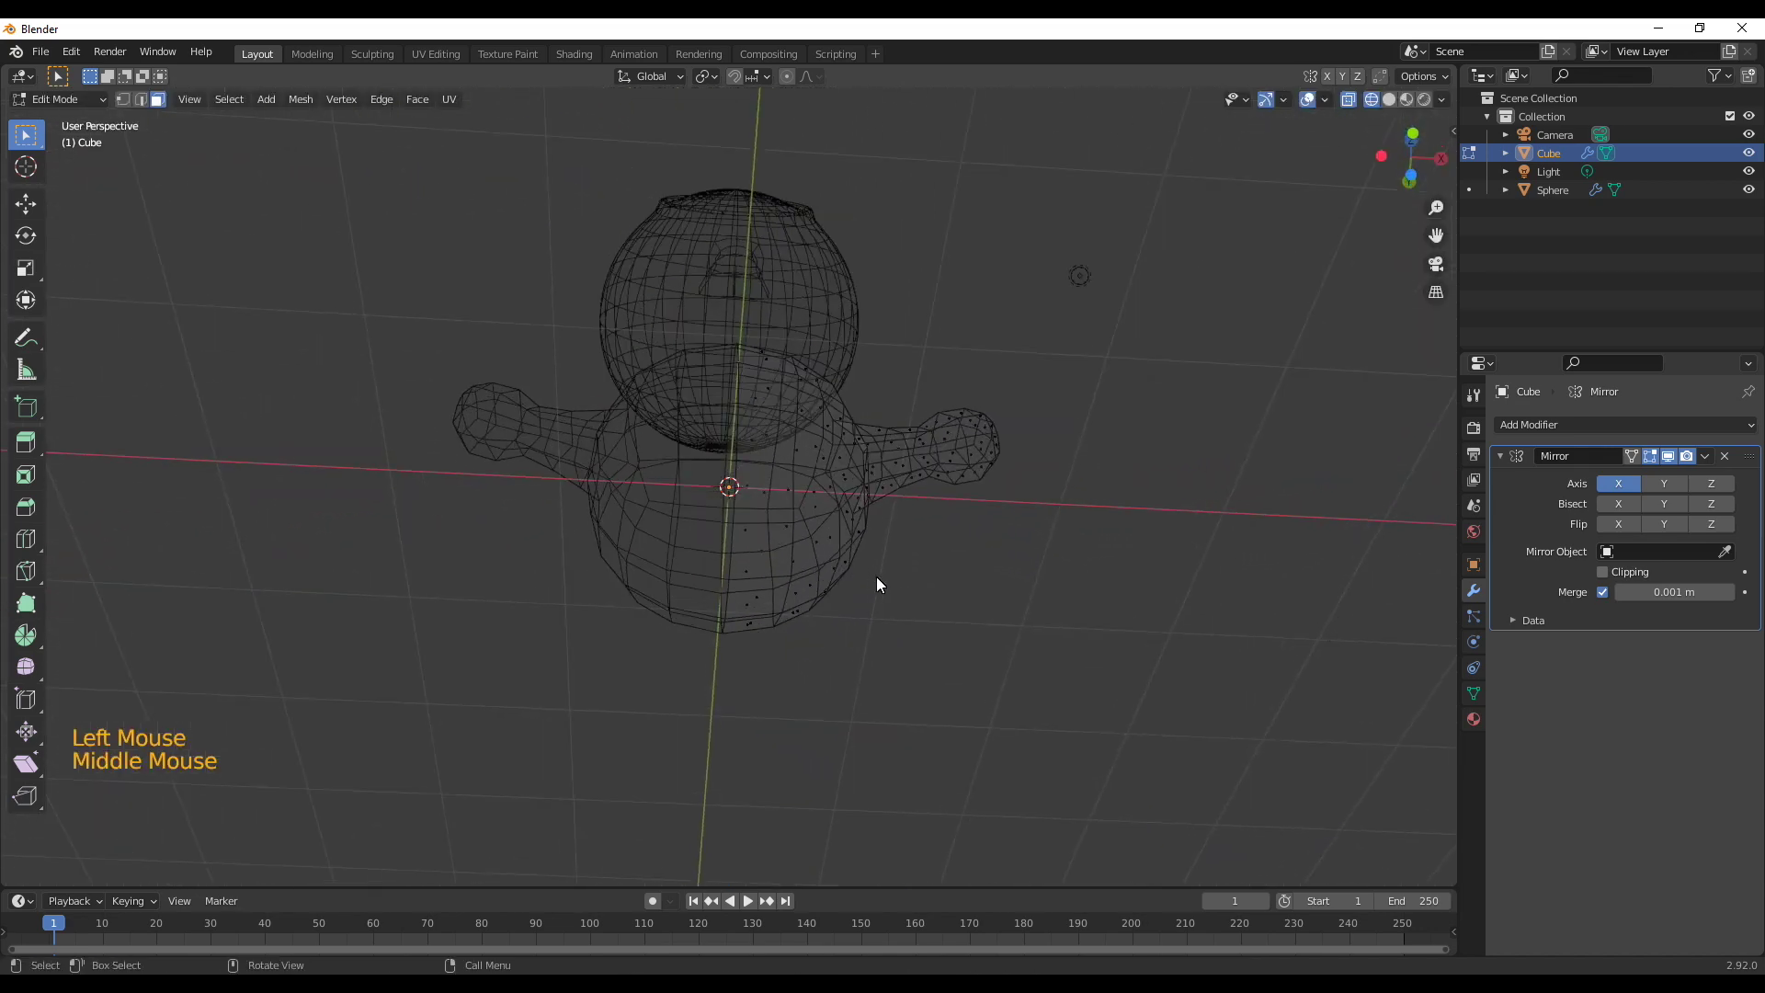
Select lower faces under the body and extrude them down into a tapered leg stub
key("z")
middle_click(905, 631)
key("3")
left_click(775, 548)
left_click(809, 520)
left_click(814, 556)
double_click(782, 575)
key("e")
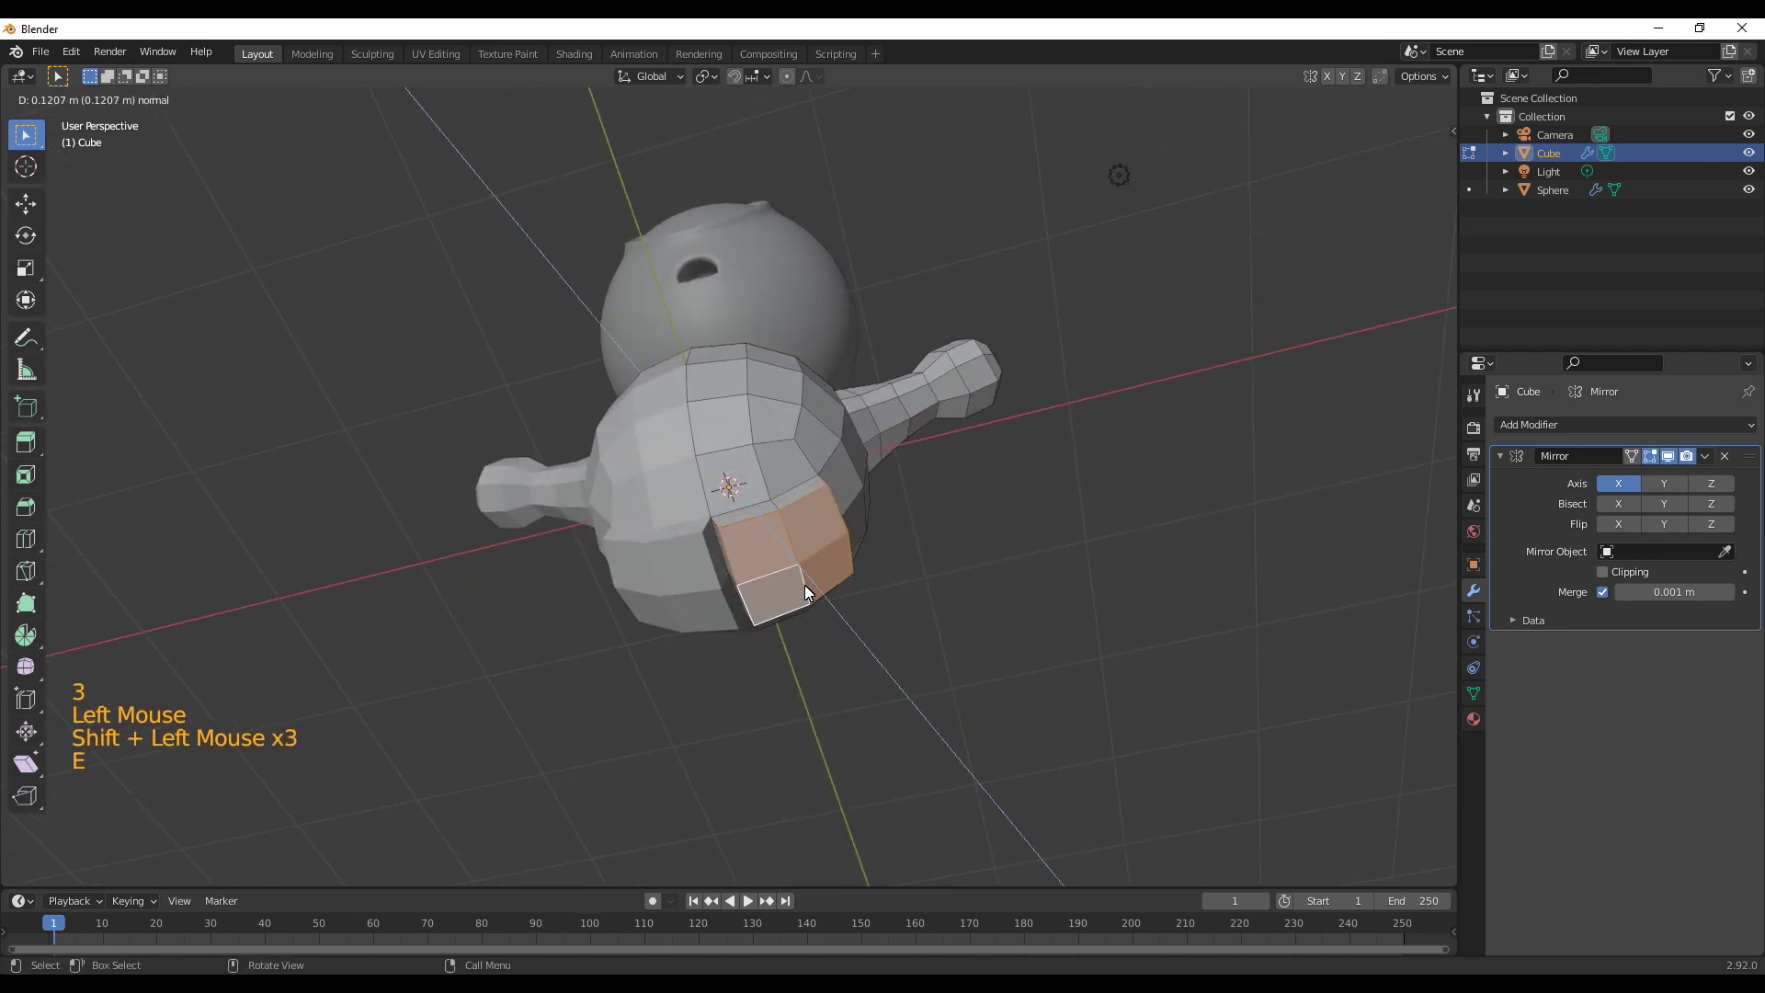
key("s")
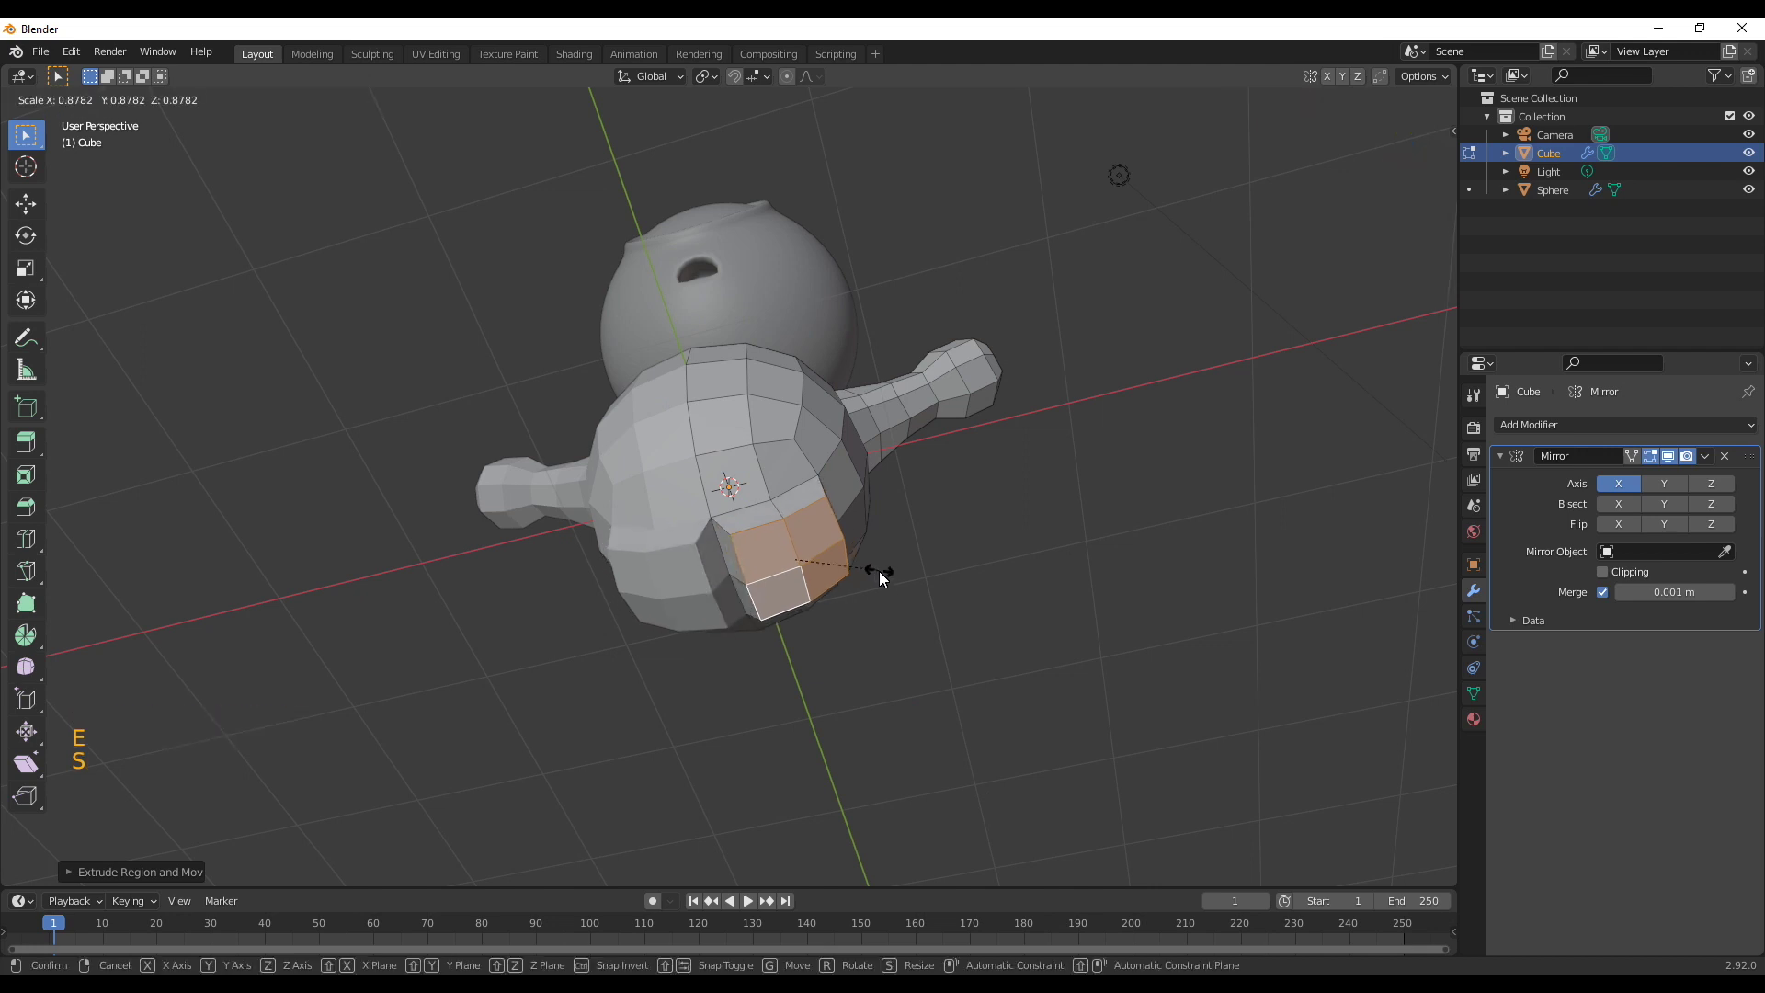
Shrink the bottom region of the body to narrow it between the legs
key("1")
left_click(751, 540)
left_click(820, 505)
middle_click(840, 635)
left_click(834, 542)
left_click(784, 612)
key("s")
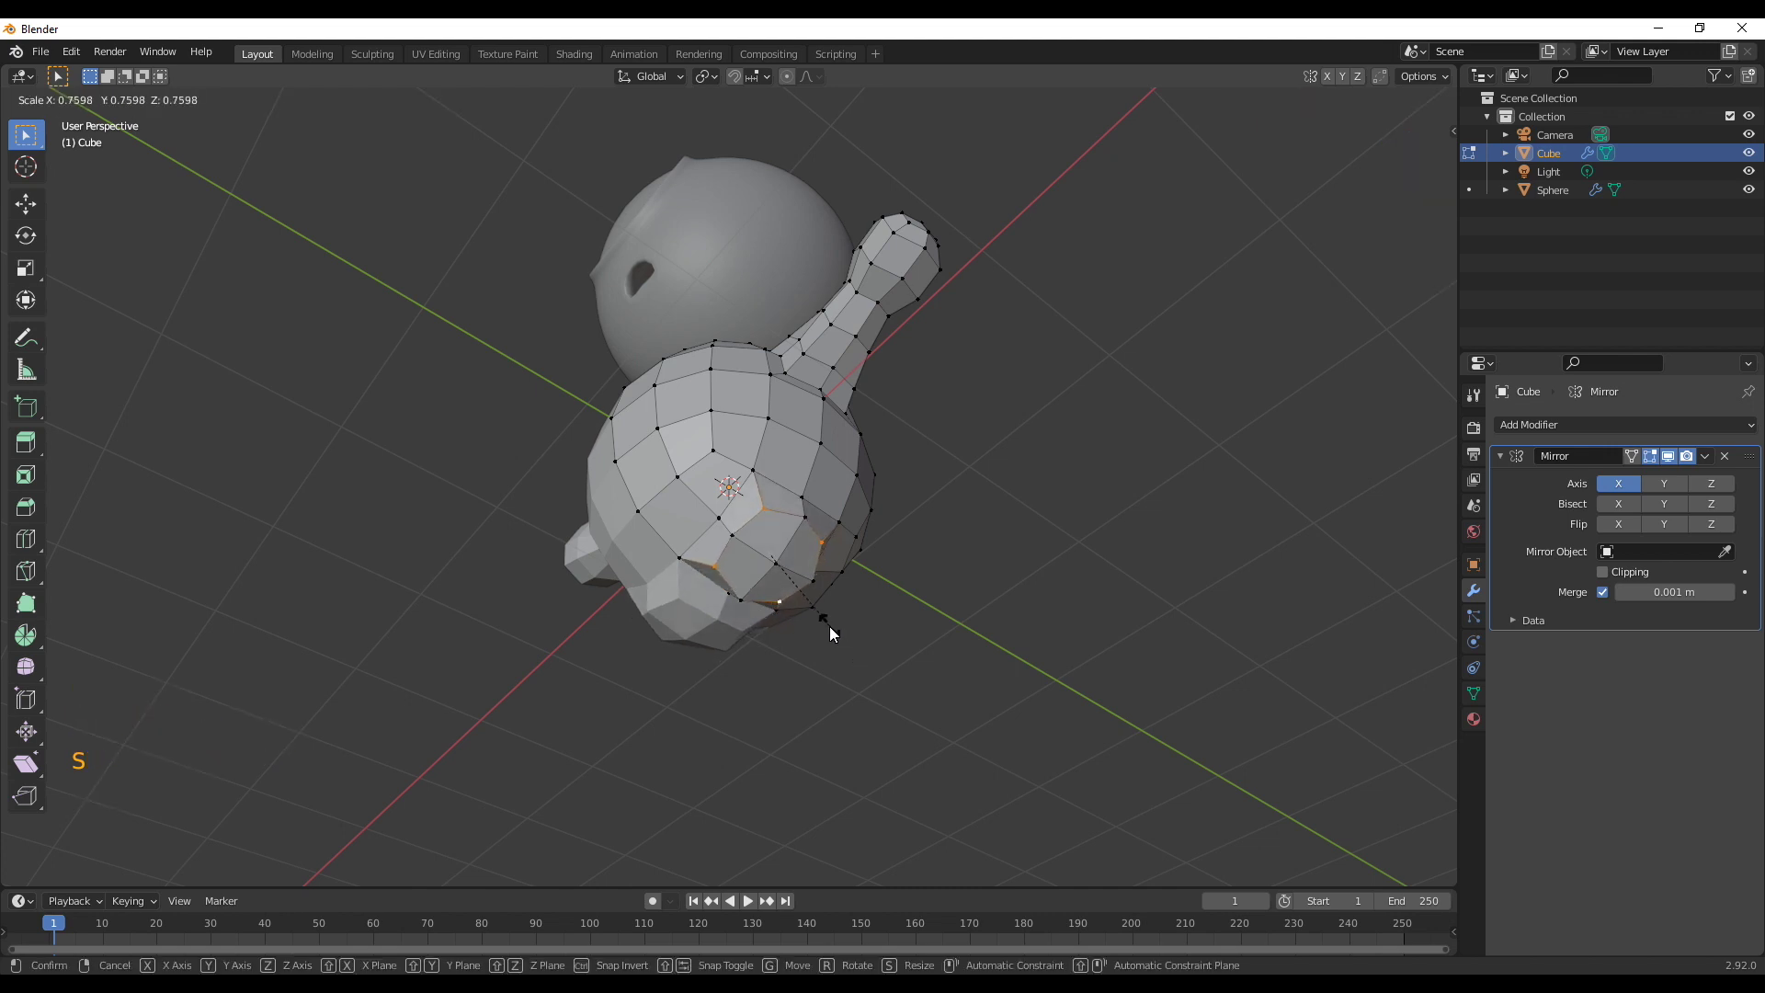
Select the leg faces, flatten them vertically and reposition them in front view
middle_click(895, 633)
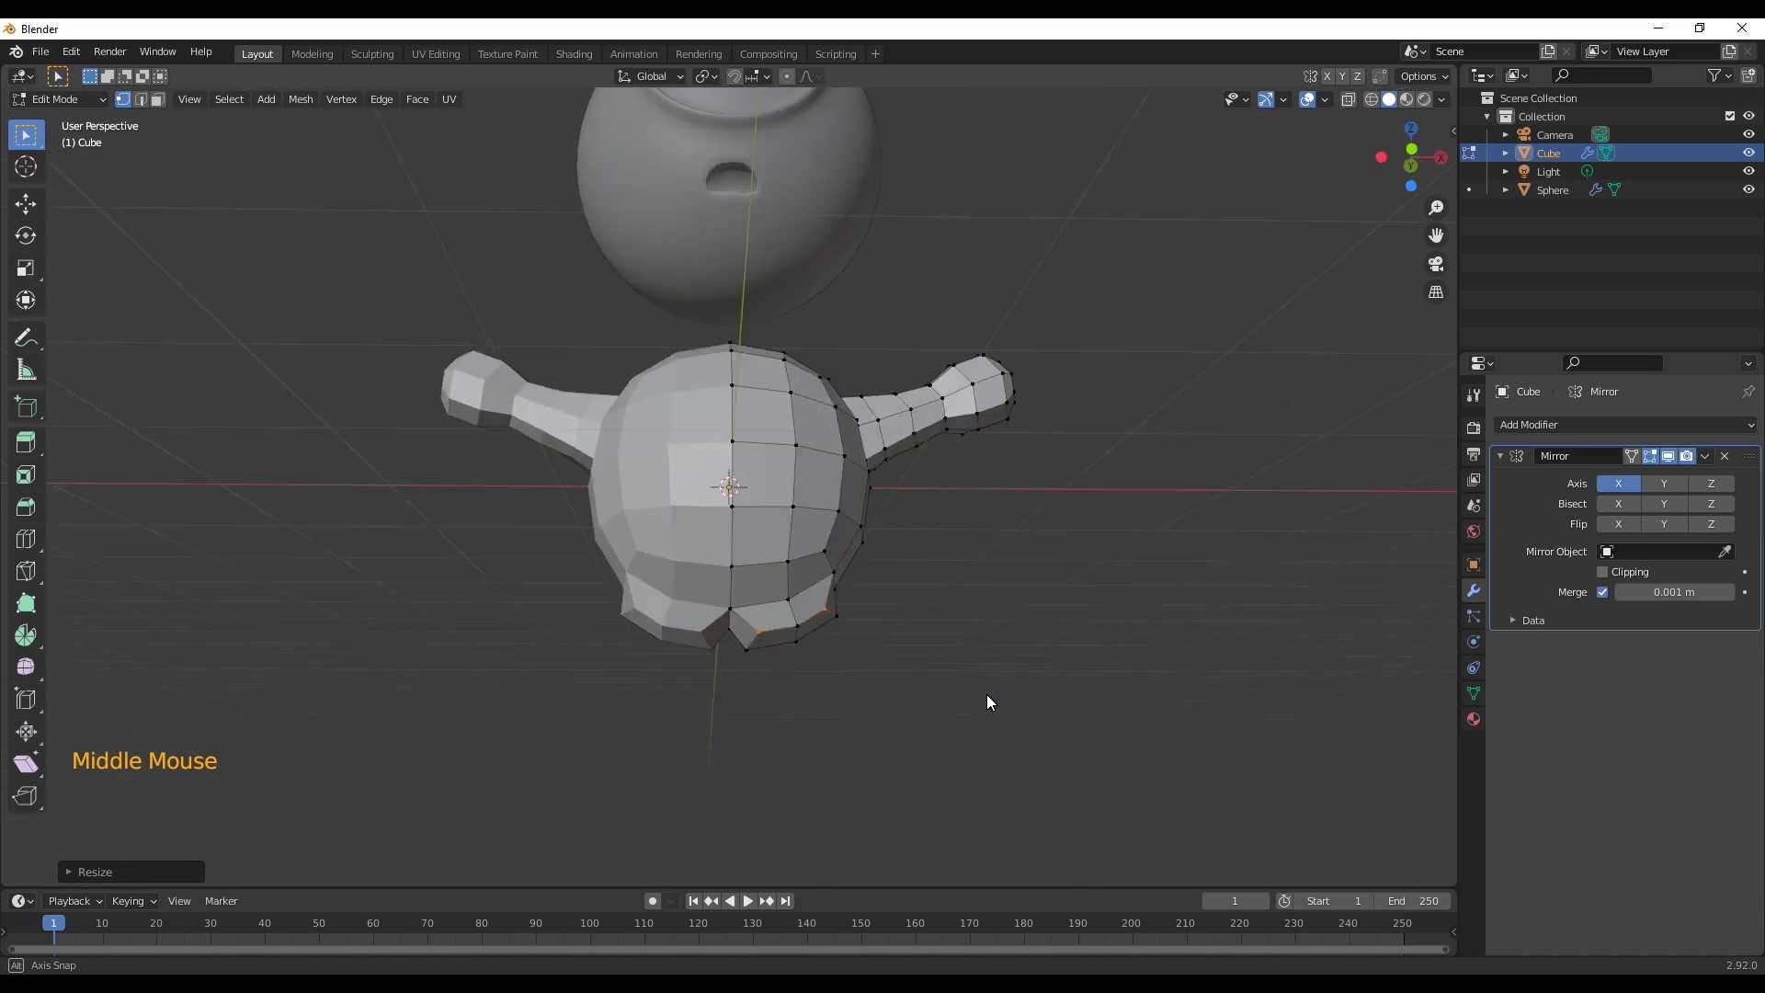
key("3")
left_click(787, 560)
left_click(818, 545)
left_click(821, 577)
left_click(797, 585)
middle_click(887, 629)
key("s")
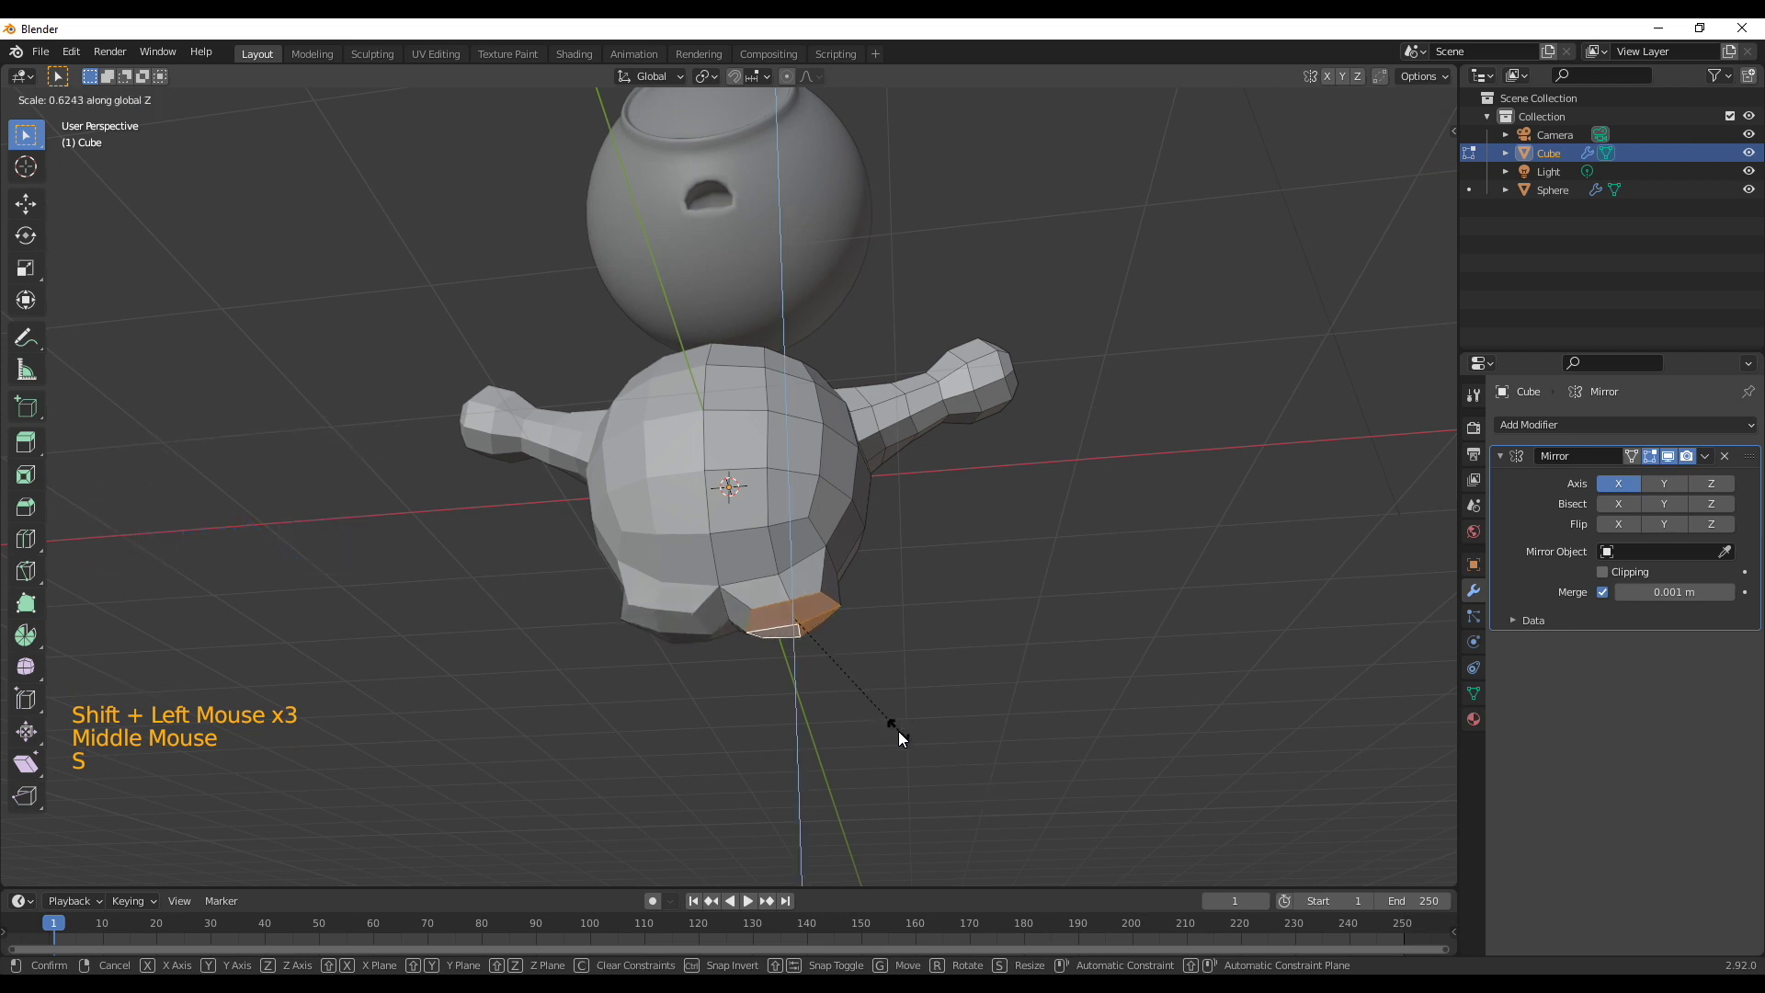
middle_click(828, 612)
key("KP_1")
scroll("up", 3)
middle_click(872, 681)
key("g")
Extrude the leg down in three segments, shaping a widened foot with a narrowed bottom
key("e")
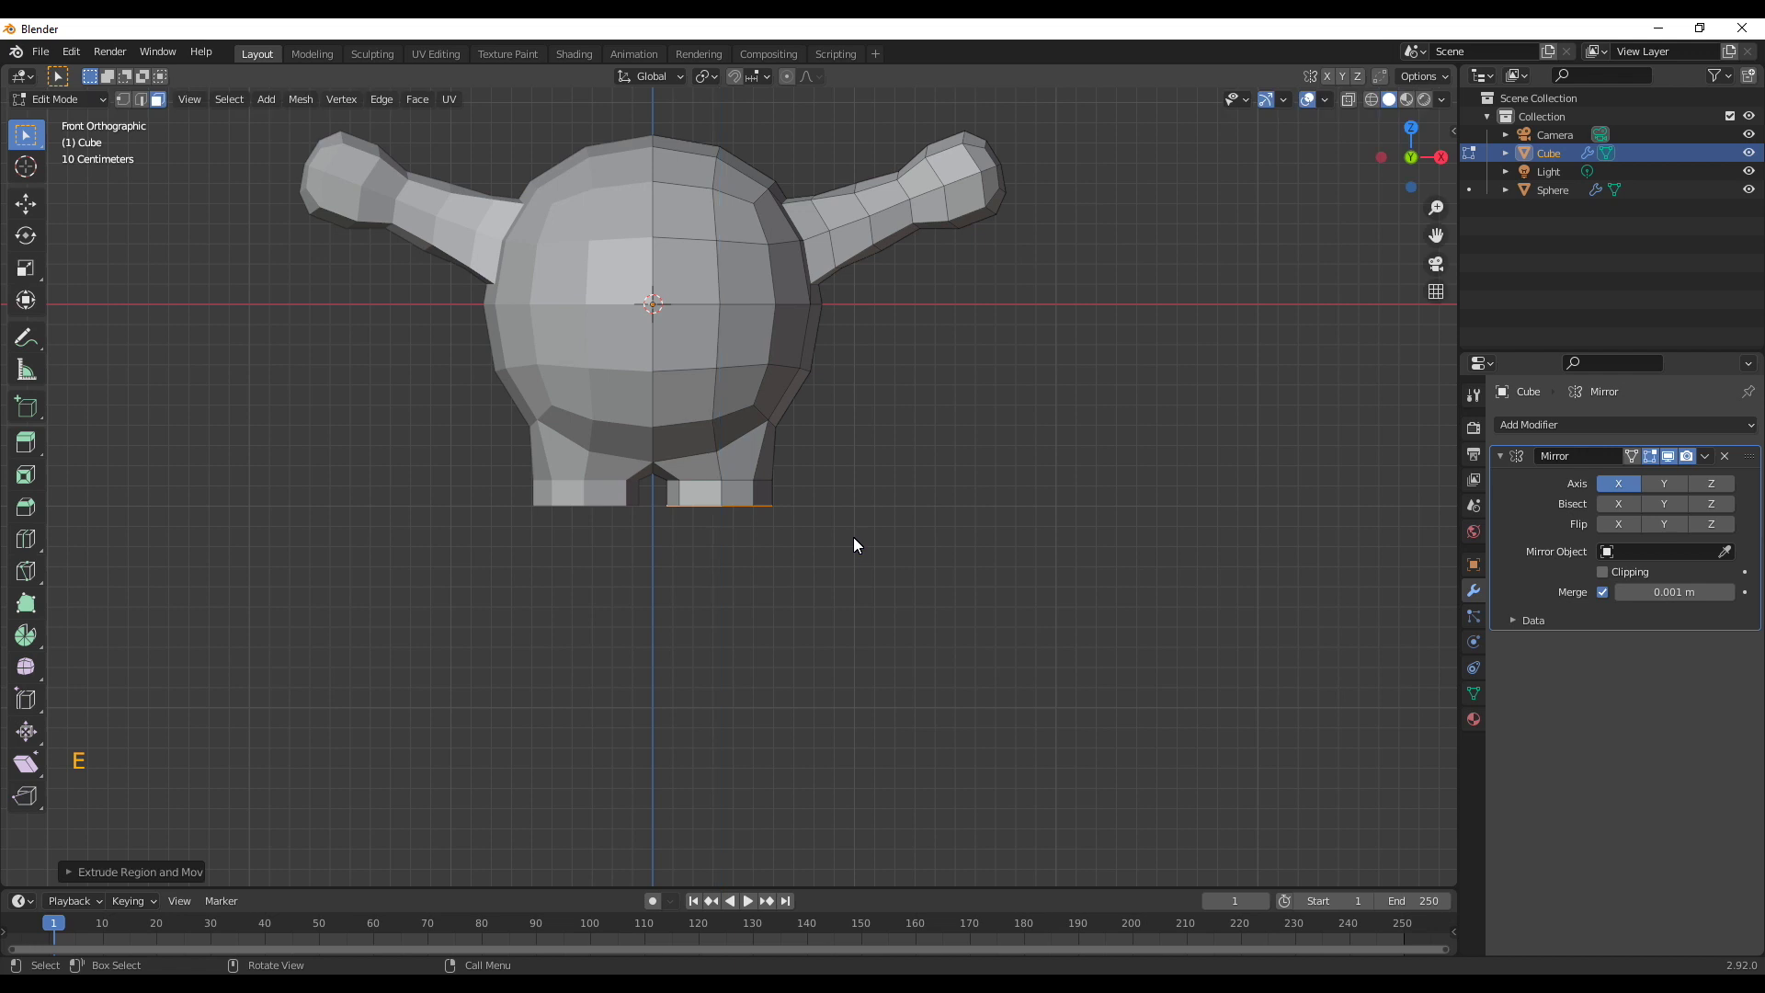
key("s")
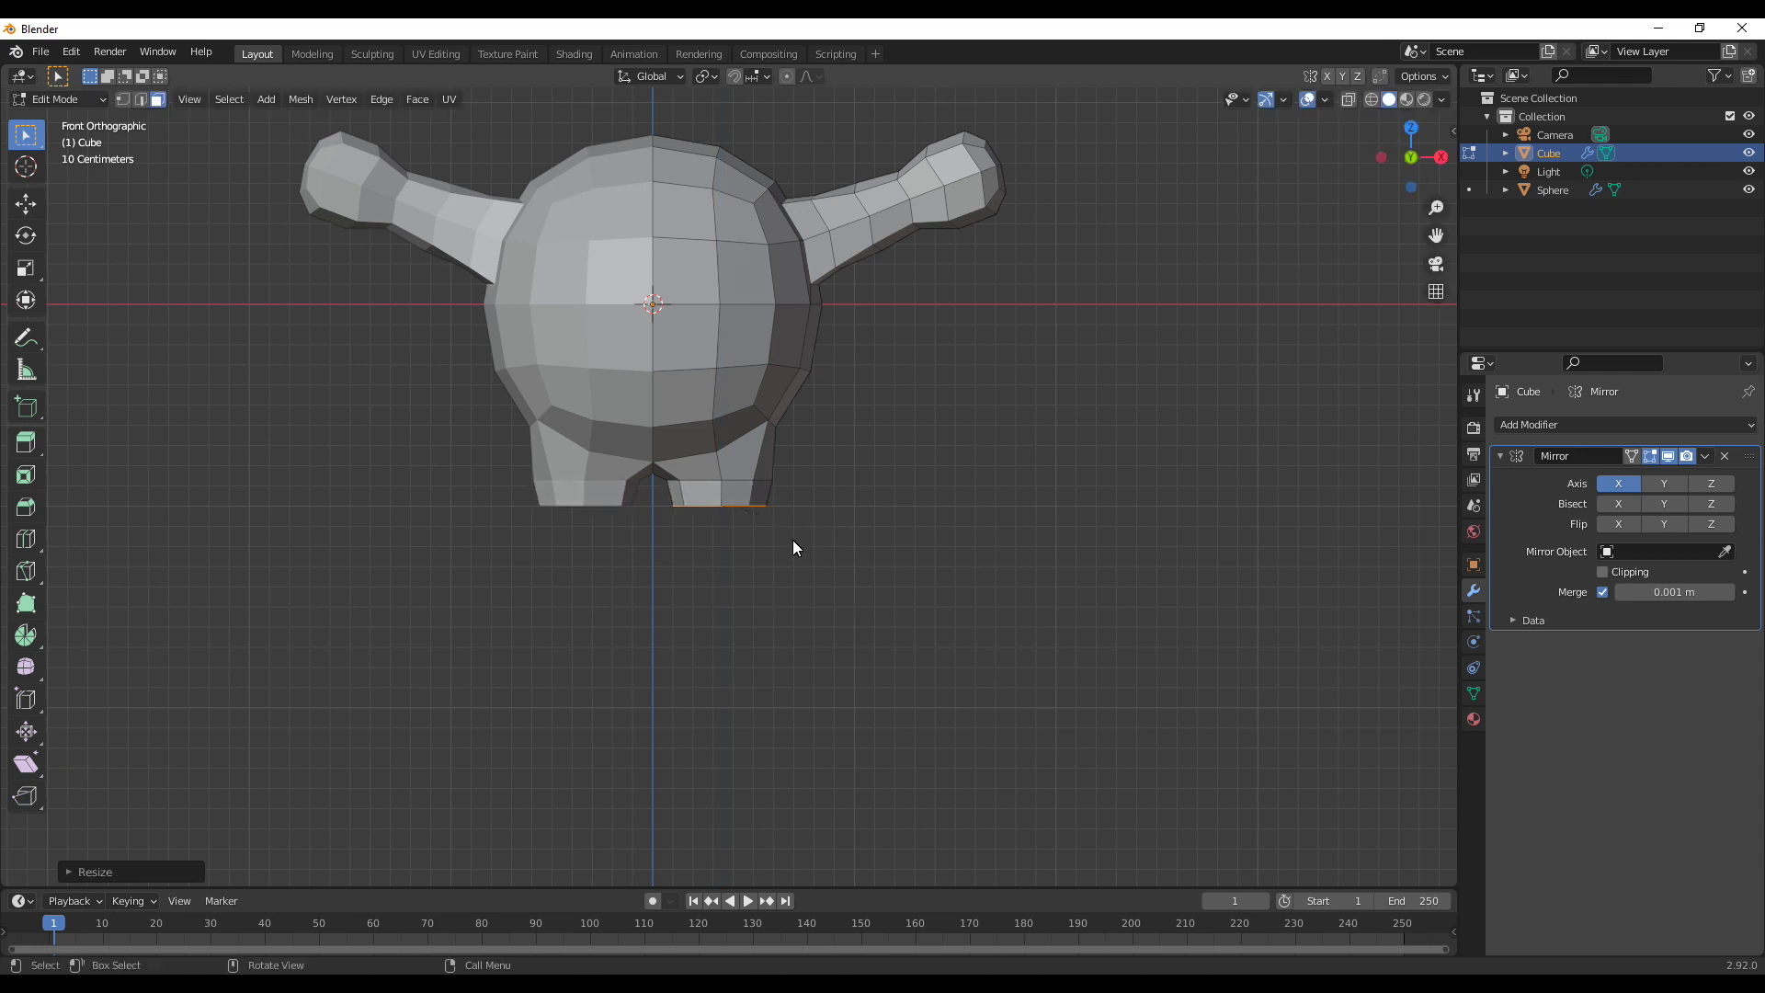
key("e")
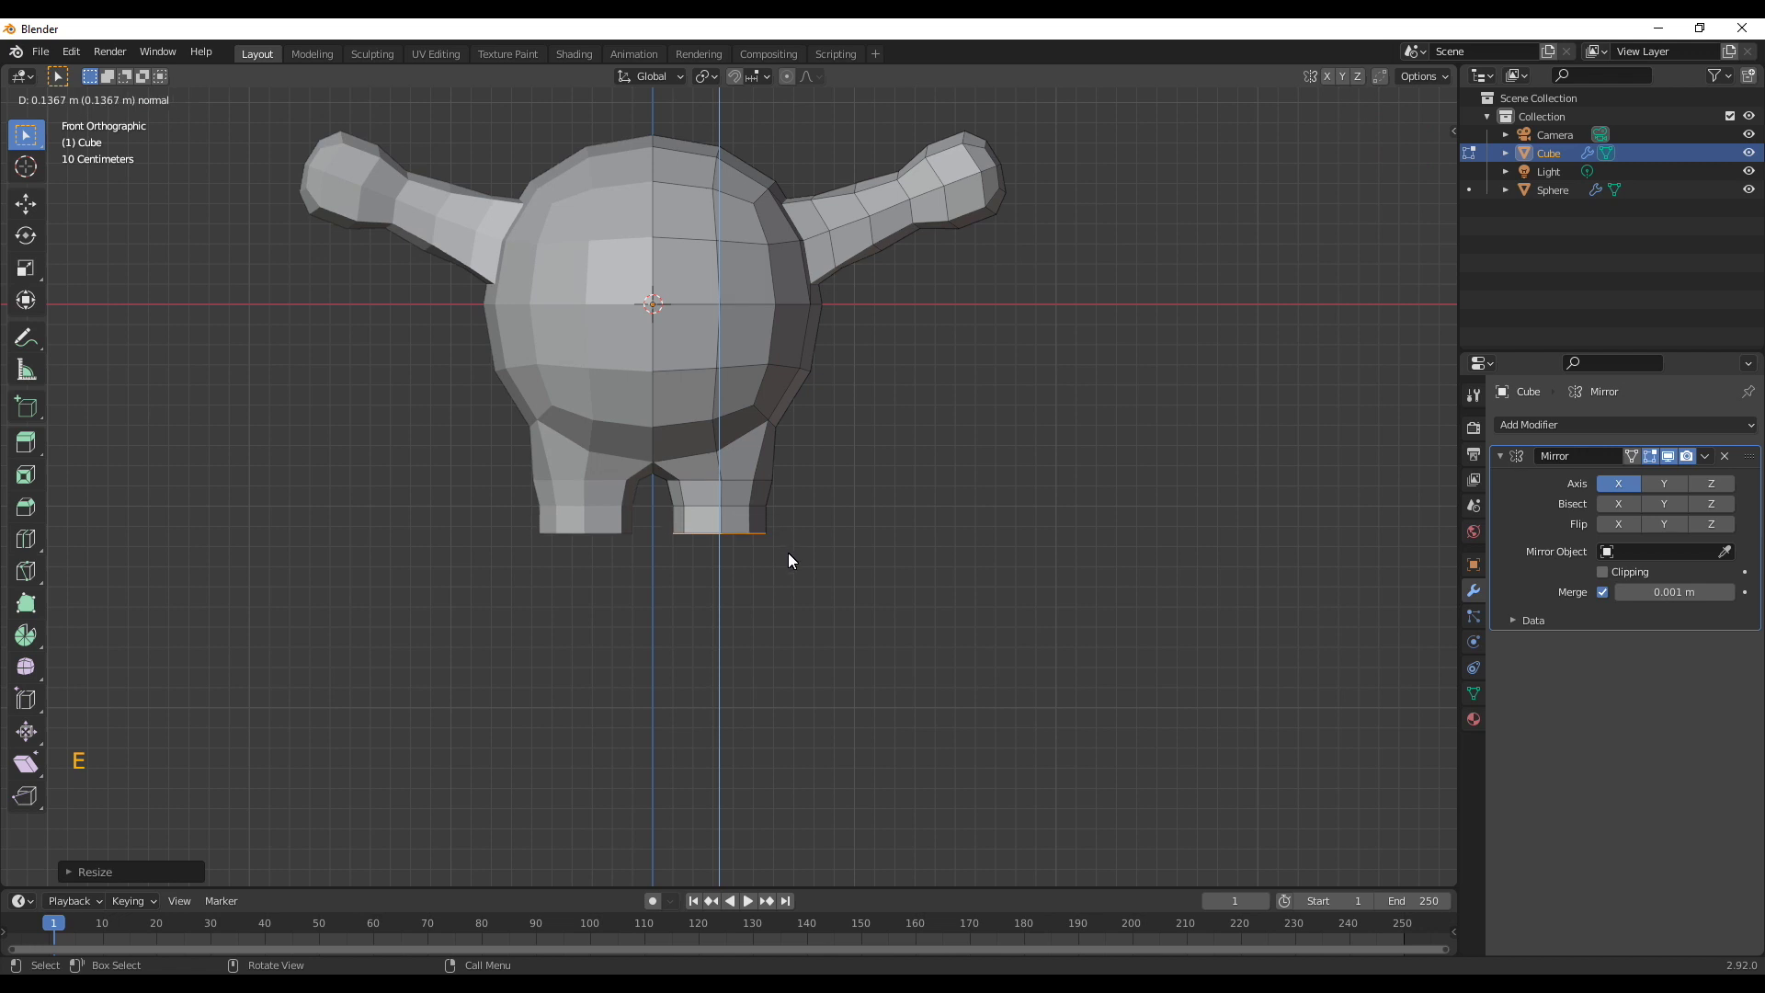
key("s")
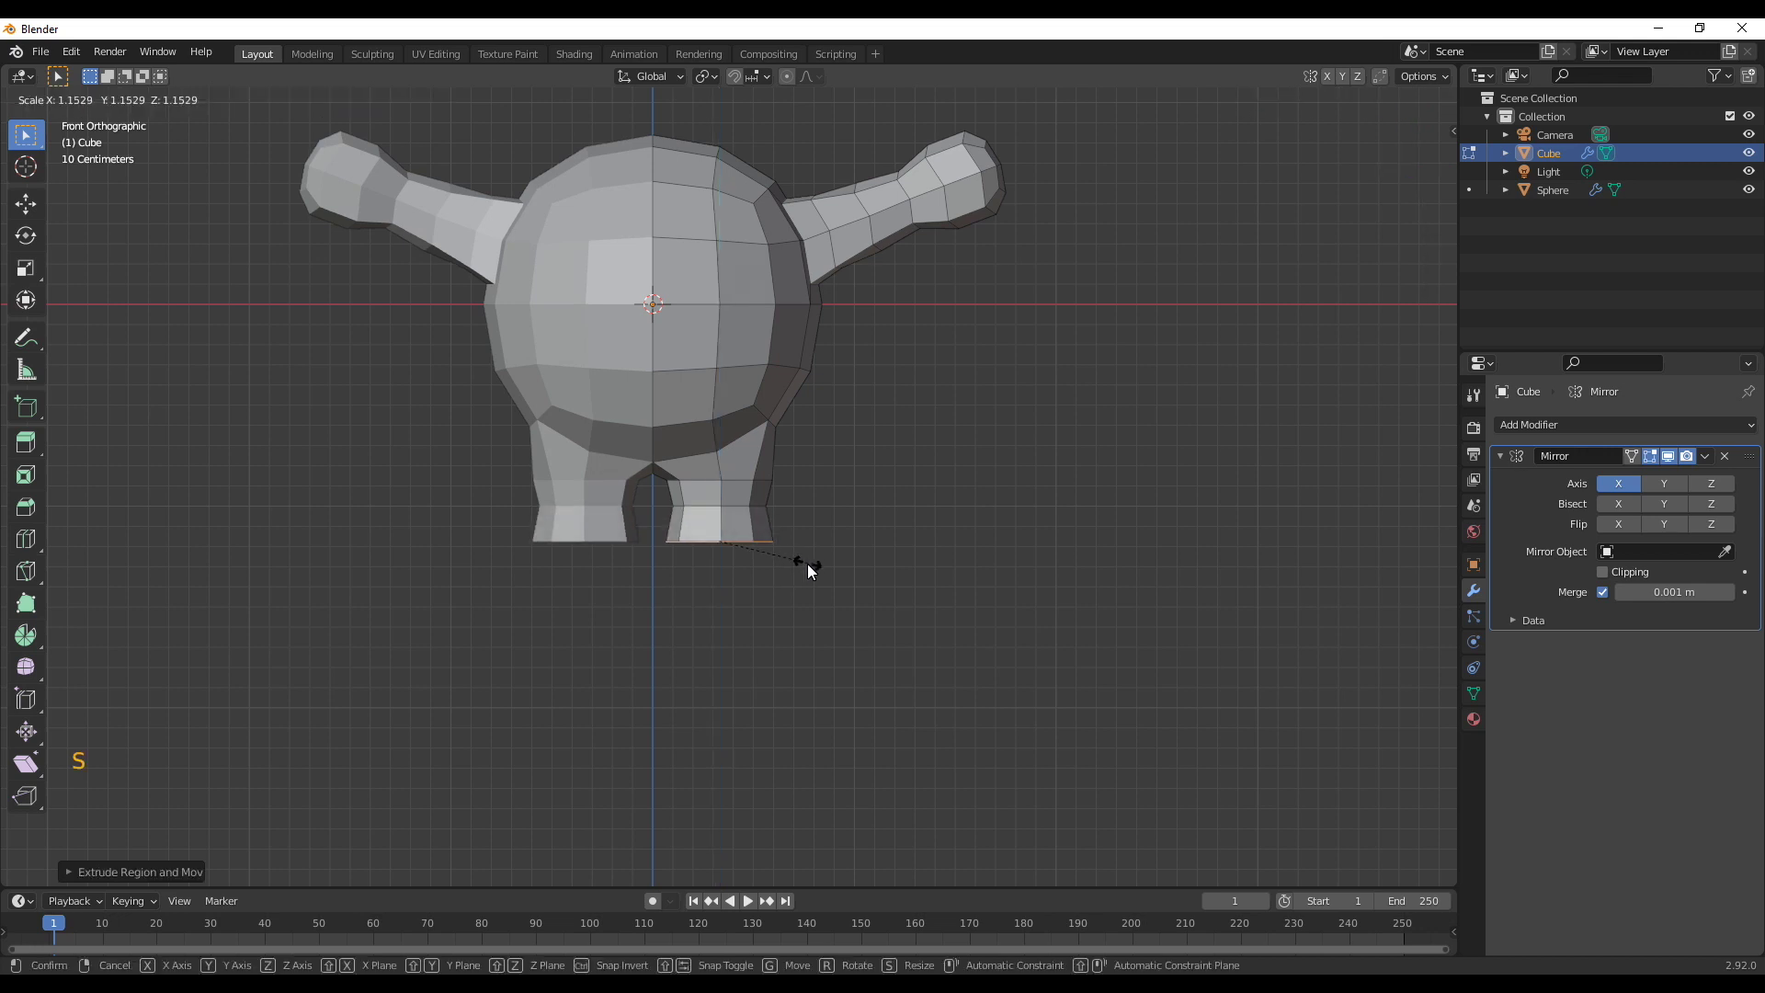
key("e")
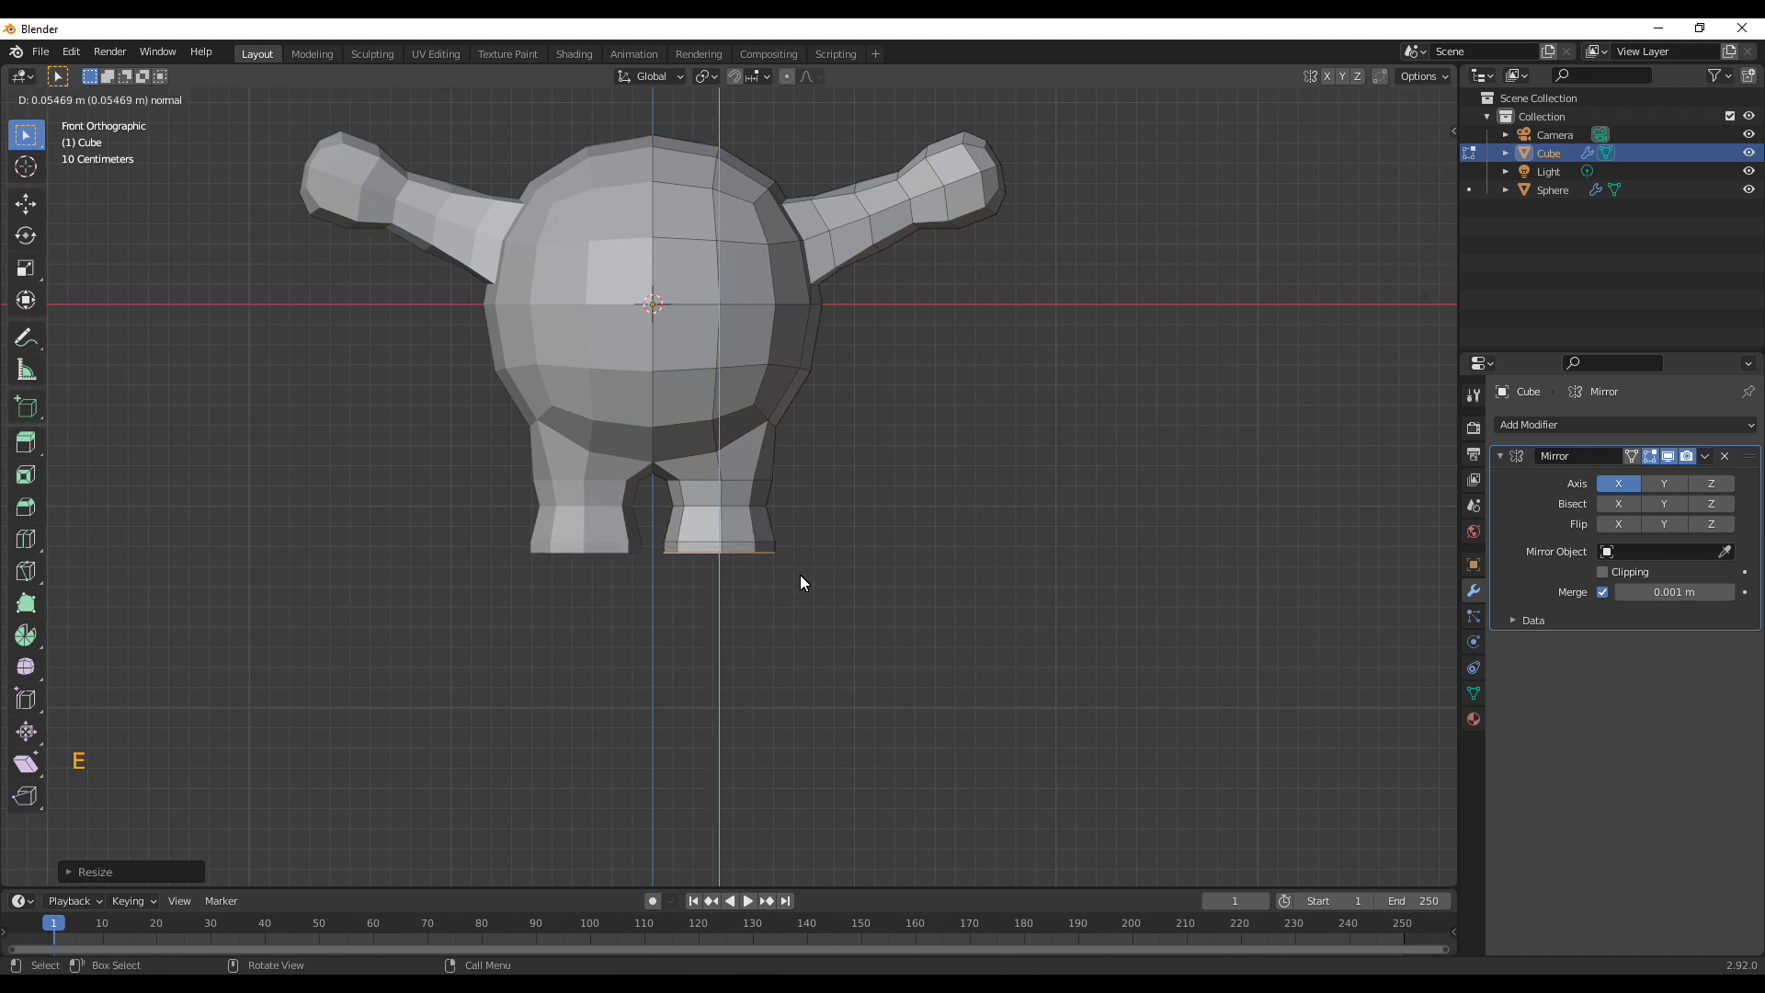
key("s")
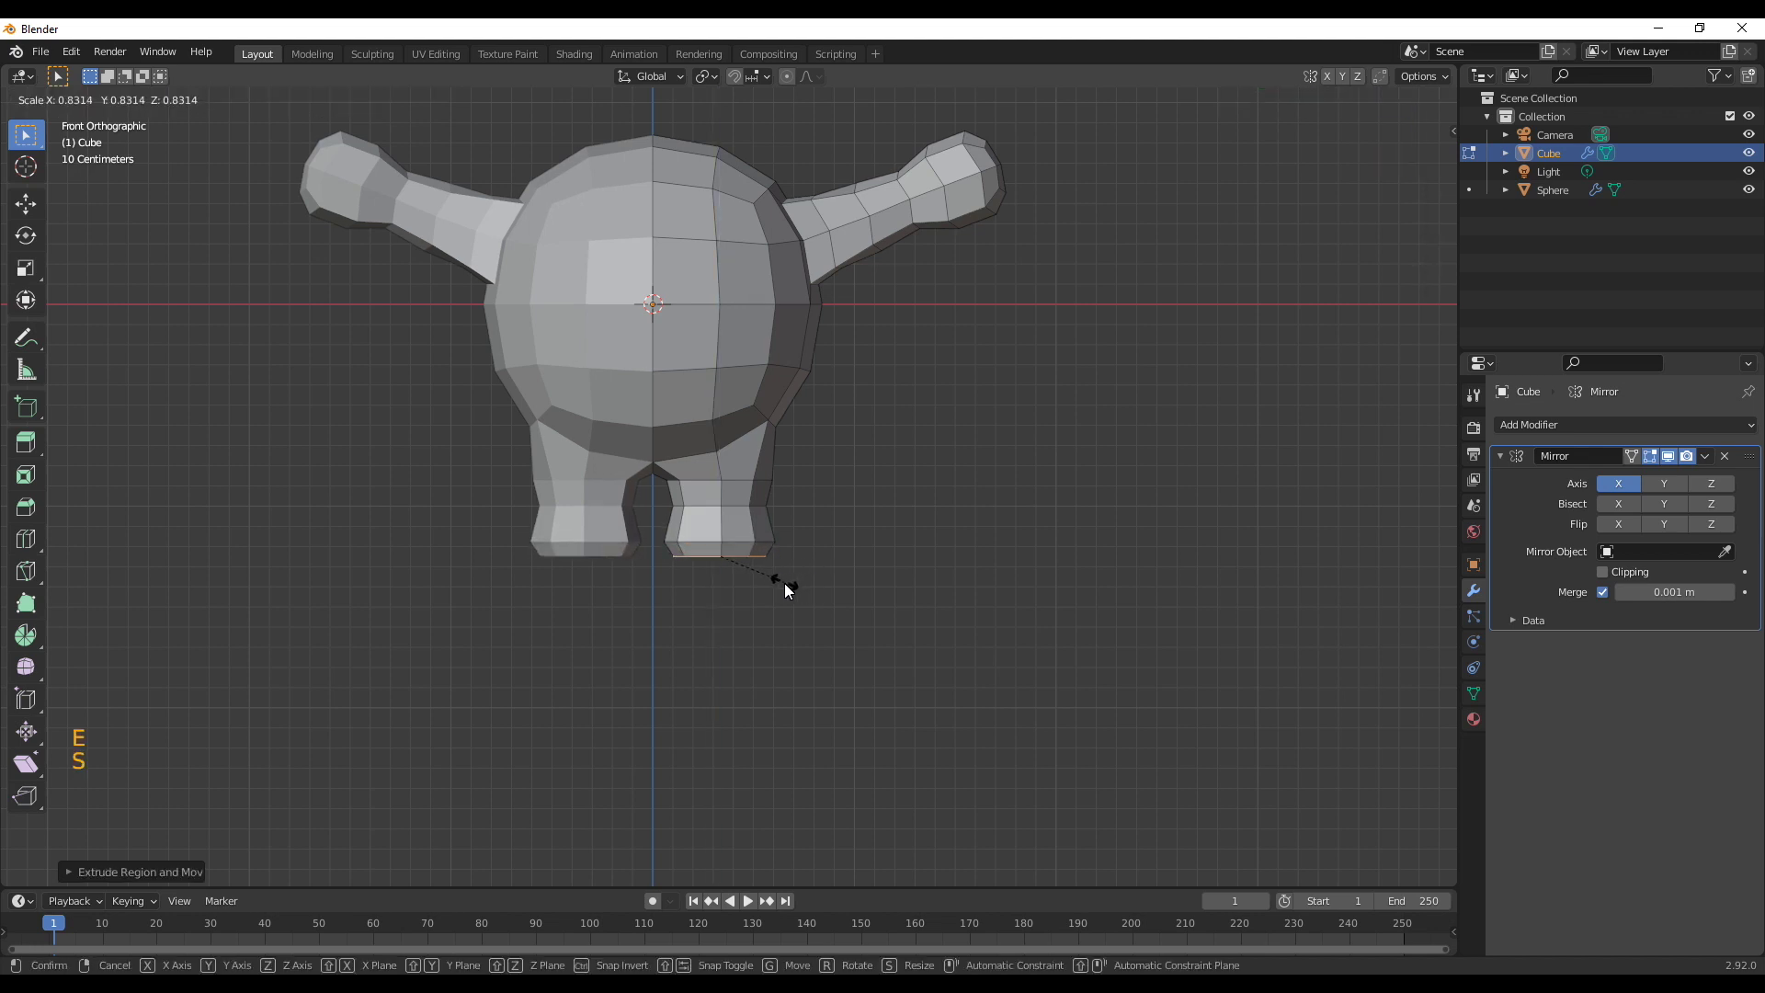
scroll("down", 3)
middle_click(977, 377)
scroll("down", 3)
scroll("up", 3)
middle_click(1011, 580)
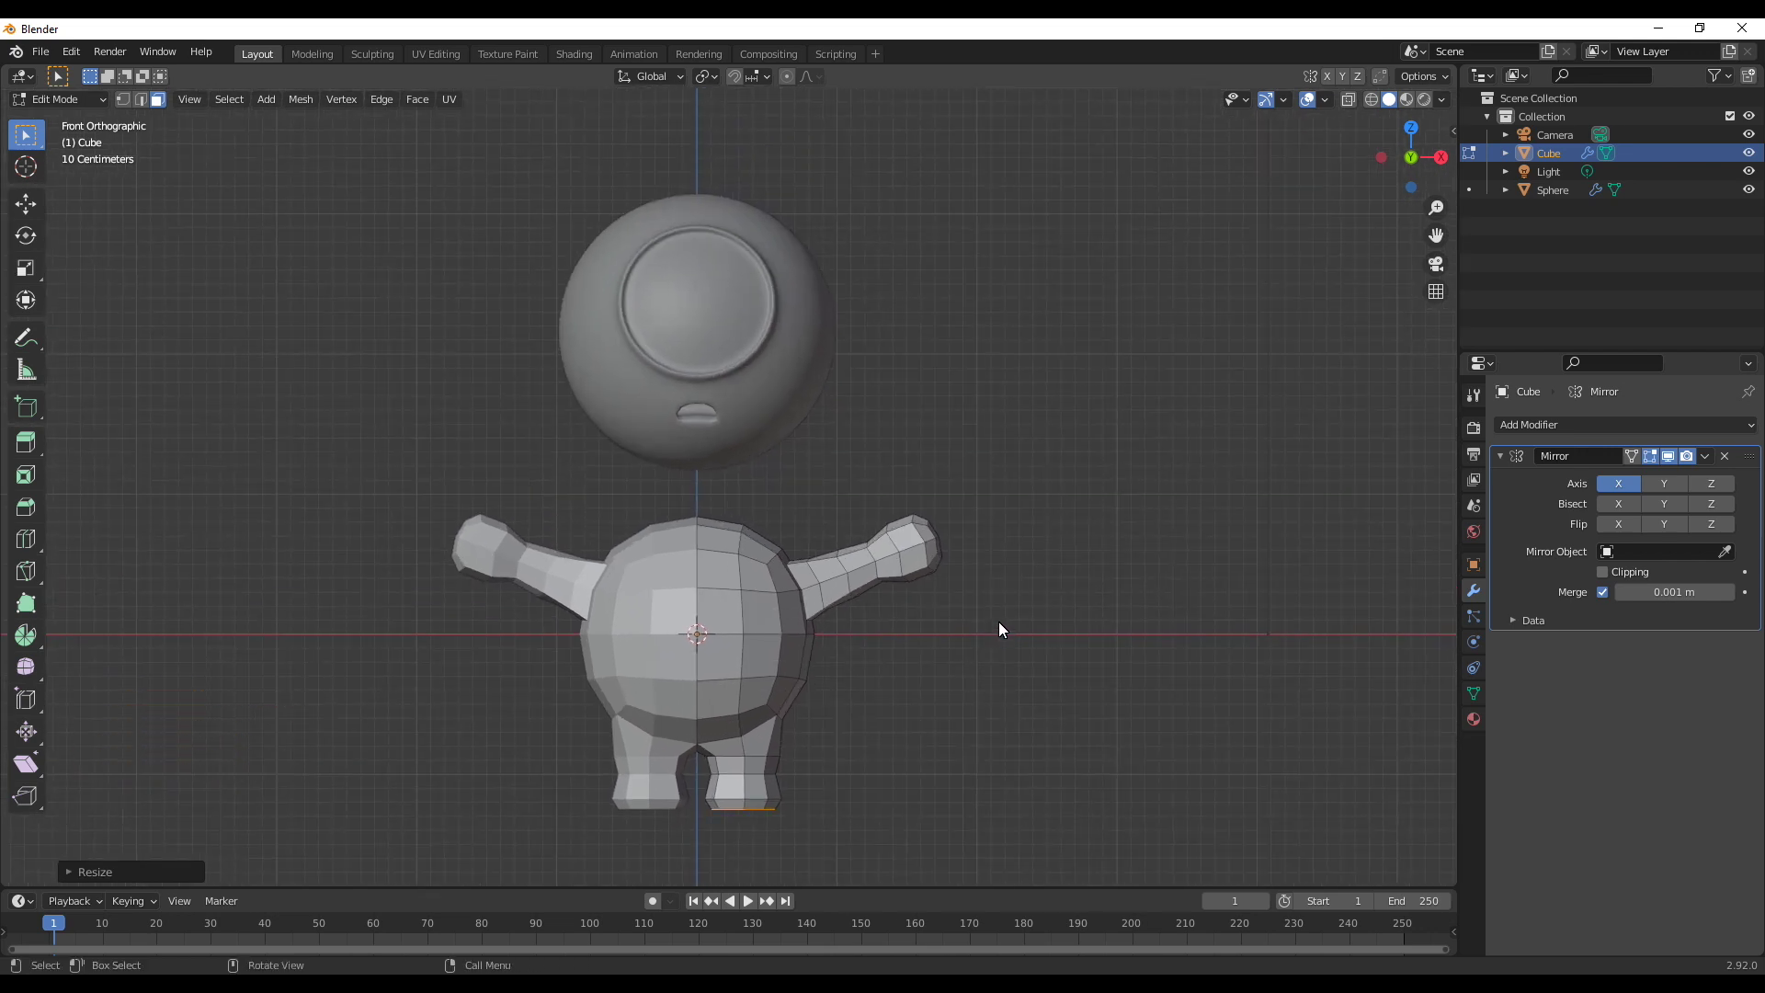
Enter mesh editing with proportional editing on and view the body straight from the side
middle_click(1040, 716)
key("n")
key("Tab")
middle_click(862, 678)
left_click(794, 83)
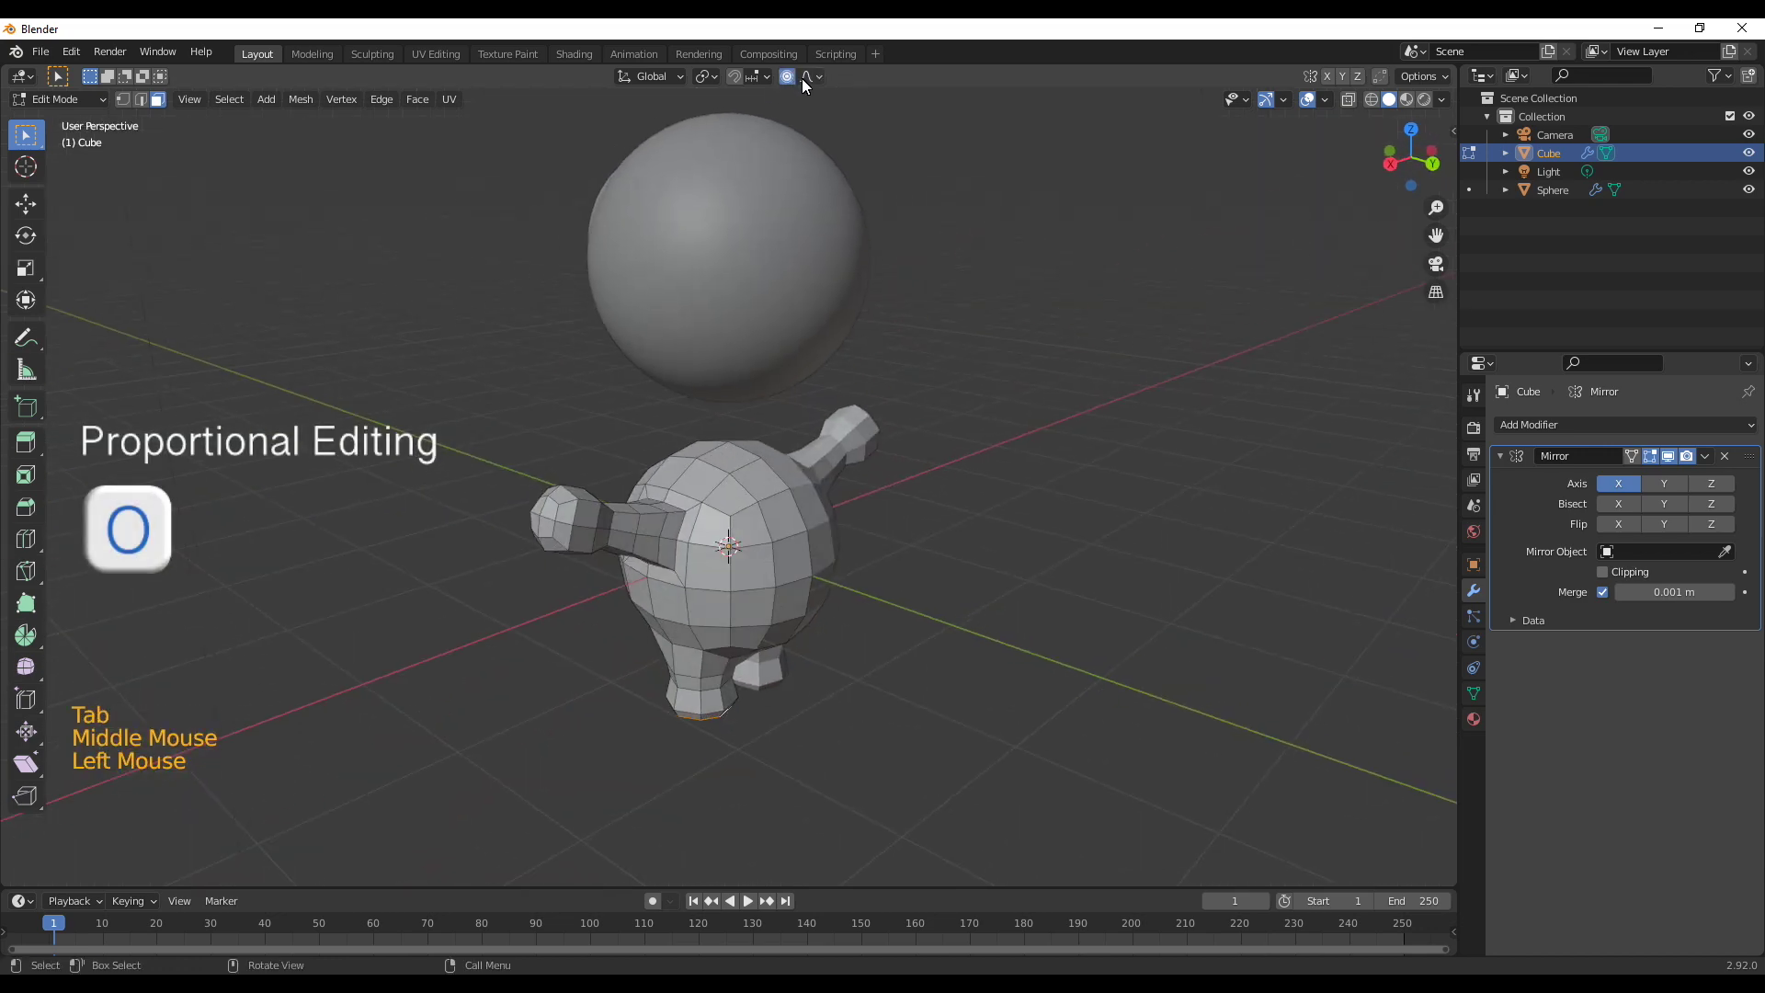
middle_click(875, 622)
key("1")
left_click(787, 585)
middle_click(870, 694)
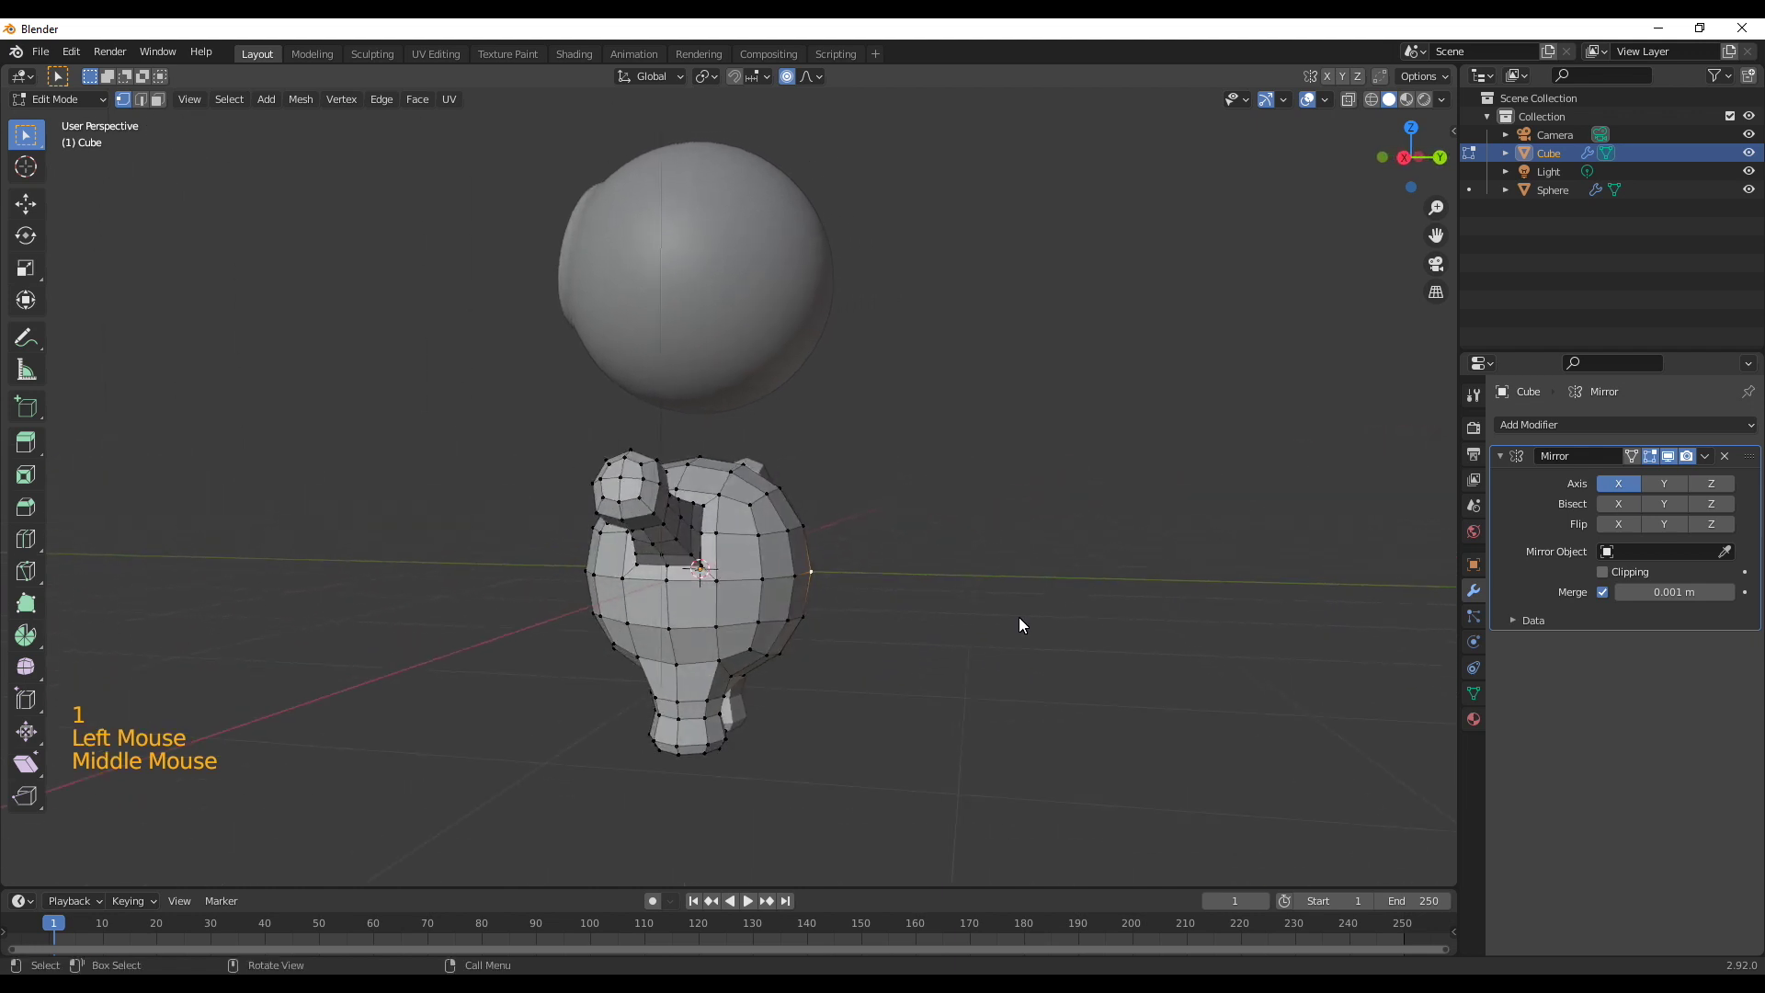
key("KP_3")
key("g")
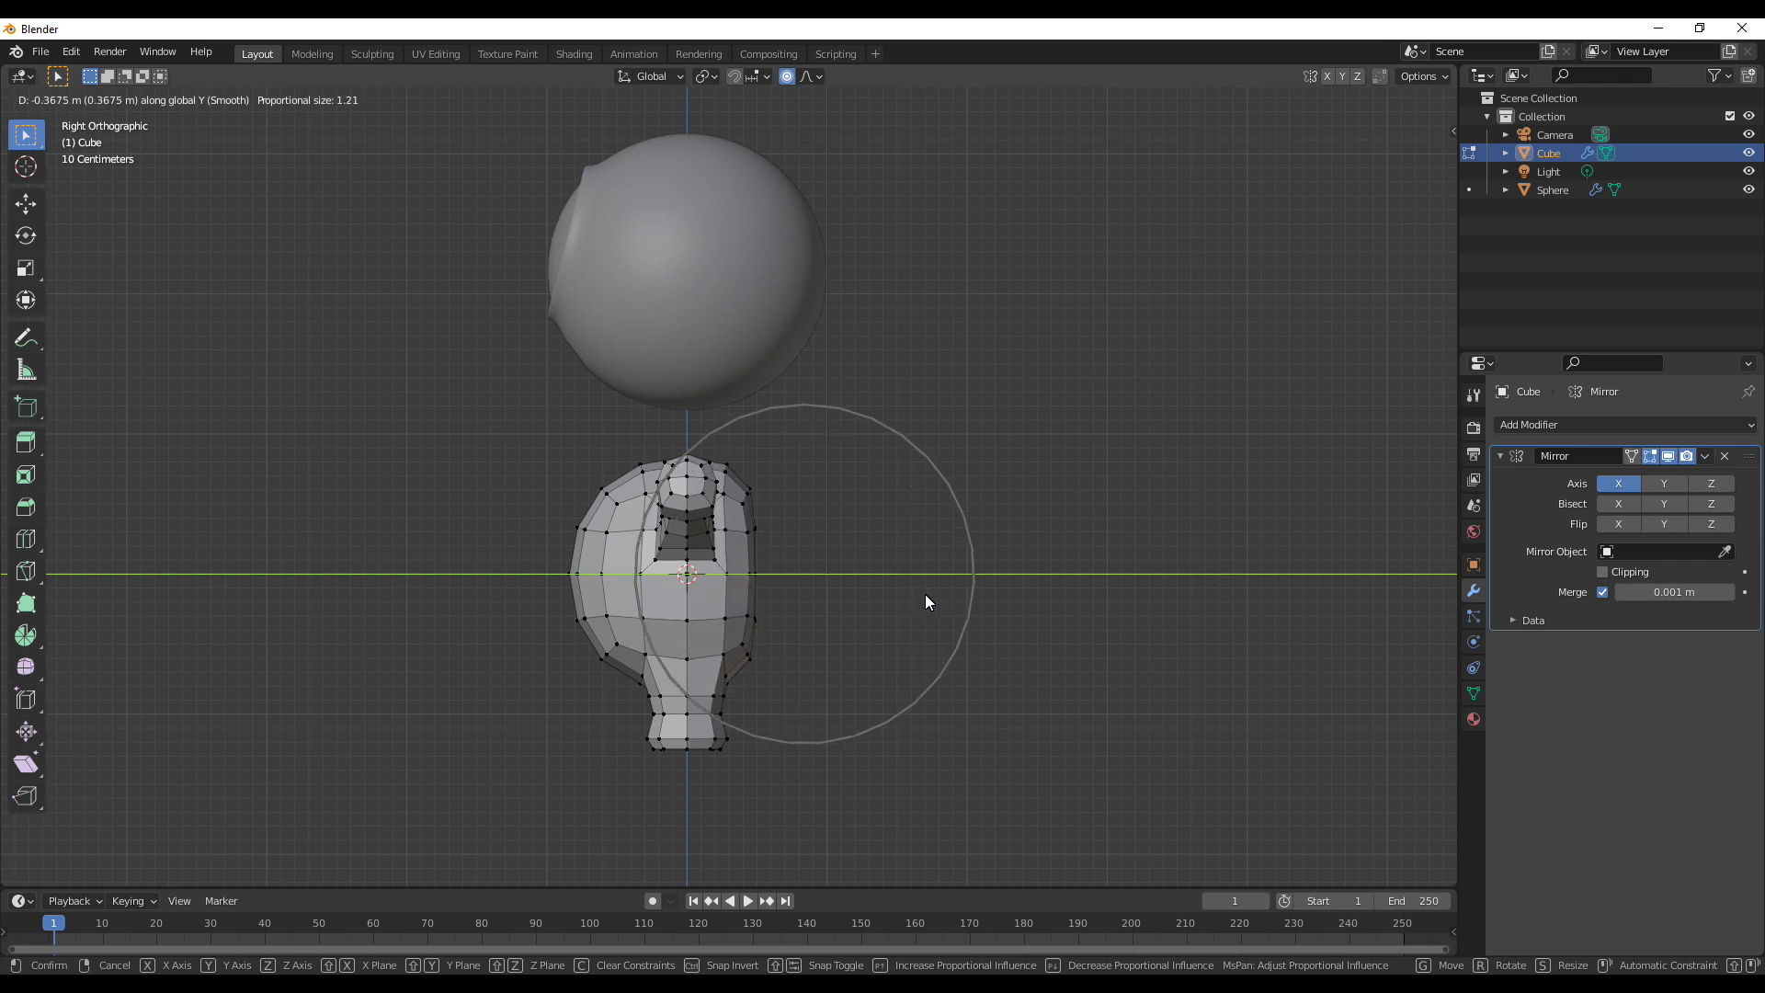
middle_click(867, 584)
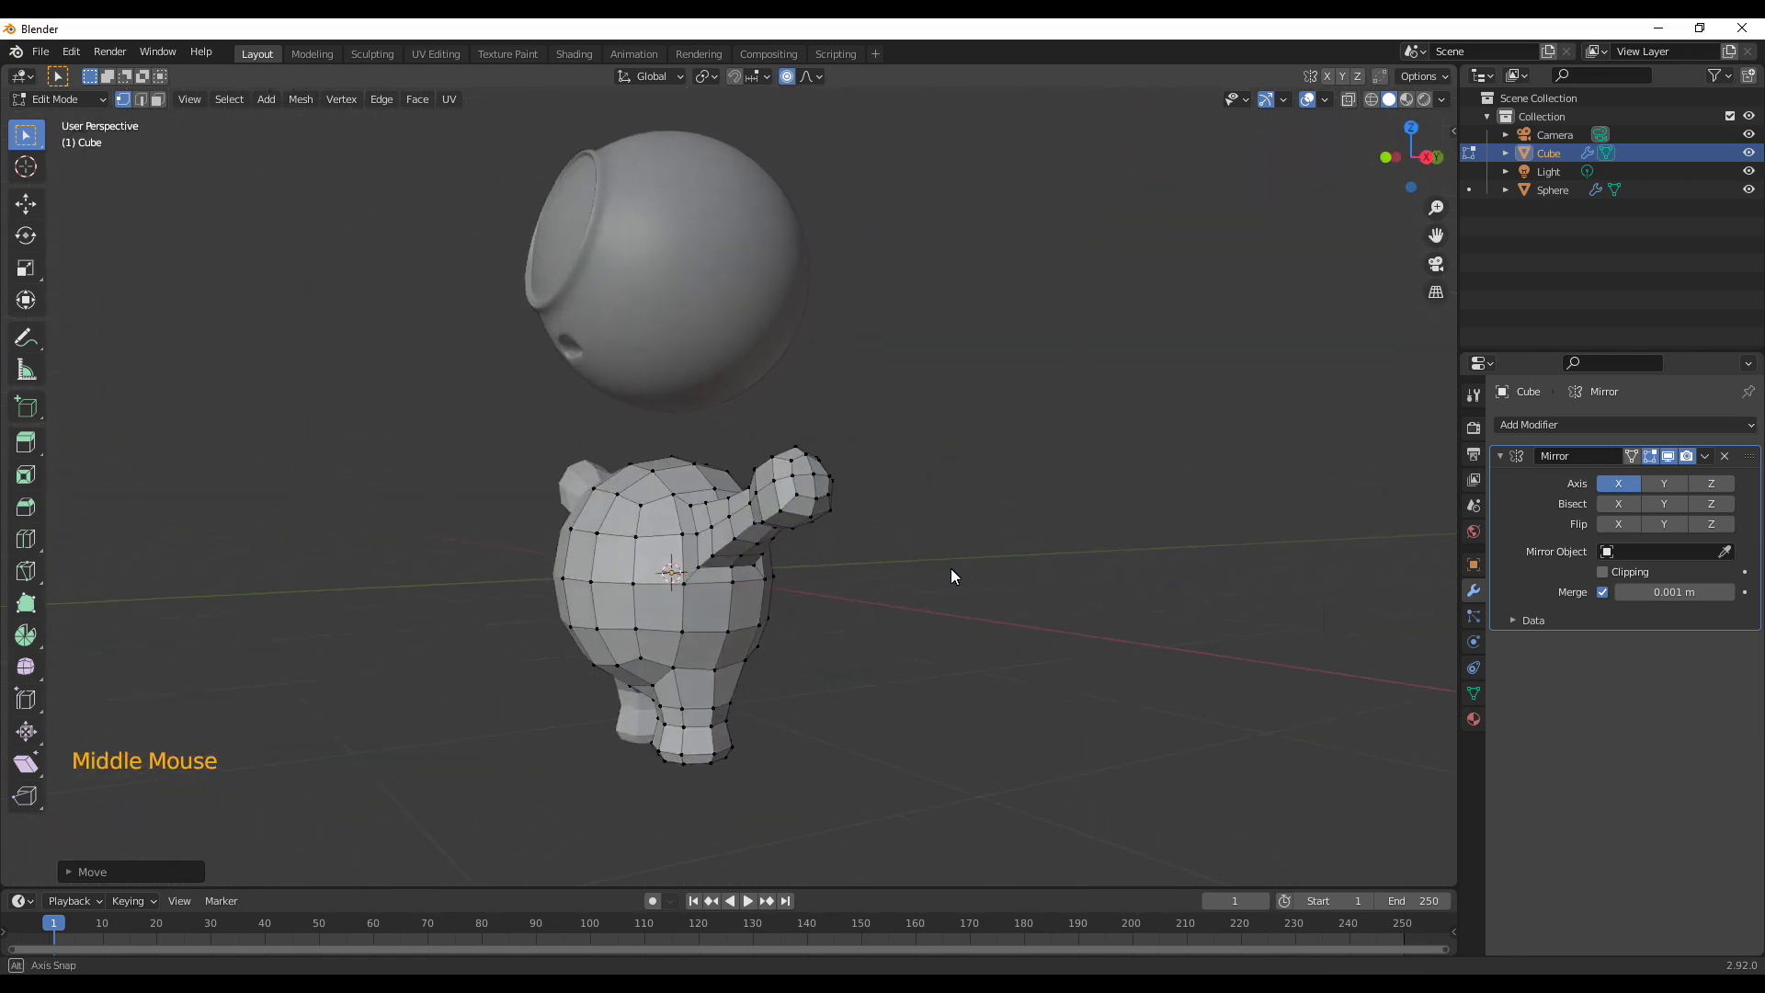
Push the back outward and round out the belly with smooth vertex moves
left_click(651, 610)
middle_click(599, 703)
key("KP_3")
scroll("up", 3)
key("g")
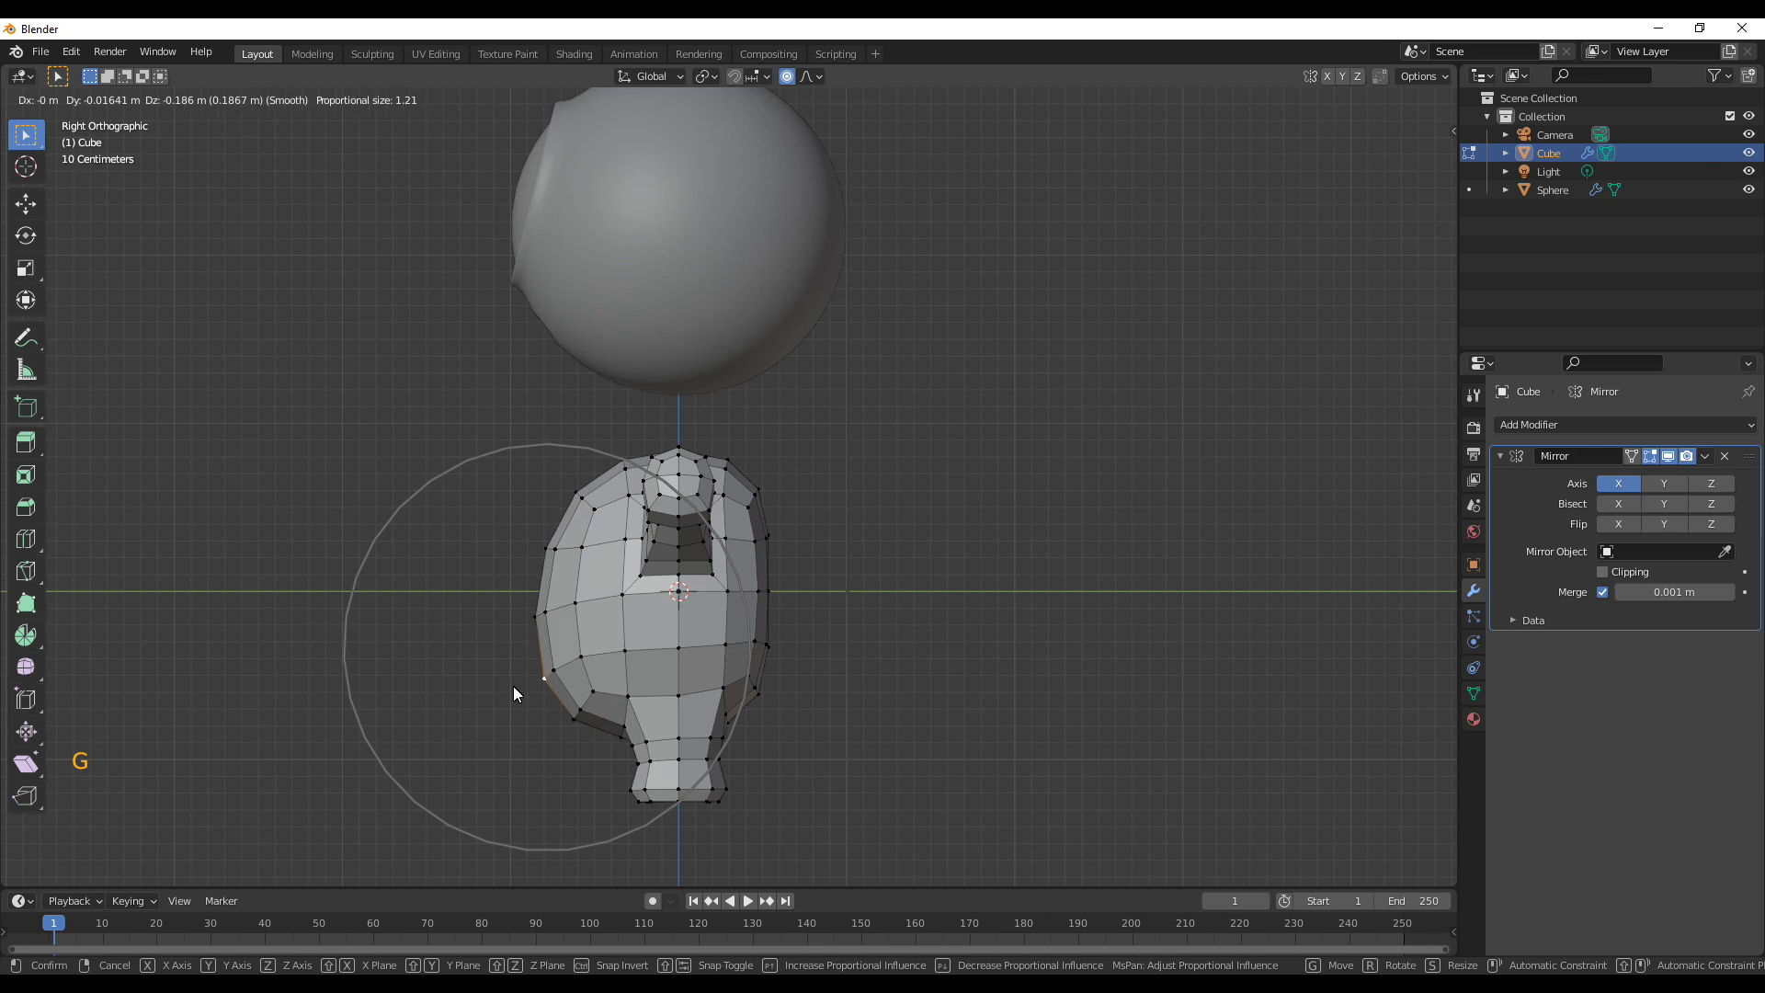
left_click(550, 546)
key("g")
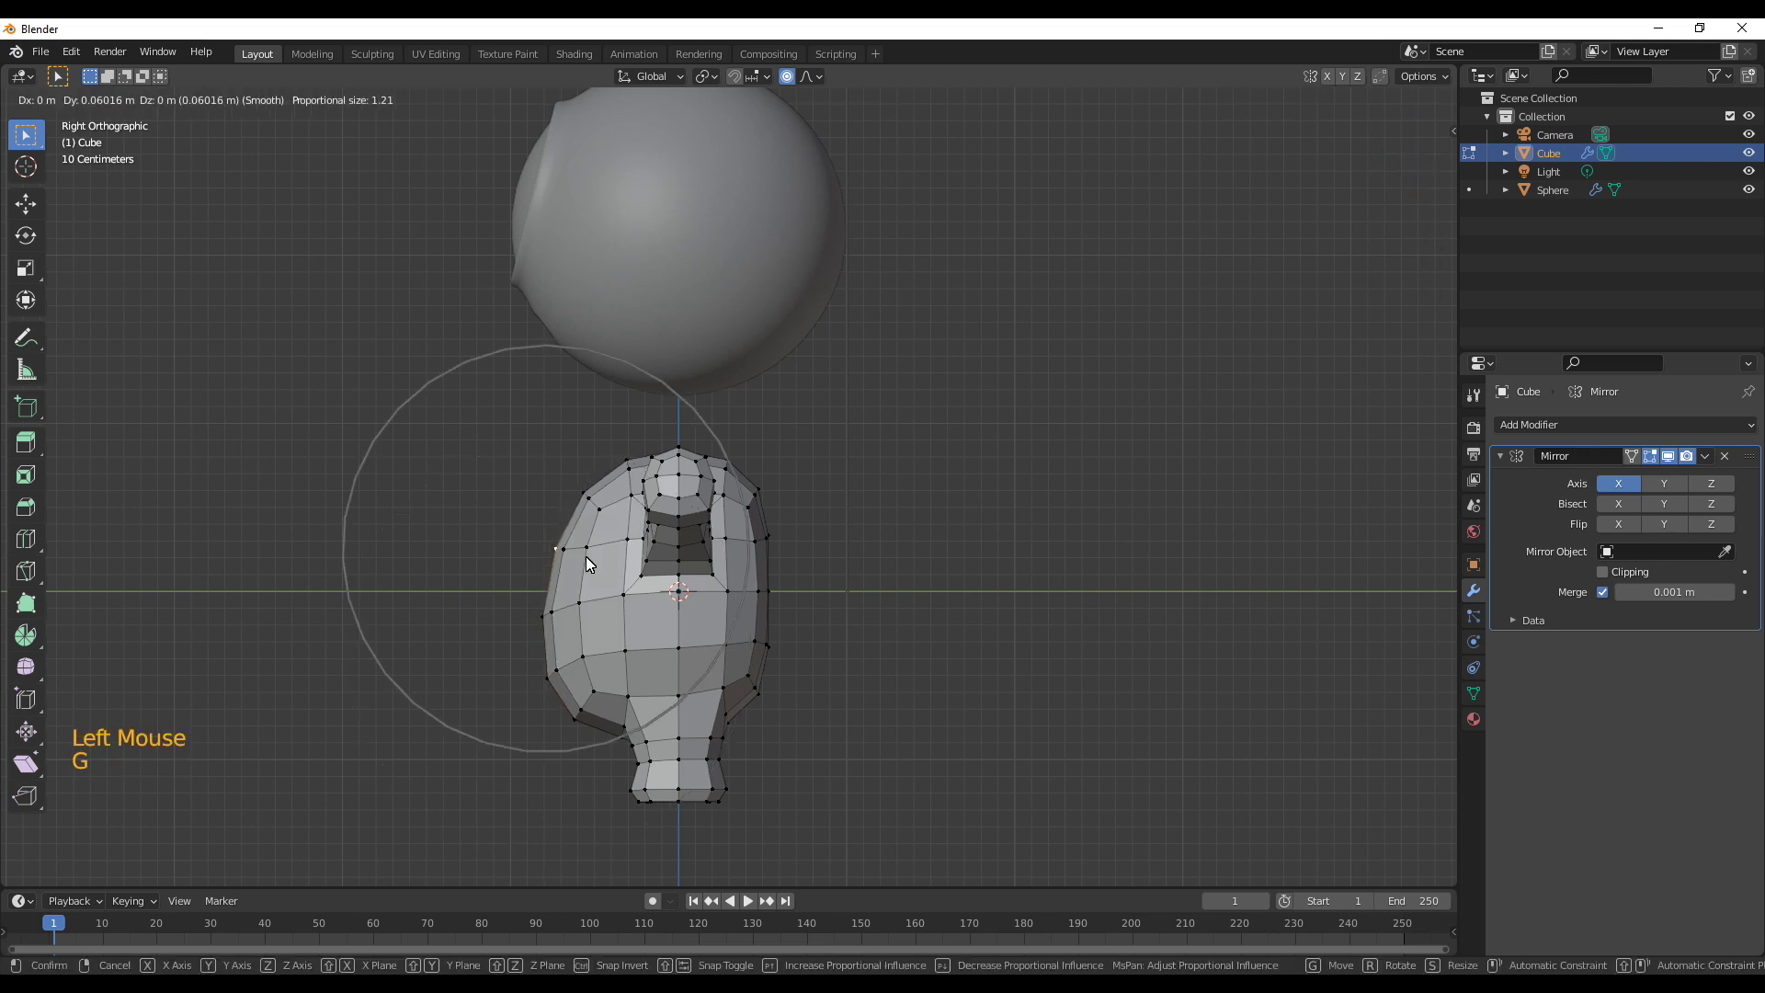
left_click(550, 676)
key("g")
middle_click(864, 739)
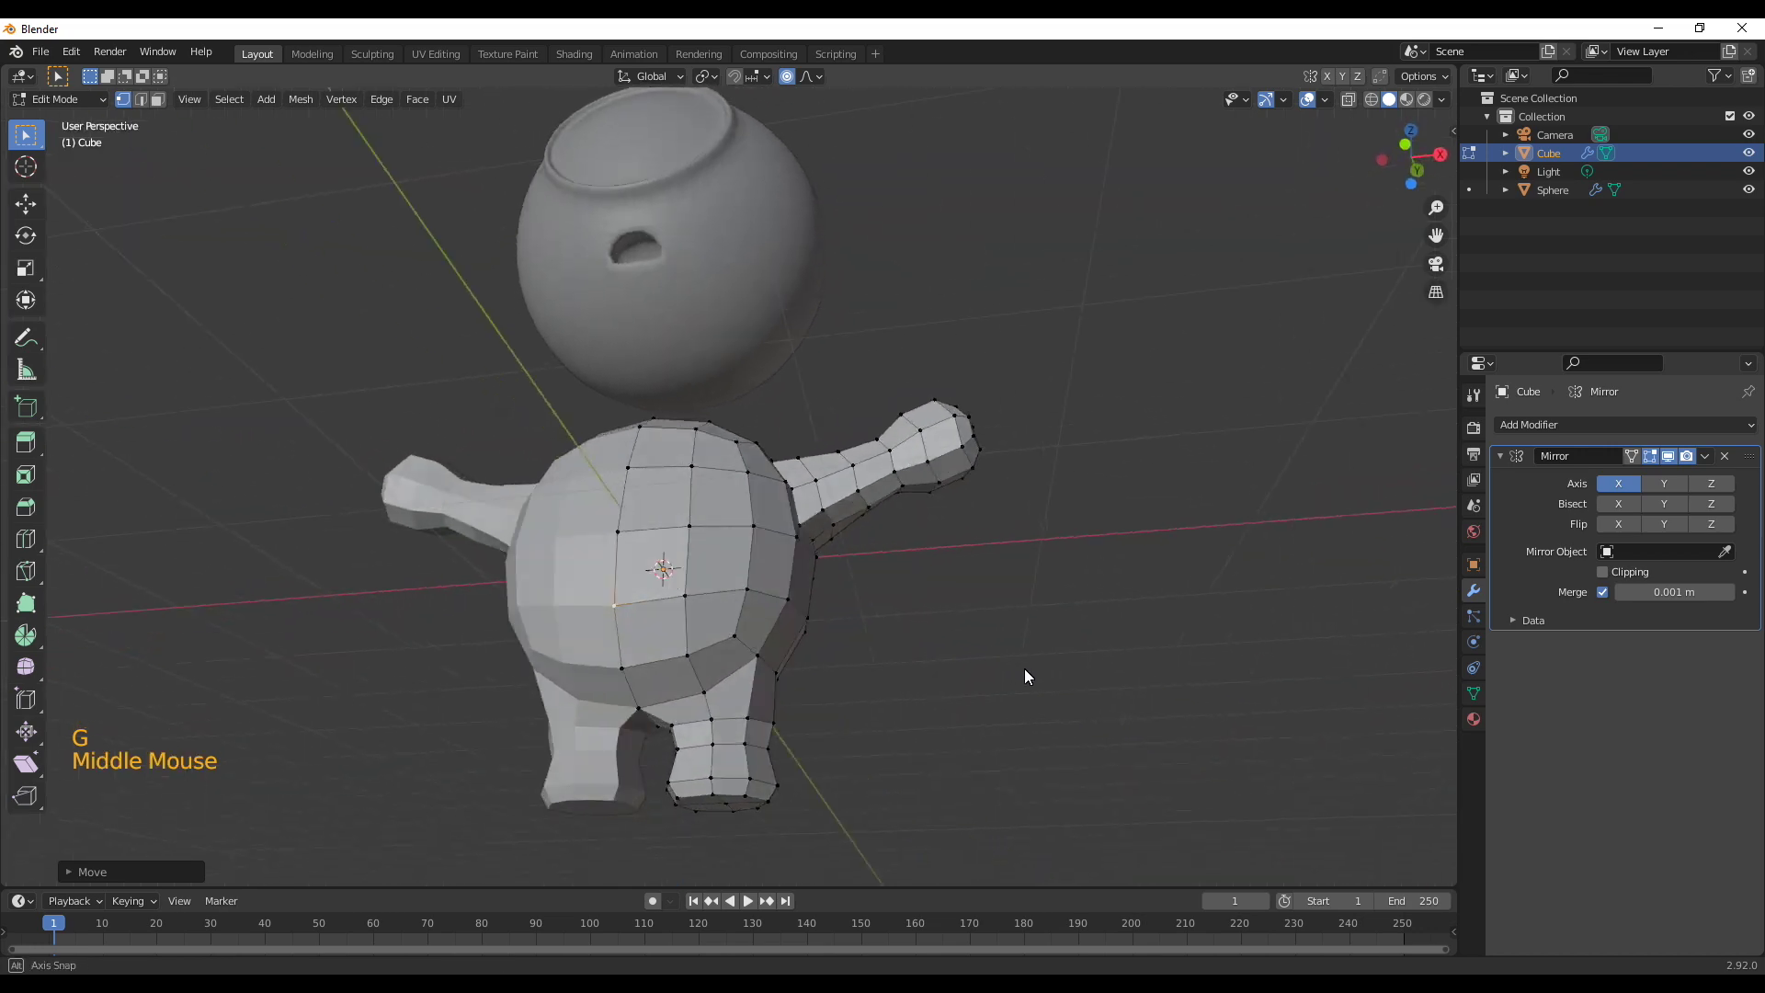
Lift the lower body and reshape the lower back for a fuller side profile
left_click(667, 721)
key("g")
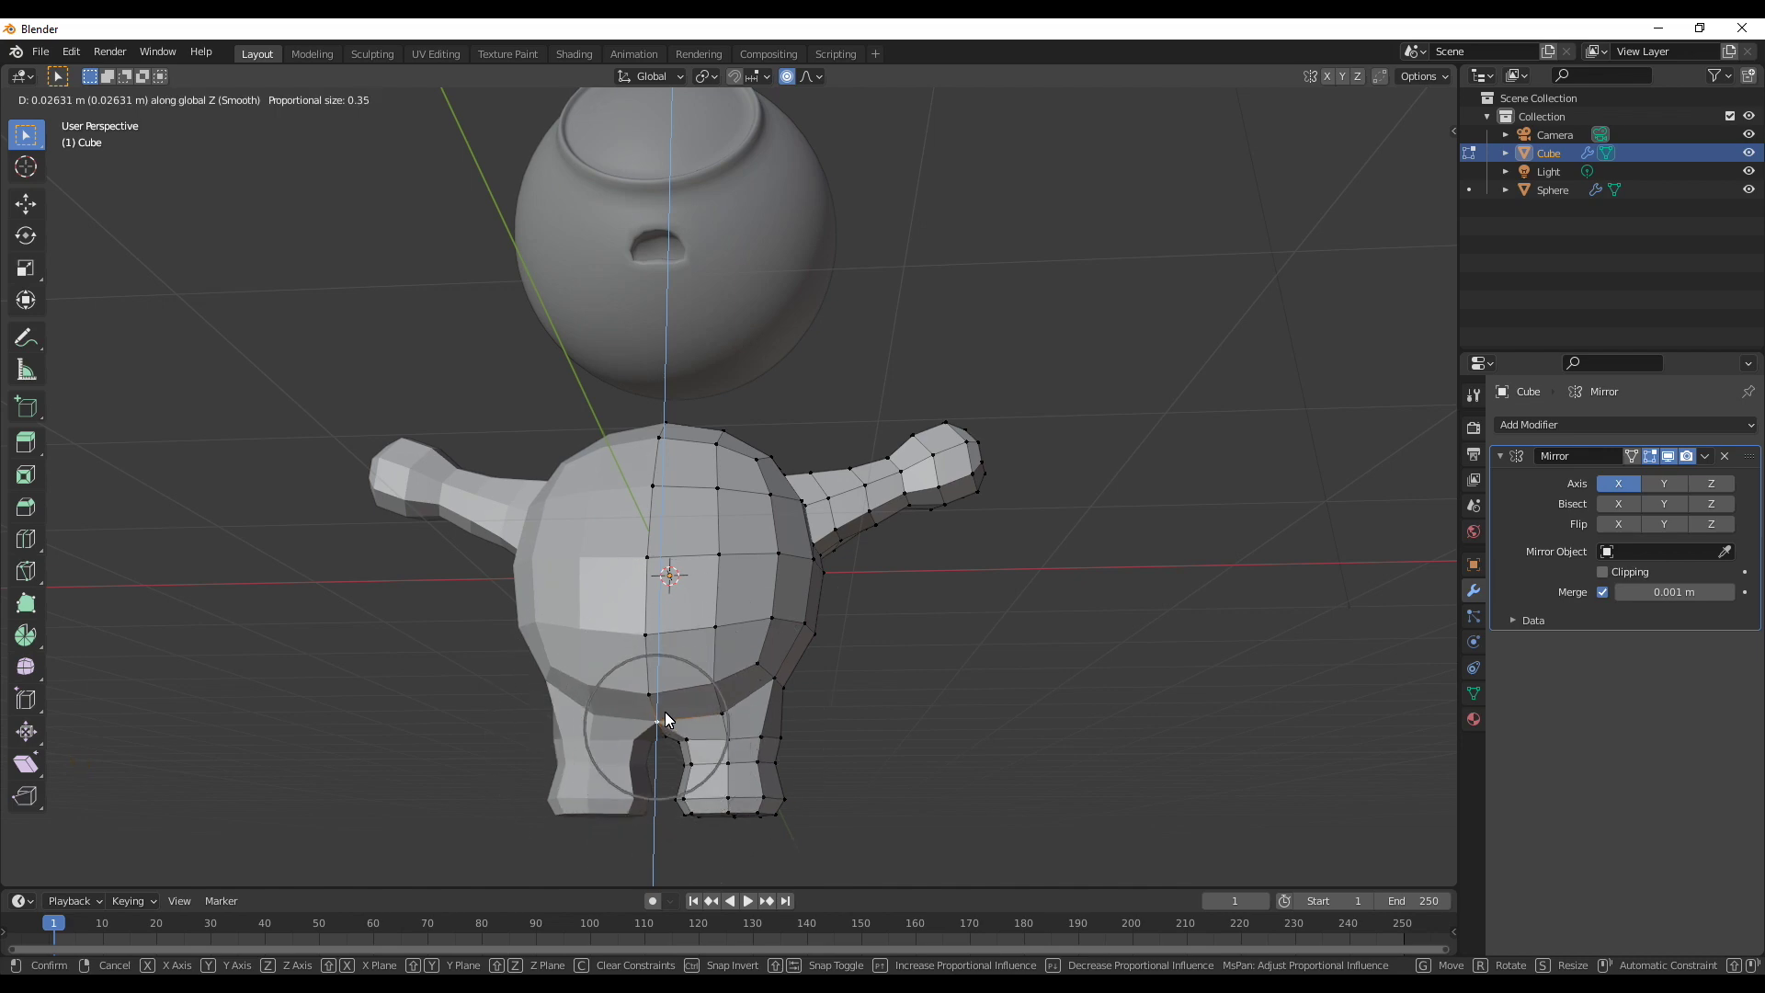
middle_click(636, 717)
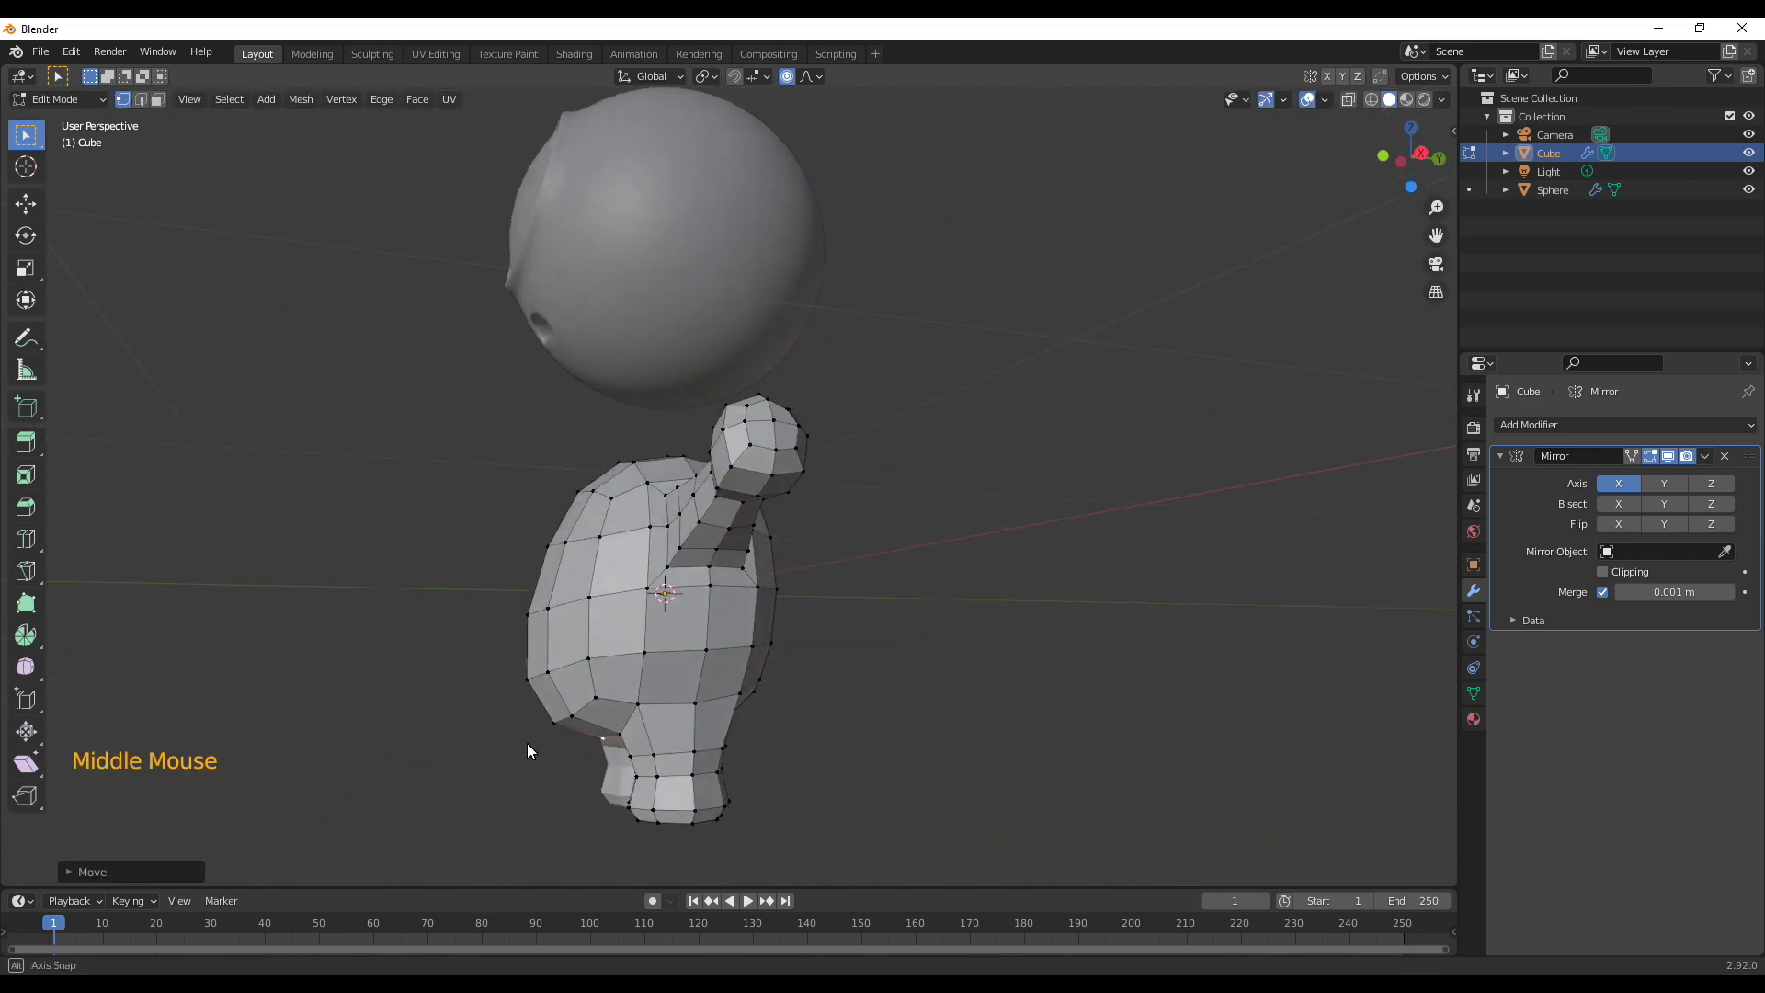
scroll("down", 3)
middle_click(919, 654)
scroll("up", 3)
left_click(889, 661)
key("KP_3")
key("g")
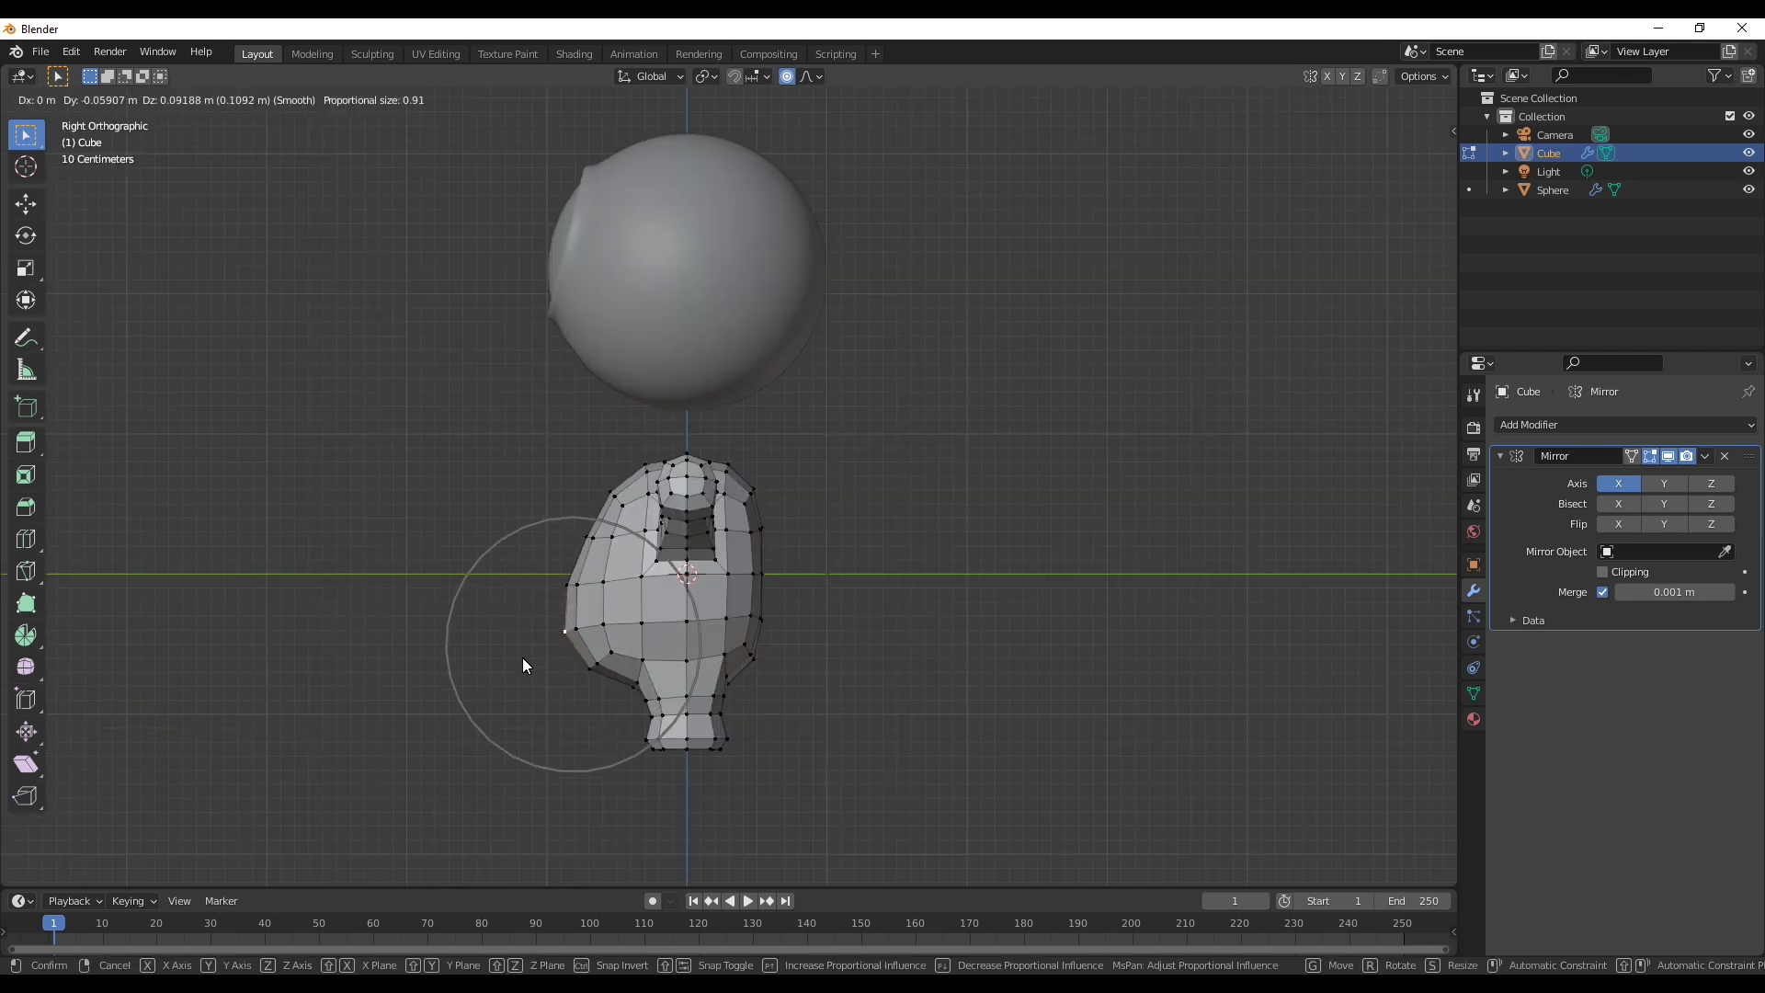
left_click(818, 77)
key("g")
Review the rounded body from several angles and leave mesh editing
middle_click(762, 805)
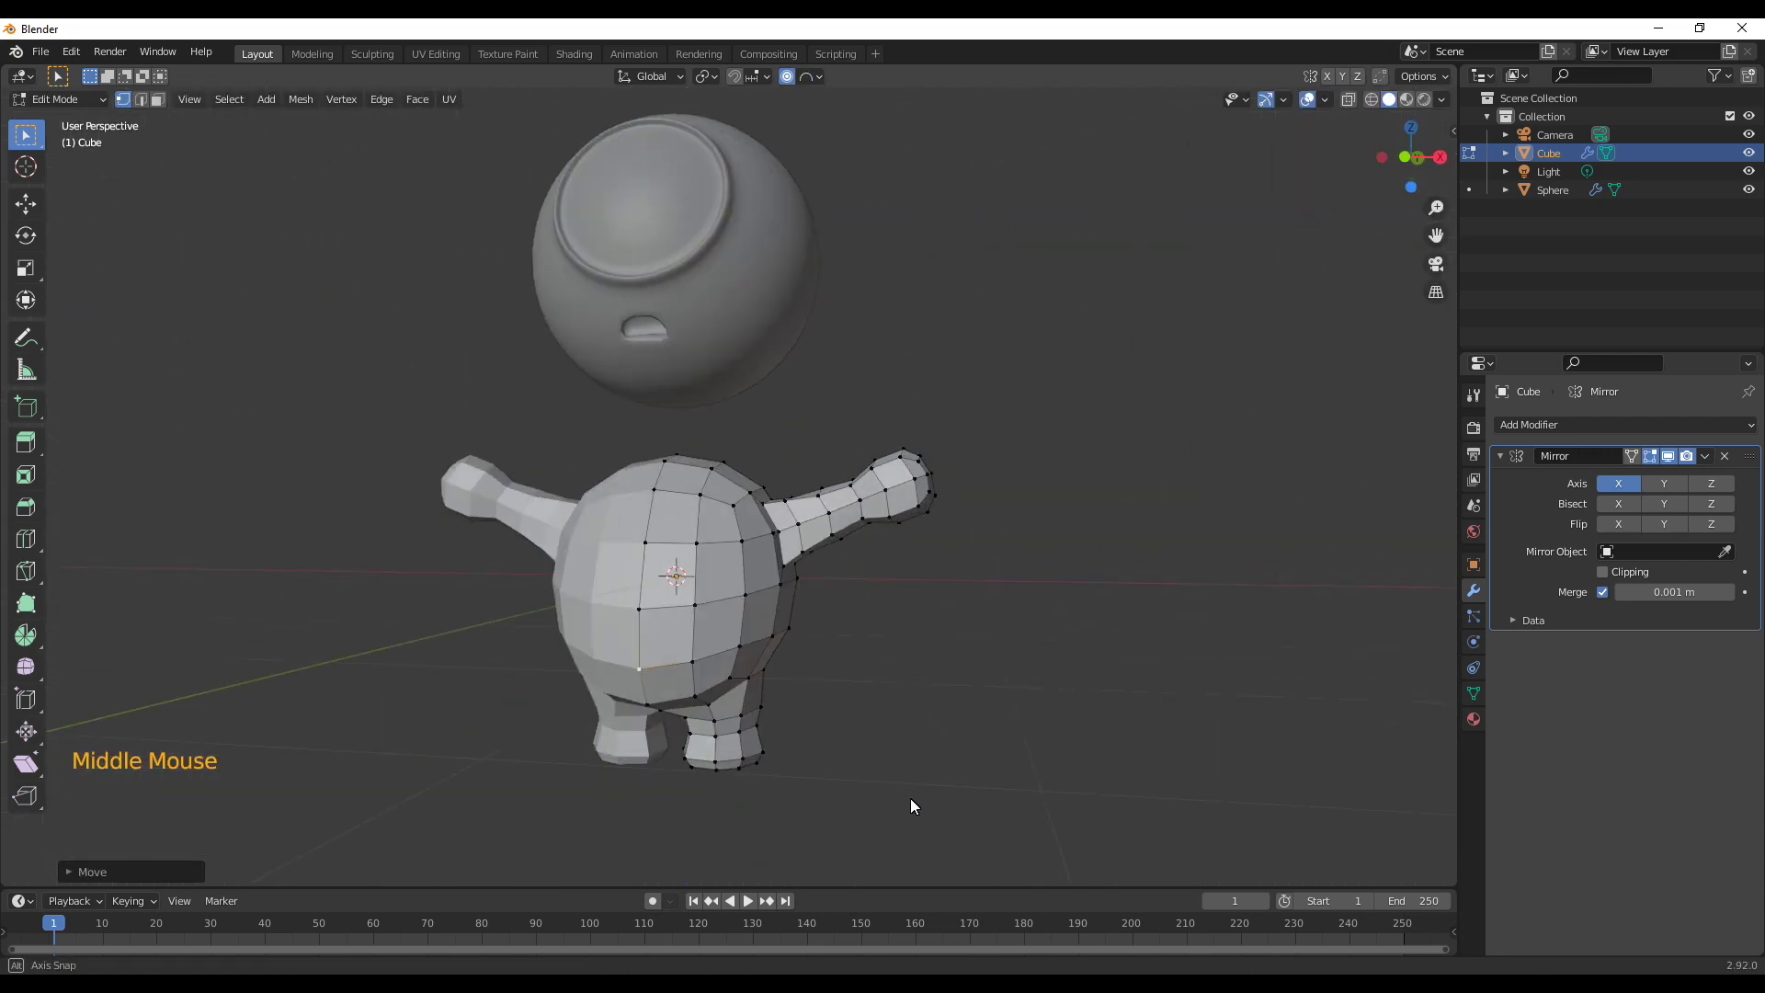
middle_click(866, 607)
middle_click(869, 622)
middle_click(731, 570)
scroll("up", 3)
key("Tab")
middle_click(924, 716)
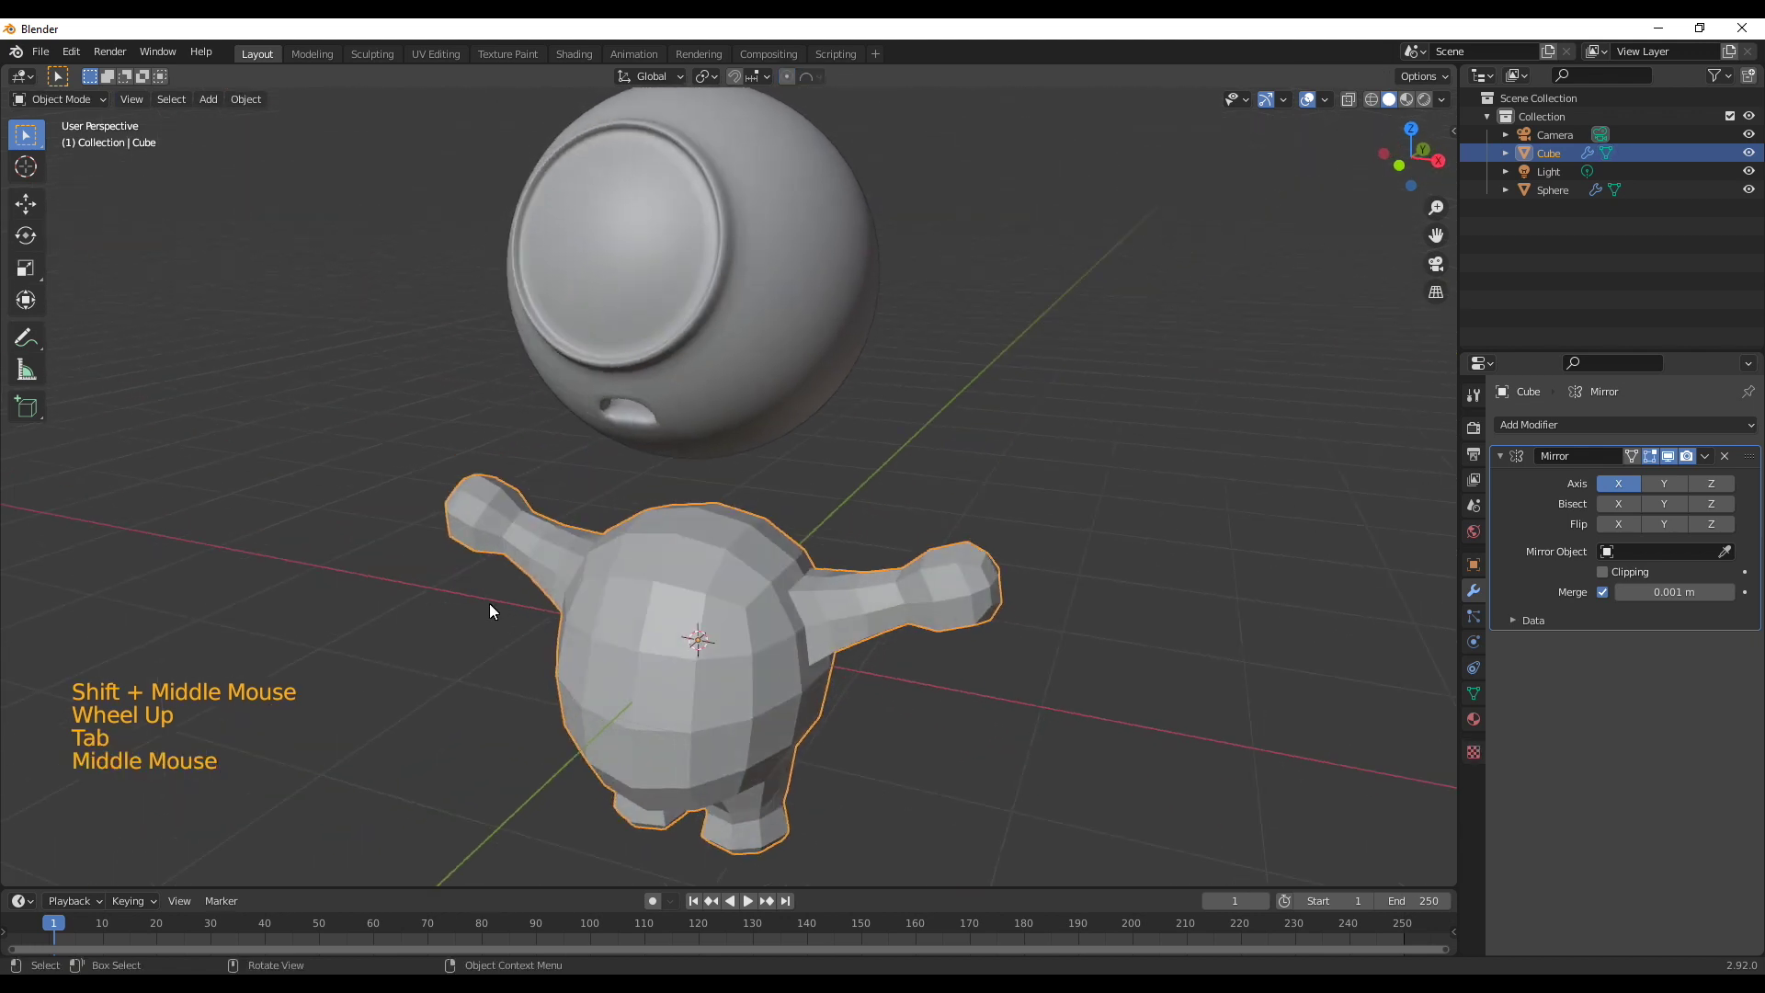
Apply the Mirror modifier so the body becomes one solid mesh
left_click(1716, 468)
middle_click(791, 651)
right_click(564, 575)
middle_click(823, 761)
scroll("up", 3)
middle_click(657, 684)
key("Tab")
middle_click(734, 631)
scroll("down", 3)
middle_click(765, 605)
scroll("down", 3)
Move the whole body mesh vertically so its feet rest on the ground grid
key("a")
key("g")
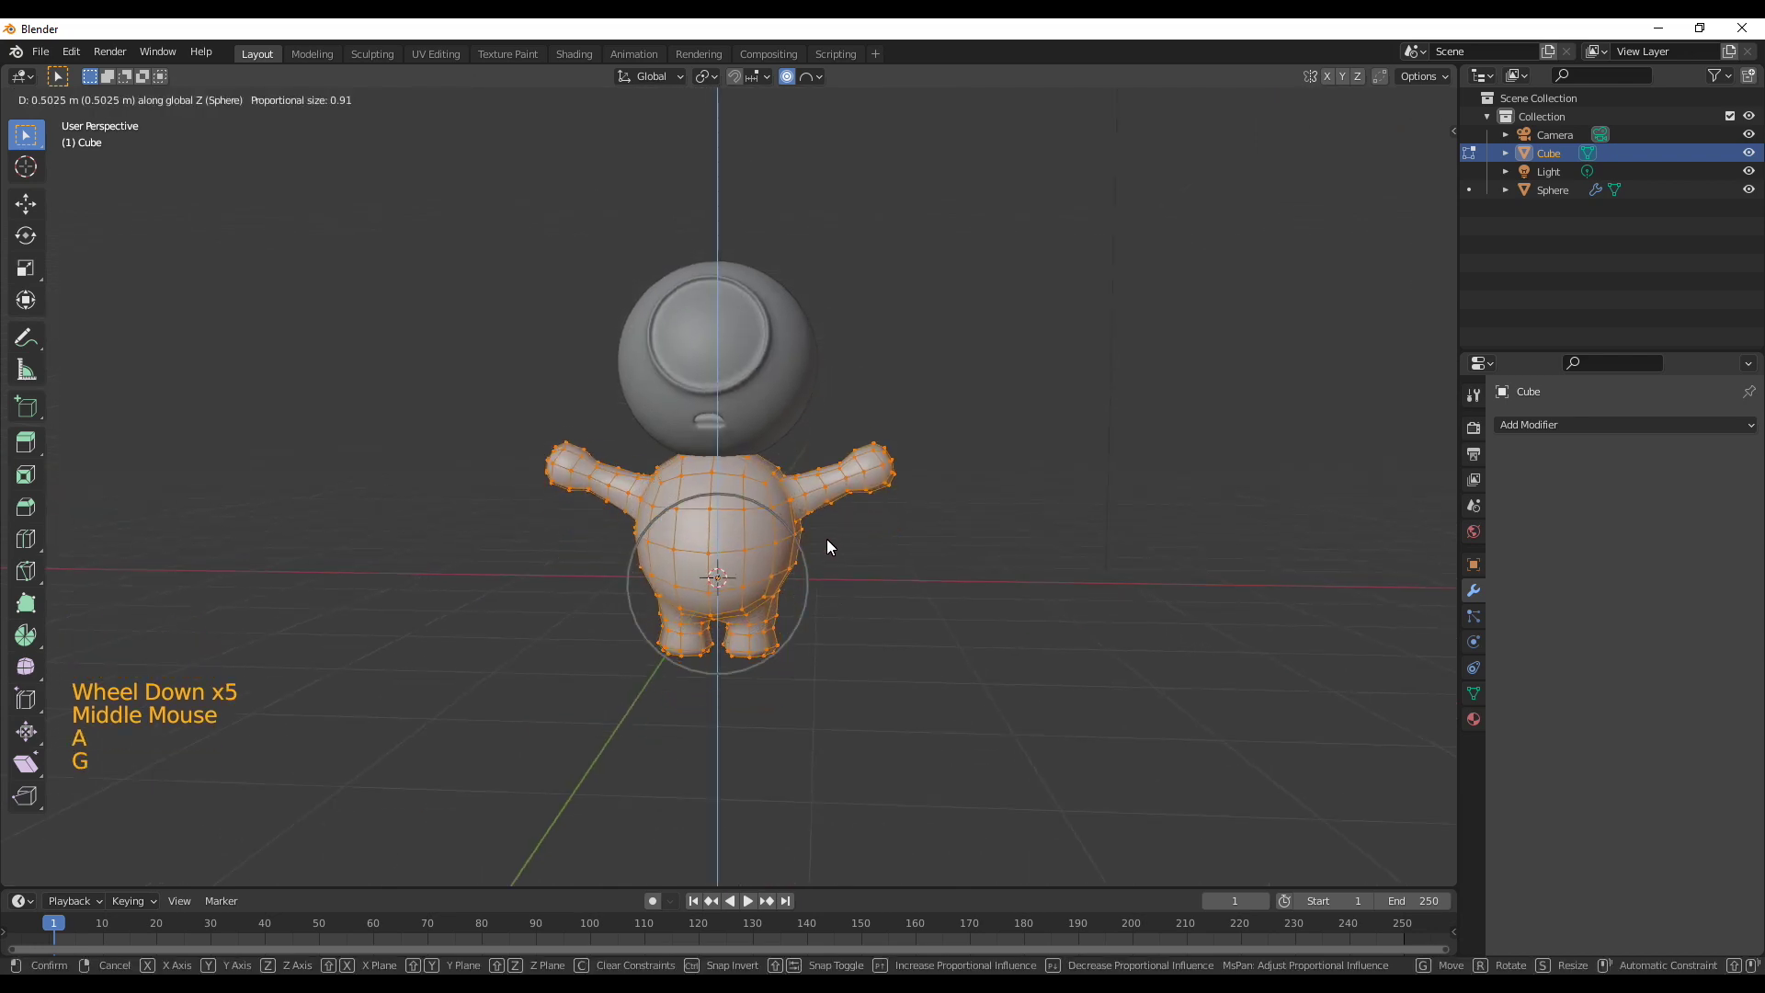
key("o")
key("KP_1")
key("g")
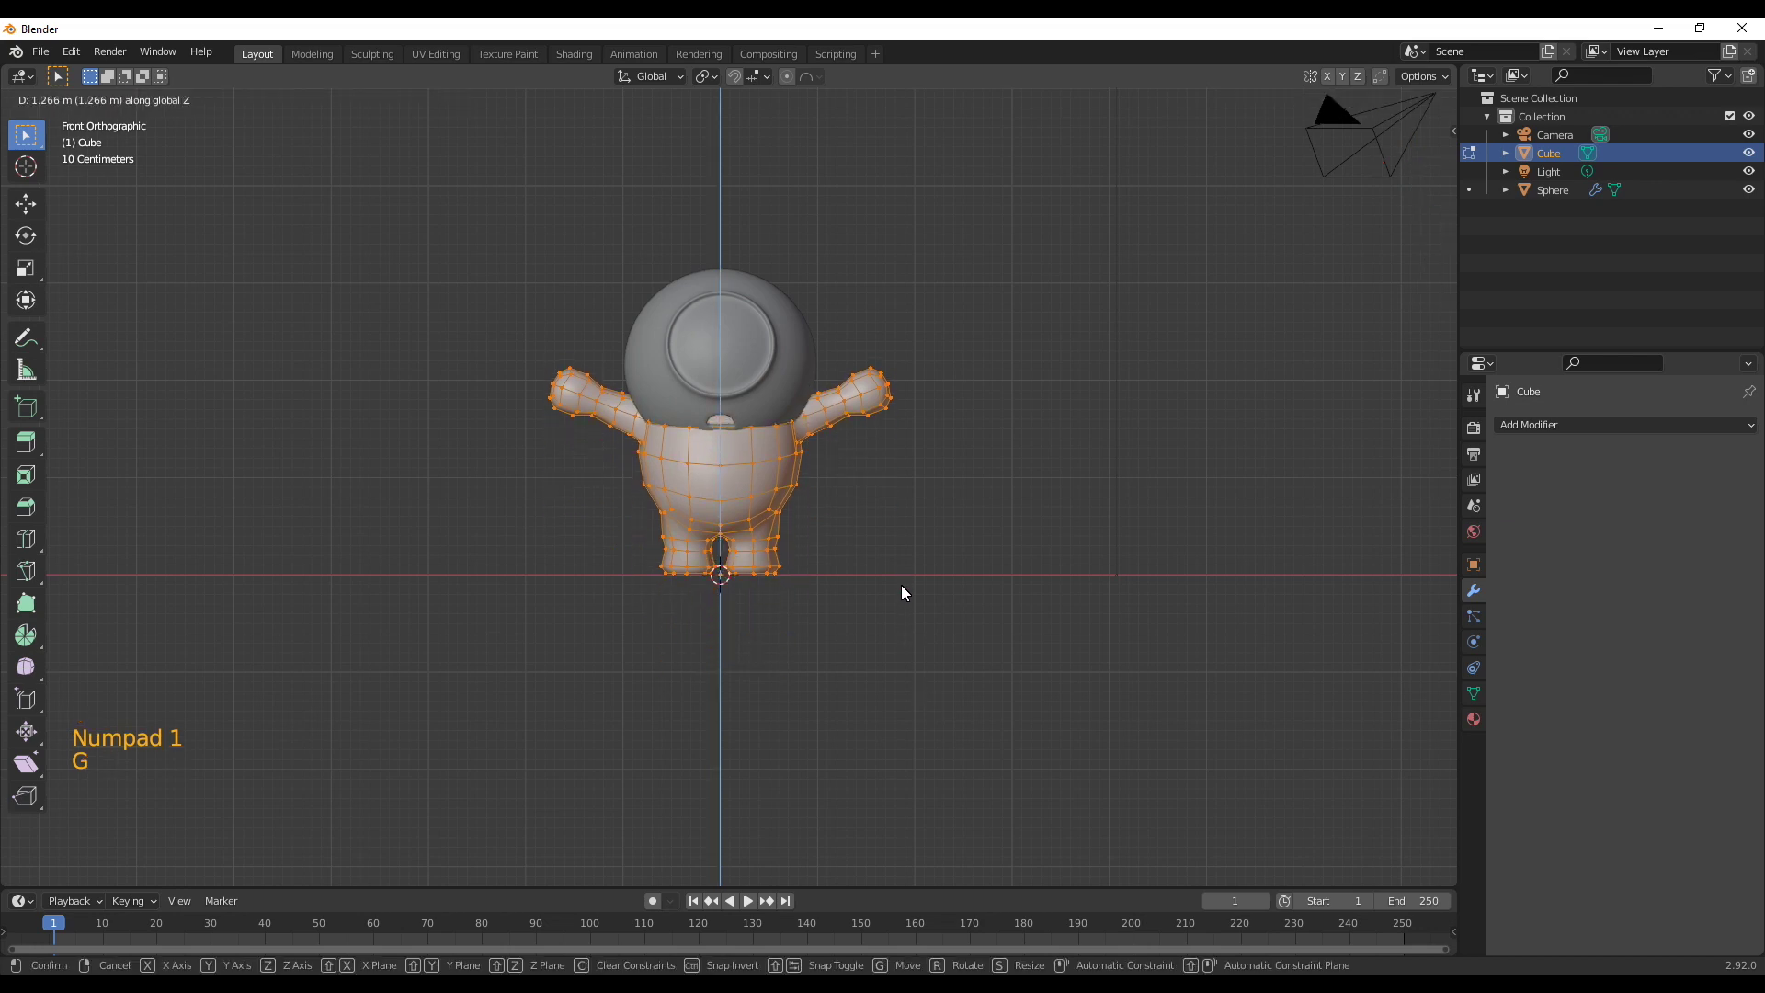
key("ctrl+z")
key("Tab")
scroll("up", 3)
key("g")
key("Tab")
Select the body and head together and give them smooth shading
middle_click(858, 597)
left_click(574, 566)
scroll("down", 3)
left_click(765, 355)
left_click(752, 585)
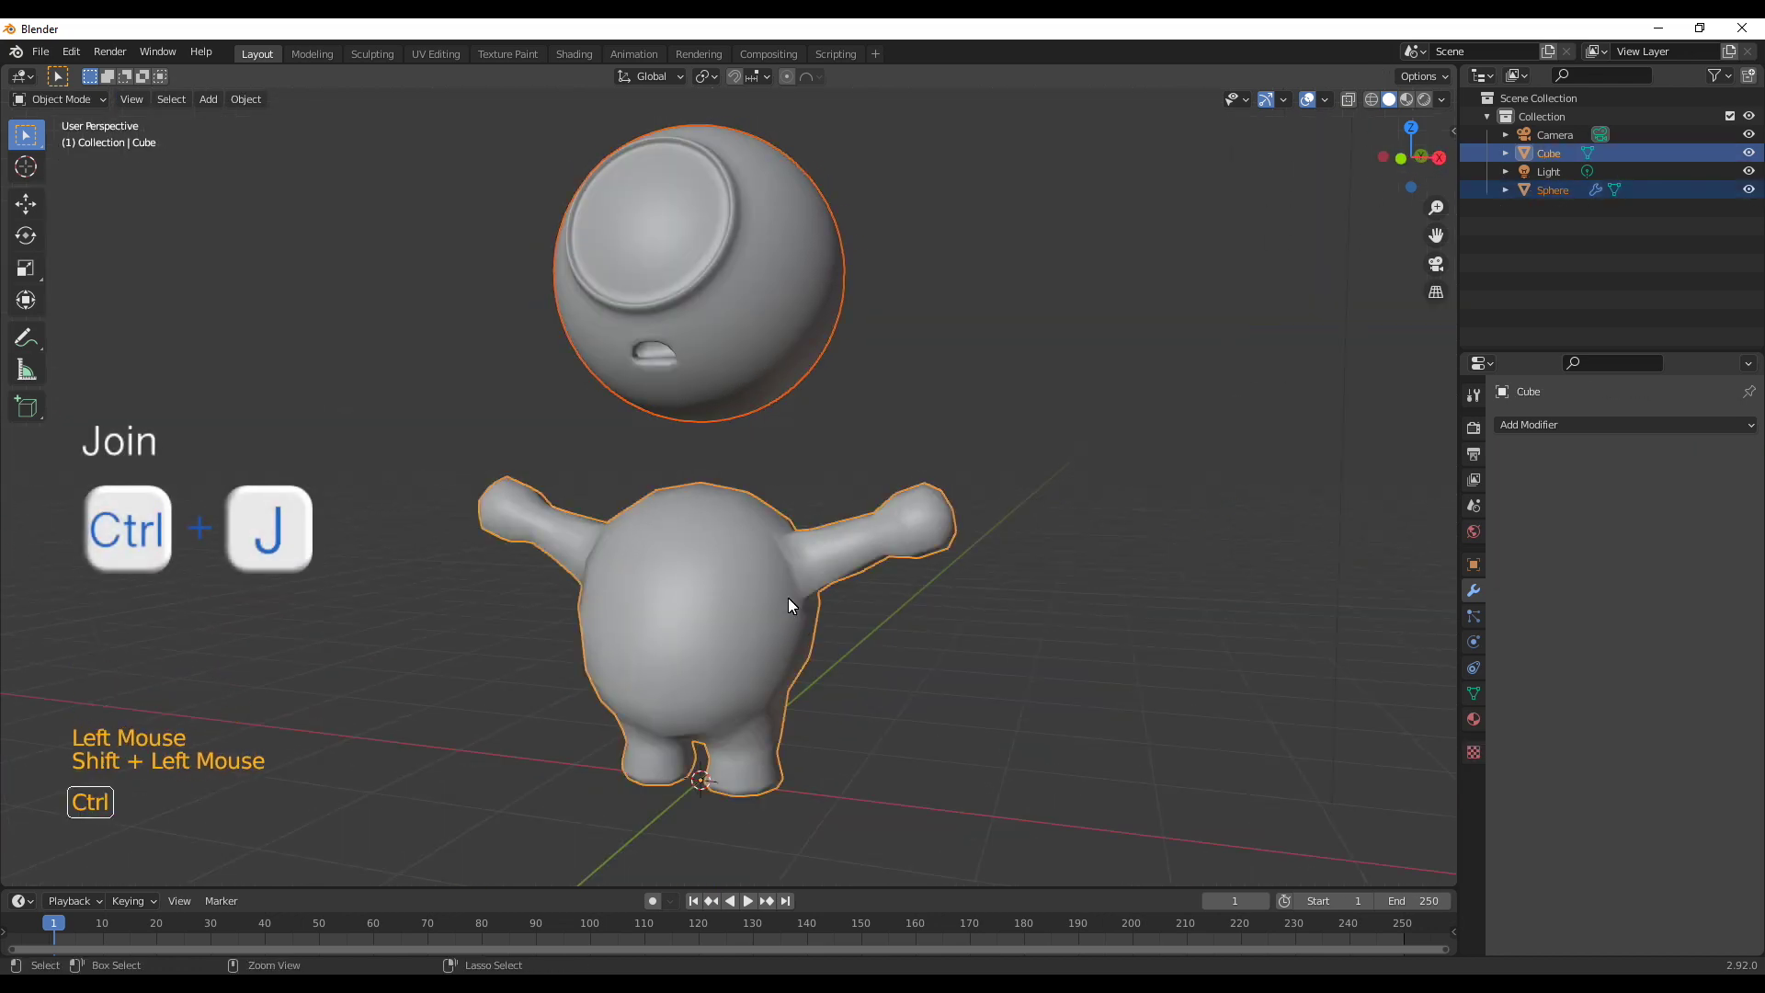
Join the head into the body, add a Subdivision Surface modifier and rename it 'Little Monster'
key("ctrl+j")
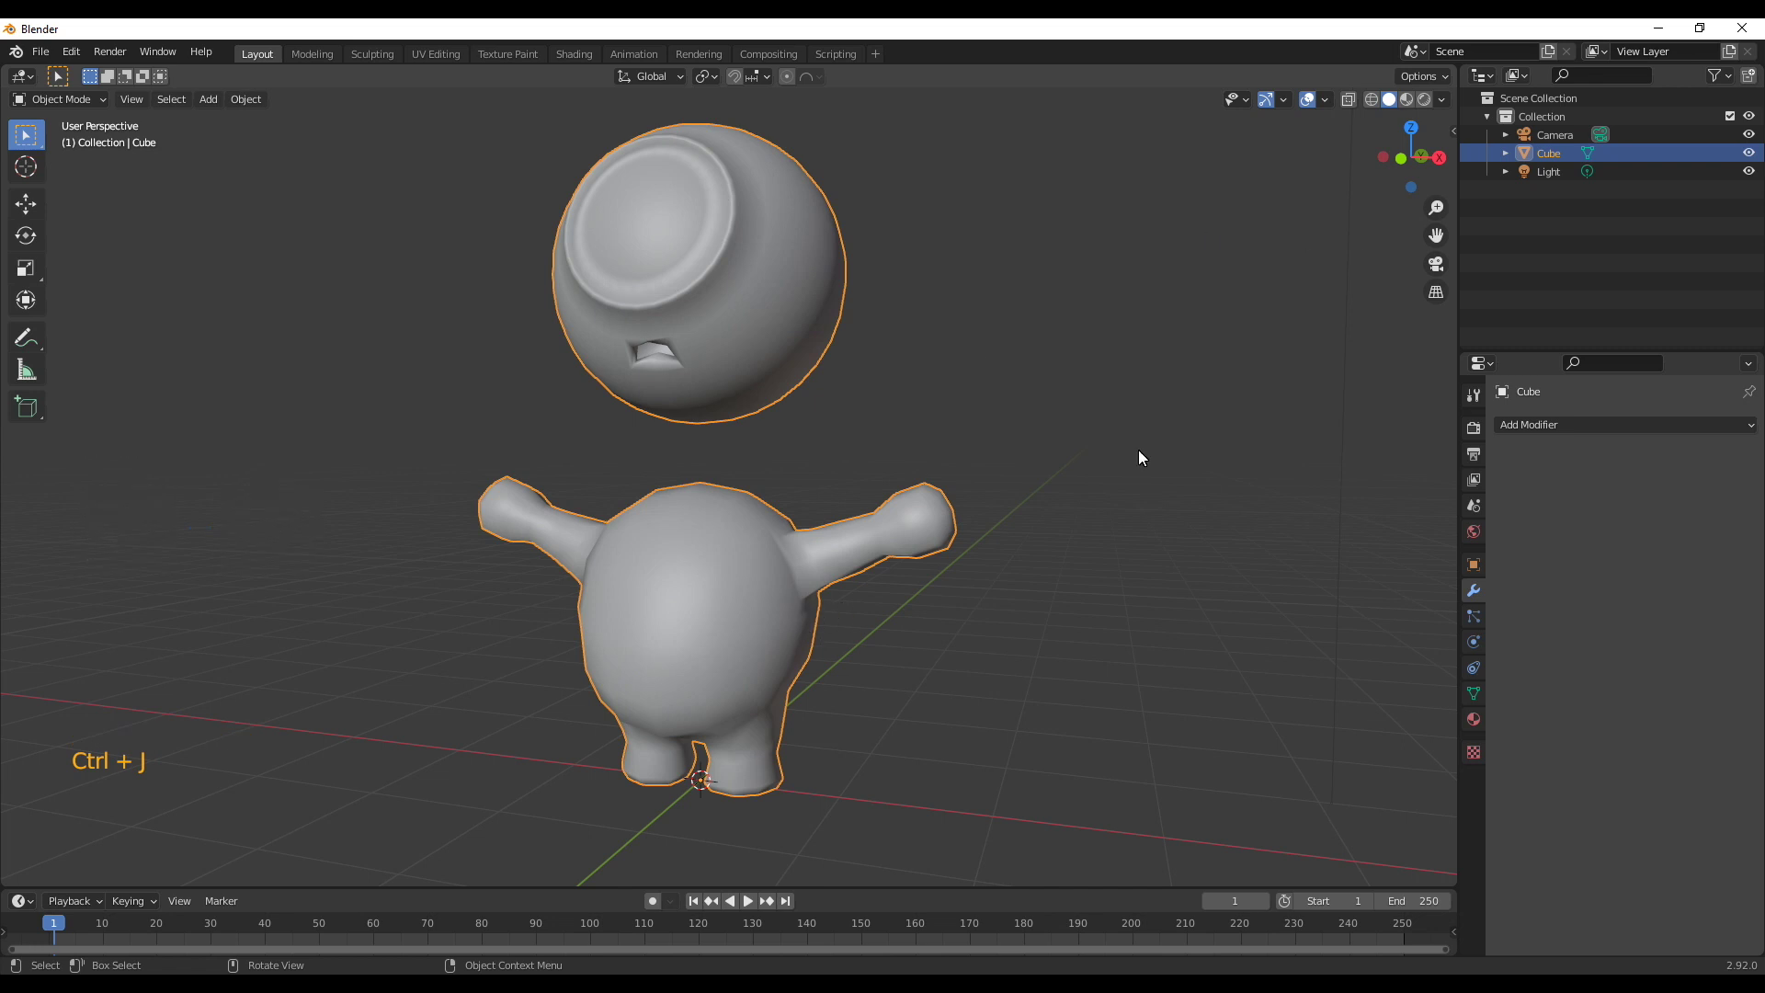
middle_click(718, 448)
left_click(1546, 434)
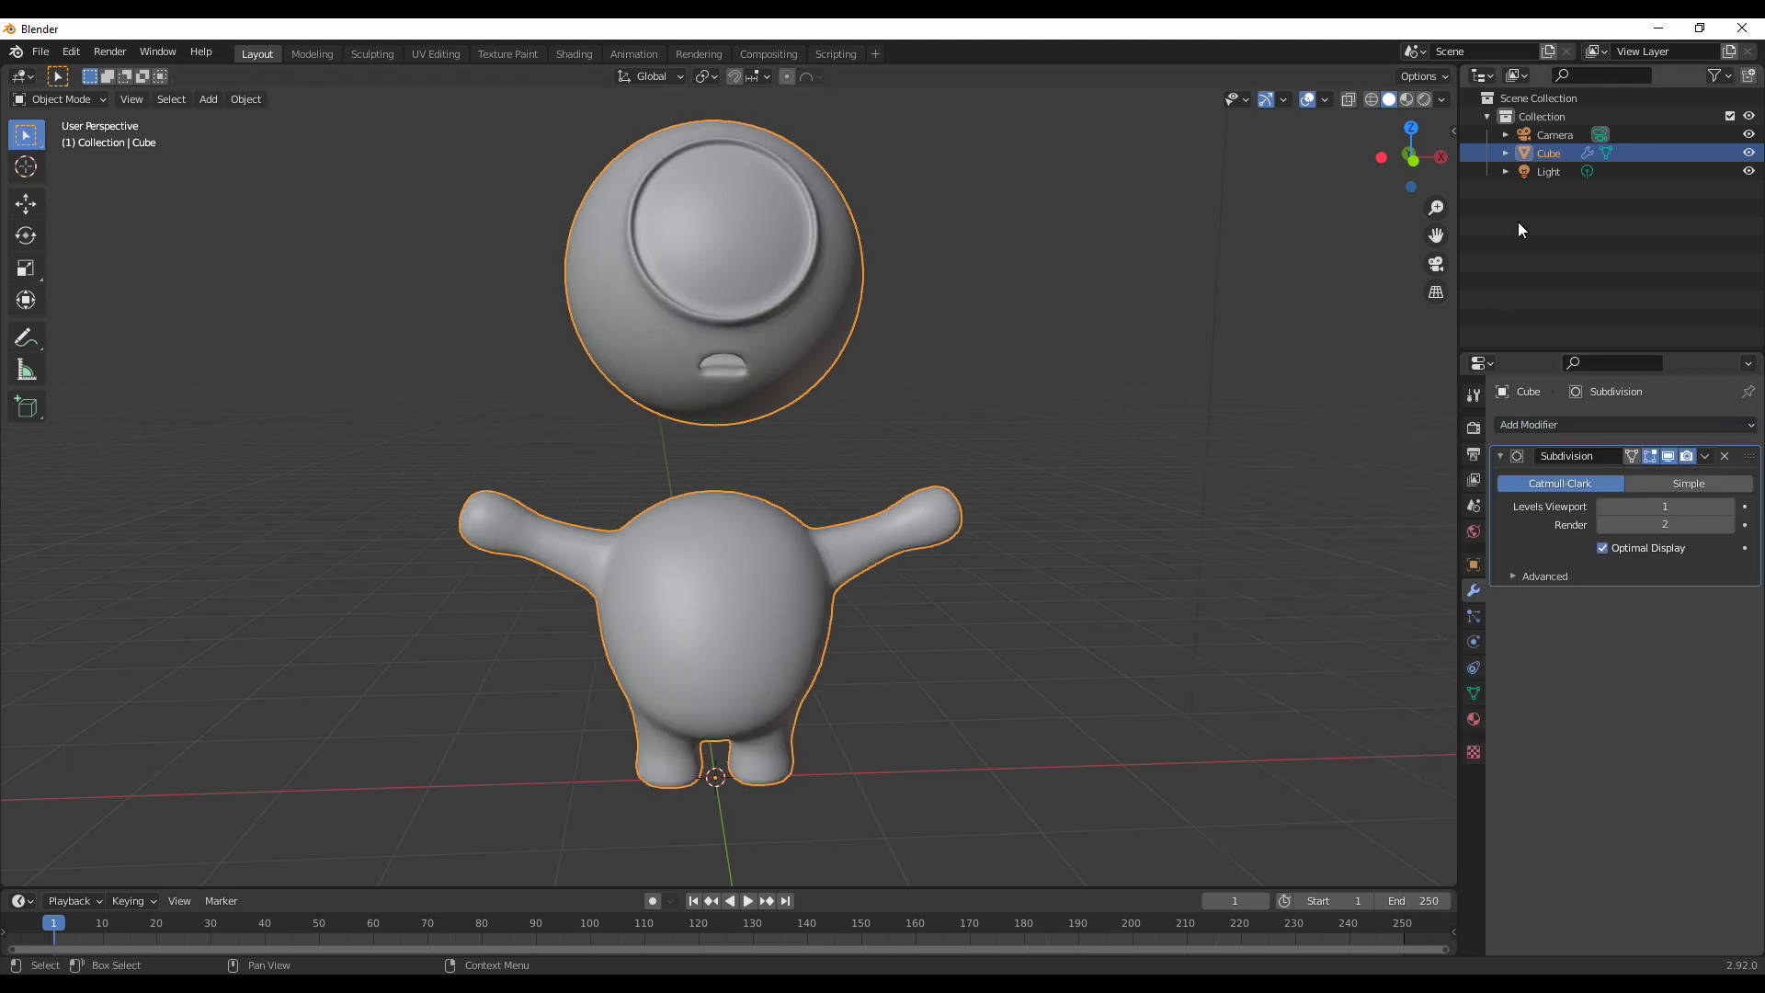
double_click(1554, 157)
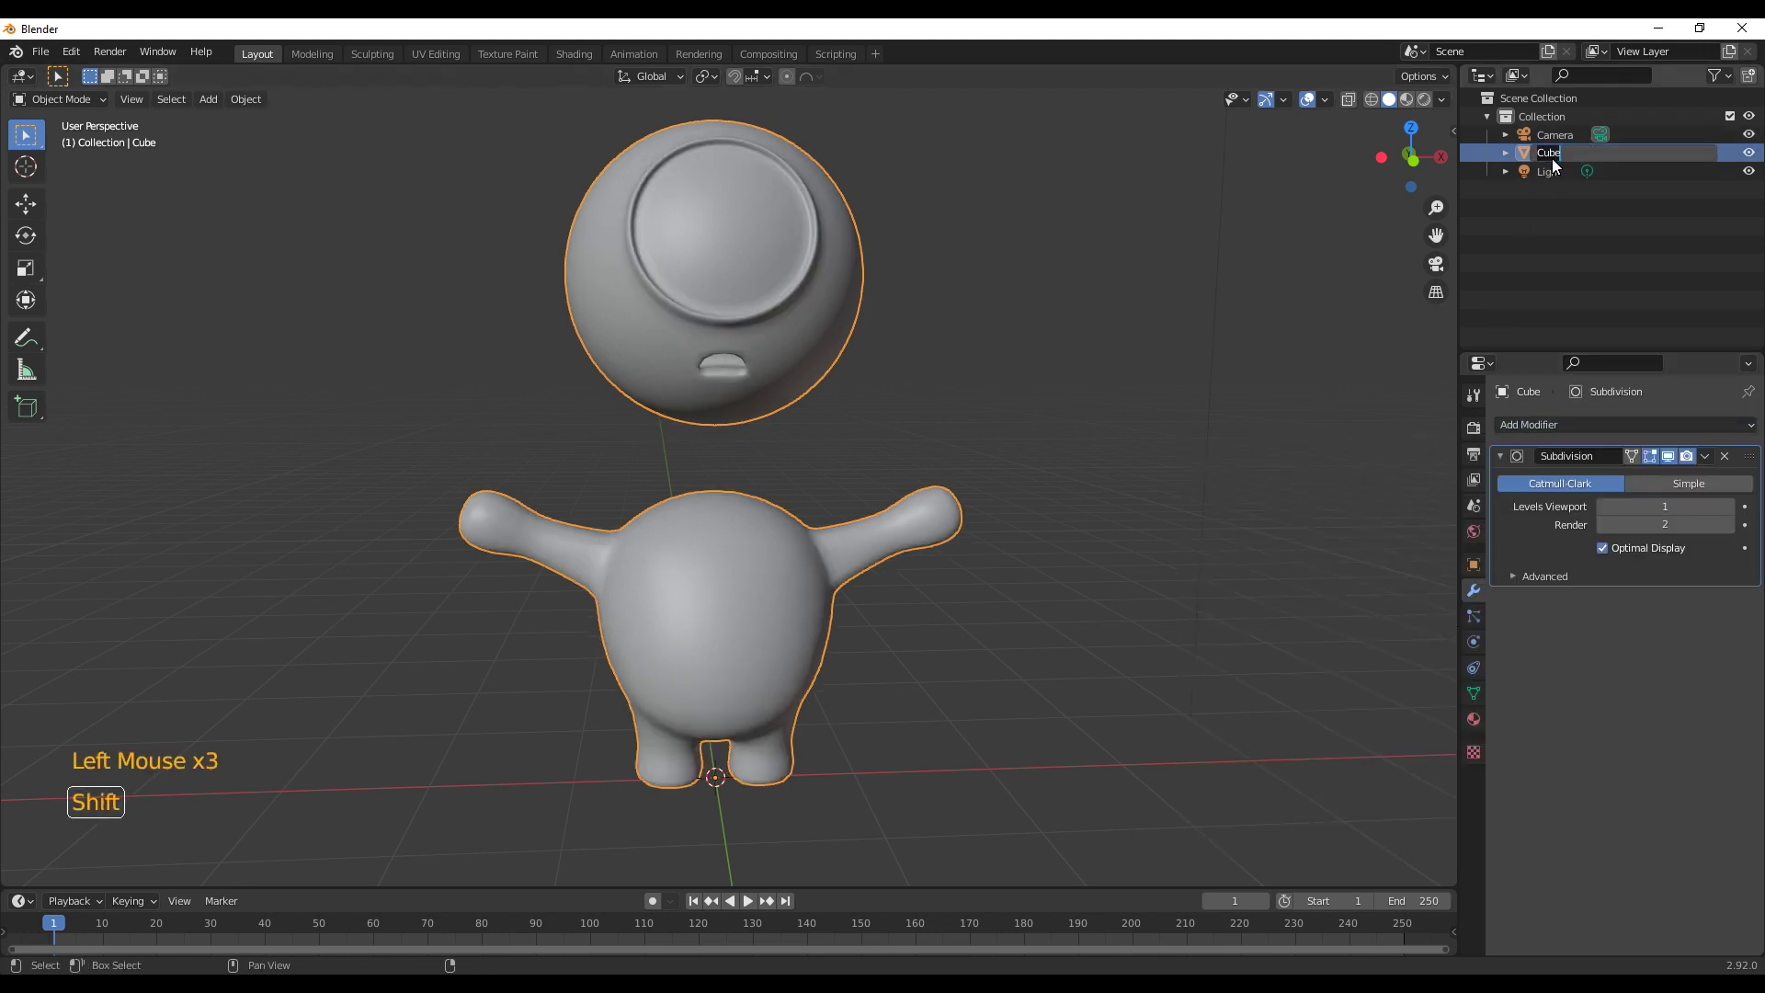
key("t")
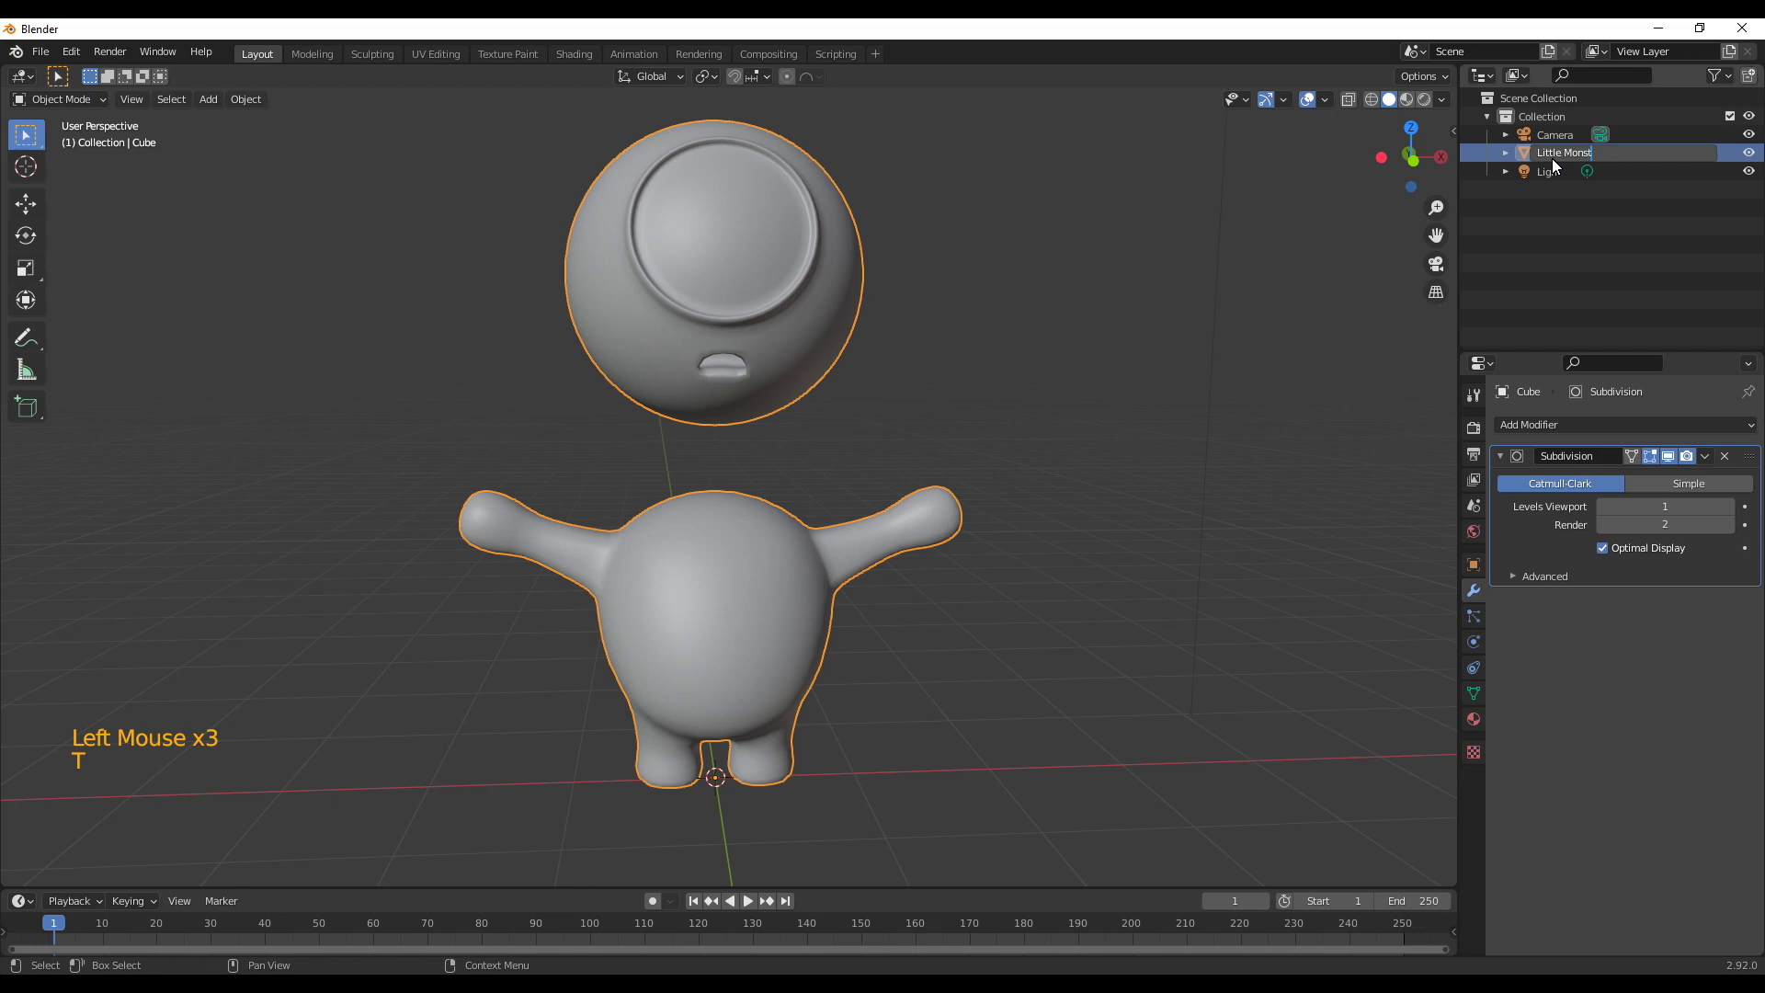
key("Tab")
Select the face on top of the body and begin insetting it
middle_click(906, 408)
scroll("up", 3)
middle_click(750, 405)
left_click(710, 543)
left_click(667, 537)
double_click(679, 500)
Inset and extrude the top body face upward into a neck stub, removing its cap
left_click(734, 498)
key("i")
key("e")
middle_click(786, 515)
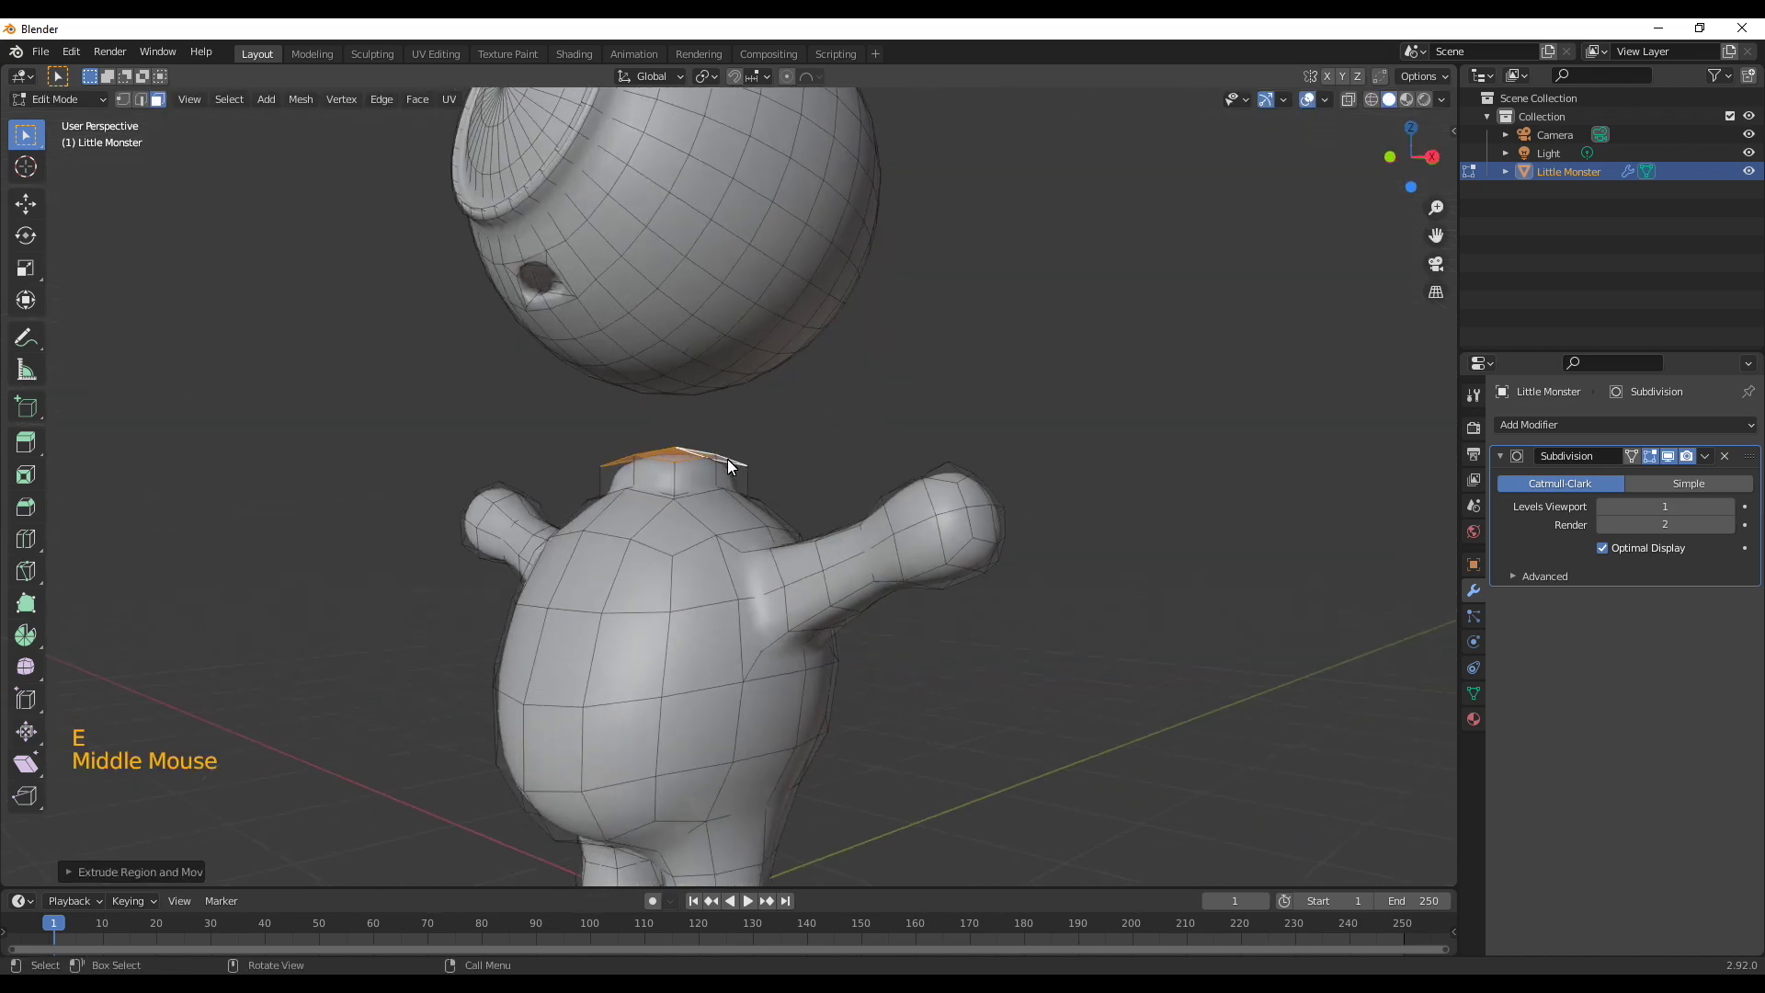
key("ctrl+z")
scroll("up", 3)
middle_click(800, 519)
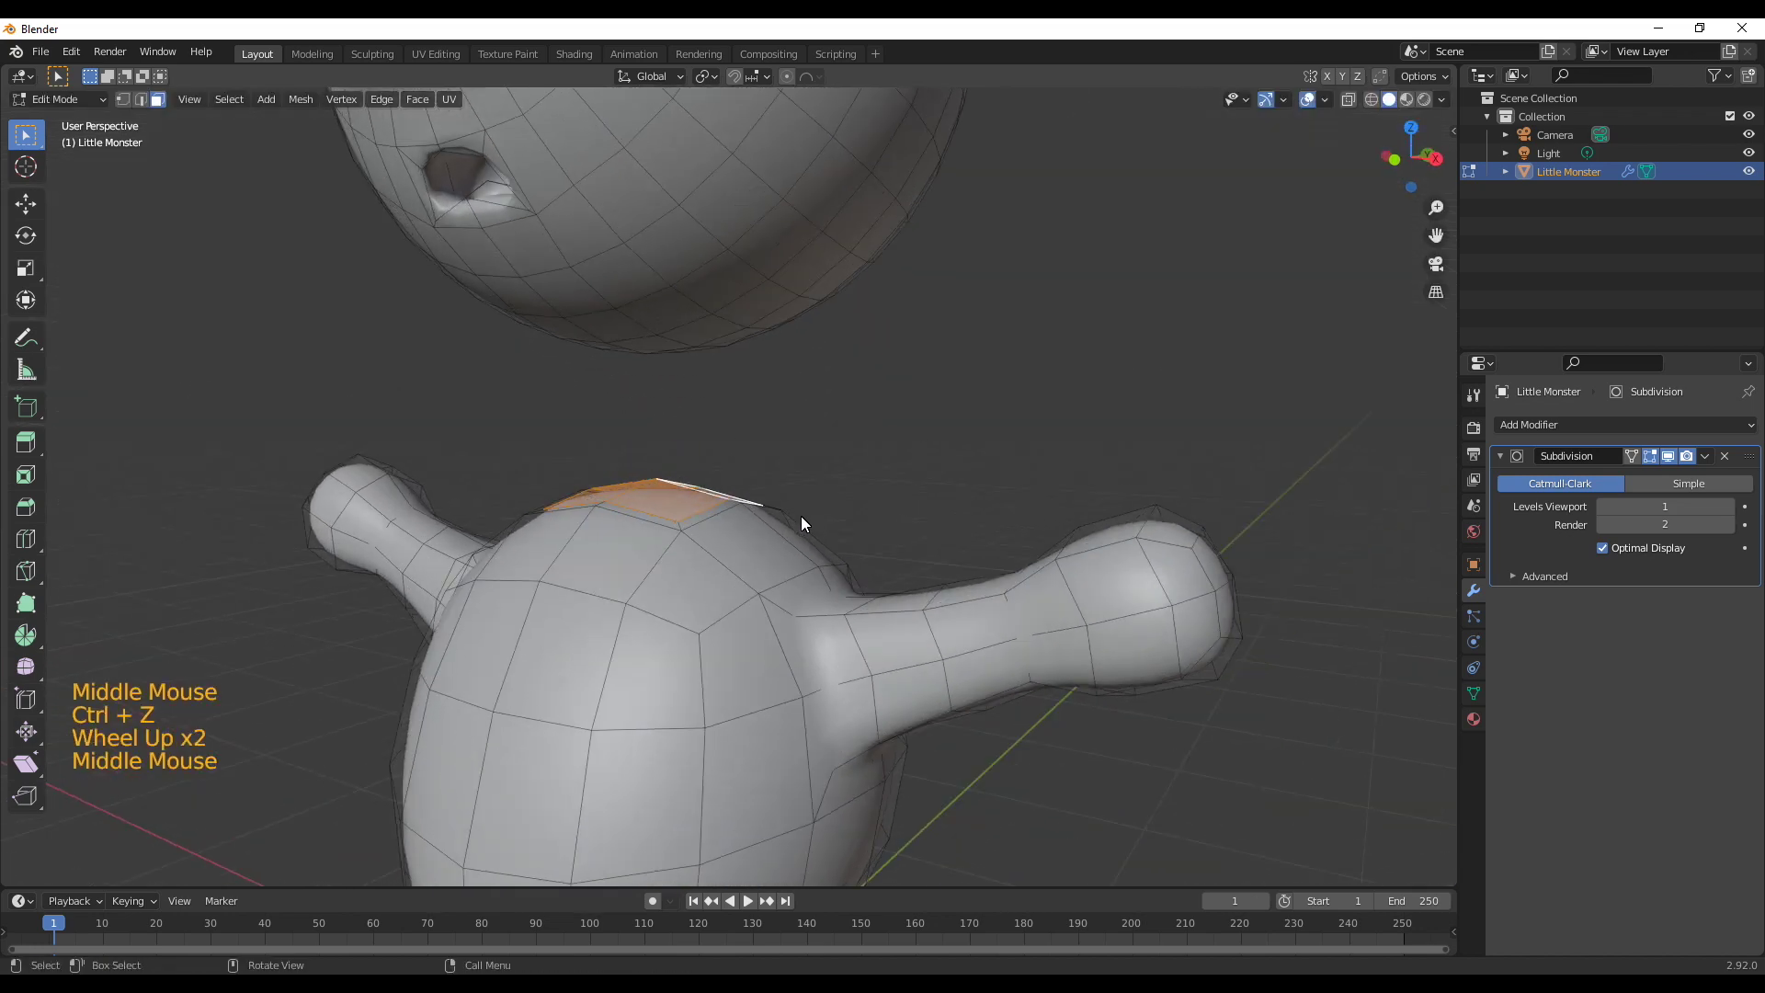
key("g")
middle_click(700, 431)
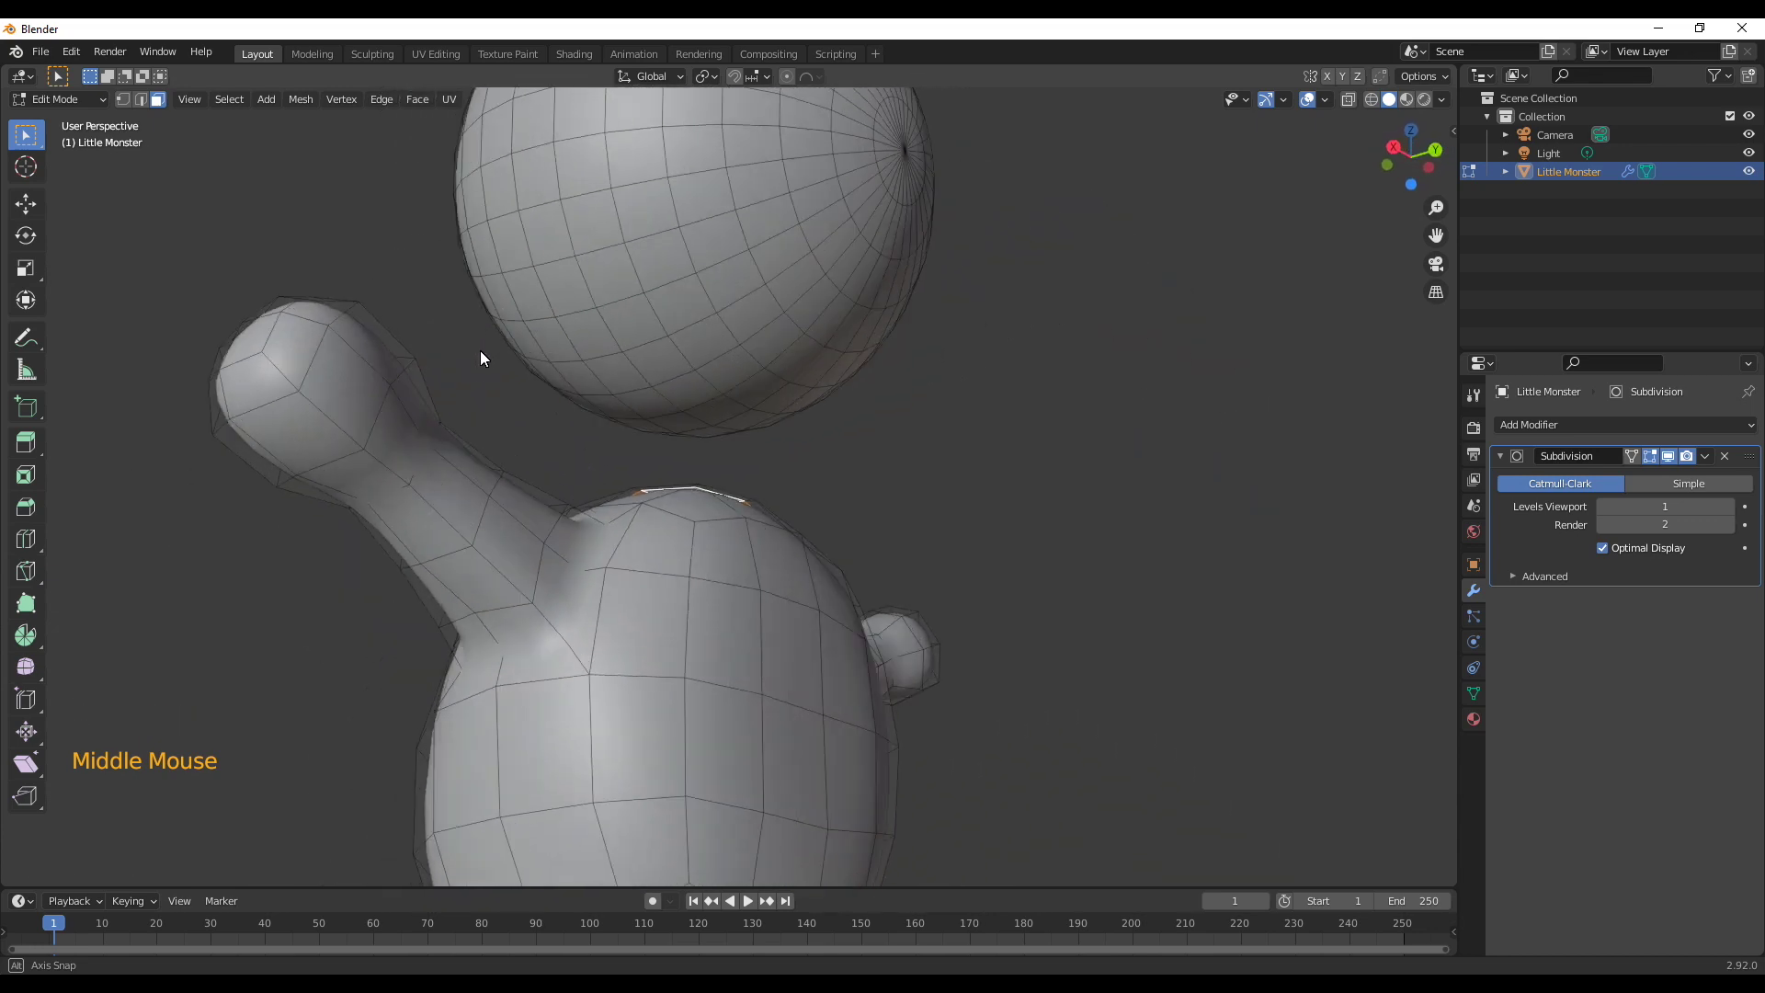
scroll("down", 3)
Select the faces under the head that sit above the neck
middle_click(698, 403)
scroll("up", 3)
middle_click(813, 381)
middle_click(760, 508)
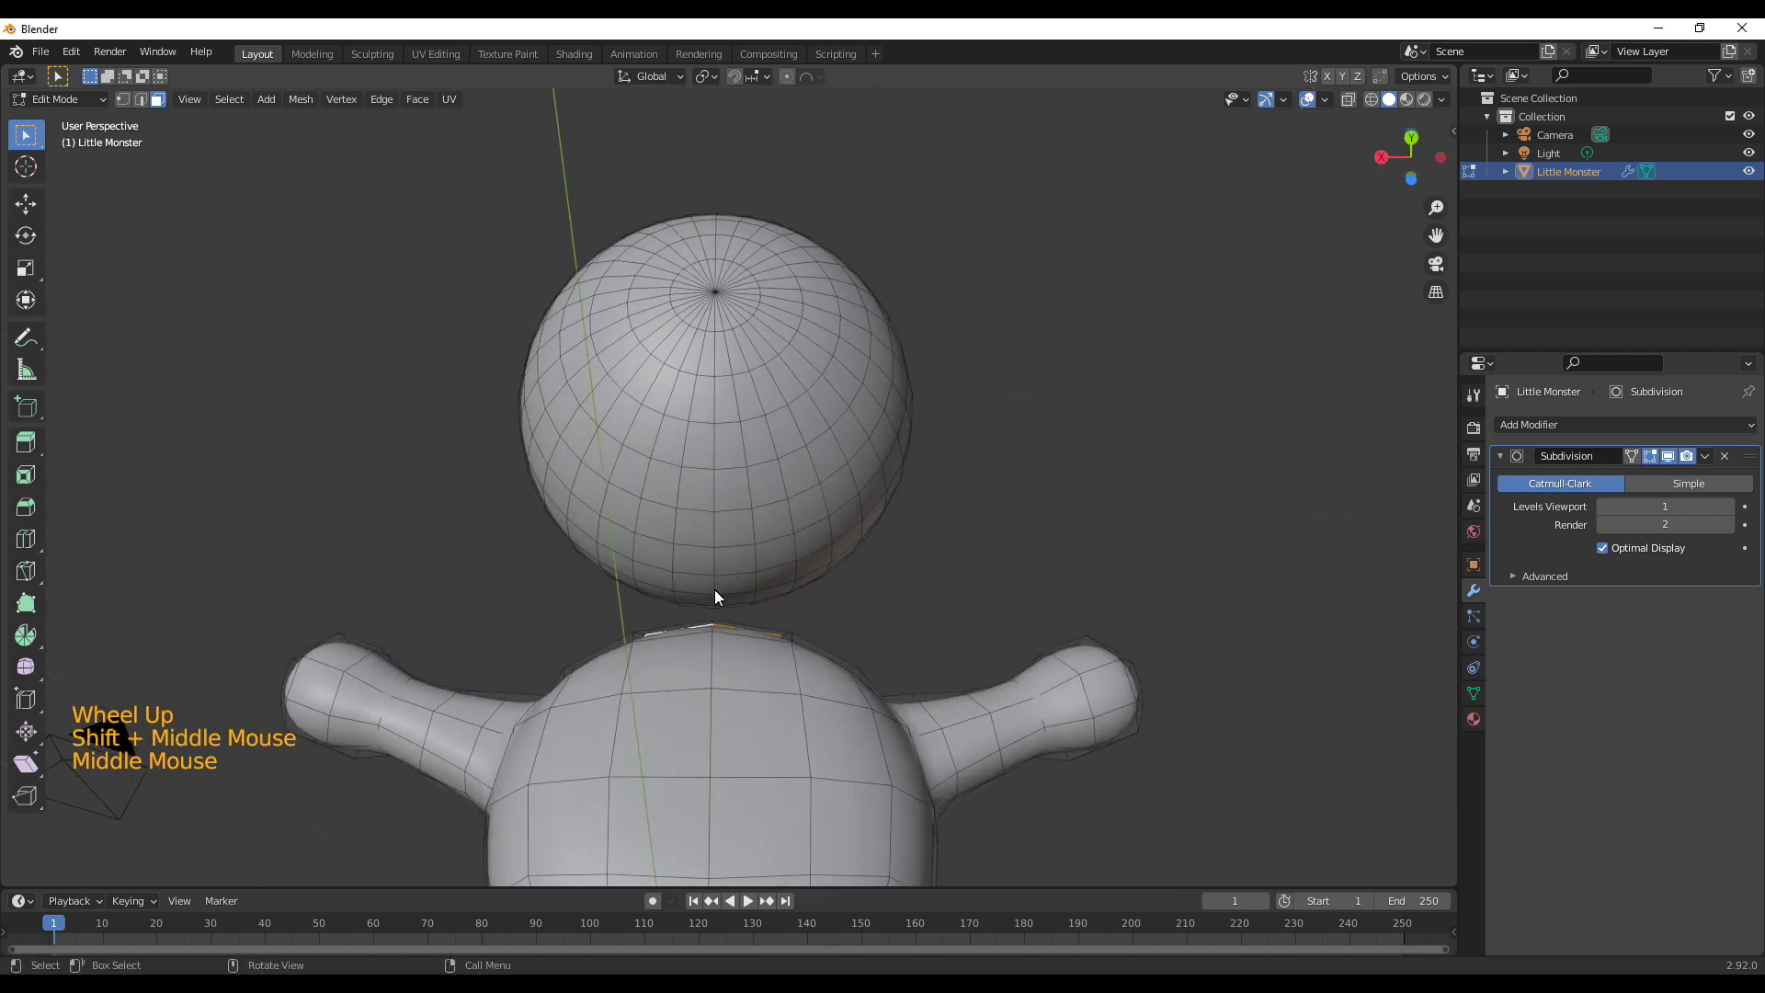
left_click(701, 590)
left_click(747, 588)
left_click(739, 604)
left_click(713, 605)
middle_click(812, 615)
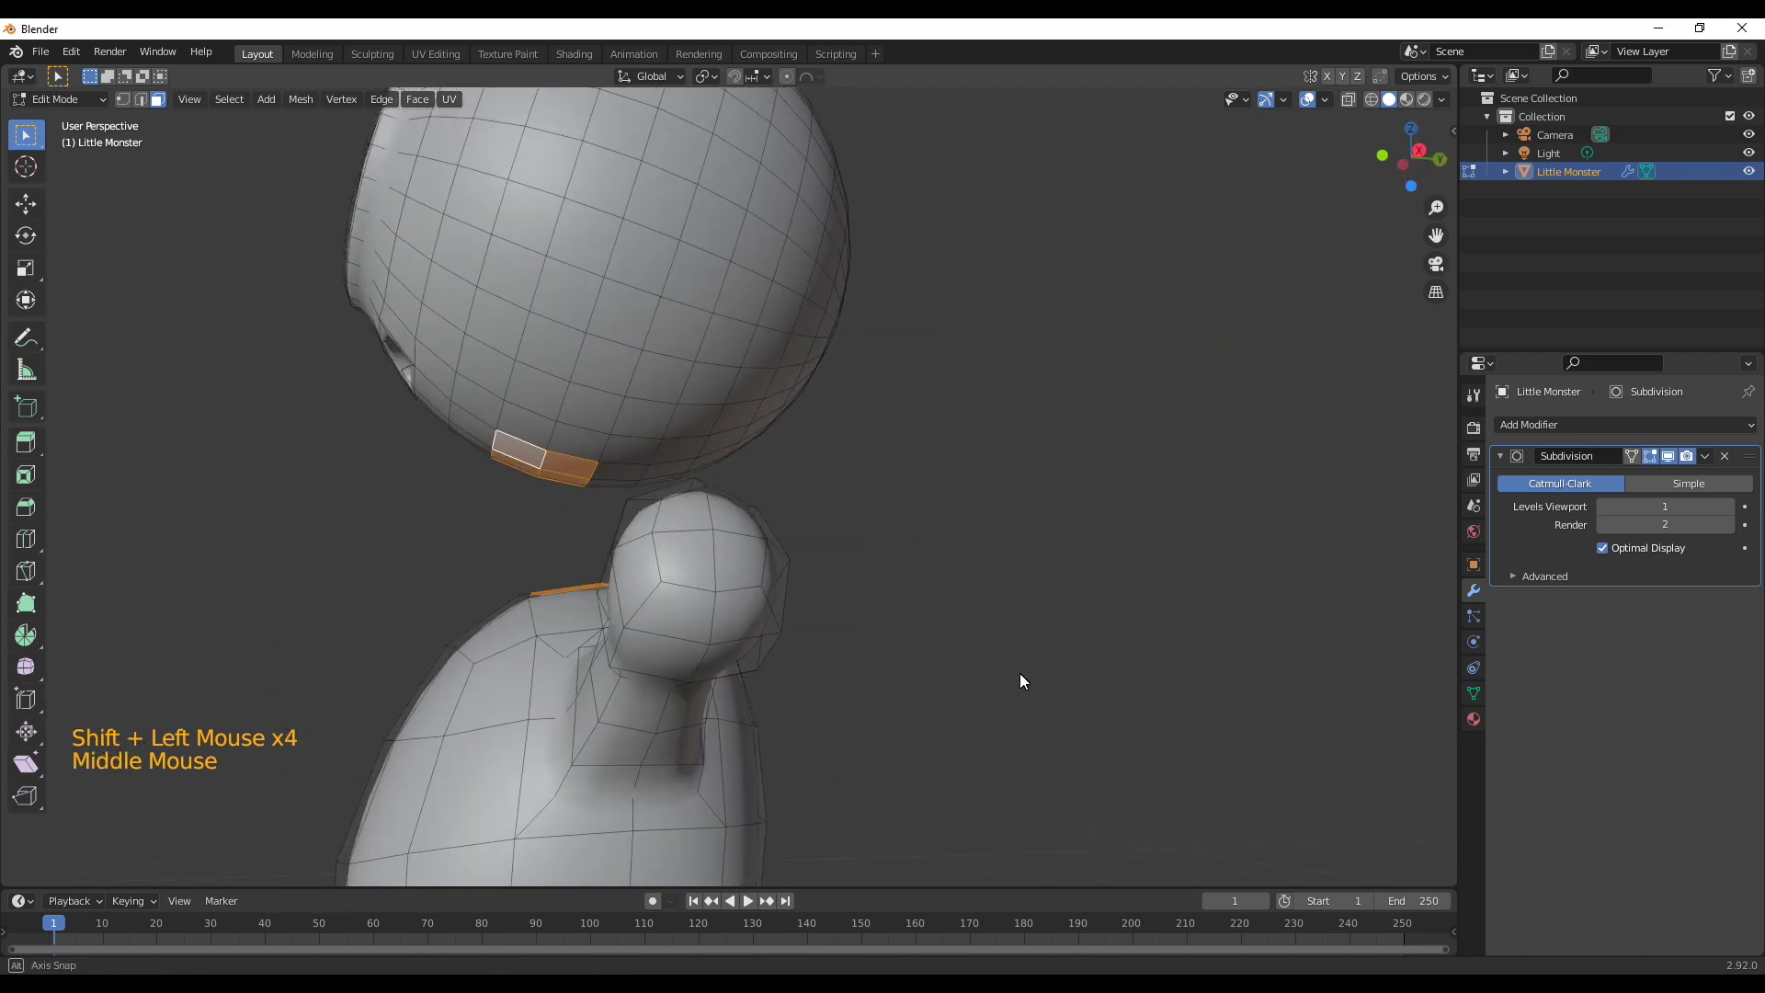
left_click(523, 449)
left_click(520, 465)
left_click(617, 486)
middle_click(612, 531)
left_click(734, 445)
middle_click(821, 525)
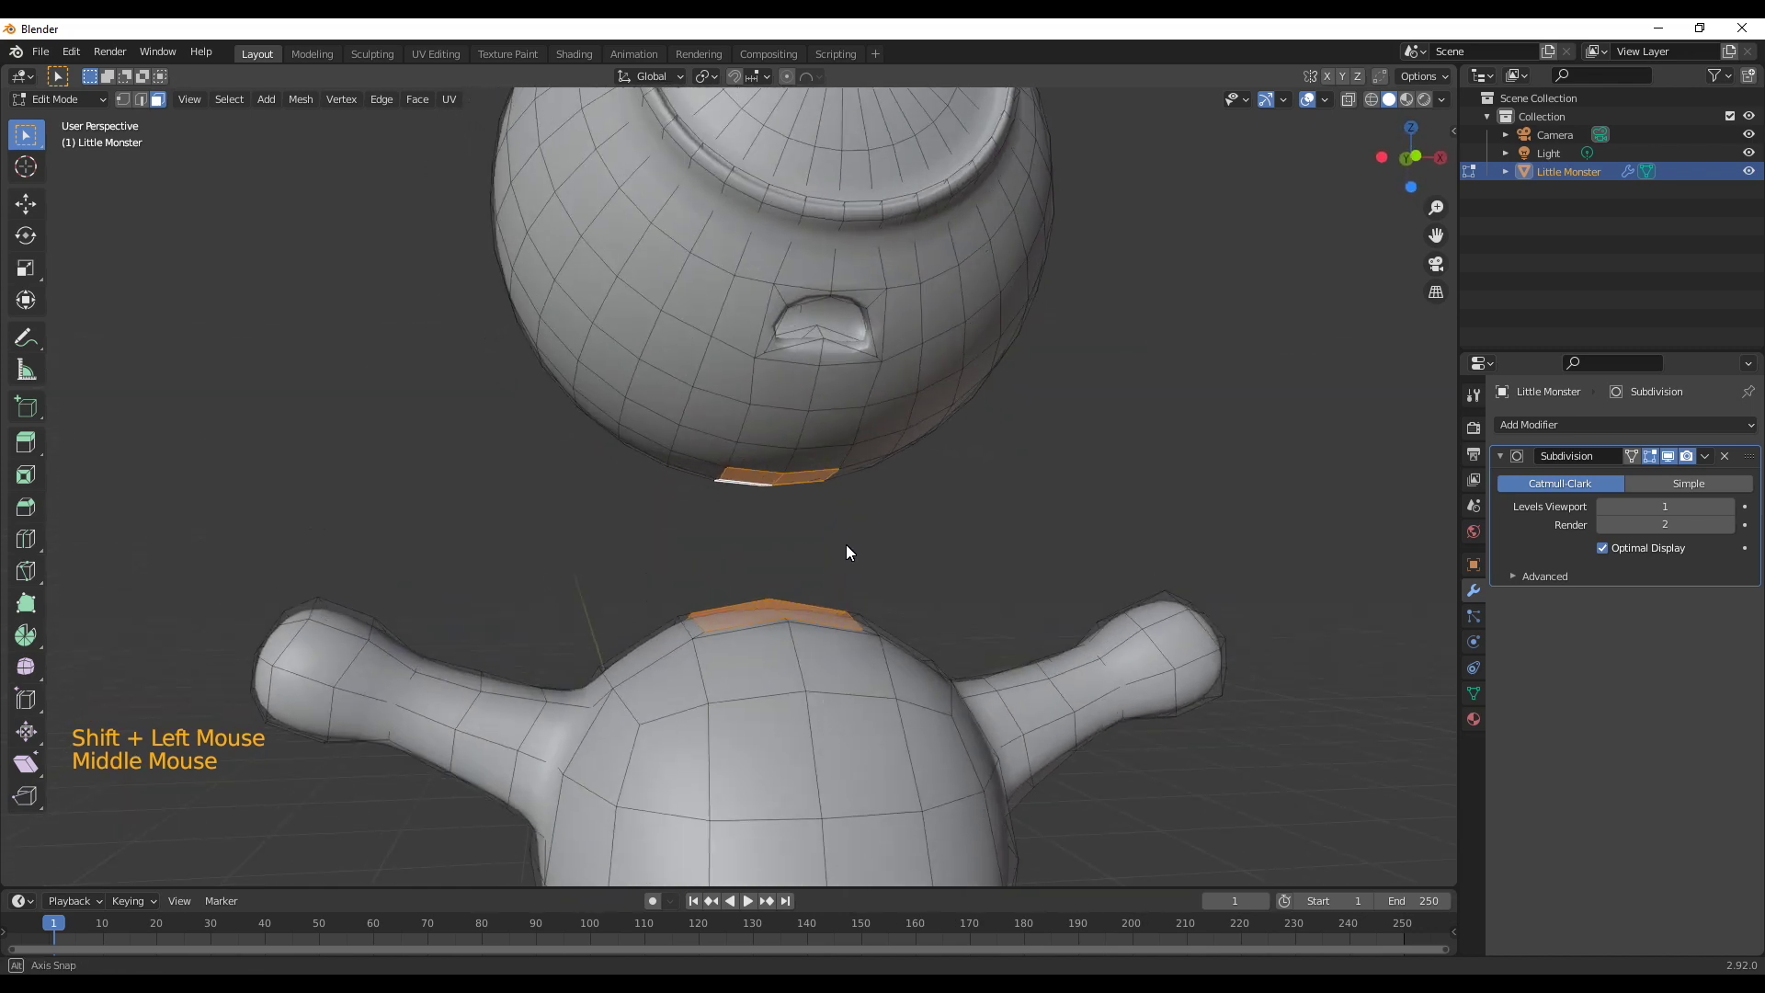
Delete those faces and bridge the head and neck openings with Bridge Edge Loops
key("F3")
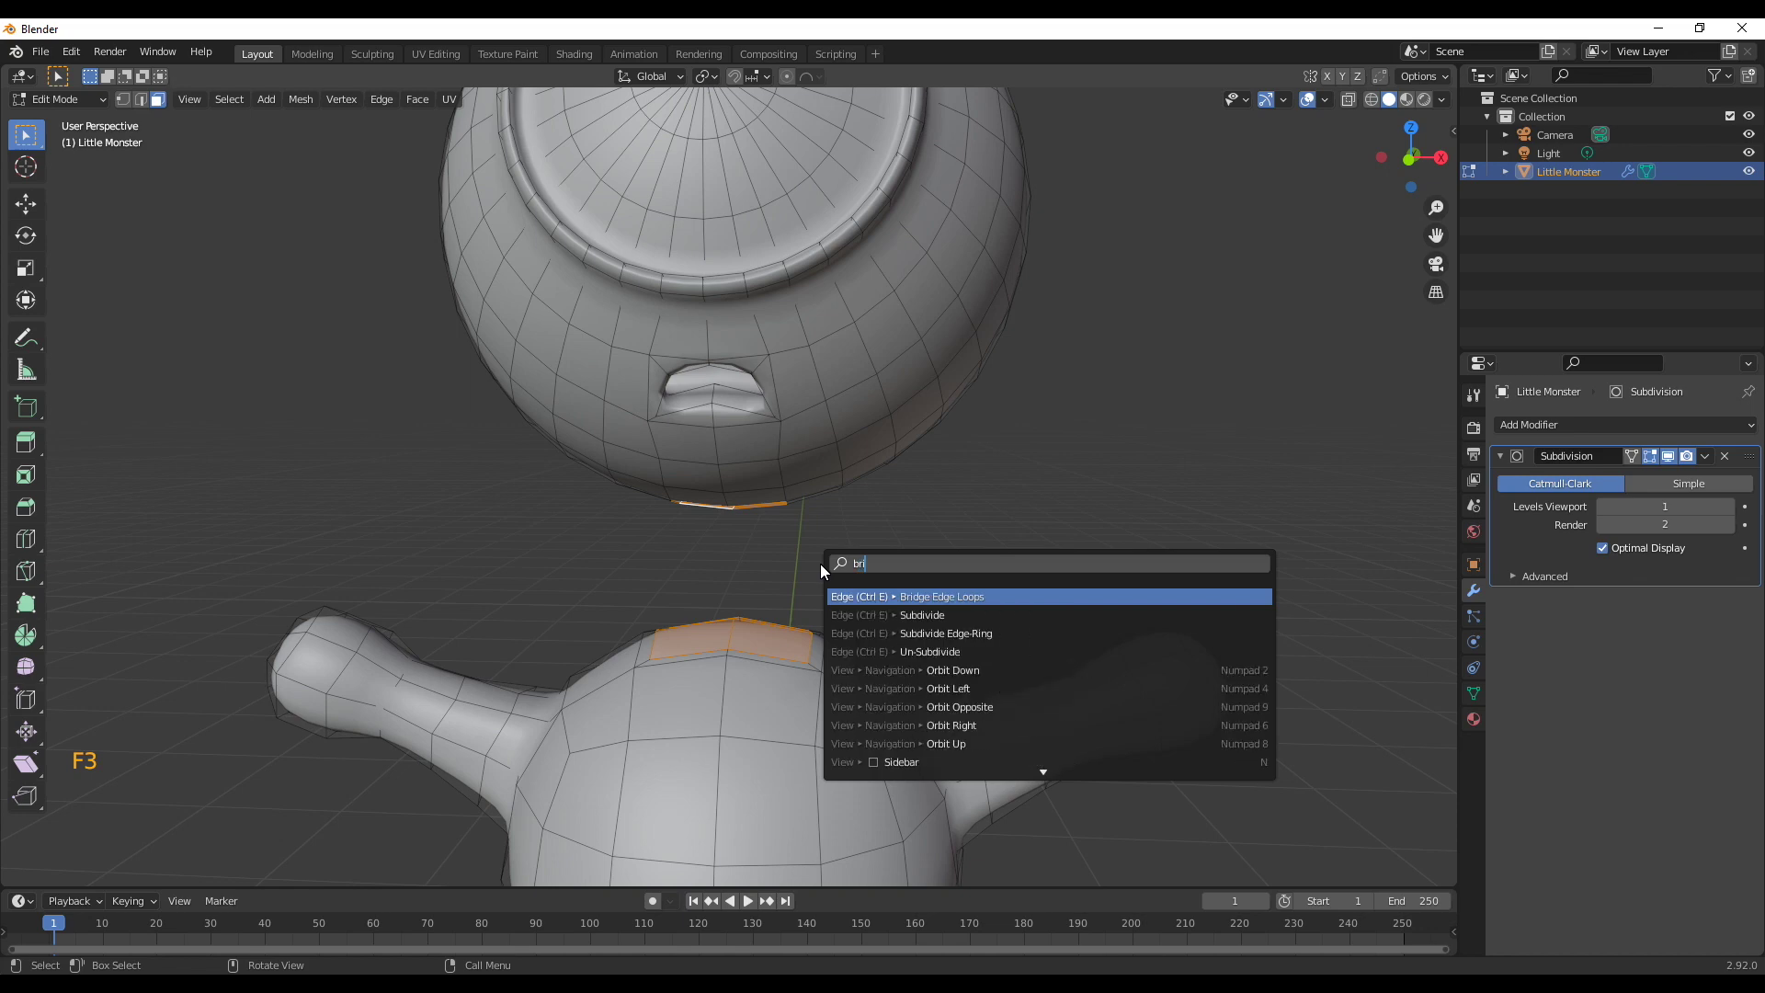
scroll("down", 3)
key("KP_1")
scroll("down", 3)
key("z")
Select all the head geometry and lower it onto the neck, then leave editing
left_click(420, 126)
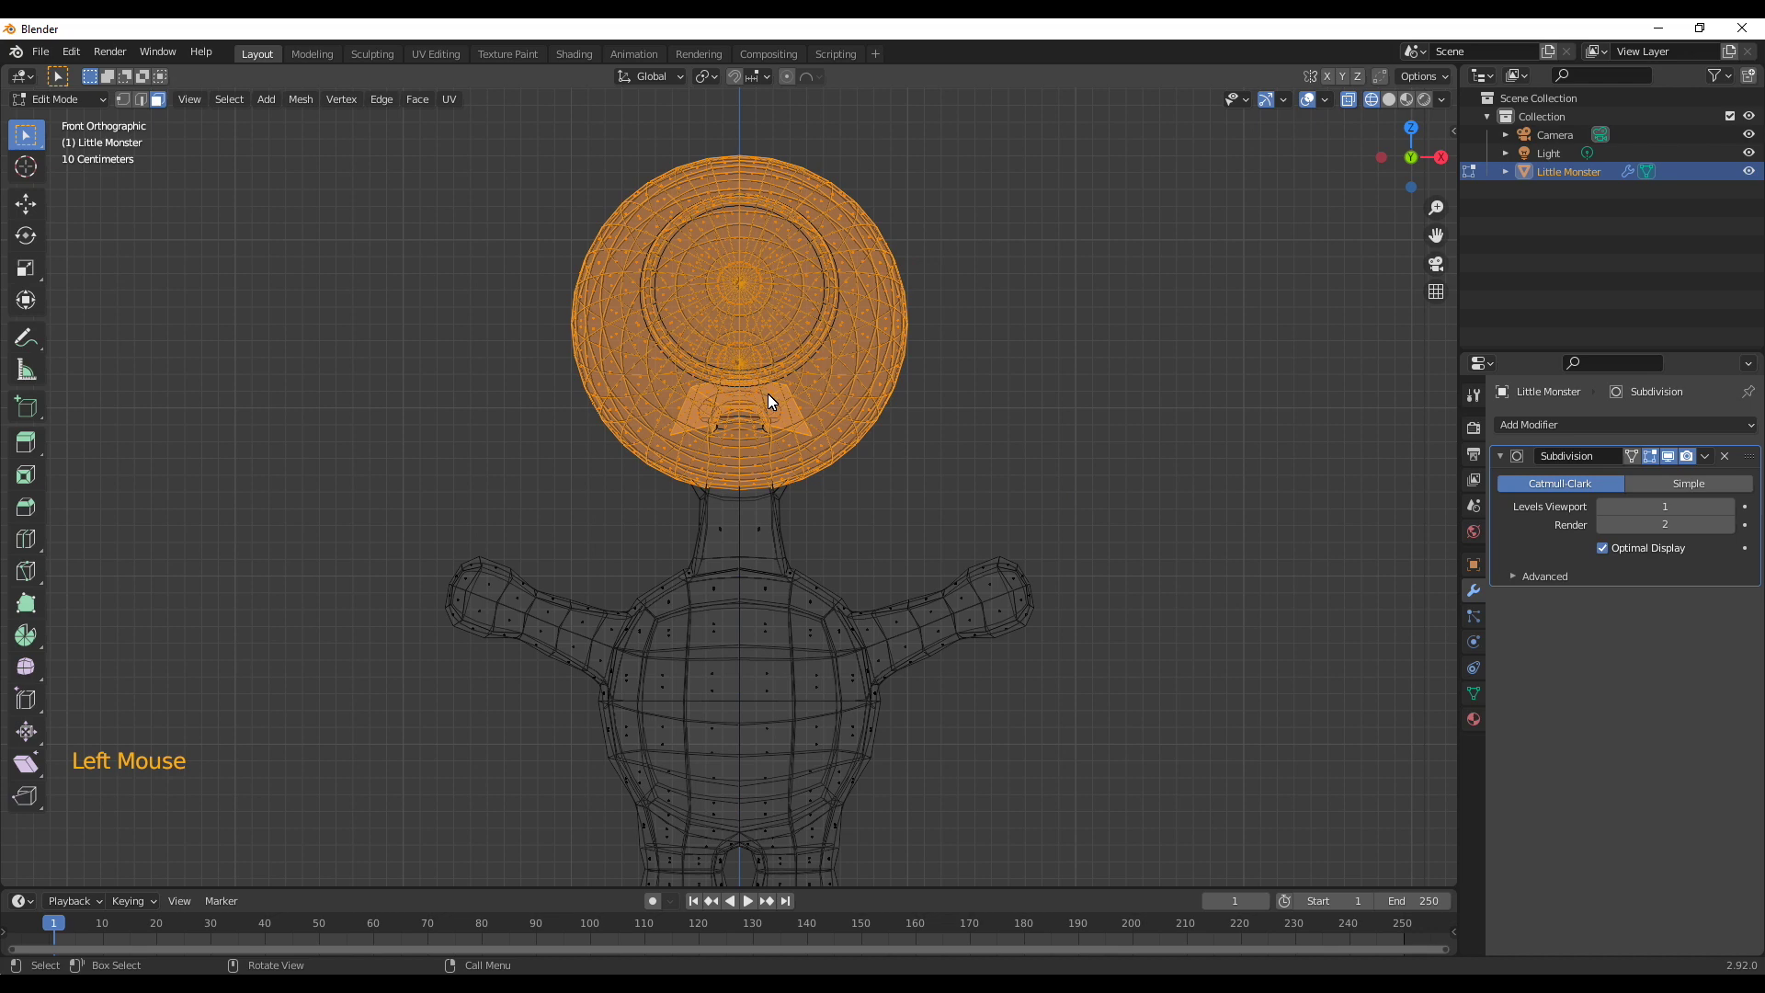
key("g")
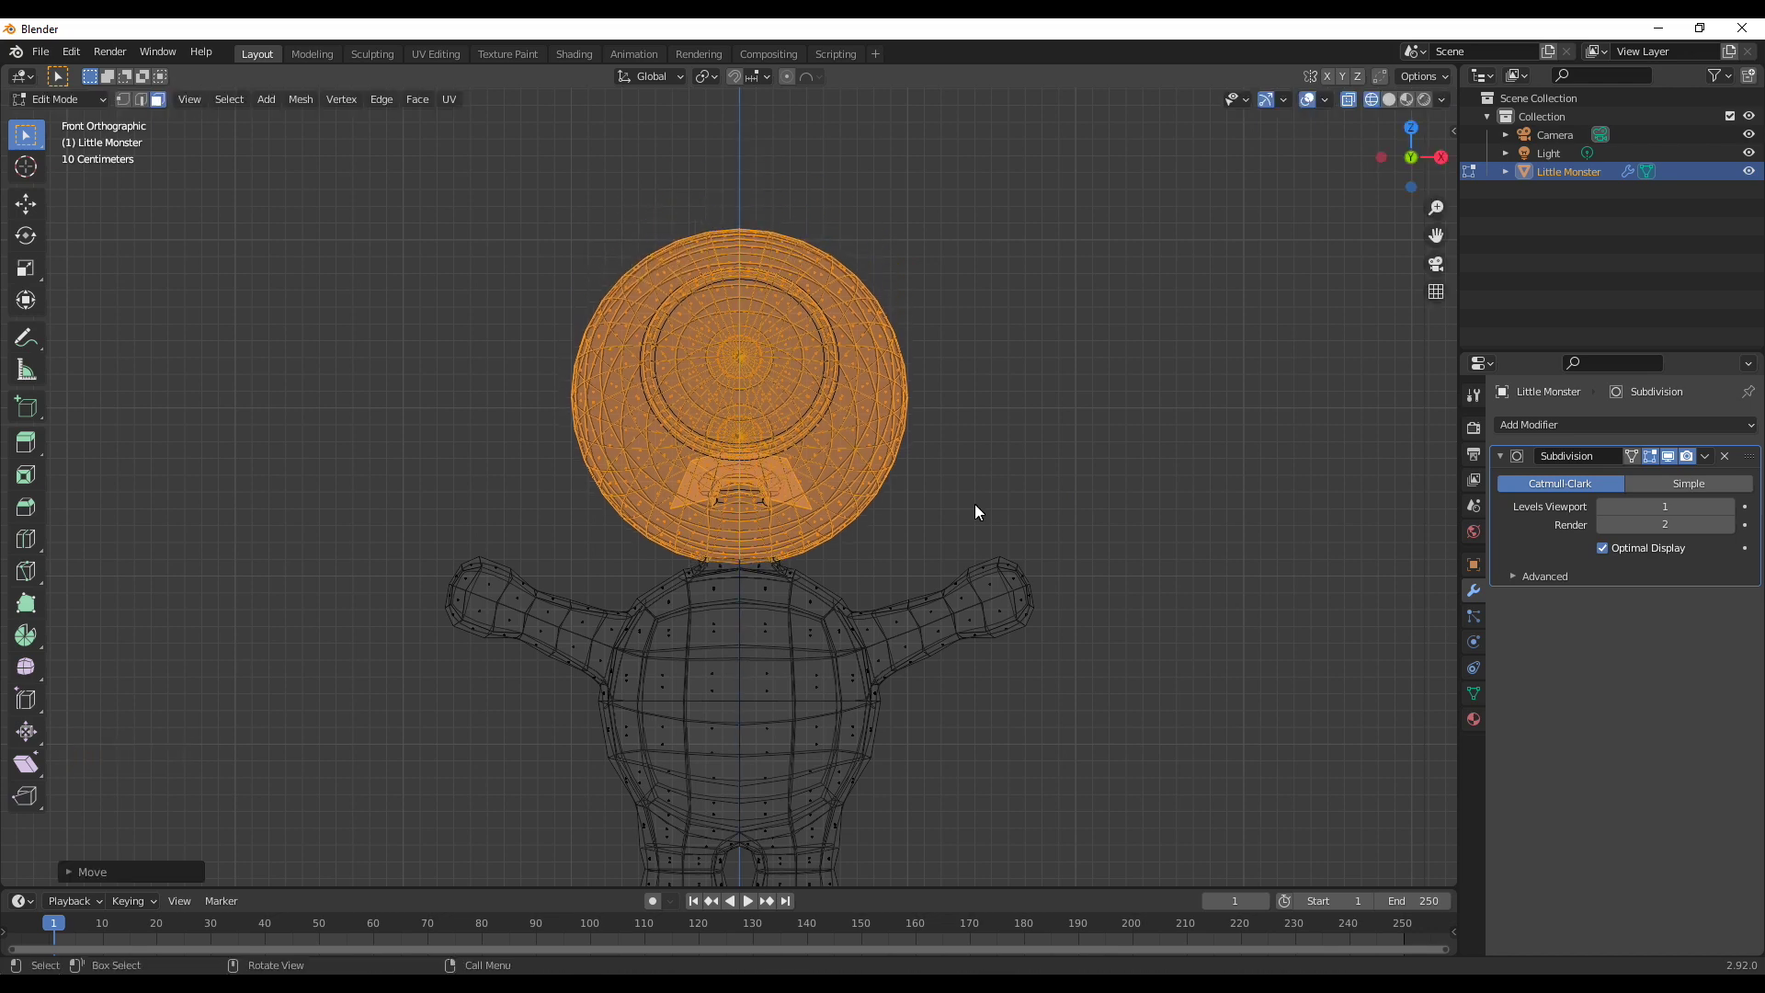
key("Tab")
scroll("down", 3)
Reselect the Little Monster body and enter Edit Mode with the view framed on its feet
left_click(979, 498)
left_click(1390, 105)
middle_click(1133, 475)
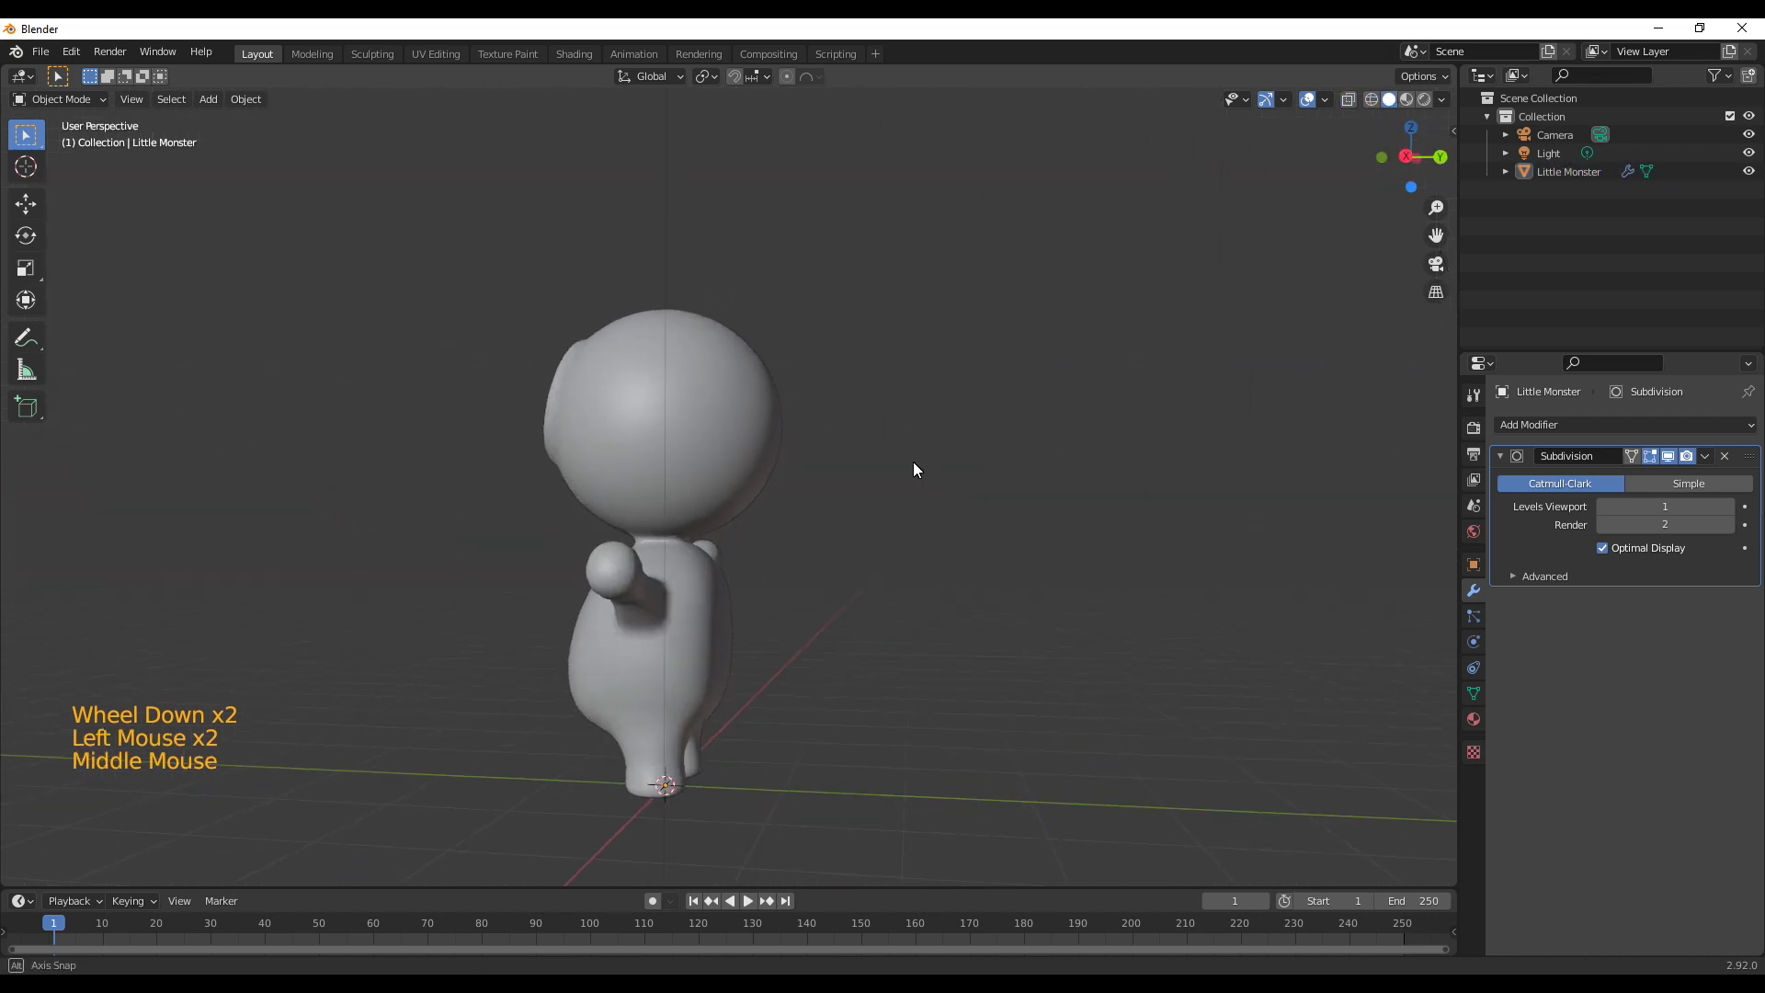
scroll("down", 3)
middle_click(724, 653)
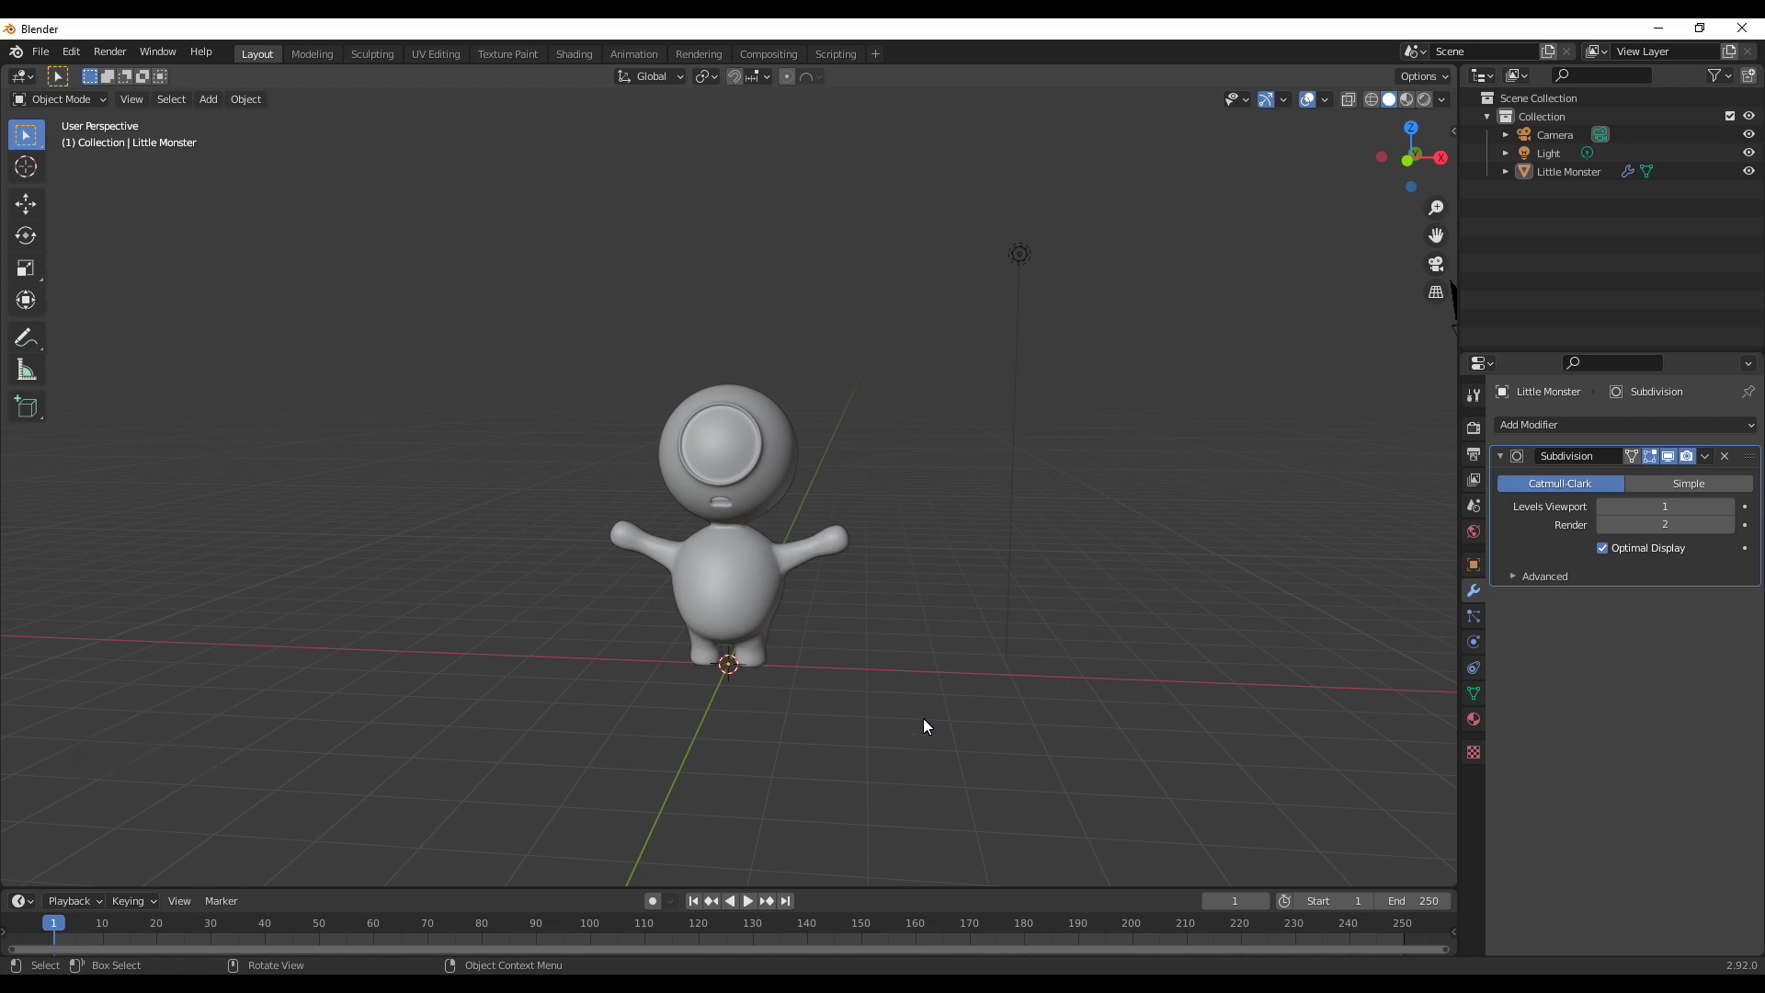
middle_click(857, 694)
left_click(727, 568)
key("Tab")
scroll("up", 3)
middle_click(742, 732)
scroll("up", 3)
key("1")
middle_click(918, 723)
Nudge a front foot vertex with Proportional Editing for a smooth reshaping of the foot
left_click(890, 639)
middle_click(933, 694)
left_click(784, 648)
middle_click(744, 843)
key("o")
key("g")
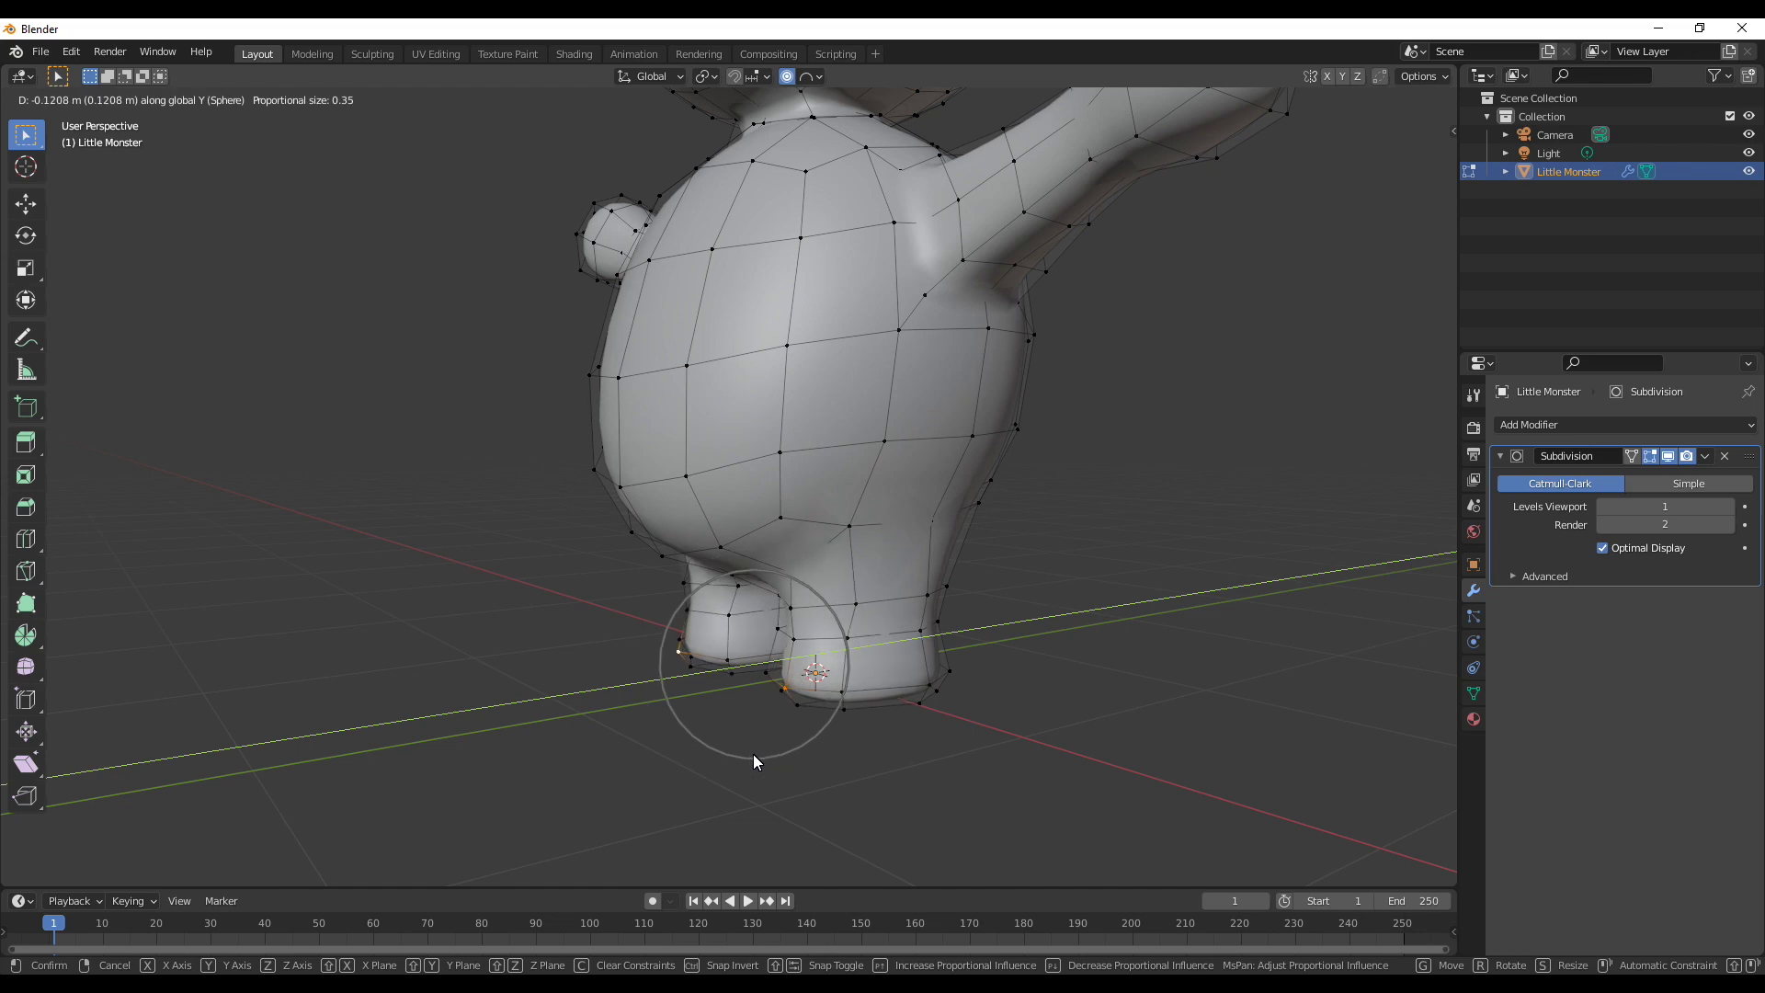
middle_click(804, 770)
scroll("down", 3)
middle_click(740, 640)
middle_click(822, 678)
left_click(990, 509)
Proportionally scale another foot vertex, then start narrowing the body along X
middle_click(666, 615)
left_click(683, 530)
middle_click(928, 695)
key("s")
middle_click(885, 522)
middle_click(879, 595)
middle_click(873, 628)
left_click(918, 511)
middle_click(794, 614)
left_click(790, 552)
middle_click(767, 561)
key("s")
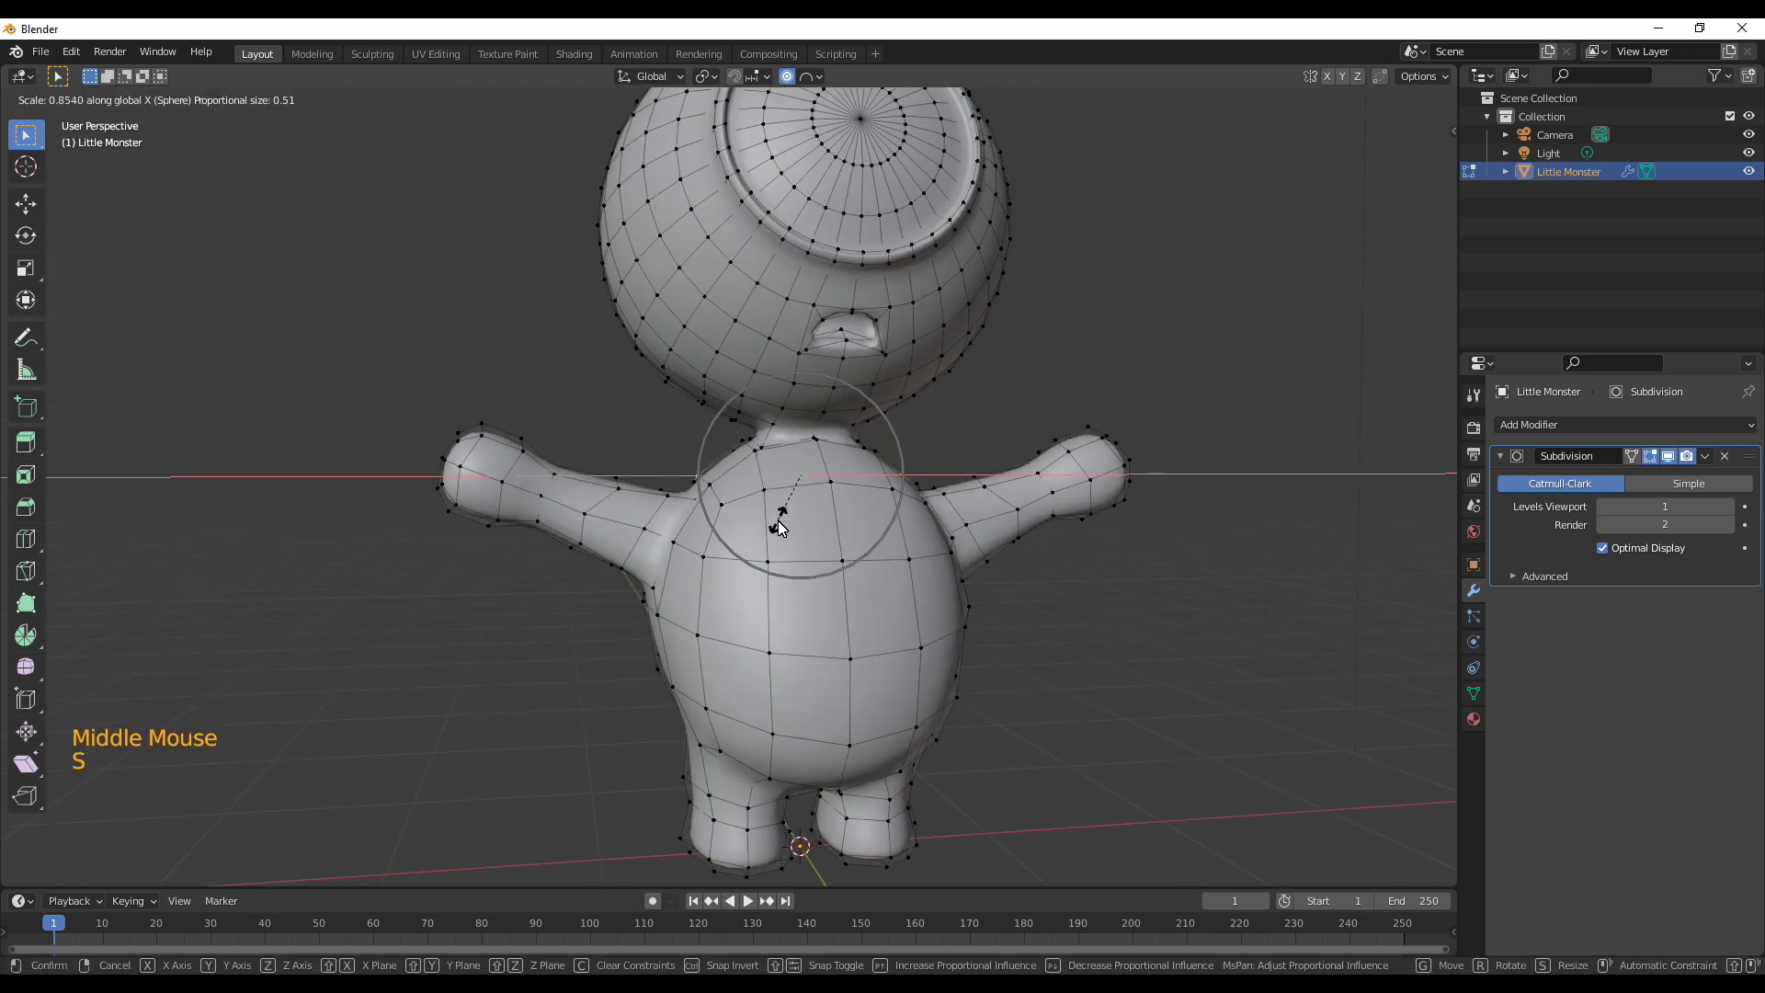
Build a skinned vertex strand rising from the head and bend it into an antenna stalk
key("g")
middle_click(818, 617)
scroll("down", 3)
middle_click(827, 586)
middle_click(866, 556)
middle_click(767, 695)
key("3")
scroll("up", 3)
middle_click(633, 680)
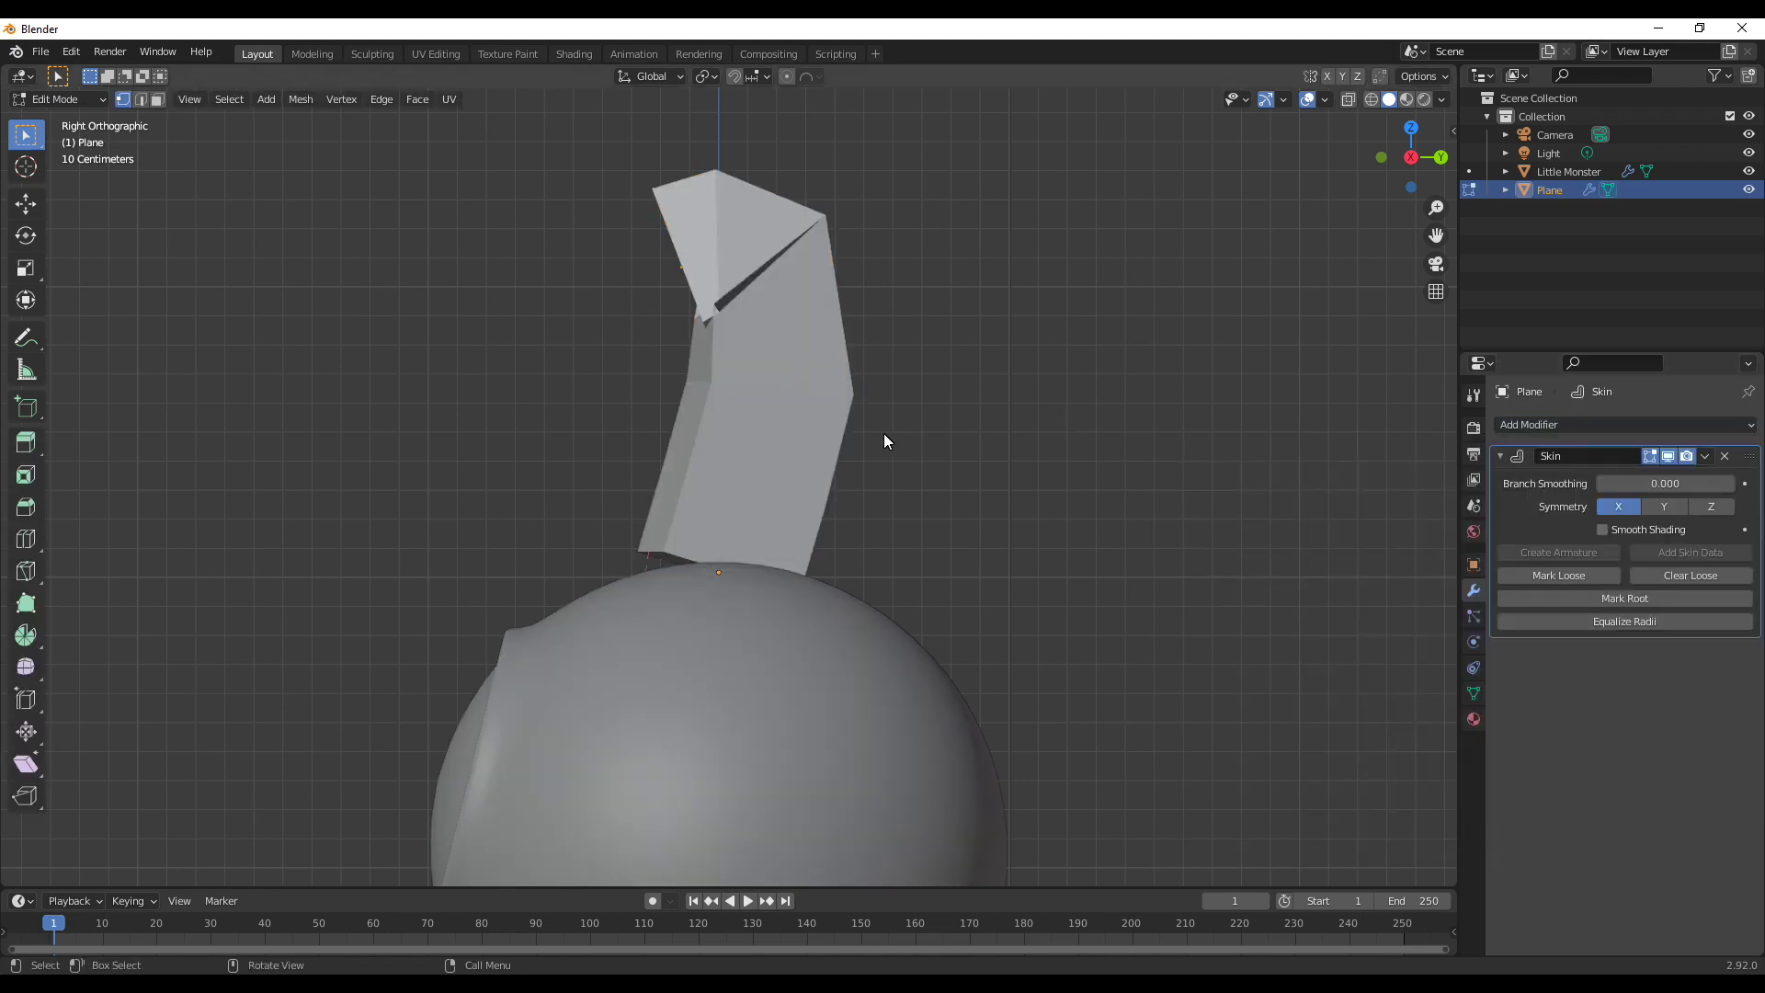
Select the whole antenna mesh and shrink its skin radius into a thin stalk
key("n")
key("a")
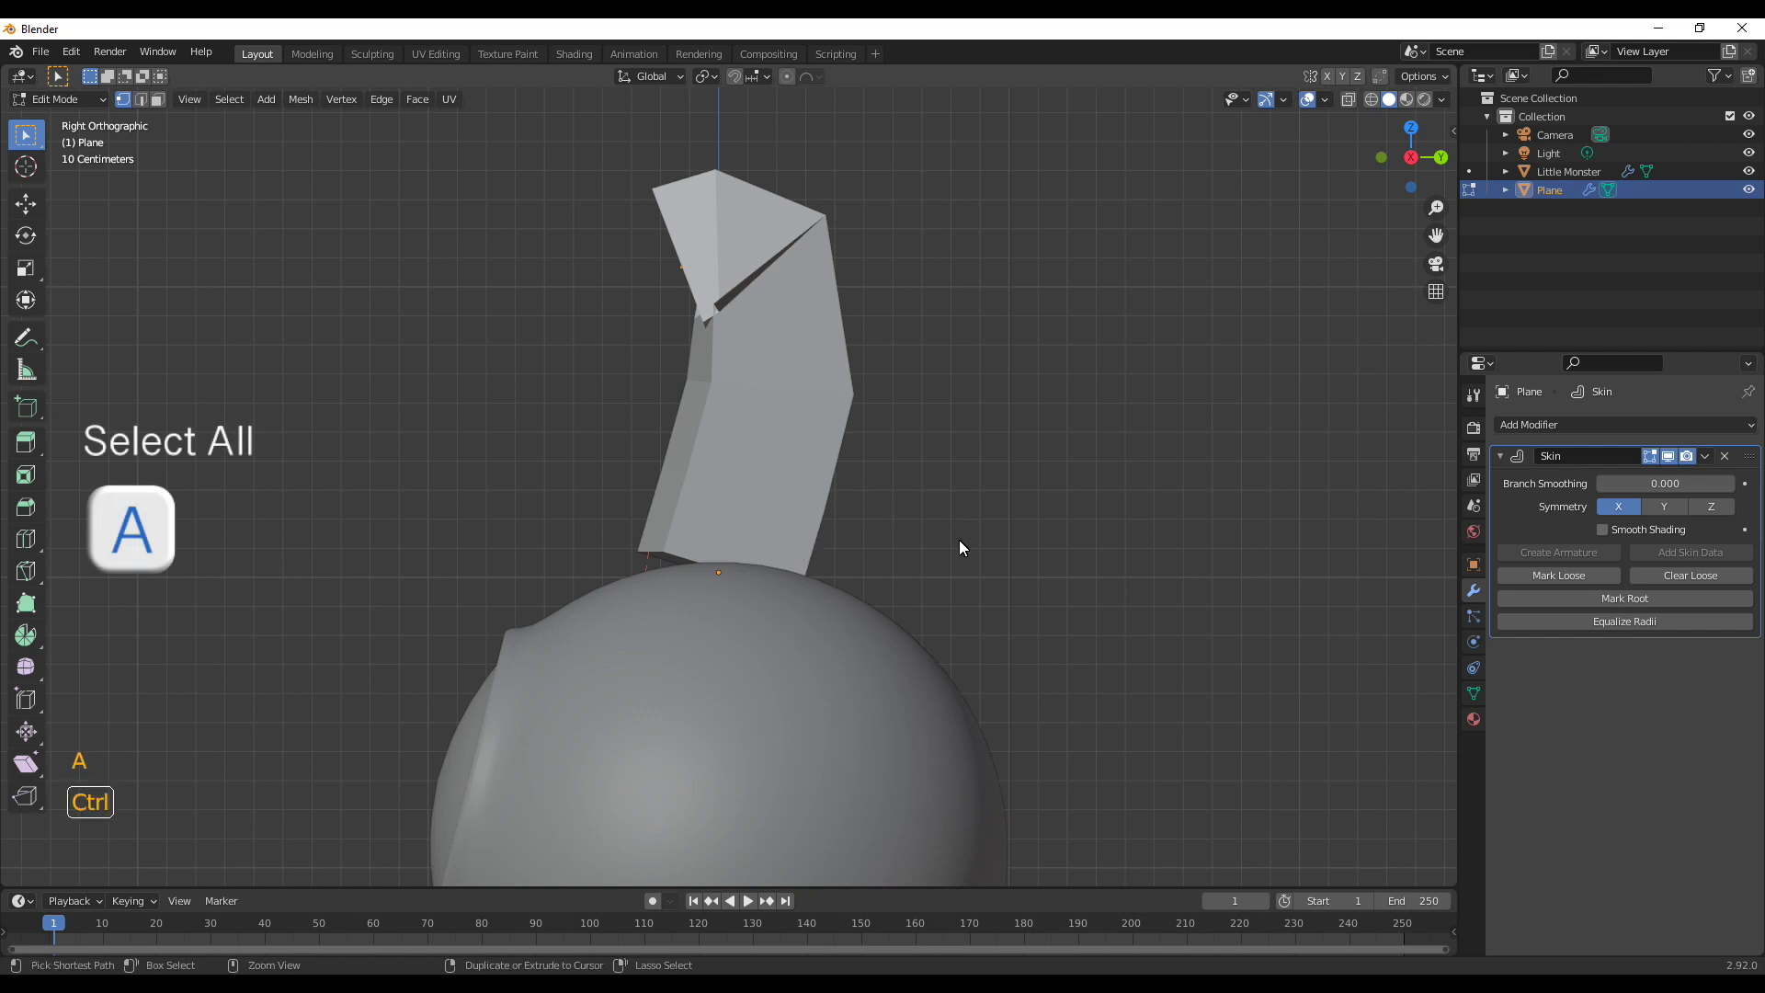
key("ctrl+a")
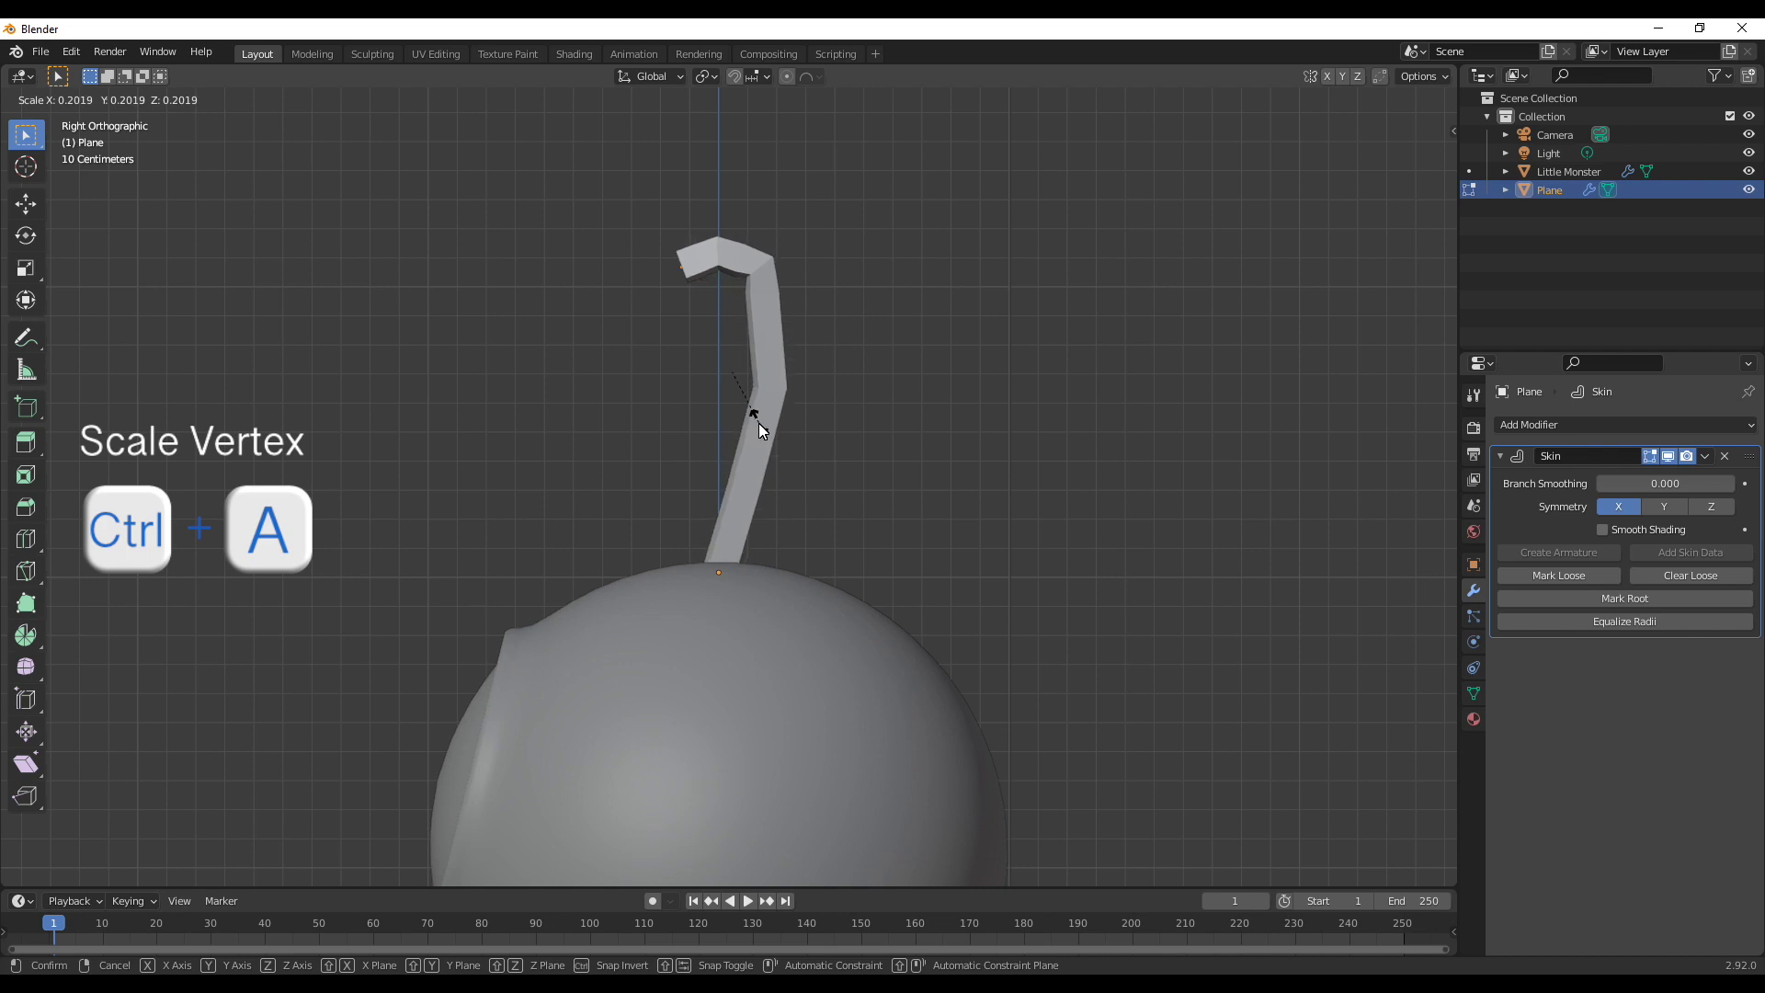
Add a Subdivision Surface modifier to the antenna and return to Object Mode
left_click(1540, 430)
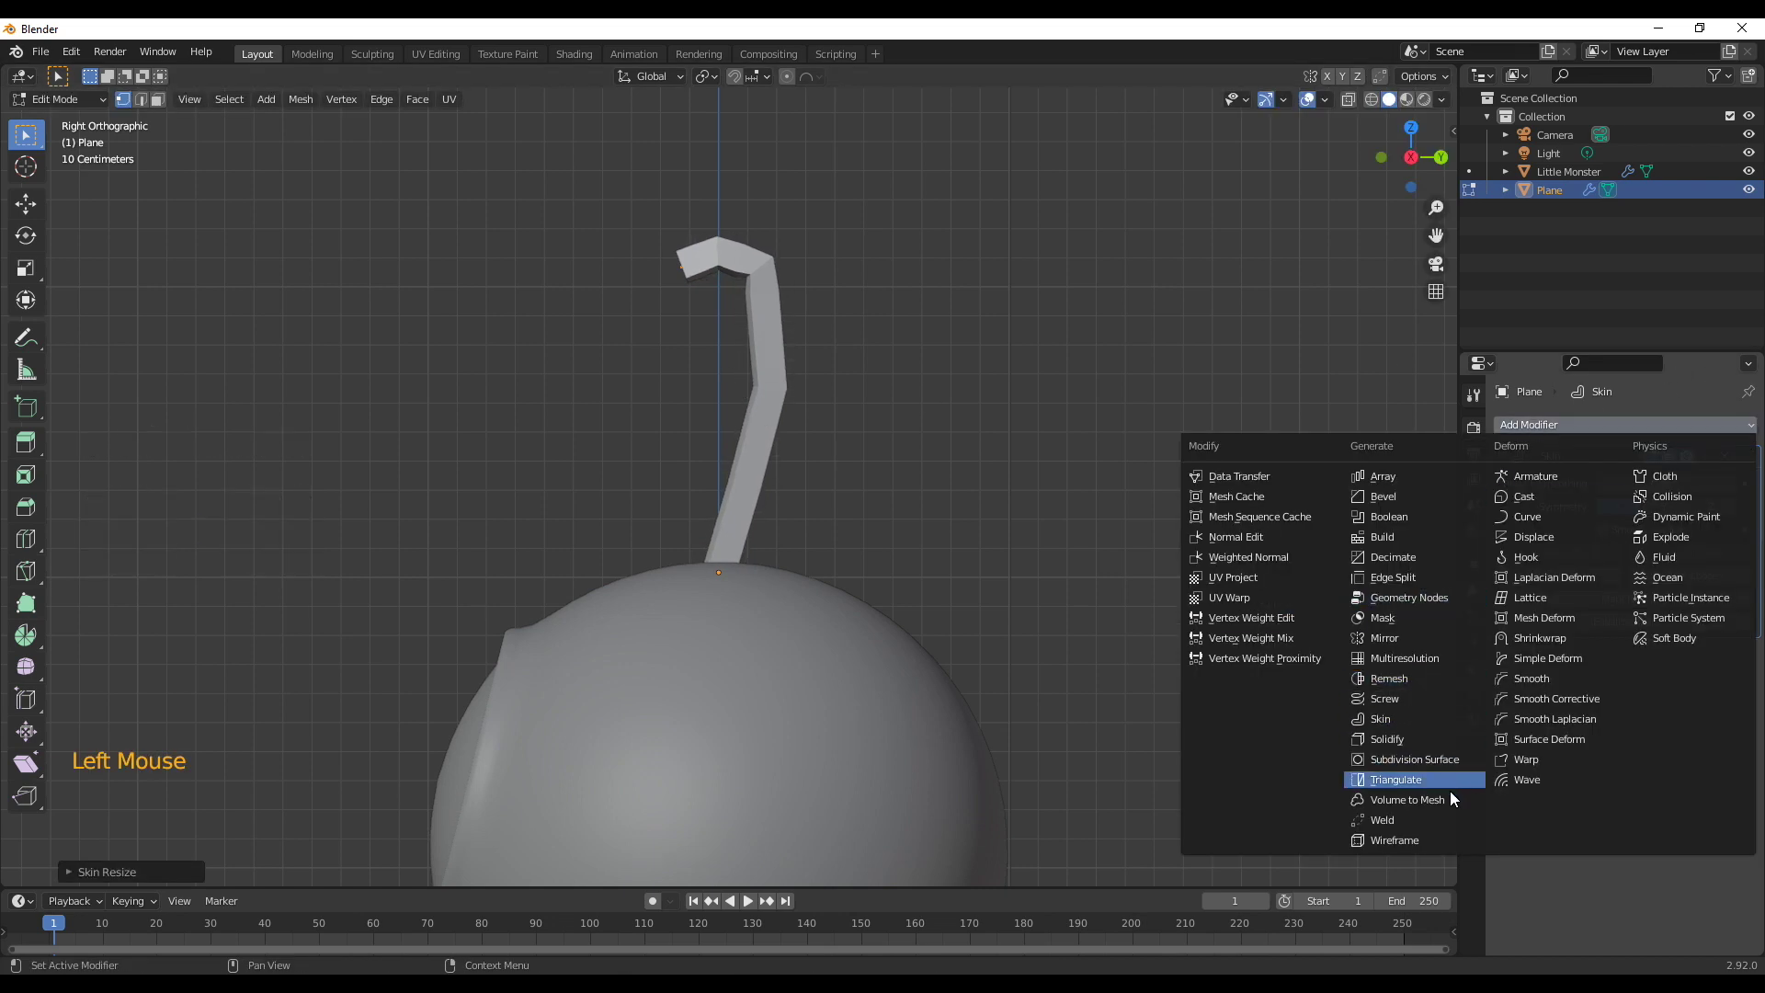
middle_click(887, 465)
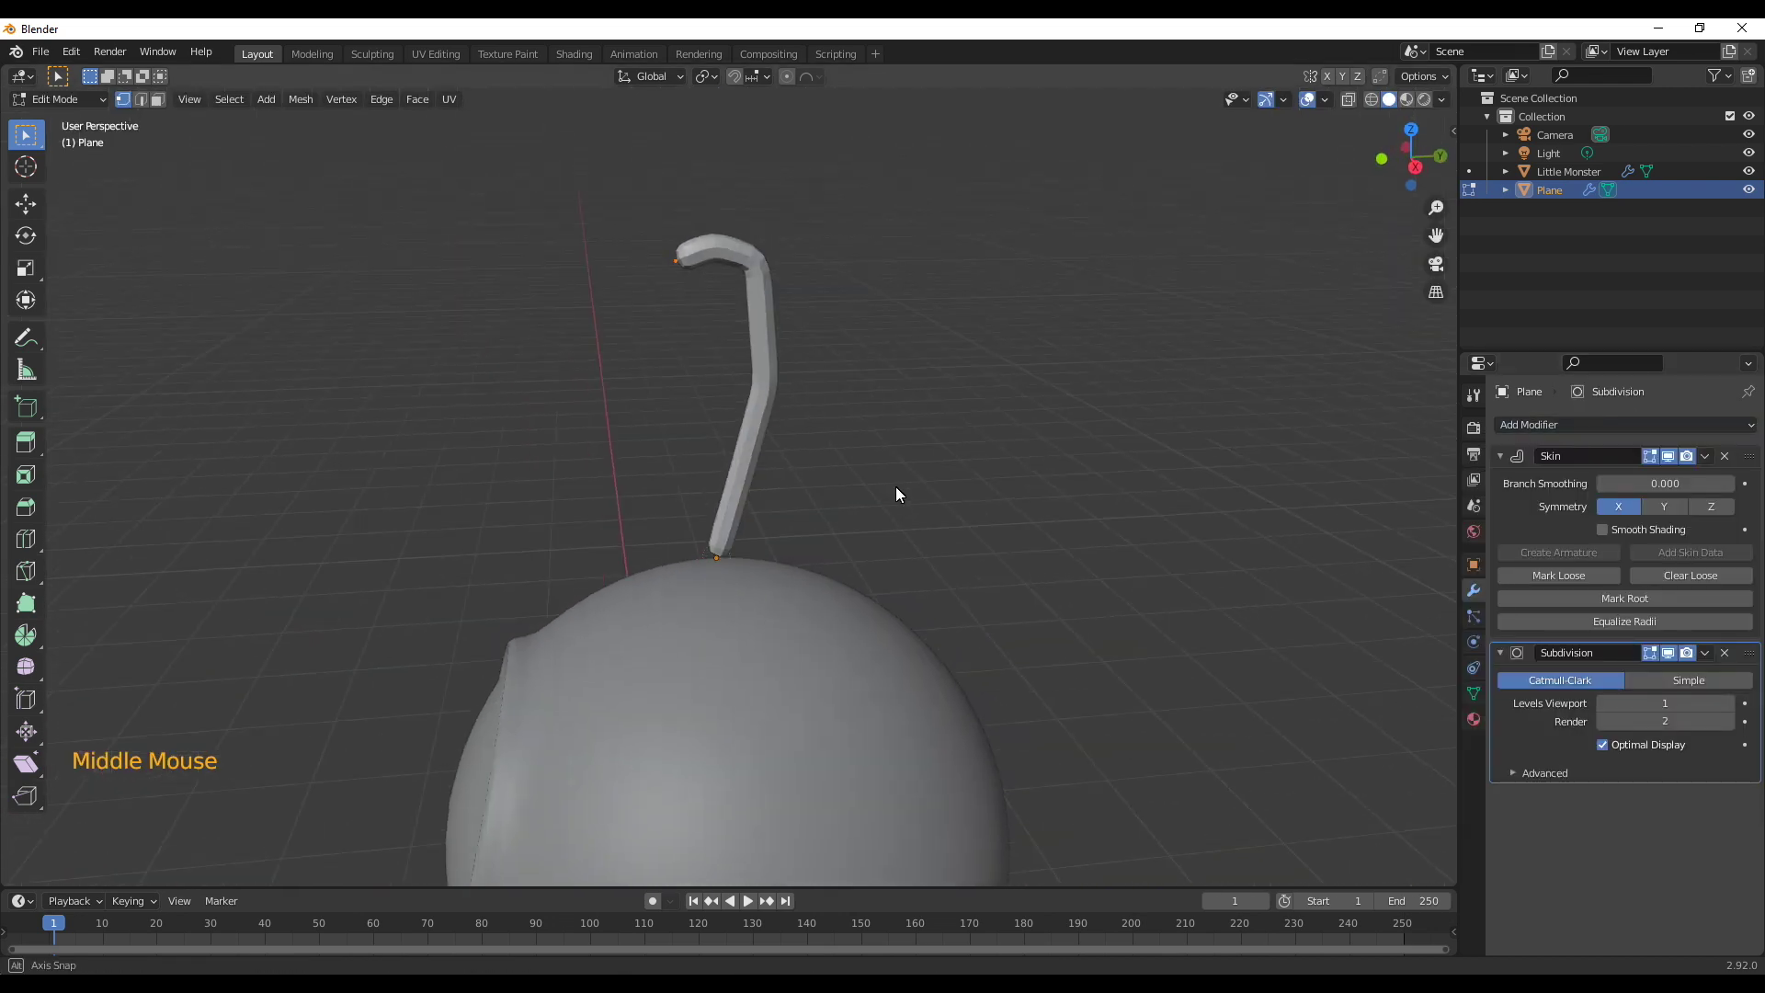
scroll("up", 3)
key("Tab")
key("Tab")
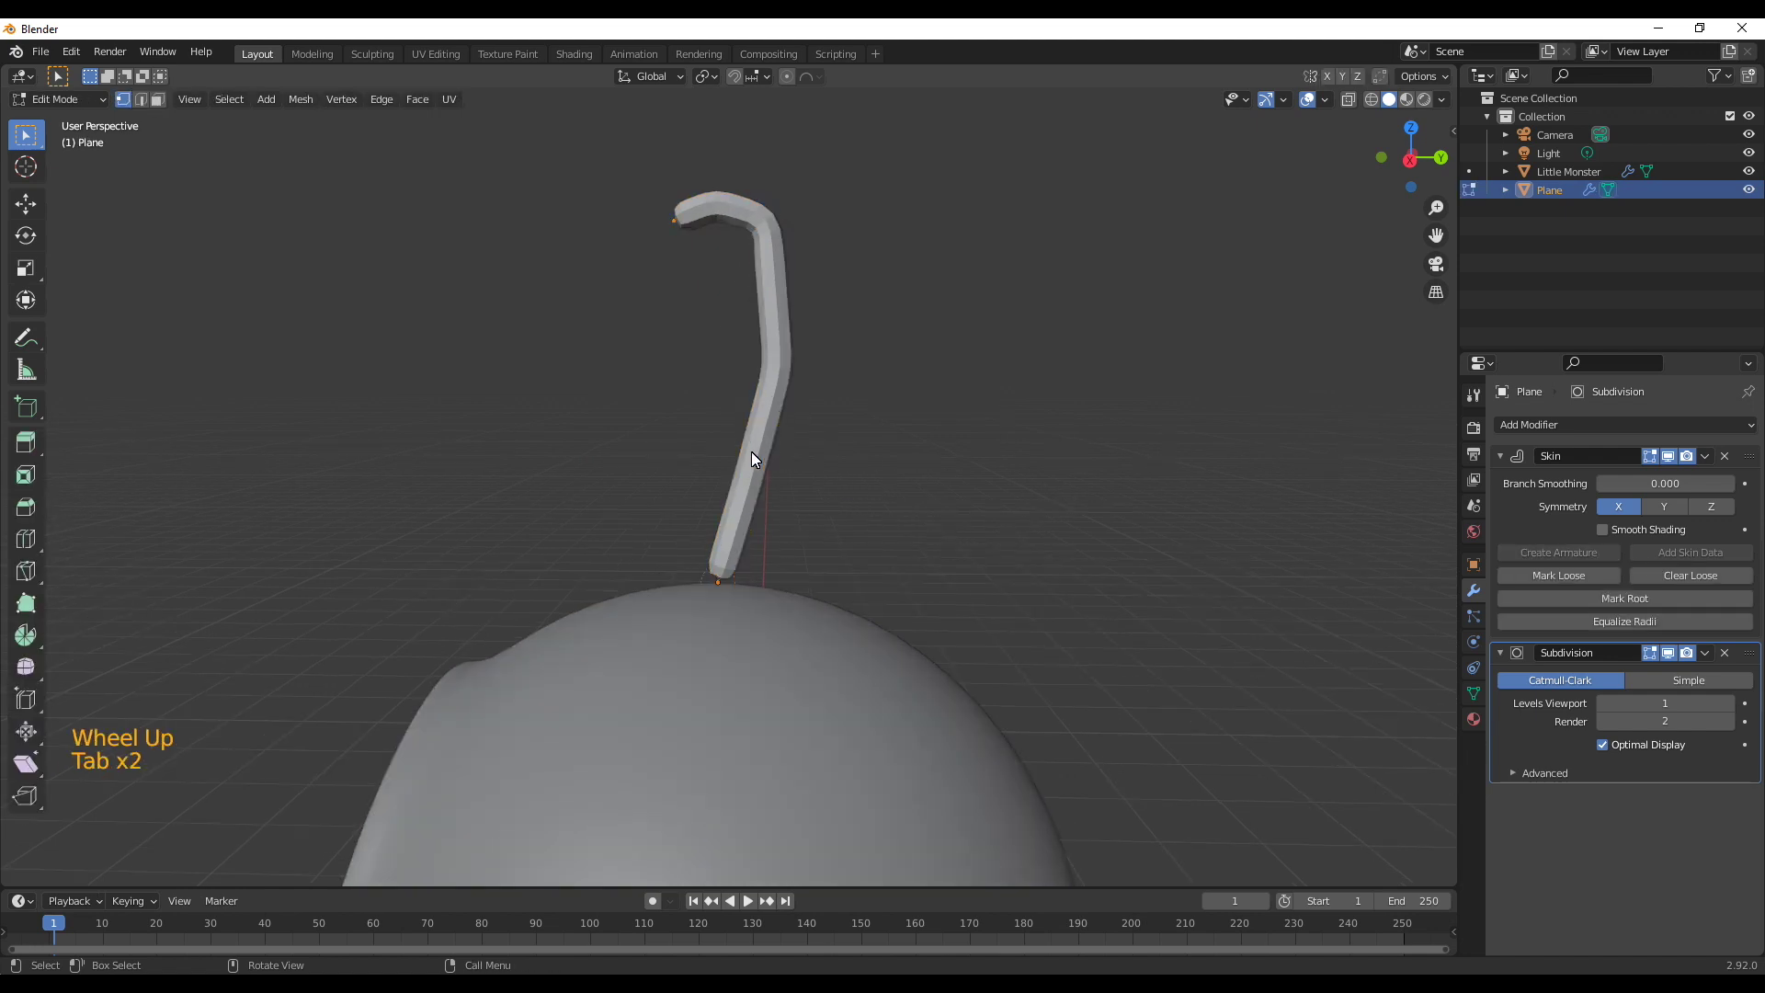
key("Tab")
Lower the antenna so its base sits on the monster's head and re-enter Edit Mode
key("g")
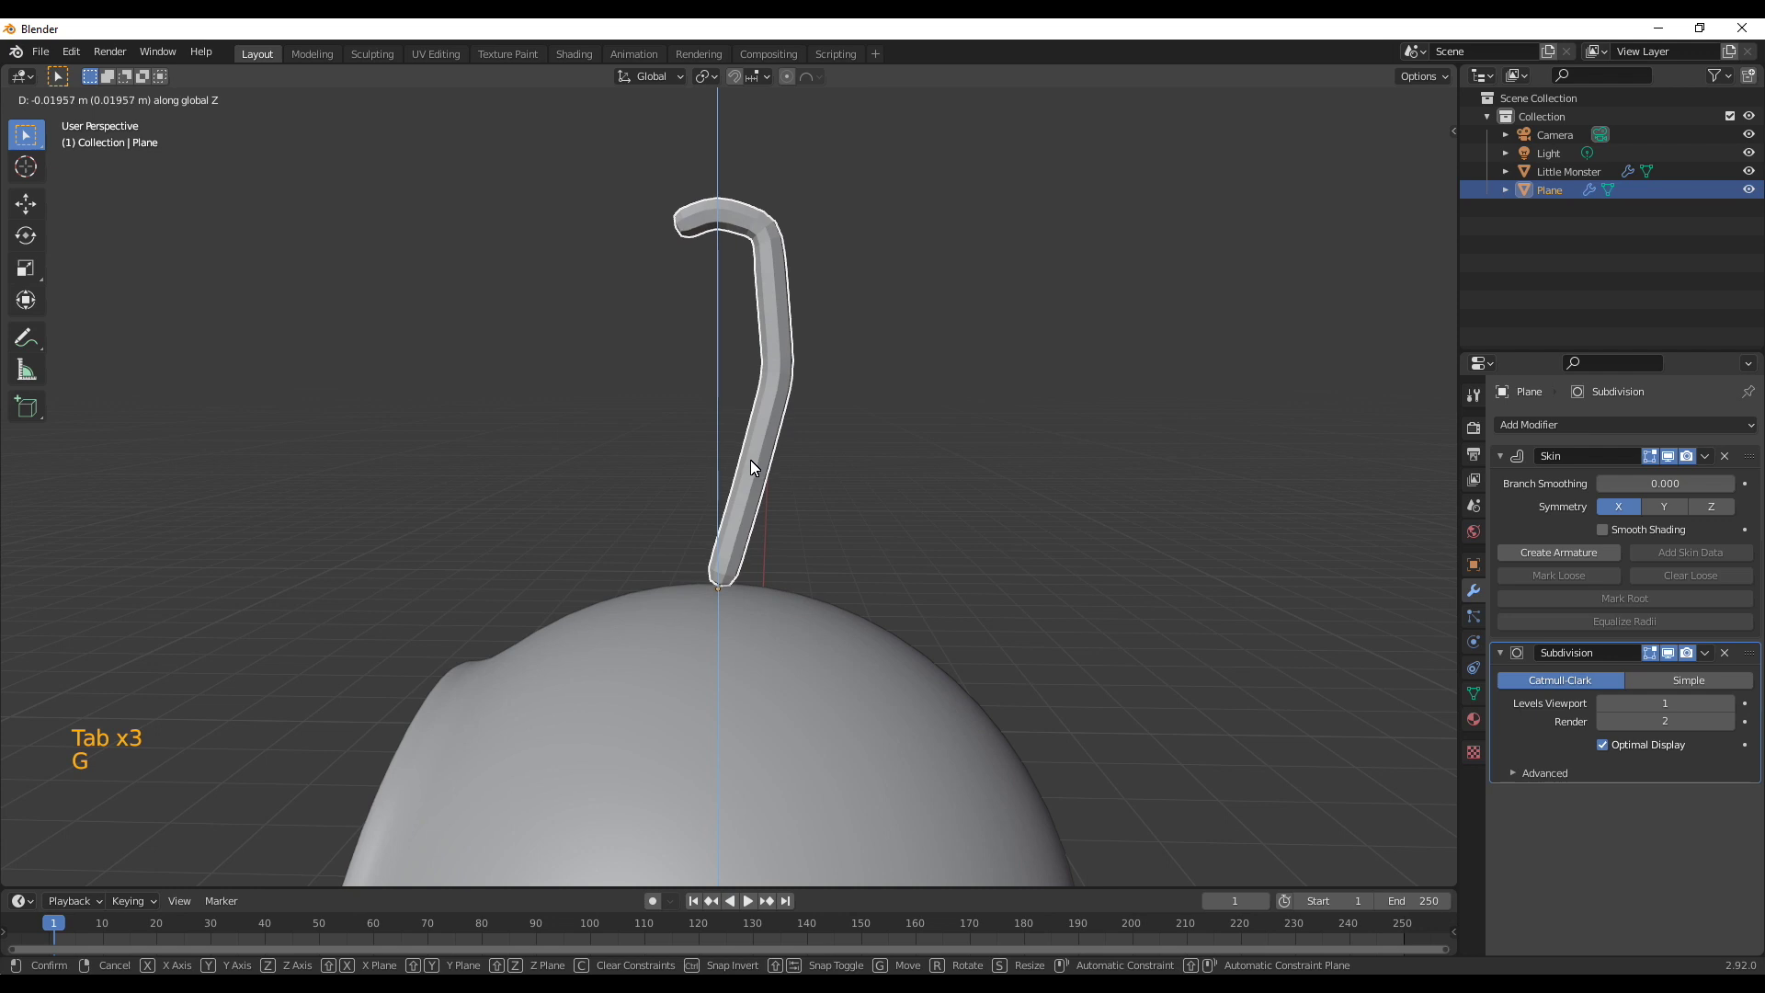
middle_click(710, 609)
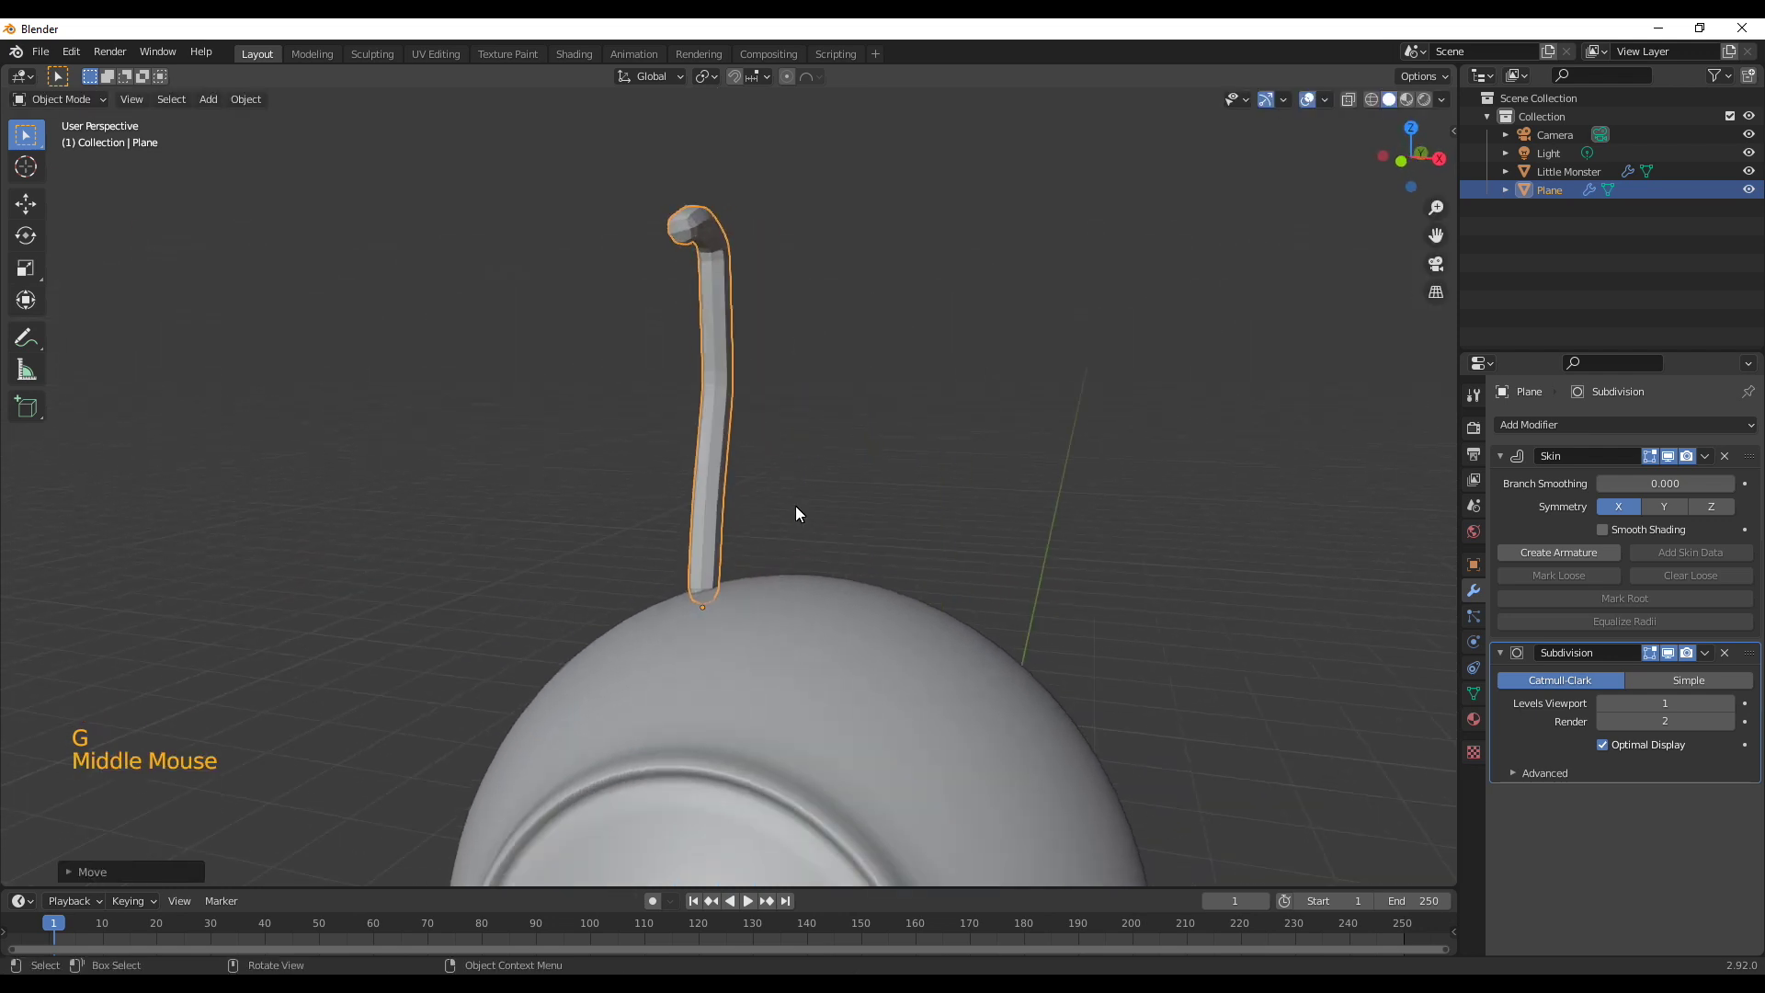
key("KP_1")
scroll("up", 3)
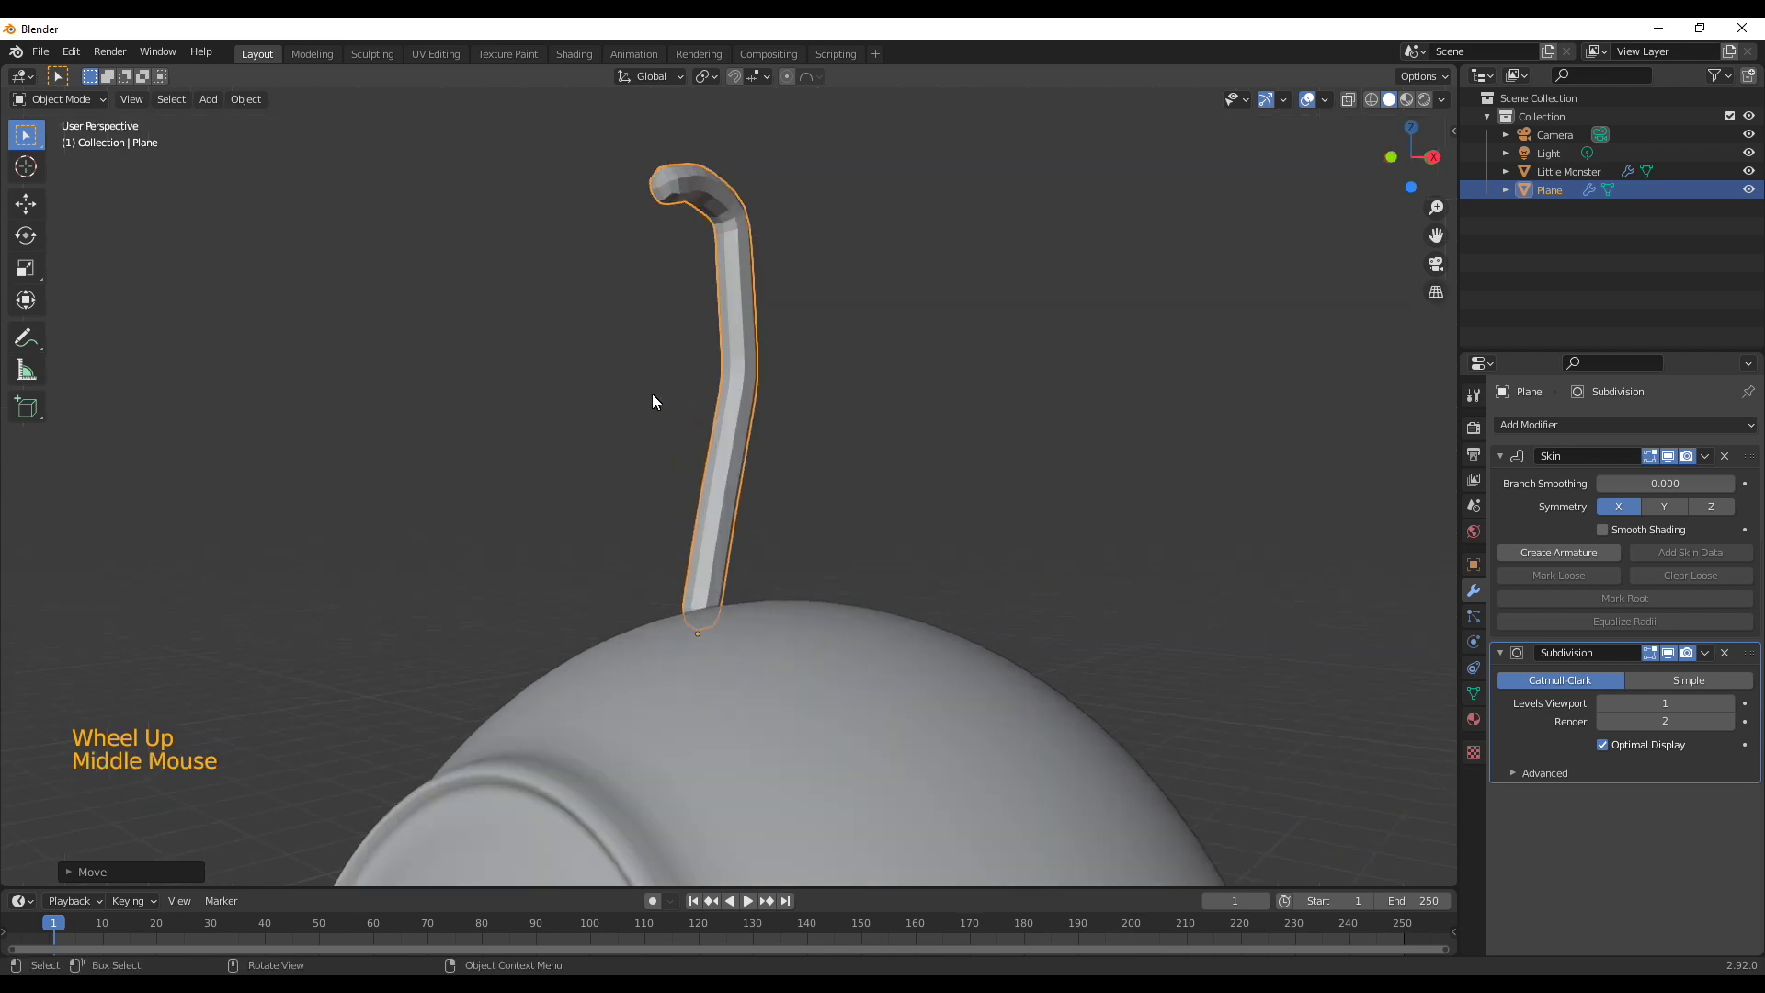
key("Tab")
middle_click(670, 362)
left_click(636, 167)
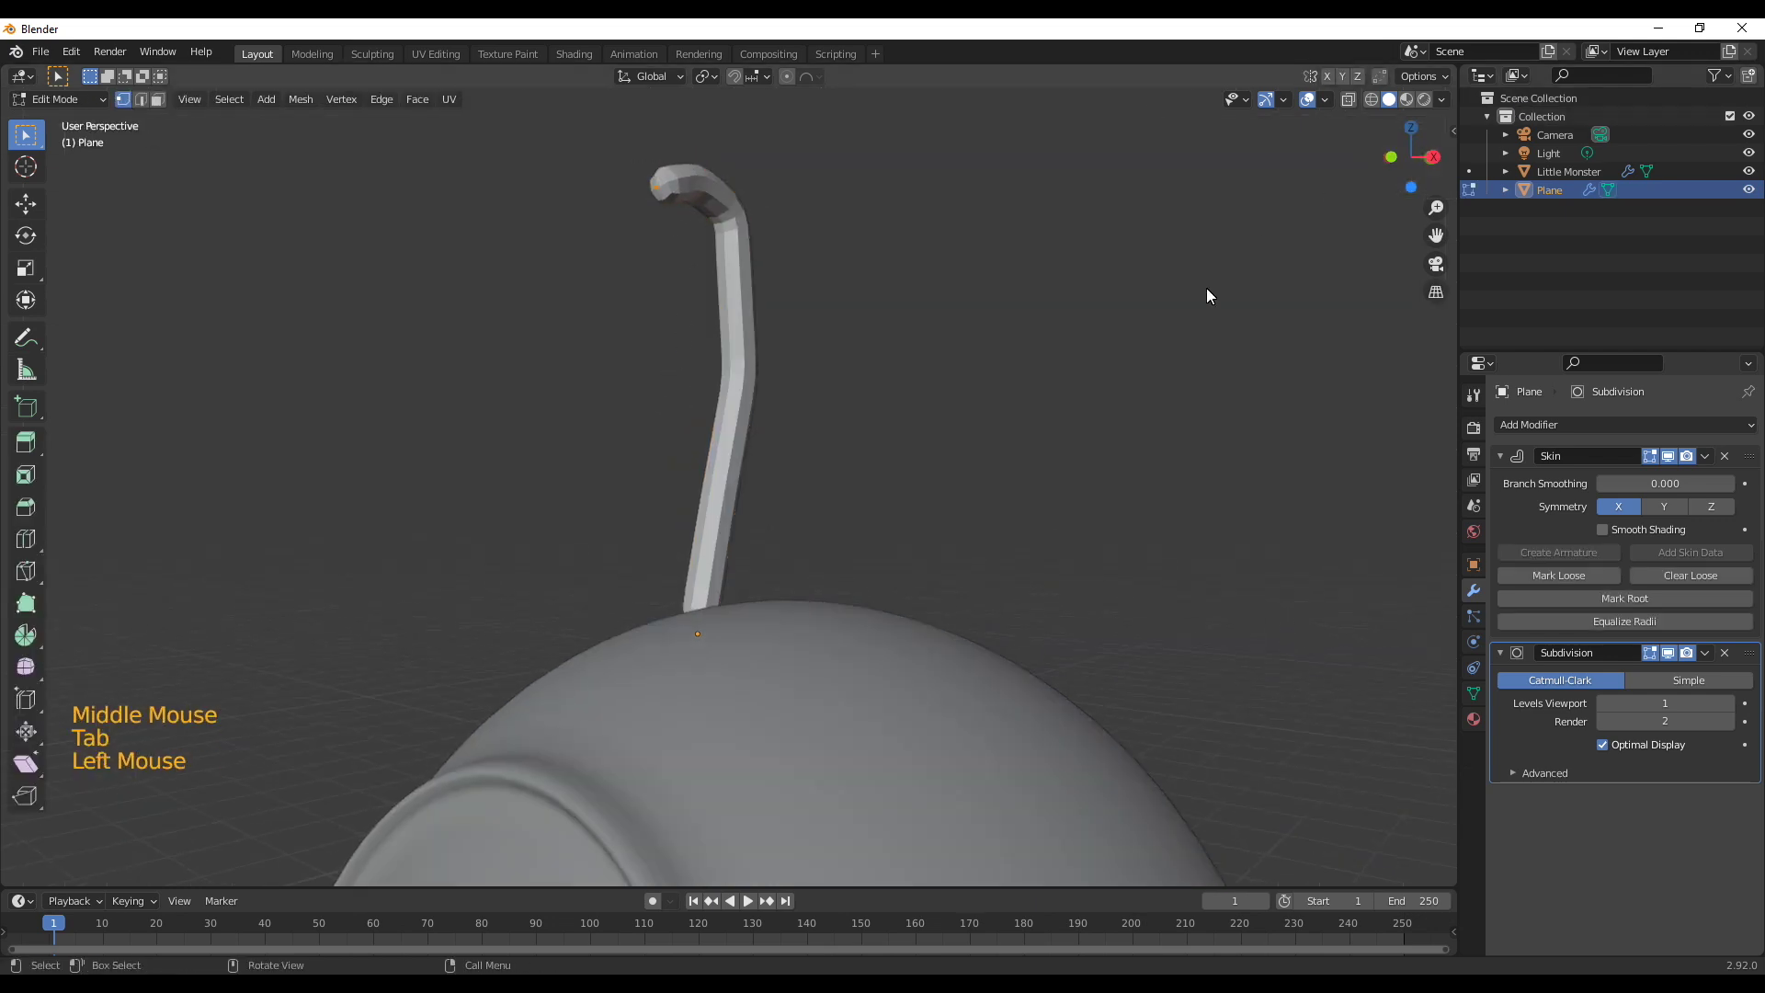
Adjust the skin radius of several points along the antenna stalk with Ctrl+A
key("alt+z")
middle_click(821, 358)
key("ctrl+a")
left_click(707, 180)
key("ctrl+a")
left_click(633, 196)
key("ctrl+a")
left_click(708, 187)
key("ctrl+a")
left_click(711, 630)
key("ctrl+a")
left_click(747, 522)
key("ctrl+a")
Enlarge the antenna tip into a rounded bulb and refine the mid-stalk radii
left_click(757, 217)
key("ctrl+a")
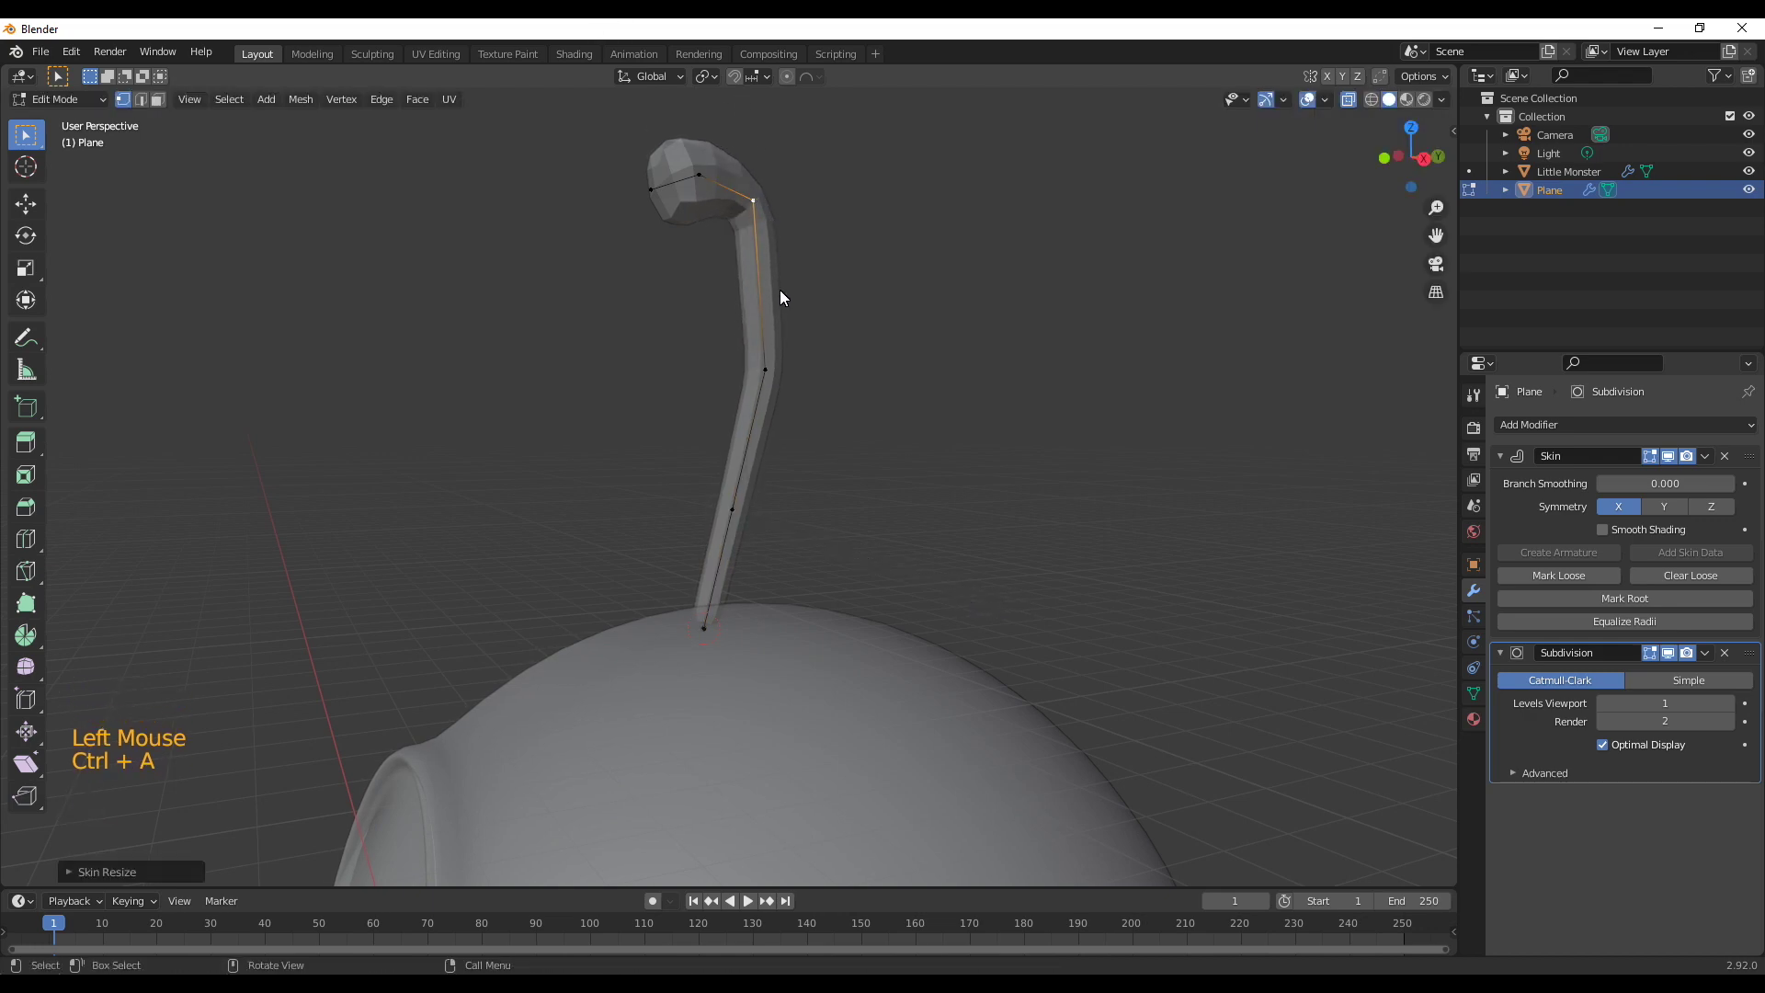
left_click(779, 383)
key("ctrl+a")
middle_click(918, 514)
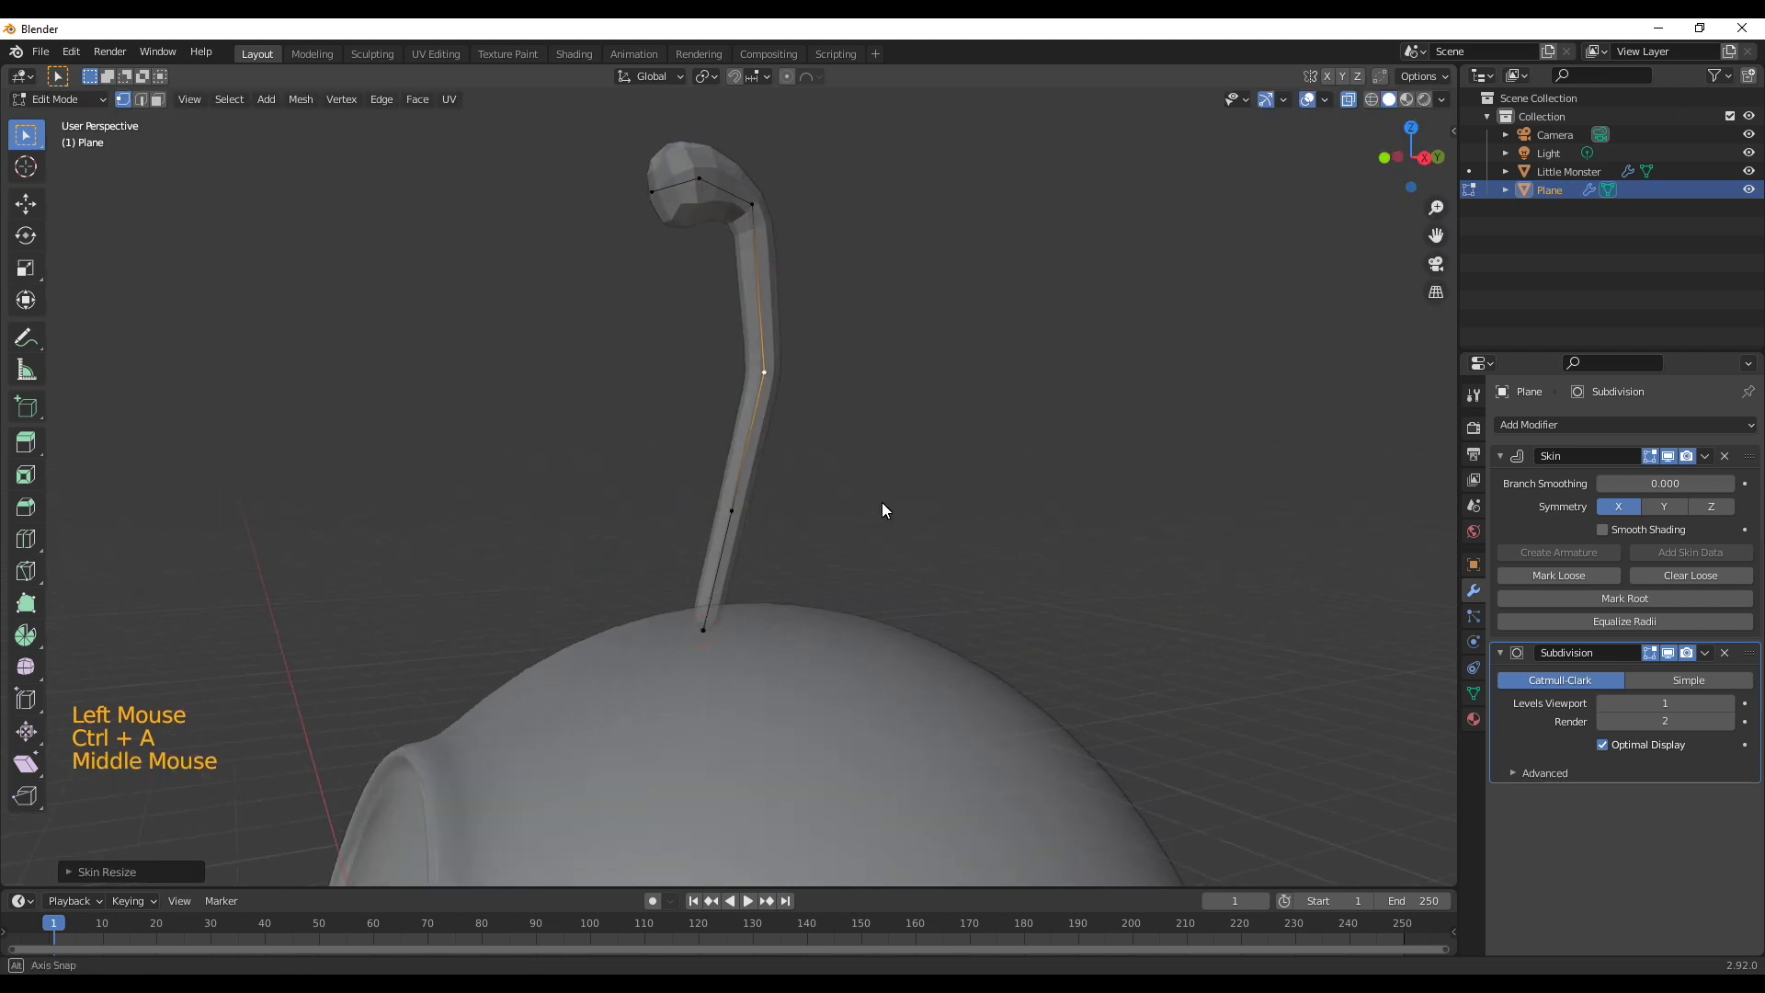
left_click(663, 383)
key("ctrl+a")
left_click(671, 223)
key("ctrl+a")
Return to Object Mode in front view, ready to duplicate the antenna beside the first
middle_click(663, 438)
key("KP_1")
left_click(729, 241)
scroll("down", 3)
key("Tab")
Duplicate the antenna and move the copy across to the other side of the head
key("shift+d")
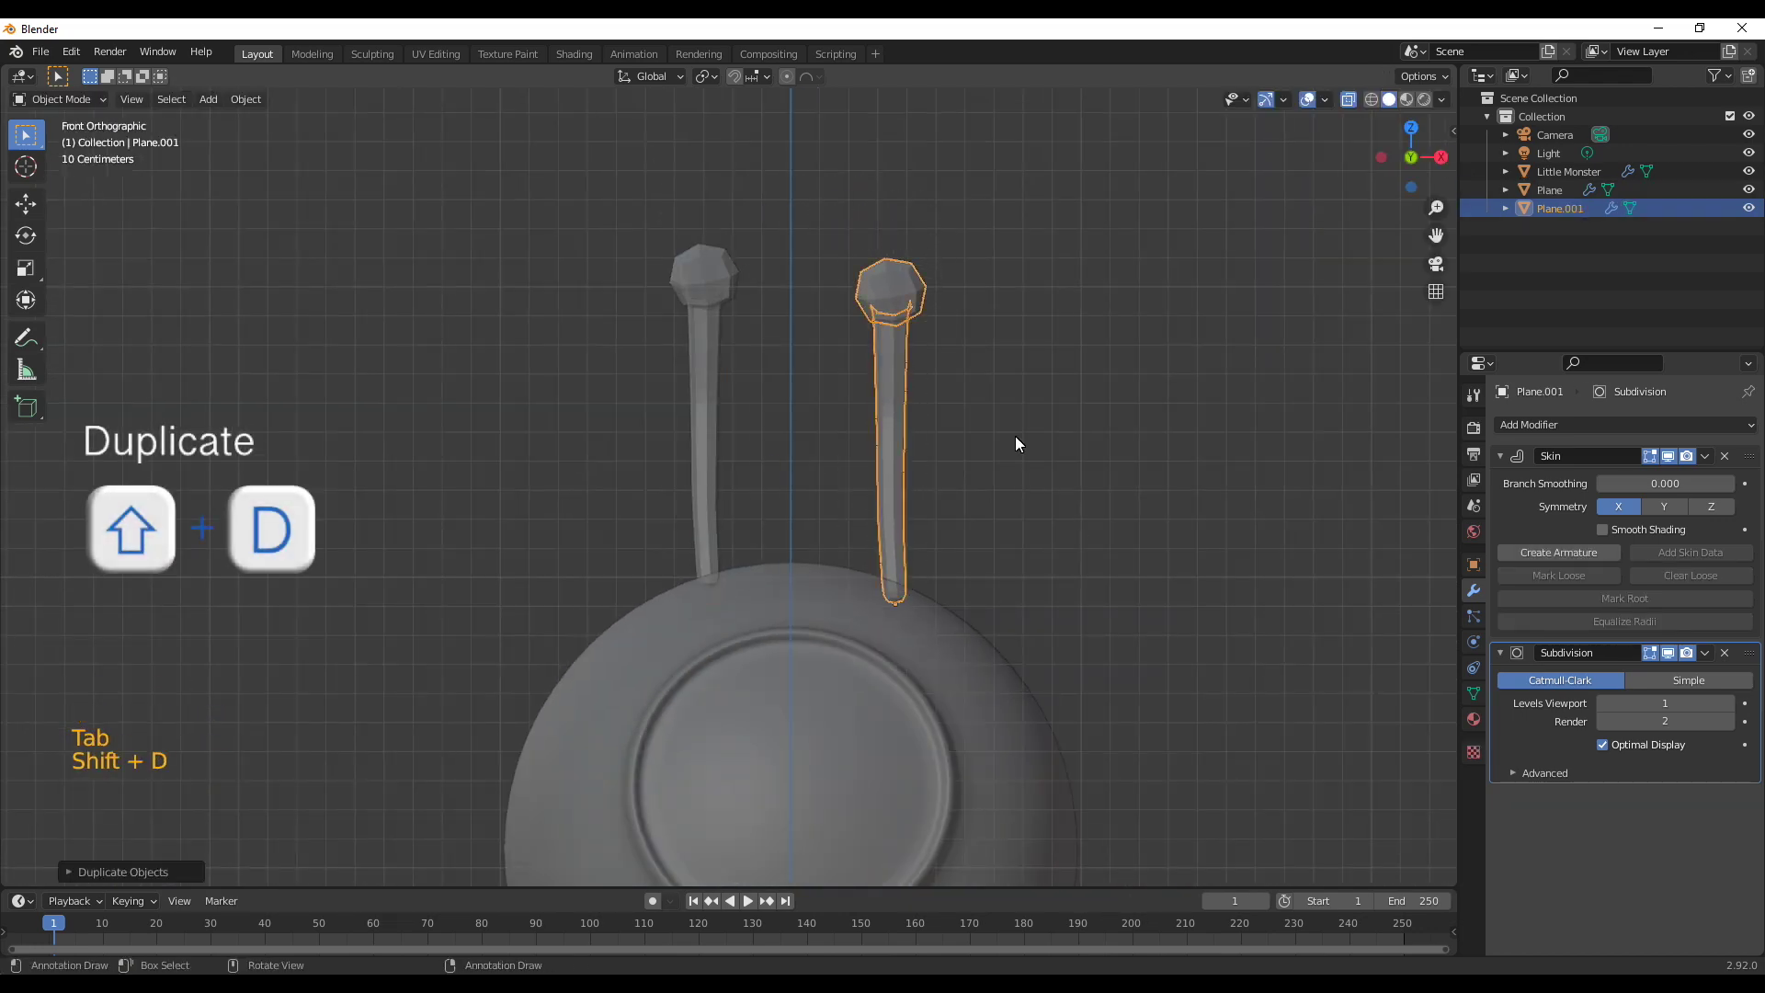
key("r")
middle_click(1010, 486)
key("Tab")
middle_click(971, 492)
left_click(822, 291)
left_click(947, 325)
key("g")
key("KP_3")
key("g")
middle_click(885, 511)
key("Tab")
left_click(709, 307)
left_click(966, 397)
key("Tab")
Rotate and nudge the antennas so they lean outward from the top of the head
middle_click(702, 440)
left_click(727, 279)
middle_click(738, 410)
middle_click(728, 458)
key("r")
key("g")
left_click(733, 398)
key("g")
middle_click(761, 508)
key("g")
middle_click(788, 579)
middle_click(788, 583)
key("a")
key("r")
middle_click(957, 515)
key("Tab")
left_click(1039, 546)
middle_click(1027, 654)
scroll("down", 3)
middle_click(867, 607)
Adjust the antenna through the object context menu and check its fit in X-ray view
right_click(701, 414)
right_click(828, 400)
middle_click(1078, 583)
left_click(1012, 632)
middle_click(1007, 618)
key("alt+z")
middle_click(899, 625)
scroll("up", 3)
middle_click(999, 668)
left_click(1032, 667)
middle_click(823, 673)
scroll("up", 3)
From the front view, rotate and reposition each antenna, then select both together
left_click(717, 387)
key("r")
key("KP_1")
scroll("up", 3)
key("g")
left_click(887, 370)
key("r")
key("g")
left_click(1193, 595)
scroll("down", 3)
middle_click(949, 609)
middle_click(960, 628)
scroll("up", 3)
left_click(892, 379)
left_click(635, 356)
key("Tab")
double_click(660, 368)
key("Tab")
Scale both antennas together and slide them into place from the side view, undoing a stray move
key("a")
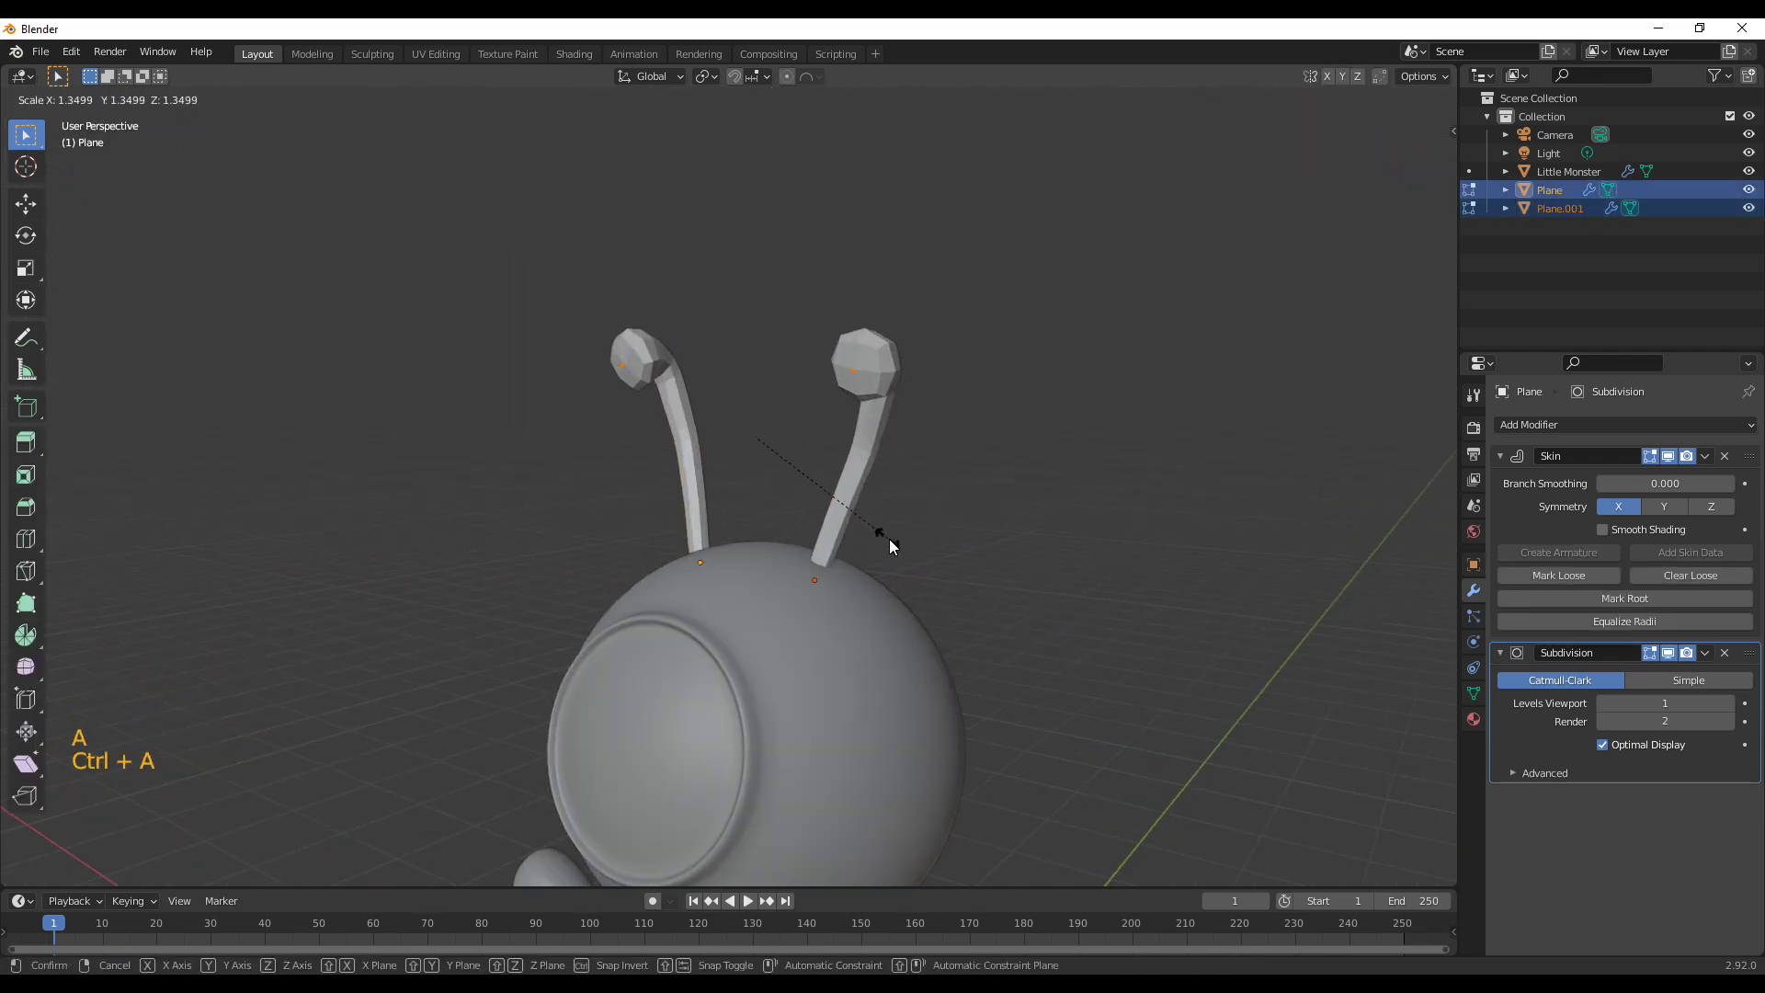
middle_click(821, 593)
scroll("up", 3)
key("KP_3")
left_click(682, 358)
key("g")
middle_click(657, 457)
left_click(645, 336)
key("g")
scroll("down", 3)
middle_click(1090, 544)
key("Tab")
middle_click(1052, 645)
left_click(1056, 617)
middle_click(1009, 737)
scroll("down", 3)
middle_click(933, 707)
scroll("up", 3)
key("ctrl+z")
Apply the Skin and Subdivision modifiers on both antennas
left_click(1529, 510)
key("ctrl+a")
left_click(1534, 530)
key("ctrl+a")
left_click(768, 456)
left_click(1541, 527)
key("ctrl+a")
left_click(1535, 534)
key("ctrl+a")
Give both antennas smooth shading from the object context menu
middle_click(1168, 642)
right_click(788, 465)
right_click(699, 427)
middle_click(761, 609)
left_click(755, 402)
right_click(718, 427)
left_click(1001, 485)
Pan and zoom the view down to the space below the monster's feet
middle_click(1041, 837)
scroll("down", 3)
middle_click(972, 705)
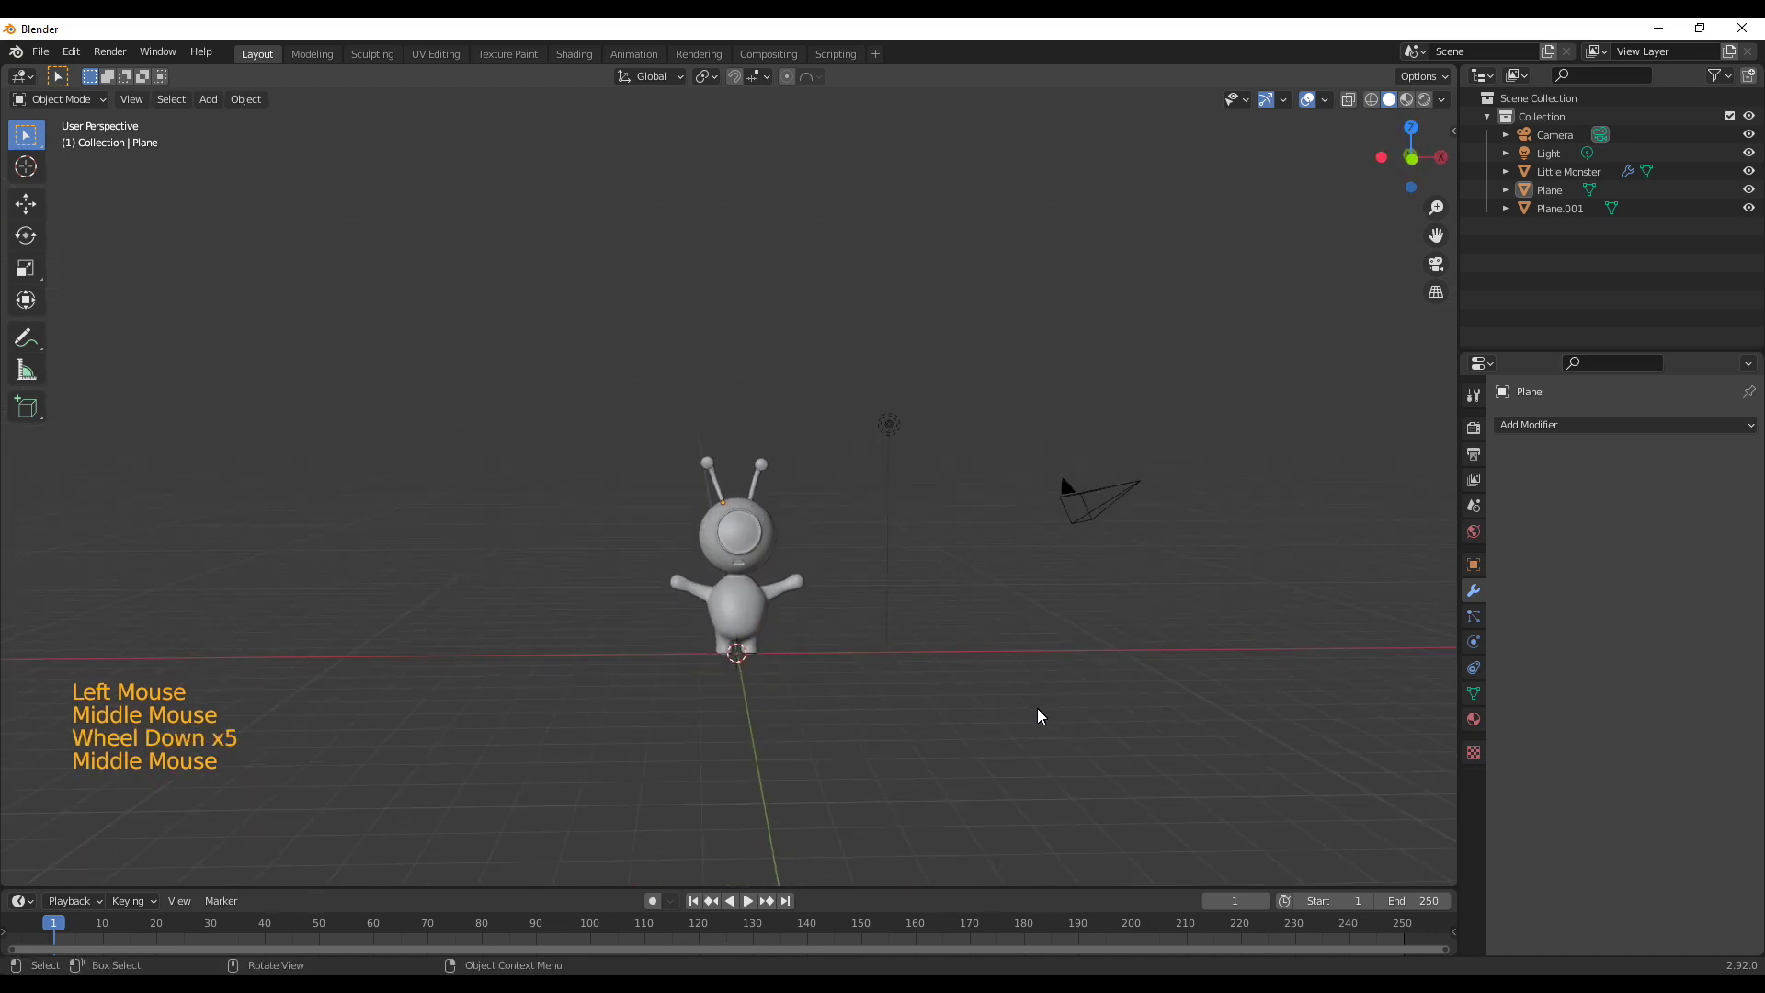
scroll("up", 3)
scroll("up", 3)
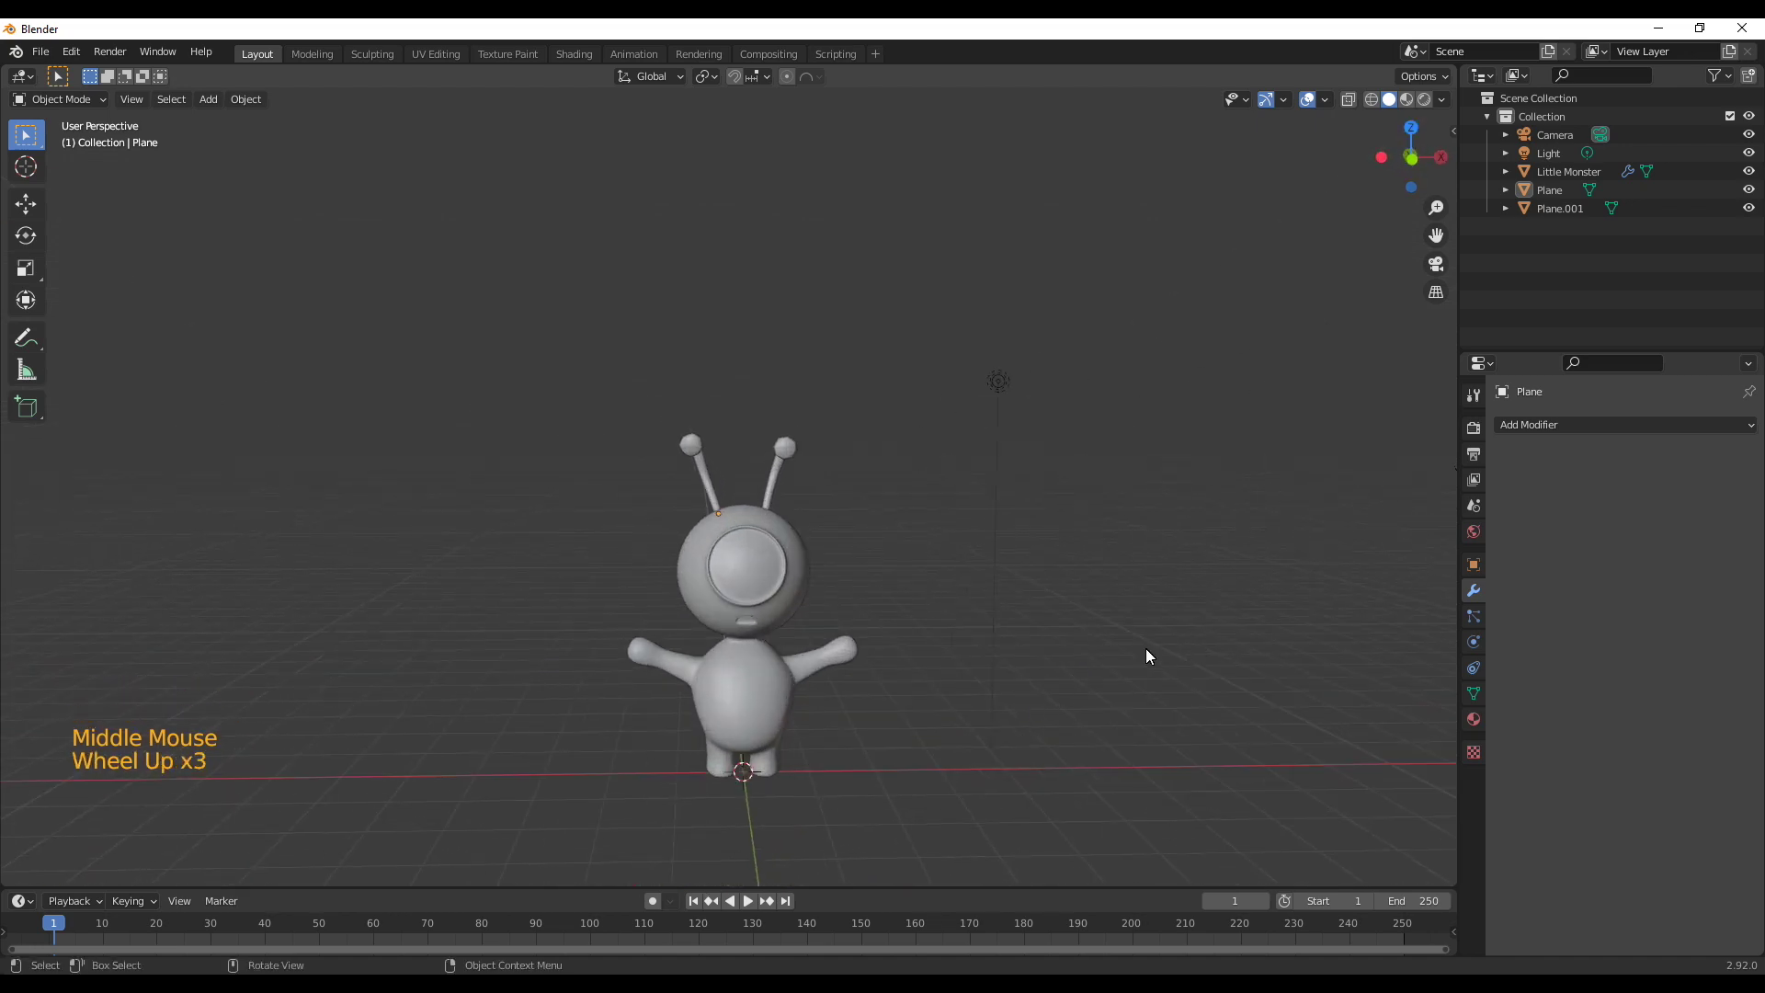
middle_click(1006, 688)
scroll("up", 3)
middle_click(933, 628)
scroll("up", 3)
Add a cube, switch to the front view and shrink it to a small block
key("shift+a")
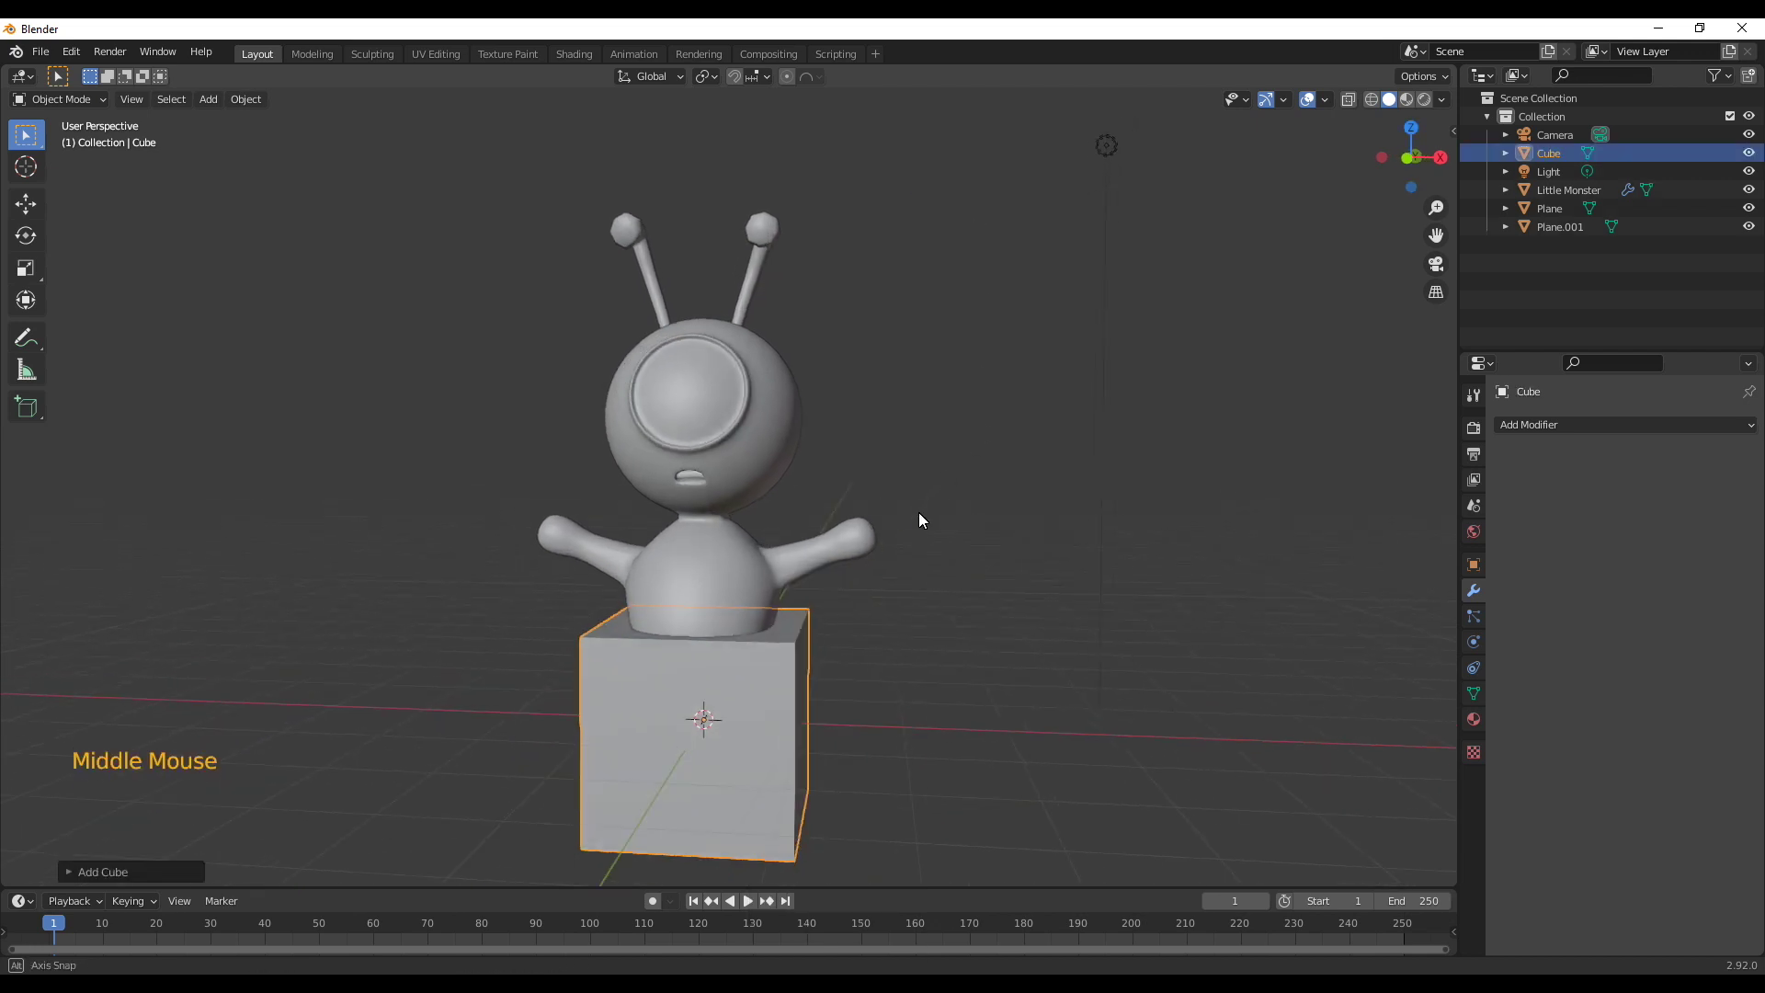
middle_click(928, 502)
key("KP_1")
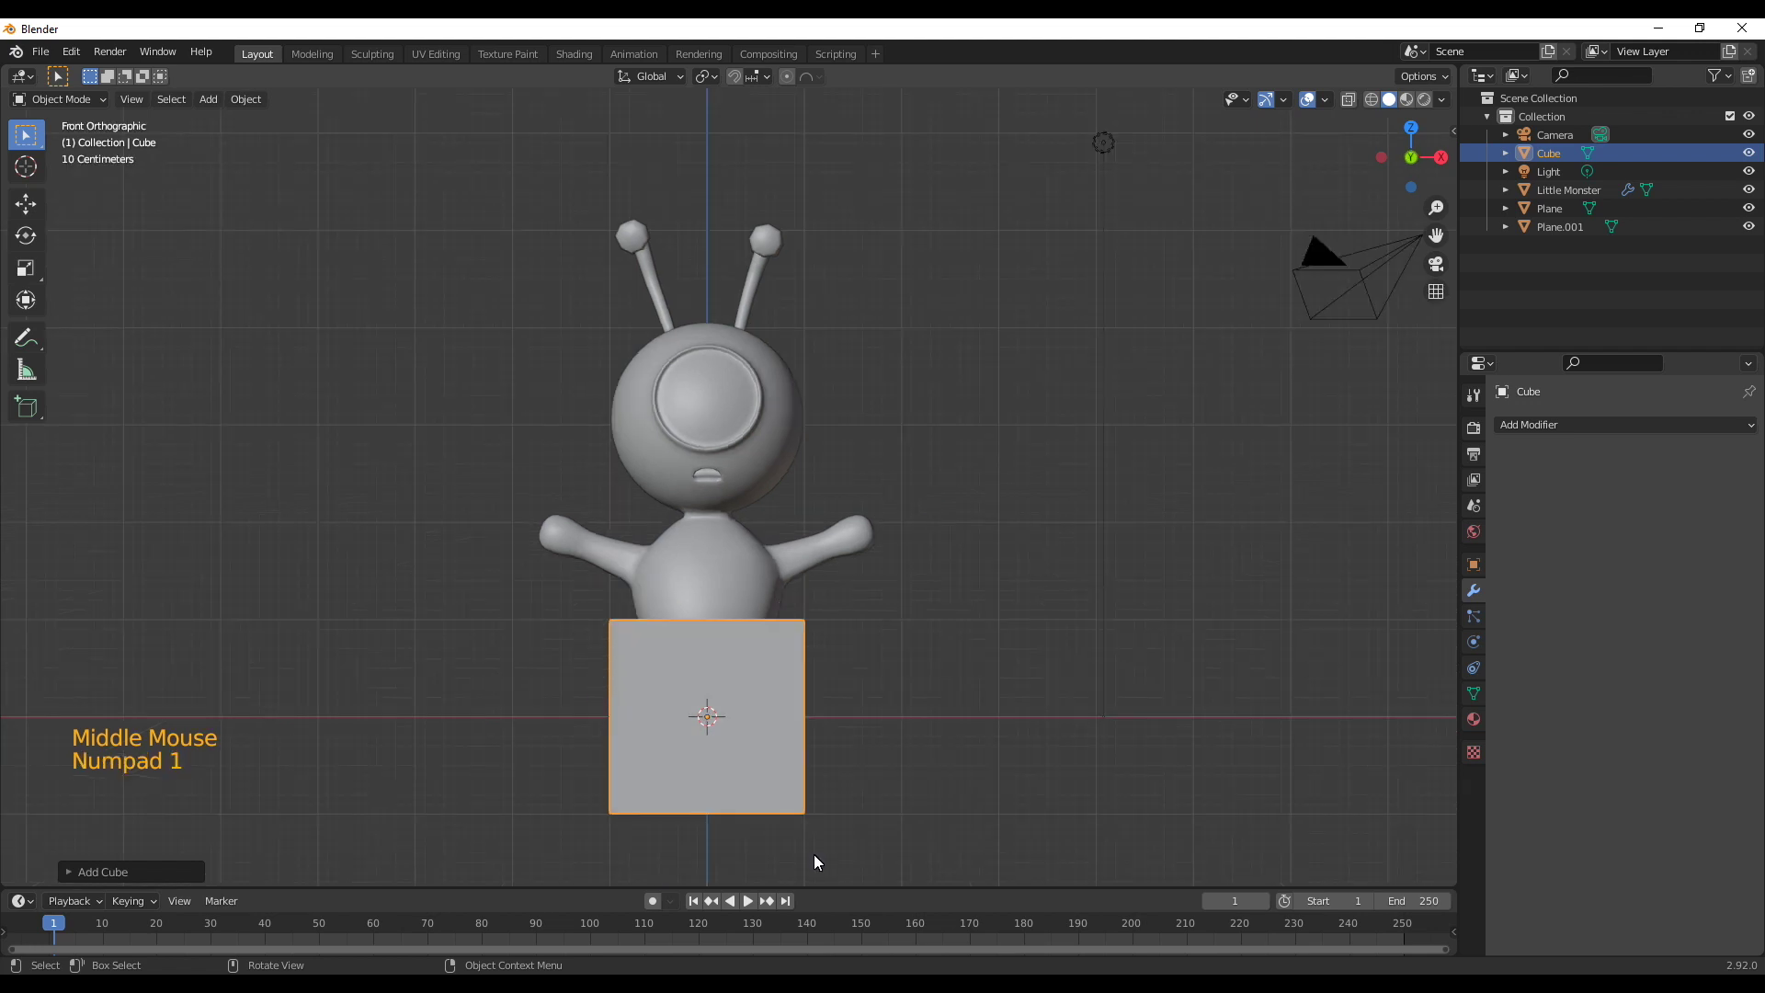
key("Tab")
key("s")
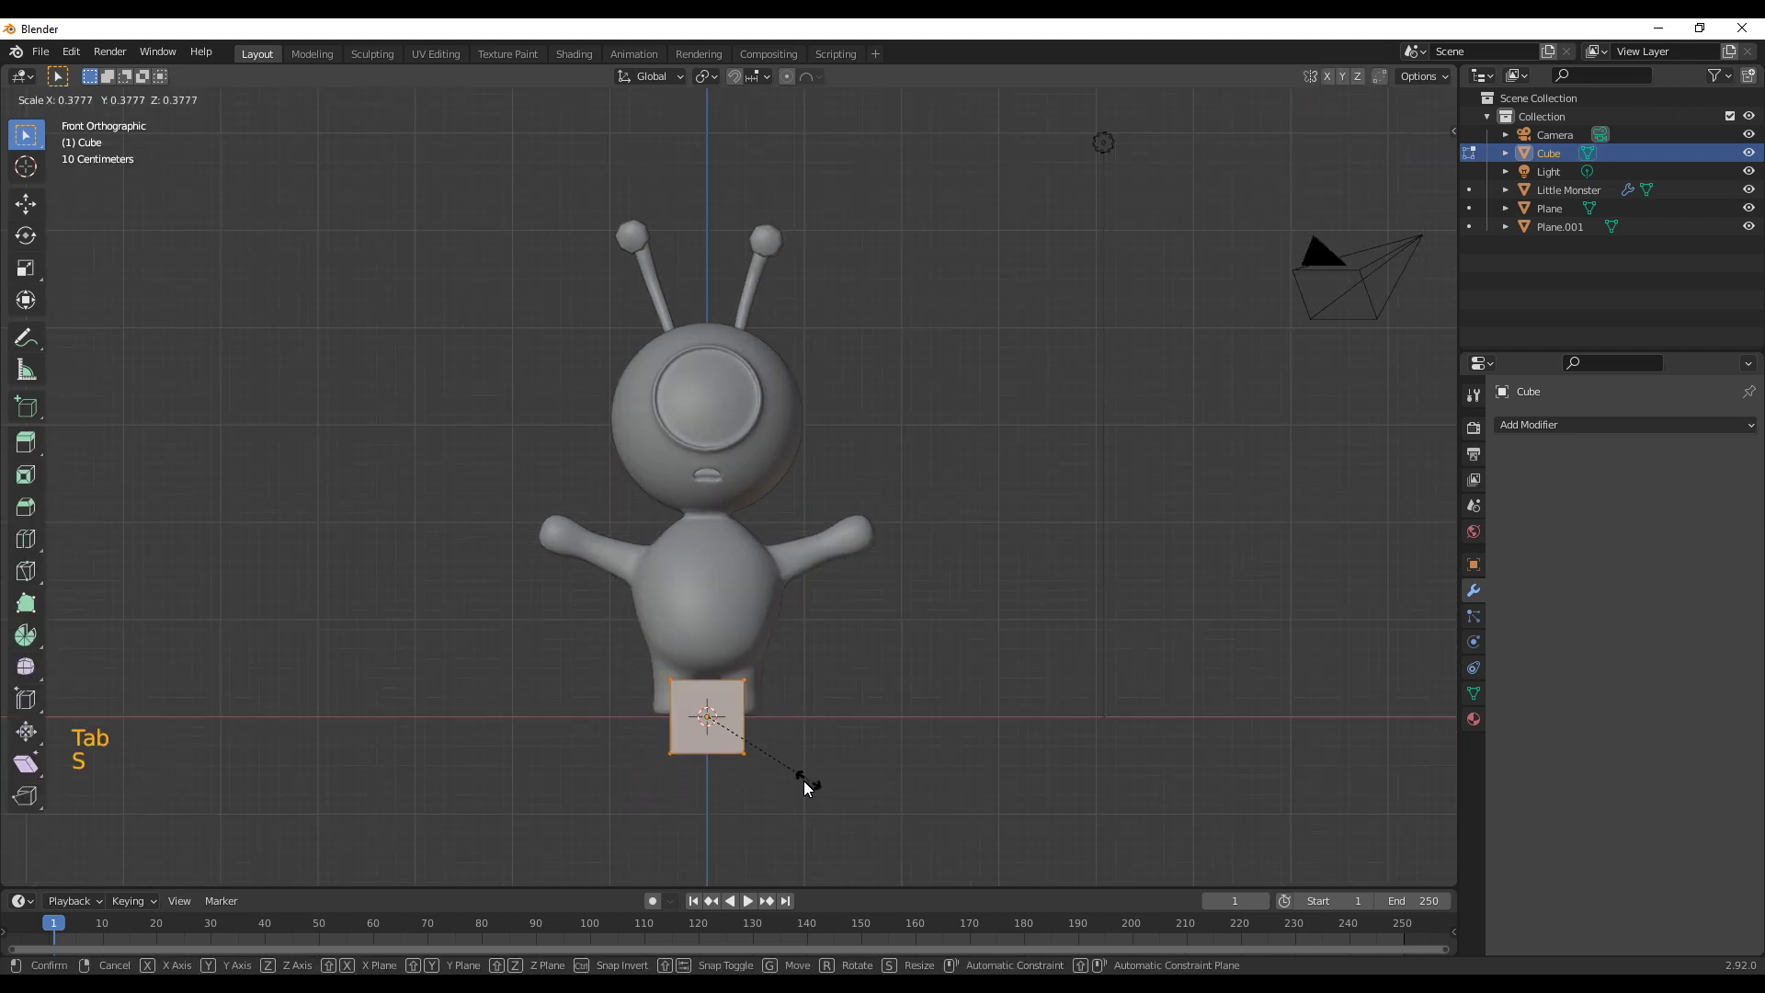
Narrow the block's top face so it tapers upward
key("alt+z")
left_click(609, 679)
key("s")
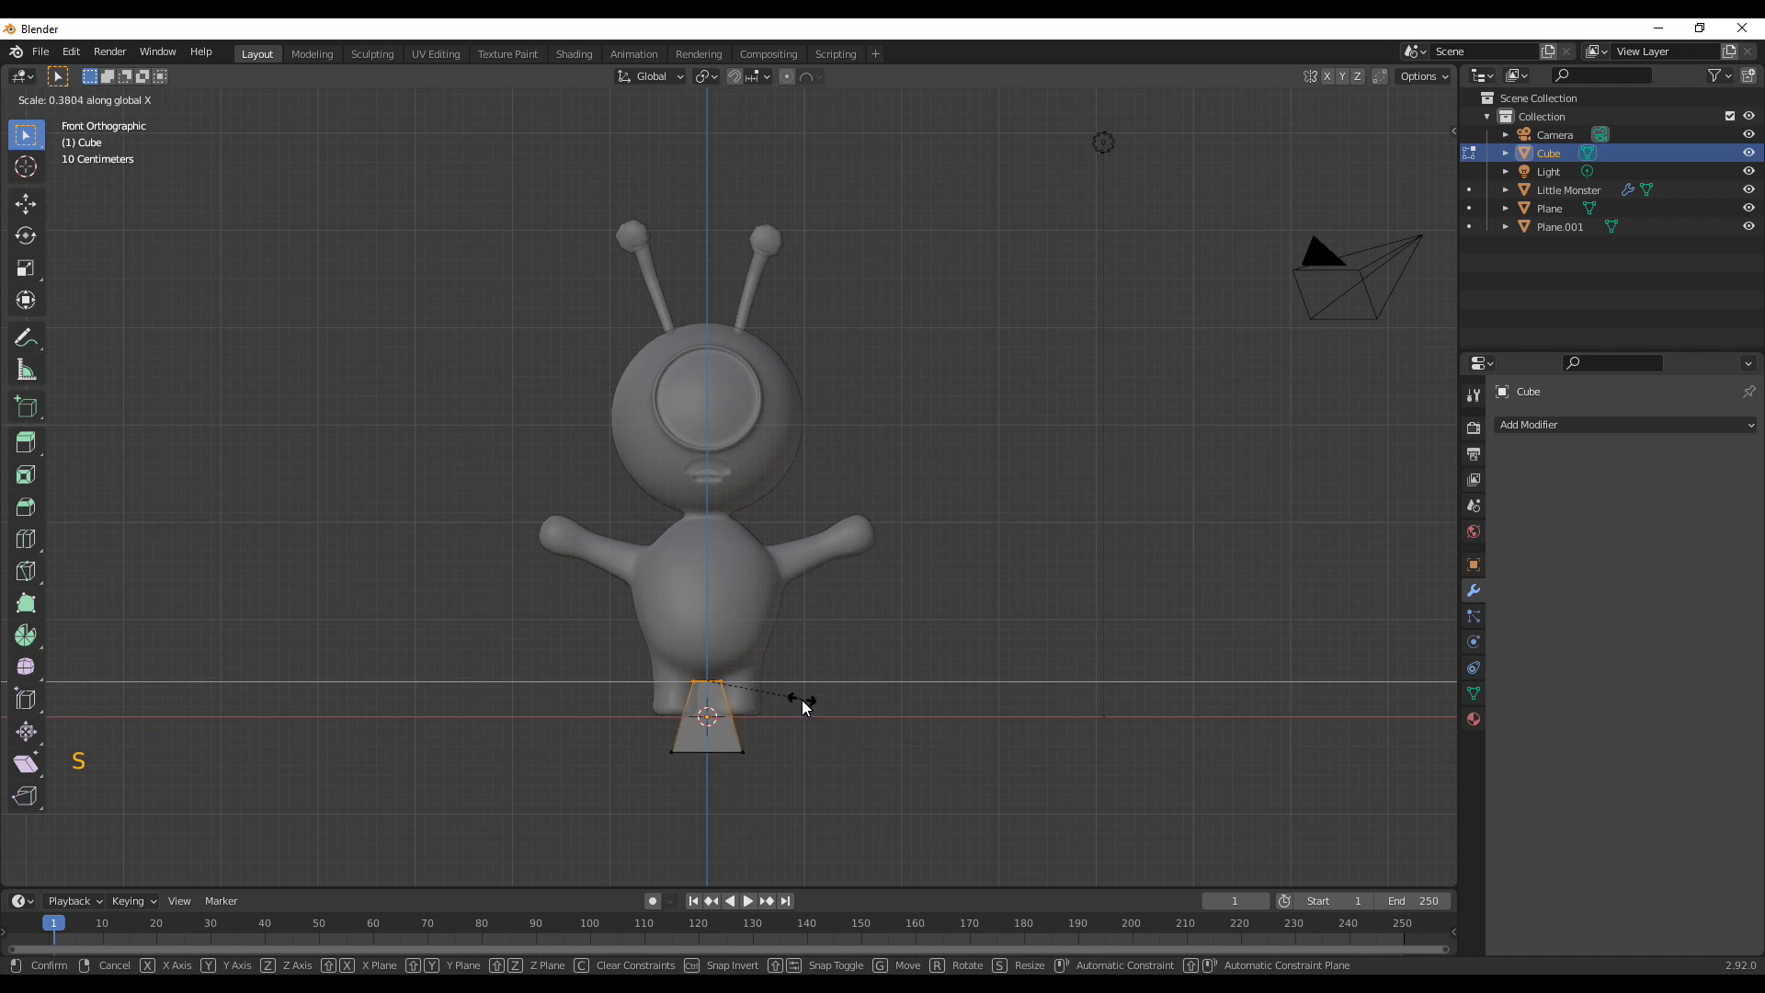
left_click(565, 604)
key("s")
left_click(682, 672)
Lower the tapered block straight down to sit just under the monster's feet
key("s")
key("g")
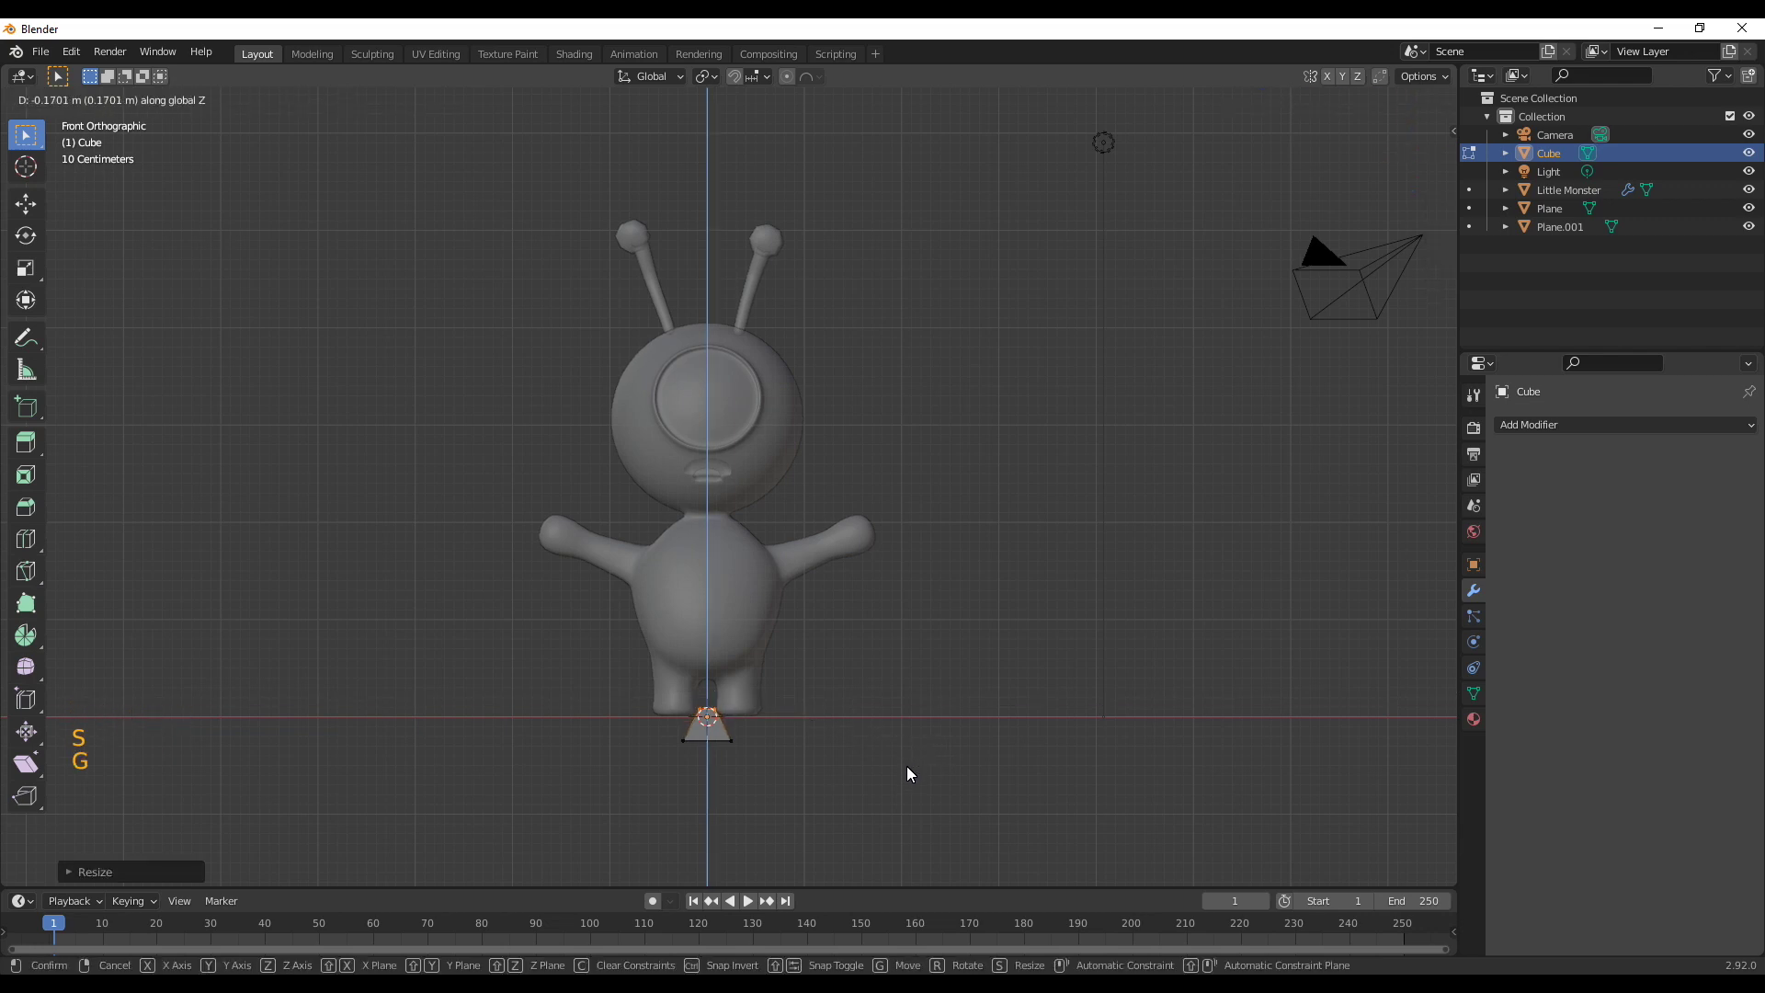
scroll("up", 3)
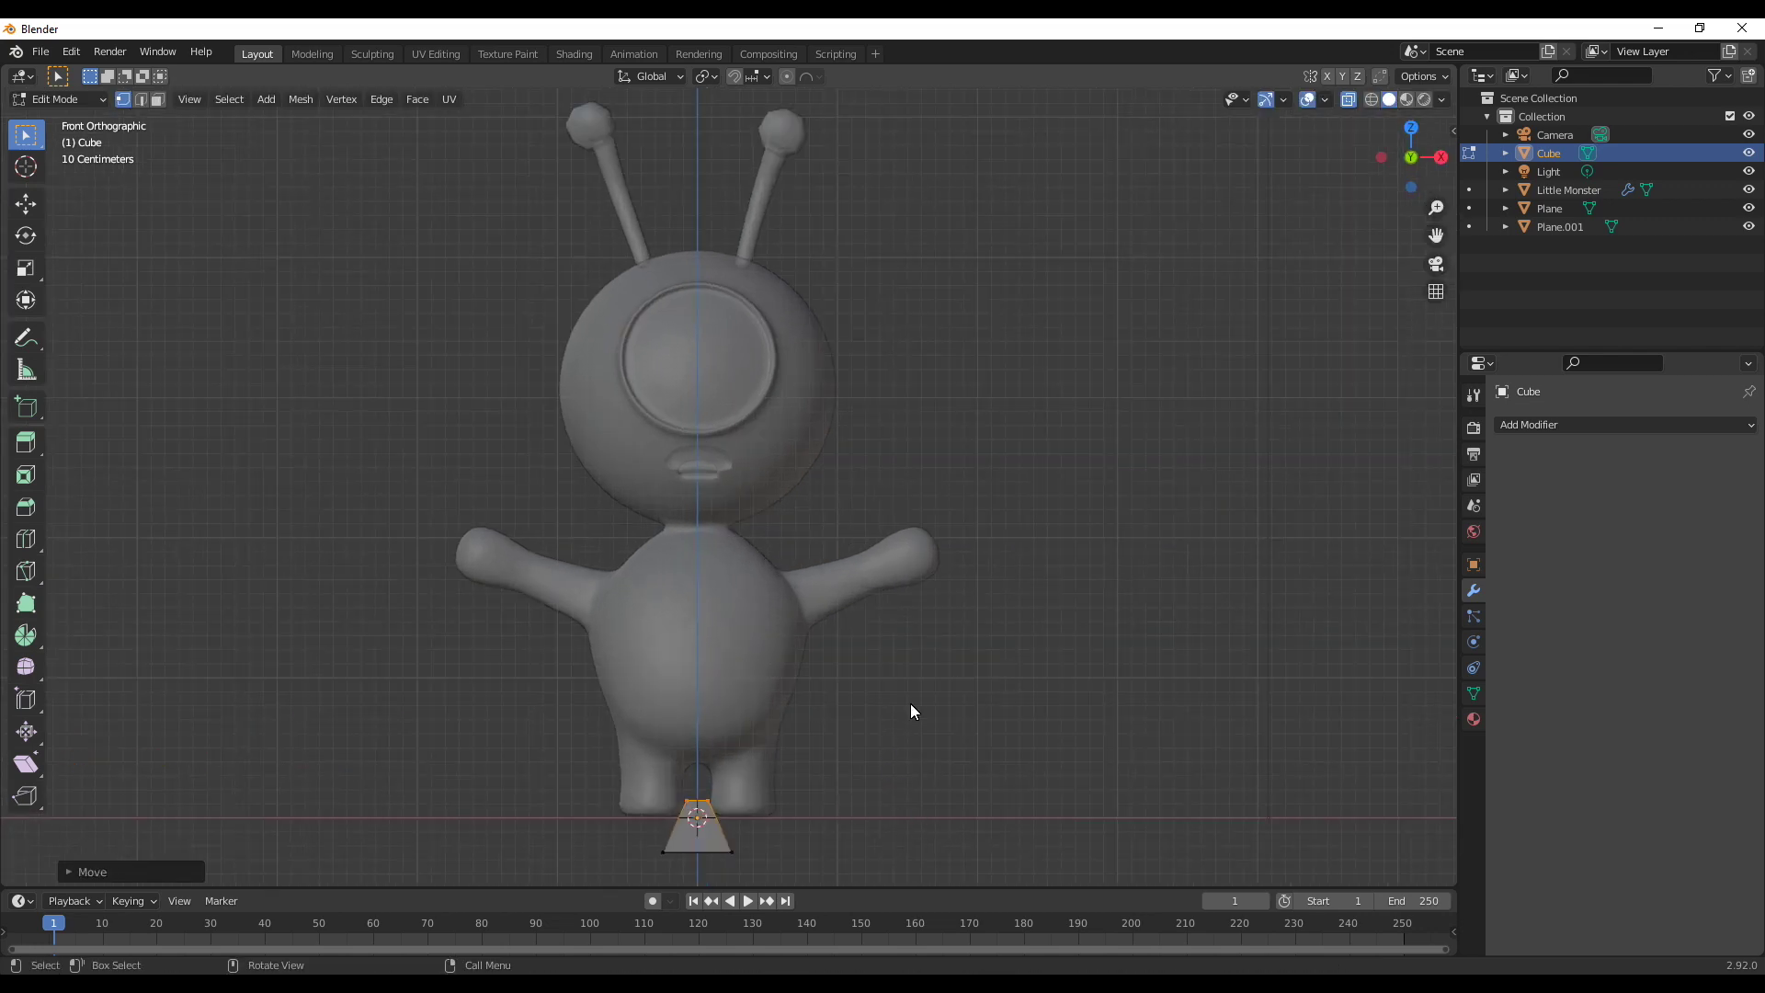
left_click(1601, 425)
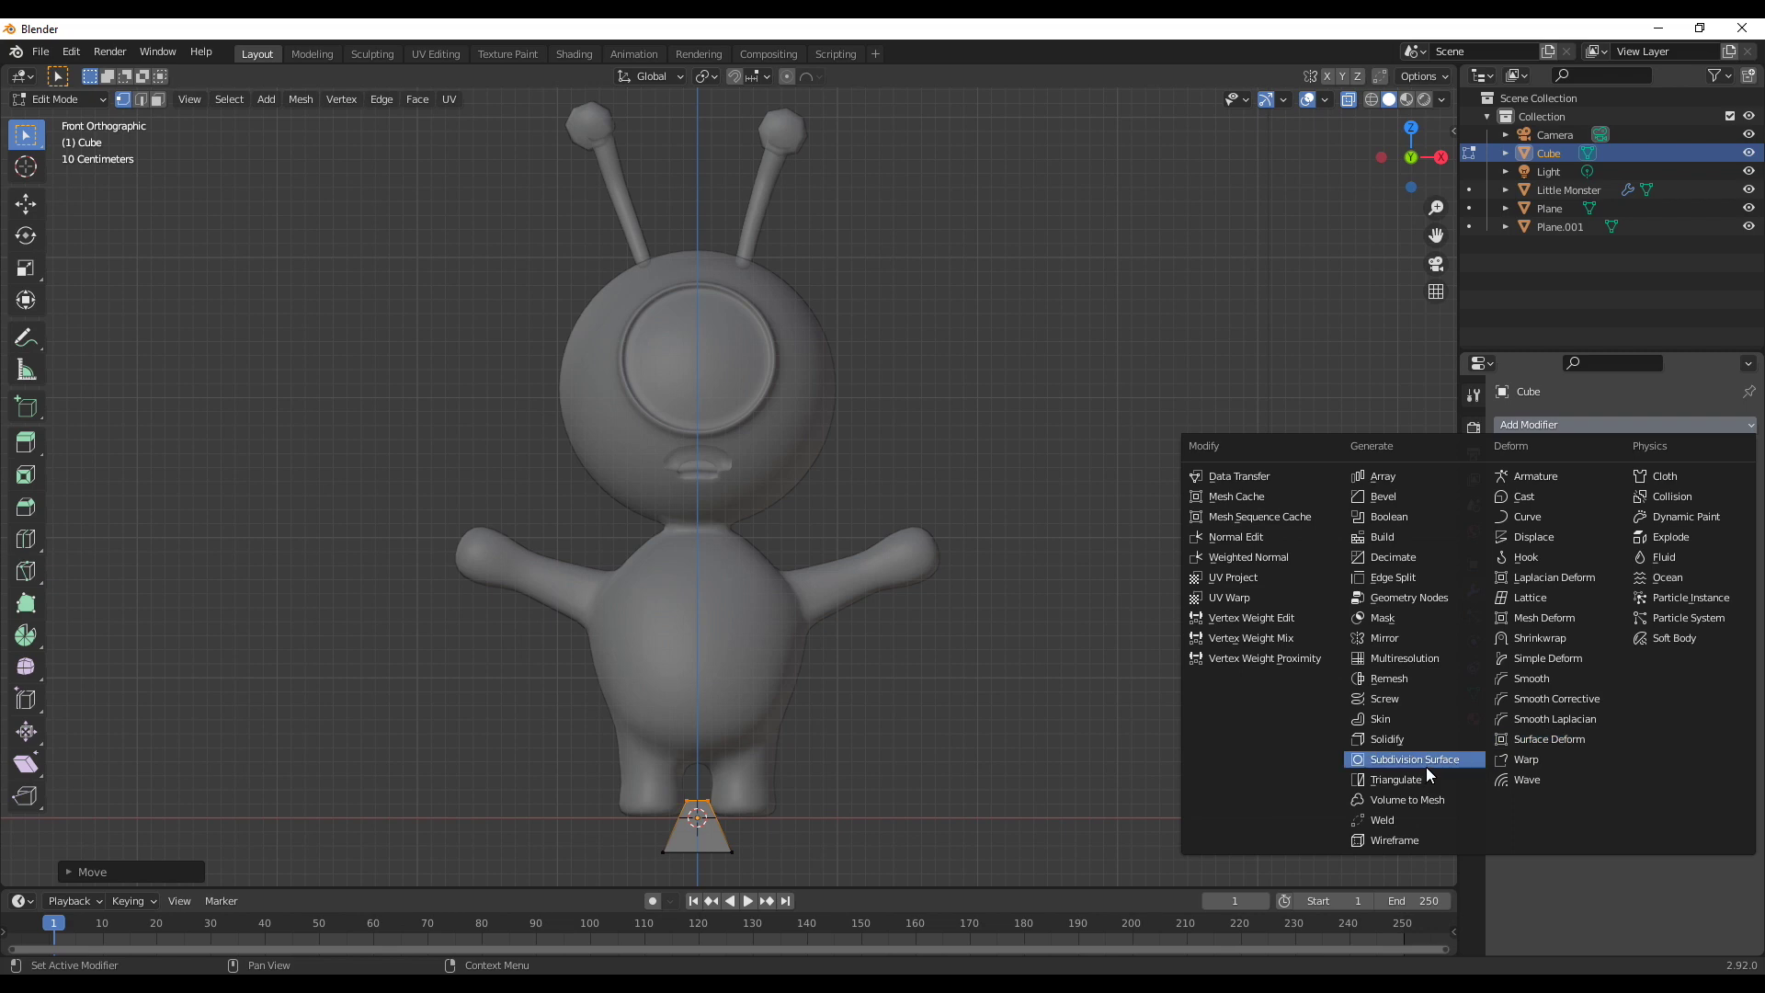
Squash the cube front to back and widen its bottom so it tapers toward the top
middle_click(945, 799)
scroll("up", 3)
scroll("down", 3)
key("s")
scroll("down", 3)
key("a")
key("s")
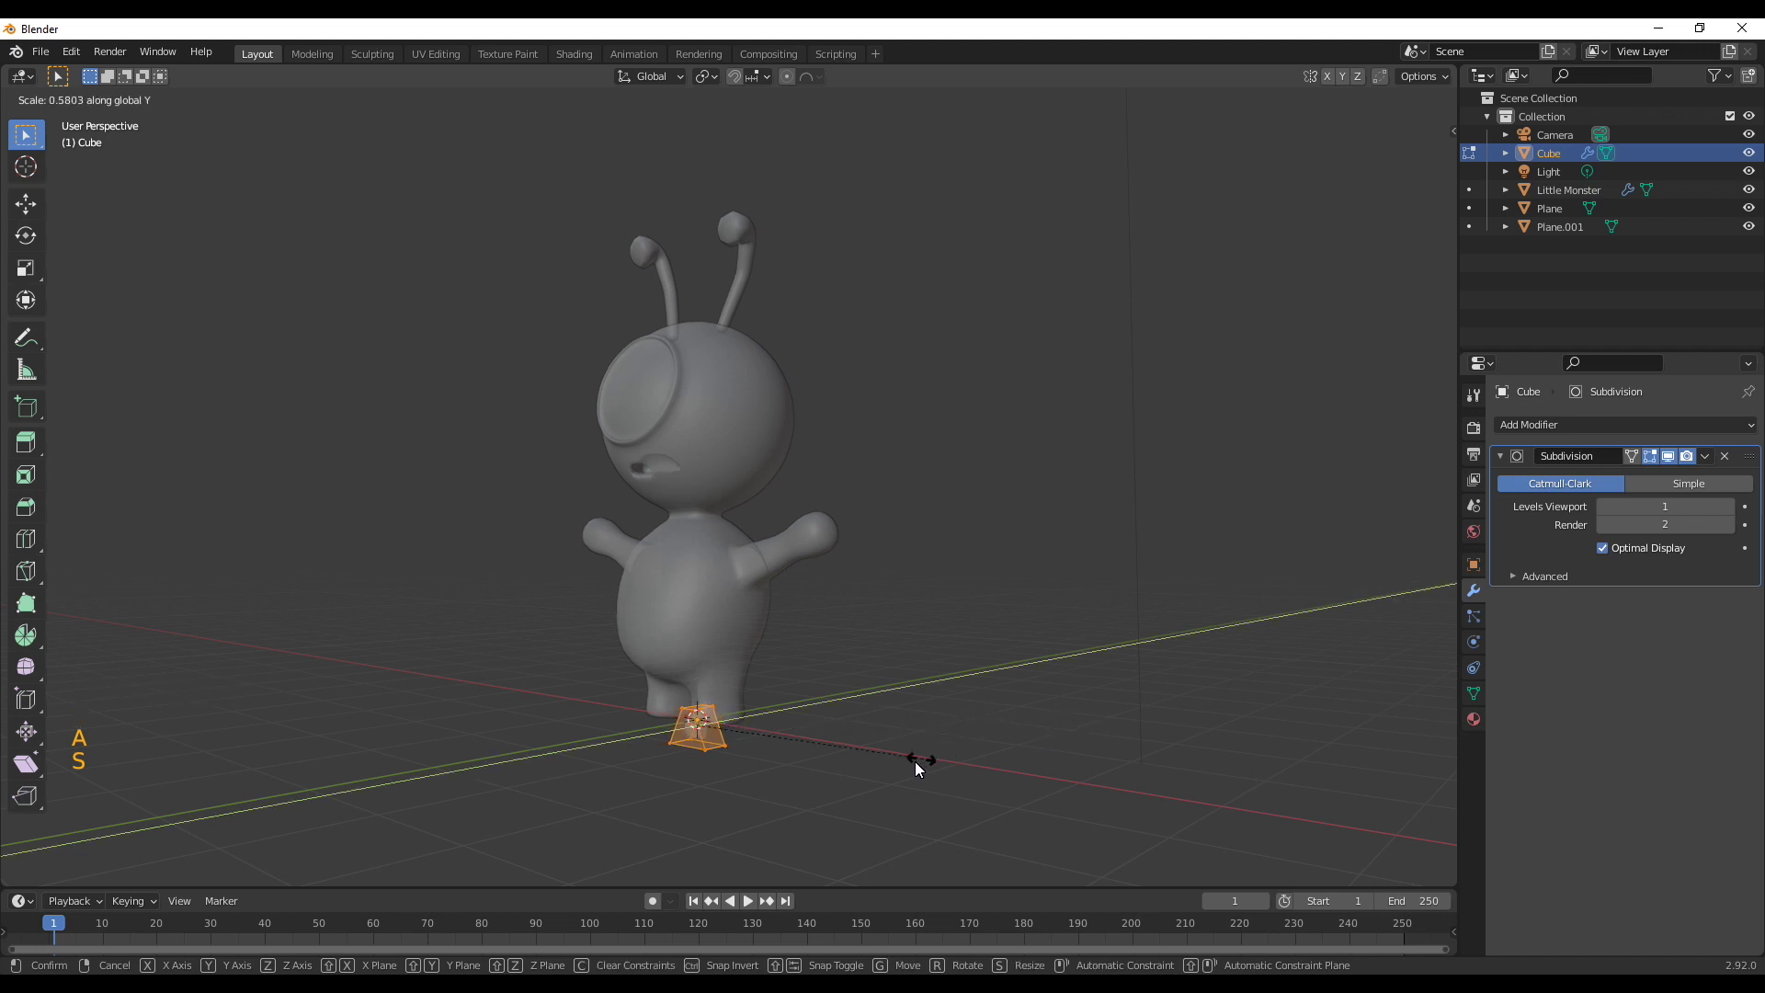
scroll("up", 3)
middle_click(856, 676)
scroll("up", 3)
middle_click(866, 480)
scroll("up", 3)
middle_click(1034, 518)
middle_click(1007, 546)
left_click(628, 518)
key("s")
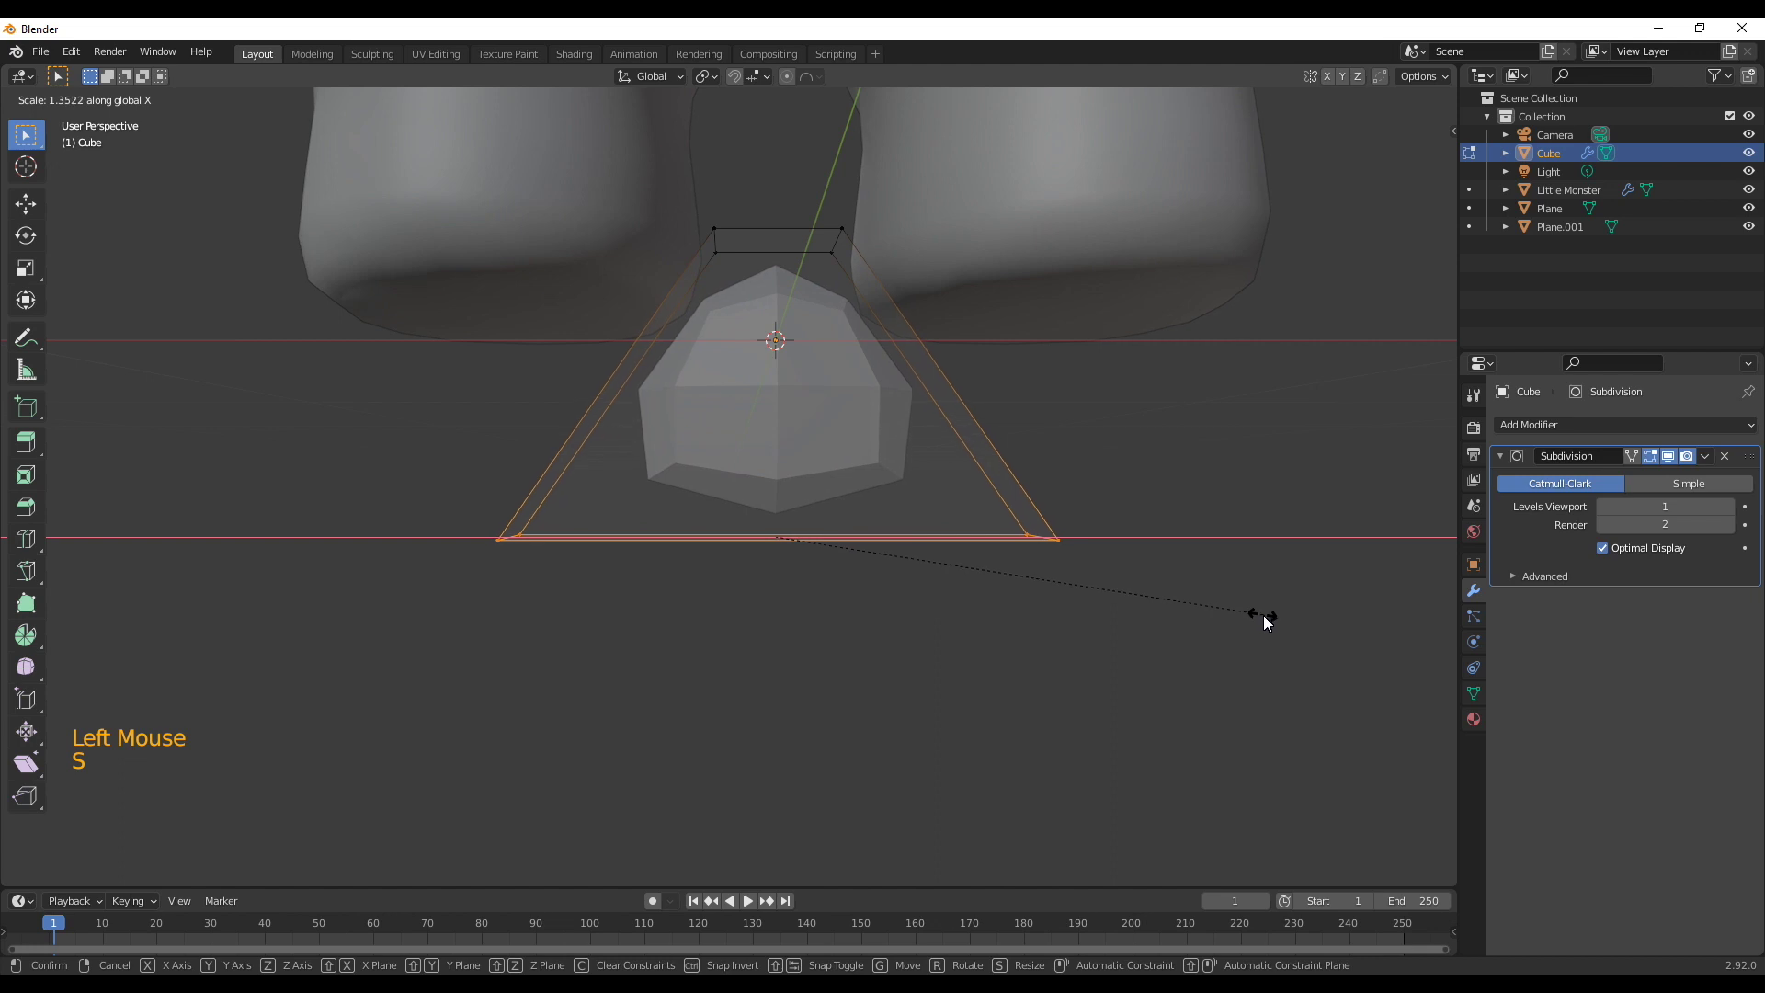
middle_click(904, 535)
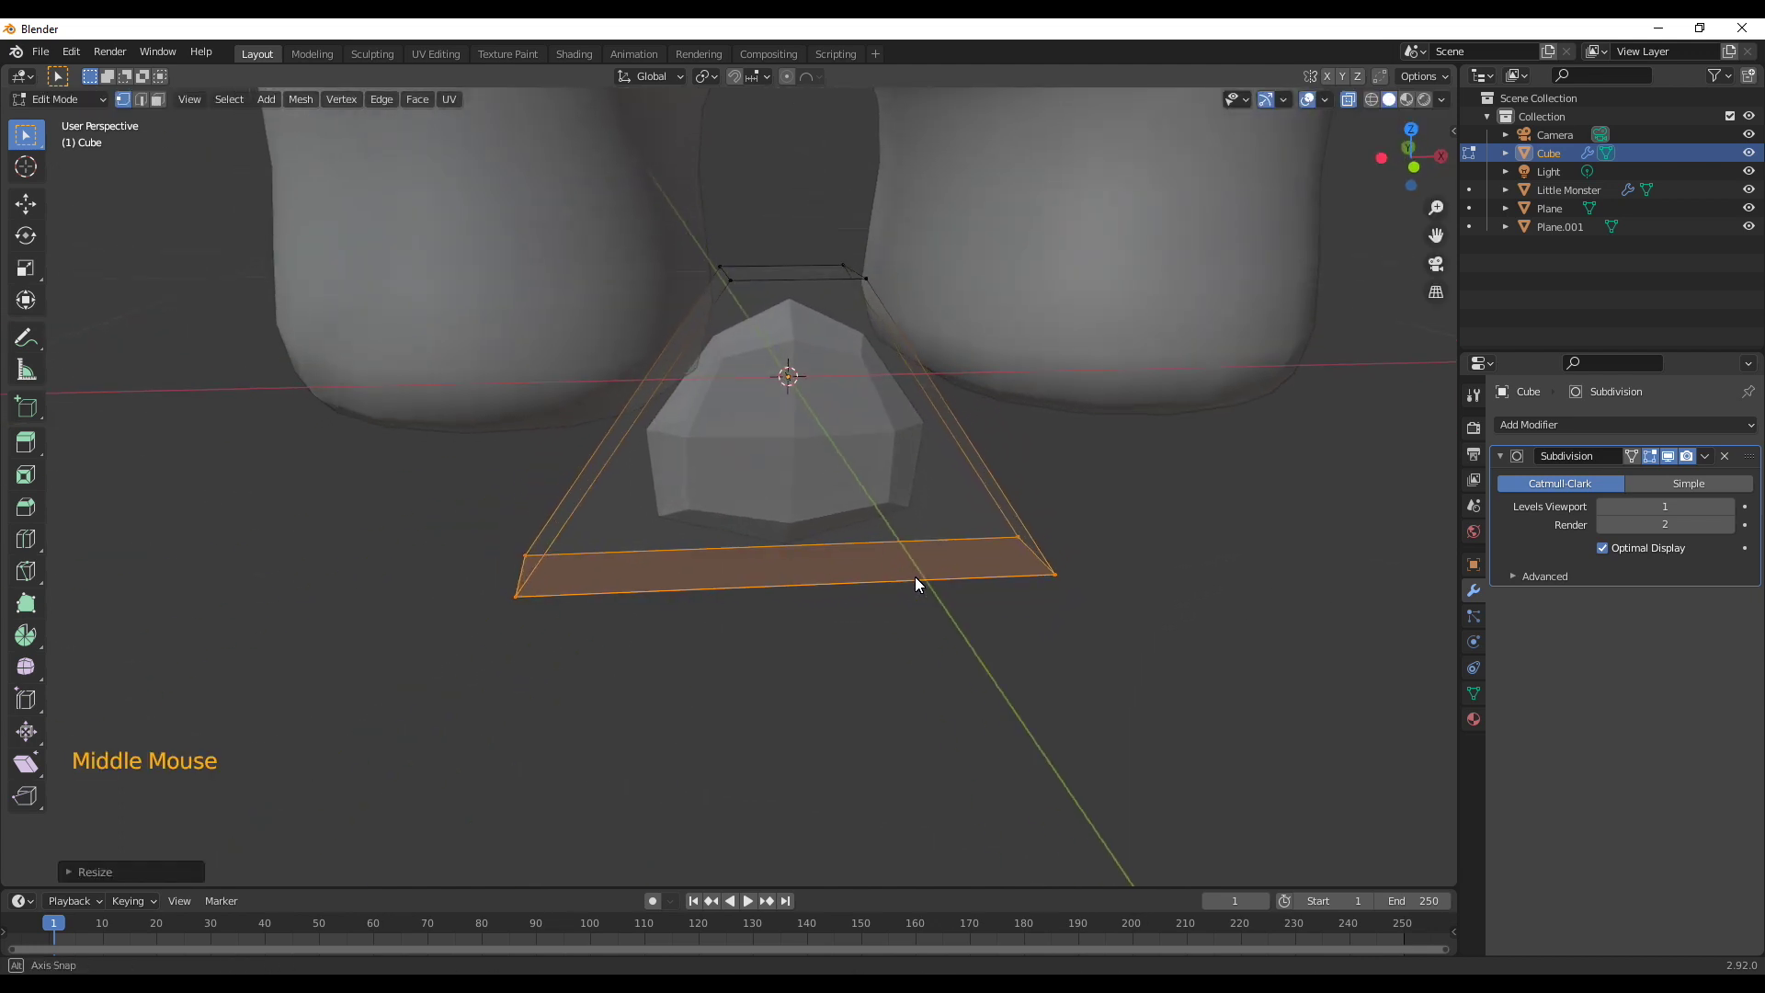
Add two loop cuts around the piece to round it, then return to Object Mode
key("ctrl+r")
middle_click(797, 582)
key("ctrl+r")
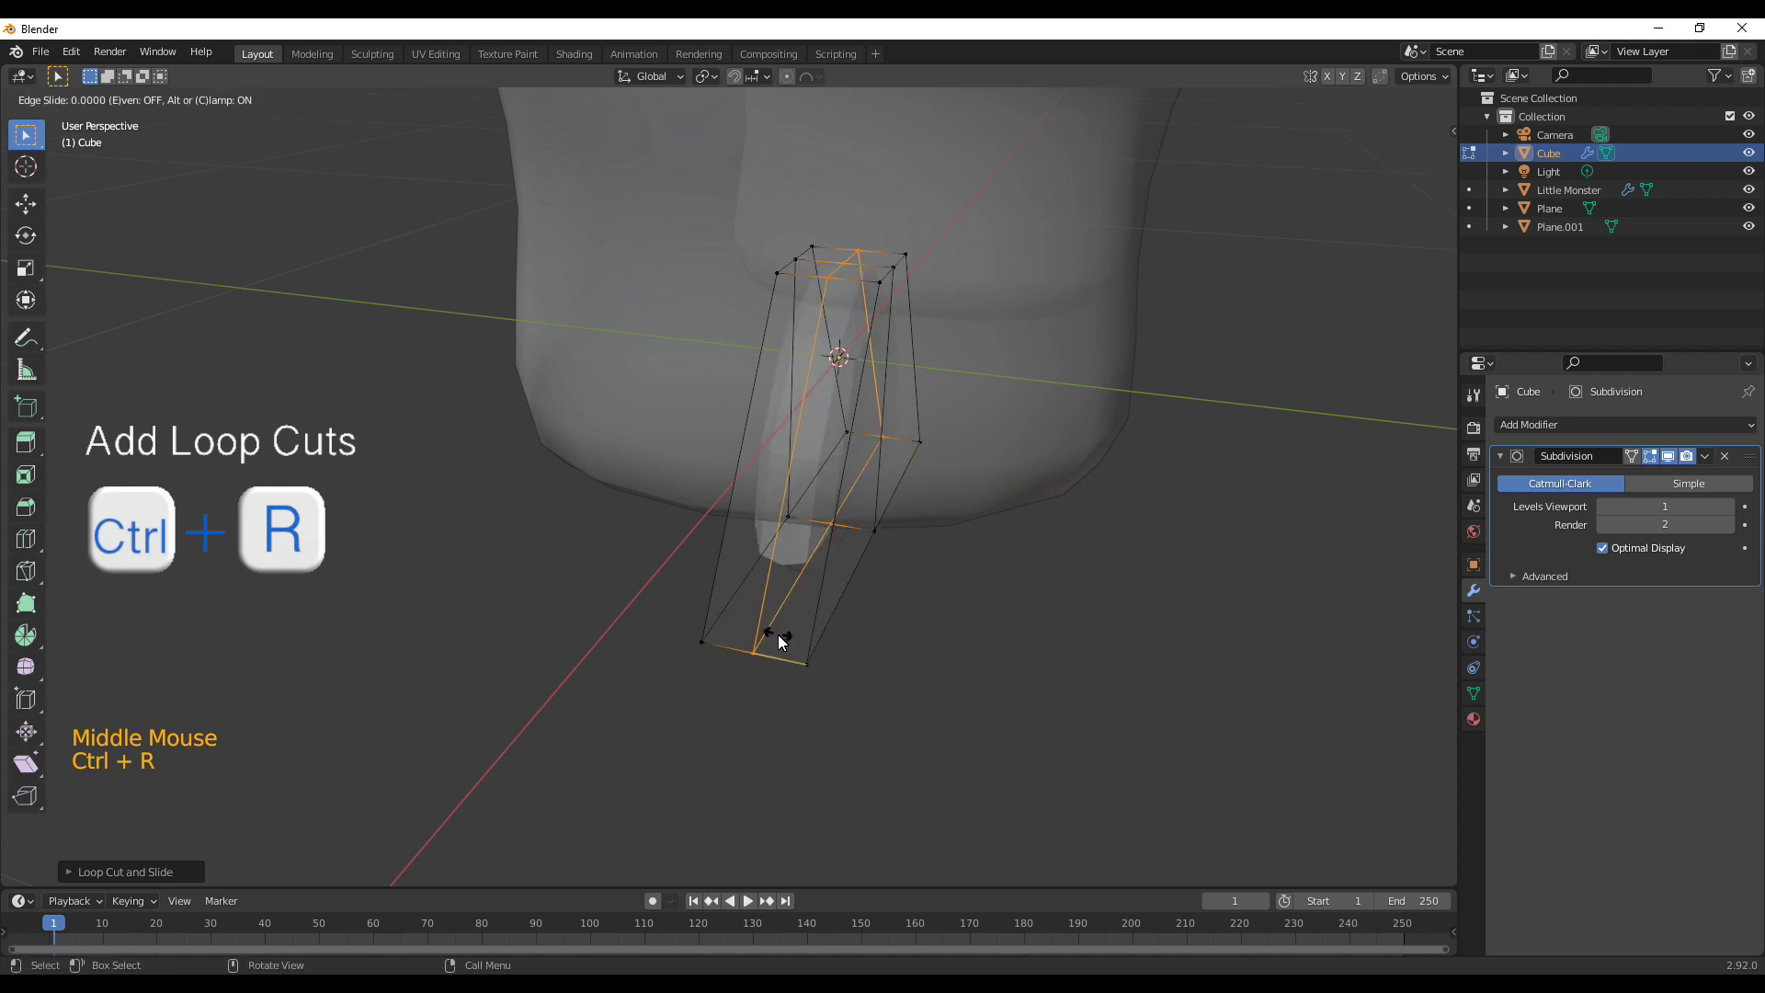
key("ctrl+r")
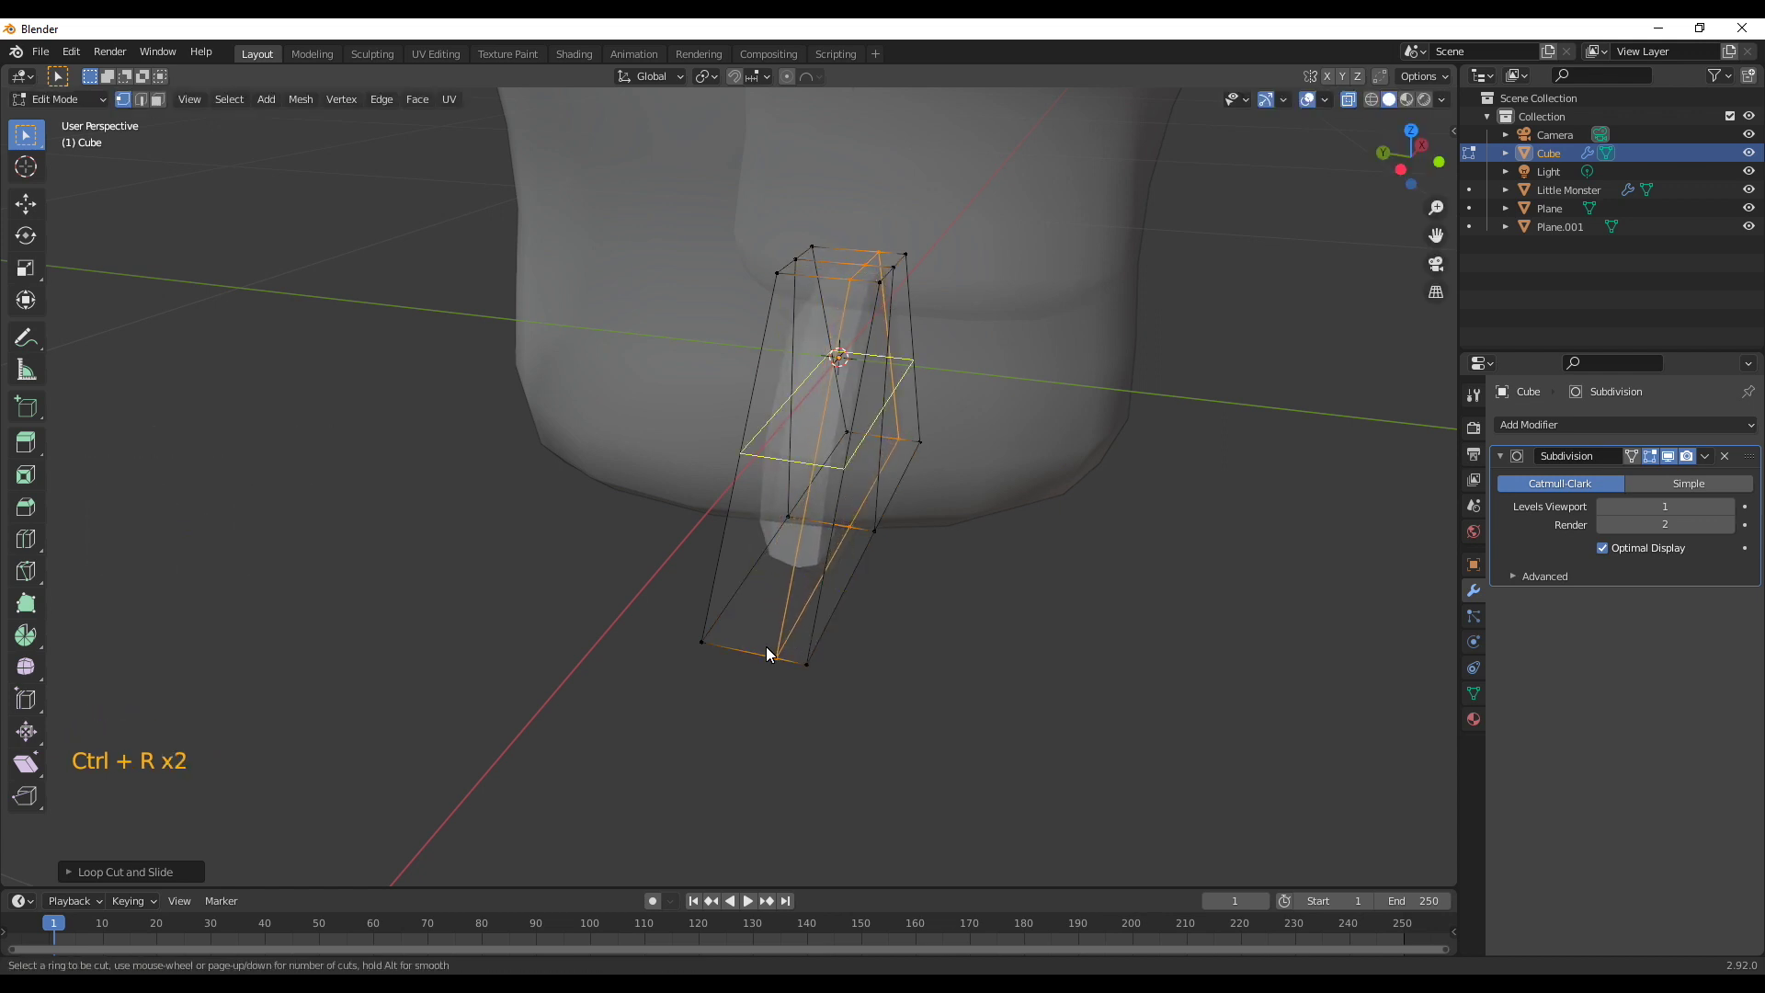
middle_click(953, 660)
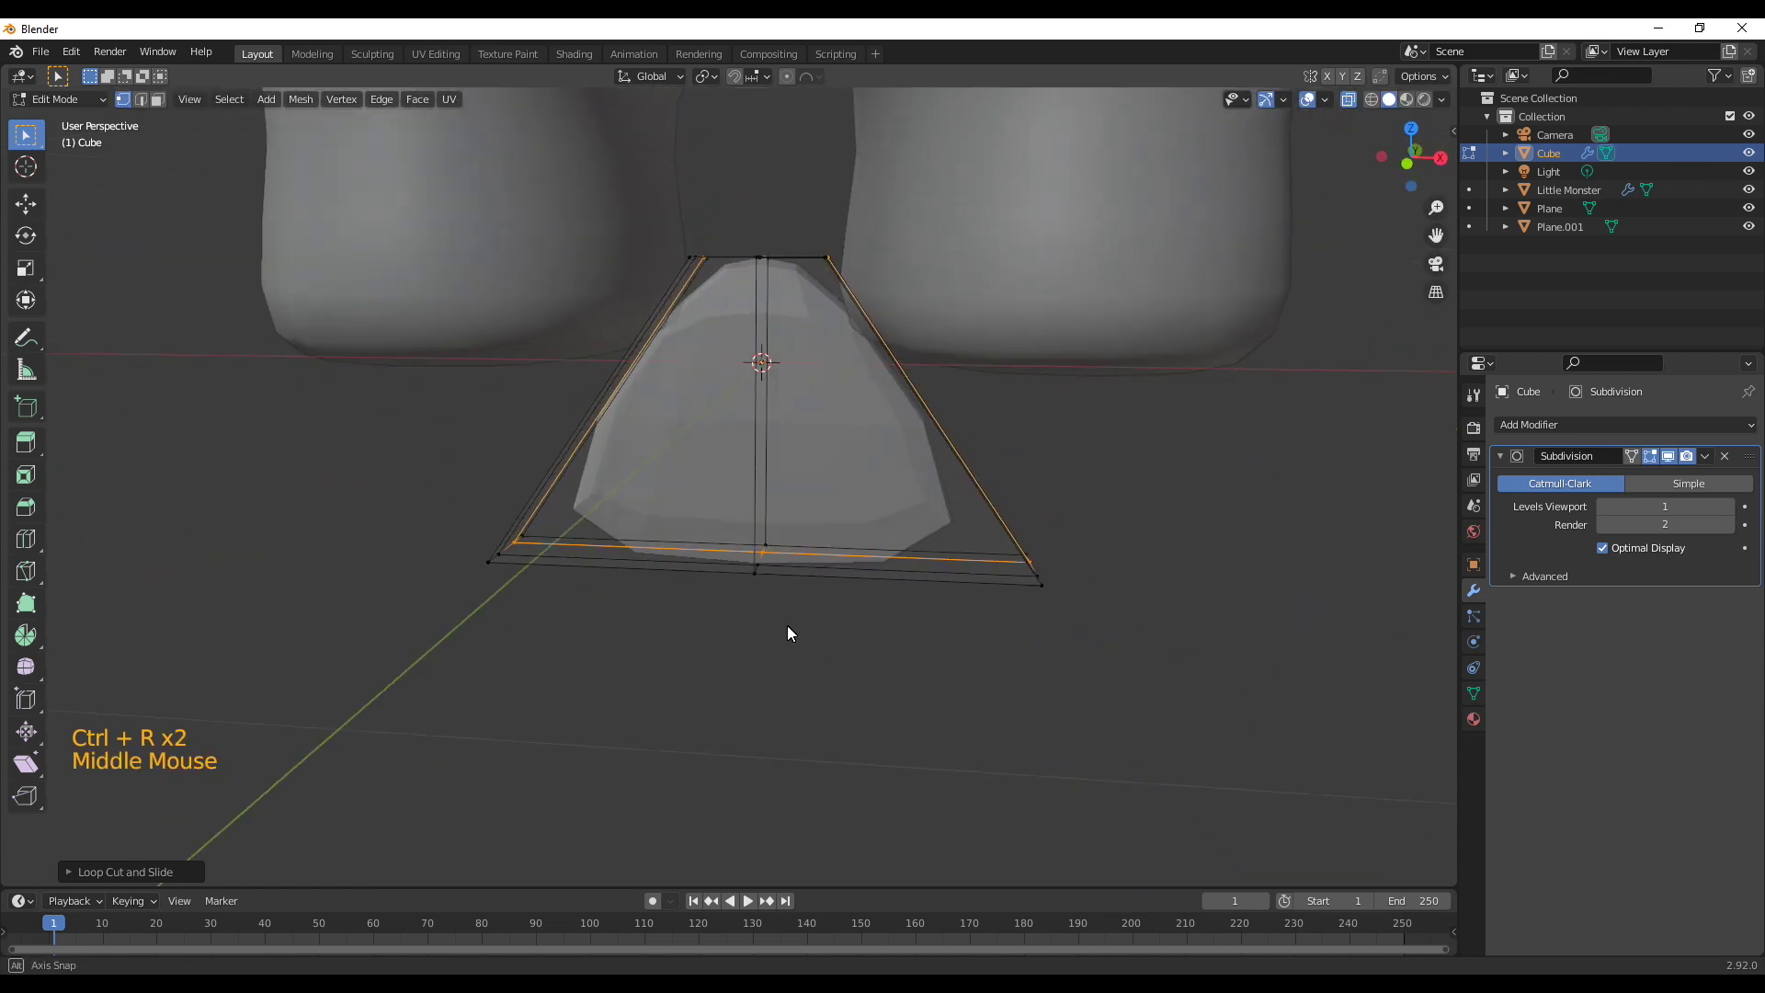
scroll("down", 3)
middle_click(810, 638)
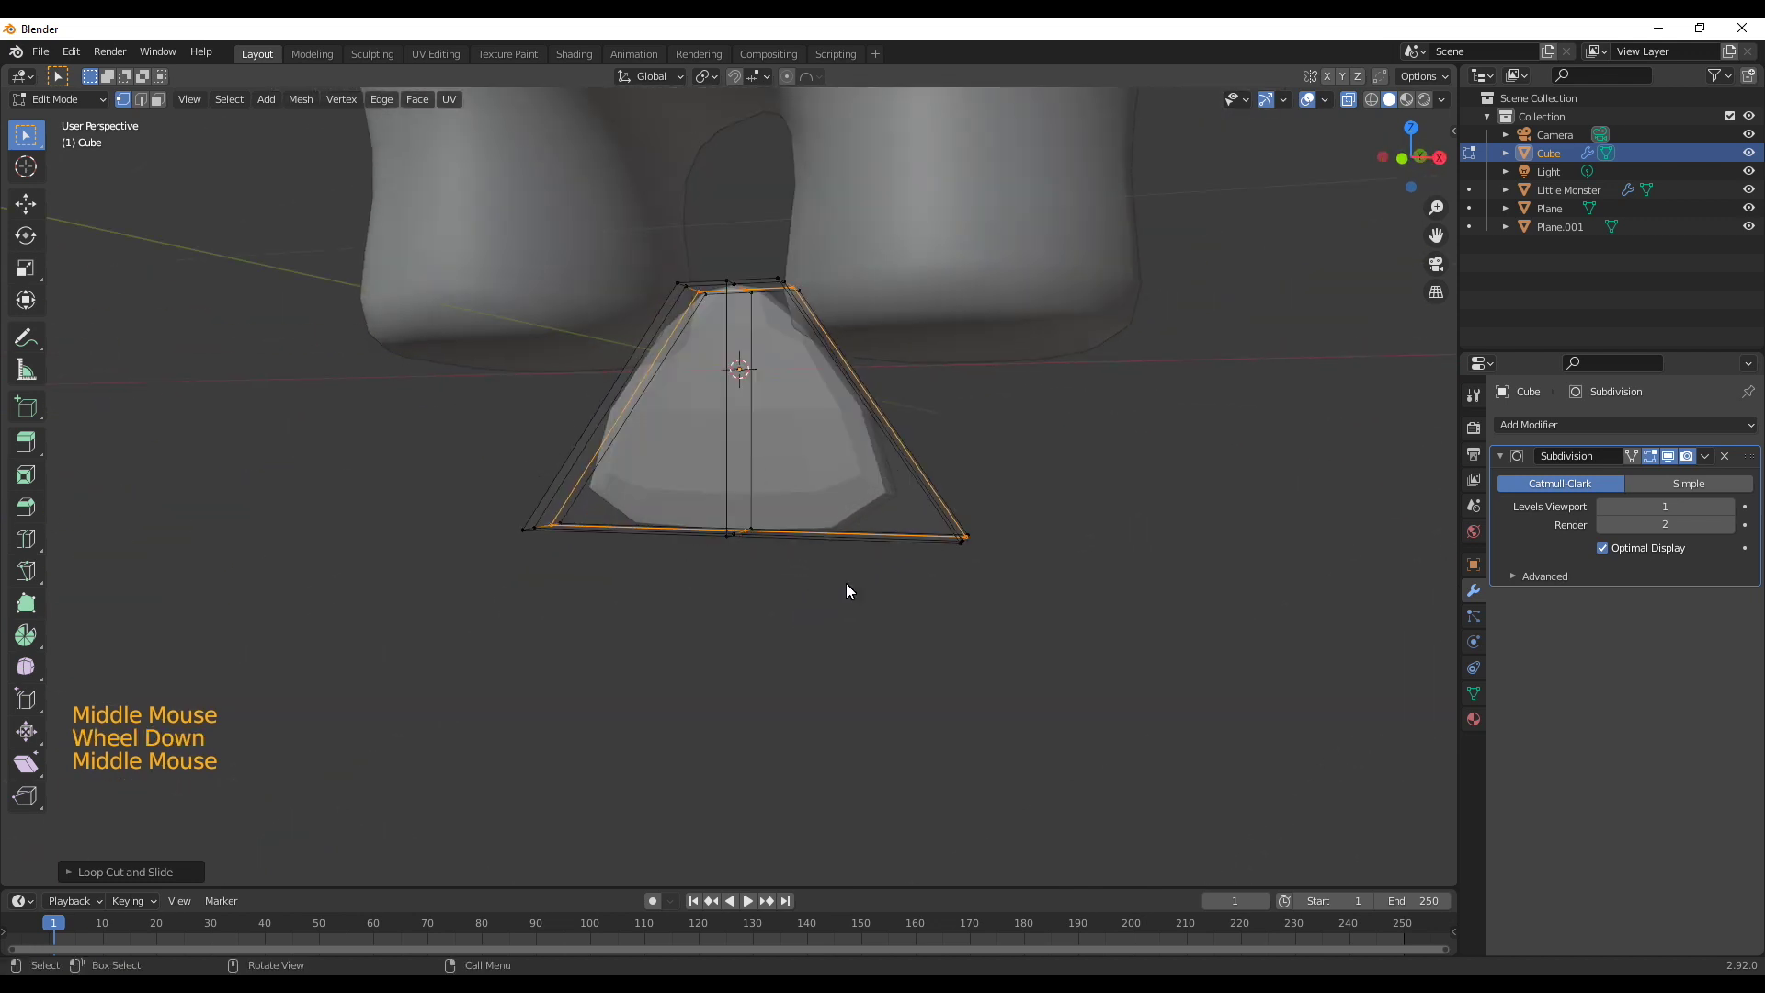
right_click(782, 458)
key("Tab")
right_click(715, 450)
scroll("down", 3)
middle_click(793, 589)
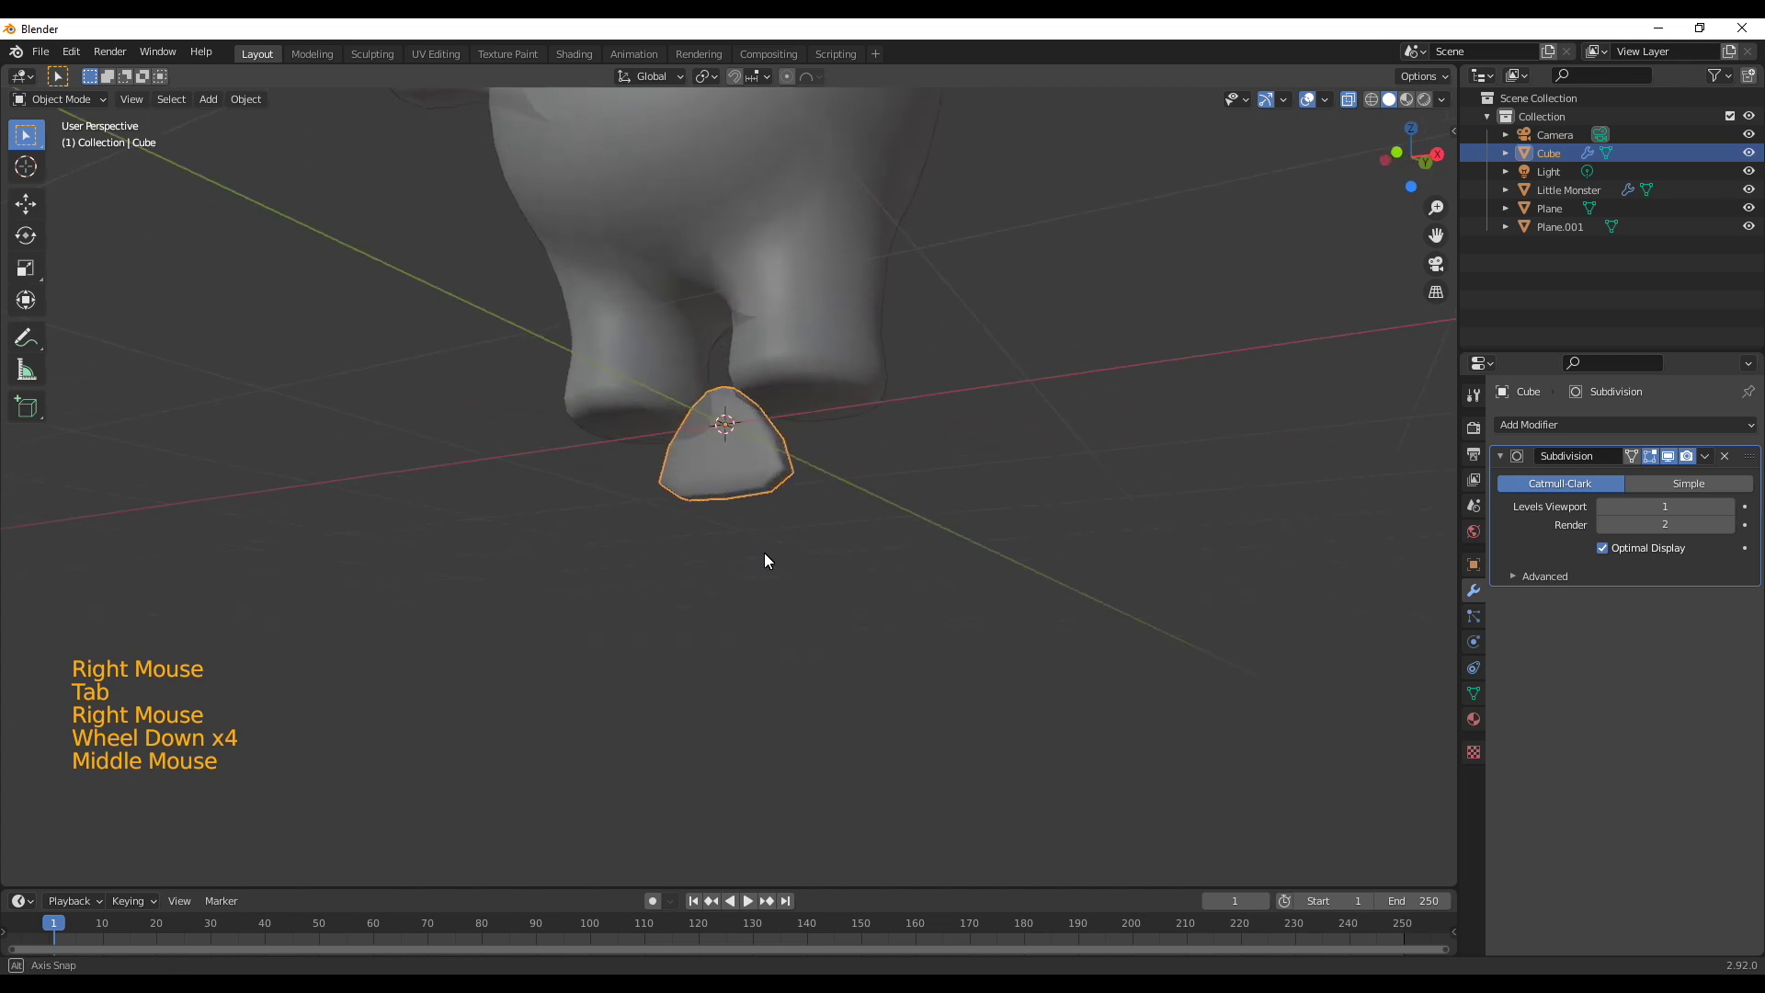
Shrink the whole mesh to tooth size and rotate it 180° upside down in Edit Mode
middle_click(946, 585)
key("Tab")
key("s")
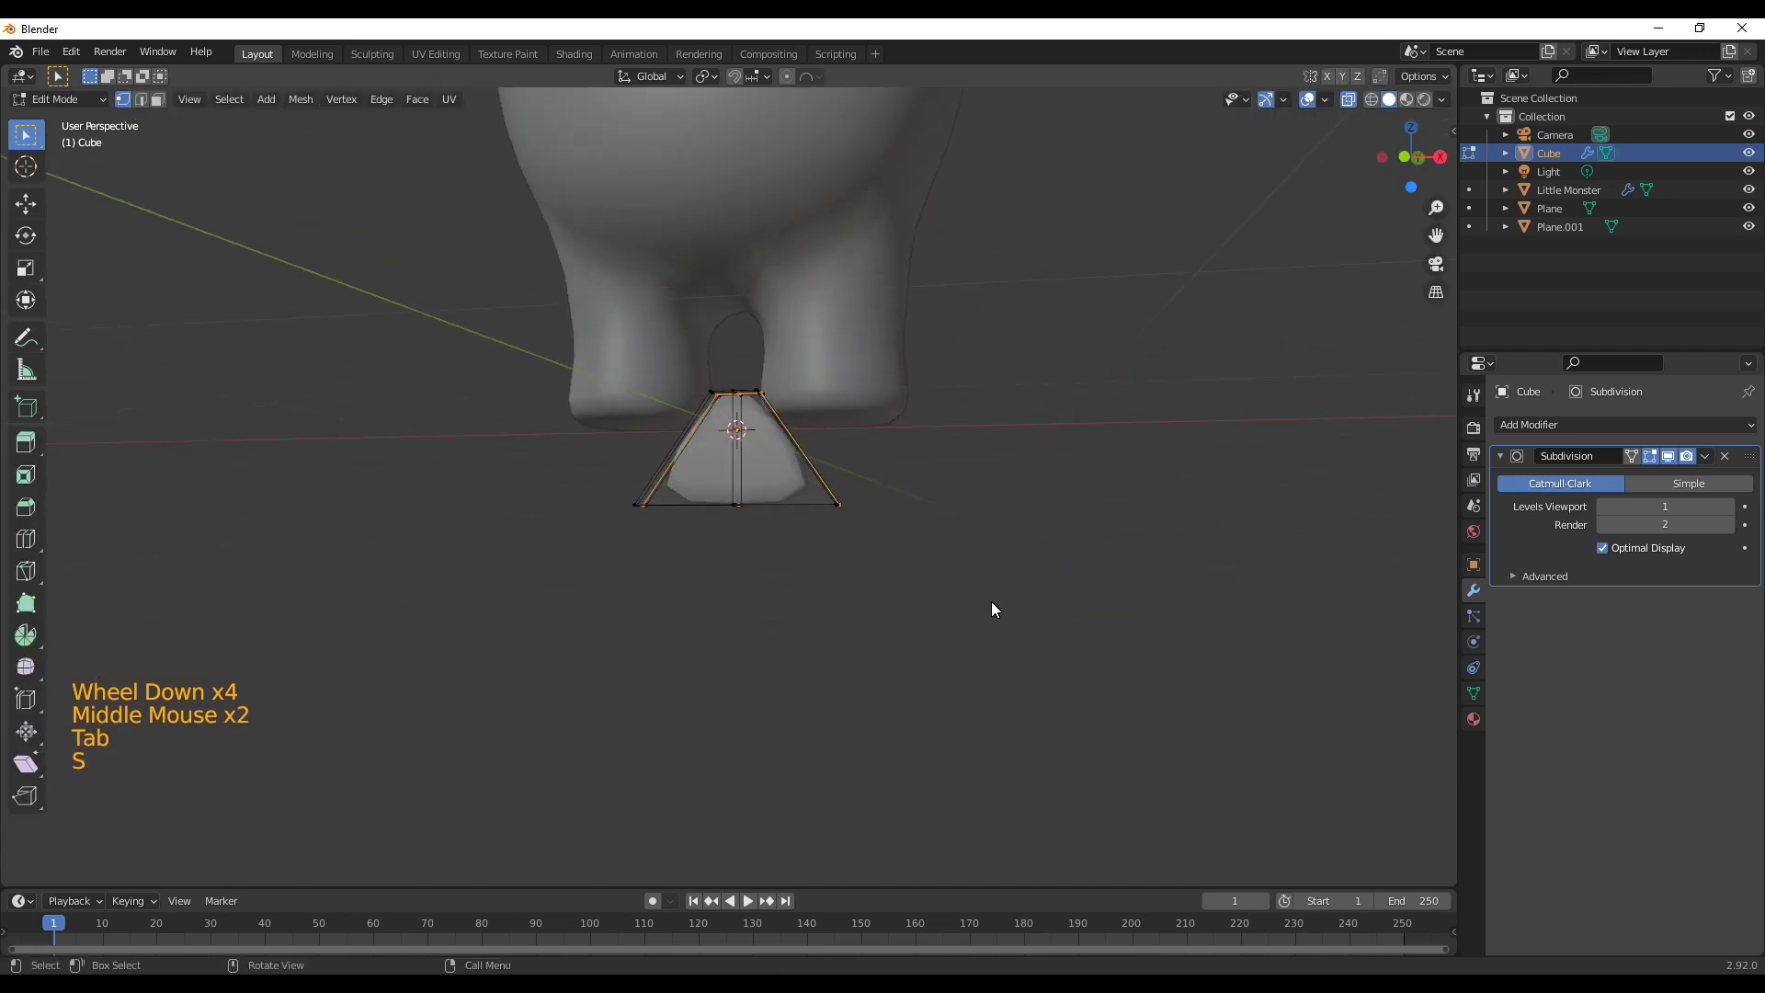
key("a")
key("s")
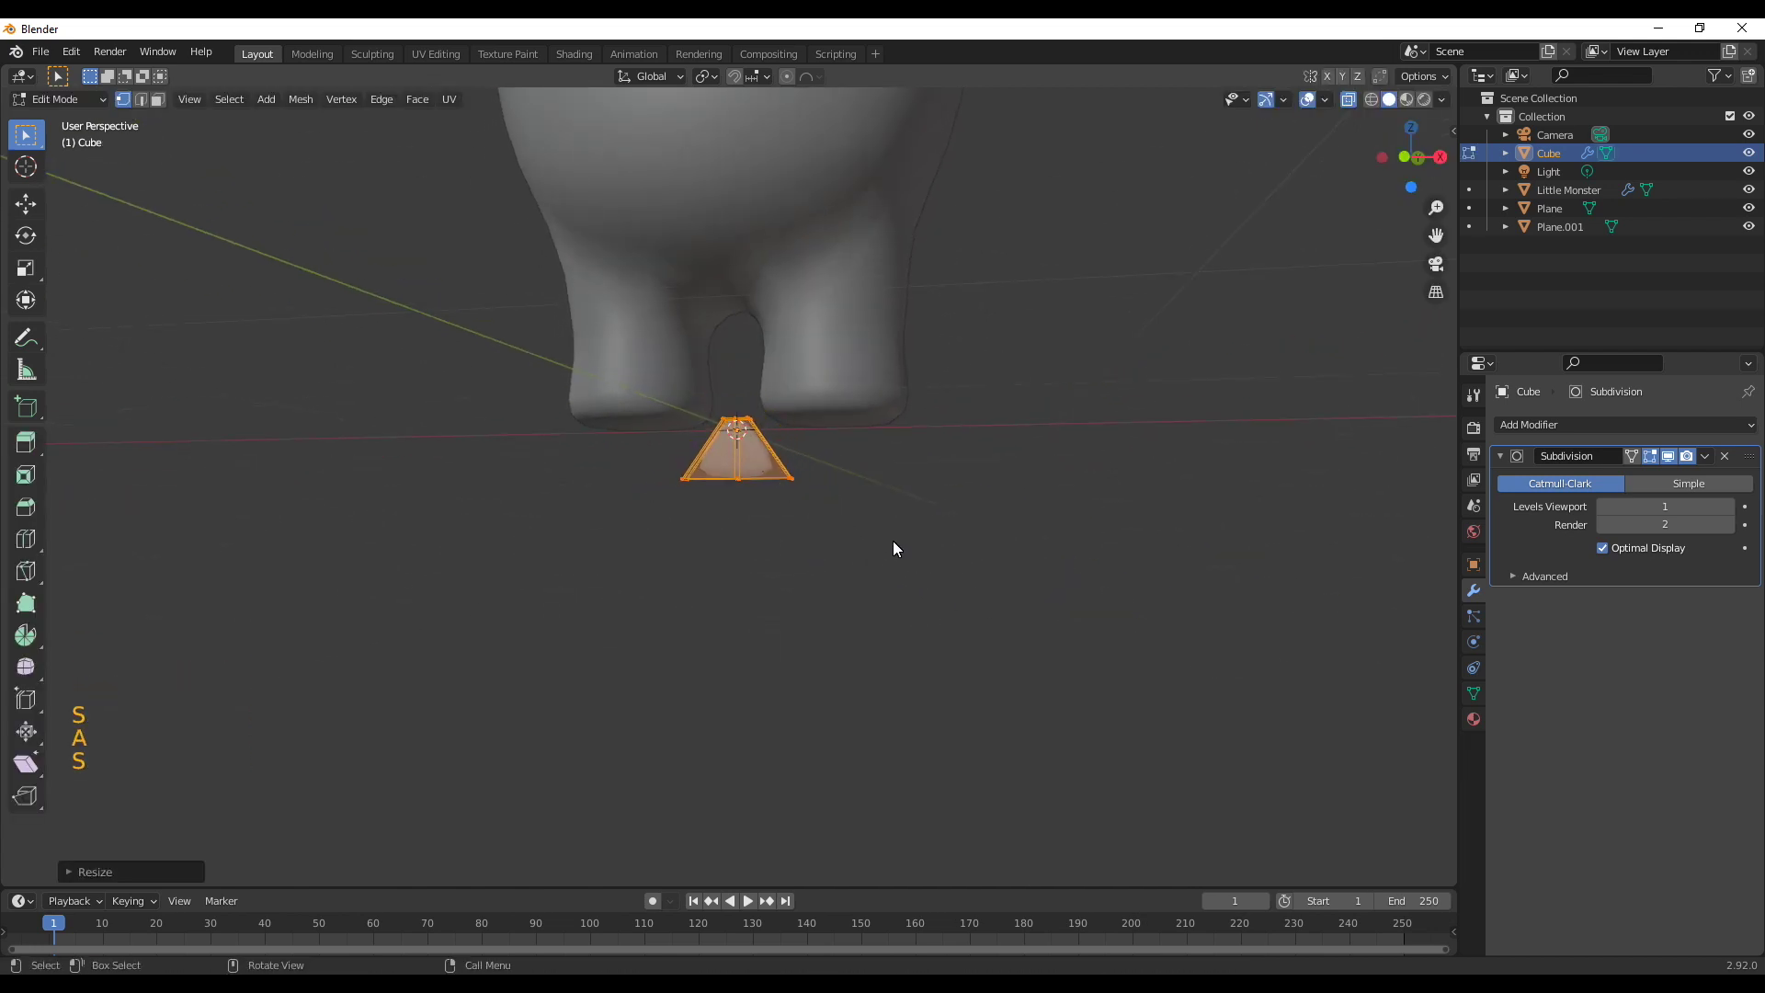
key("r")
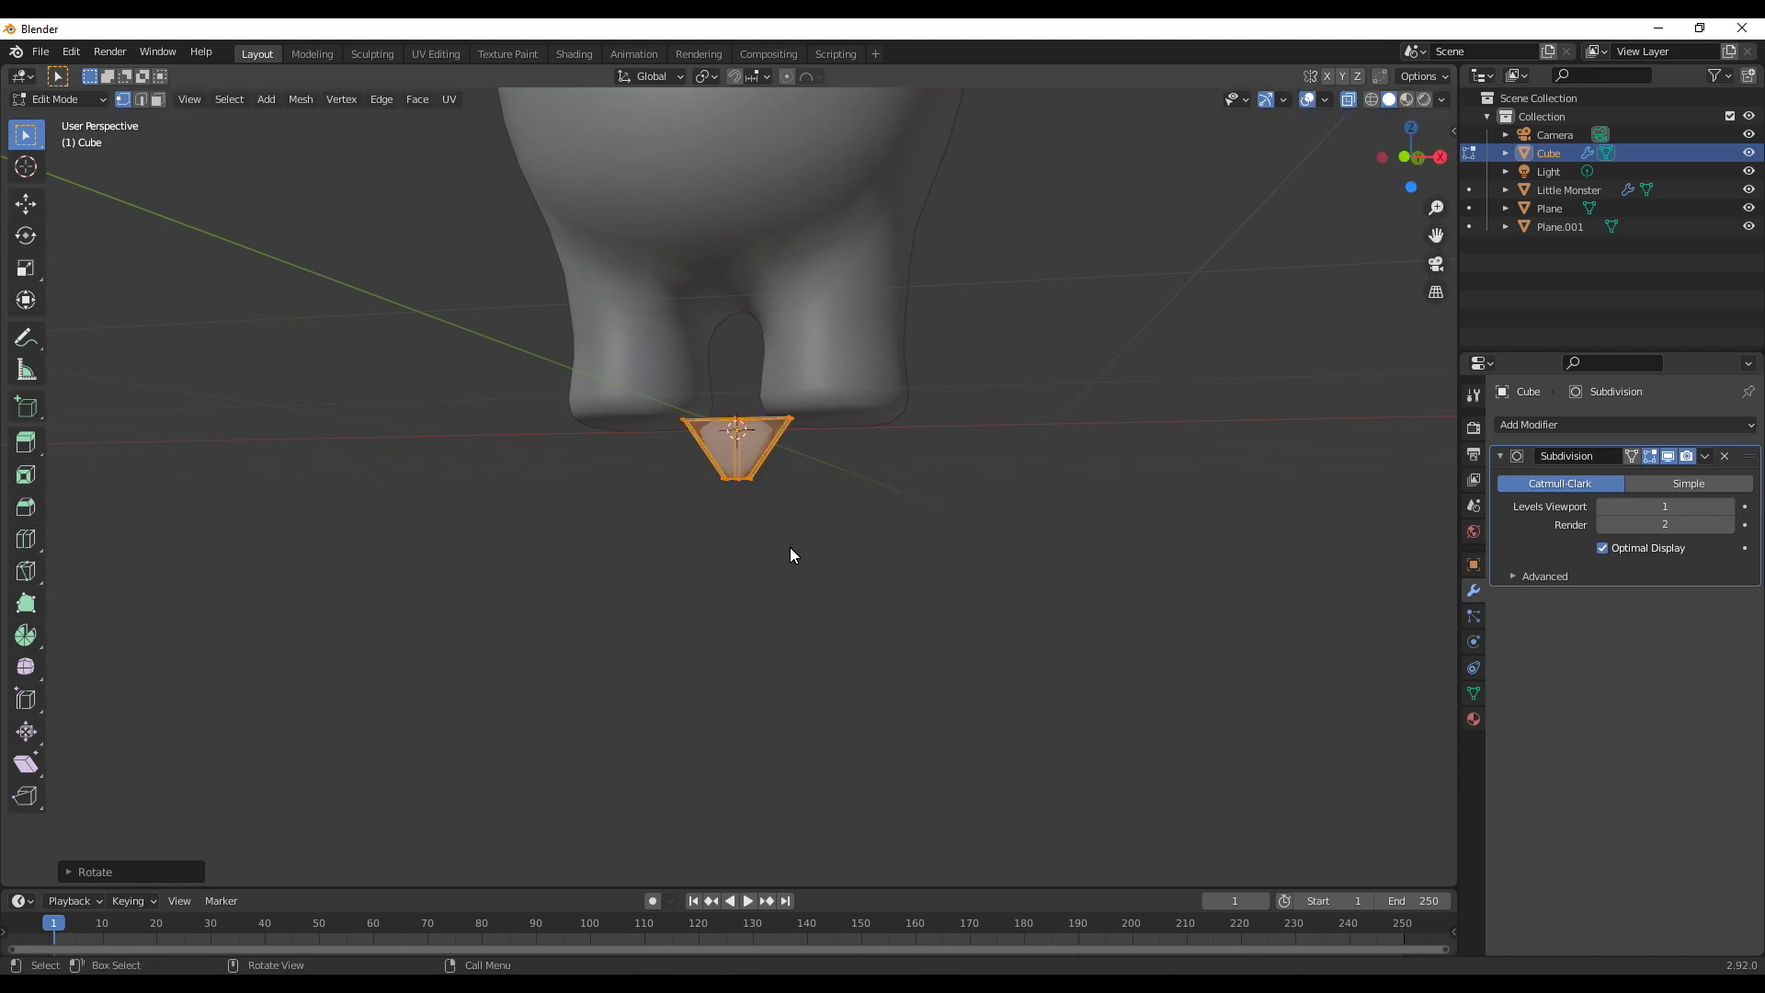
scroll("down", 3)
middle_click(802, 451)
key("Tab")
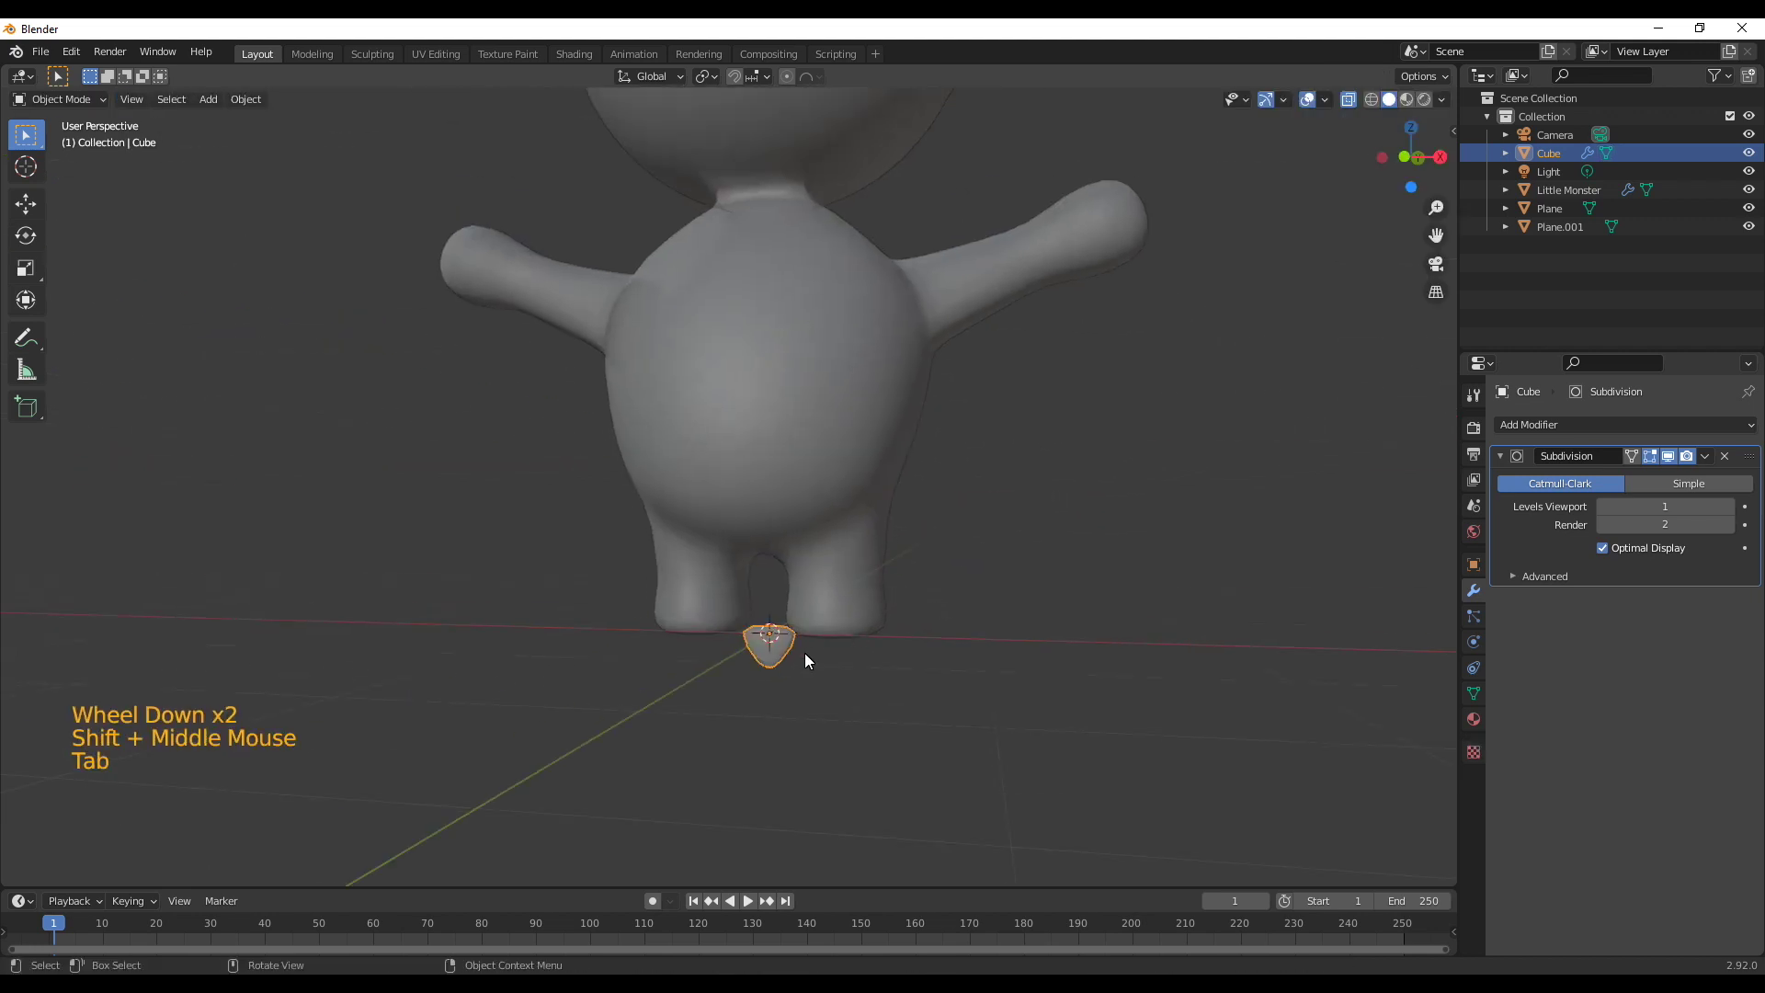
From front view, move the tooth up onto the mouth notch below the eye
key("KP_1")
key("g")
middle_click(988, 527)
scroll("up", 3)
middle_click(886, 249)
Fit the tooth into the mouth and duplicate it into an upper pair and a rotated lower pair
key("s")
key("g")
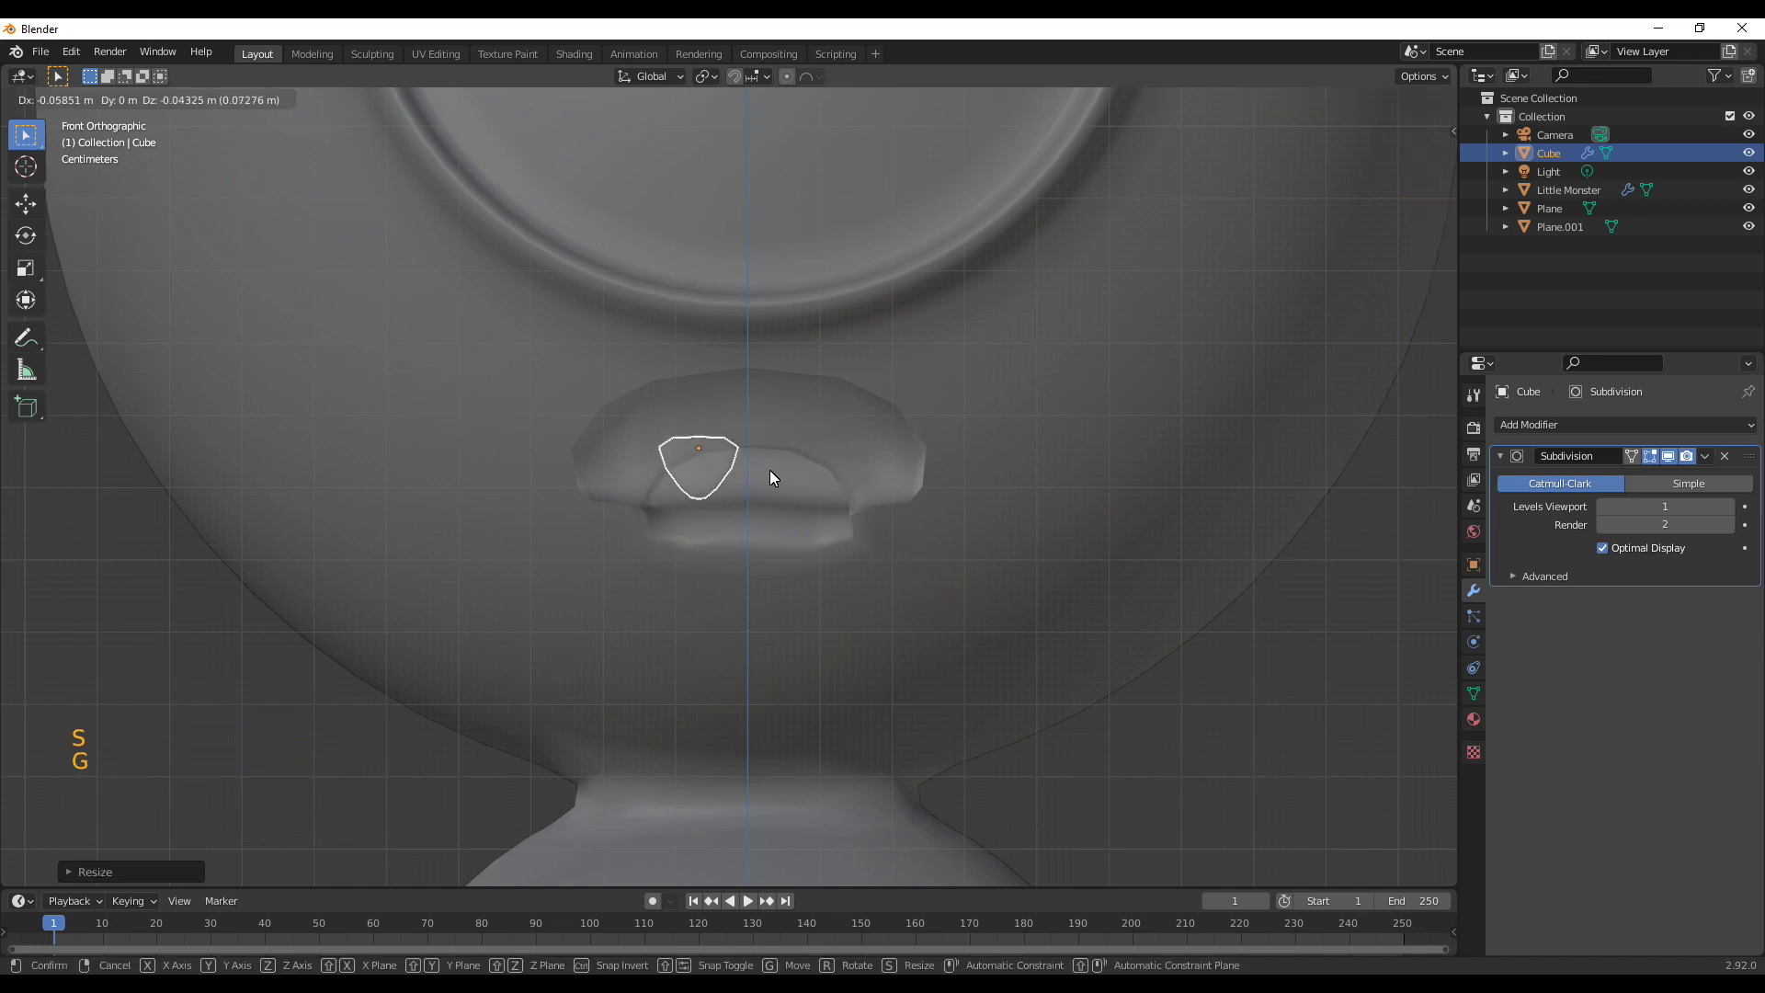
key("shift+d")
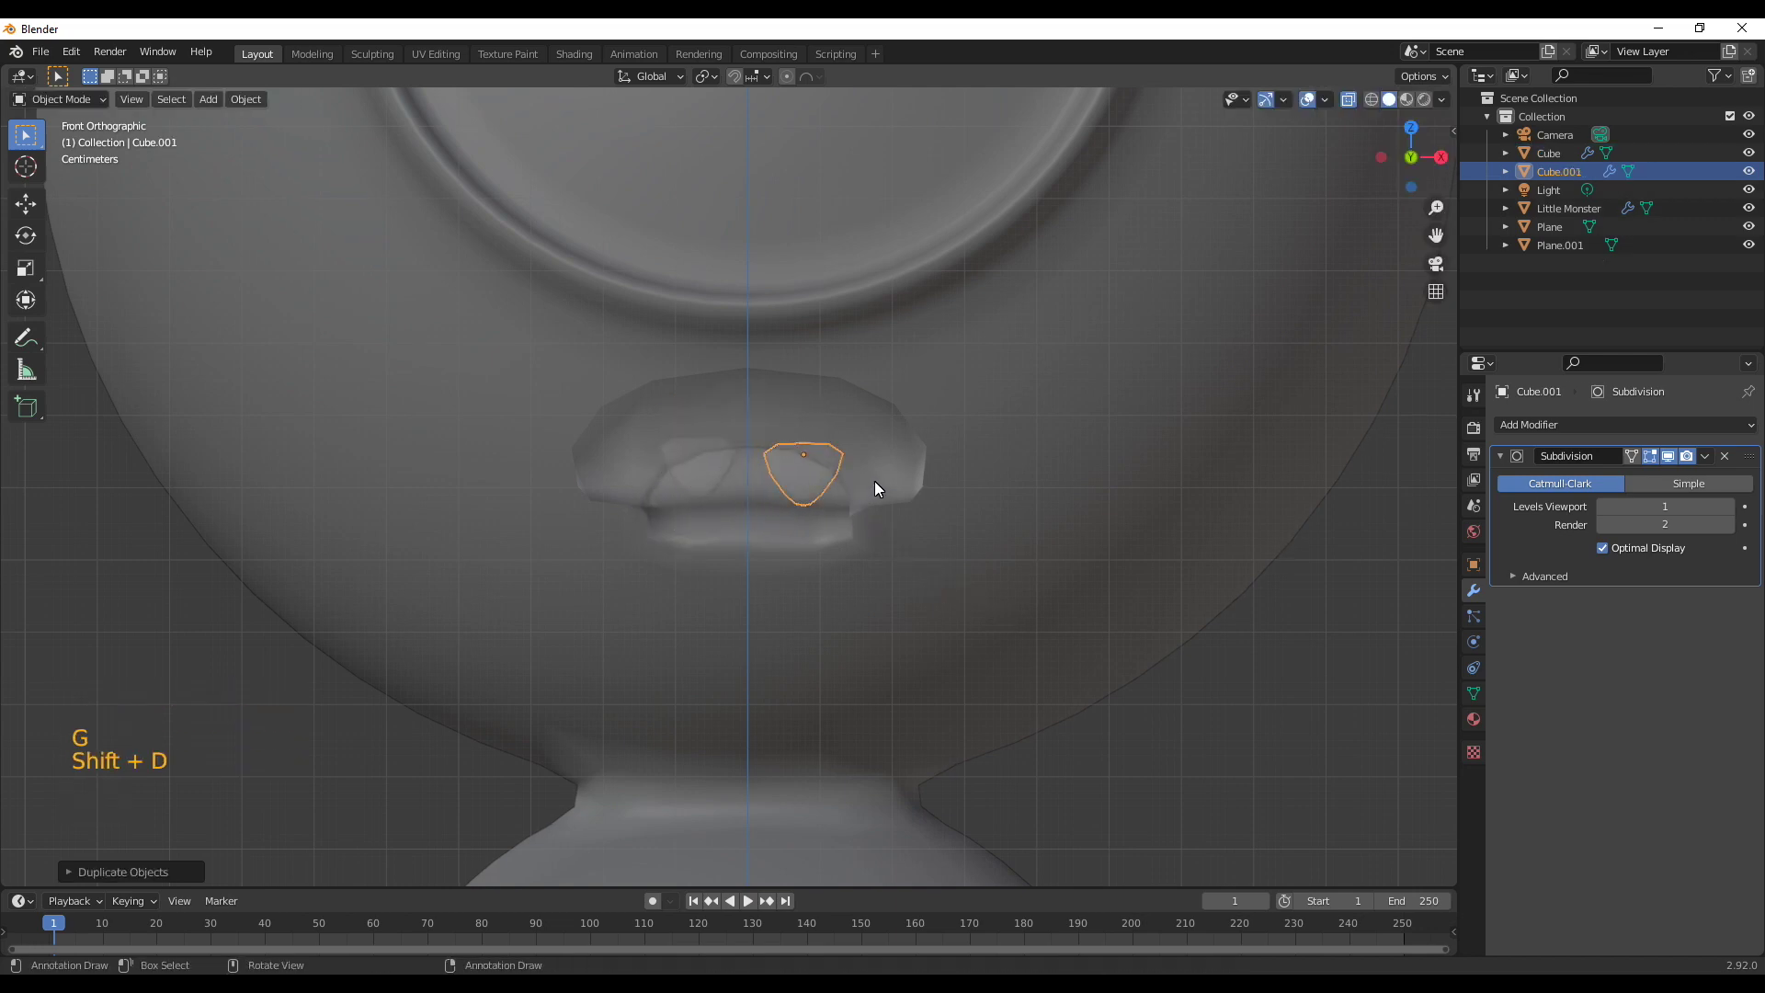
key("shift+d")
key("r")
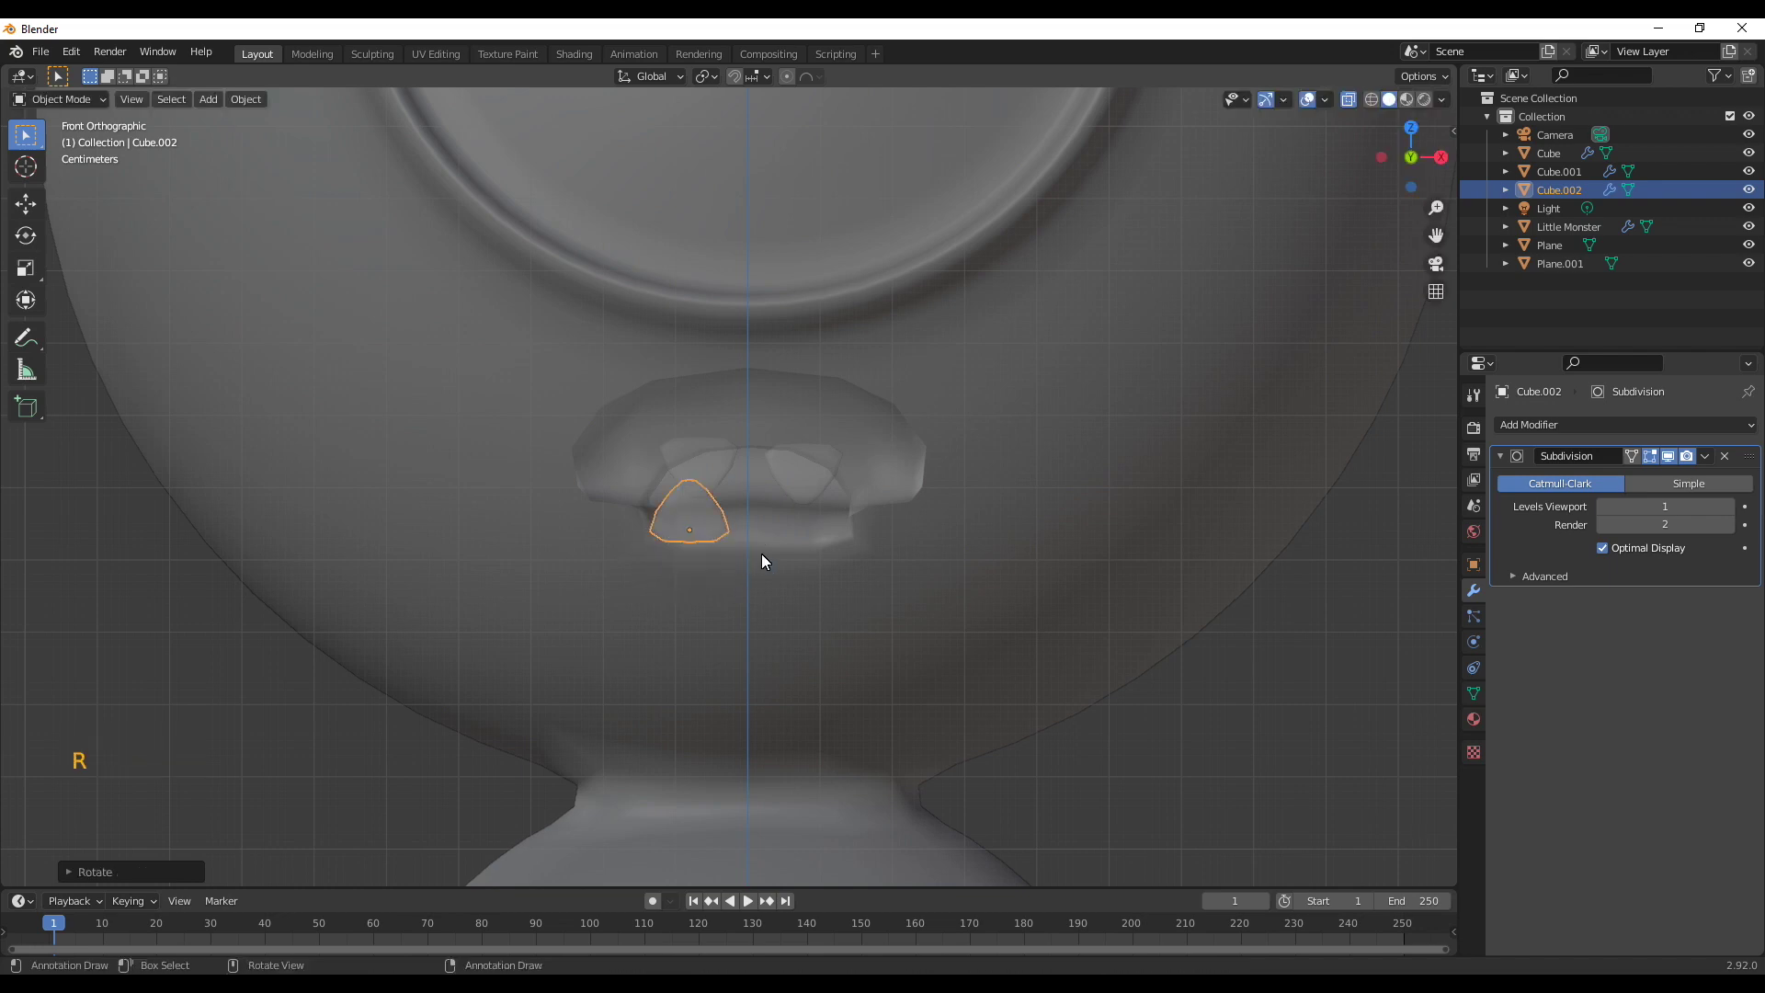
key("g")
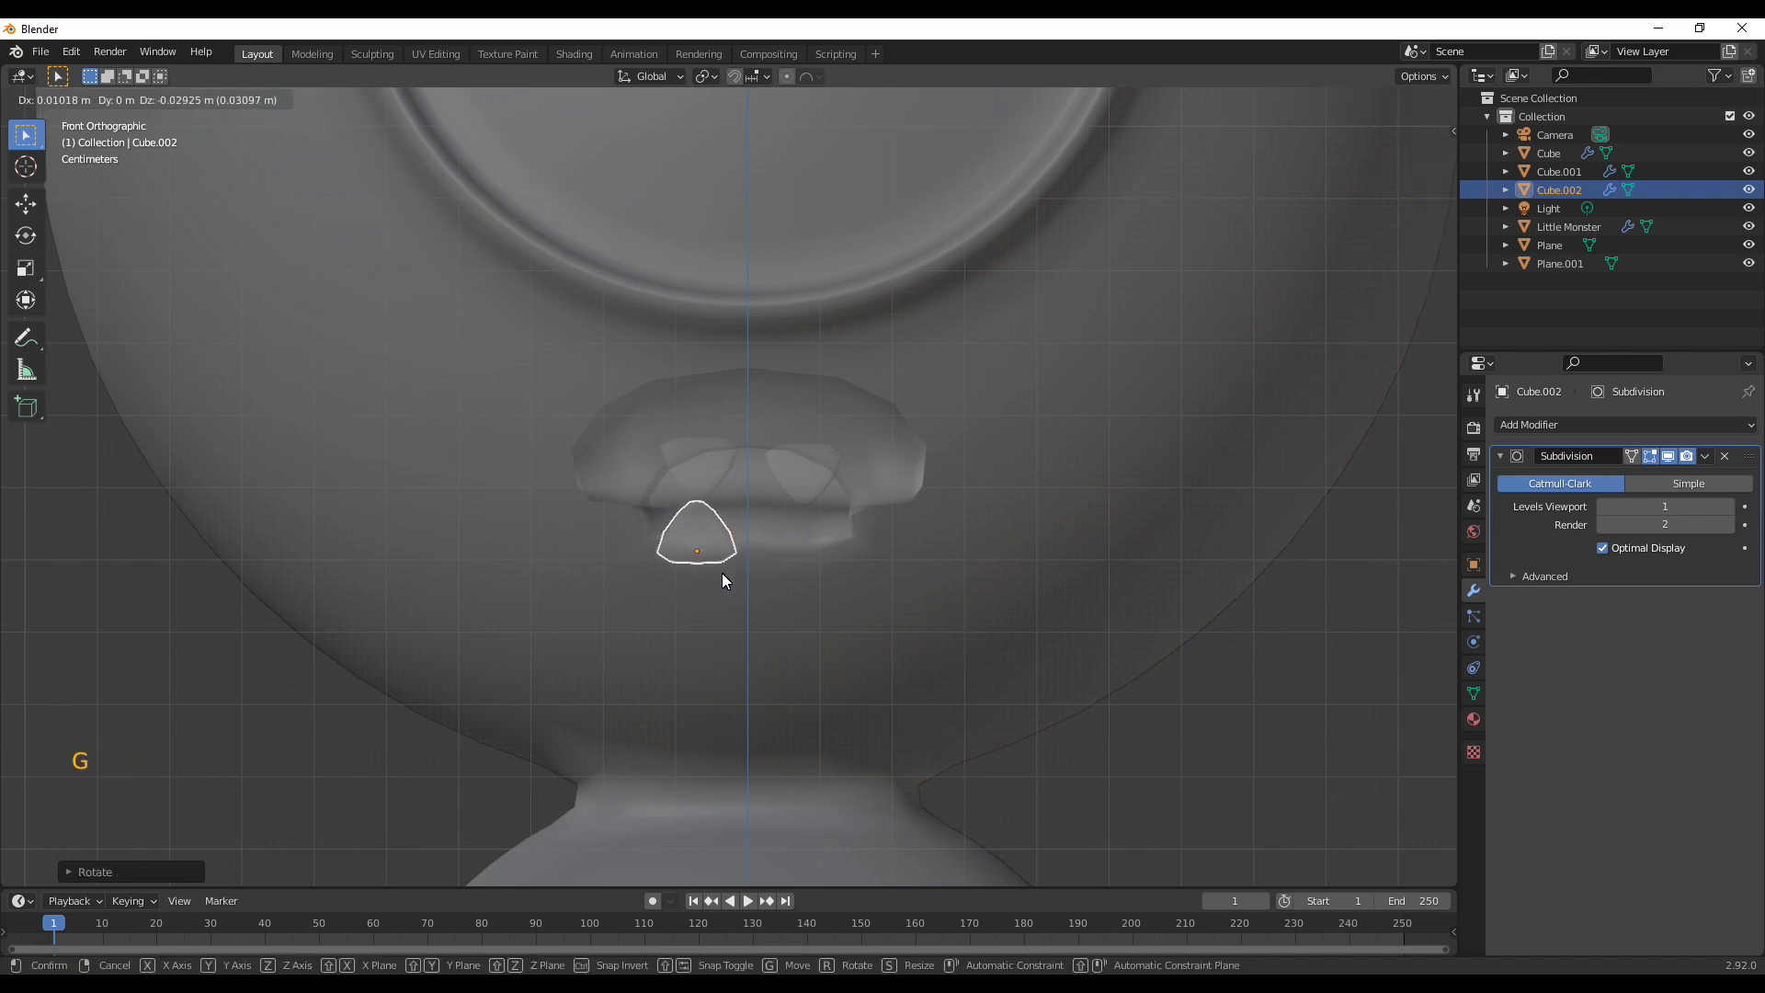
key("shift+d")
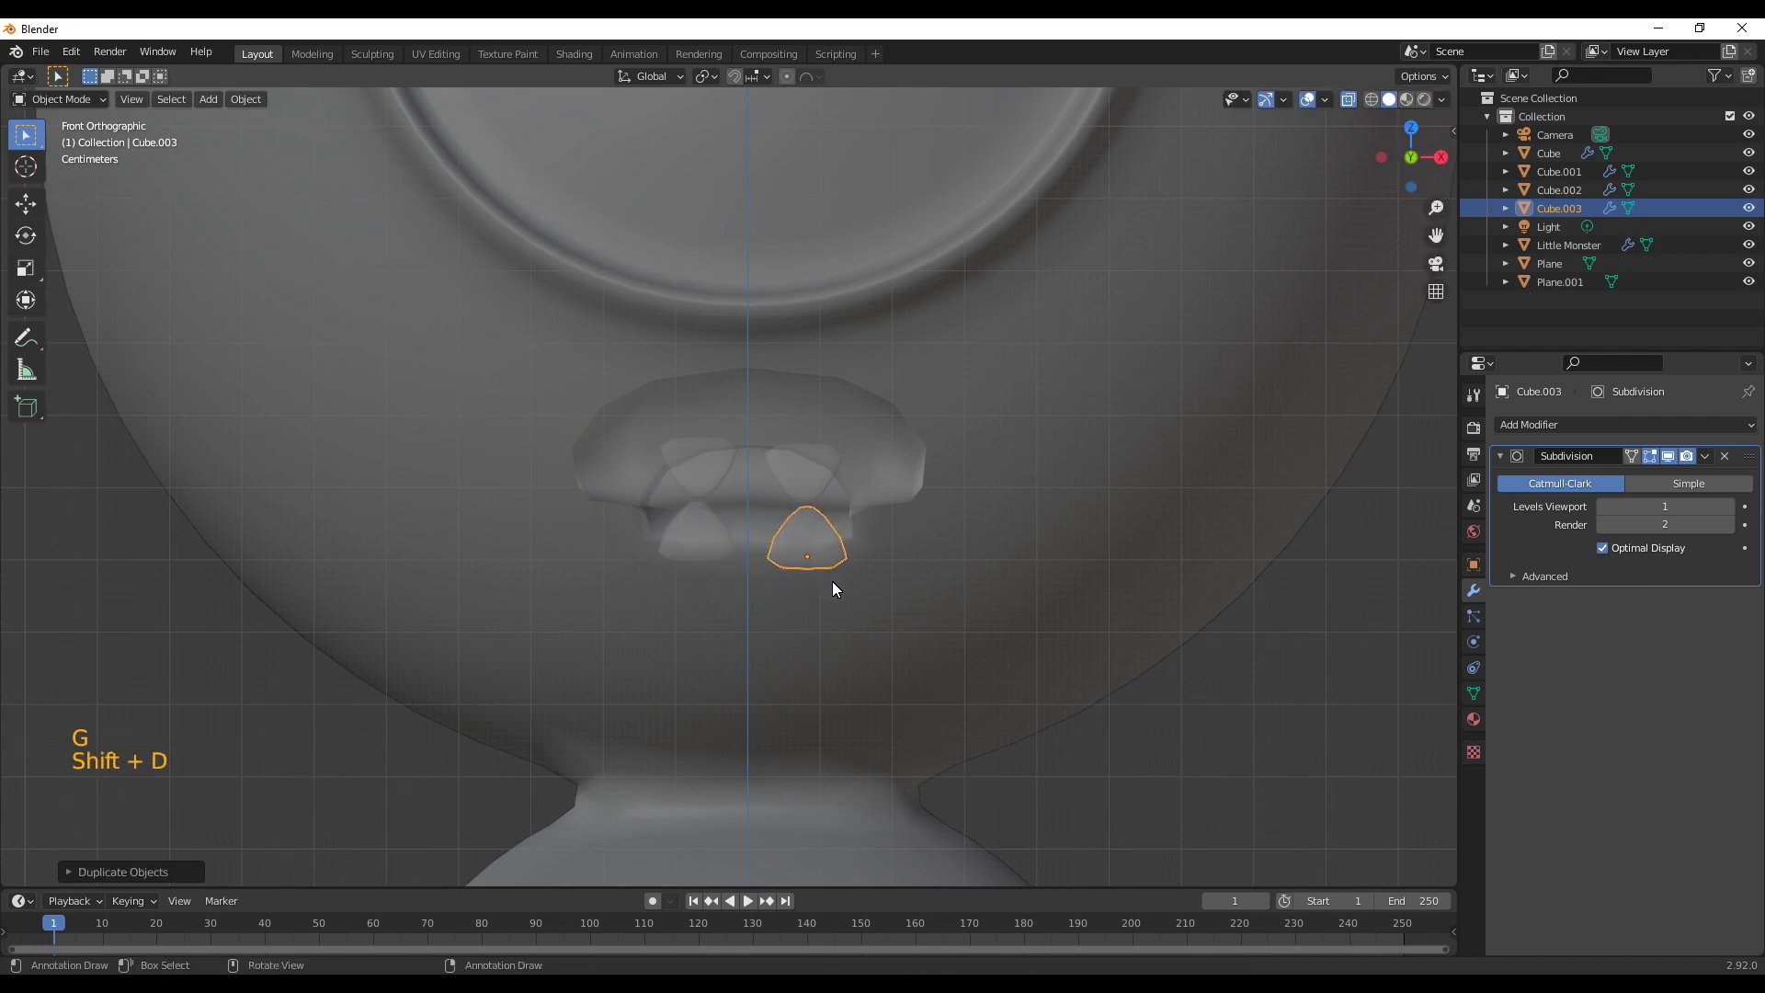
Select the teeth with the body and adjust their position and rotation from the side view
left_click(842, 591)
left_click(810, 501)
left_click(803, 474)
double_click(793, 486)
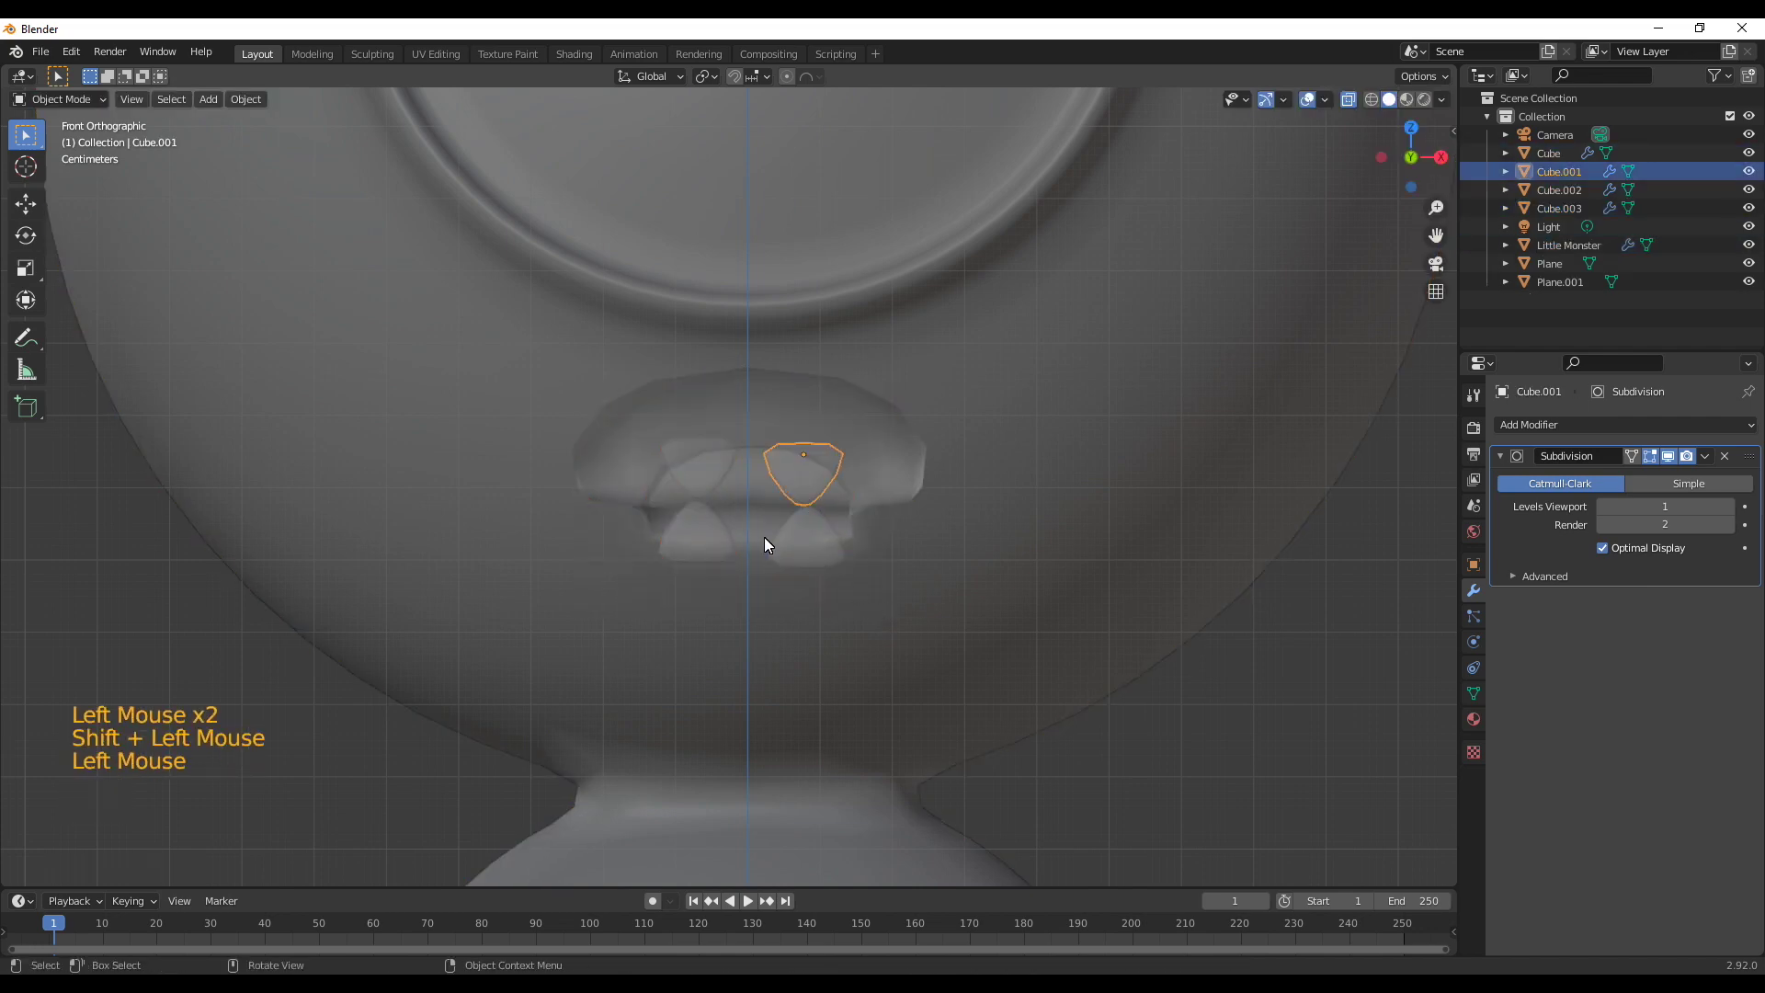
left_click(821, 546)
double_click(708, 491)
left_click(677, 557)
left_click(696, 517)
left_click(615, 601)
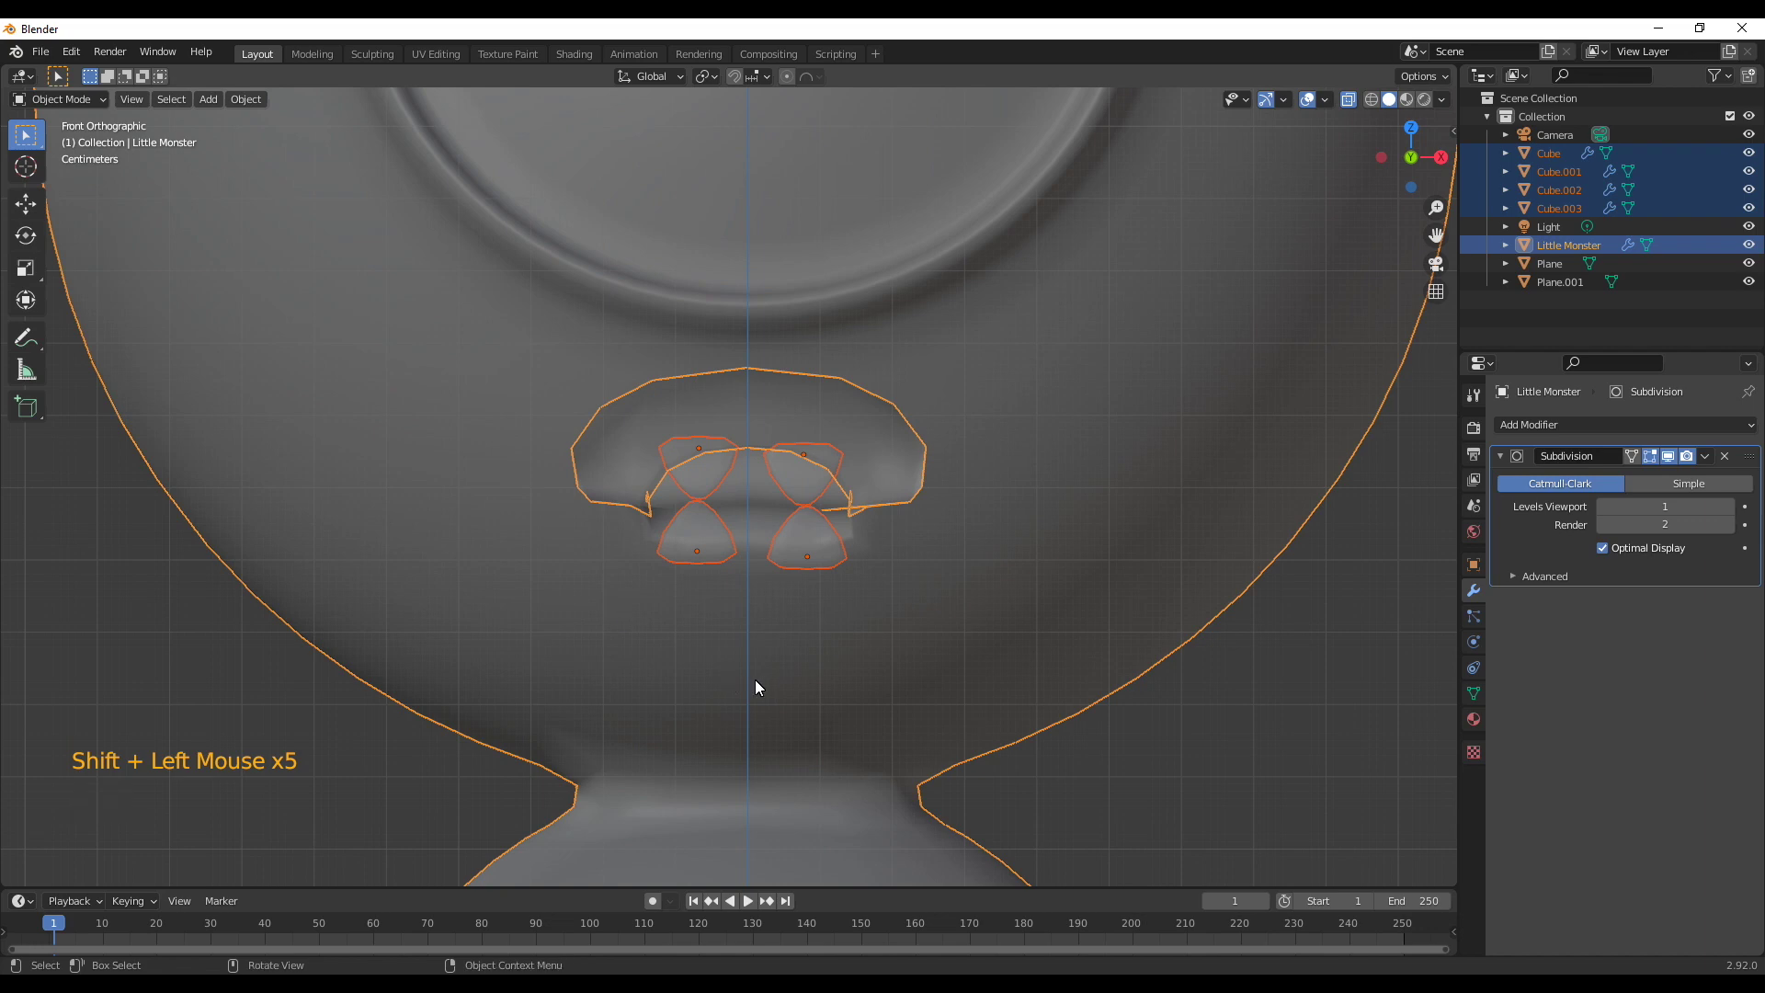
left_click(736, 678)
middle_click(1057, 713)
key("KP_3")
key("g")
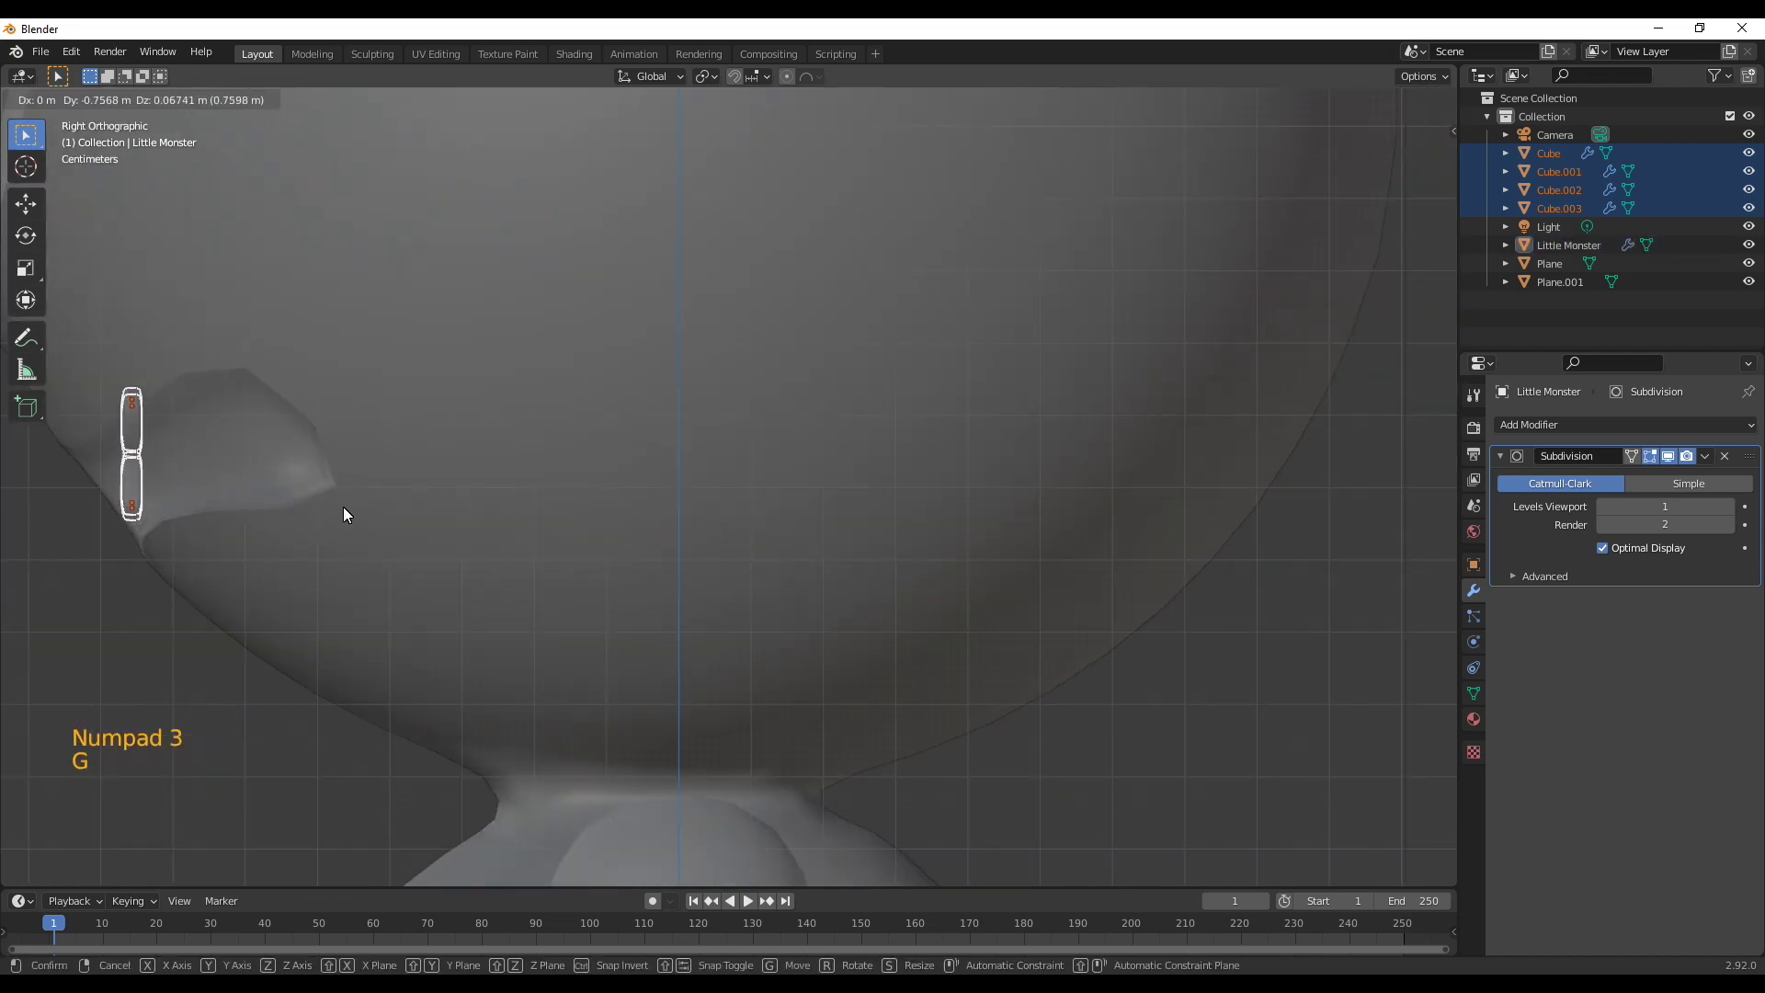
key("r")
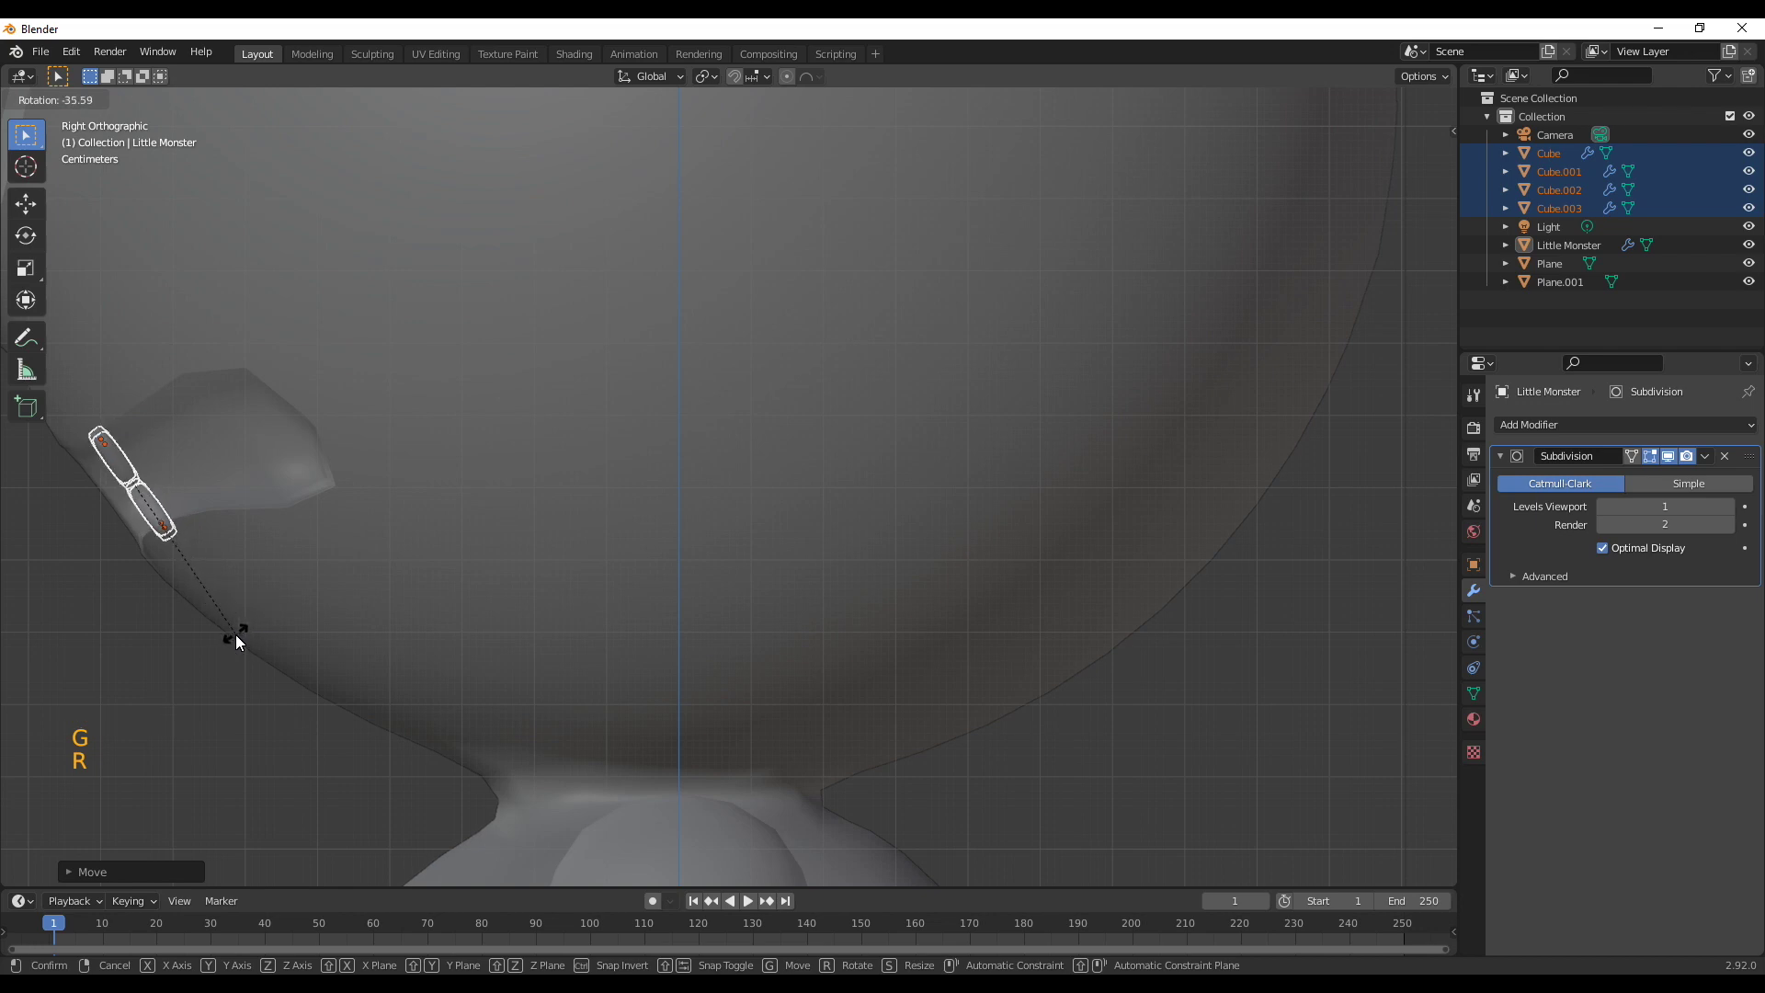
middle_click(411, 599)
scroll("down", 3)
middle_click(915, 596)
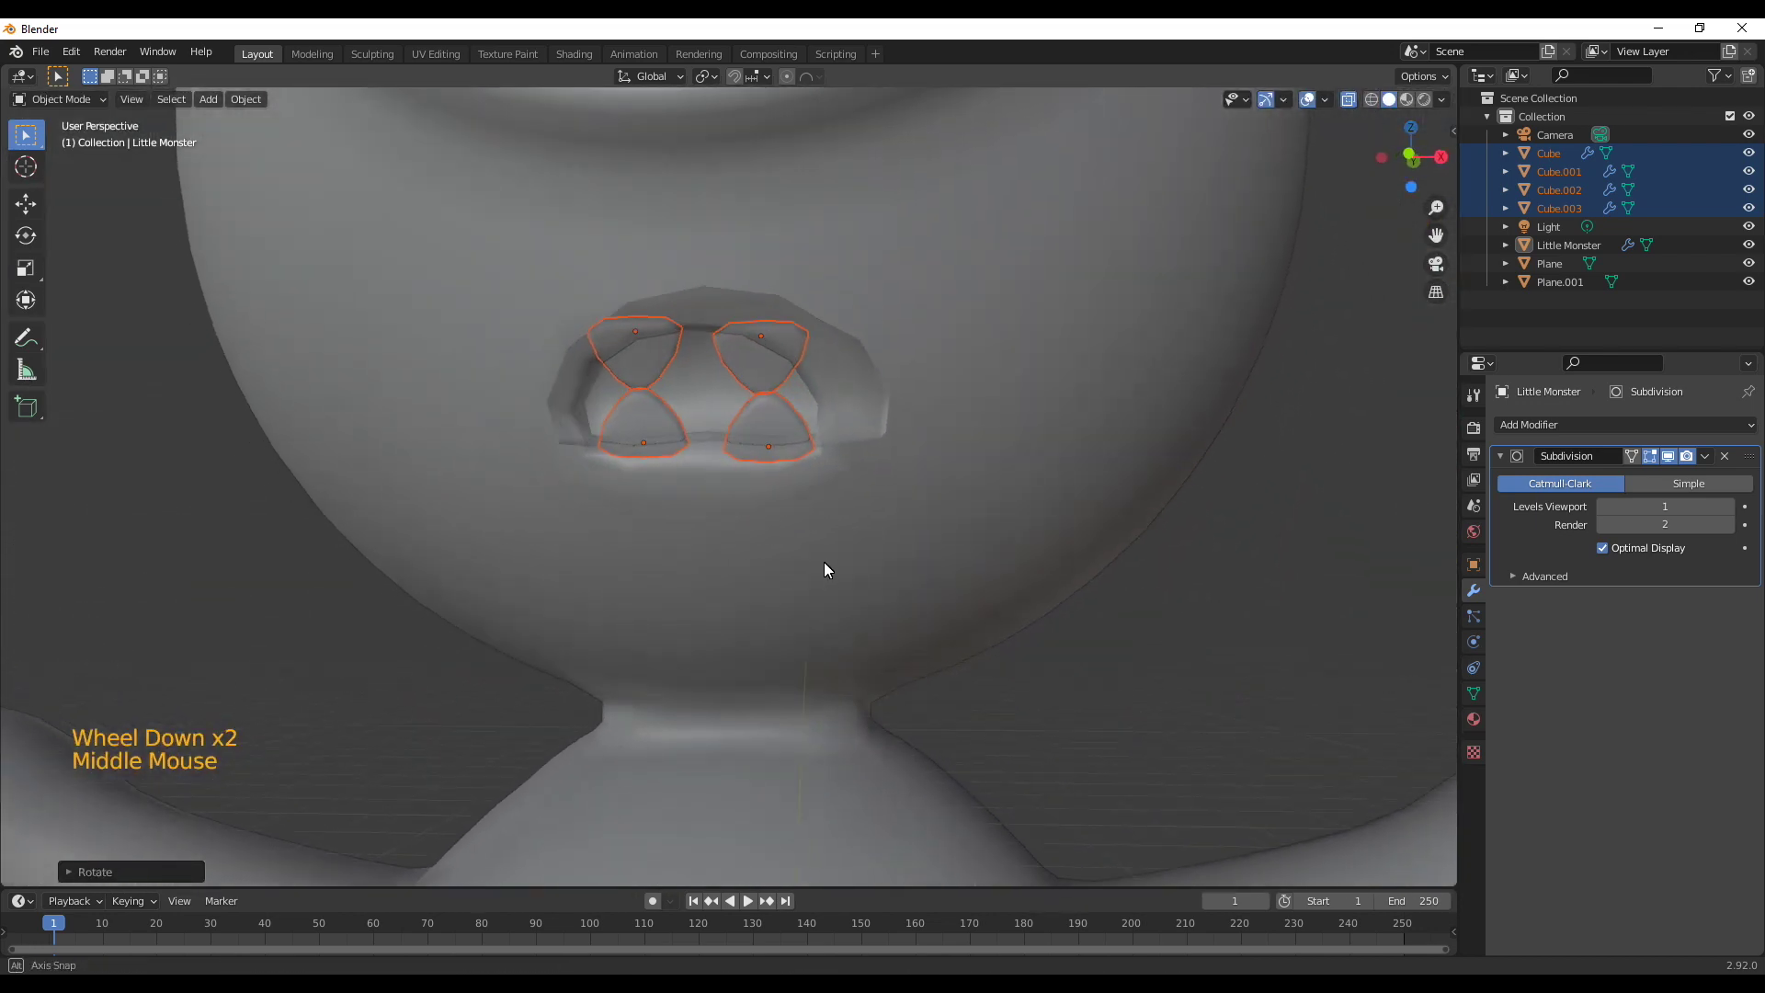
key("alt+z")
scroll("up", 3)
middle_click(990, 351)
Reposition and rotate two of the teeth individually so they sit inside the mouth
left_click(687, 323)
key("r")
key("s")
key("g")
key("KP_1")
scroll("up", 3)
key("r")
key("g")
left_click(705, 596)
key("g")
key("r")
key("r")
key("g")
Adjust the remaining lower and upper teeth so two hang from the top and two rise from the bottom
left_click(839, 607)
key("g")
key("r")
key("g")
left_click(832, 542)
key("r")
key("g")
key("g")
scroll("down", 3)
left_click(1102, 667)
middle_click(925, 765)
key("g")
left_click(786, 324)
key("g")
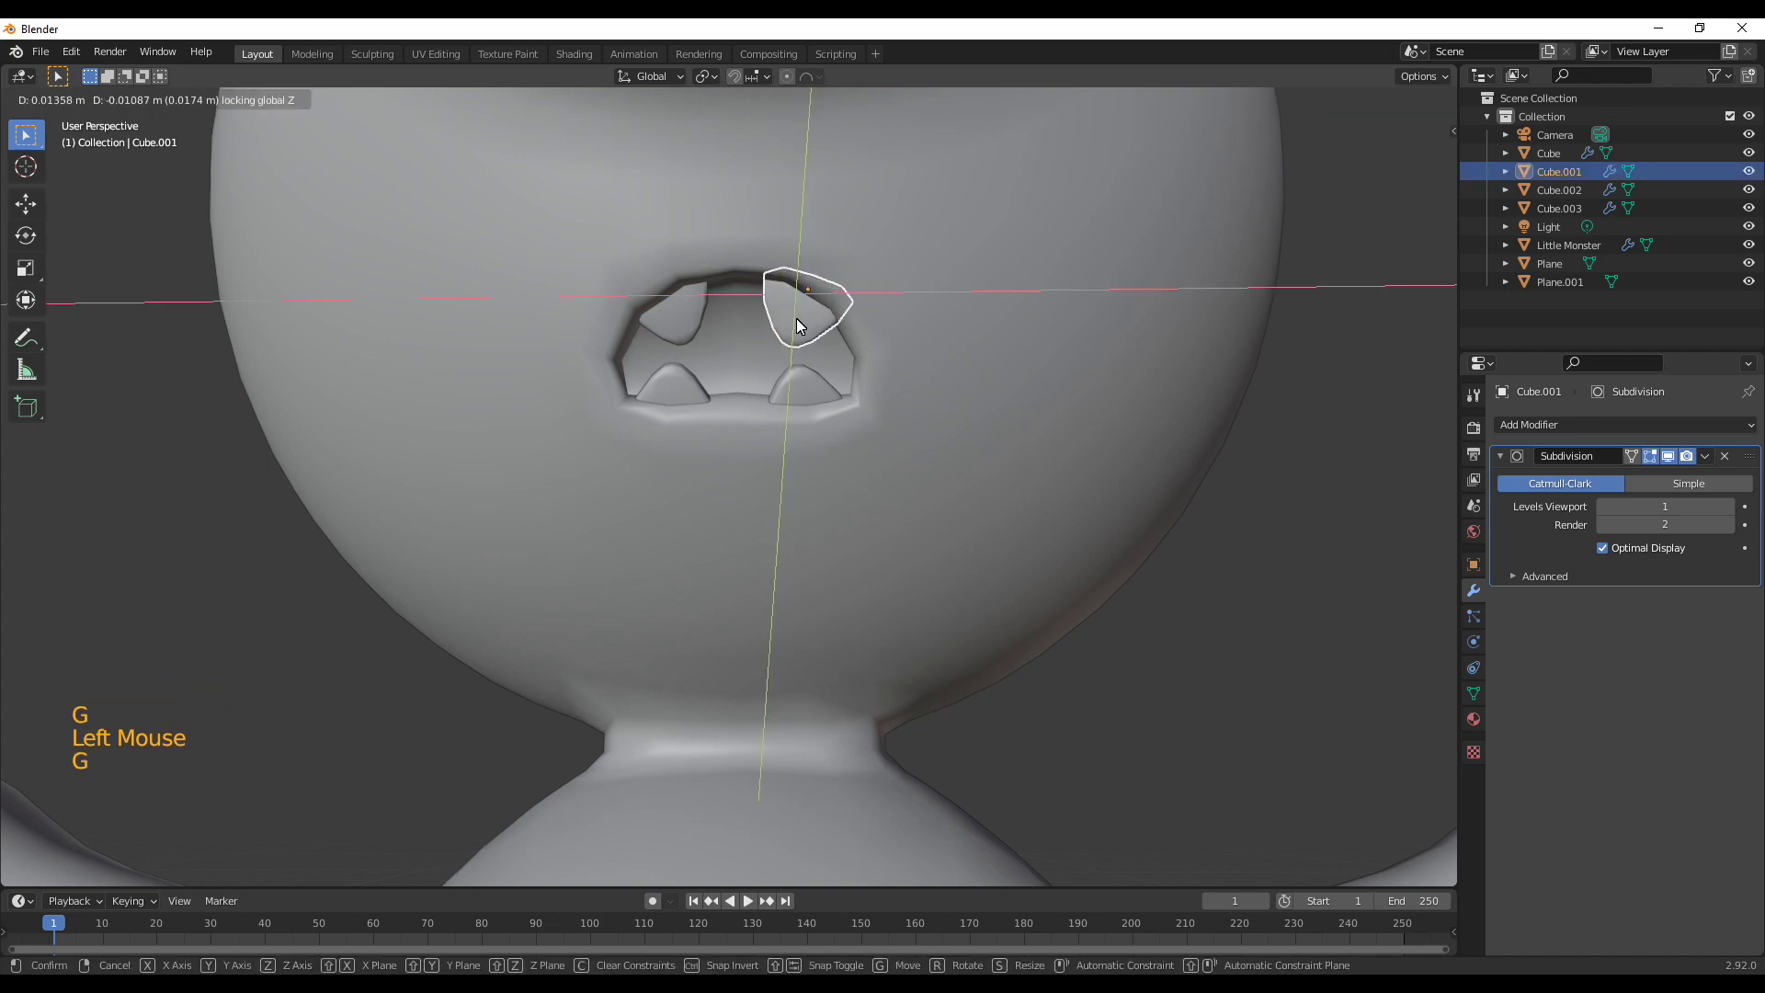
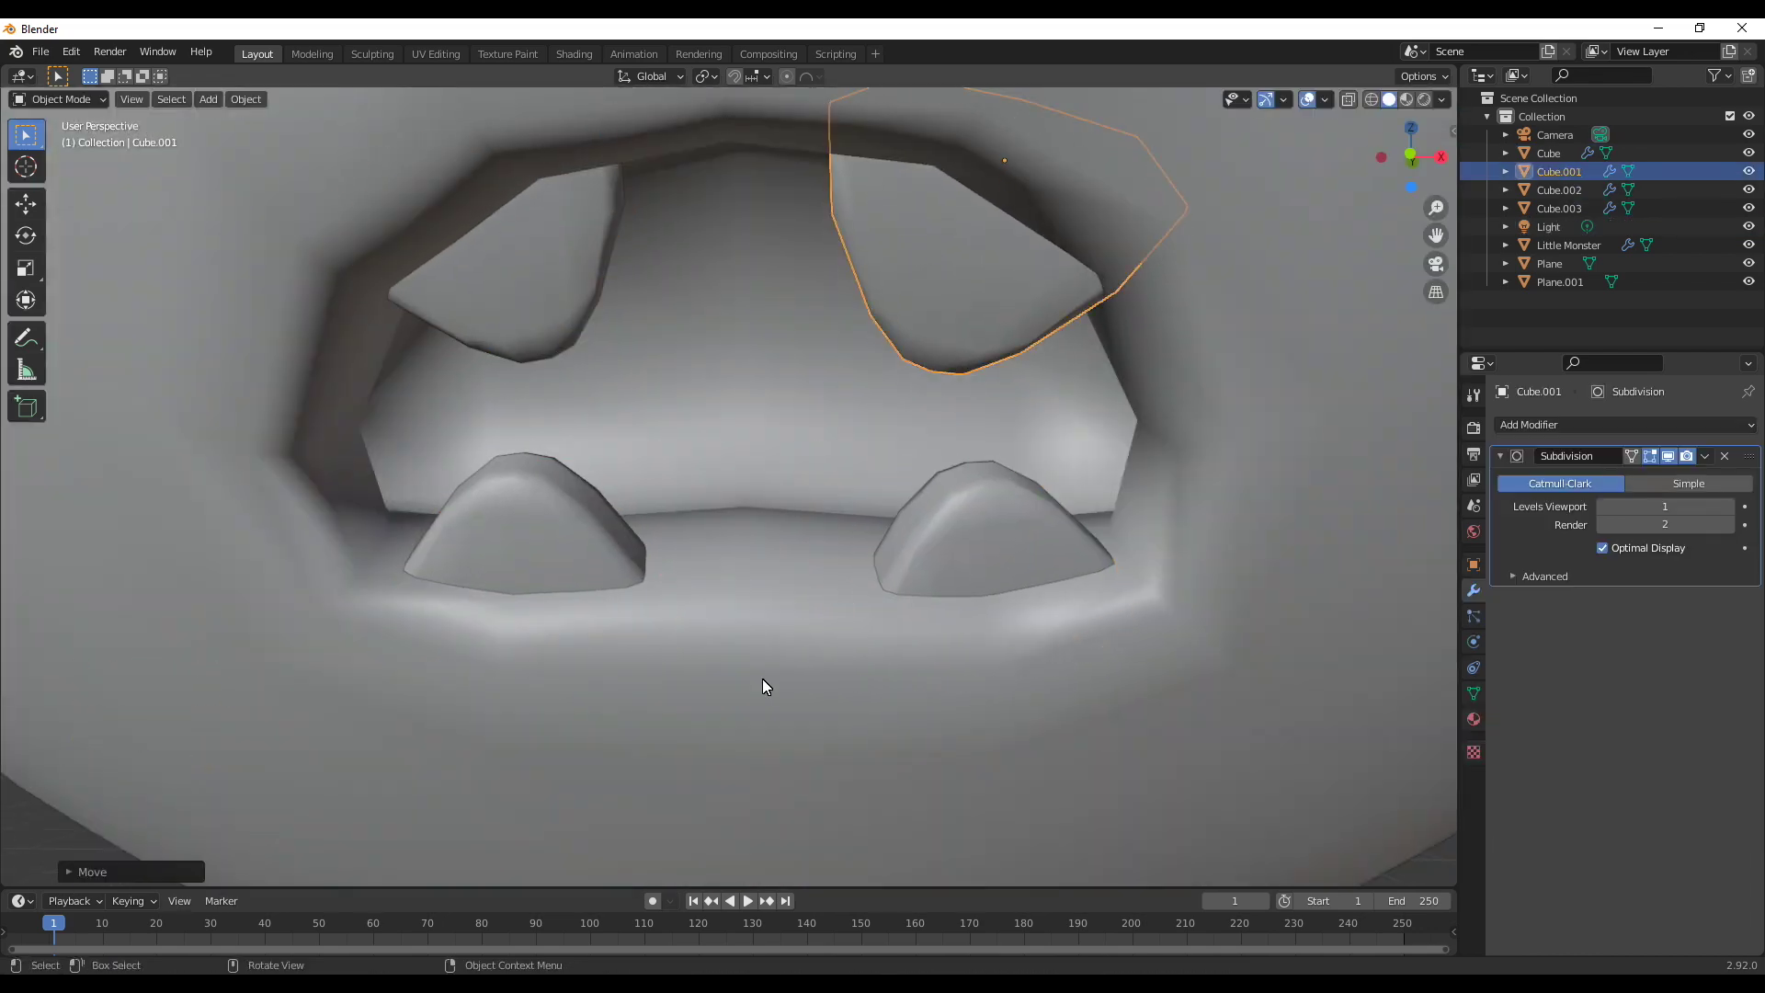
scroll("down", 3)
Duplicate one tooth, enlarge it and bring it down to the front of a foot as a toe
left_click(697, 493)
key("KP_1")
key("shift+d")
middle_click(666, 723)
key("KP_3")
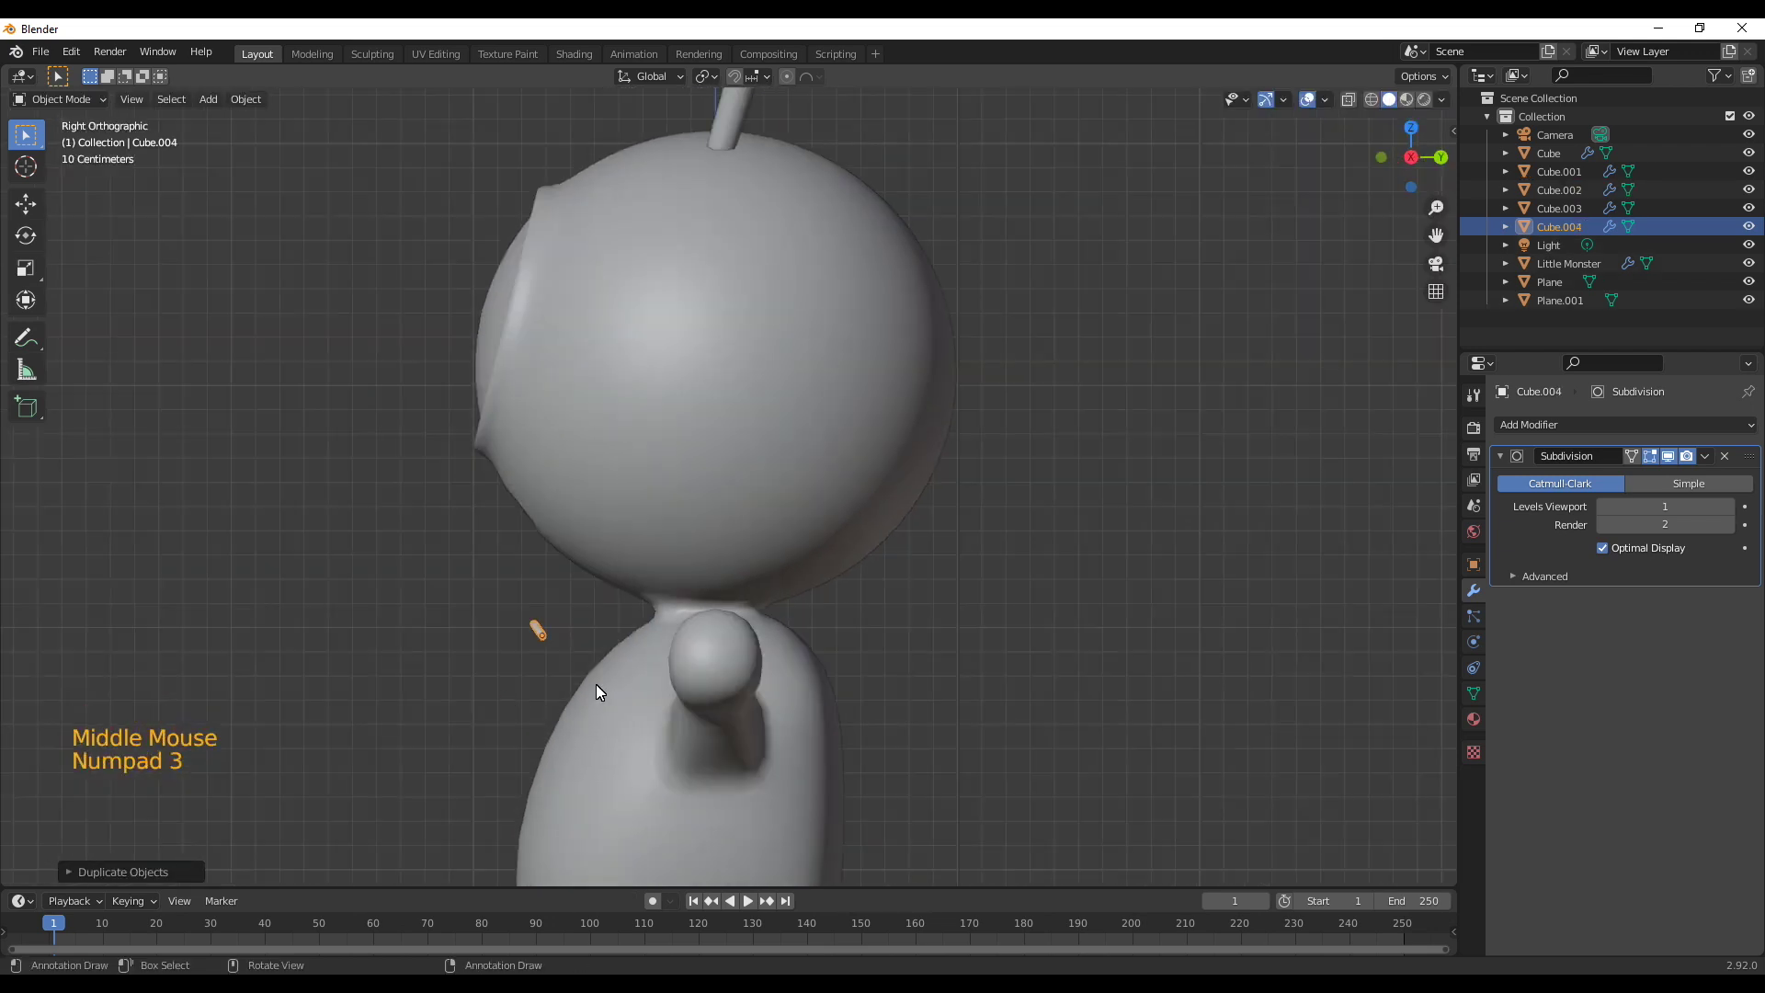
key("r")
scroll("up", 3)
scroll("down", 3)
scroll("down", 3)
middle_click(607, 712)
key("s")
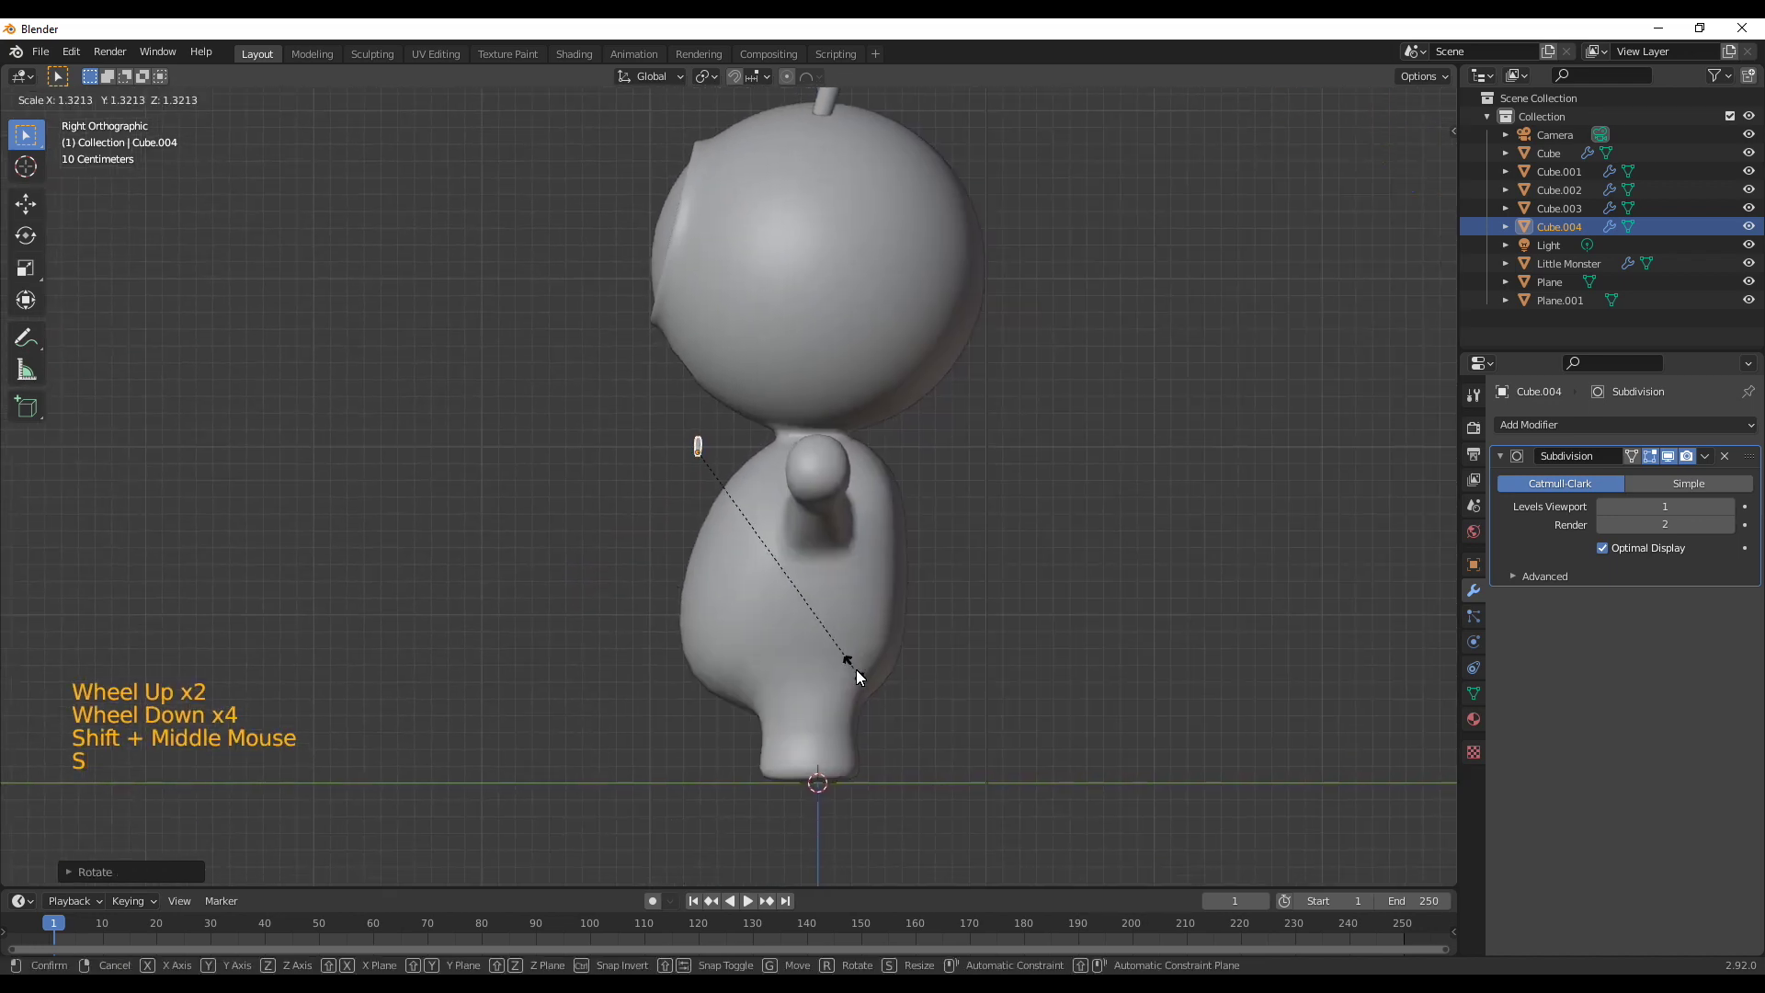
key("g")
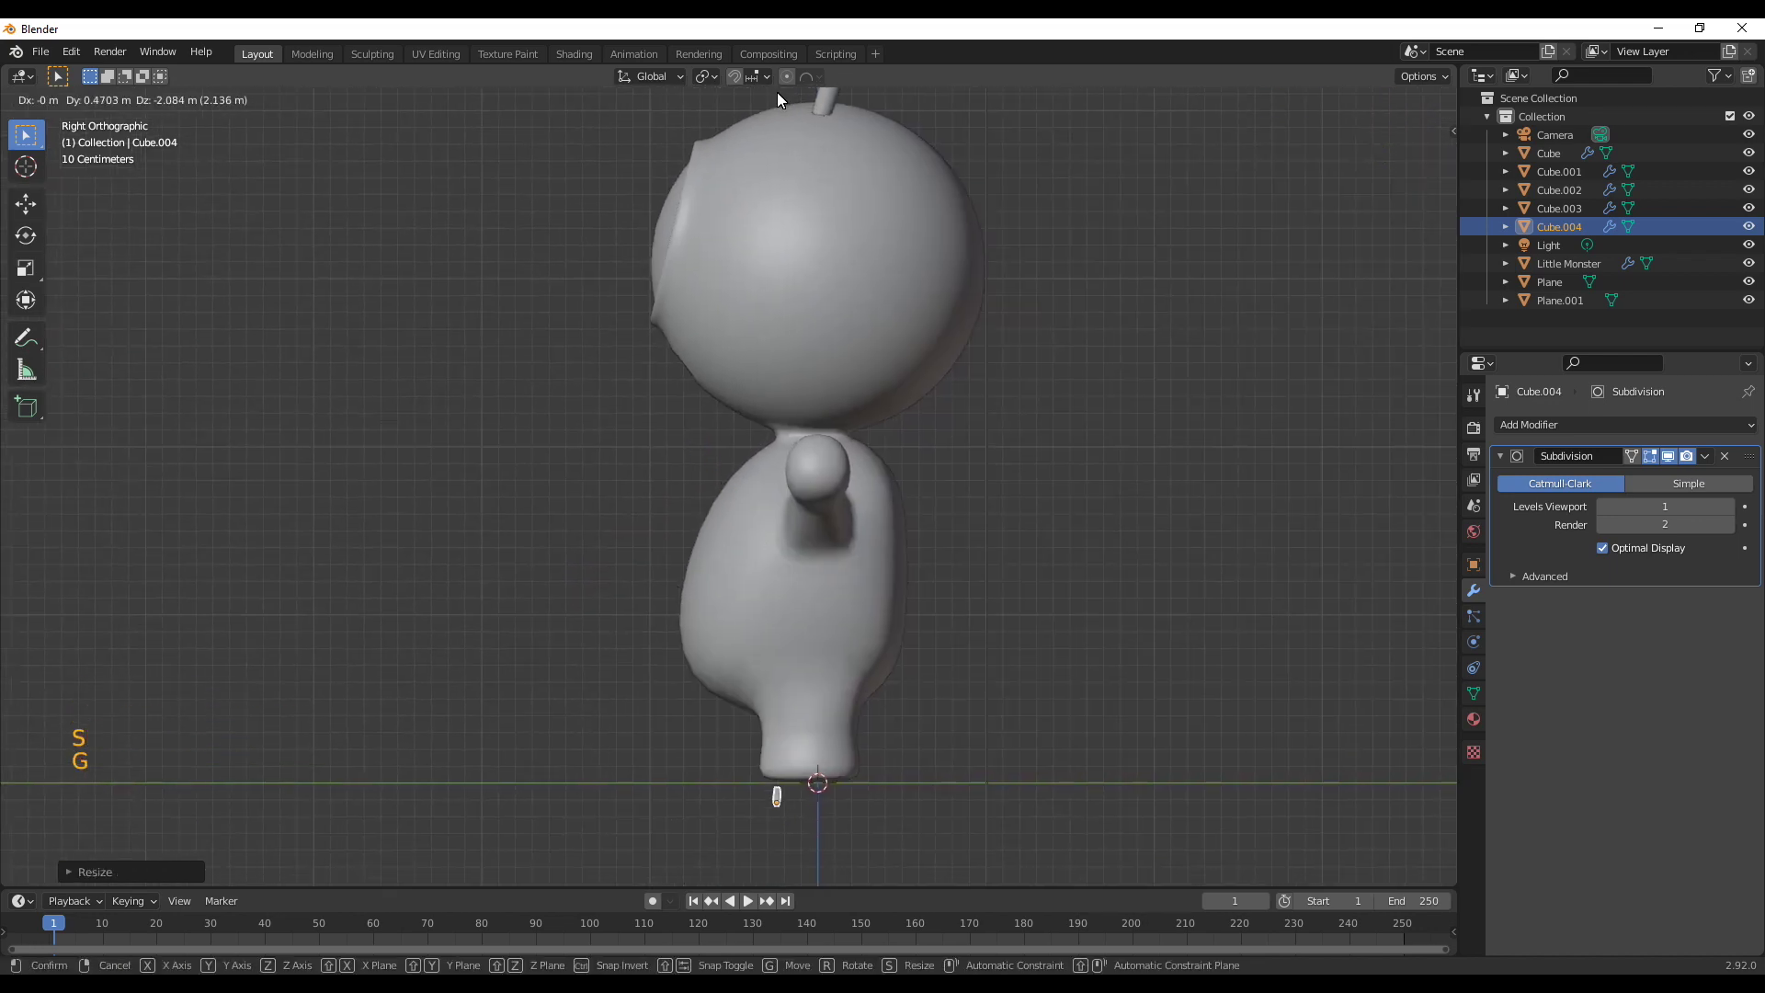
key("KP_1")
scroll("up", 3)
middle_click(745, 756)
scroll("up", 3)
Fine-tune the first toe's position, size and rotation against the foot front
key("g")
scroll("up", 3)
key("KP_1")
key("KP_3")
scroll("up", 3)
key("s")
scroll("up", 3)
middle_click(909, 754)
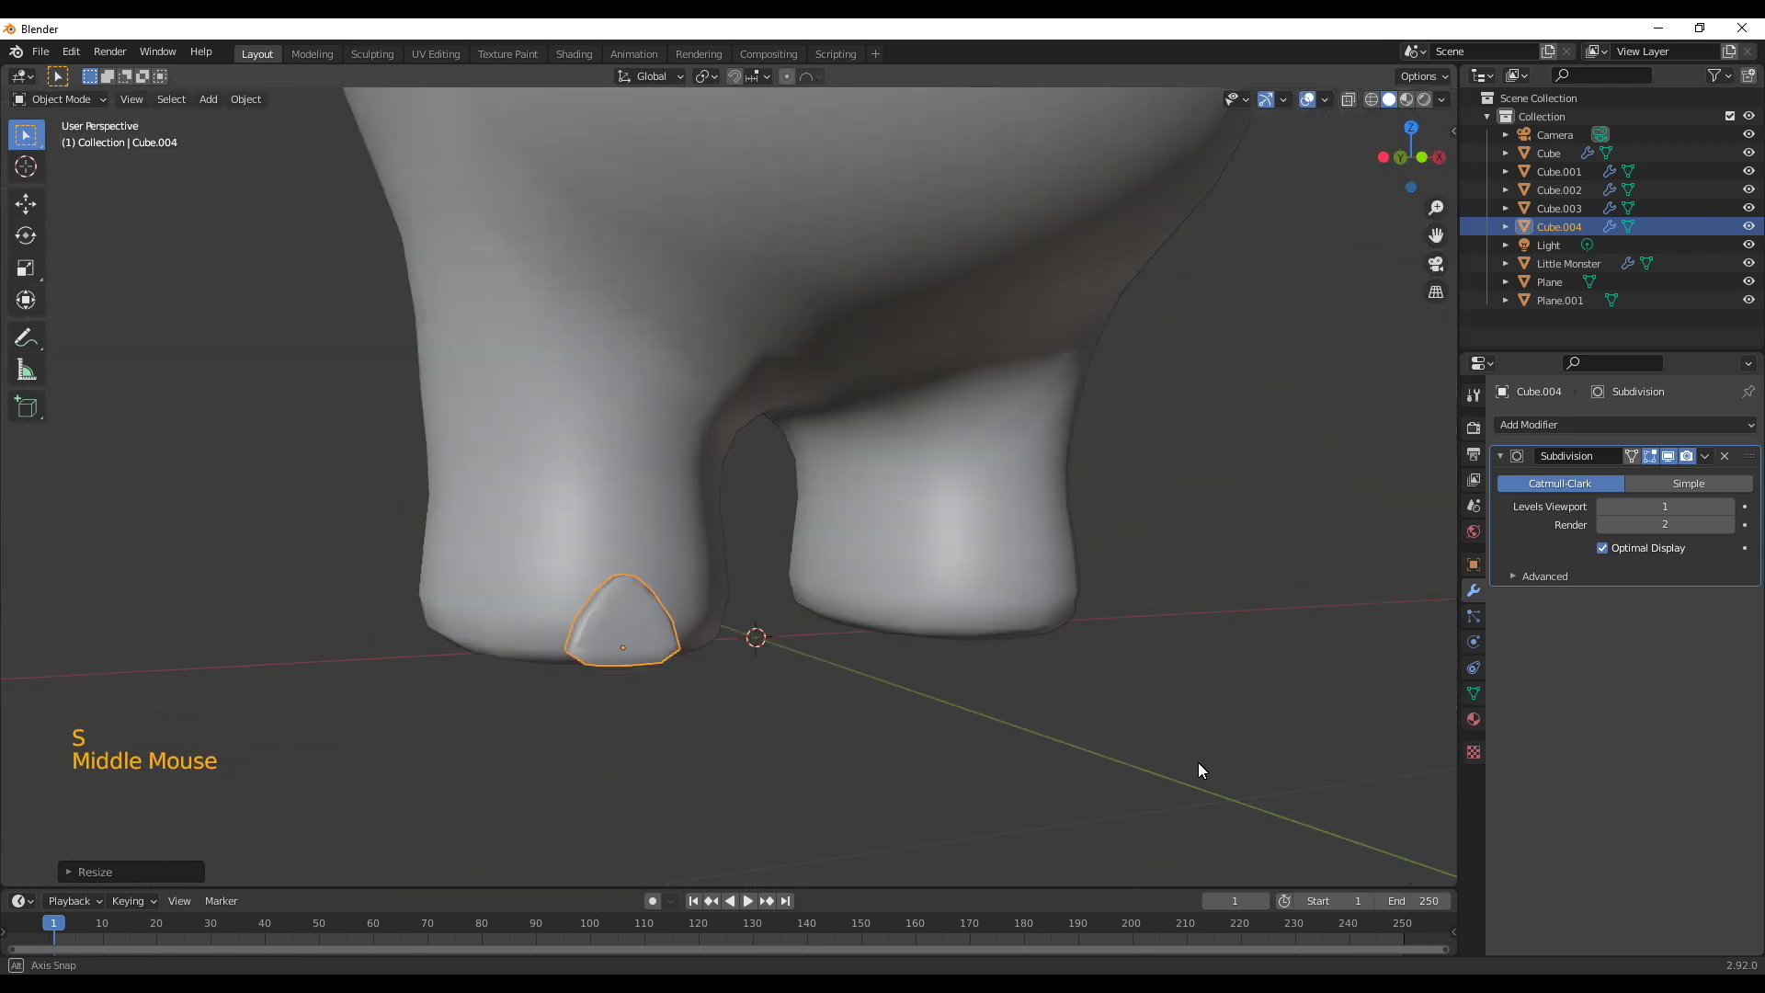
middle_click(590, 631)
key("g")
middle_click(704, 685)
key("r")
middle_click(655, 814)
key("KP_1")
Duplicate the toe twice and set the second and third toes beside it
key("shift+d")
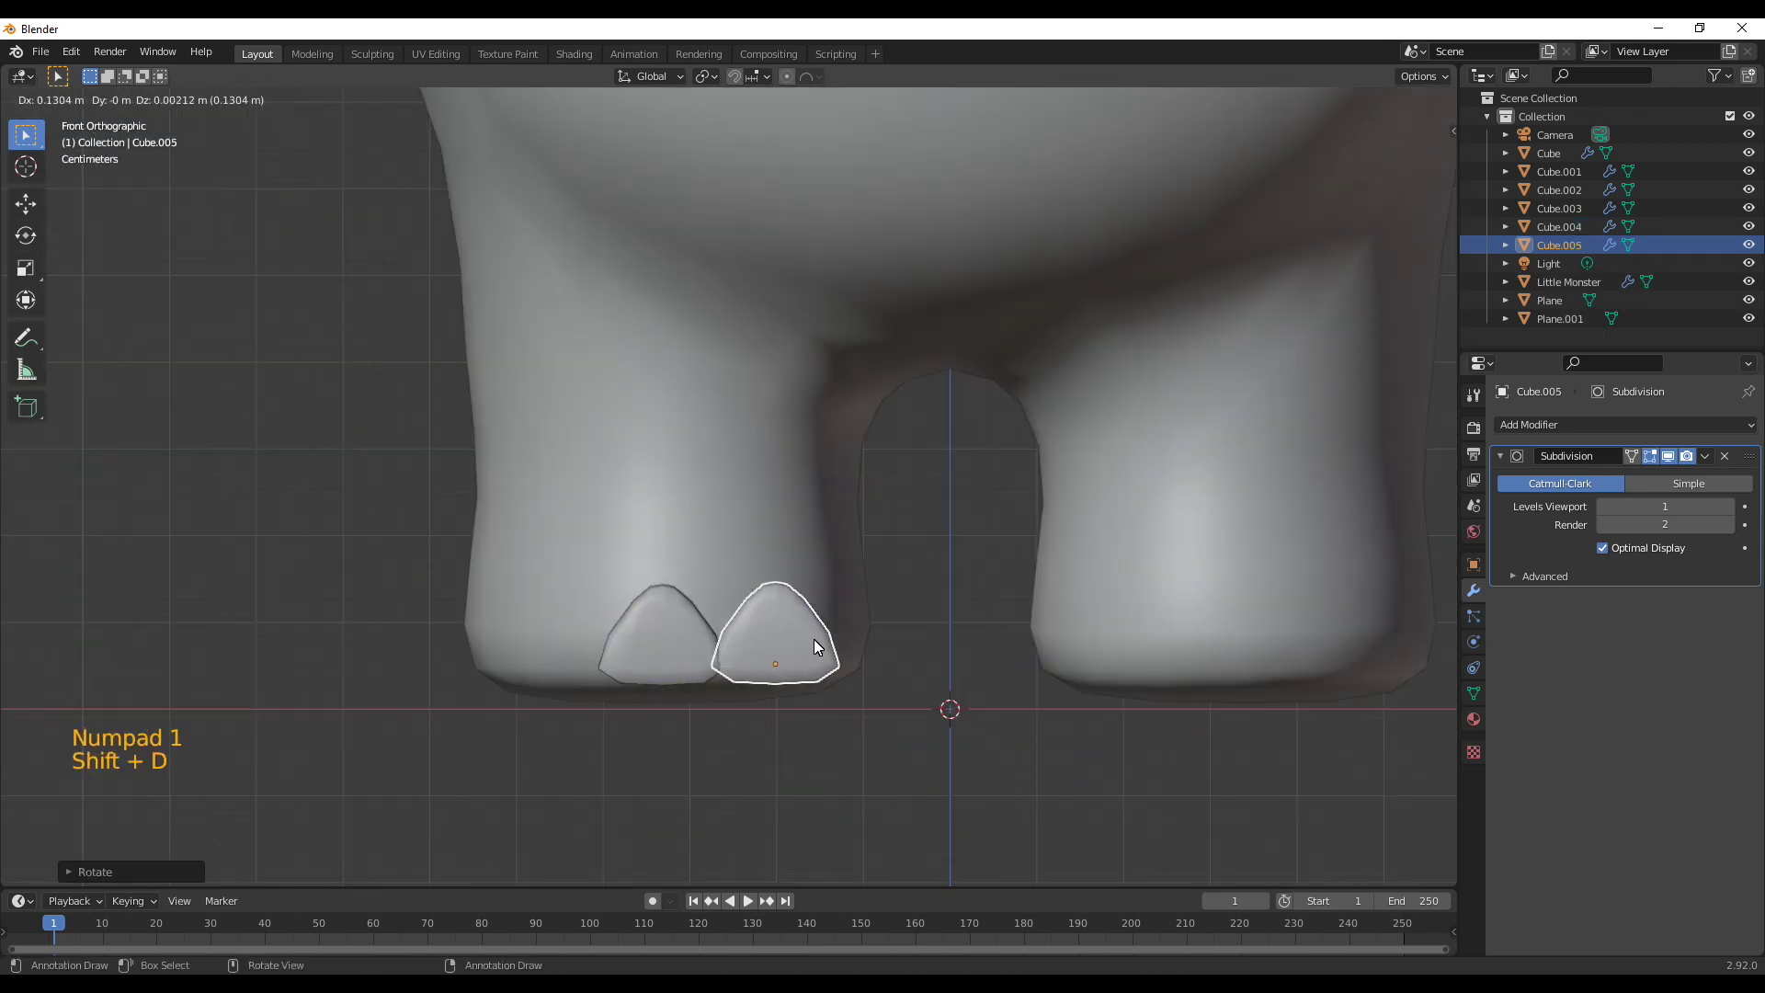
key("shift+d")
middle_click(610, 777)
middle_click(591, 786)
key("r")
key("g")
key("r")
middle_click(484, 587)
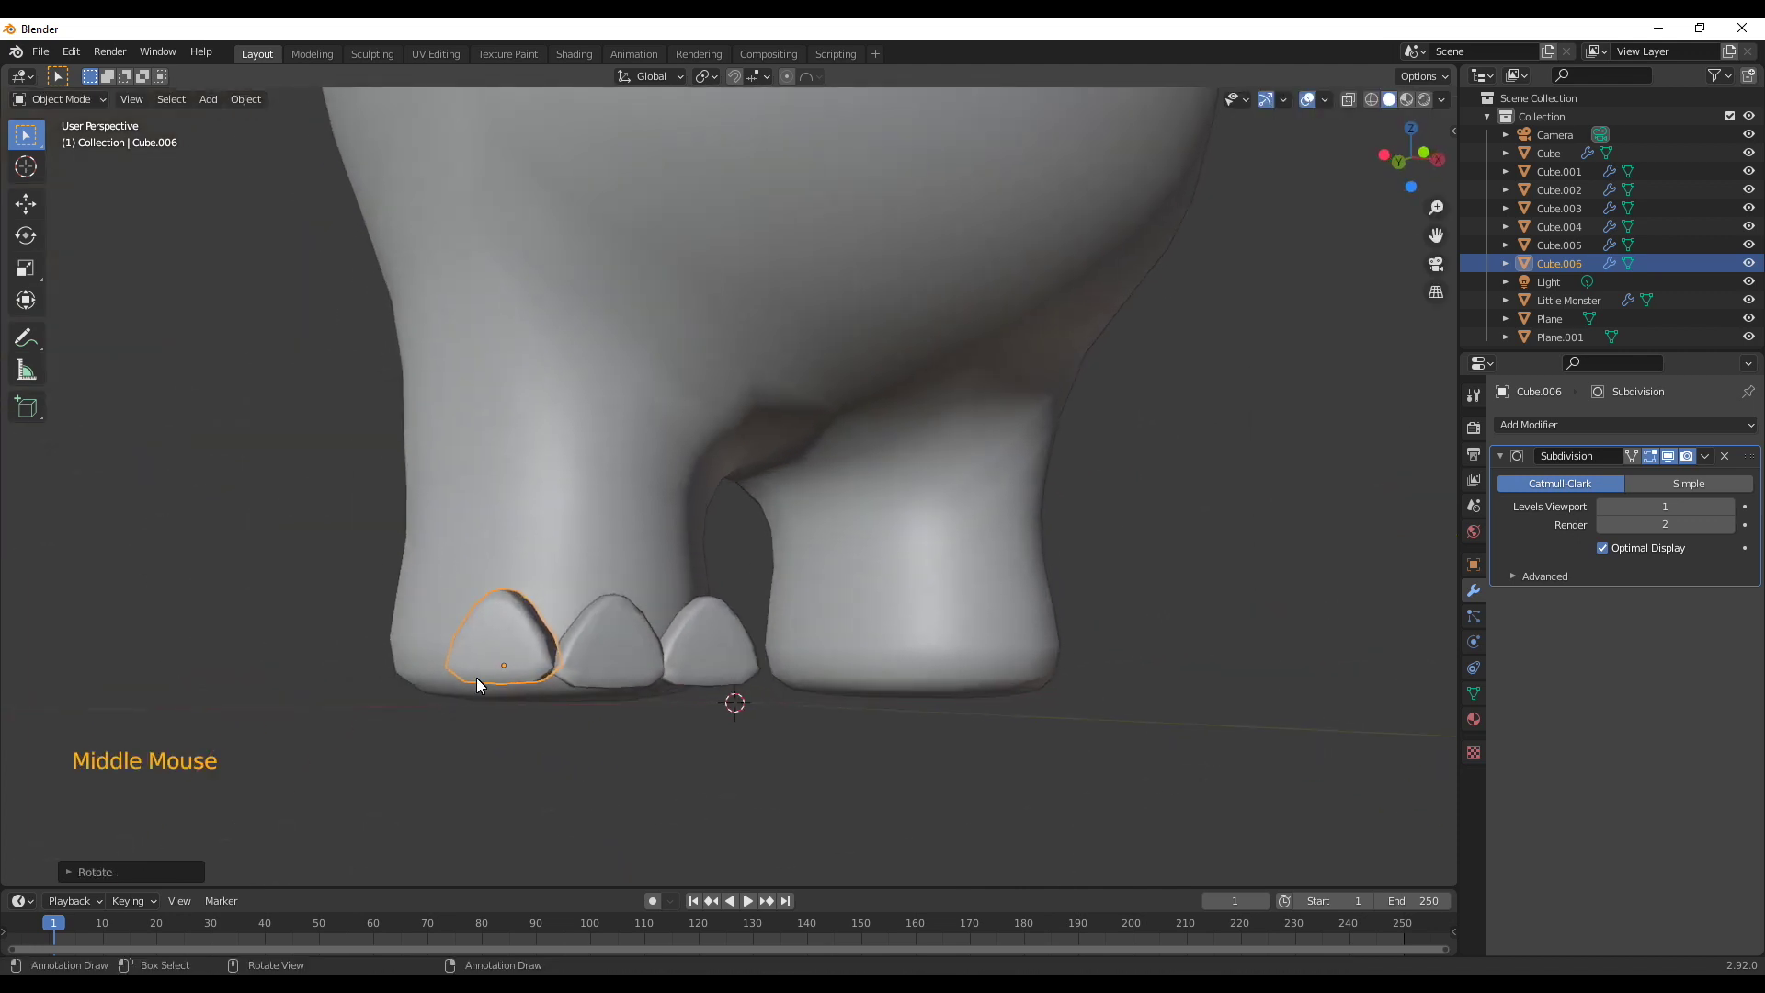
key("g")
middle_click(573, 734)
Adjust individual toes' angles and slide the outer toe forward along the foot
left_click(851, 611)
key("r")
key("g")
key("r")
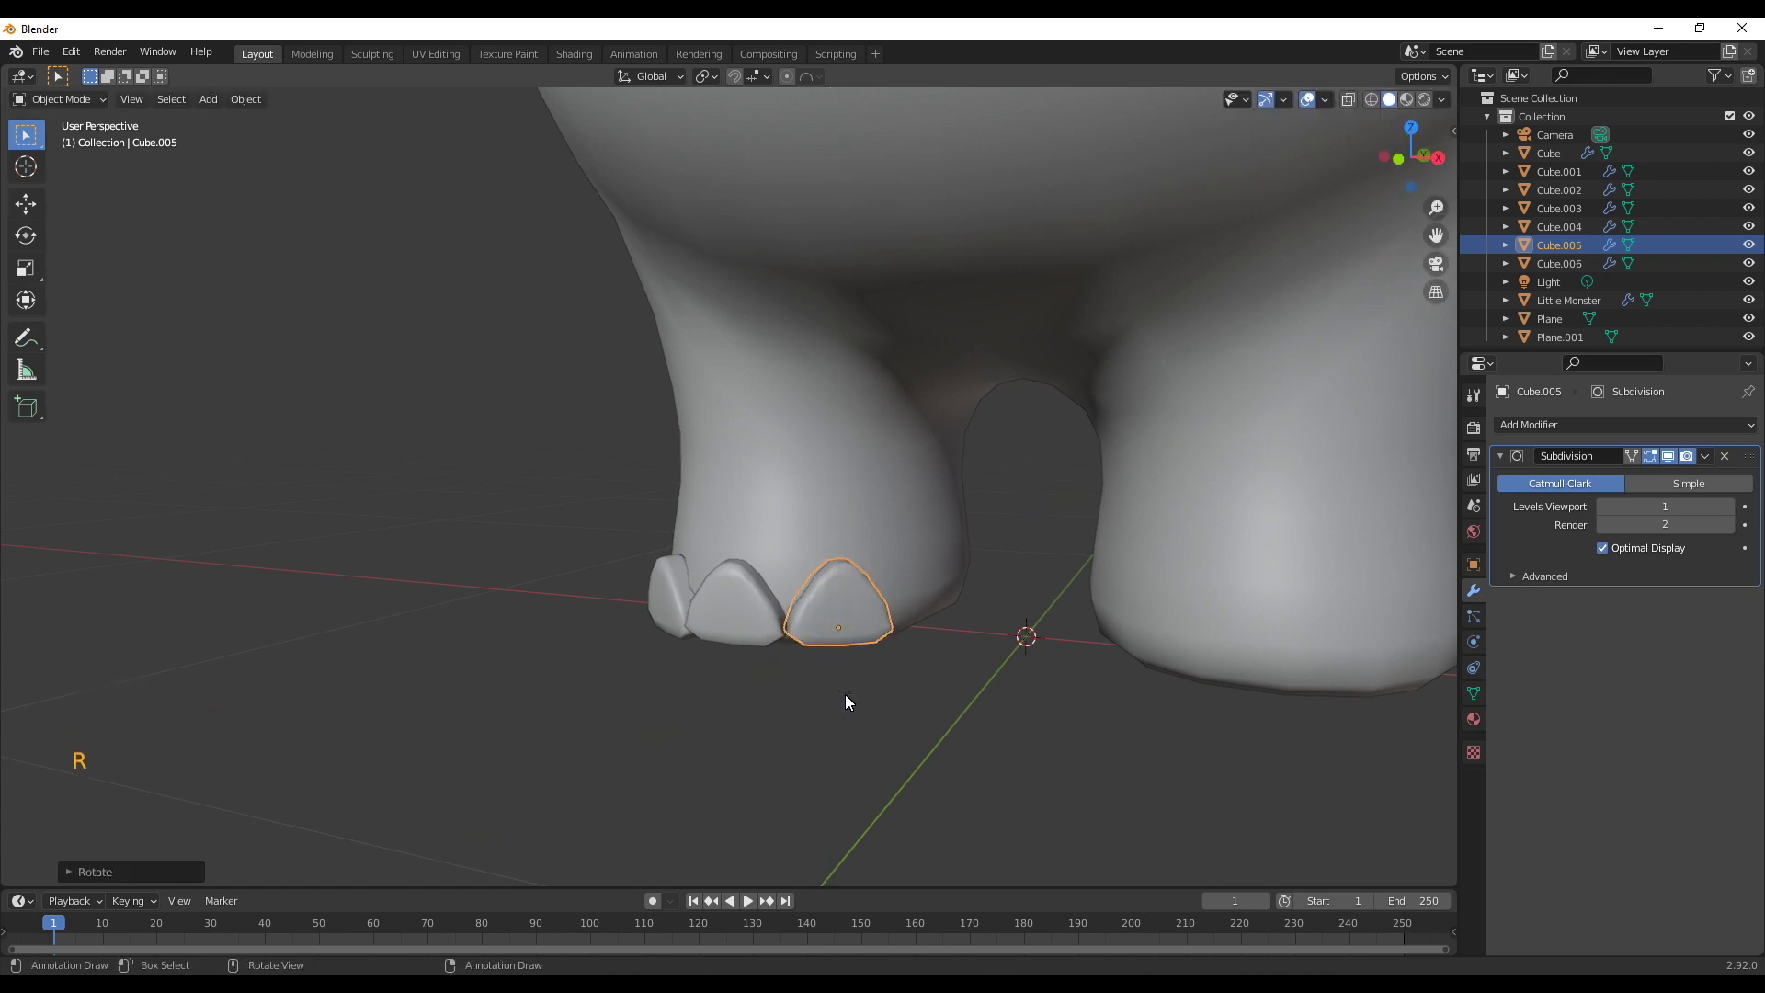
key("f")
key("ctrl+z")
key("r")
key("g")
middle_click(853, 694)
left_click(881, 690)
scroll("down", 3)
middle_click(739, 695)
left_click(583, 575)
key("g")
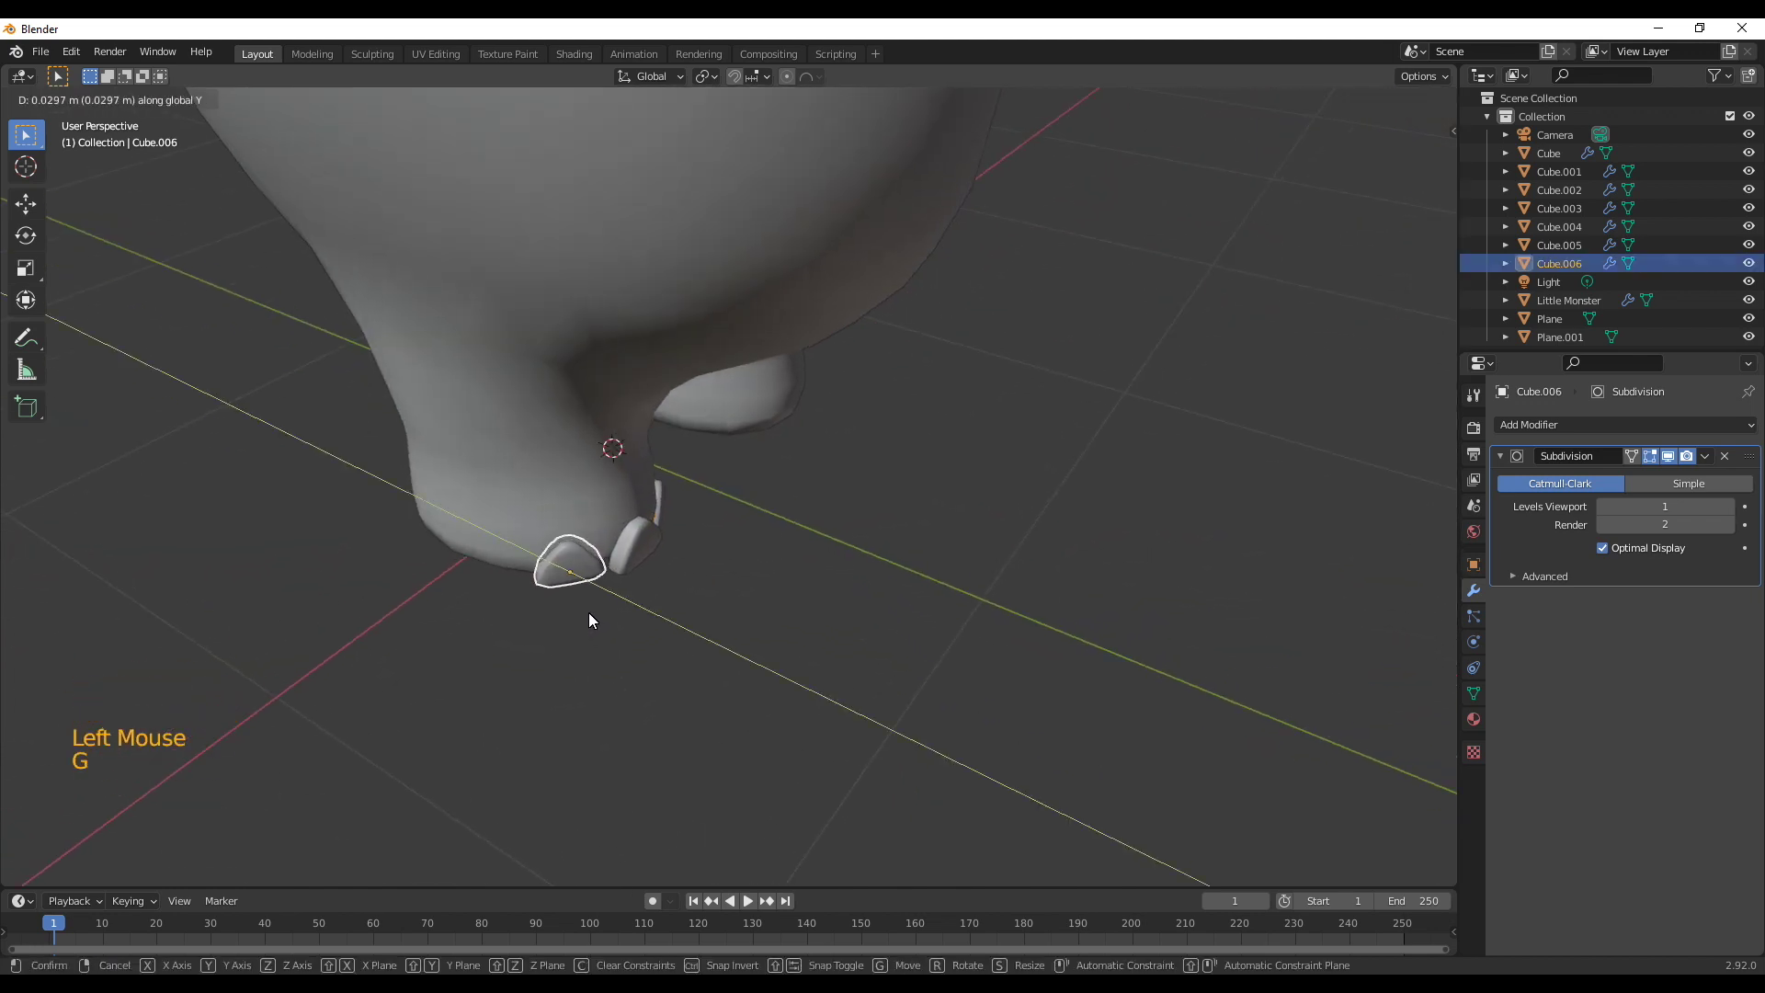
key("g")
key("g")
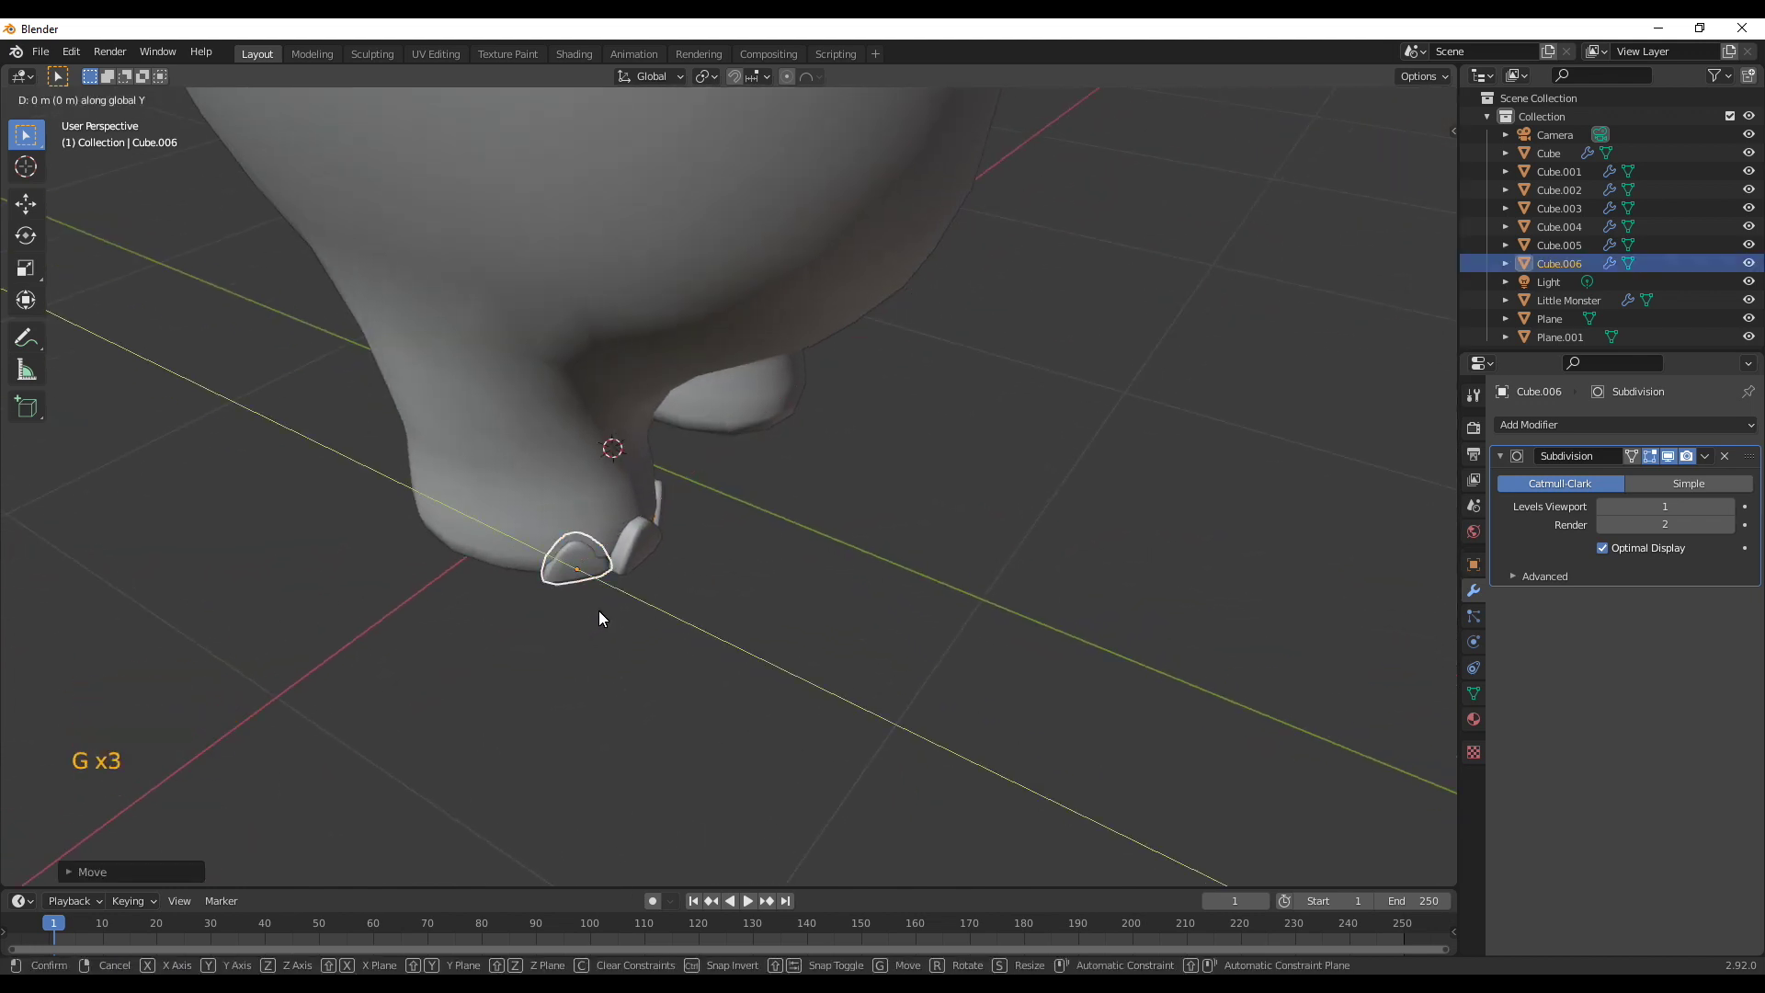
Select all three toes and duplicate them across to the other foot
middle_click(584, 618)
scroll("up", 3)
left_click(693, 728)
middle_click(676, 775)
scroll("down", 3)
middle_click(834, 800)
left_click(789, 647)
scroll("up", 3)
left_click(674, 683)
left_click(475, 635)
key("KP_1")
scroll("down", 3)
key("shift+d")
Check the copied toes on the second foot and inspect the whole monster
middle_click(1239, 812)
scroll("down", 3)
left_click(820, 794)
middle_click(603, 681)
scroll("down", 3)
middle_click(878, 615)
middle_click(973, 504)
scroll("up", 3)
left_click(888, 679)
scroll("up", 3)
middle_click(879, 700)
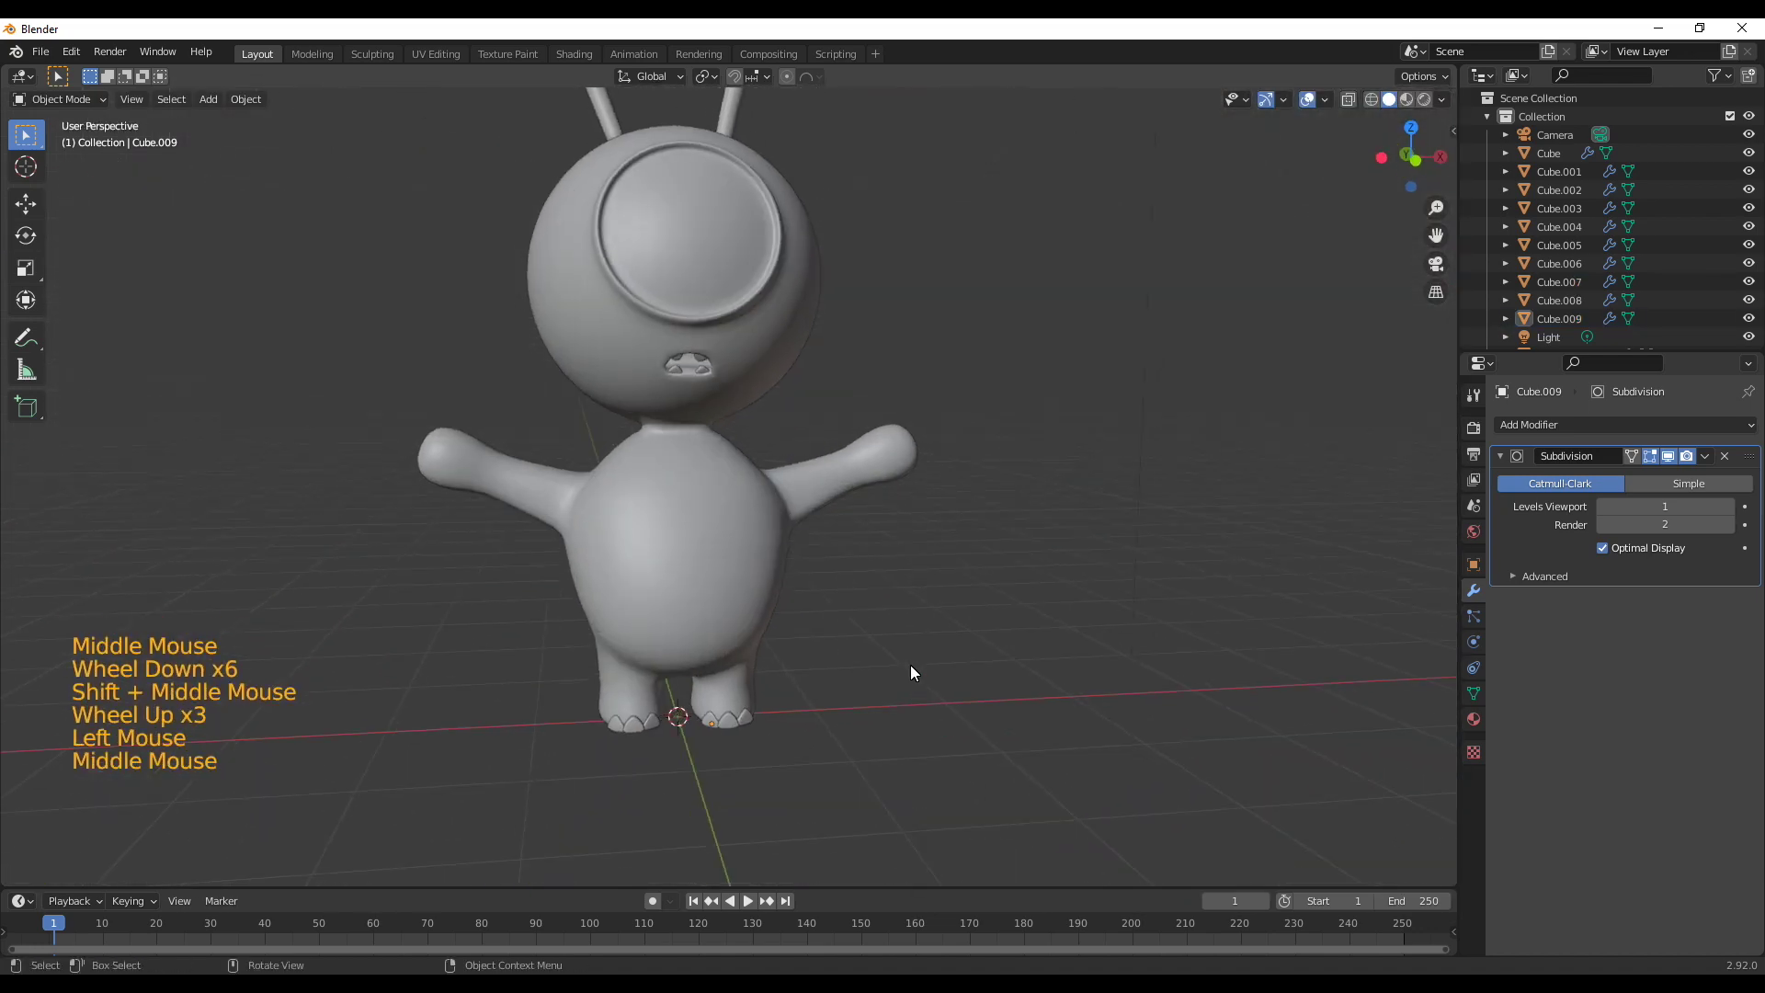
scroll("down", 3)
Enter Edit Mode with X-ray from the front and box-select the head and arm vertices
left_click(696, 618)
key("Tab")
middle_click(937, 587)
scroll("down", 3)
key("KP_1")
key("alt+z")
left_click(342, 242)
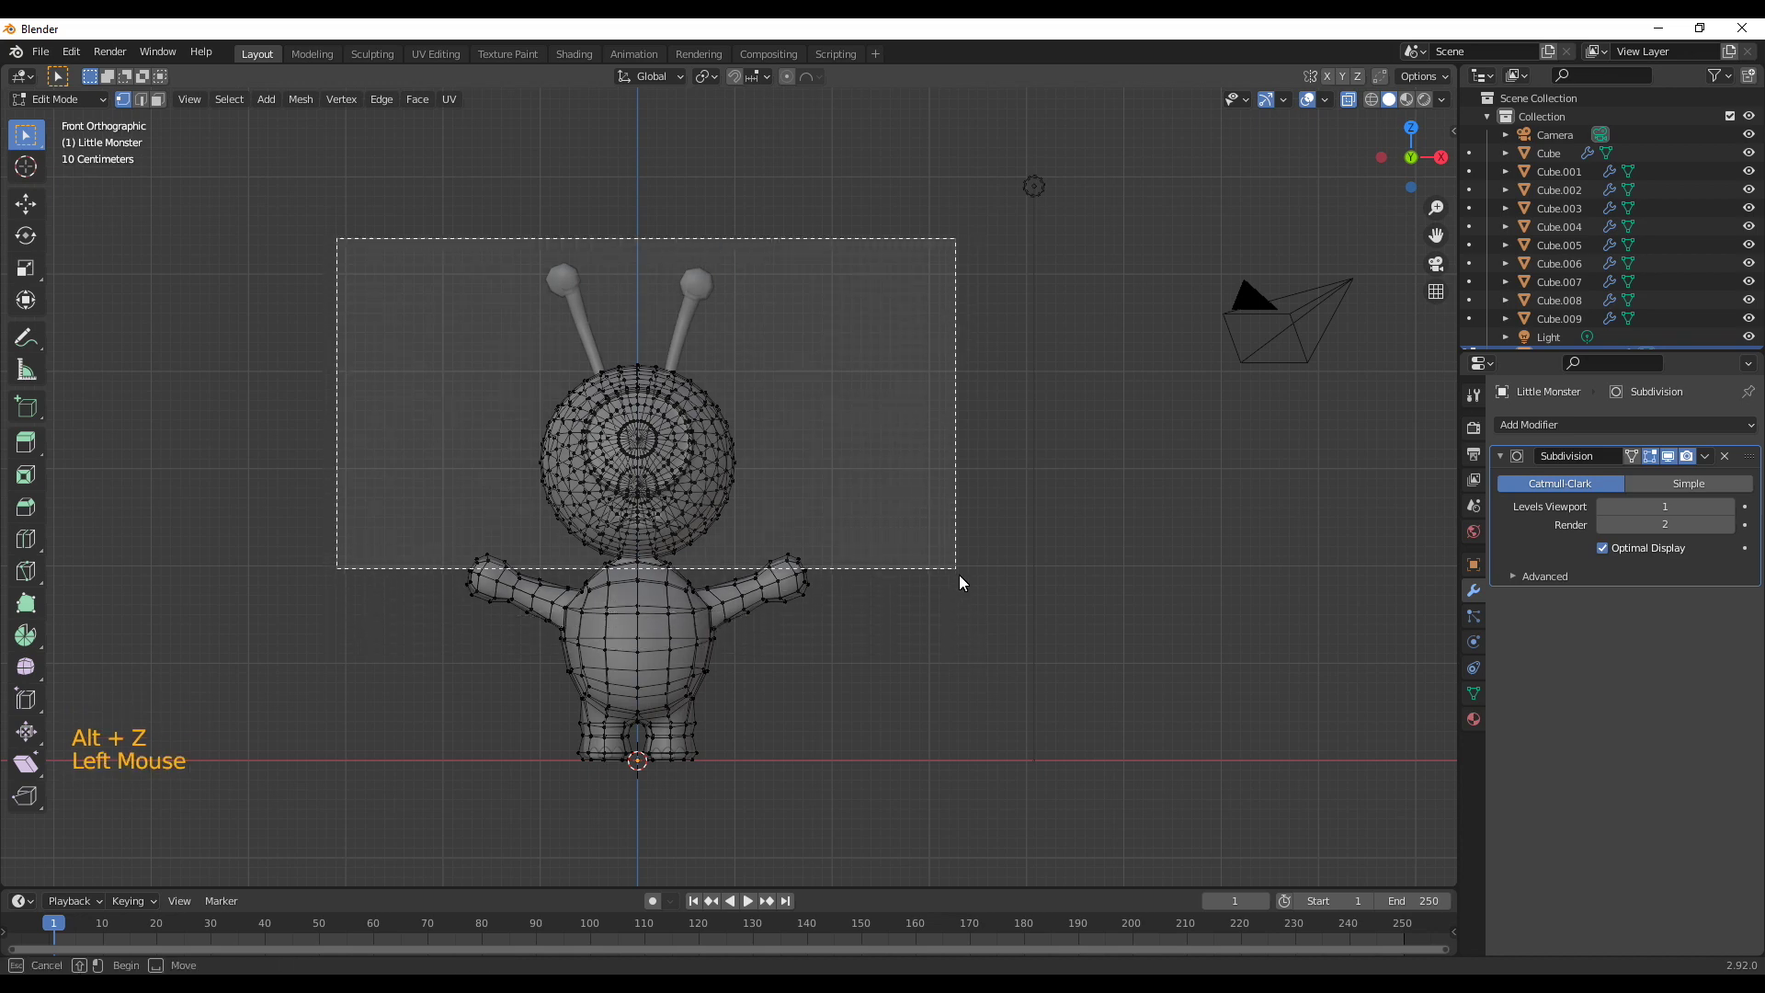
Lower the selection vertically with proportional editing, tuning the falloff size
key("o")
key("g")
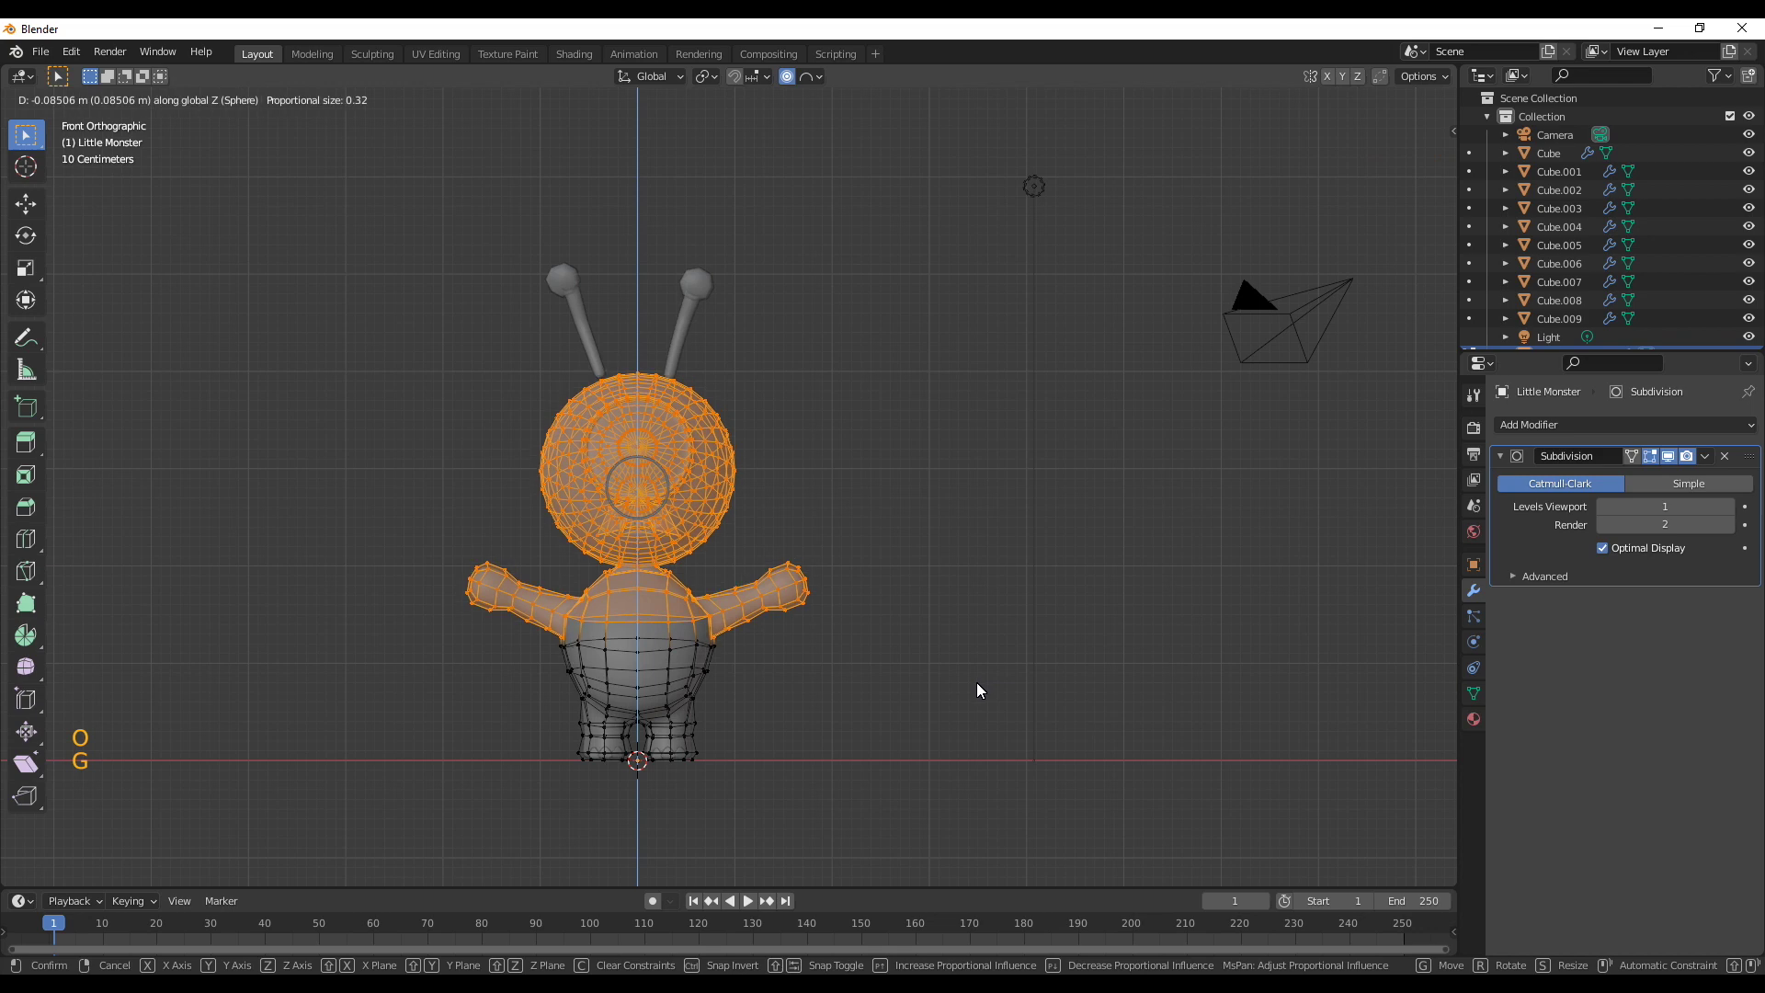
key("o")
key("g")
key("o")
scroll("up", 3)
scroll("down", 3)
scroll("up", 3)
key("g")
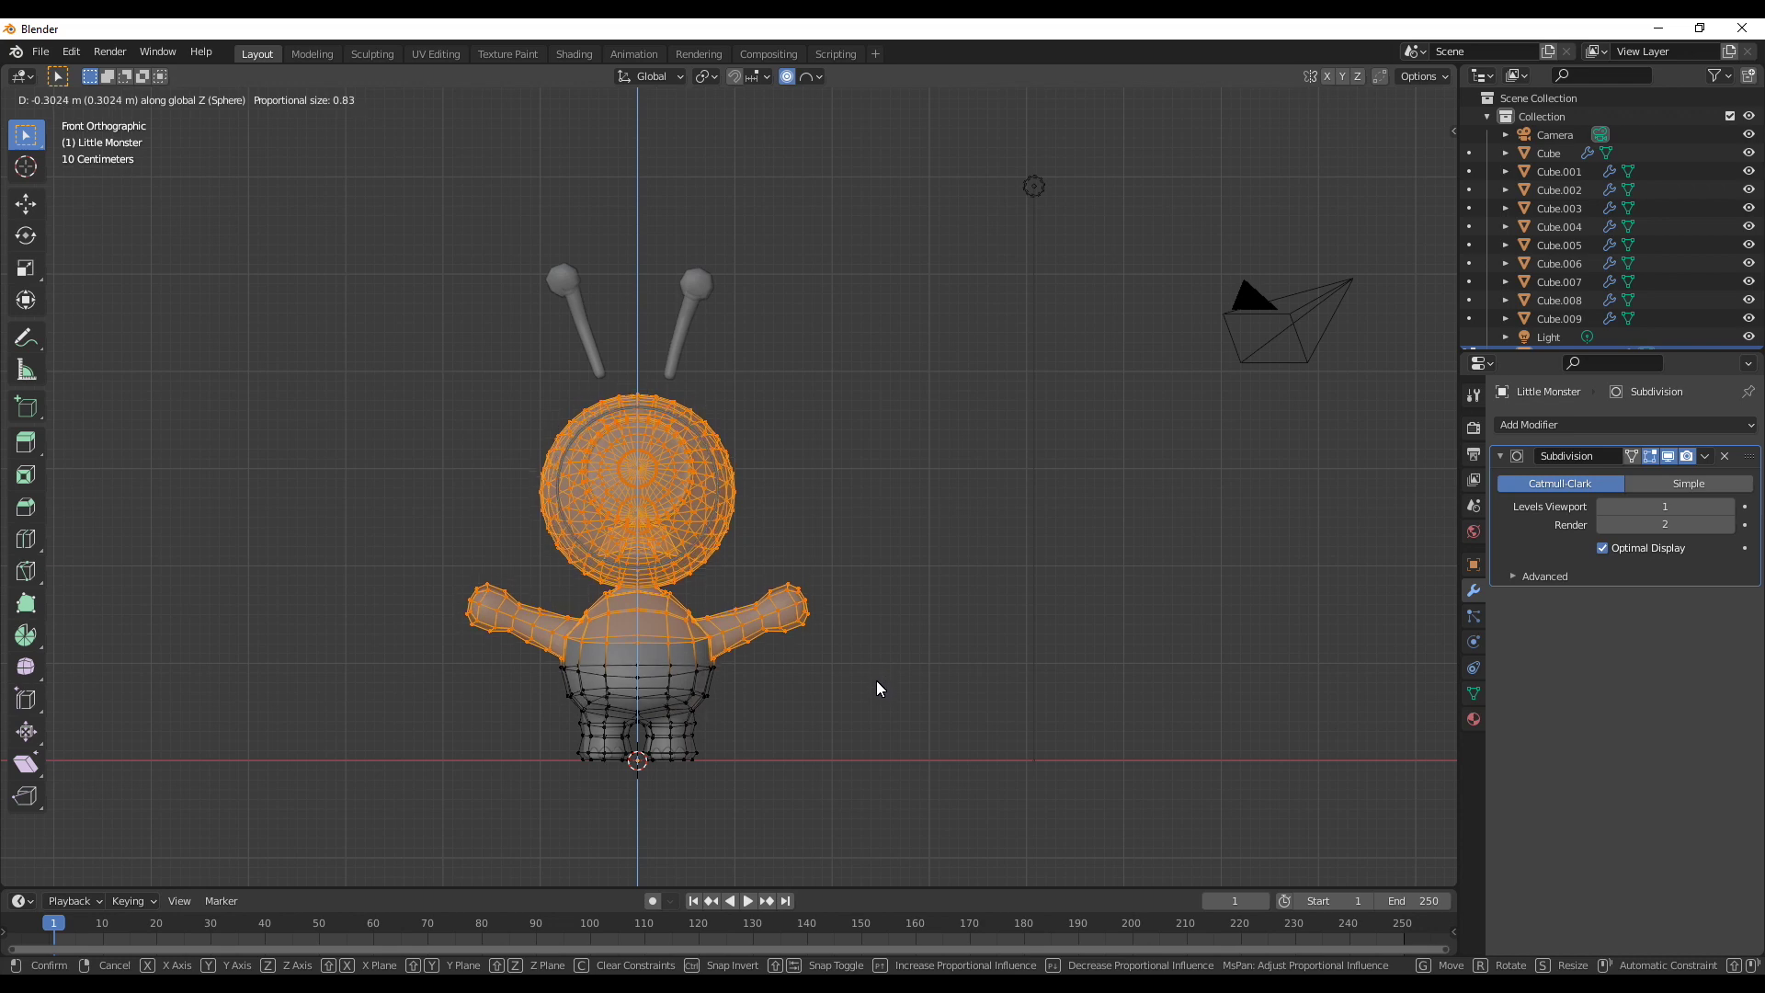
key("alt+z")
Undo and redo the head lowering with a refined vertex selection
middle_click(889, 709)
key("ctrl+z")
key("KP_1")
key("g")
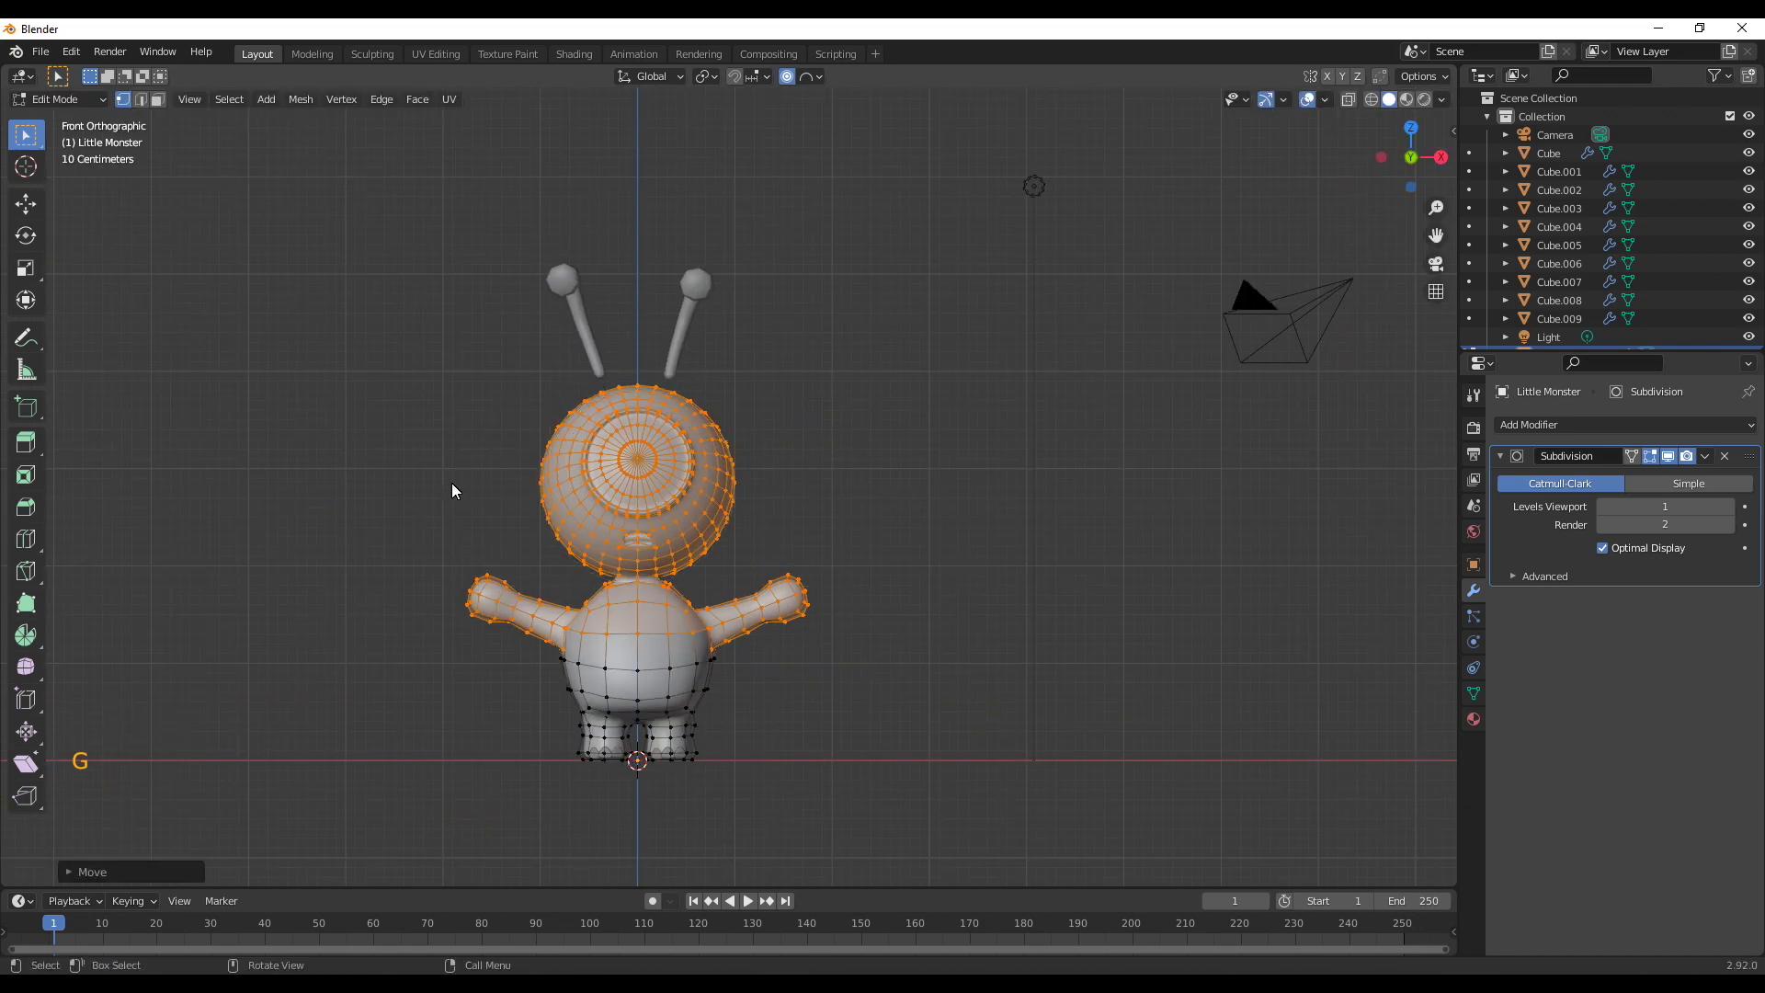
key("alt+z")
left_click(417, 335)
left_click(595, 319)
left_click(530, 314)
key("g")
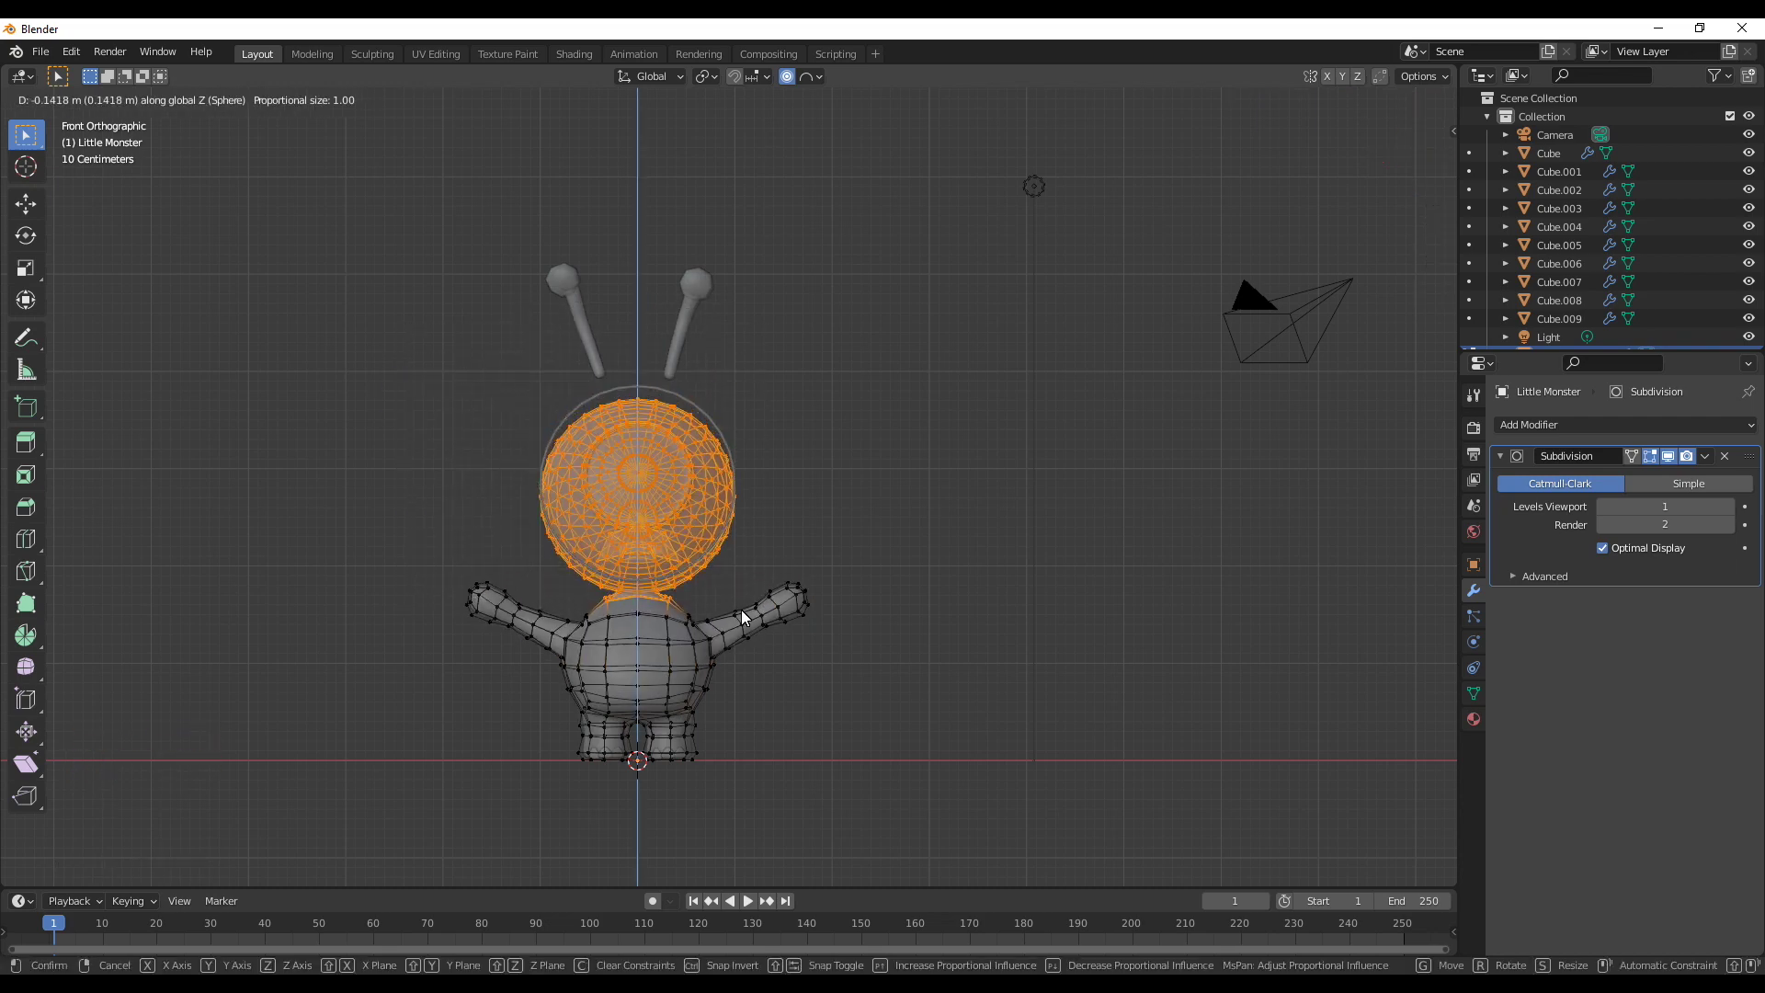
middle_click(890, 585)
key("alt+z")
middle_click(878, 567)
left_click(870, 567)
Return to Object Mode and review the reshaped figure
key("Tab")
left_click(684, 313)
left_click(573, 333)
key("g")
left_click(958, 575)
middle_click(844, 719)
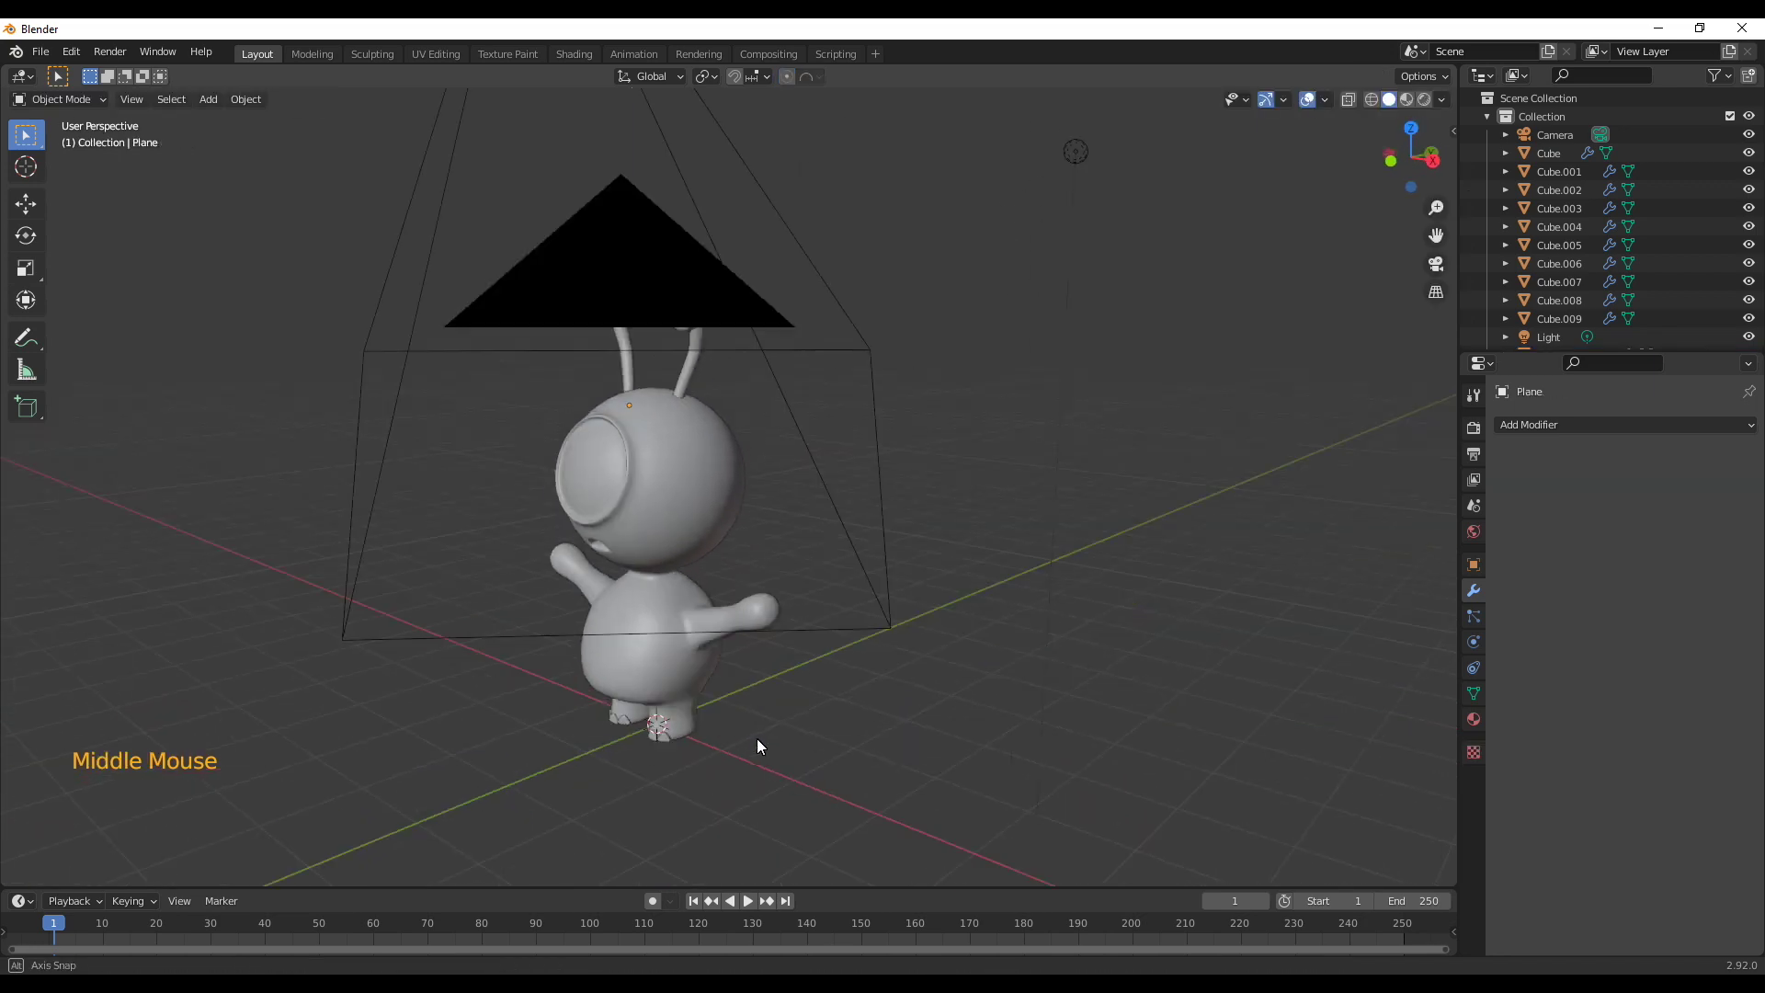
Open Stylized Eye.blend, select Inner Eye and Outer Eye and copy them
scroll("down", 3)
left_click(868, 744)
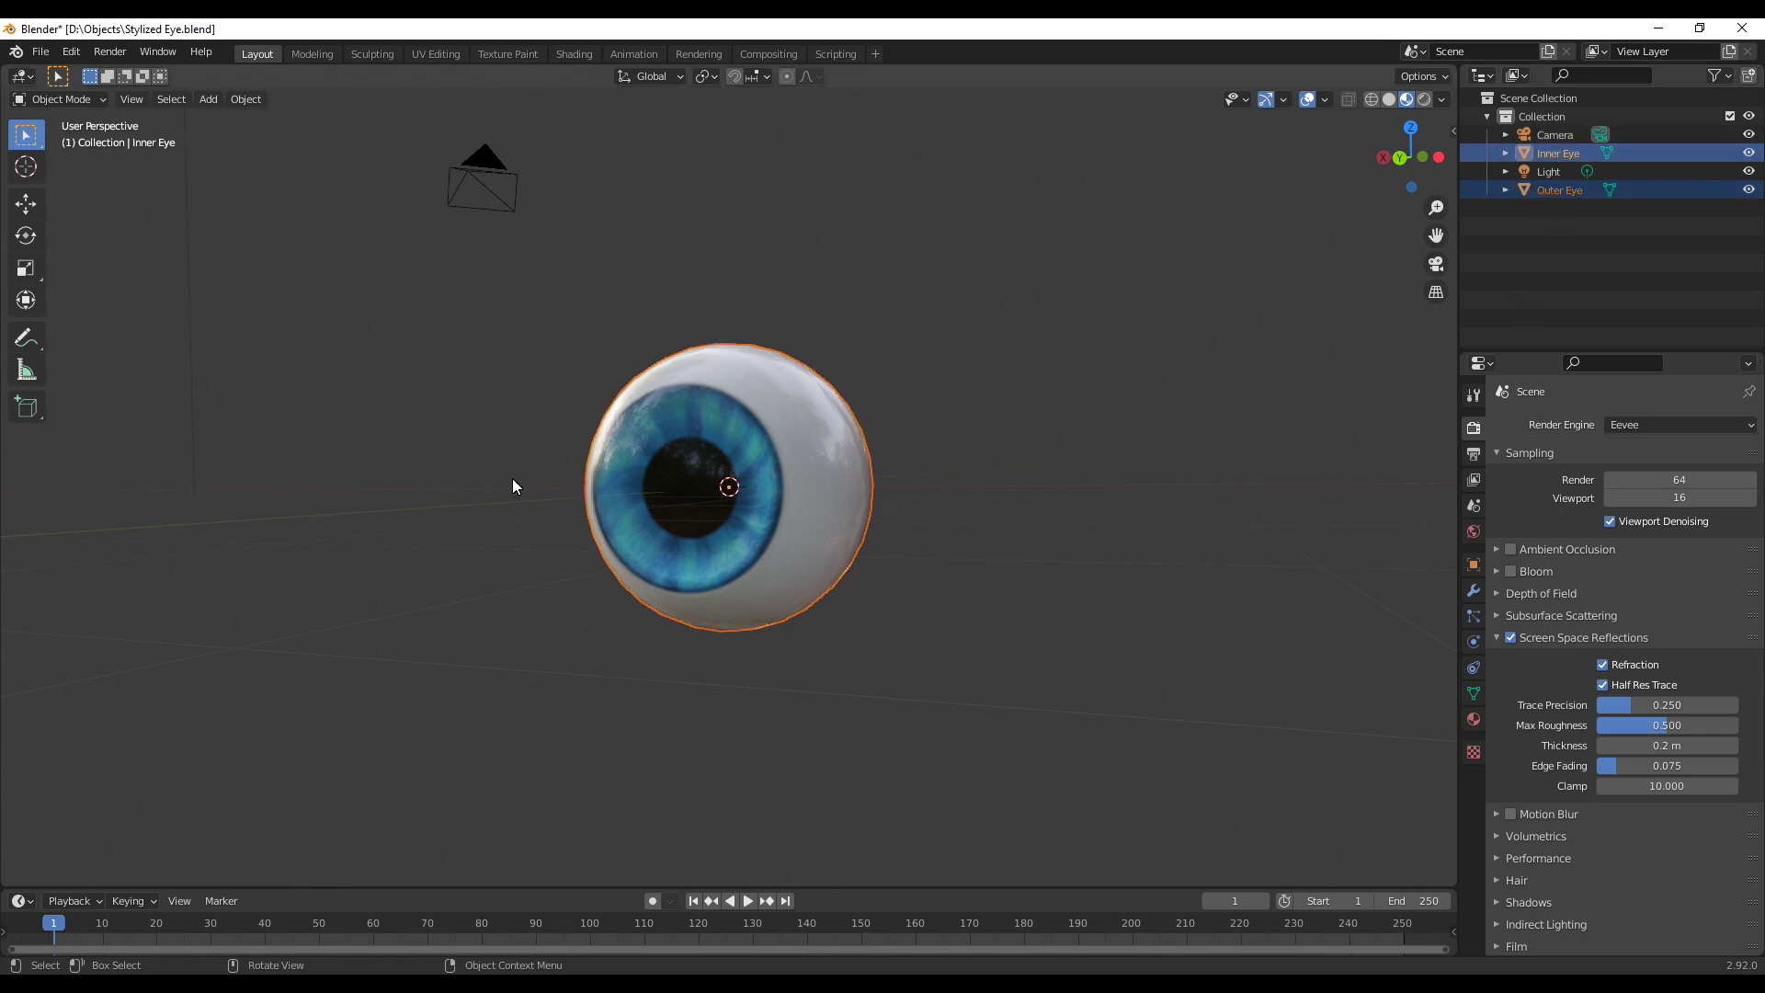
left_click(1325, 274)
left_click(1566, 200)
left_click(1551, 156)
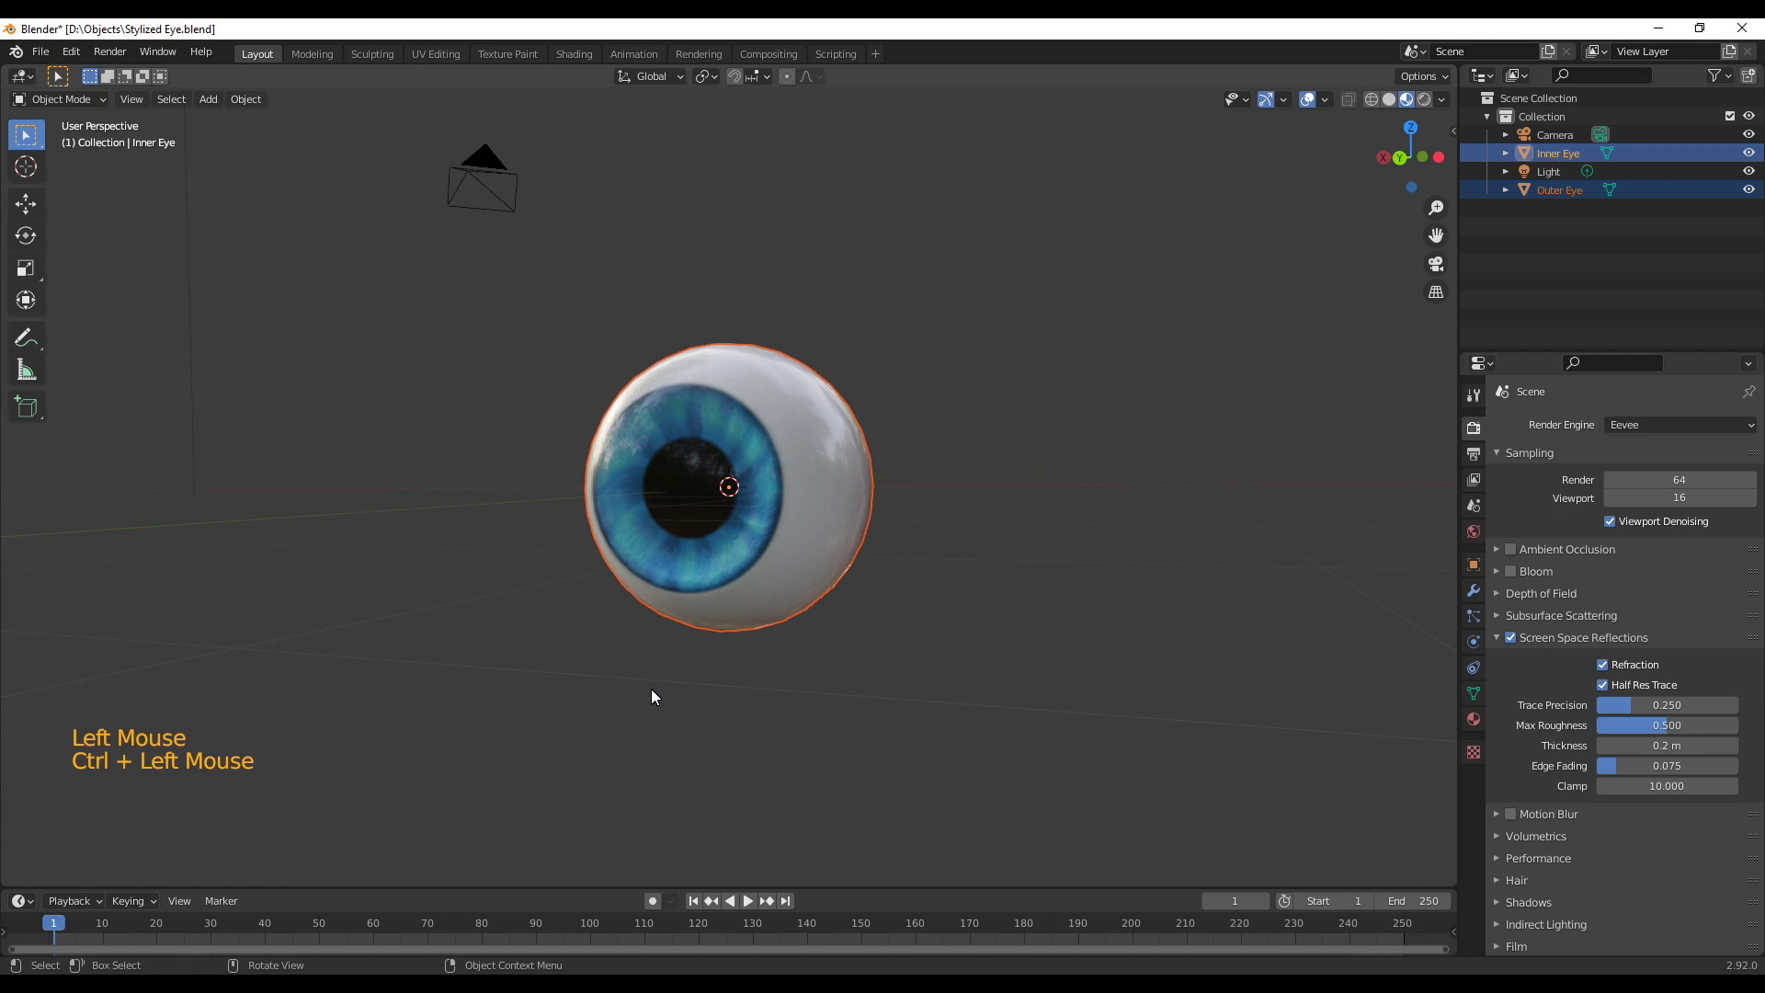
key("ctrl+c")
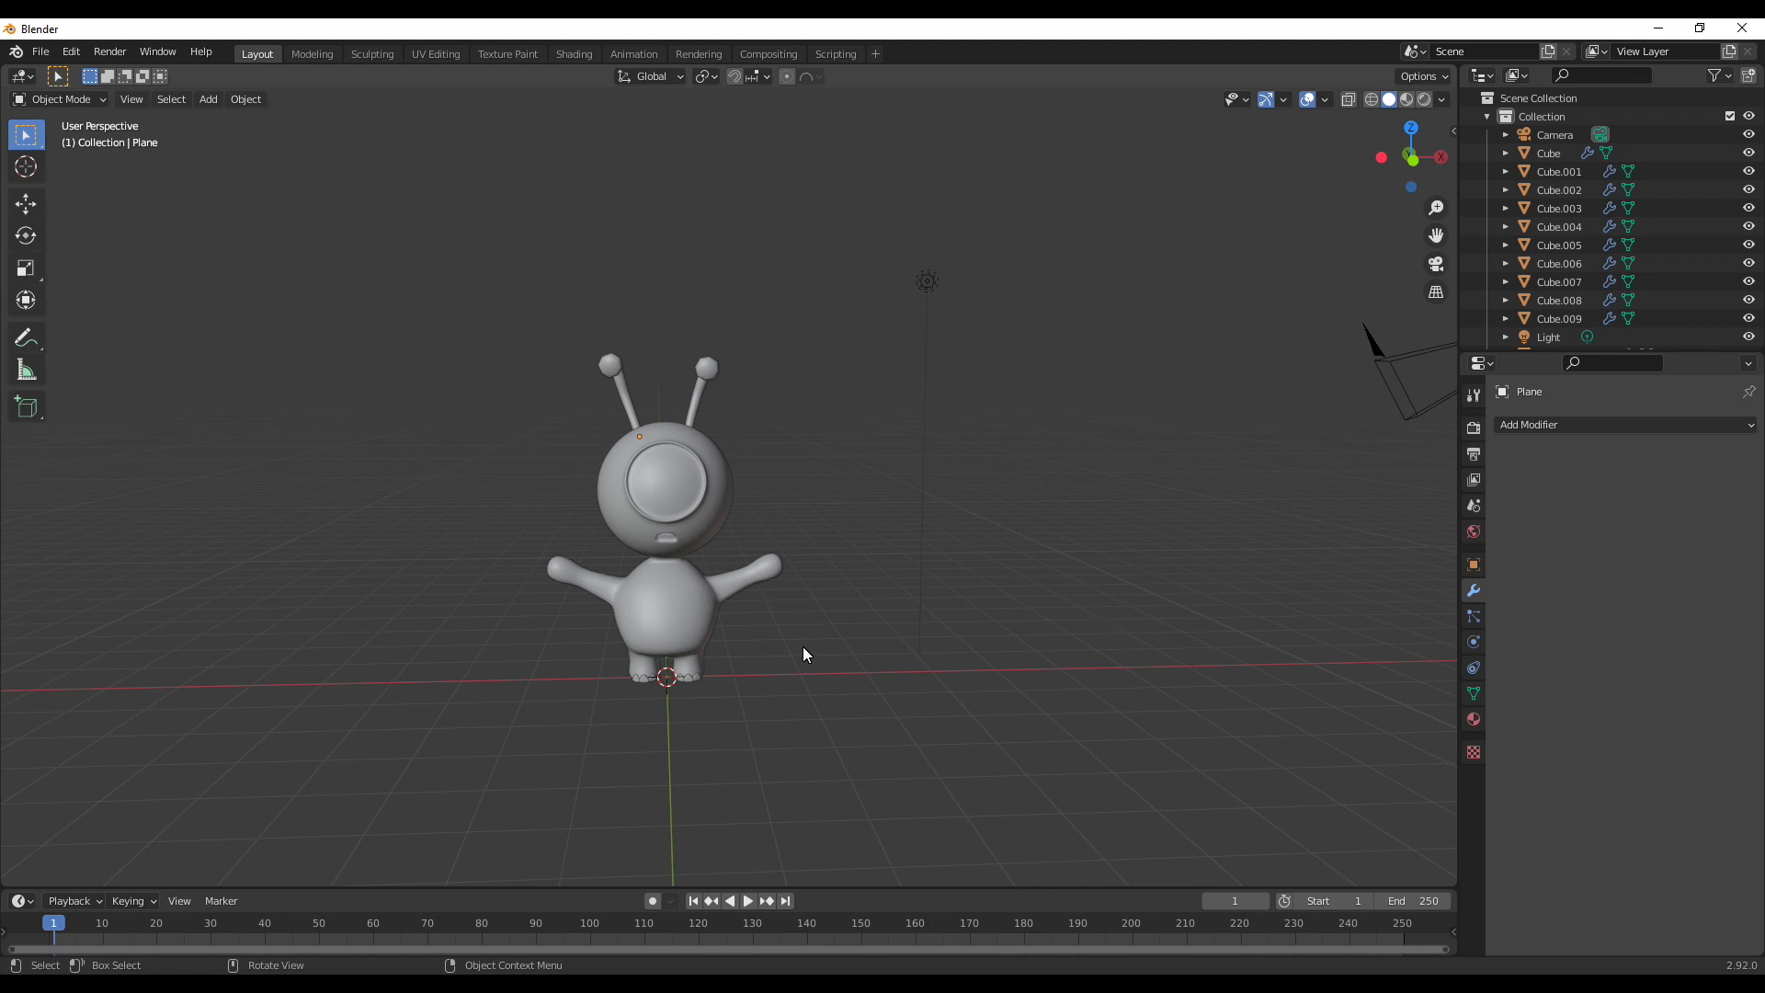
Paste the eye objects and create a new Outliner collection renamed Eye
key("ctrl+v")
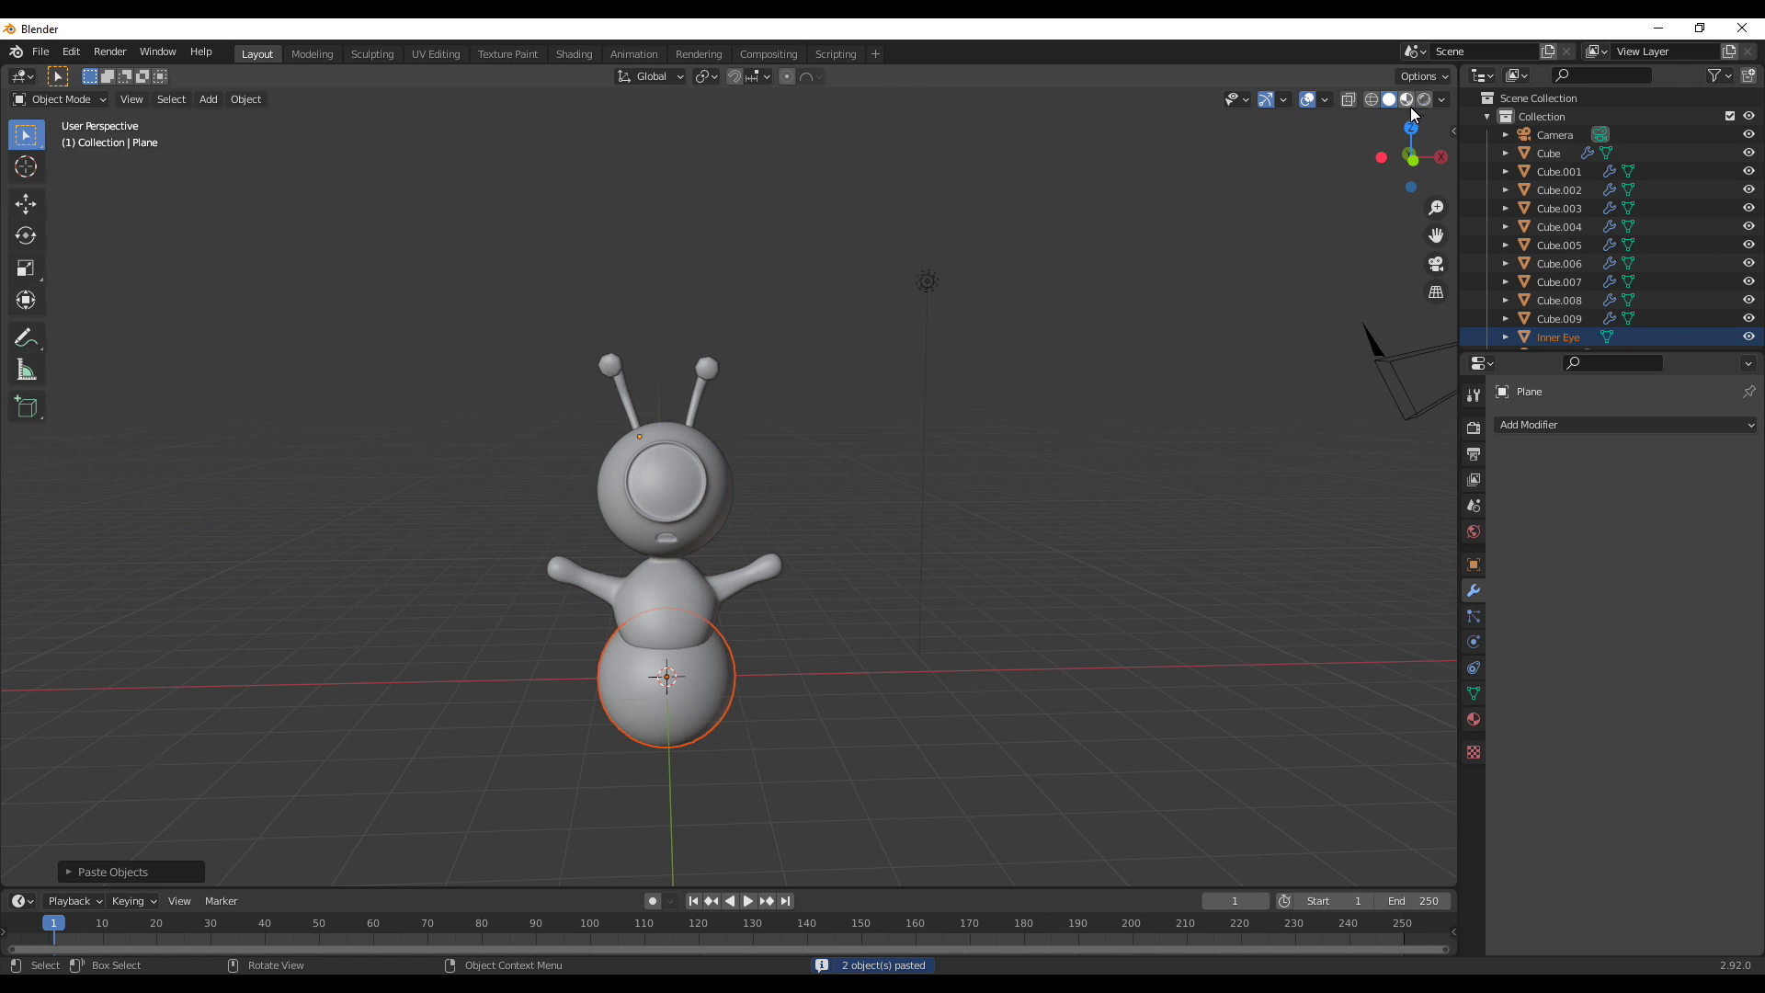
scroll("down", 3)
right_click(1563, 267)
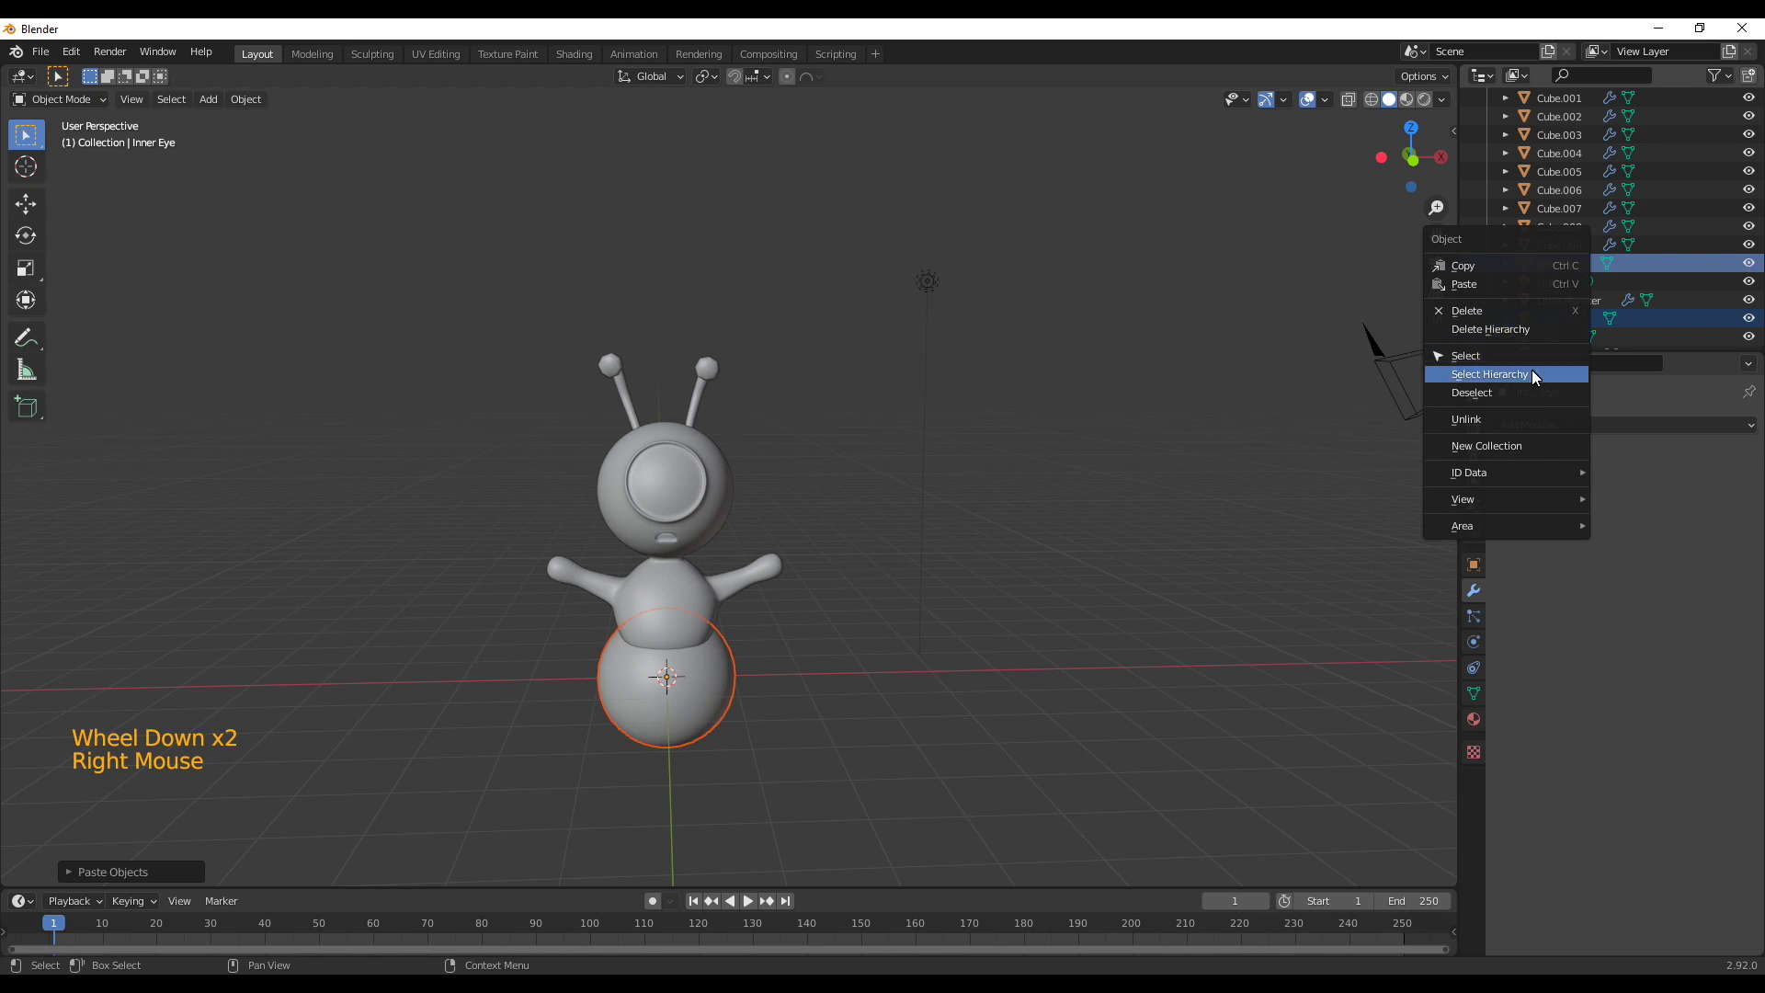
scroll("down", 3)
double_click(1560, 338)
Move Inner Eye and Outer Eye into the Eye collection
scroll("down", 3)
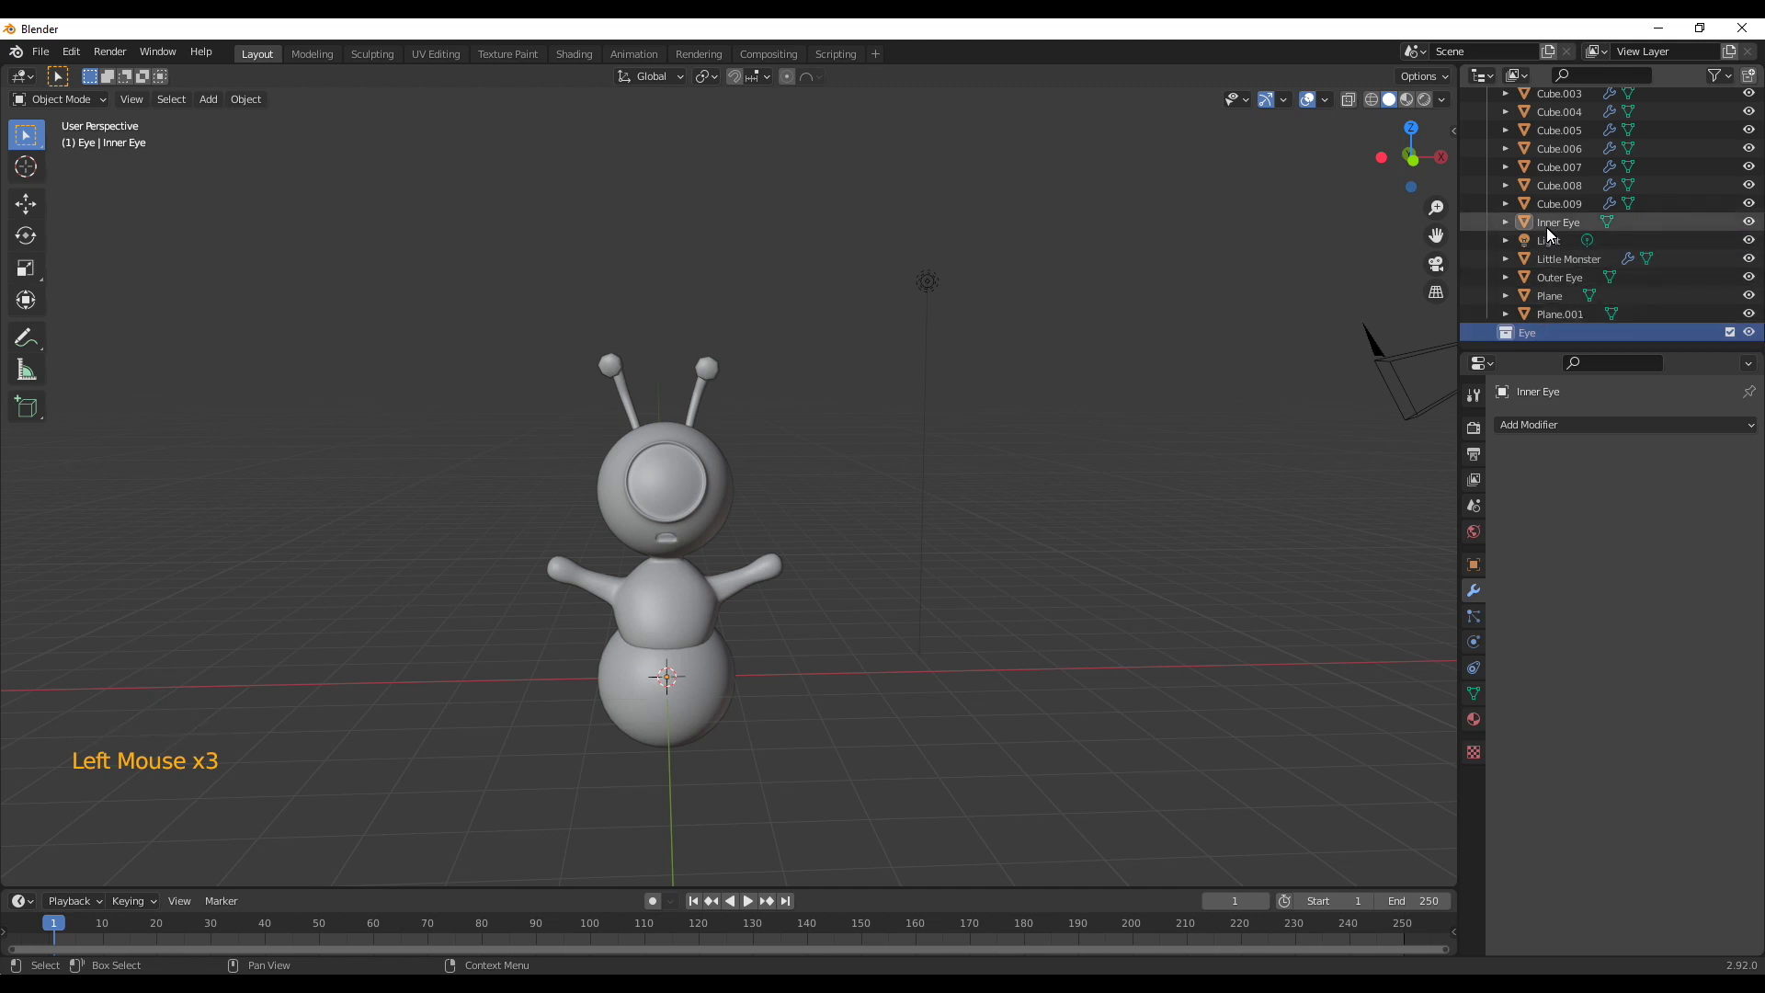
left_click(1559, 236)
left_click(1571, 269)
left_click(1565, 285)
left_click(1553, 288)
scroll("down", 3)
left_click(1563, 323)
scroll("down", 3)
left_click(1552, 345)
middle_click(725, 751)
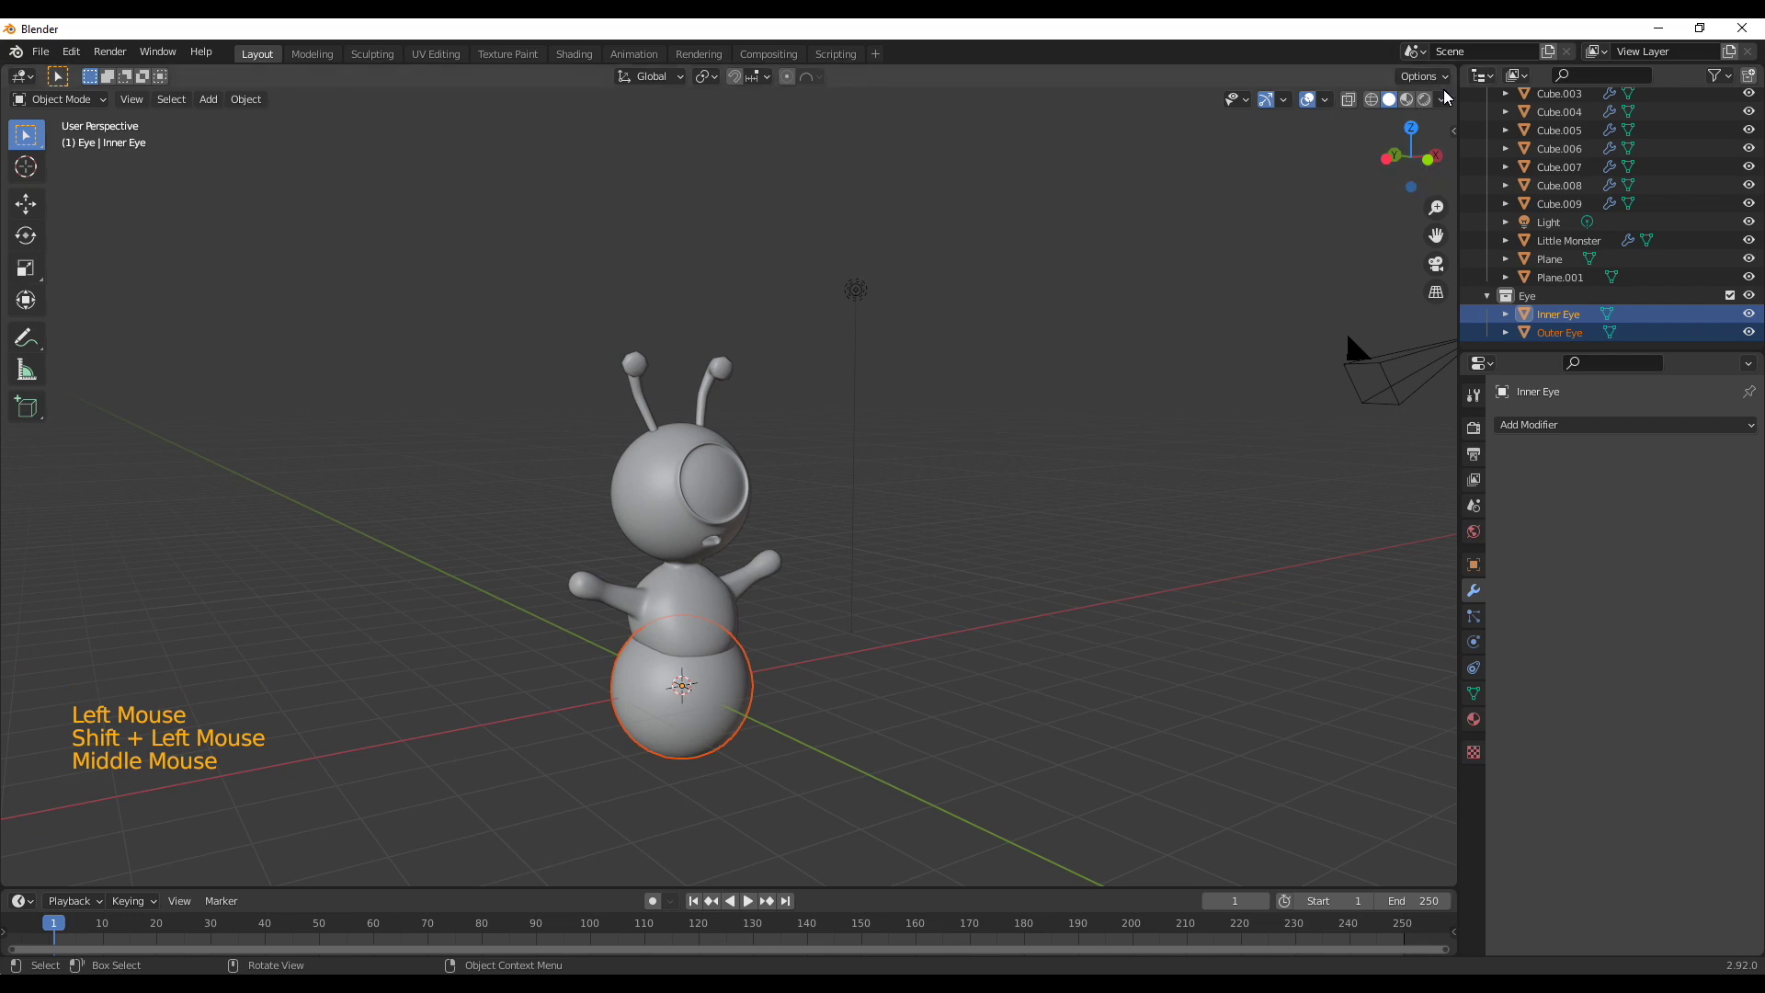
Switch the viewport to Material Preview shading to see the eyeball's materials
left_click(1411, 106)
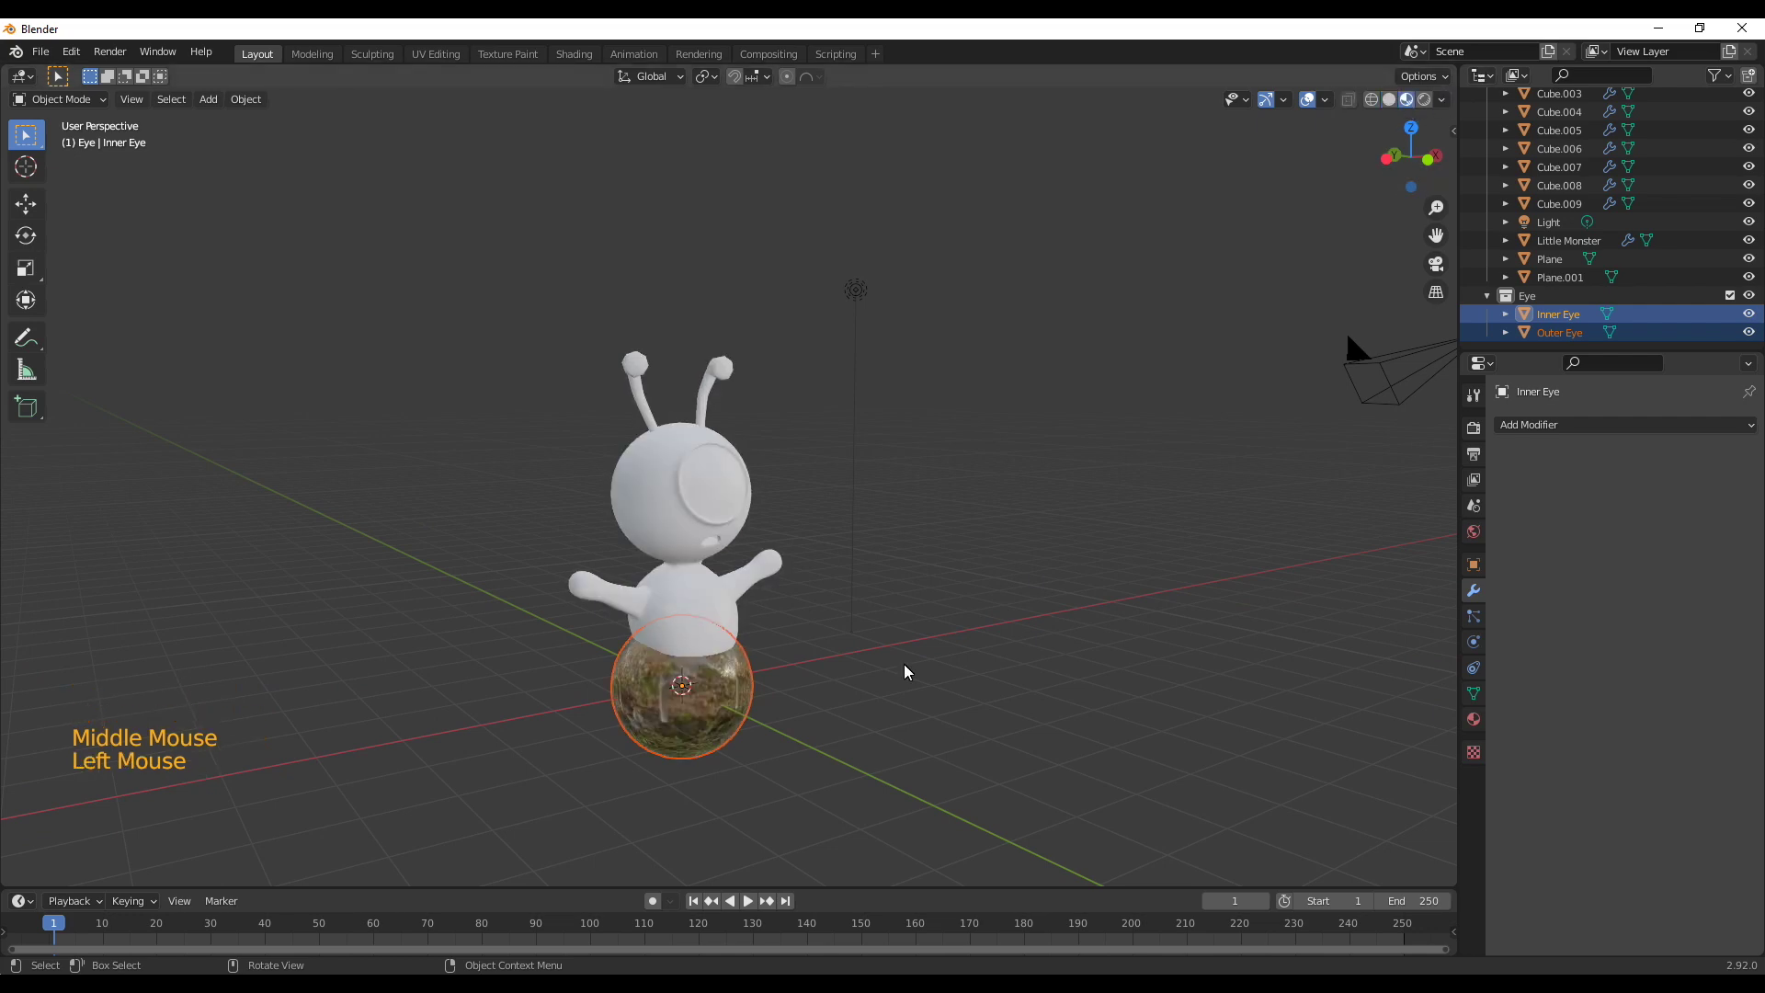
middle_click(823, 697)
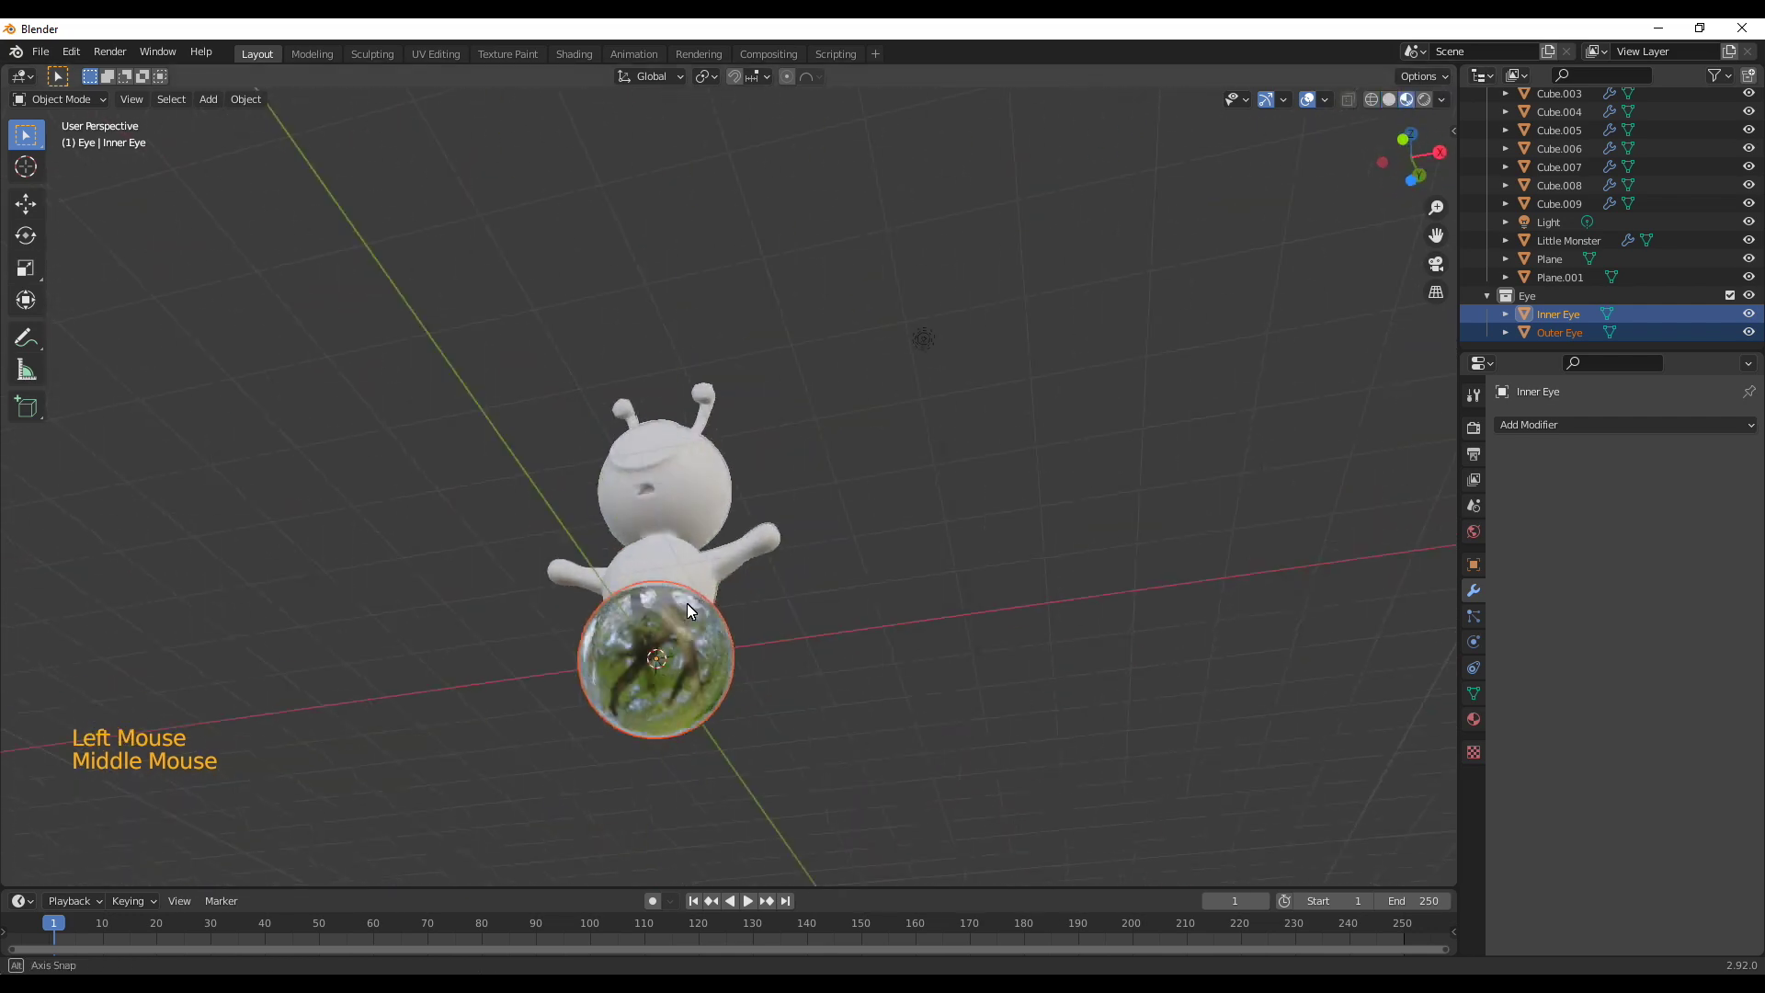
left_click(1429, 76)
middle_click(1430, 76)
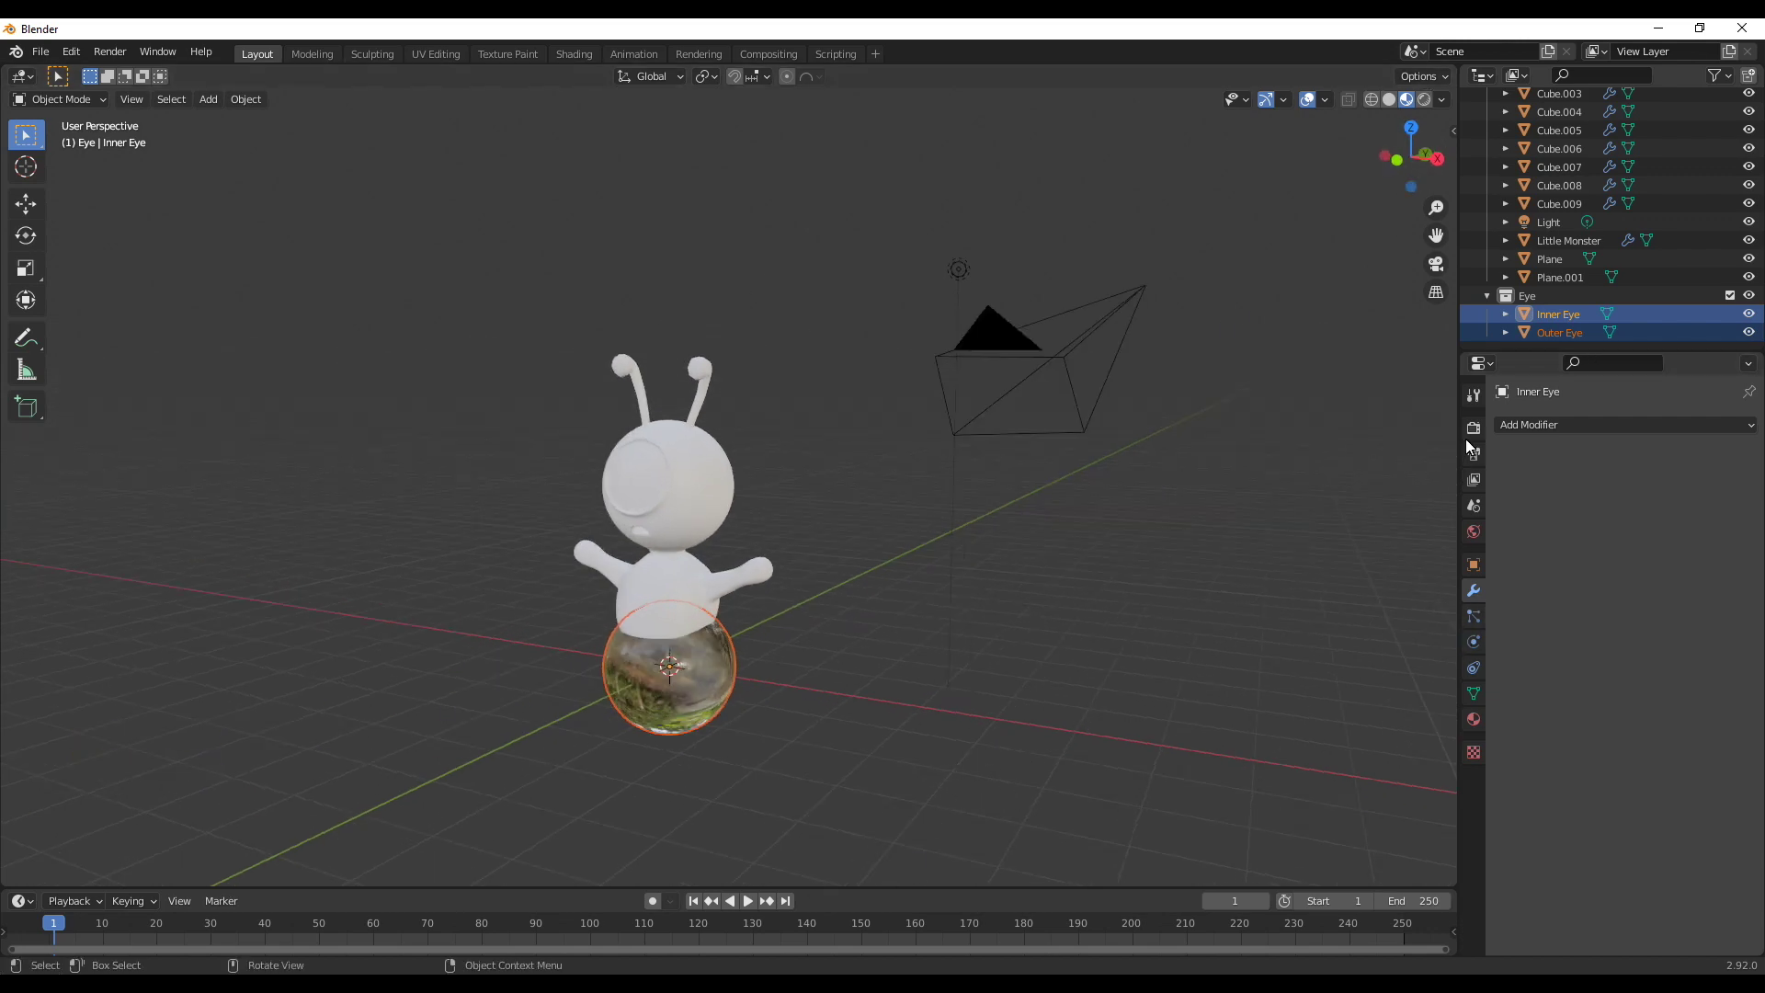
Enable Refraction under Screen Space Reflections in Render Properties so the blue iris shows
left_click(1471, 441)
left_click(1520, 648)
left_click(1496, 640)
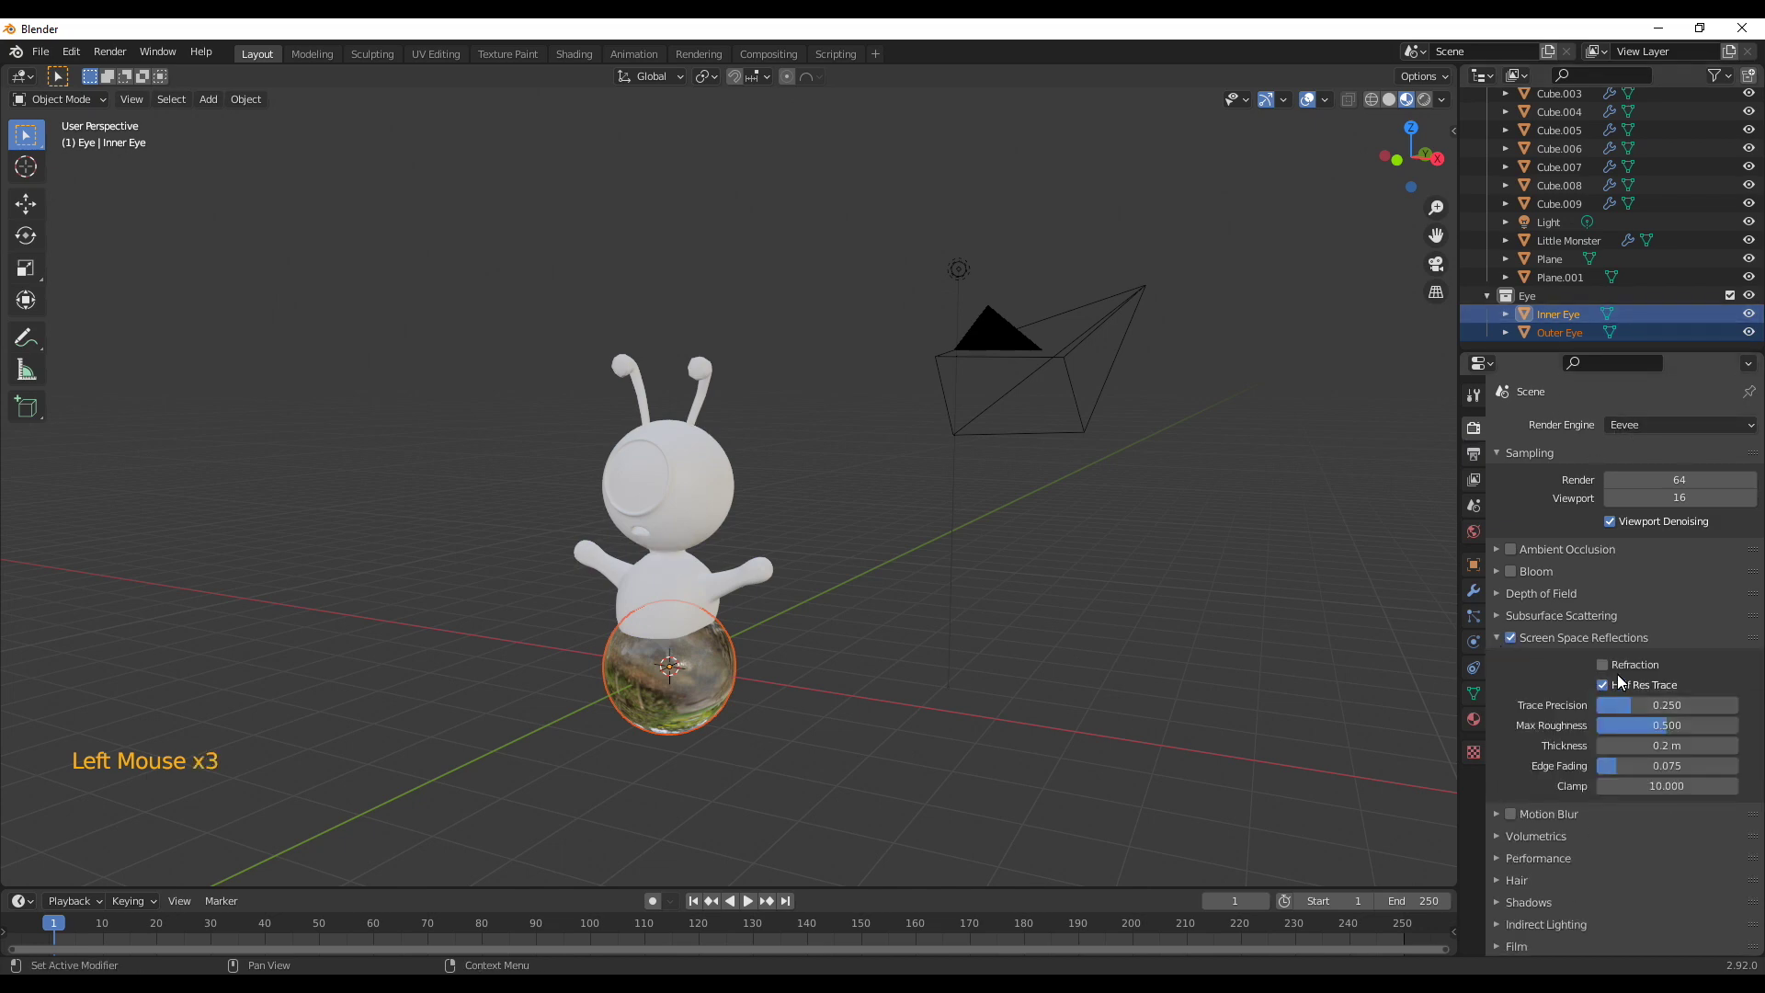
left_click(1609, 665)
middle_click(908, 713)
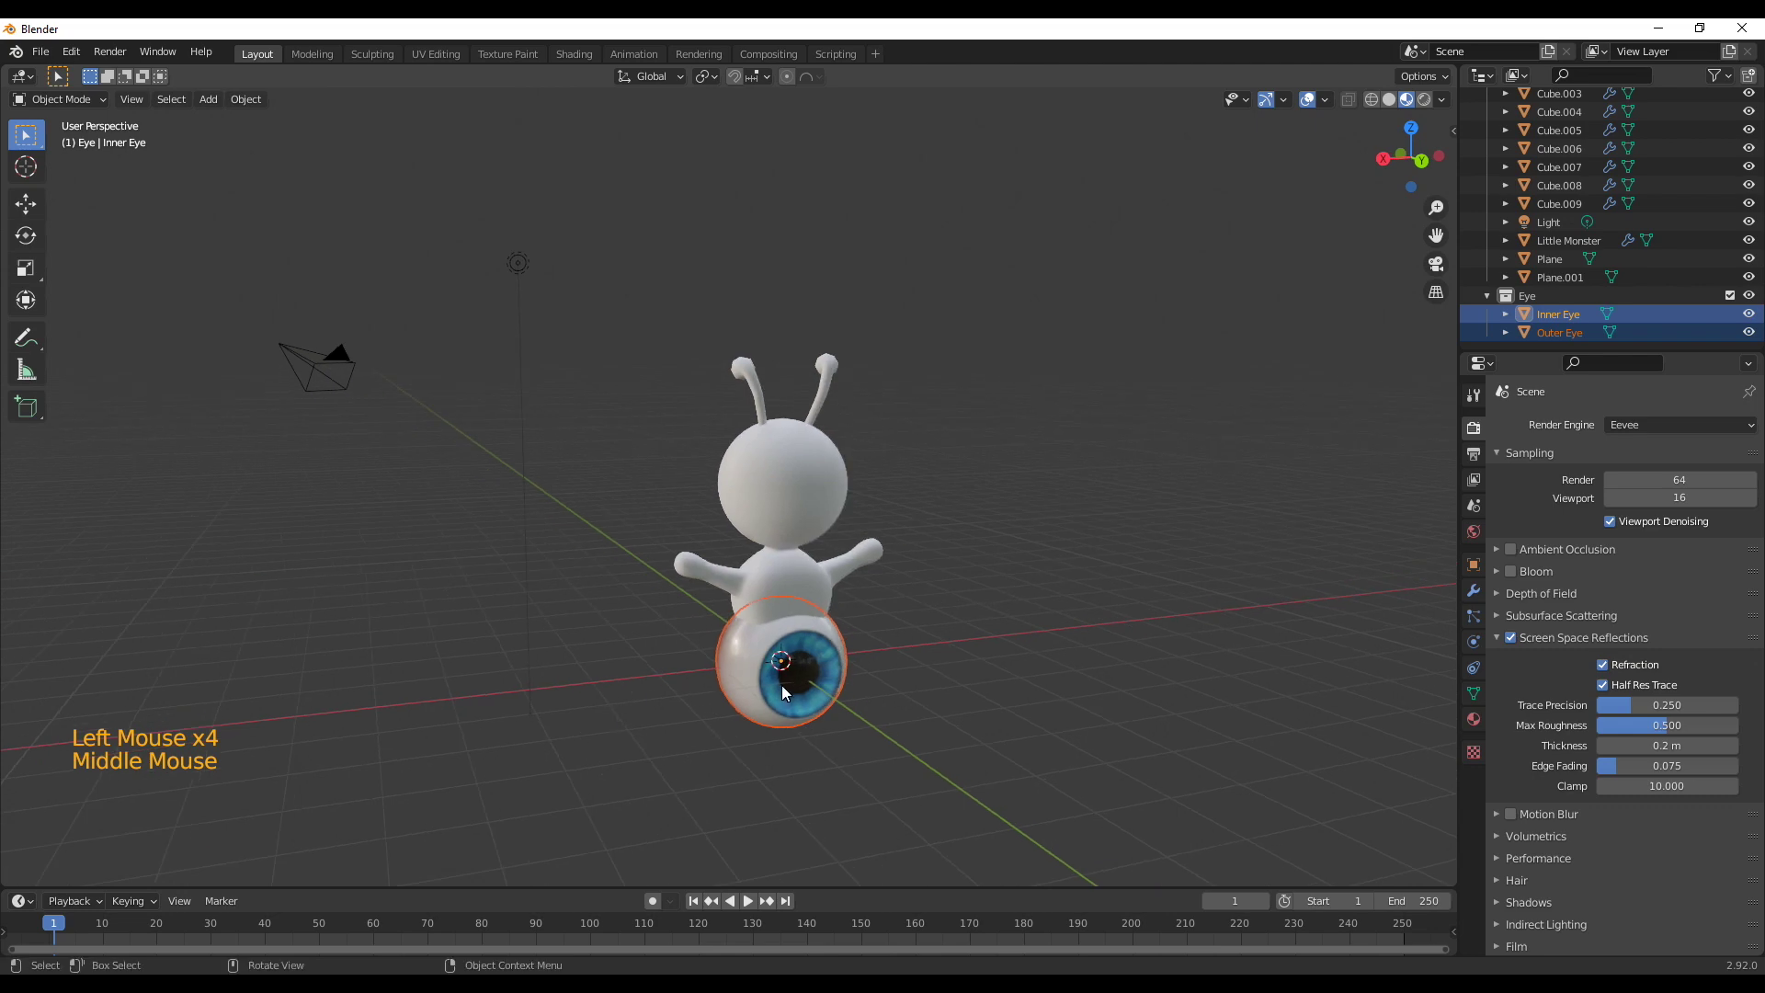
middle_click(932, 657)
Select the Outer and Inner Eye, rotate them to face forward, and view from the front
left_click(754, 675)
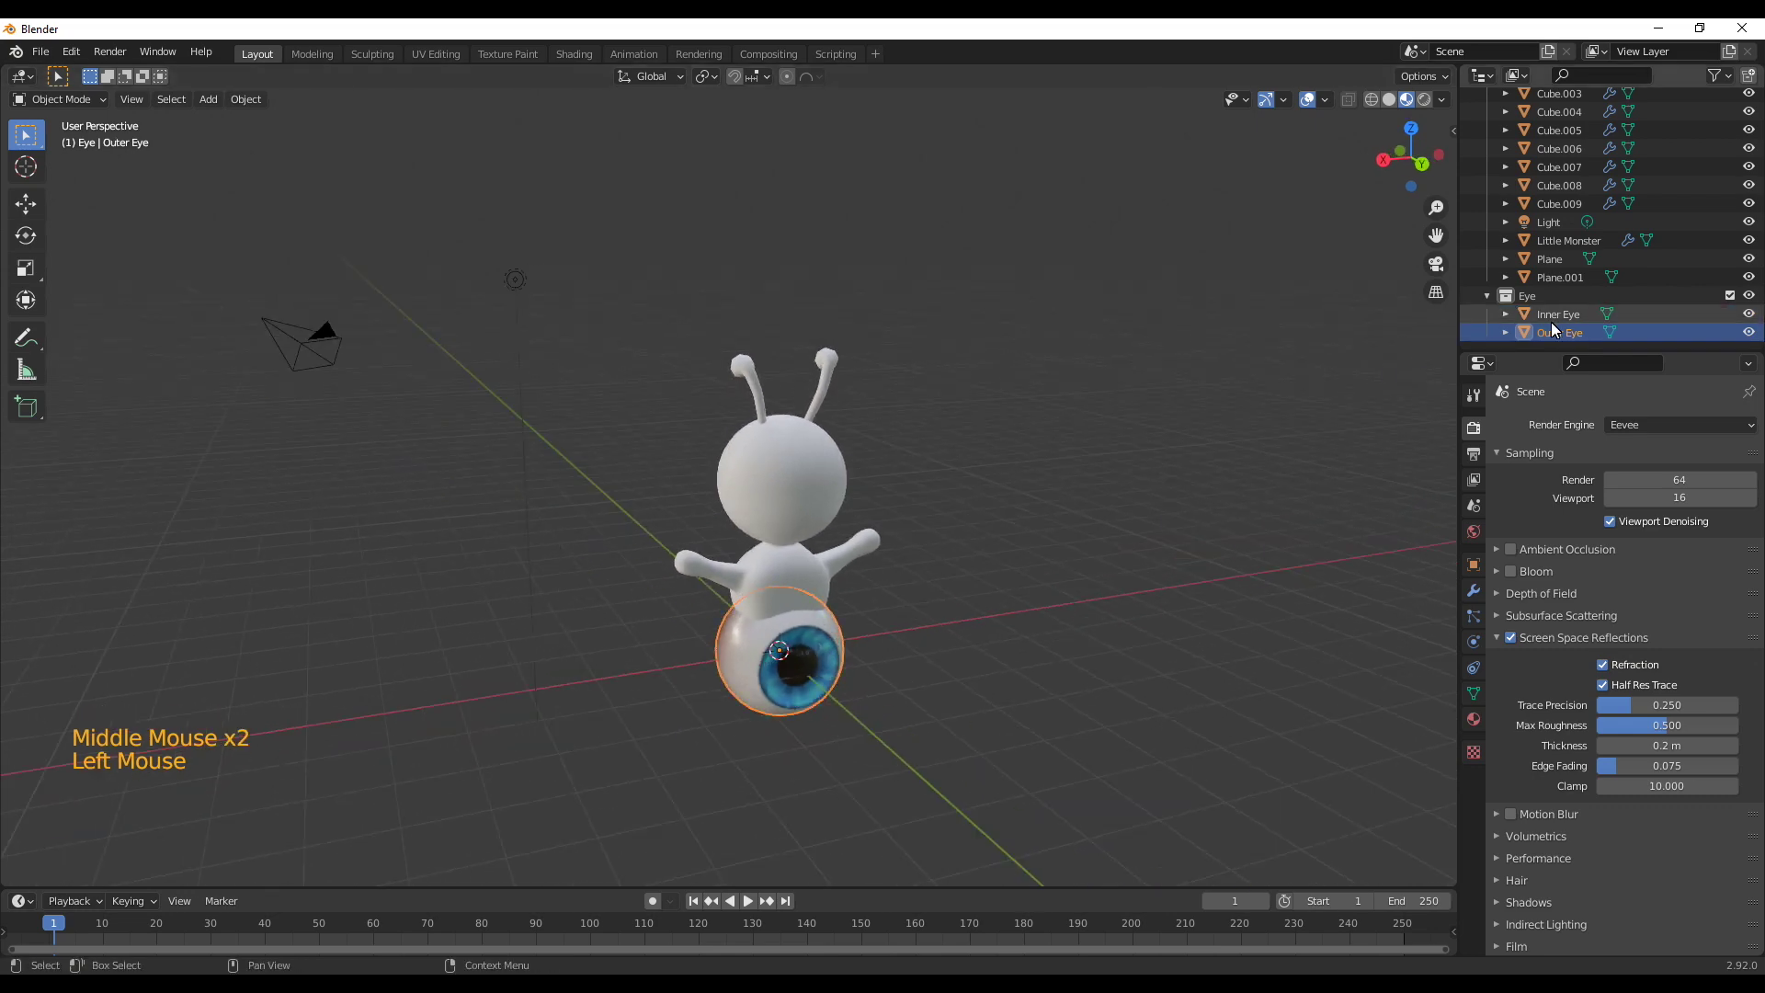
left_click(1571, 319)
left_click(1573, 328)
middle_click(921, 749)
key("r")
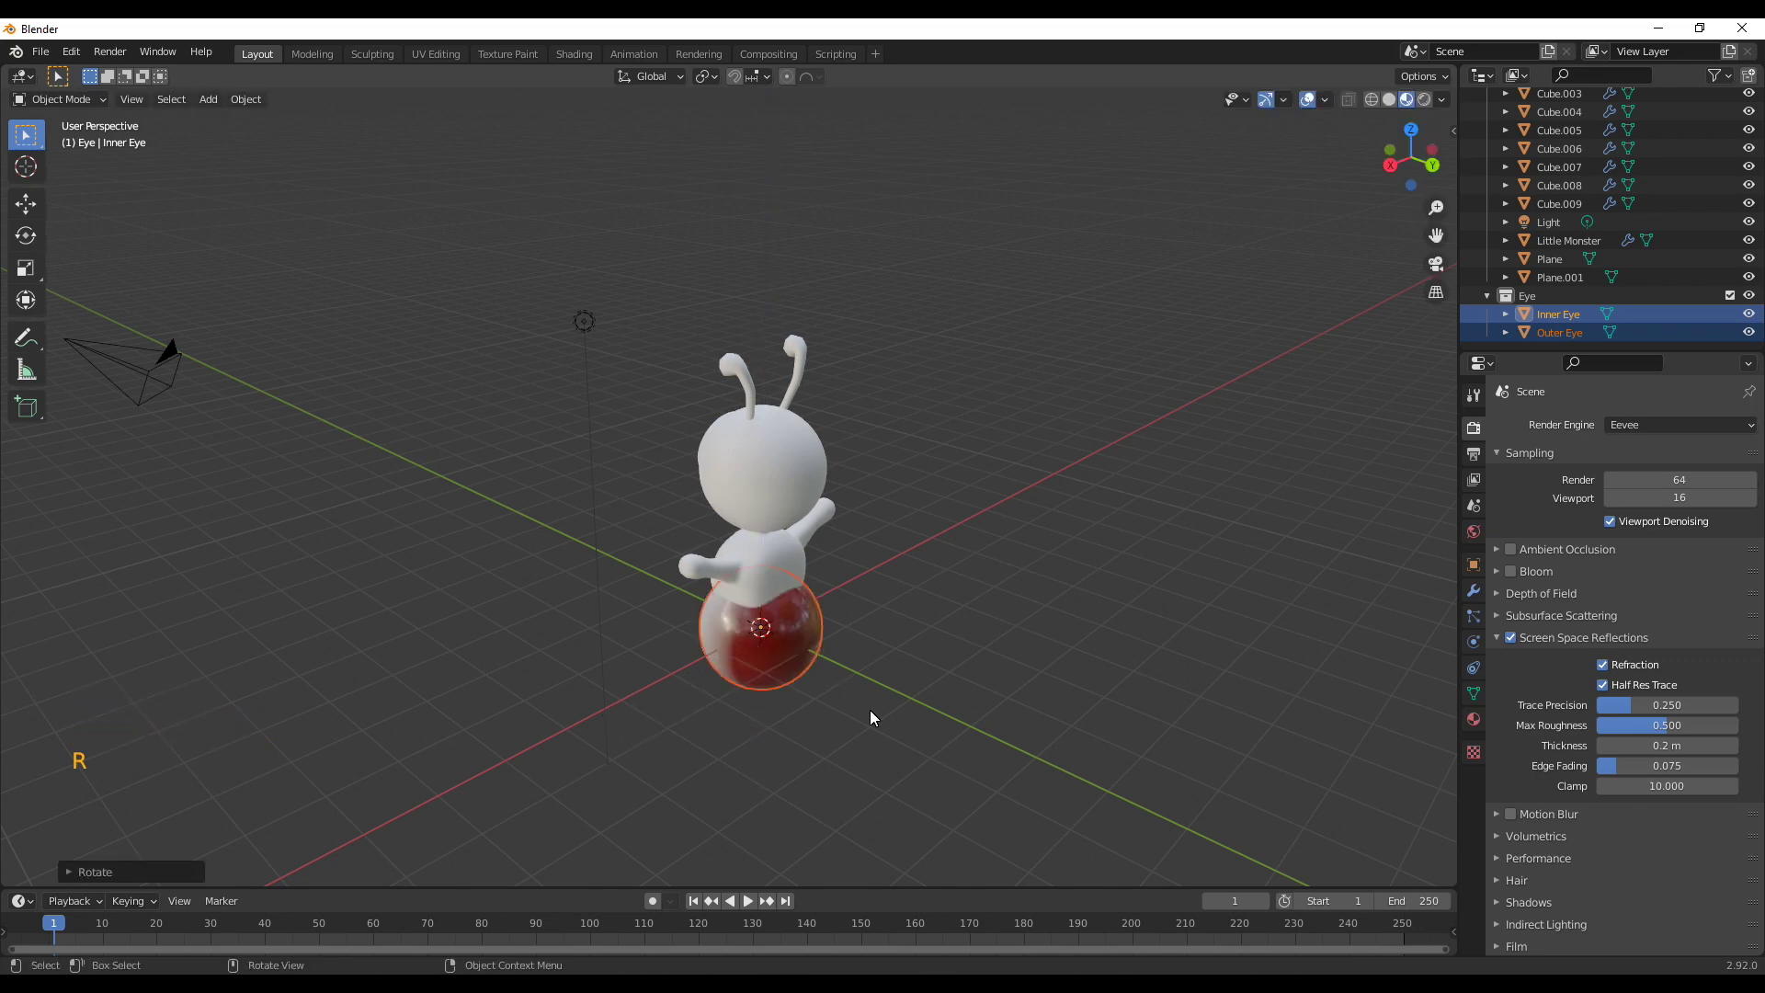
middle_click(1074, 612)
key("KP_1")
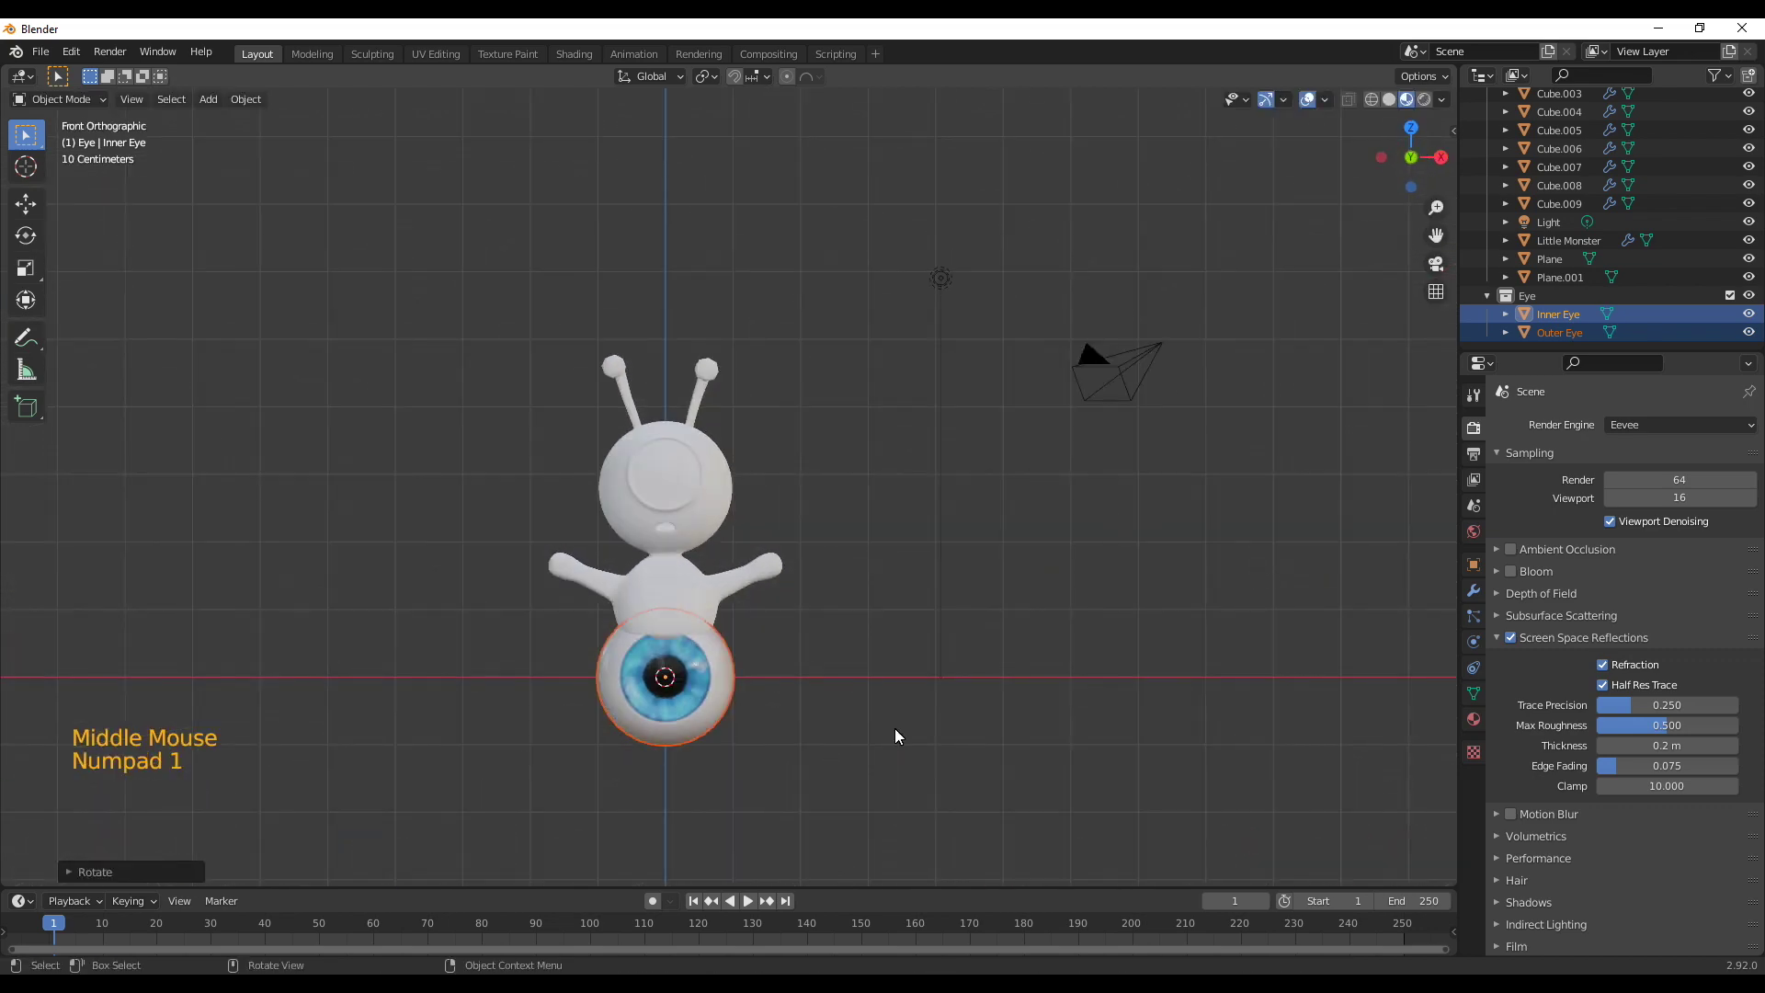
Scale, move and rotate the eyeball until it sits inside the monster's head socket
key("s")
key("g")
key("KP_3")
key("s")
key("g")
key("r")
middle_click(826, 645)
key("s")
middle_click(684, 558)
scroll("up", 3)
middle_click(719, 587)
scroll("up", 3)
left_click(834, 561)
middle_click(795, 598)
scroll("down", 3)
middle_click(841, 598)
middle_click(881, 623)
key("KP_1")
scroll("up", 3)
middle_click(877, 596)
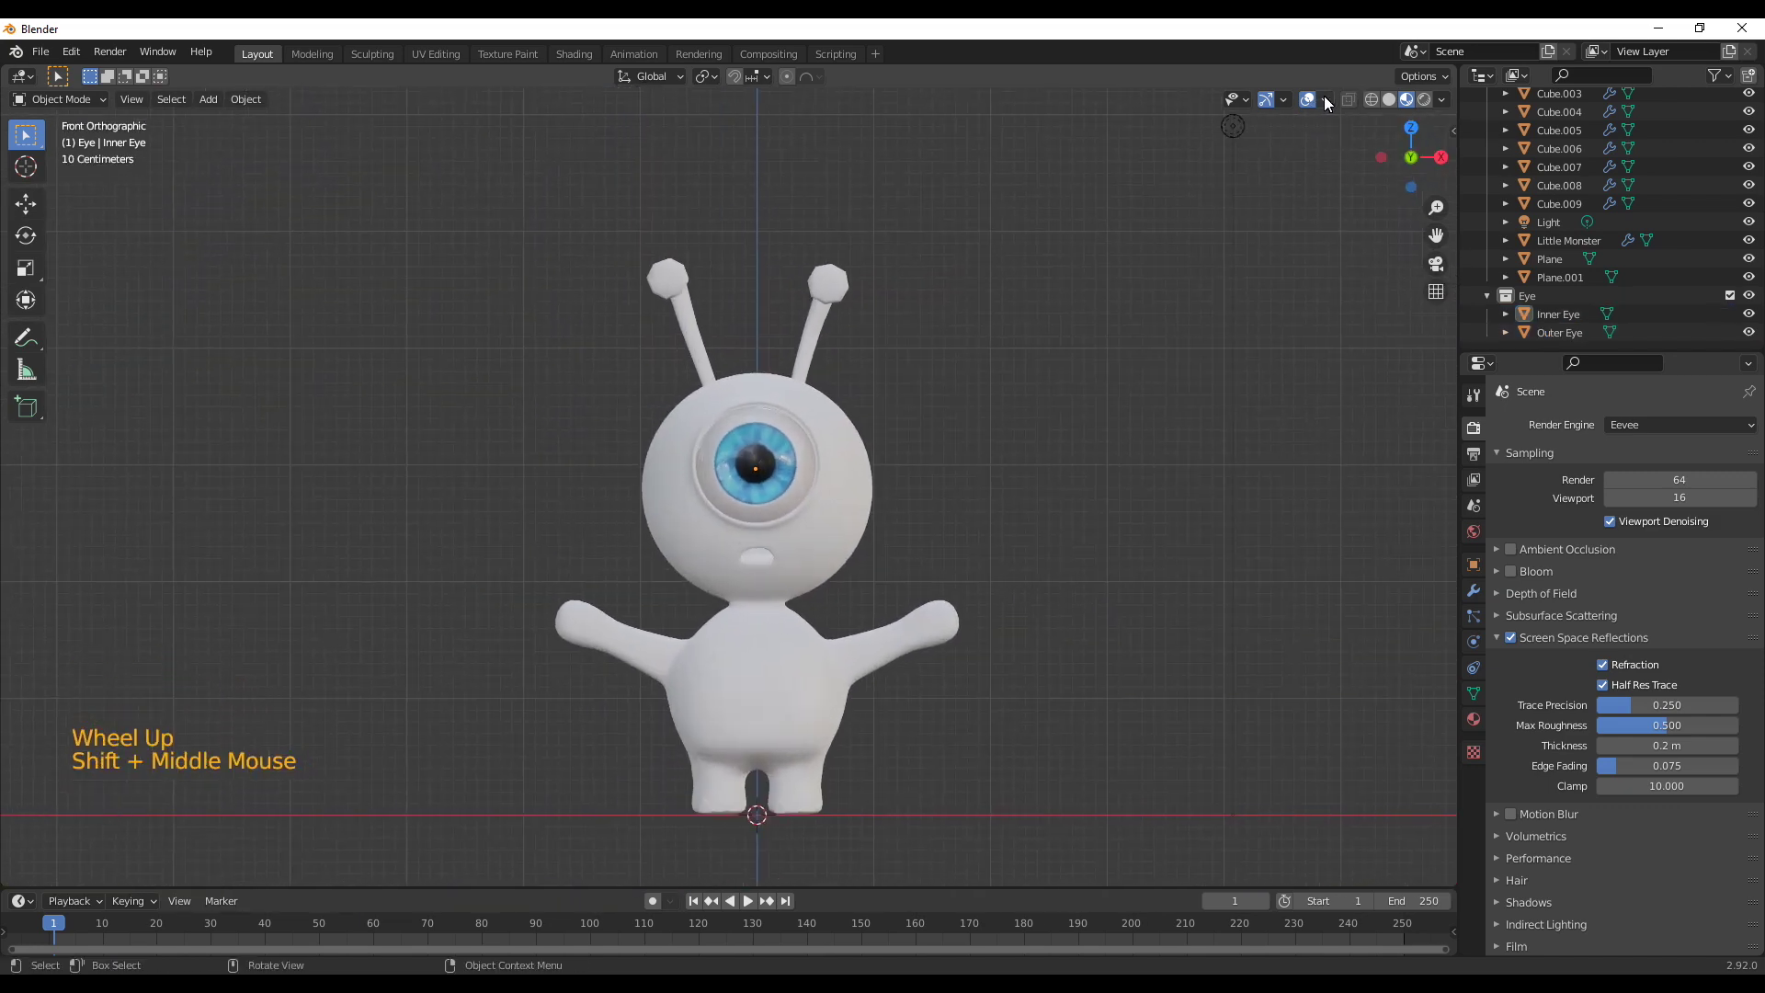
Toggle viewport overlays off and orbit around the monster to check the fitted eye
double_click(1316, 106)
left_click(1447, 112)
left_click(1394, 112)
double_click(1395, 111)
middle_click(1133, 608)
scroll("down", 3)
middle_click(1084, 613)
scroll("up", 3)
scroll("down", 3)
middle_click(1145, 636)
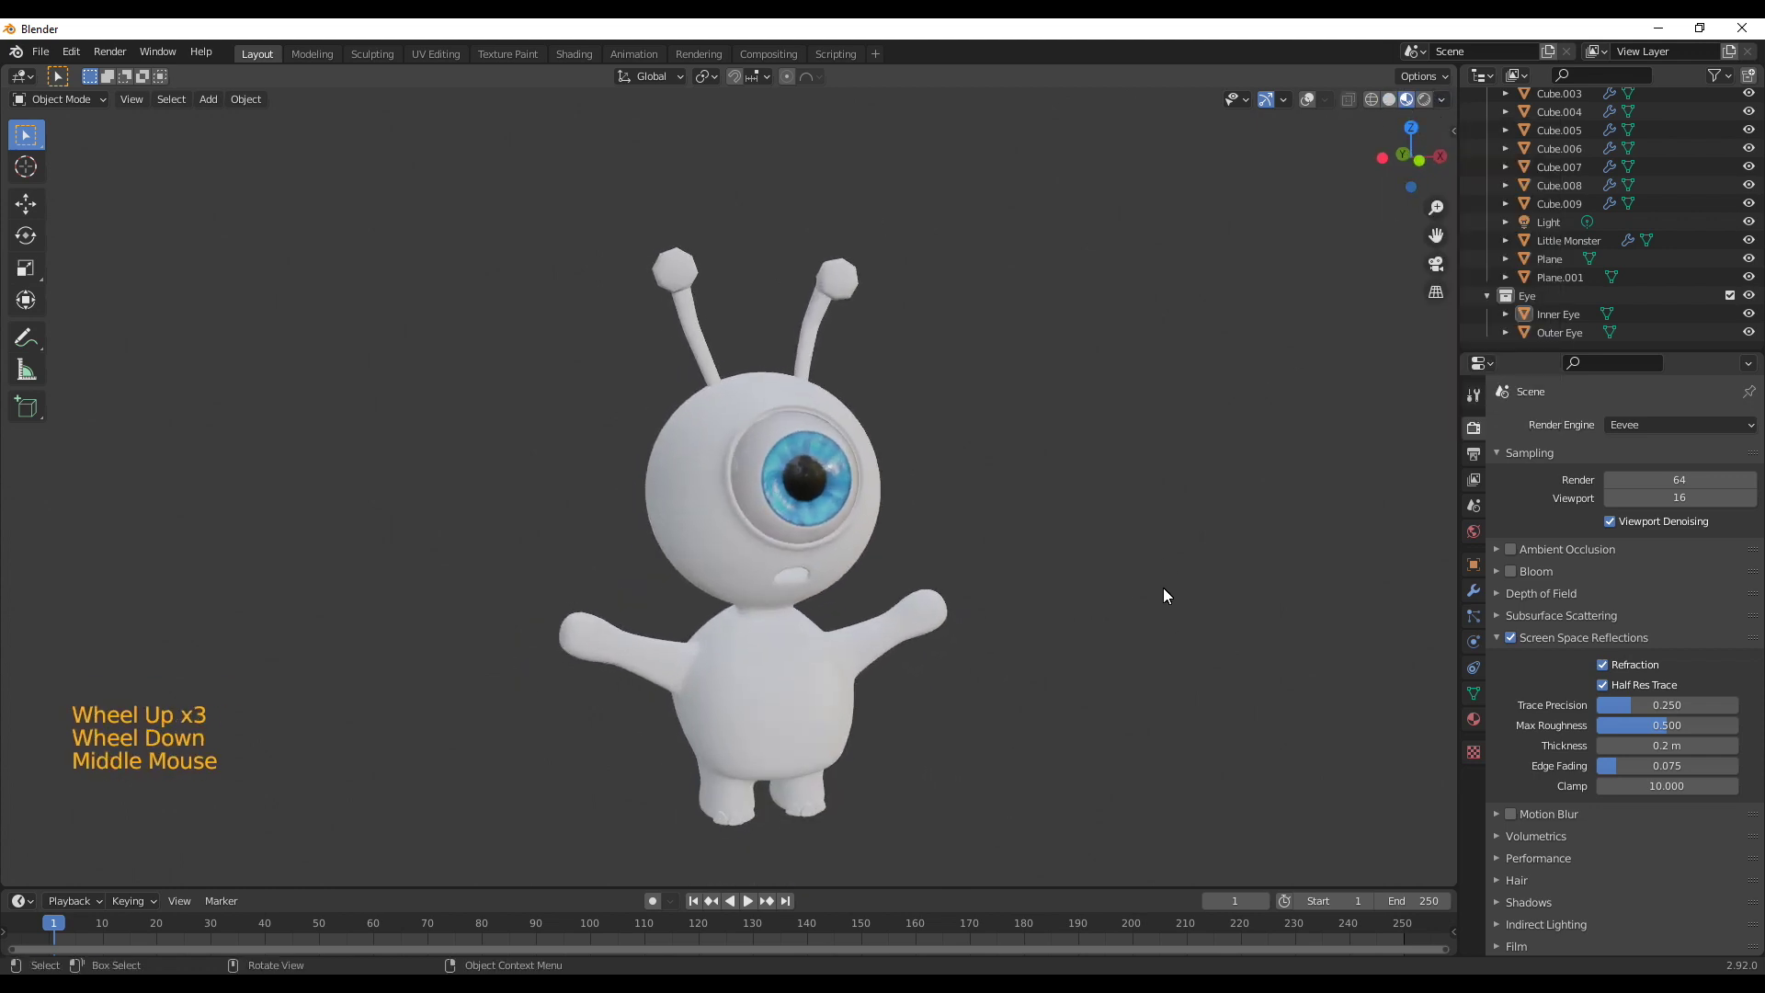